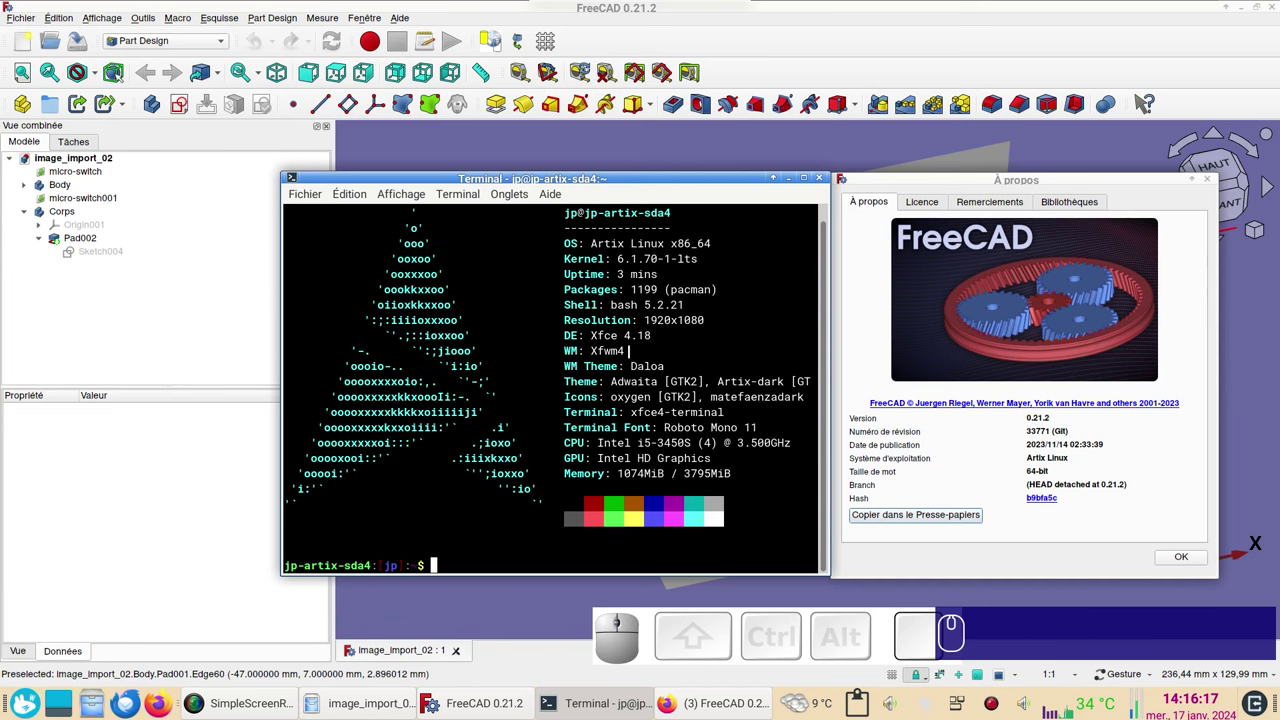
- Close the About window and orbit around the finished switch box with its two mounting posts
{"action": "left_click", "coordinate": [1187, 566]}
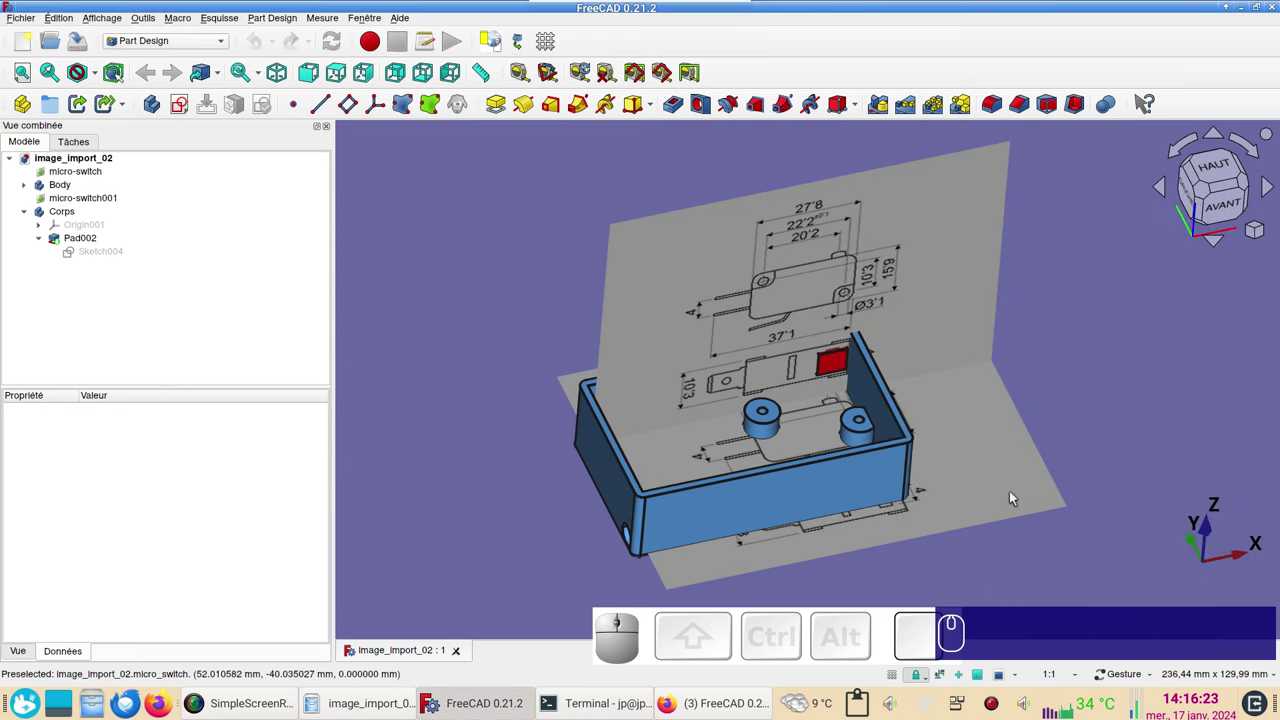
{"action": "left_click_drag", "start_coordinate": [993, 418], "coordinate": [761, 520]}
{"action": "left_click_drag", "start_coordinate": [943, 502], "coordinate": [682, 445]}
{"action": "left_click_drag", "start_coordinate": [594, 387], "coordinate": [942, 407]}
{"action": "left_click_drag", "start_coordinate": [979, 422], "coordinate": [874, 510]}
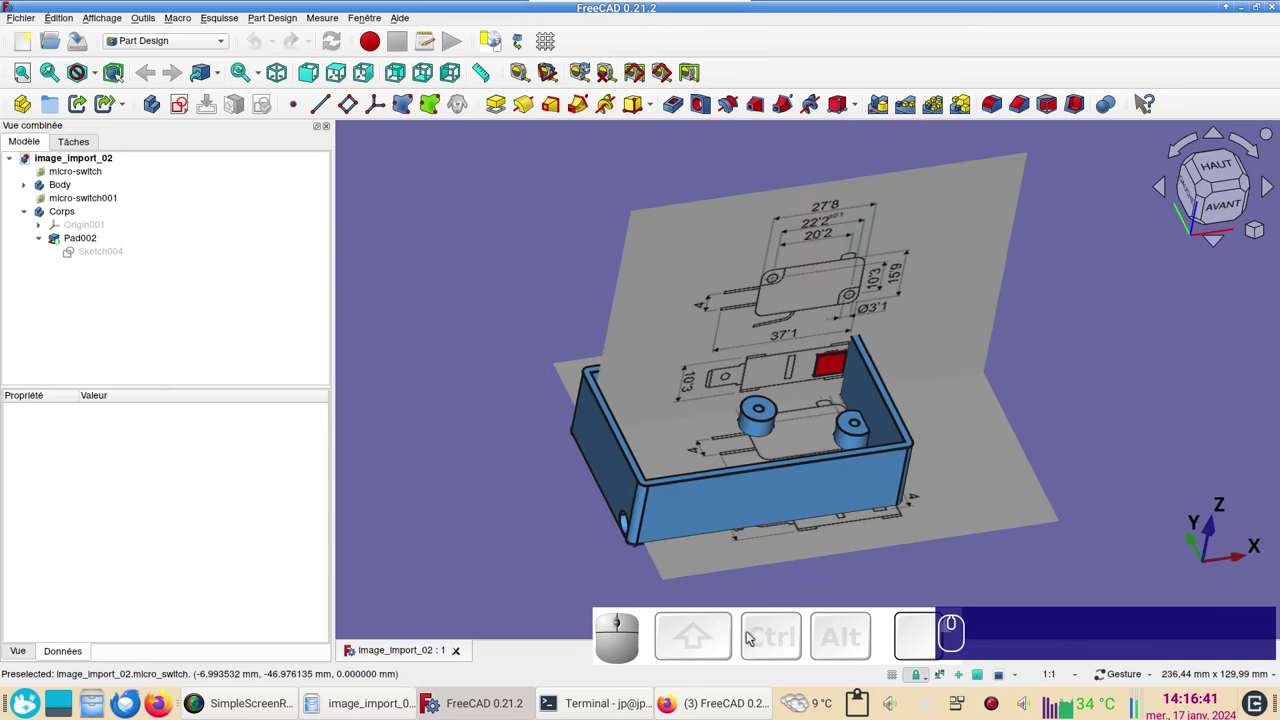
- Switch to the Firefox window showing the FreeCAD beginner tutorial on YouTube
{"action": "left_click", "coordinate": [732, 707]}
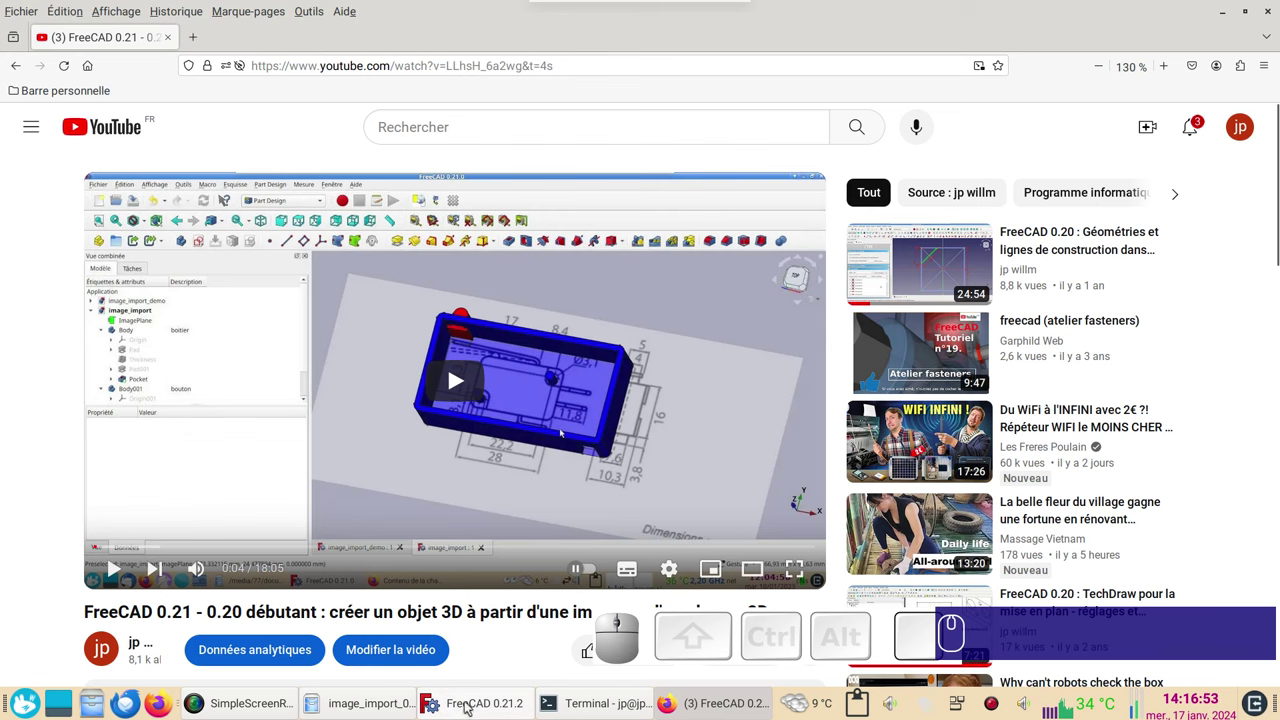
- Return to the FreeCAD window and look around the finished box model from several sides
{"action": "left_click", "coordinate": [470, 707]}
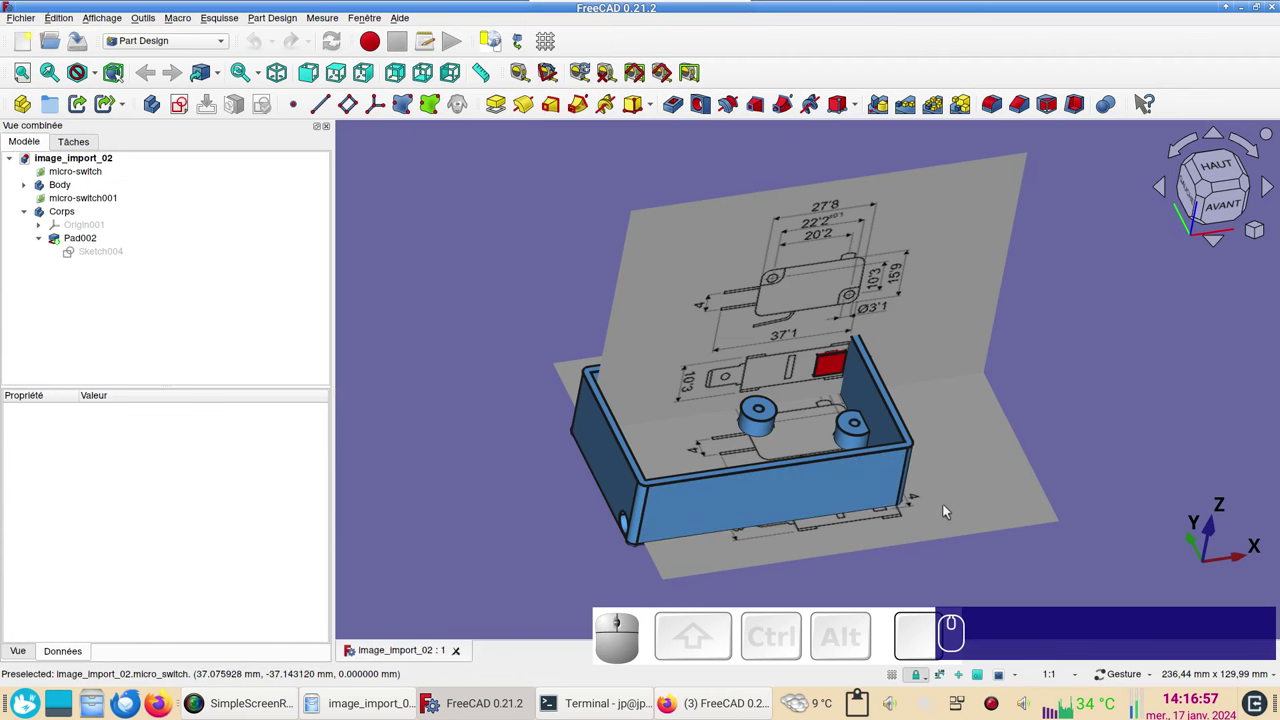
{"action": "left_click_drag", "start_coordinate": [945, 522], "coordinate": [1055, 485]}
{"action": "left_click_drag", "start_coordinate": [1068, 459], "coordinate": [1076, 469]}
{"action": "left_click_drag", "start_coordinate": [1077, 464], "coordinate": [892, 504]}
{"action": "left_click_drag", "start_coordinate": [848, 517], "coordinate": [966, 467]}
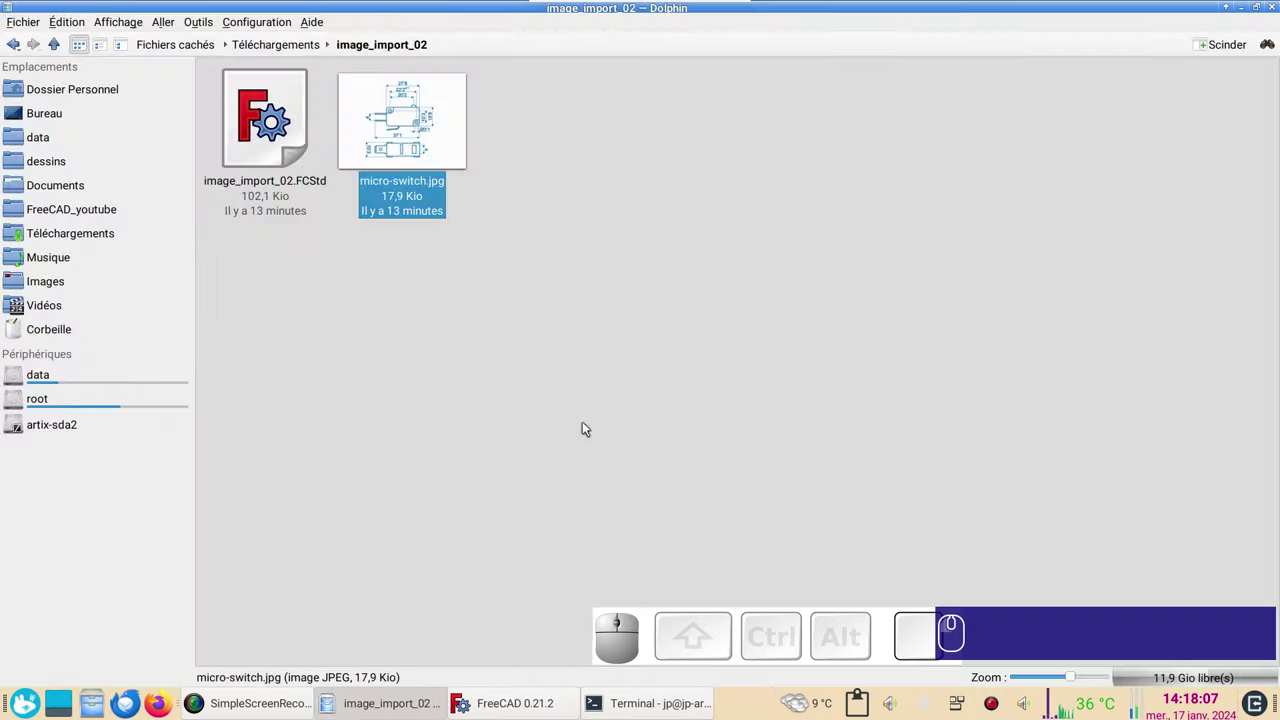
- Select the micro-switch.jpg drawing in the image_import_02 folder
{"action": "left_click", "coordinate": [420, 142]}
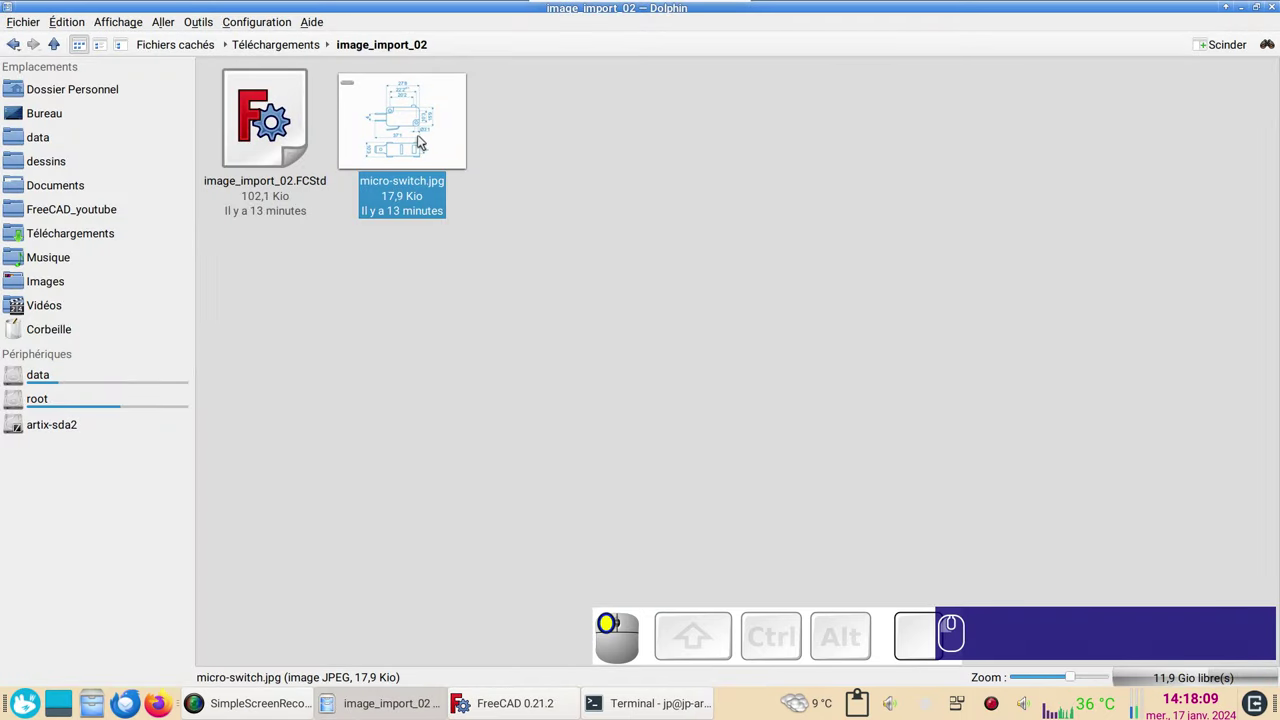
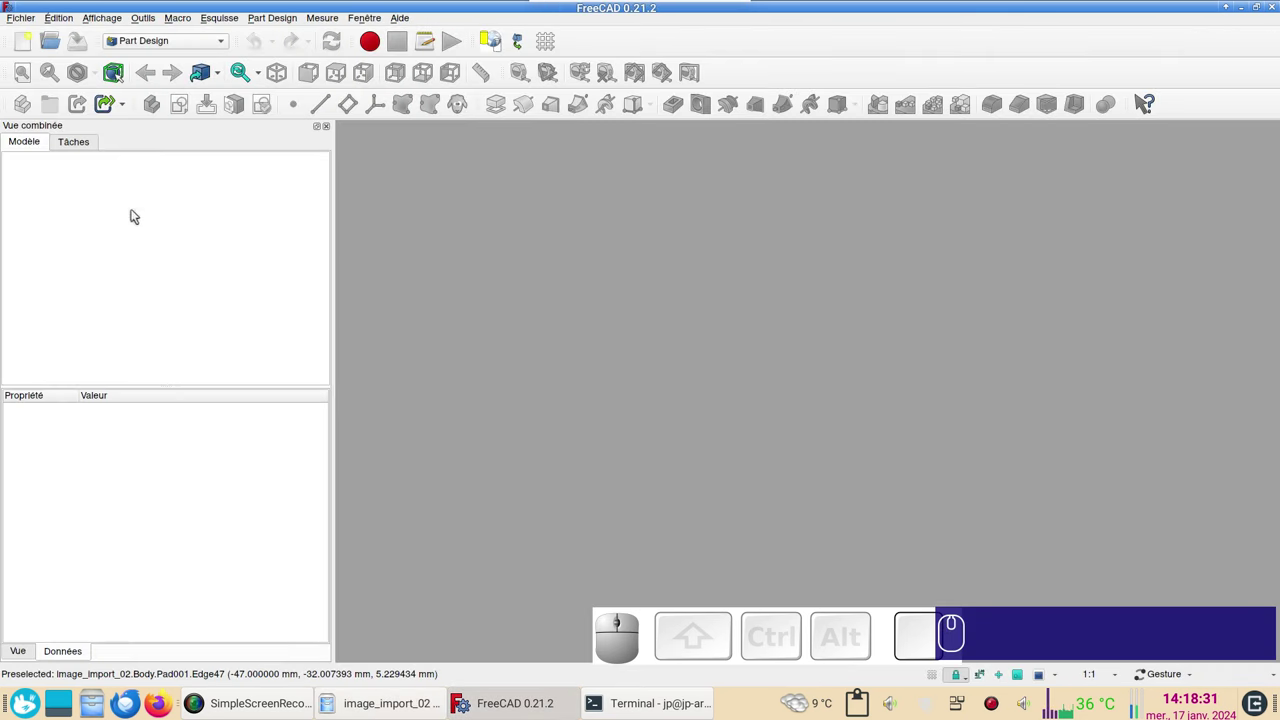
- Create a new document and import micro-switch.jpg into it as an image plane
{"action": "left_click", "coordinate": [24, 48]}
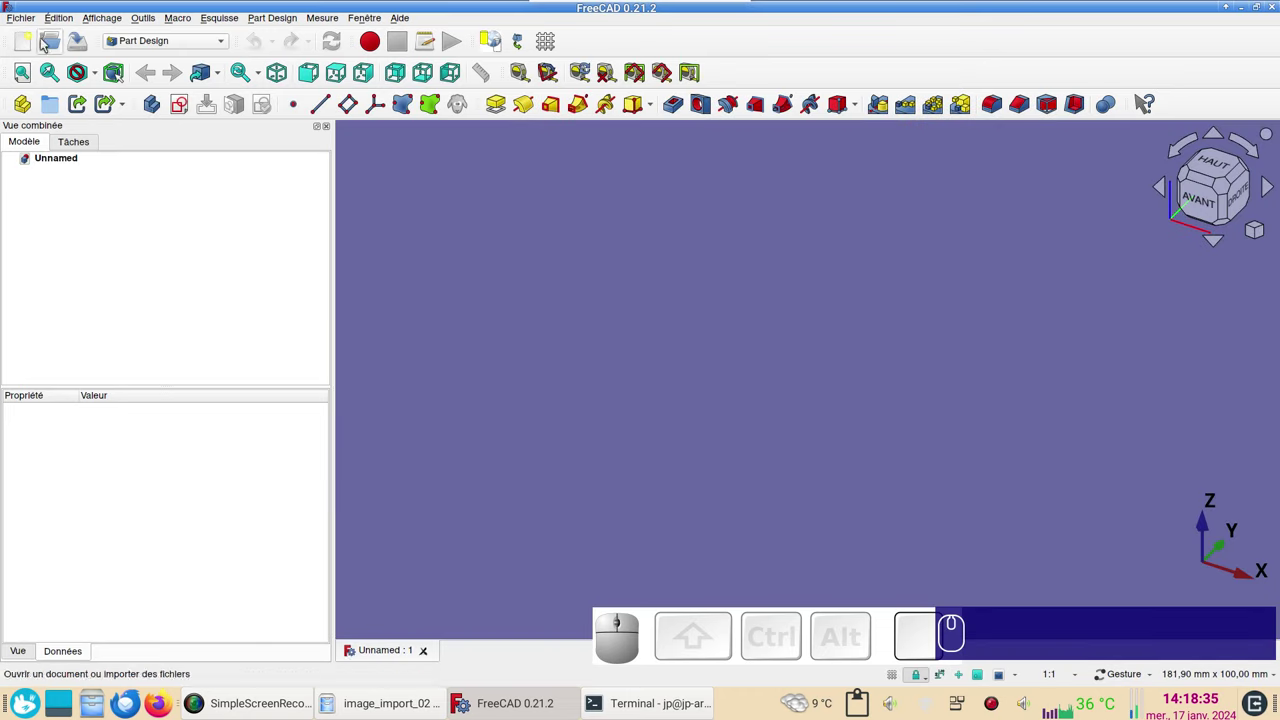
{"action": "left_click", "coordinate": [14, 24]}
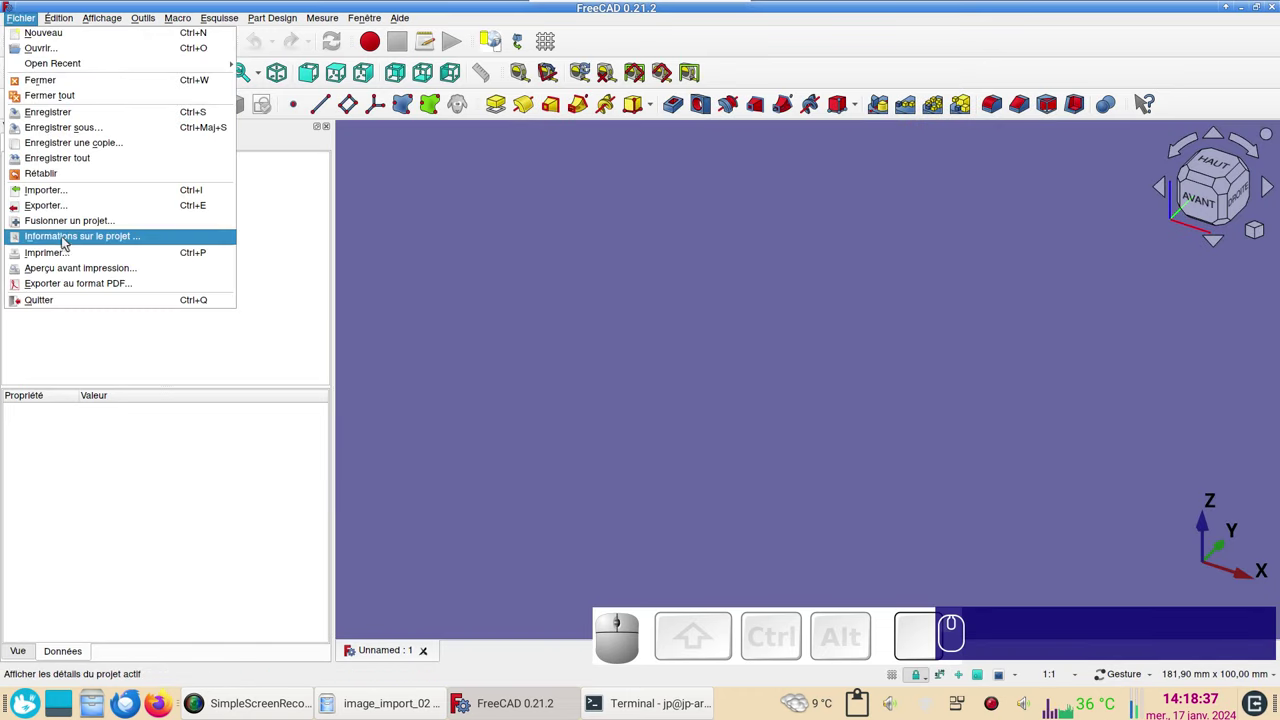
{"action": "left_click", "coordinate": [76, 193]}
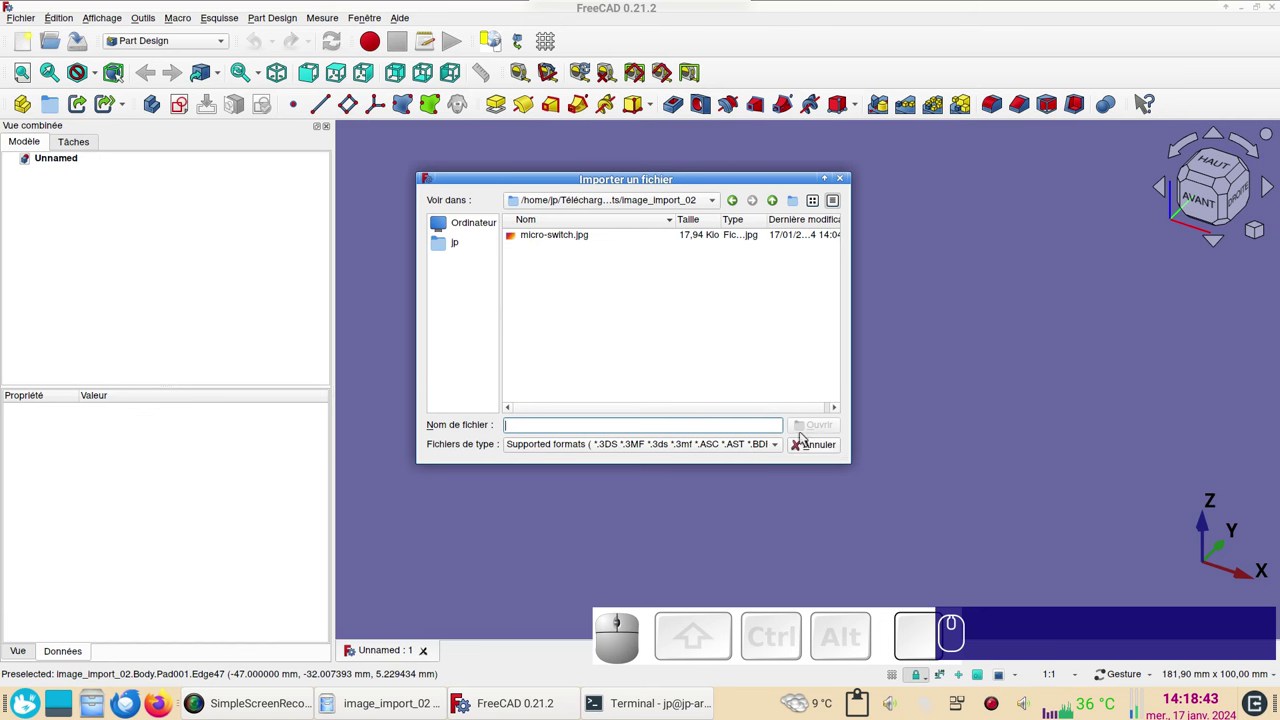
{"action": "left_click", "coordinate": [573, 240]}
{"action": "left_click", "coordinate": [817, 428]}
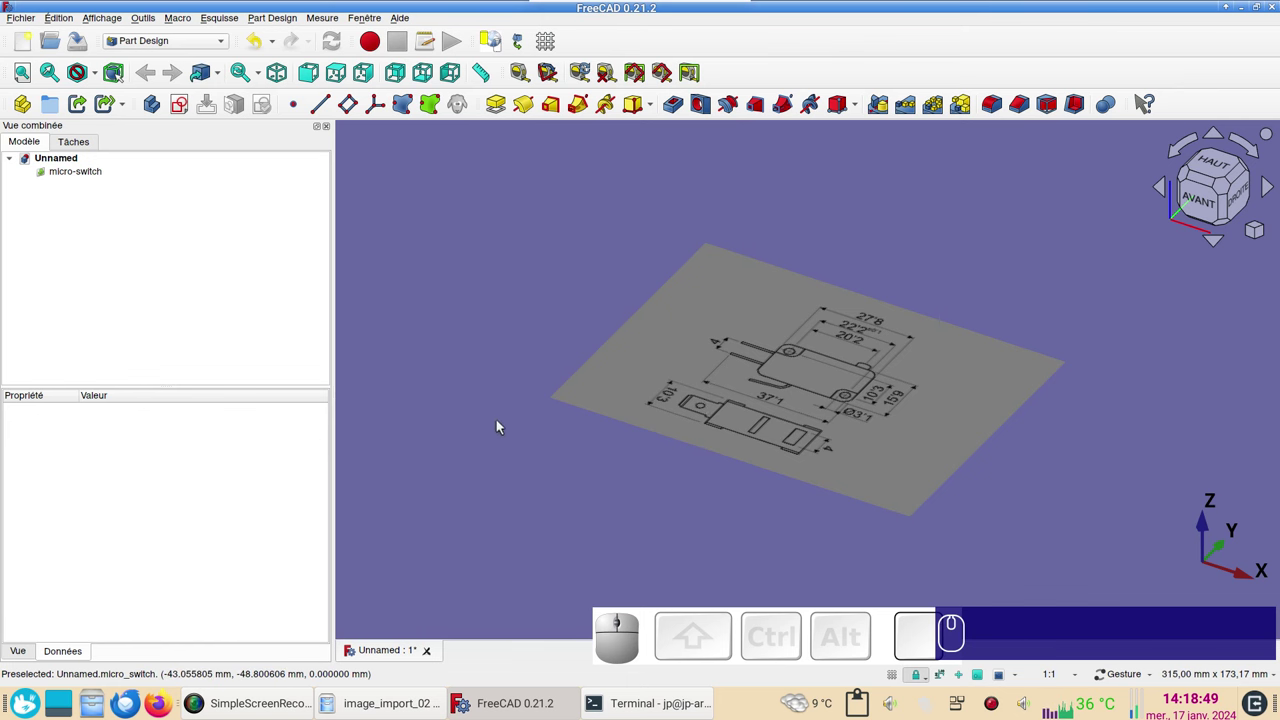
- Set the Top view and zoom and pan so the micro-switch drawing fills the view
{"action": "key", "text": "ctrl+w"}
{"action": "key", "text": "ctrl+z"}
{"action": "left_click", "coordinate": [396, 709]}
{"action": "left_click_drag", "start_coordinate": [428, 127], "coordinate": [639, 334]}
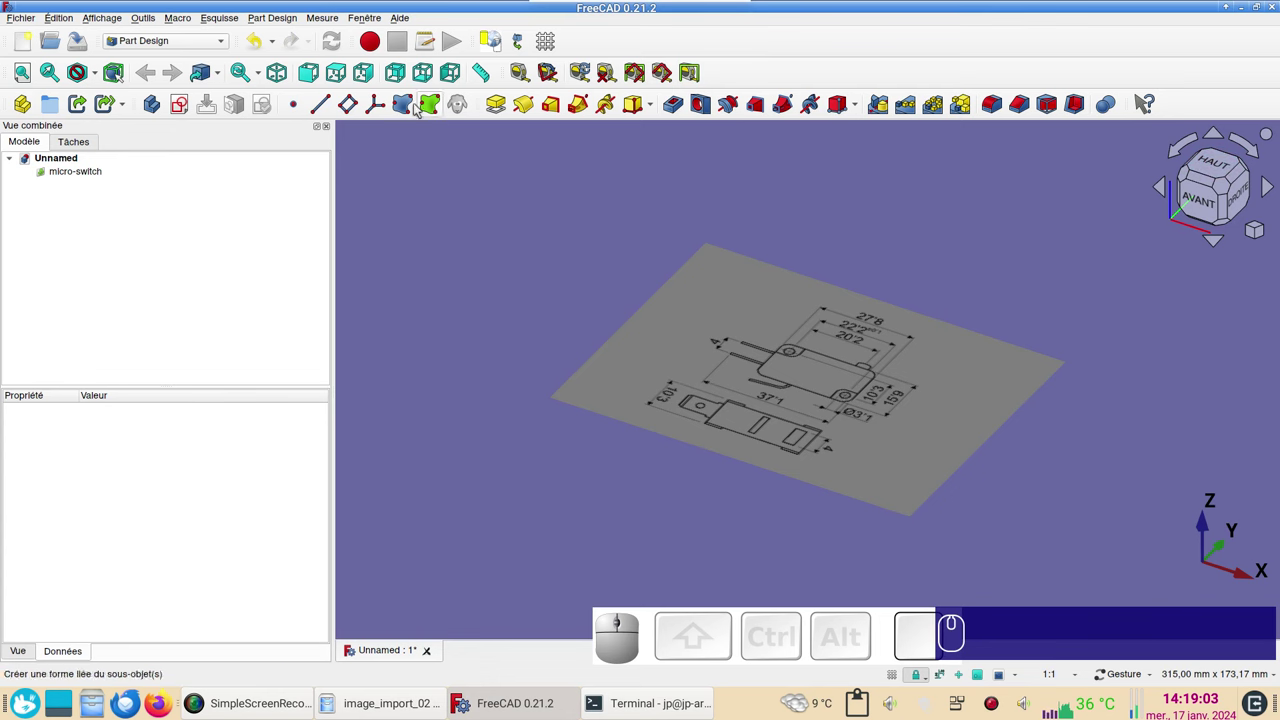
{"action": "left_click", "coordinate": [341, 71]}
{"action": "scroll", "scroll_direction": "up", "scroll_amount": 3}
{"action": "scroll", "scroll_direction": "down", "scroll_amount": 3}
{"action": "left_click_drag", "start_coordinate": [695, 393], "coordinate": [498, 392]}
{"action": "scroll", "scroll_direction": "up", "scroll_amount": 3}
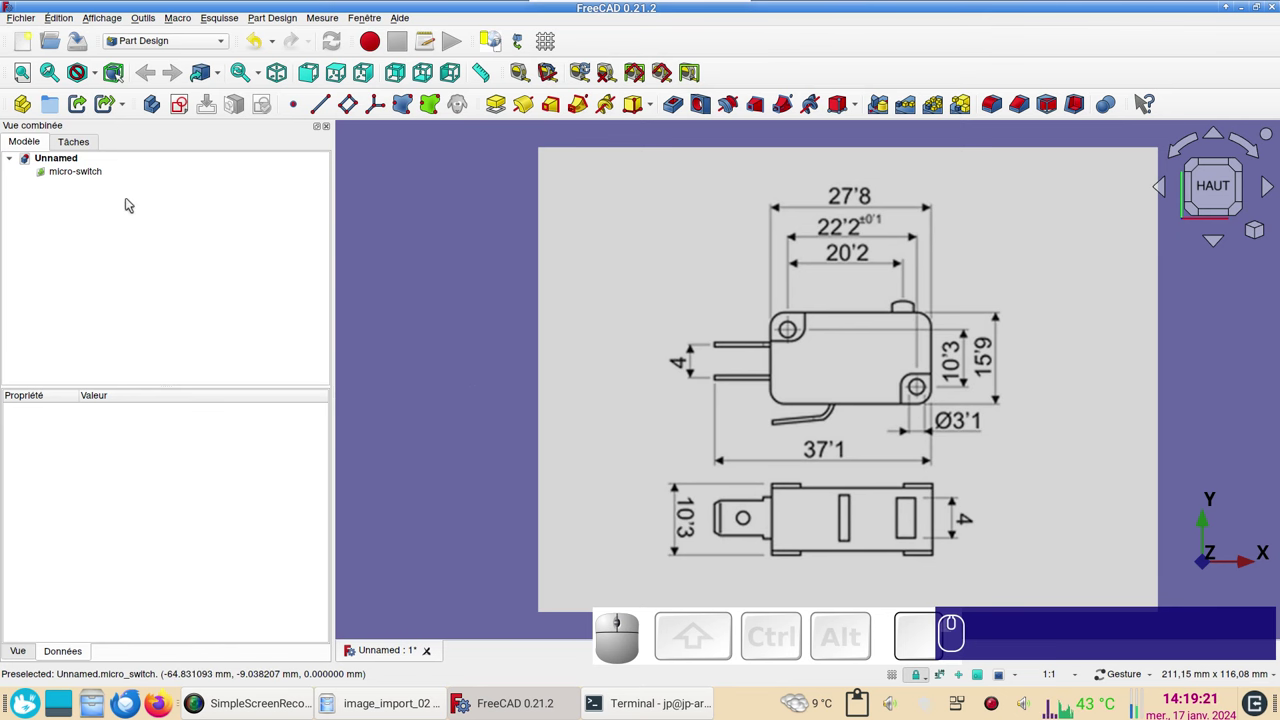
- Bring up the micro-switch image plane settings and frame the switch body for calibration
{"action": "right_click", "coordinate": [90, 174]}
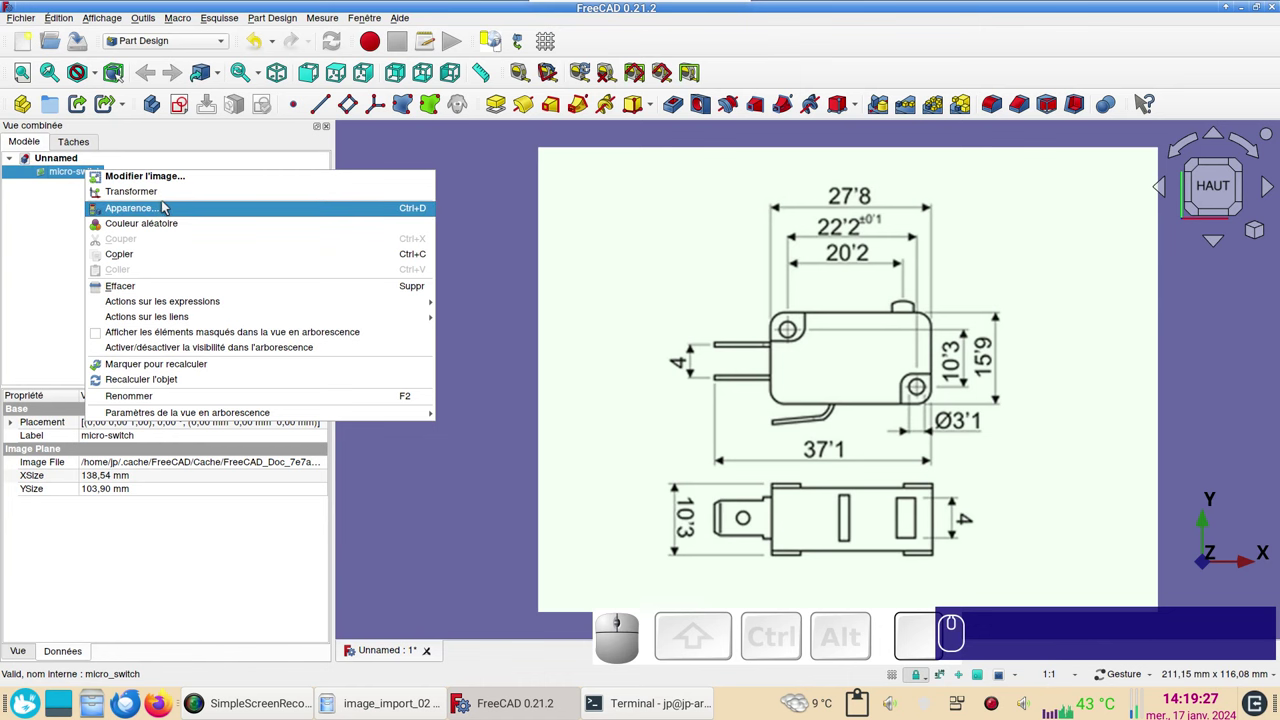
{"action": "left_click", "coordinate": [178, 184]}
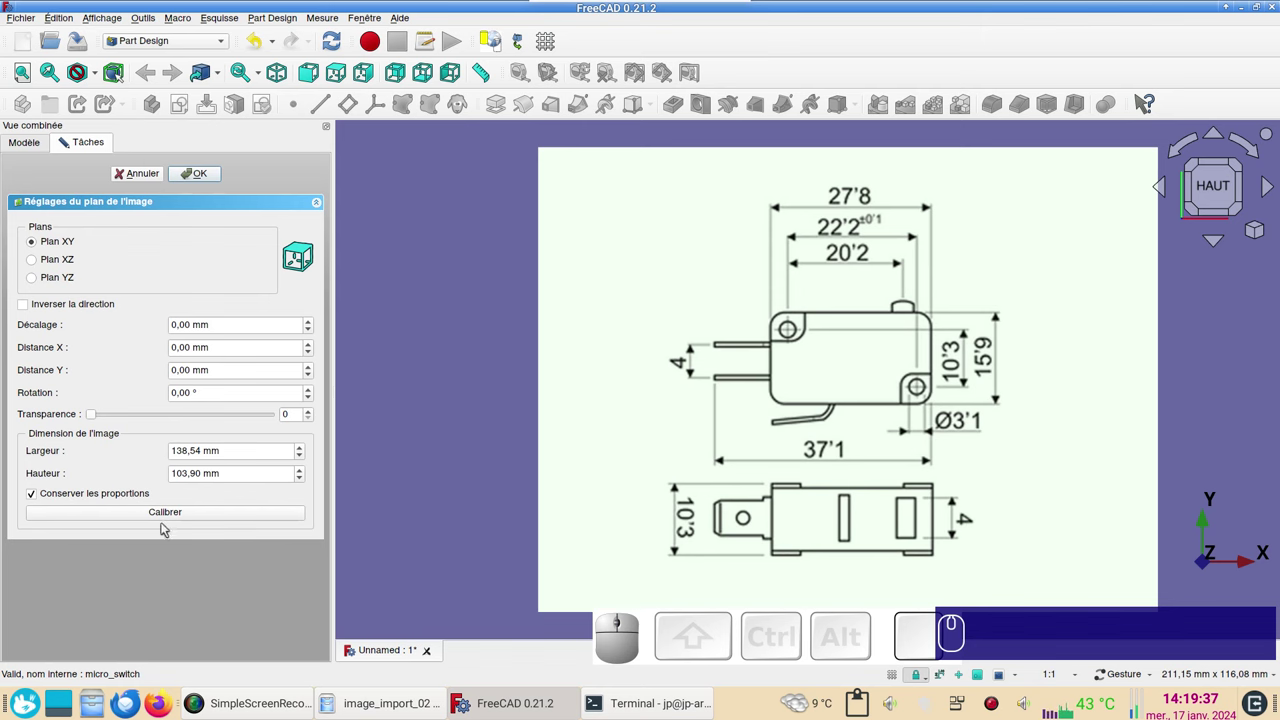
{"action": "scroll", "scroll_direction": "up", "scroll_amount": 3}
{"action": "right_click", "coordinate": [798, 461]}
{"action": "scroll", "scroll_direction": "down", "scroll_amount": 3}
{"action": "left_click_drag", "start_coordinate": [724, 531], "coordinate": [640, 547]}
{"action": "scroll", "scroll_direction": "down", "scroll_amount": 3}
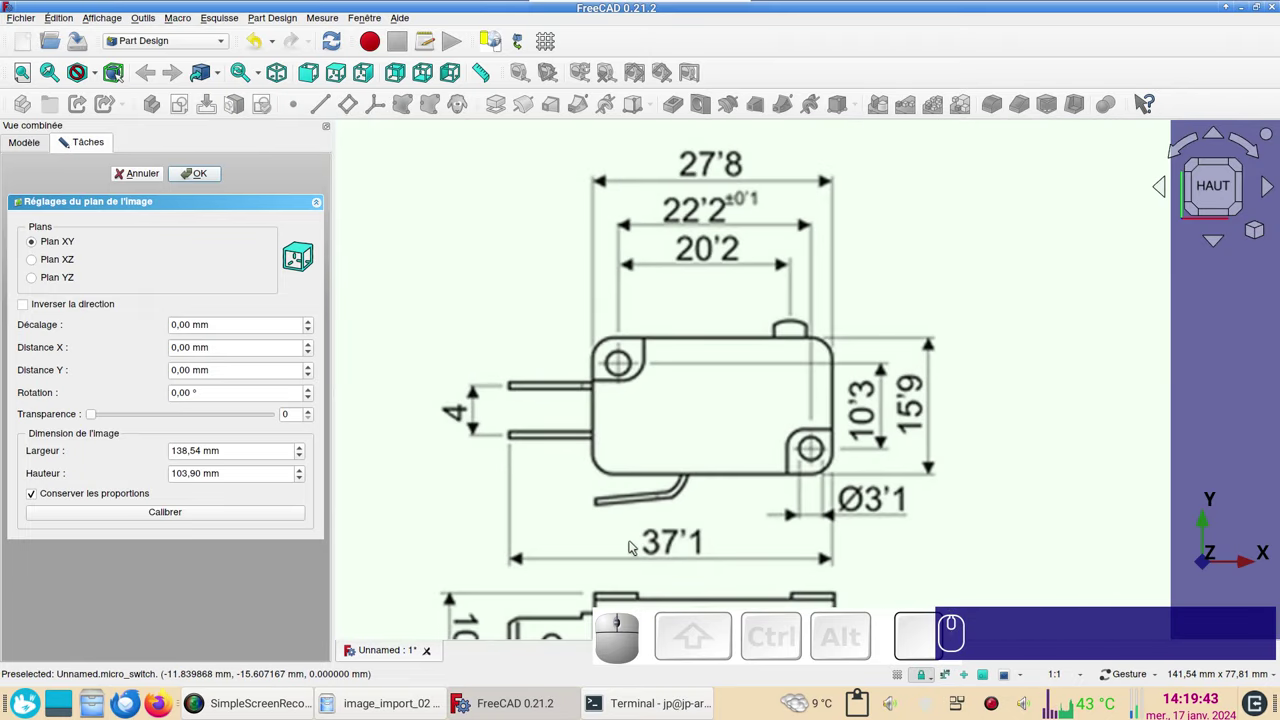
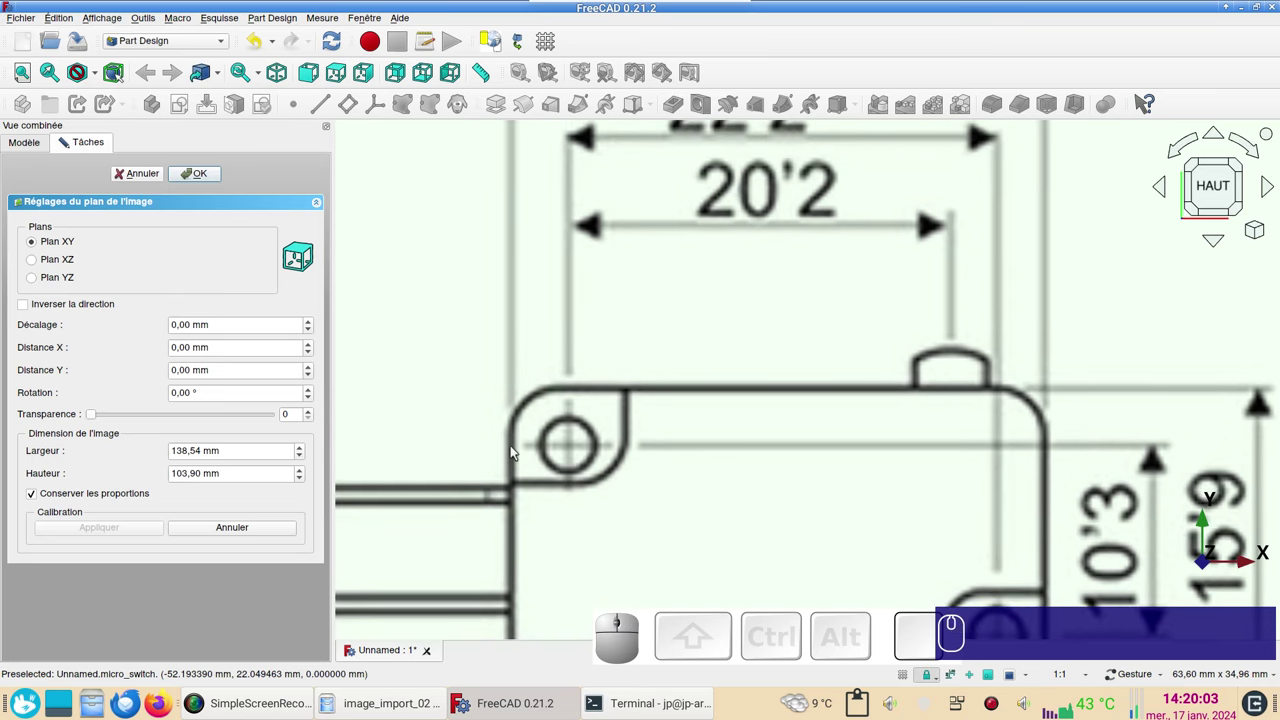
- Calibrate between the body's left and right edges with a real length of 27.8 mm
{"action": "left_click", "coordinate": [514, 449]}
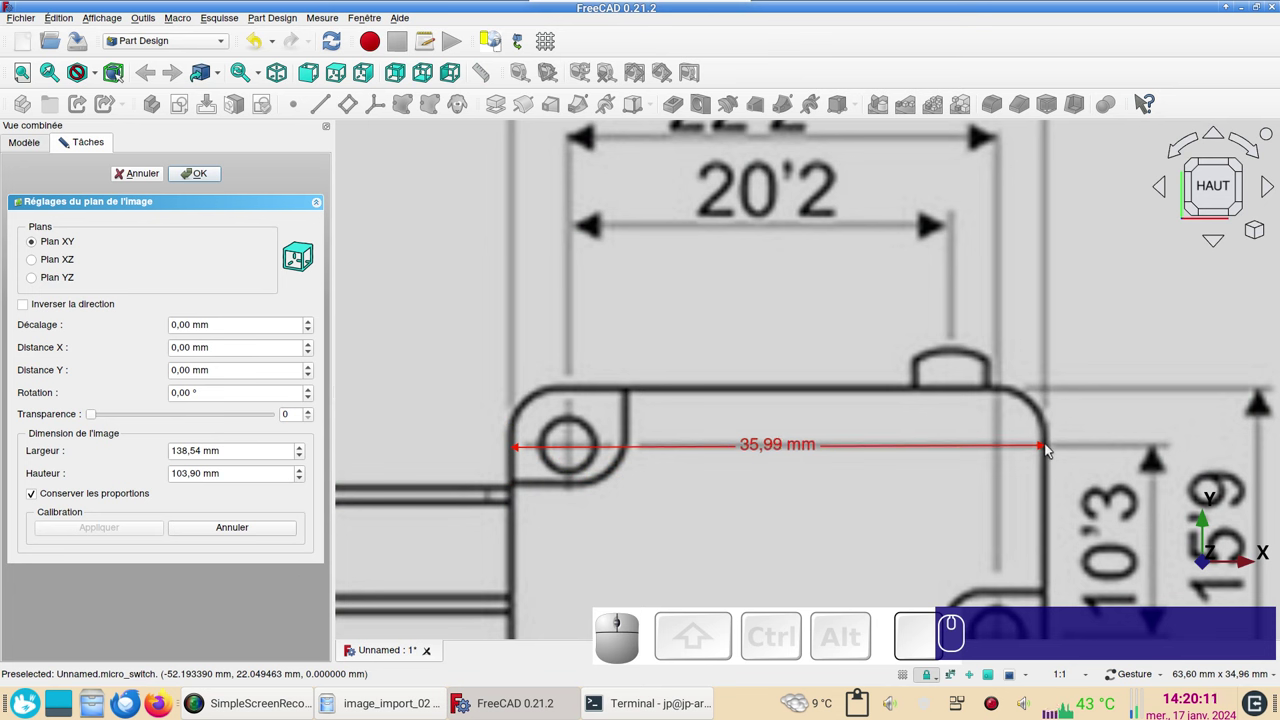
{"action": "left_click", "coordinate": [1049, 448]}
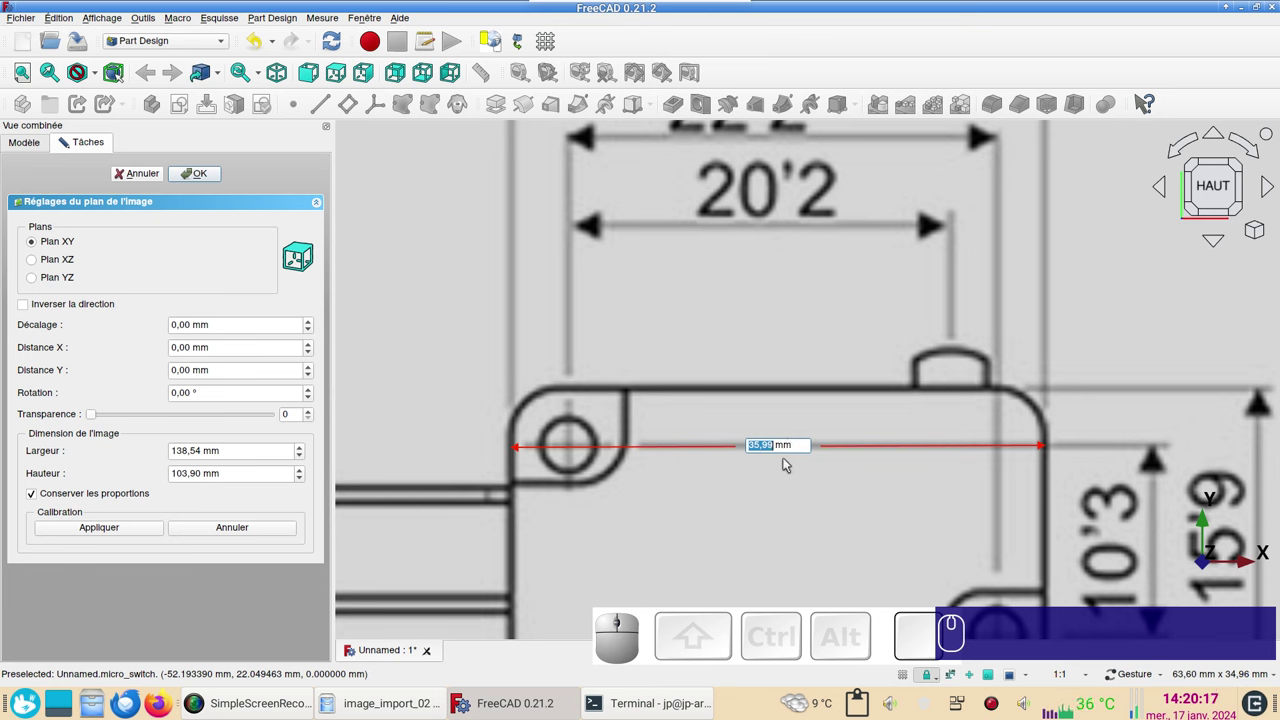
{"action": "key", "text": "KP_2"}
{"action": "key", "text": "KP_7"}
{"action": "key", "text": "KP_Decimal"}
{"action": "key", "text": "KP_8"}
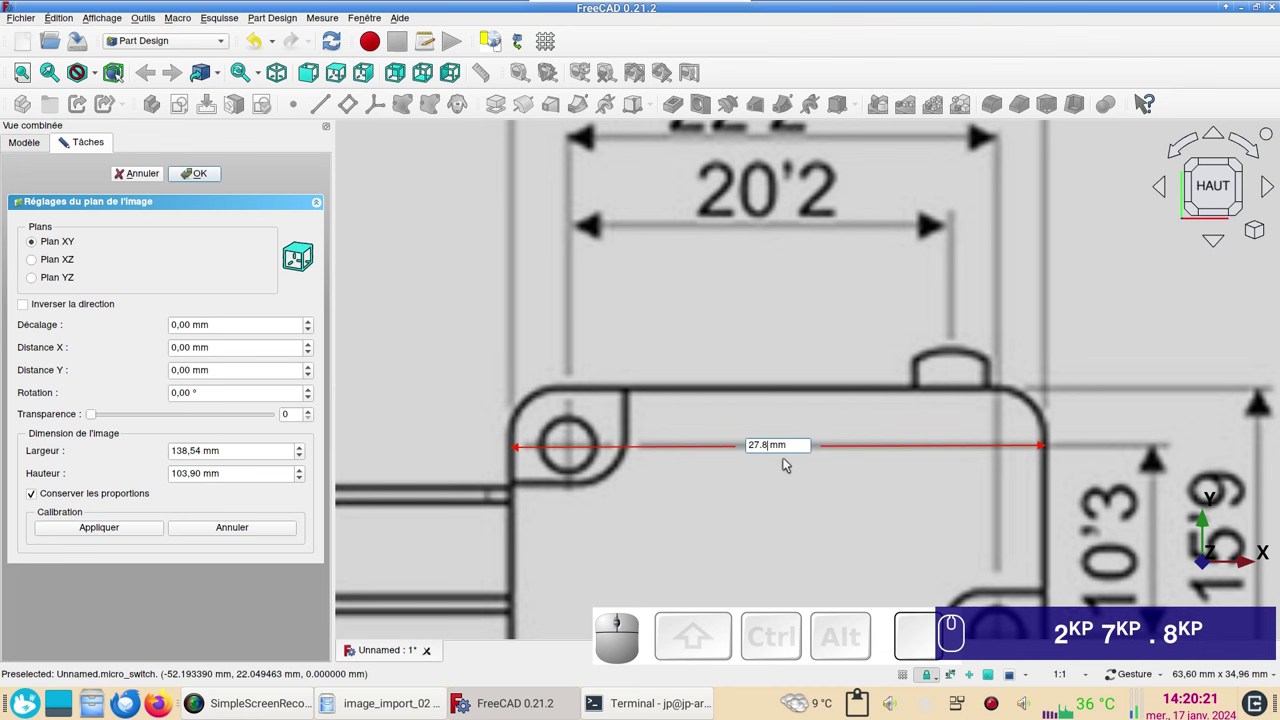
{"action": "key", "text": "Return"}
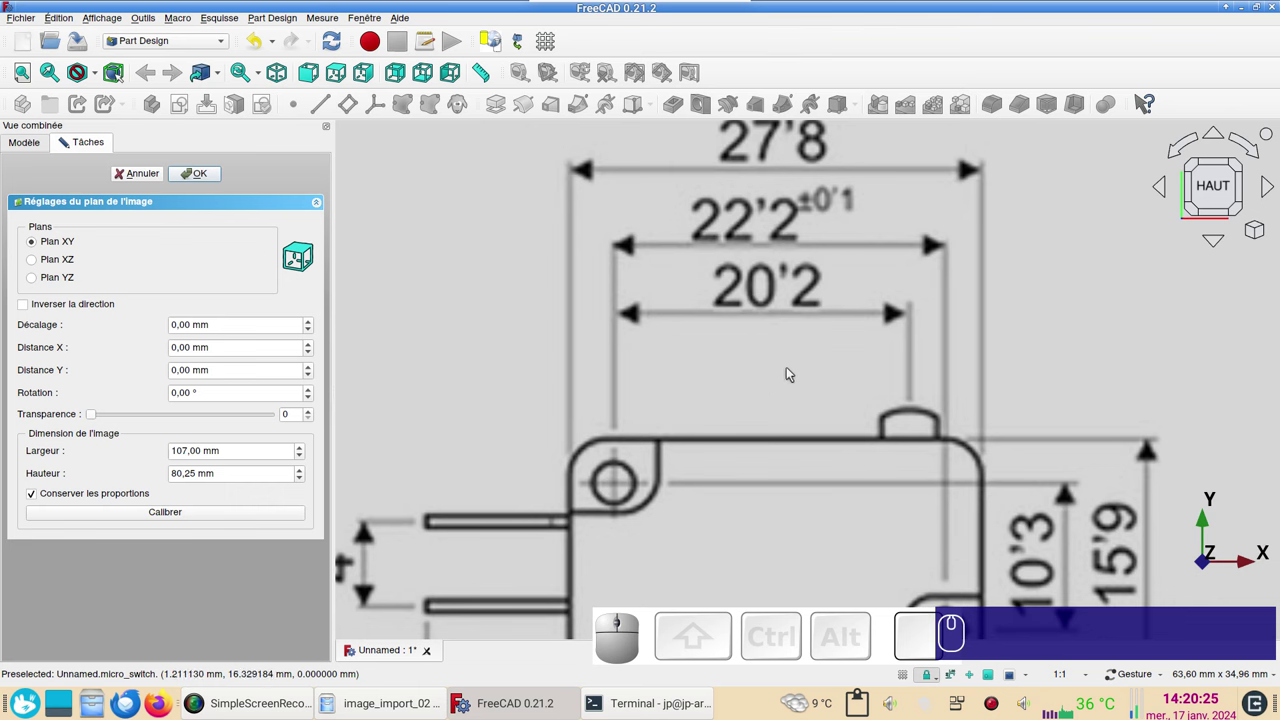
- Accept the calibrated 107 × 80.25 mm image size and switch to the Draft workbench with its grid hidden
{"action": "left_click", "coordinate": [188, 180]}
{"action": "scroll", "scroll_direction": "down", "scroll_amount": 3}
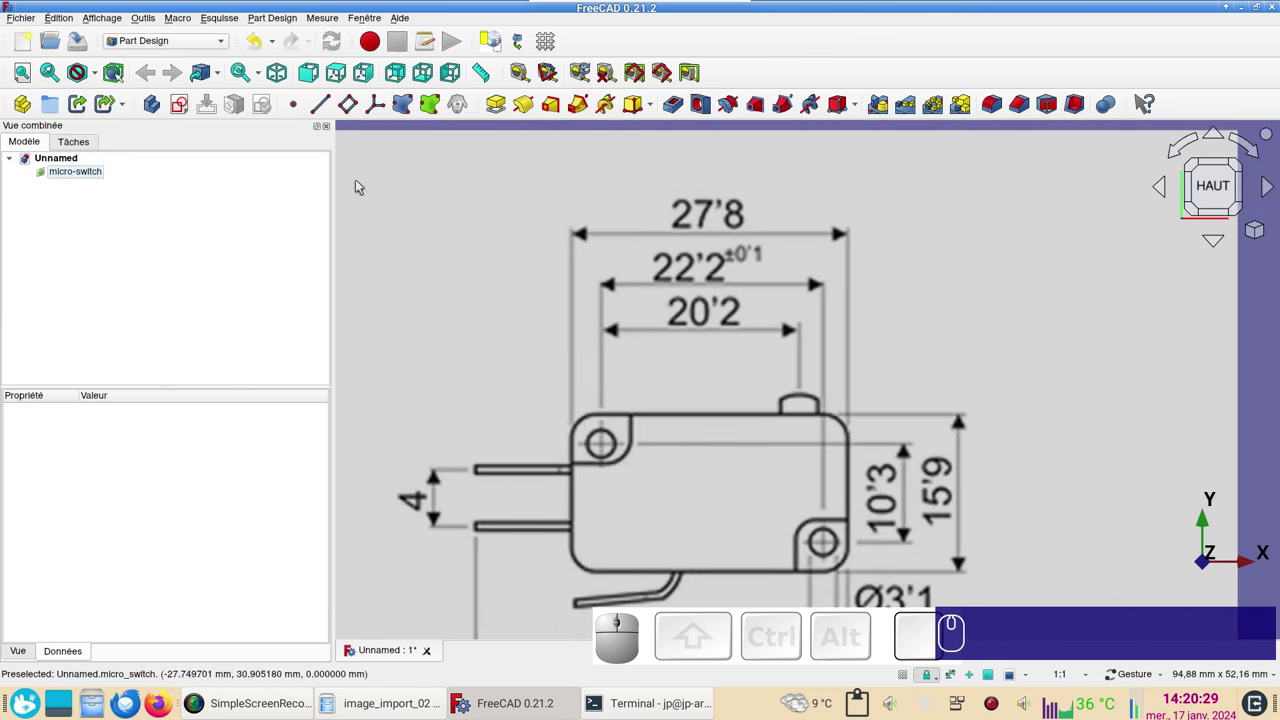
{"action": "left_click", "coordinate": [195, 42]}
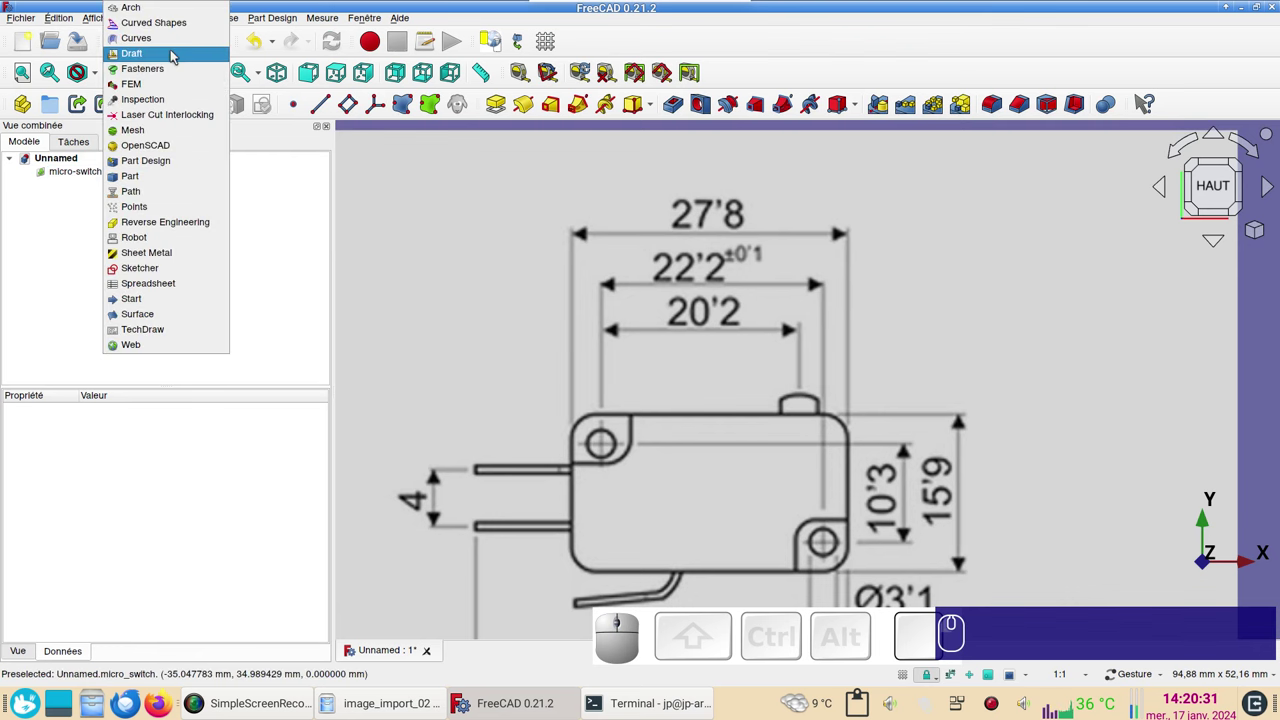
{"action": "left_click", "coordinate": [176, 56]}
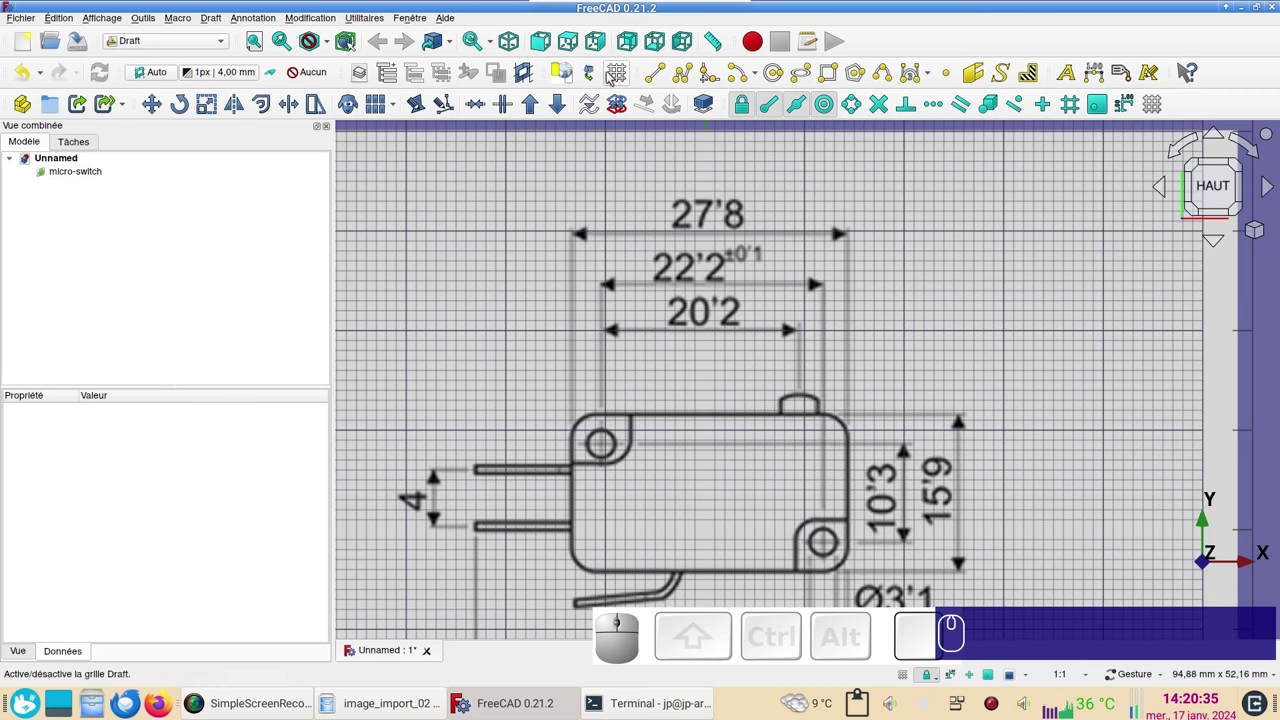
{"action": "left_click", "coordinate": [610, 78]}
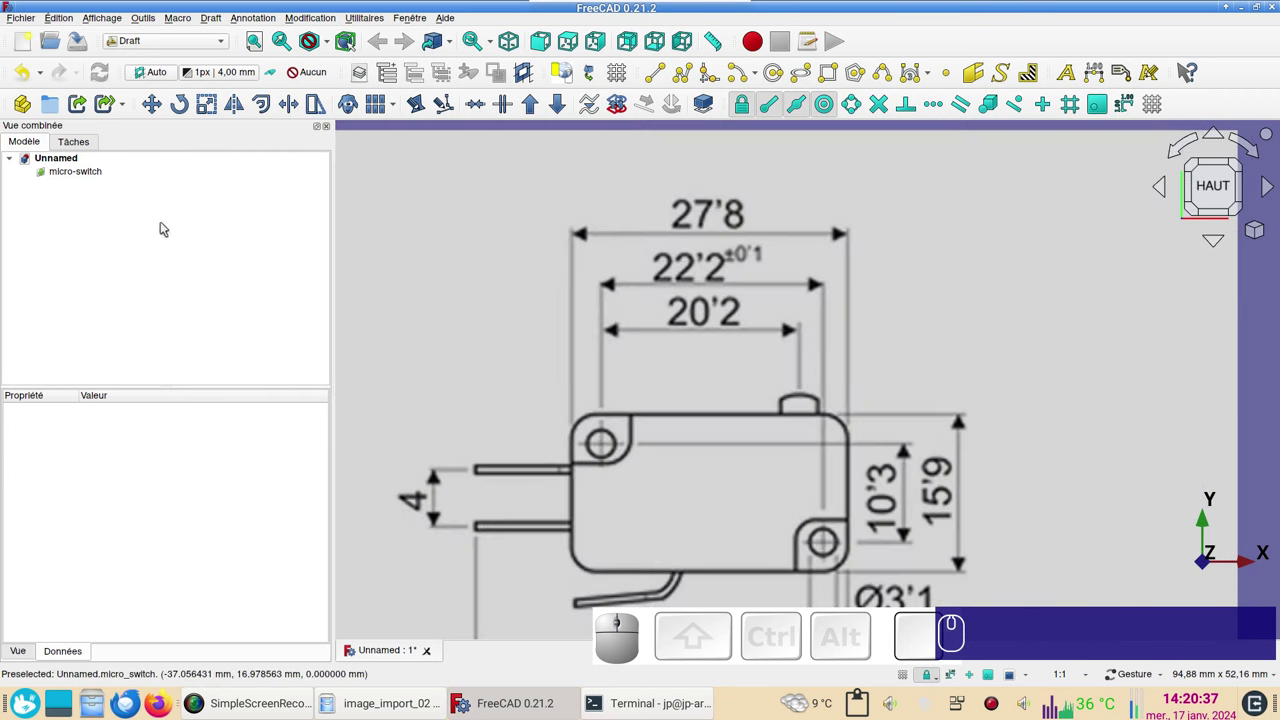
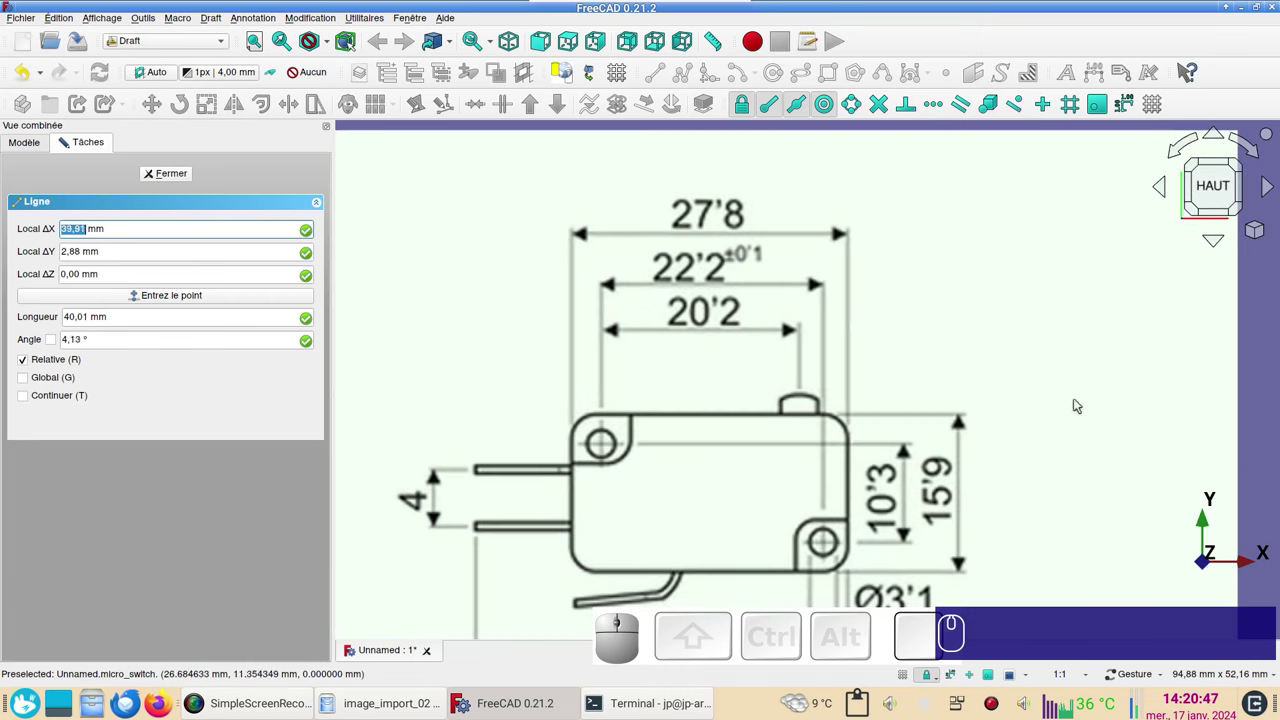
- Orbit around the drawing plane, return above it and close the stray Line task
{"action": "left_click_drag", "start_coordinate": [1104, 406], "coordinate": [829, 491]}
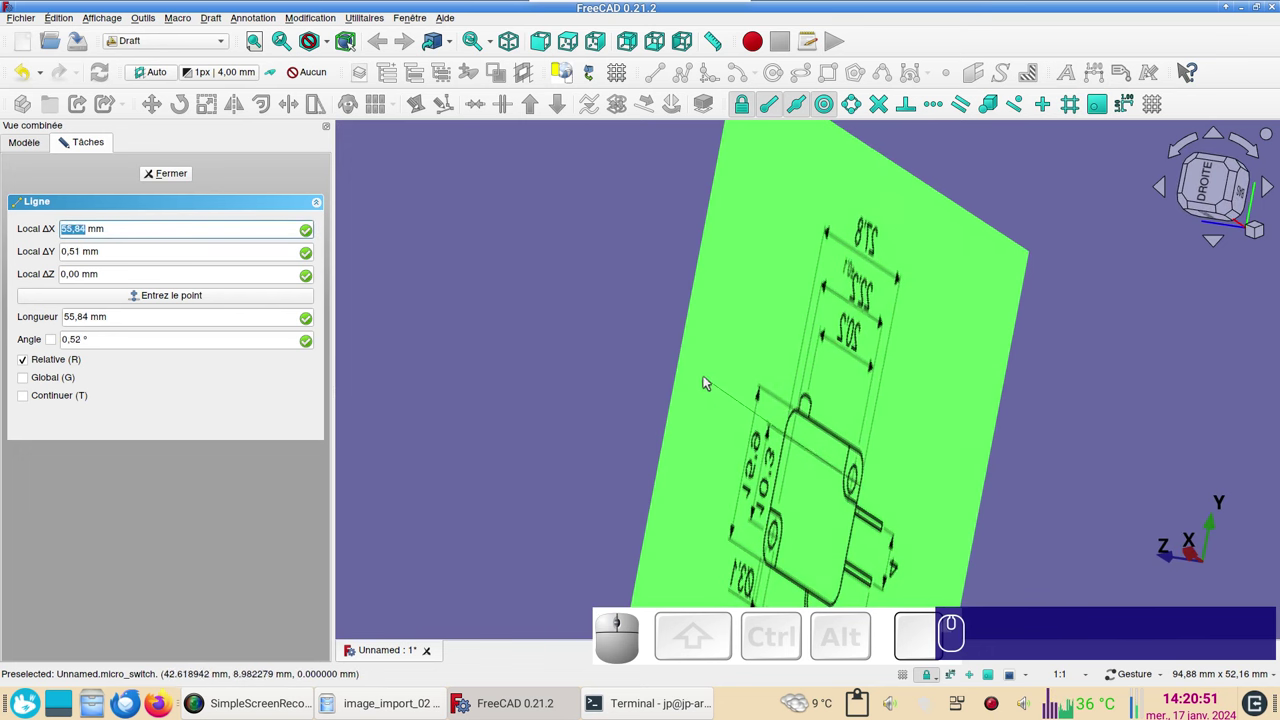
{"action": "left_click_drag", "start_coordinate": [716, 387], "coordinate": [384, 276]}
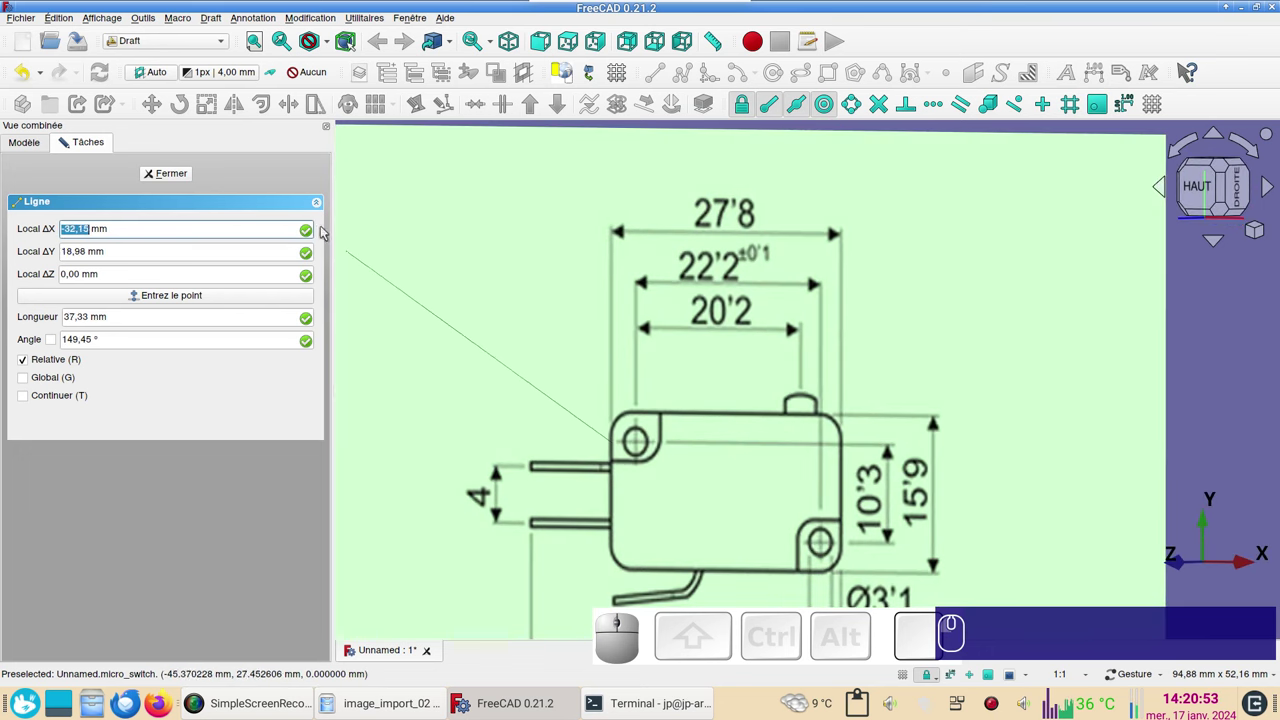
{"action": "left_click", "coordinate": [170, 177]}
{"action": "scroll", "scroll_direction": "down", "scroll_amount": 3}
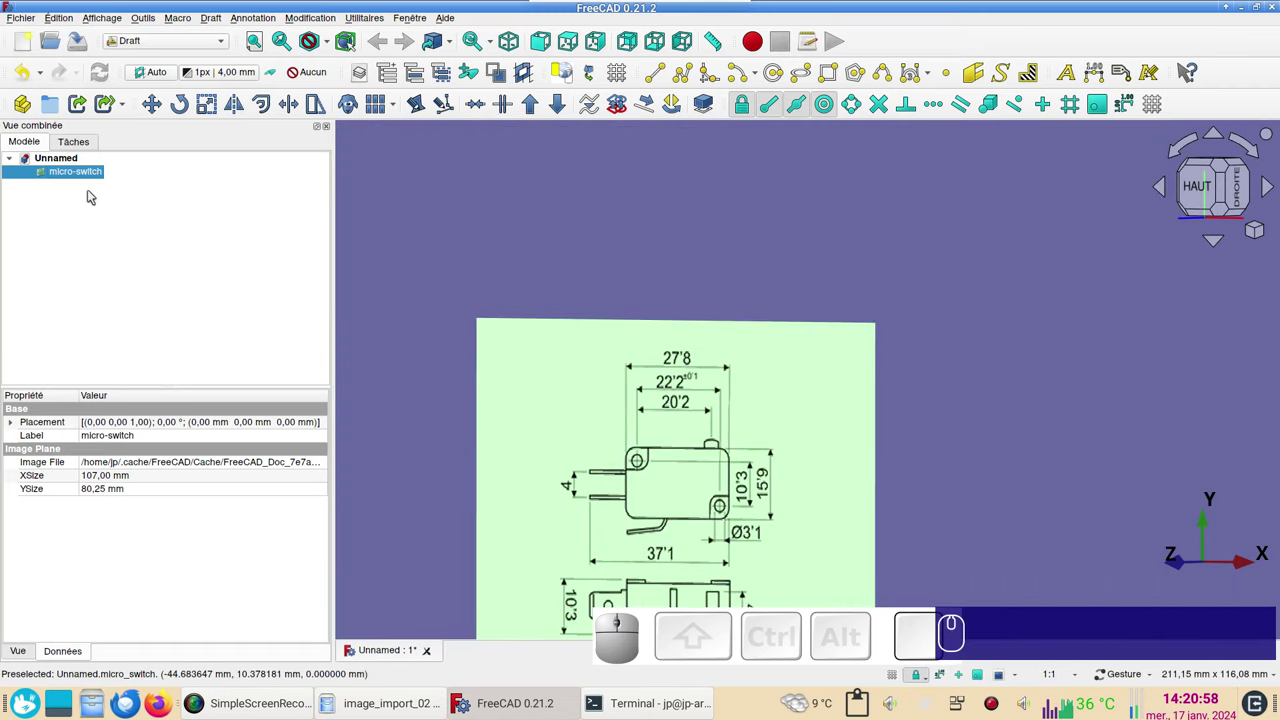
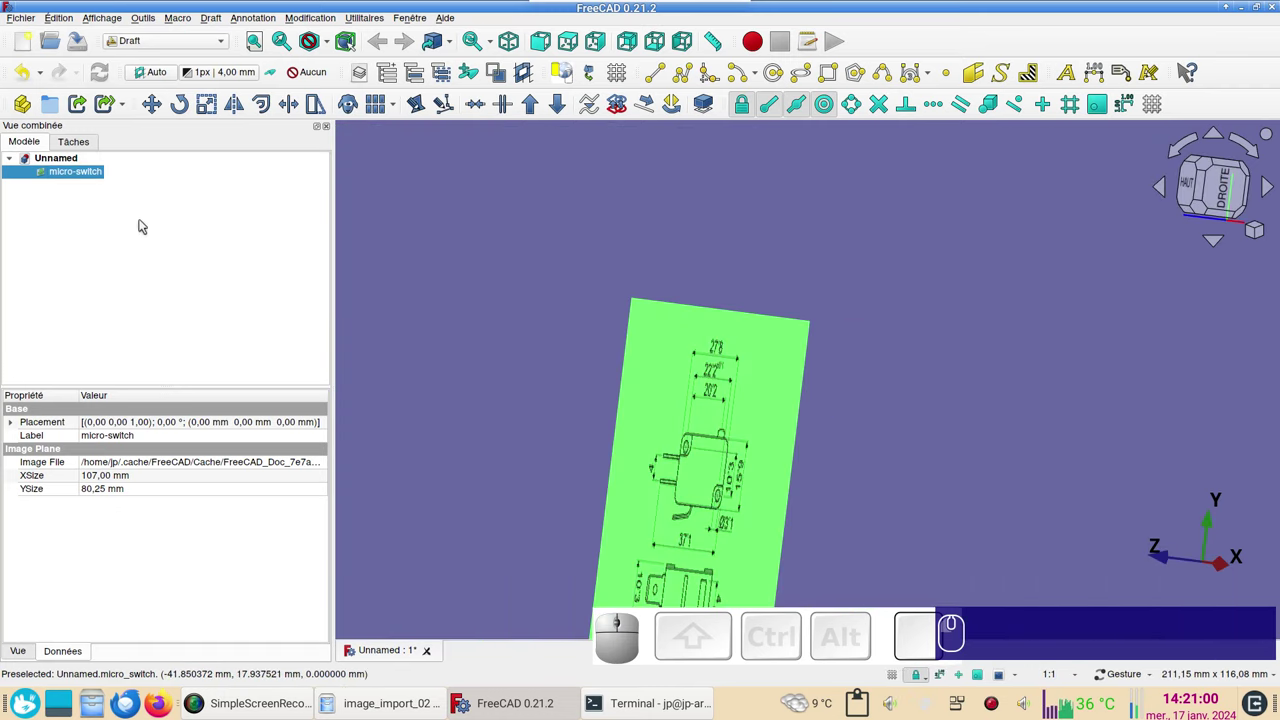
- Set the micro-switch image plane's Placement position z to -1 mm and view it from the top
{"action": "left_click", "coordinate": [12, 427]}
{"action": "left_click", "coordinate": [32, 464]}
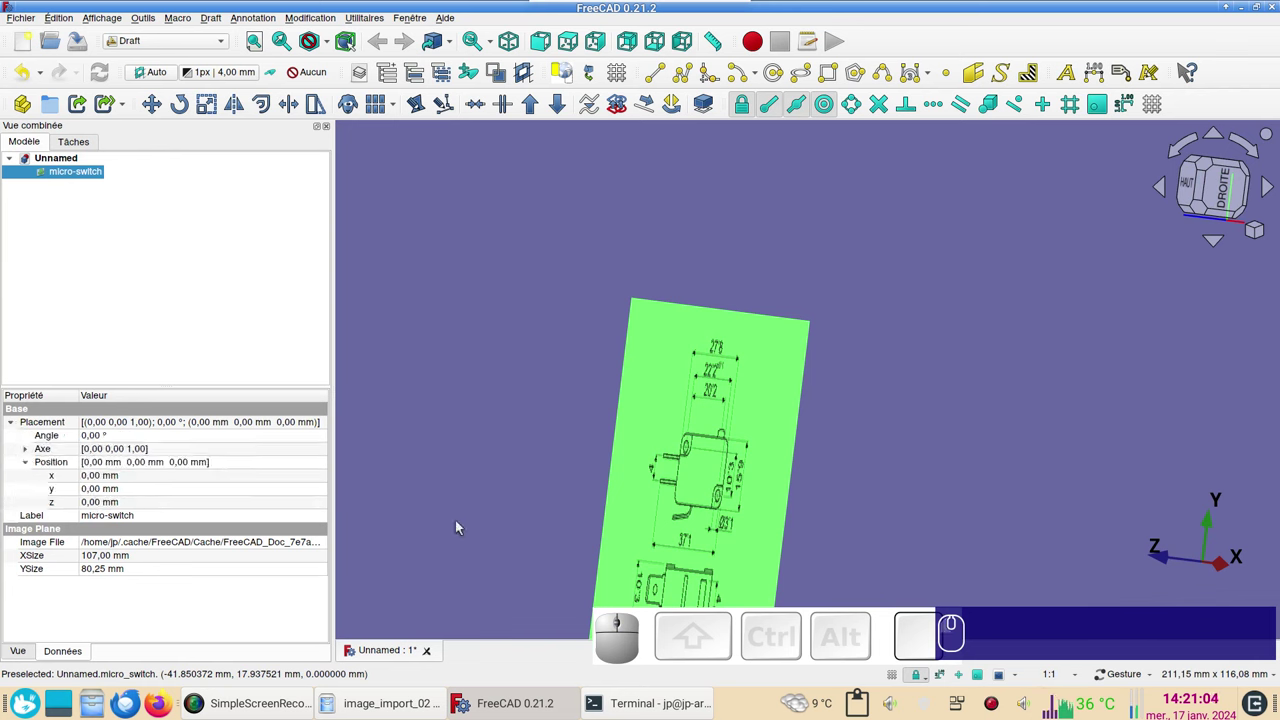
{"action": "left_click_drag", "start_coordinate": [749, 515], "coordinate": [1001, 506]}
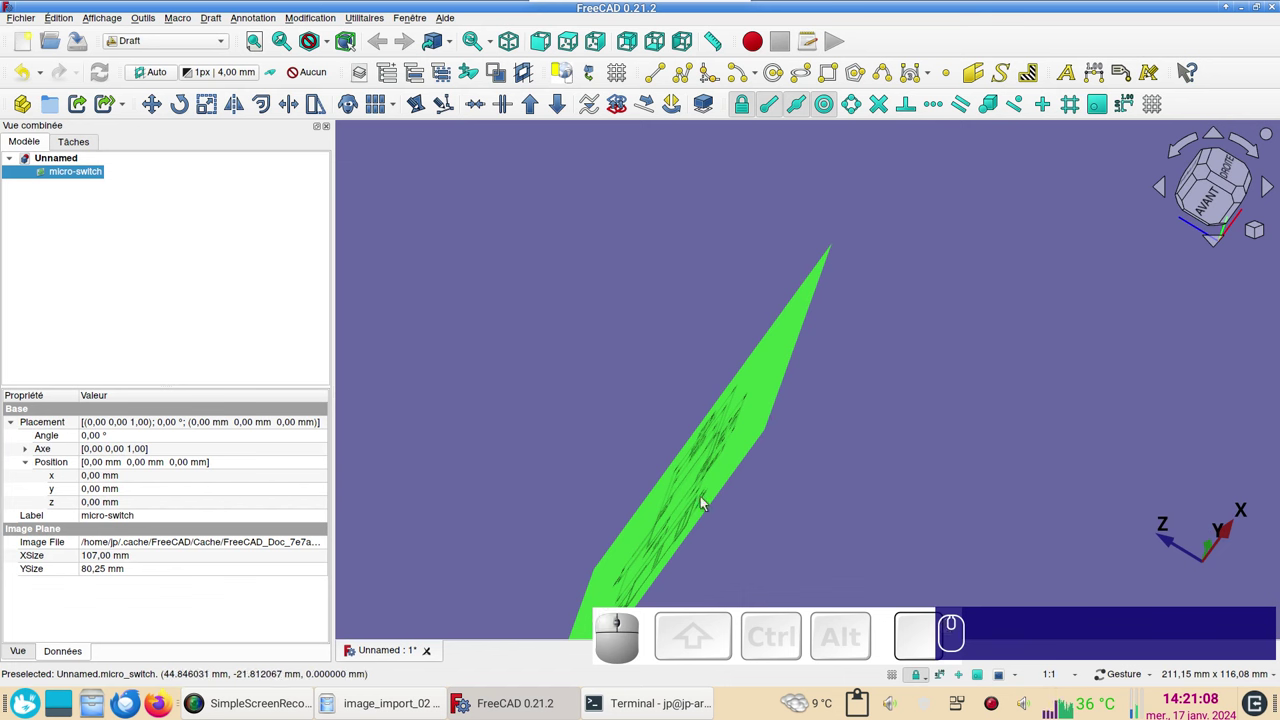
{"action": "left_click", "coordinate": [110, 502]}
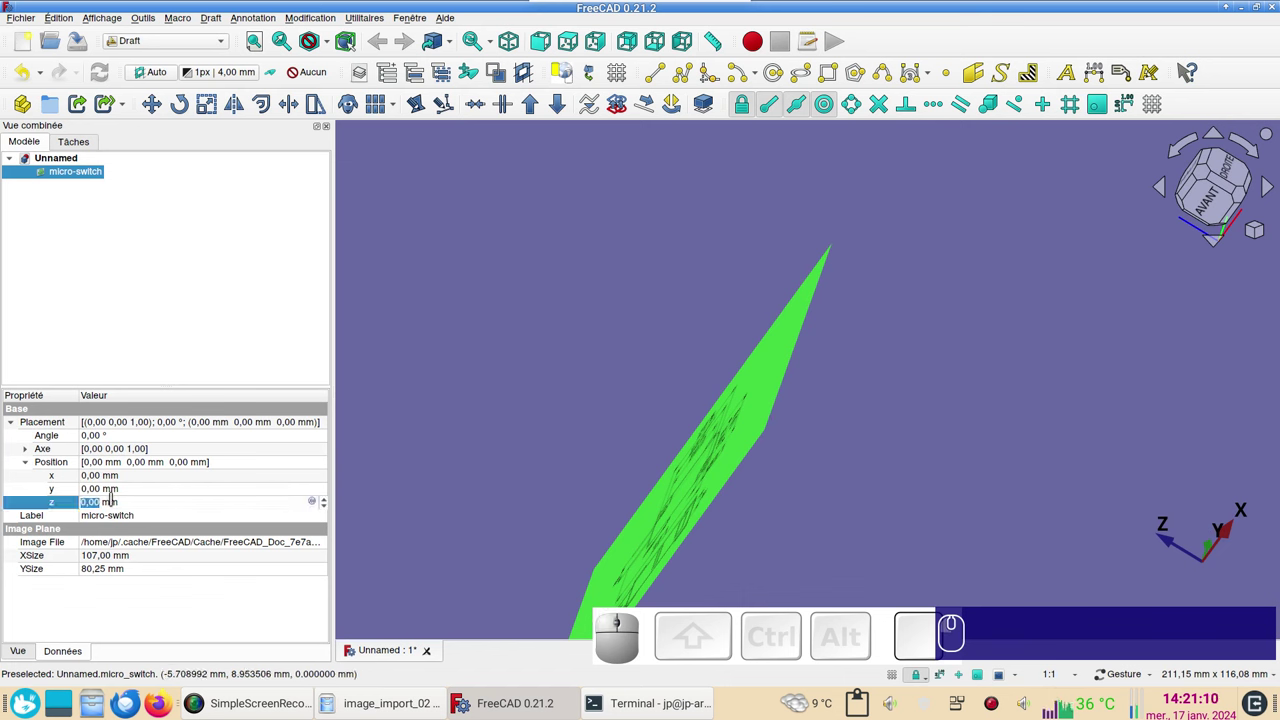
{"action": "scroll", "scroll_direction": "down", "scroll_amount": 3}
{"action": "left_click", "coordinate": [532, 434]}
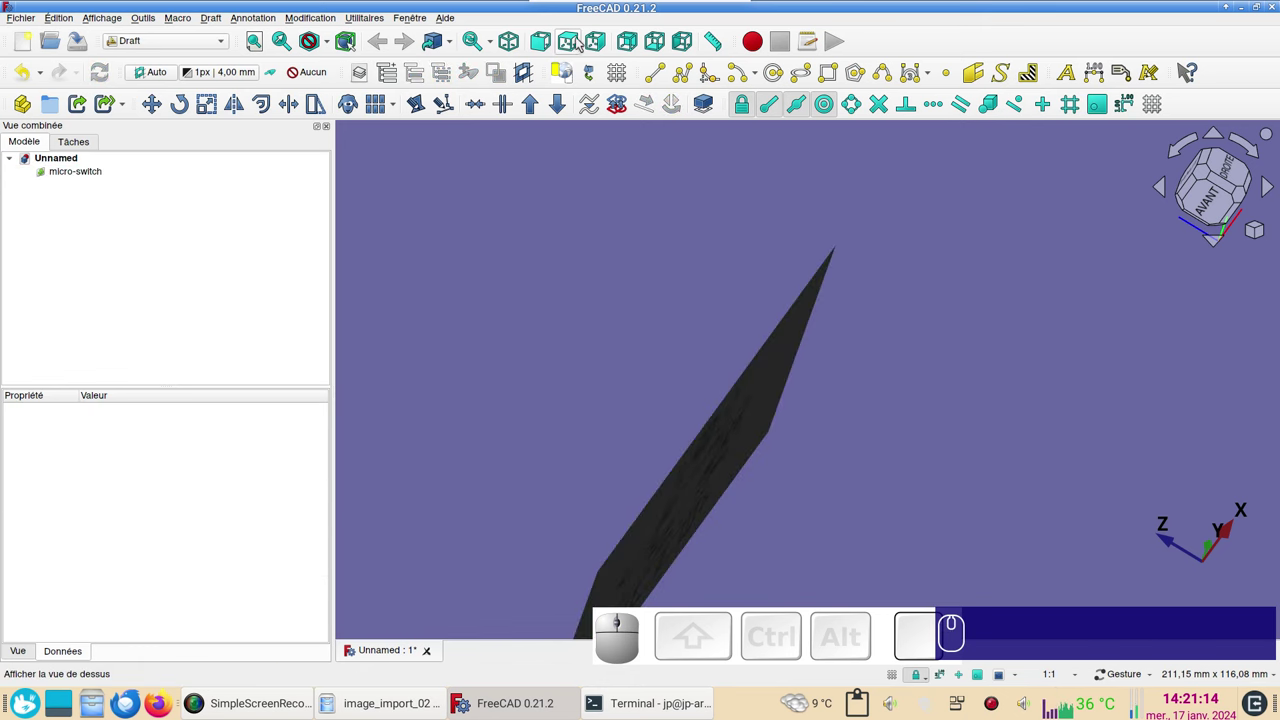
{"action": "left_click", "coordinate": [575, 44]}
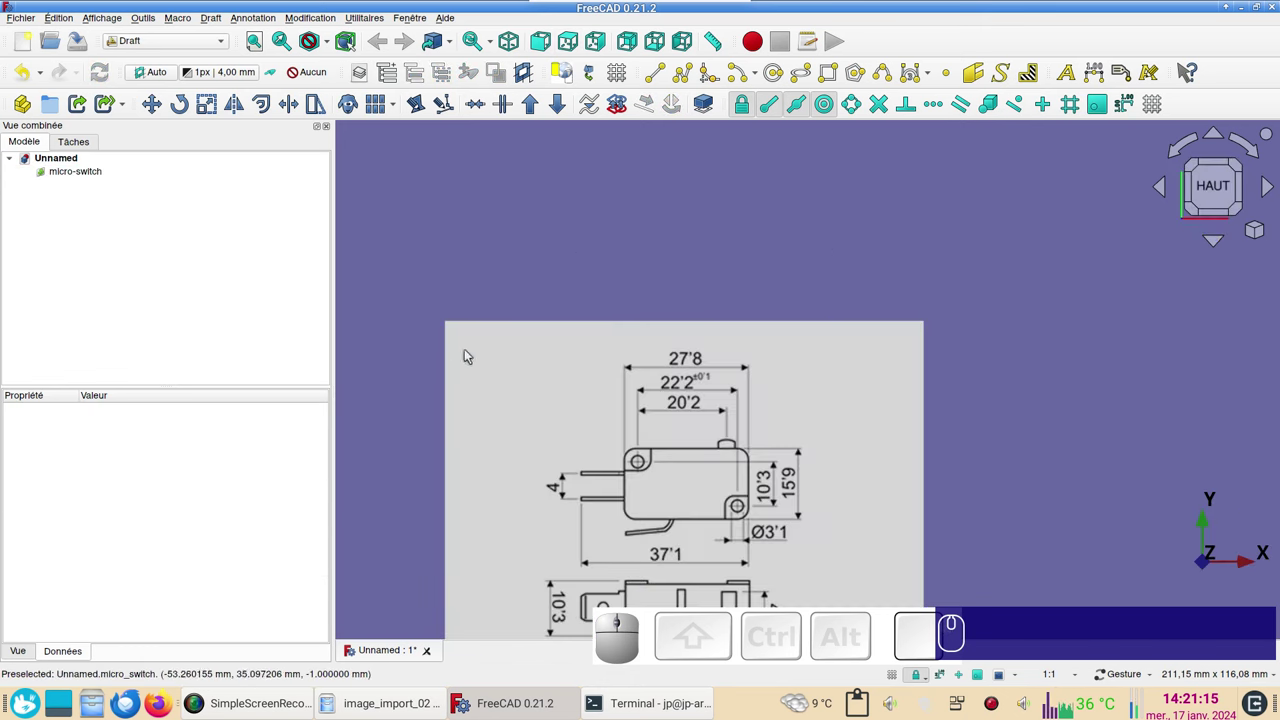
- Measure between the mounting hole centres with a horizontal trial Draft line, then cancel it
{"action": "scroll", "scroll_direction": "up", "scroll_amount": 3}
{"action": "left_click_drag", "start_coordinate": [595, 444], "coordinate": [533, 275]}
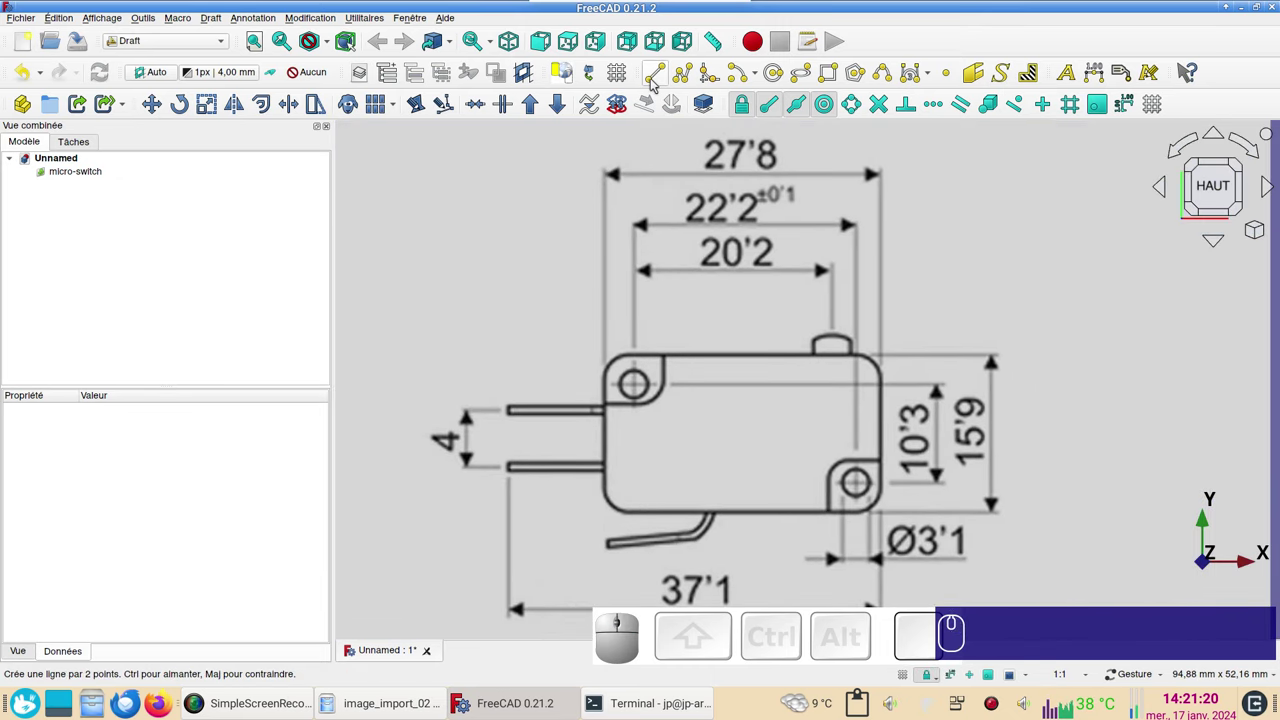
{"action": "left_click", "coordinate": [656, 84]}
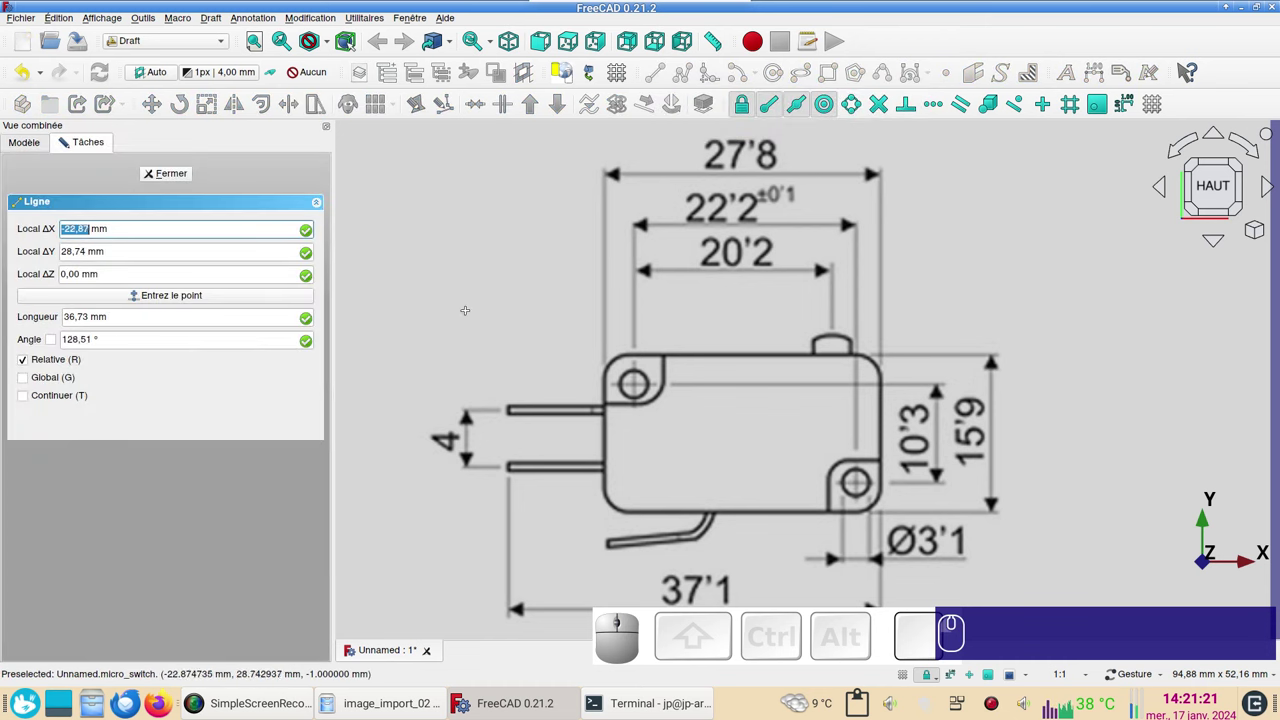
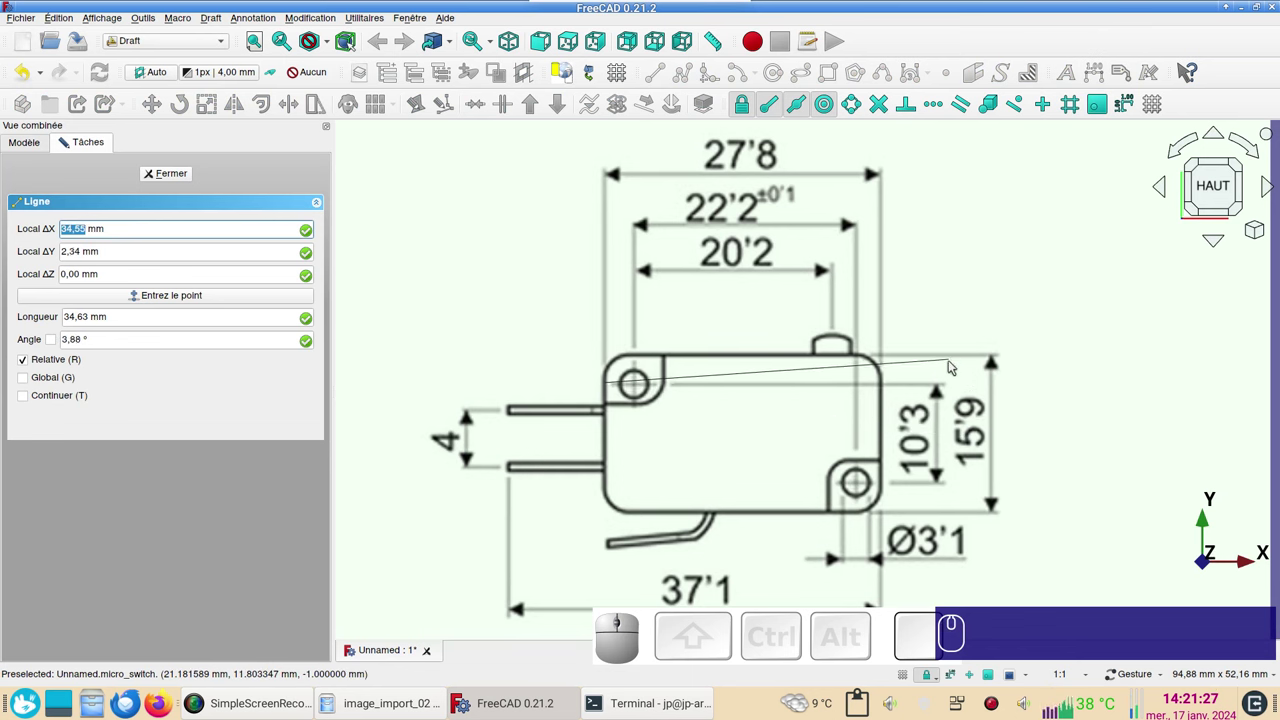
{"action": "key", "text": "x"}
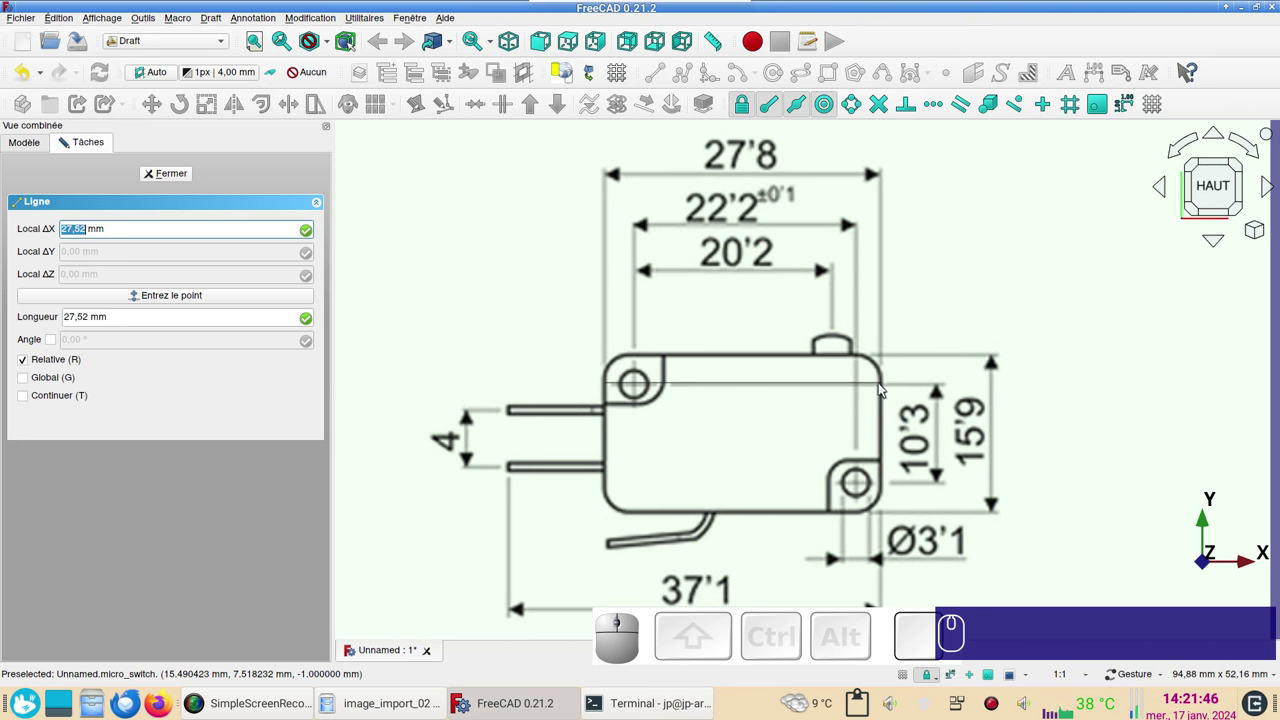
{"action": "key", "text": "Escape"}
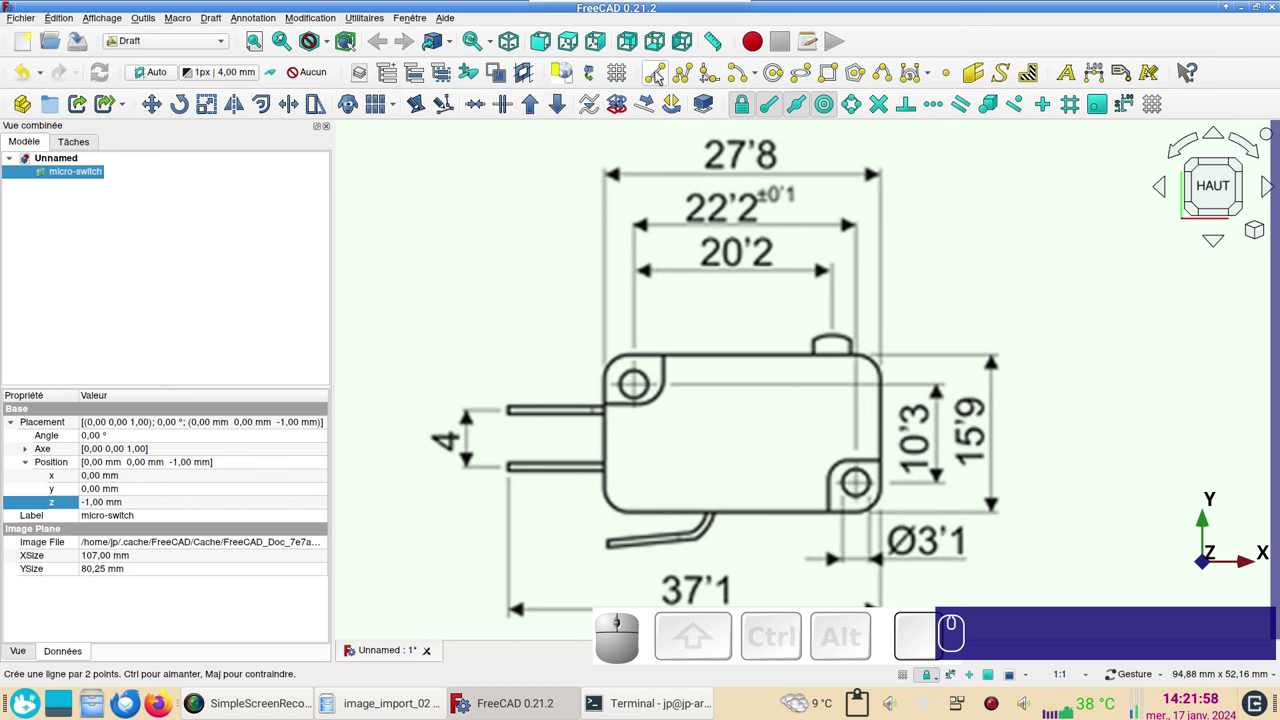
- Measure between the hole centres with a vertical trial Draft line, then cancel it
{"action": "left_click", "coordinate": [661, 77]}
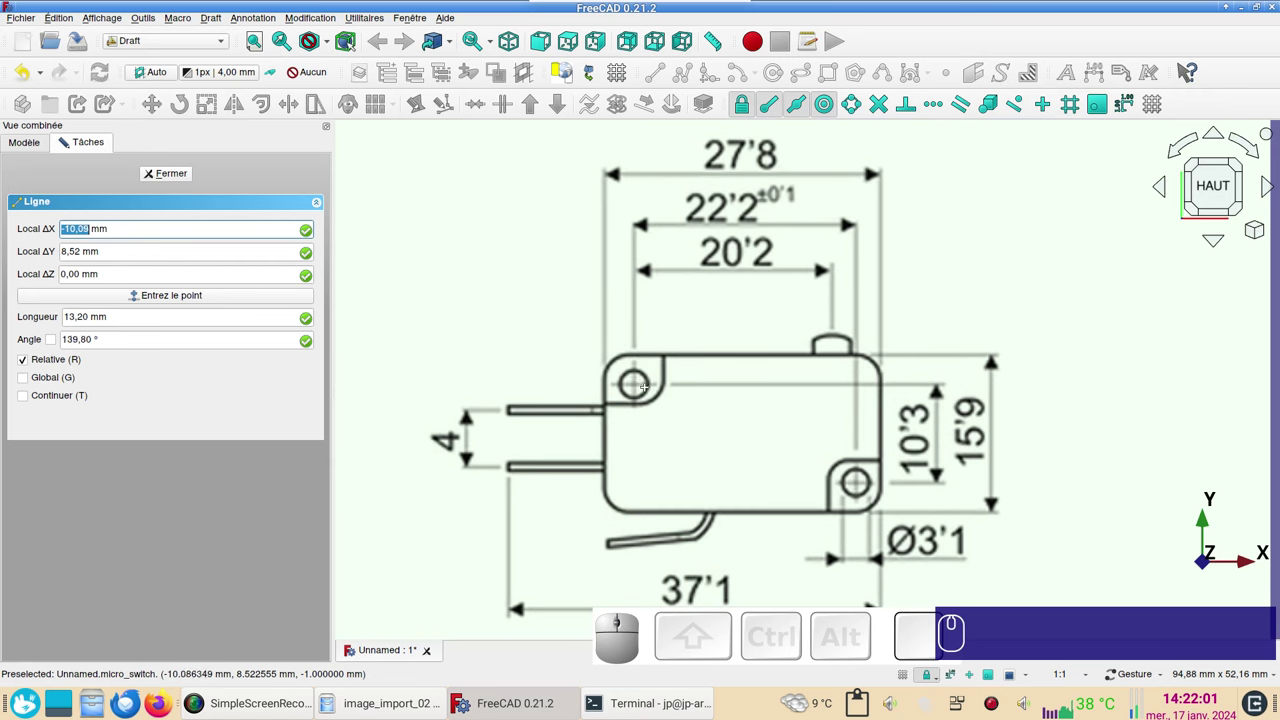
{"action": "scroll", "scroll_direction": "up", "scroll_amount": 3}
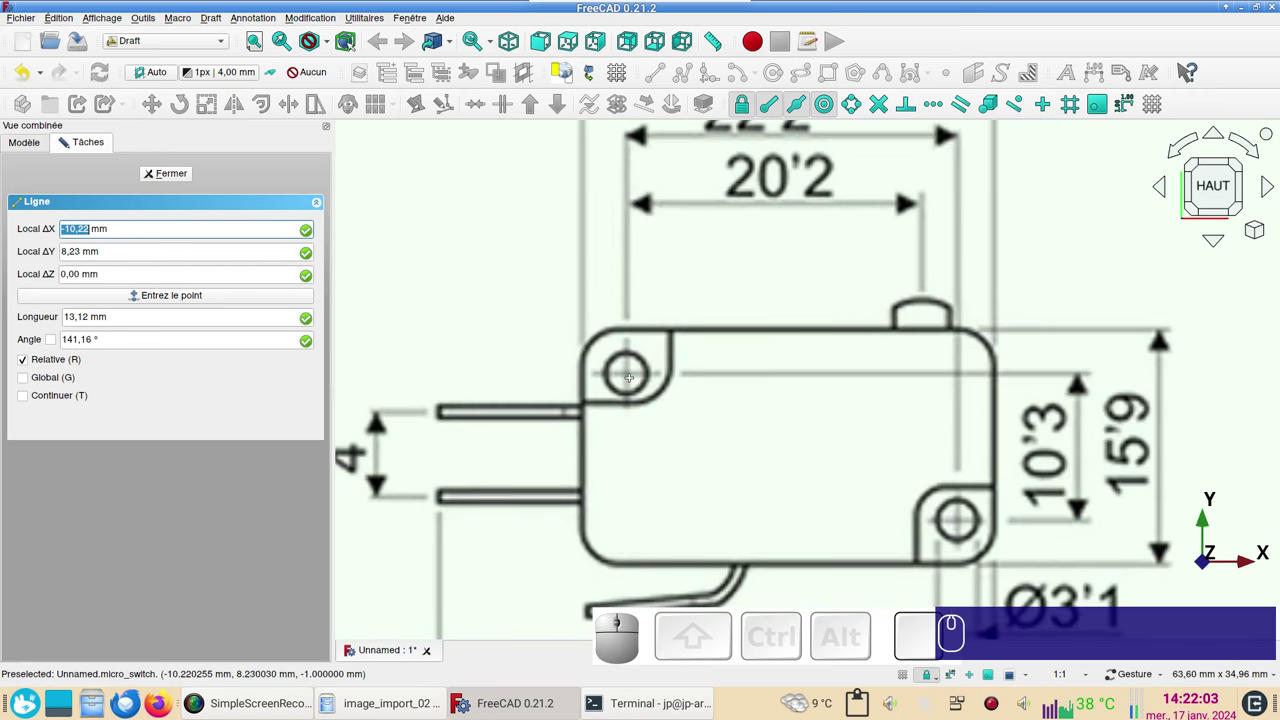
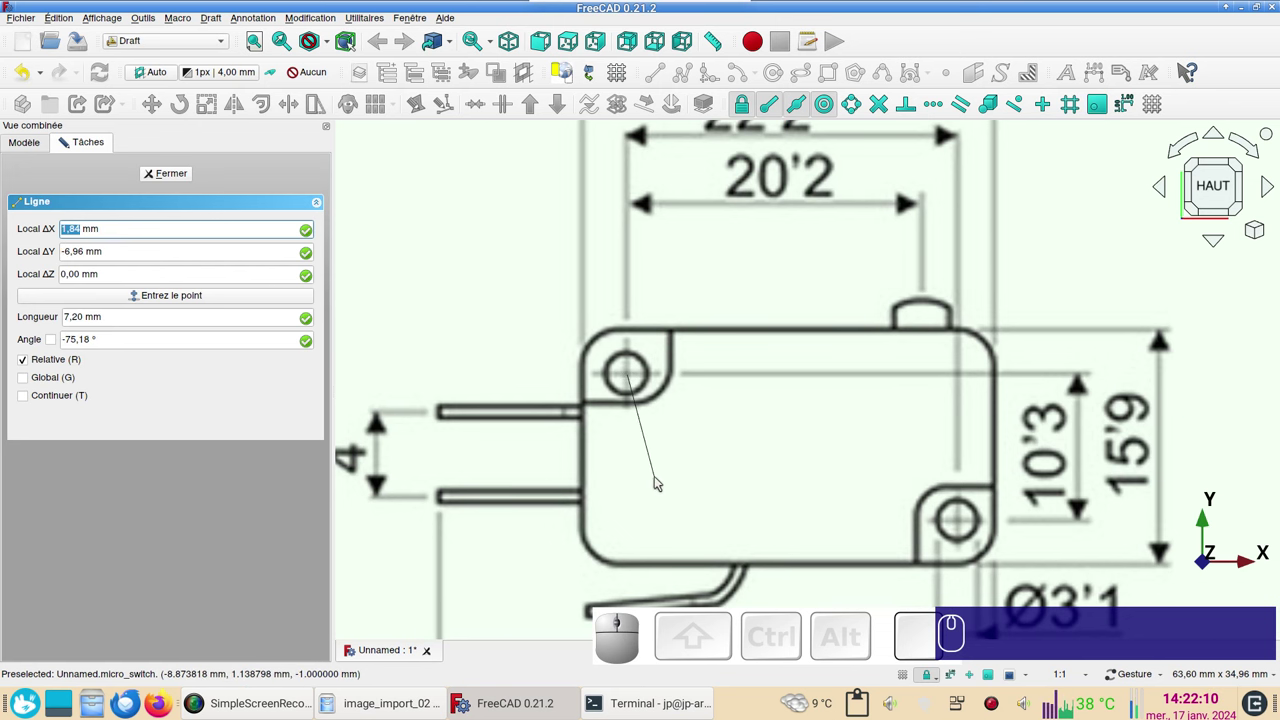
{"action": "key", "text": "y"}
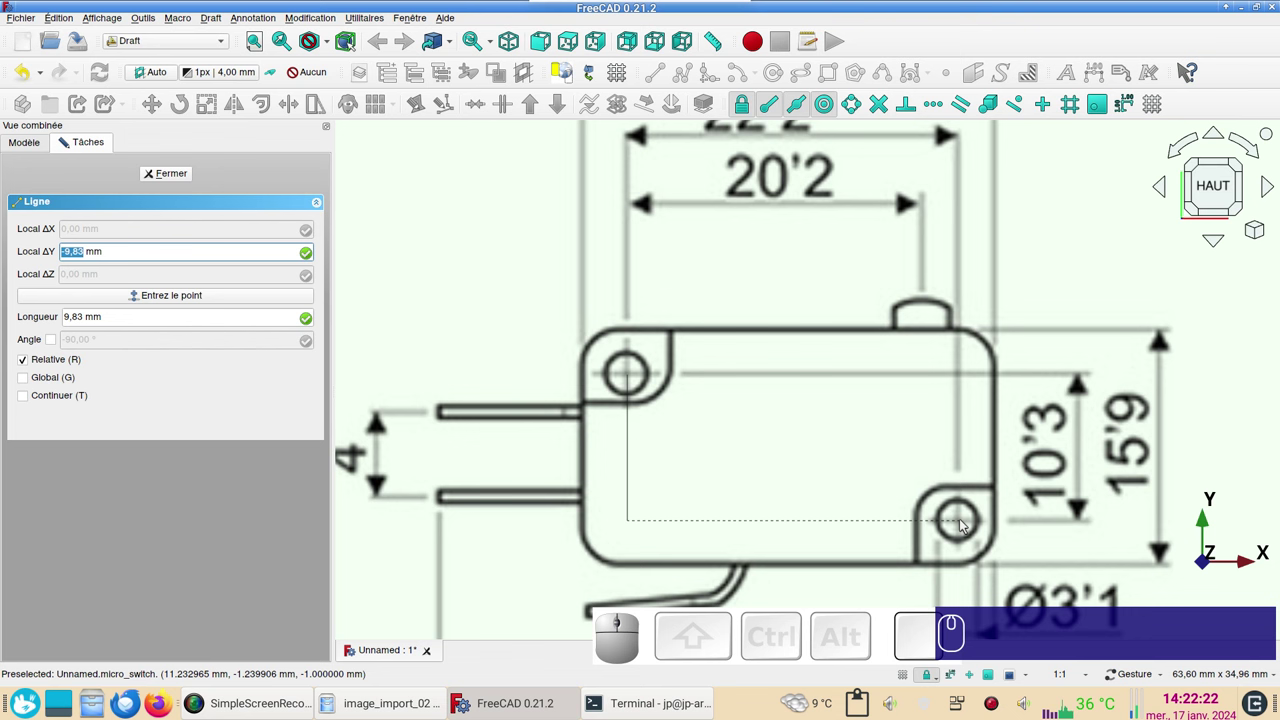
{"action": "left_click", "coordinate": [966, 526]}
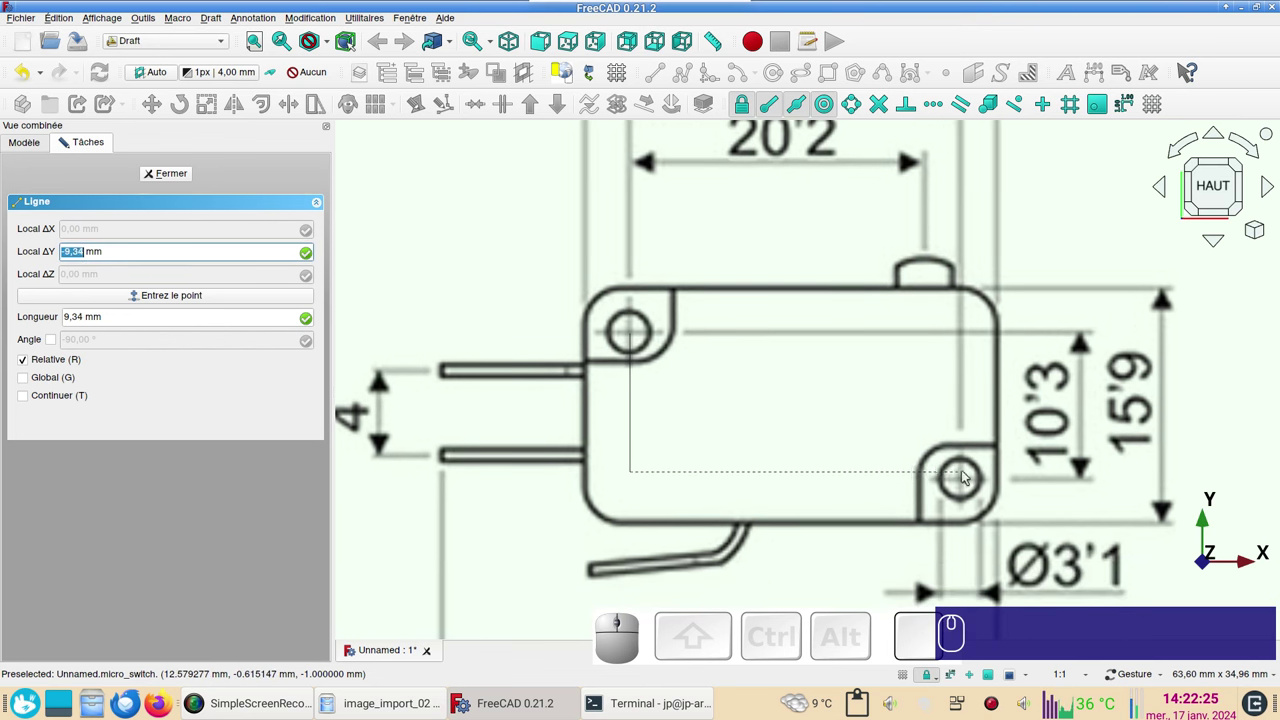
{"action": "key", "text": "Escape"}
- Orbit the view to see the micro-switch image plane at a tilted angle
{"action": "scroll", "scroll_direction": "down", "scroll_amount": 3}
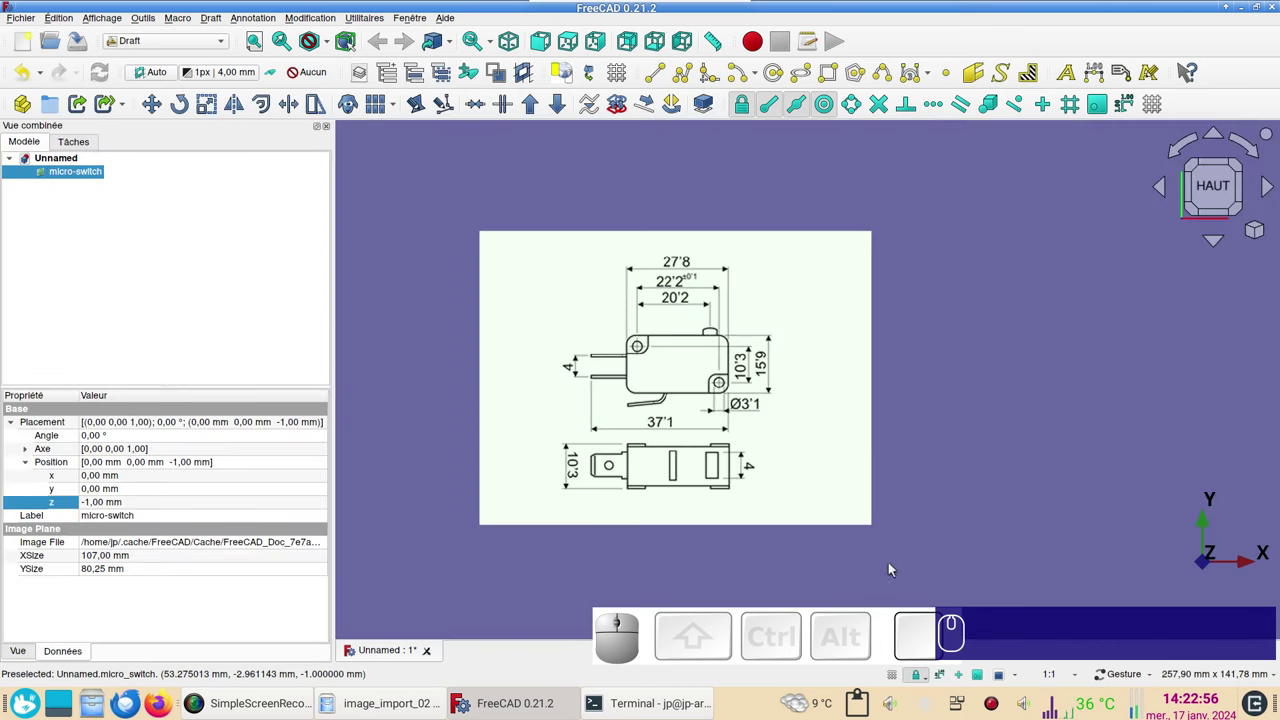
{"action": "left_click_drag", "start_coordinate": [833, 568], "coordinate": [896, 445]}
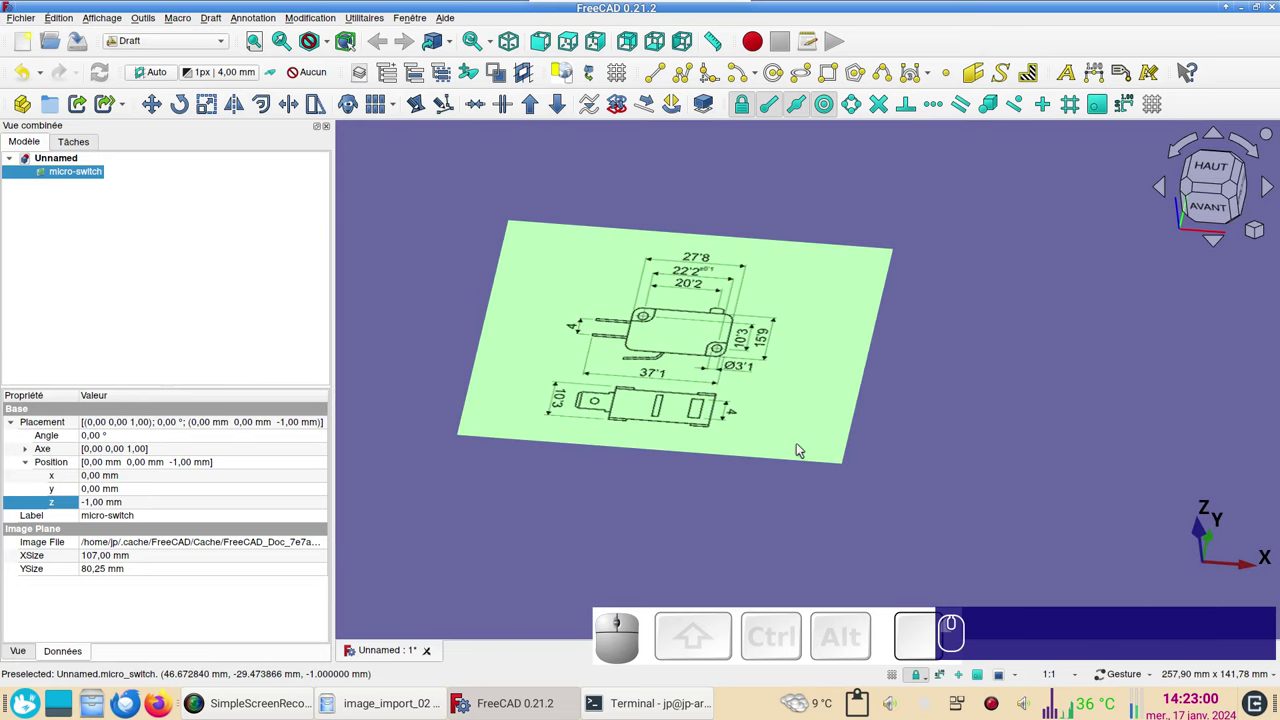
{"action": "left_click_drag", "start_coordinate": [790, 498], "coordinate": [854, 497]}
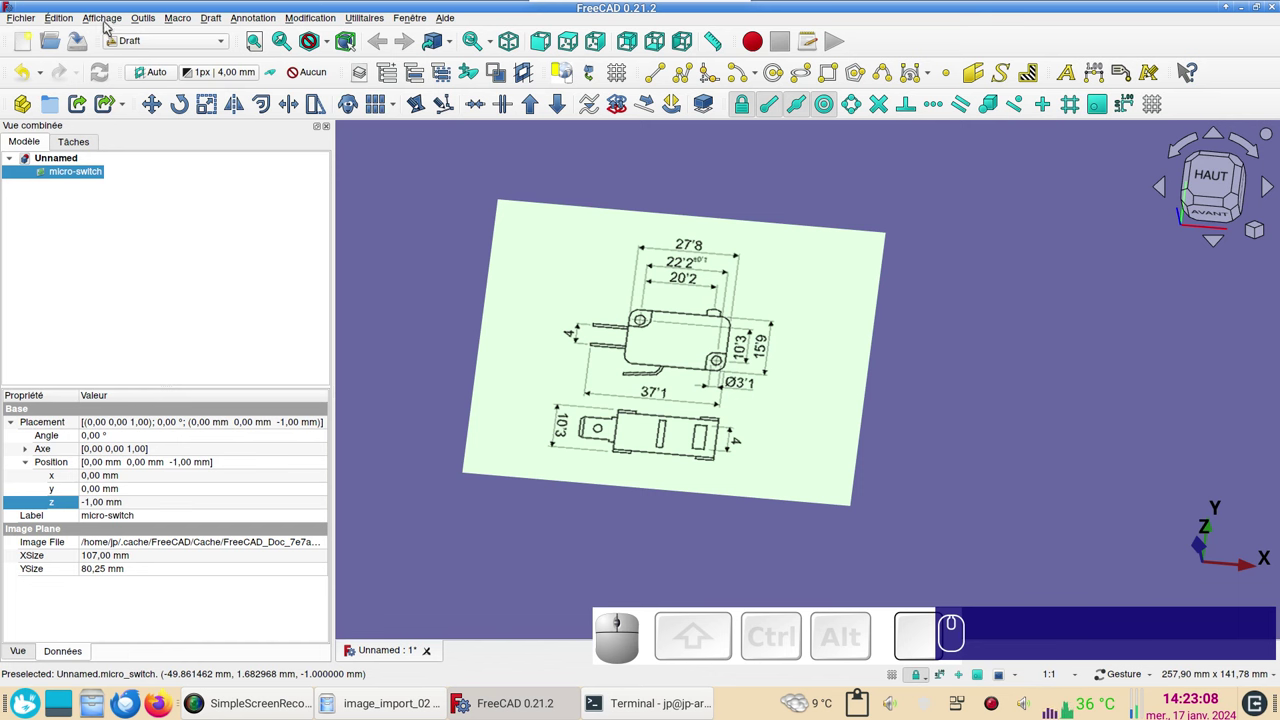
- Show the coordinate axis cross at the origin and view the drawing straight from above
{"action": "left_click", "coordinate": [107, 28]}
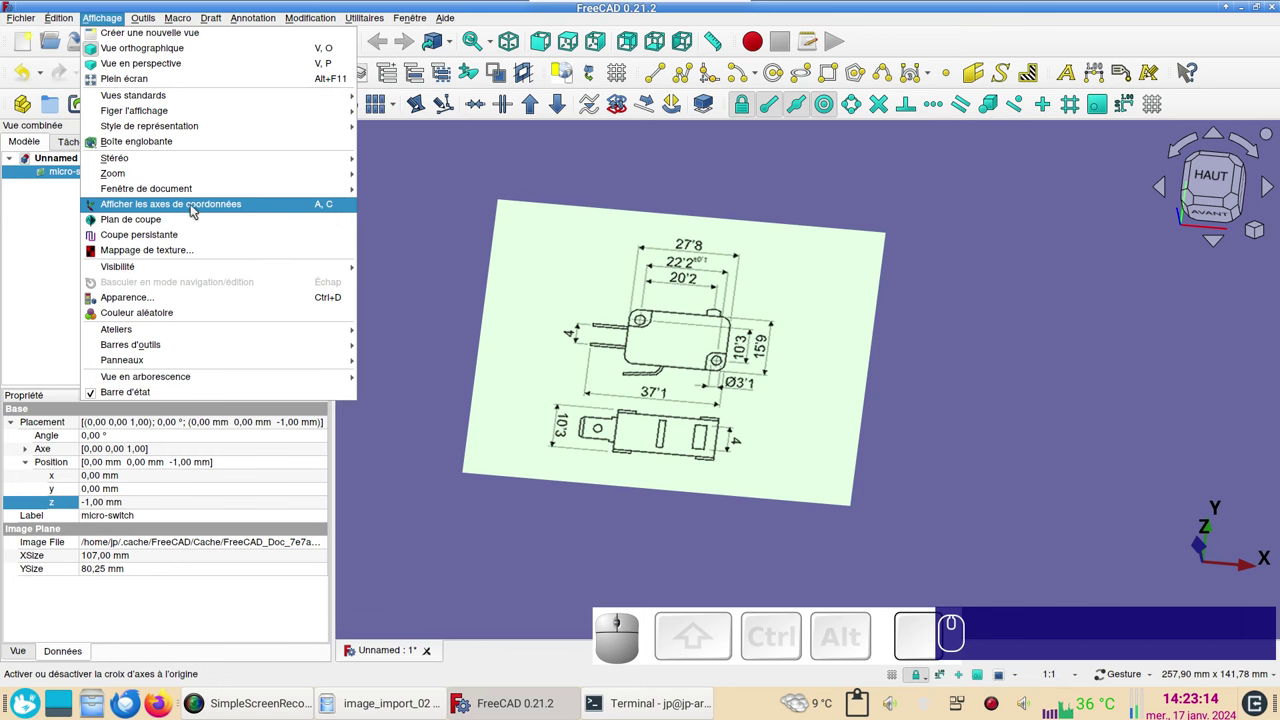
{"action": "left_click", "coordinate": [194, 211]}
{"action": "left_click_drag", "start_coordinate": [854, 497], "coordinate": [1045, 248]}
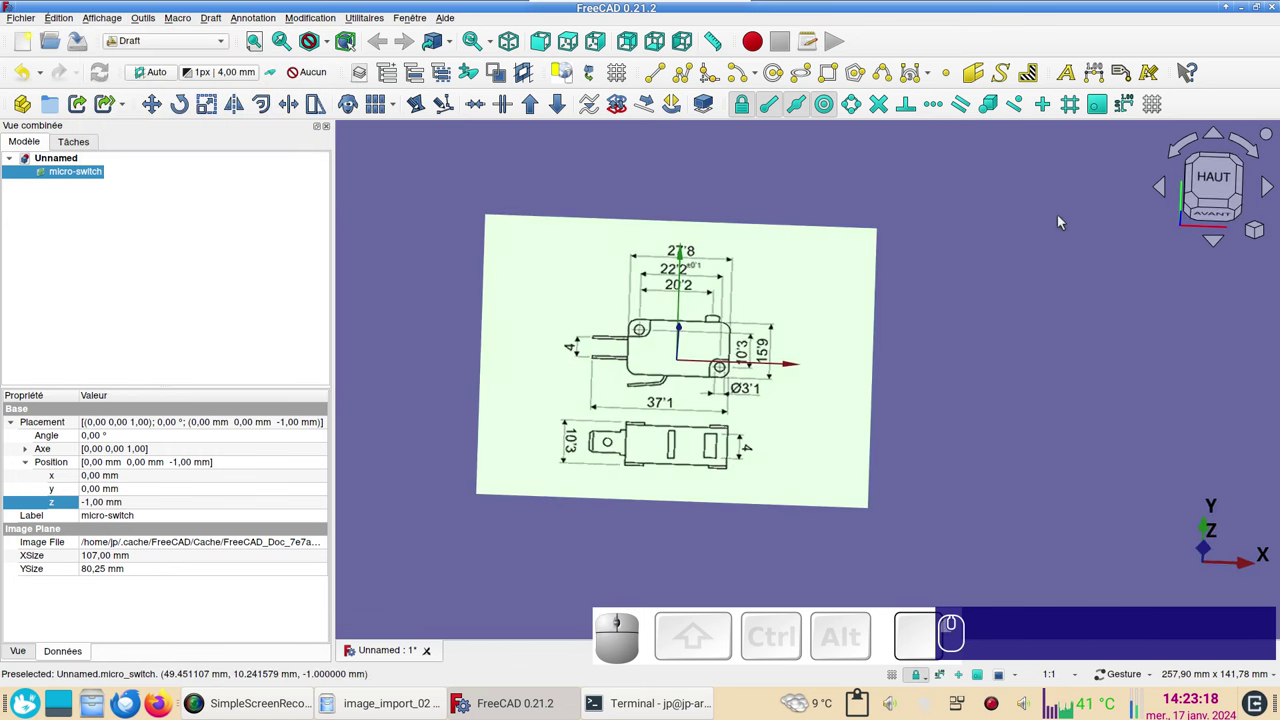
{"action": "left_click", "coordinate": [1217, 179]}
- Zoom and pan to bring the switch body into close view
{"action": "scroll", "scroll_direction": "up", "scroll_amount": 3}
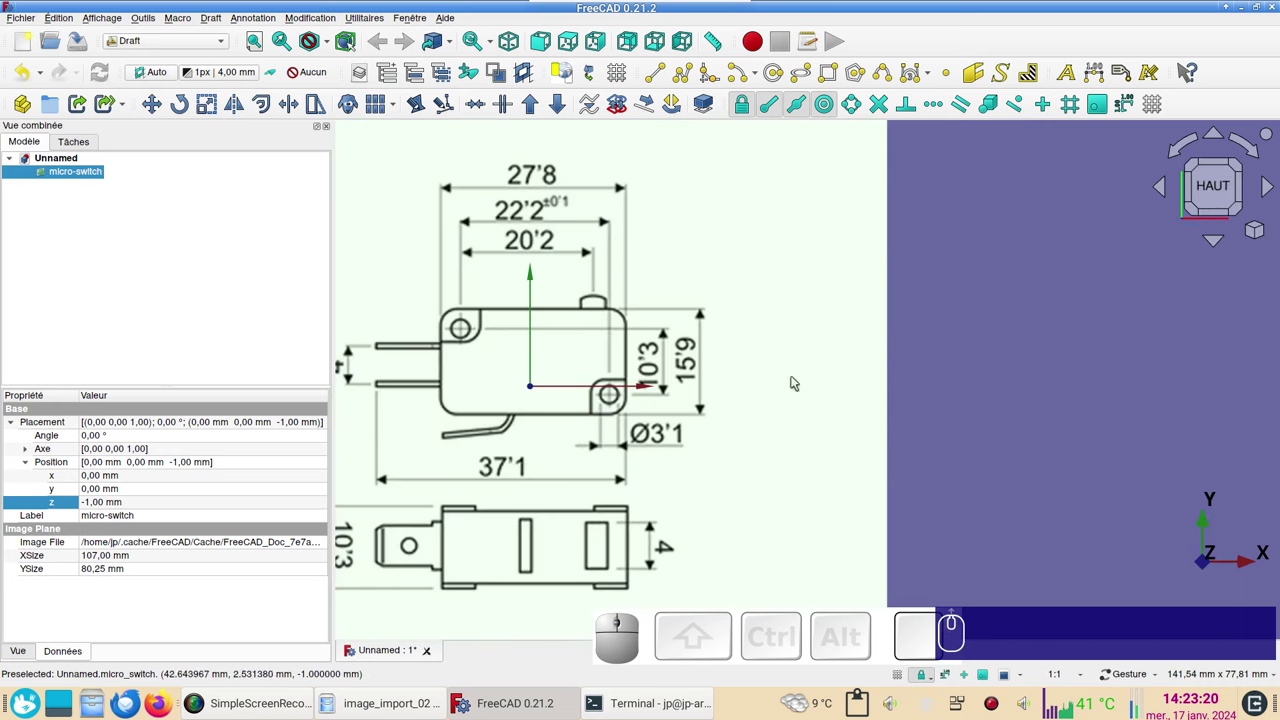
{"action": "left_click_drag", "start_coordinate": [786, 392], "coordinate": [920, 381]}
{"action": "scroll", "scroll_direction": "down", "scroll_amount": 3}
{"action": "scroll", "scroll_direction": "up", "scroll_amount": 3}
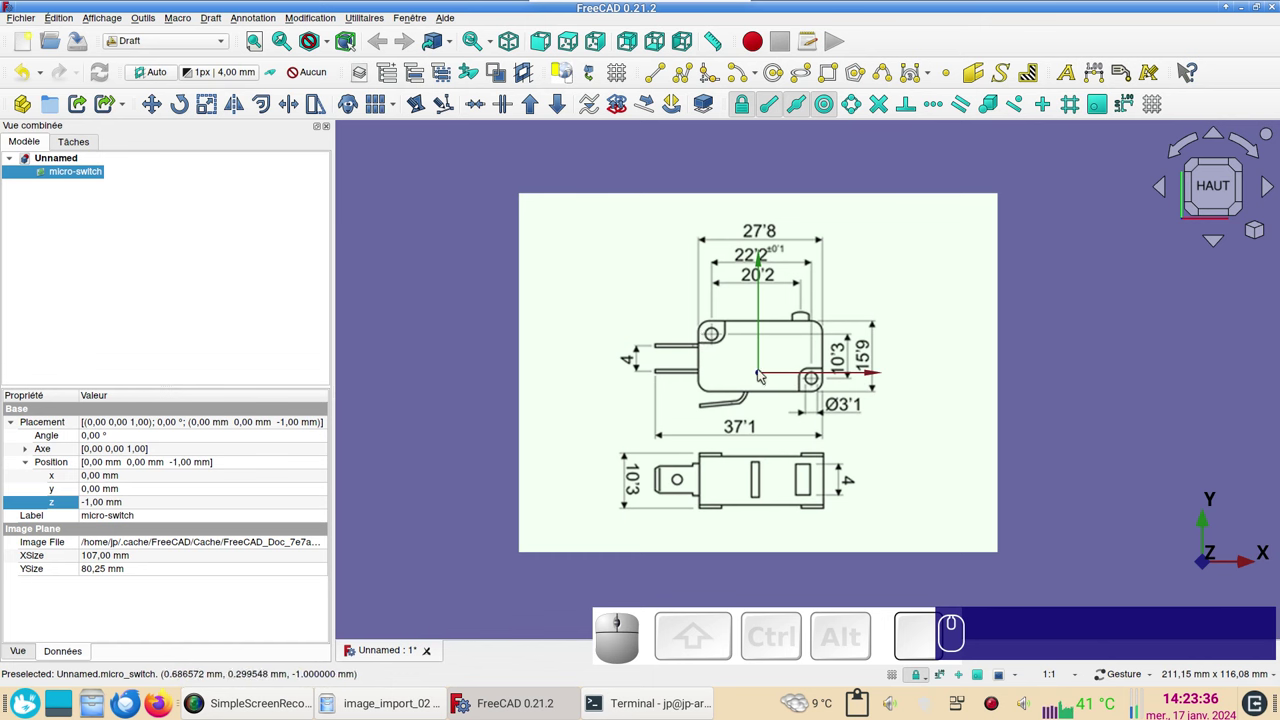
{"action": "scroll", "scroll_direction": "up", "scroll_amount": 3}
{"action": "left_click_drag", "start_coordinate": [754, 415], "coordinate": [689, 409]}
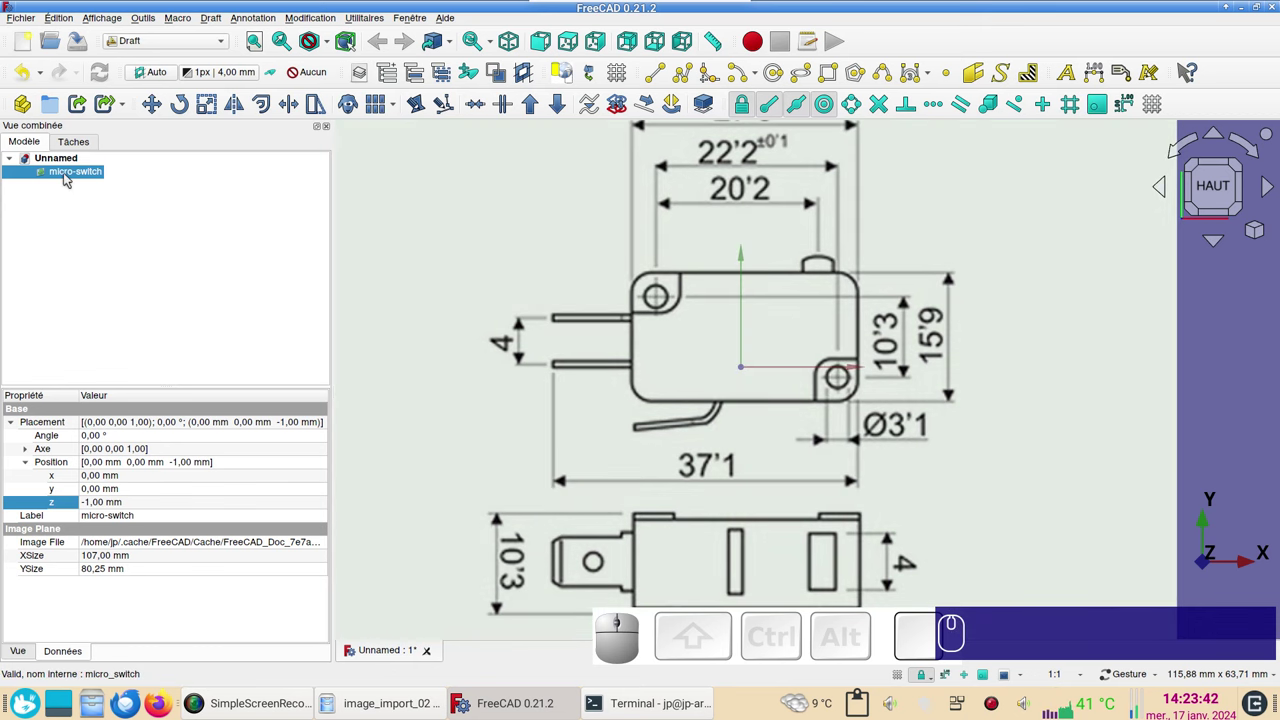
- Transform the micro-switch image to x 10 mm, y −9 mm, putting the left mounting hole on the origin
{"action": "right_click", "coordinate": [69, 181]}
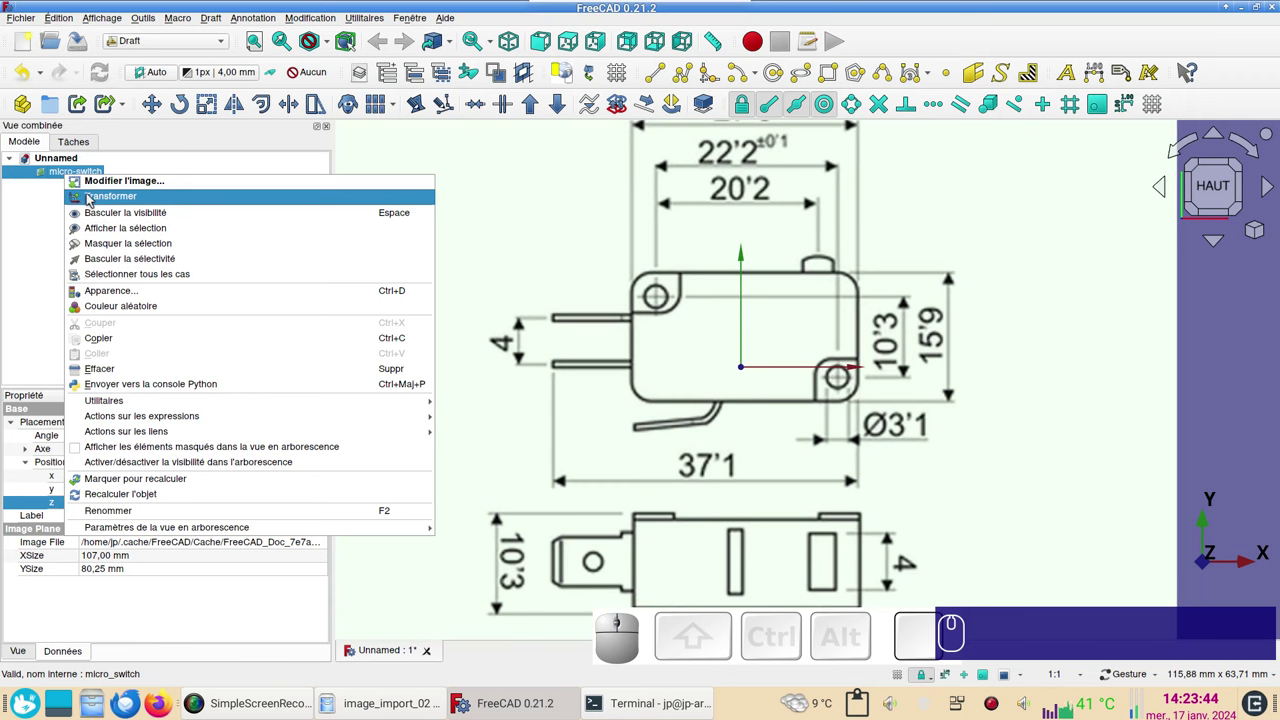
{"action": "left_click", "coordinate": [93, 200]}
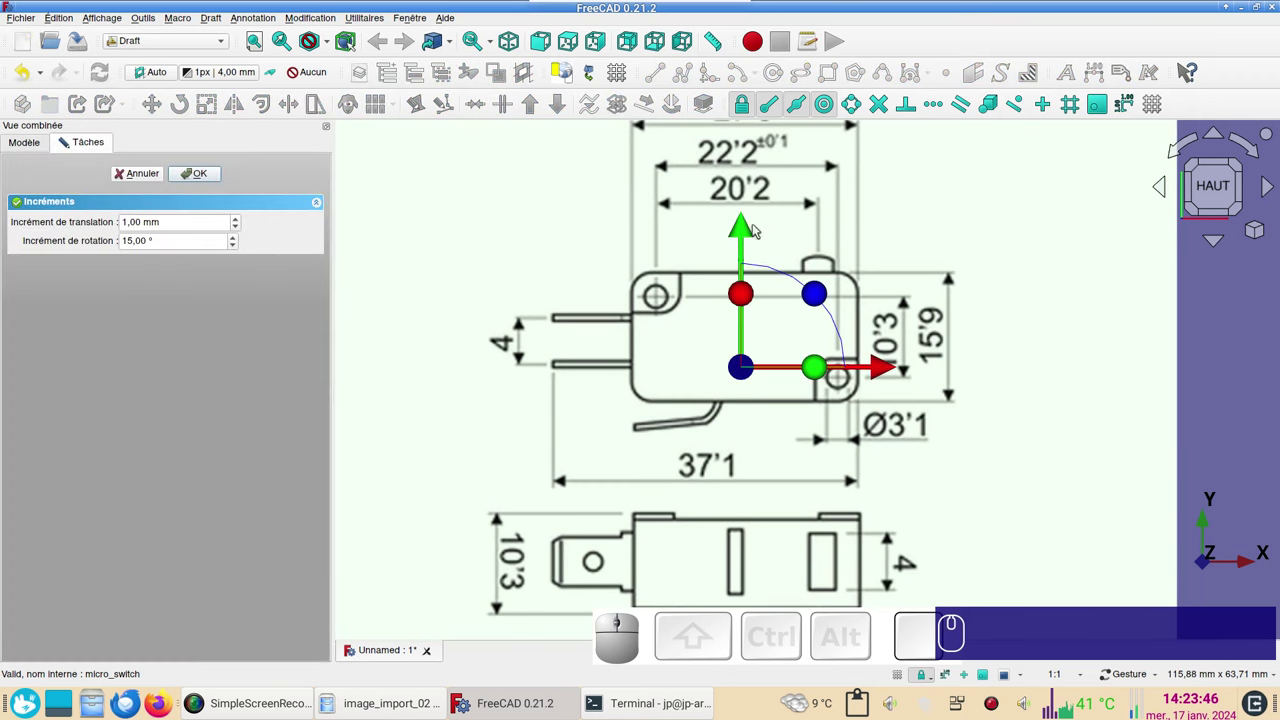
{"action": "left_click_drag", "start_coordinate": [744, 233], "coordinate": [796, 356]}
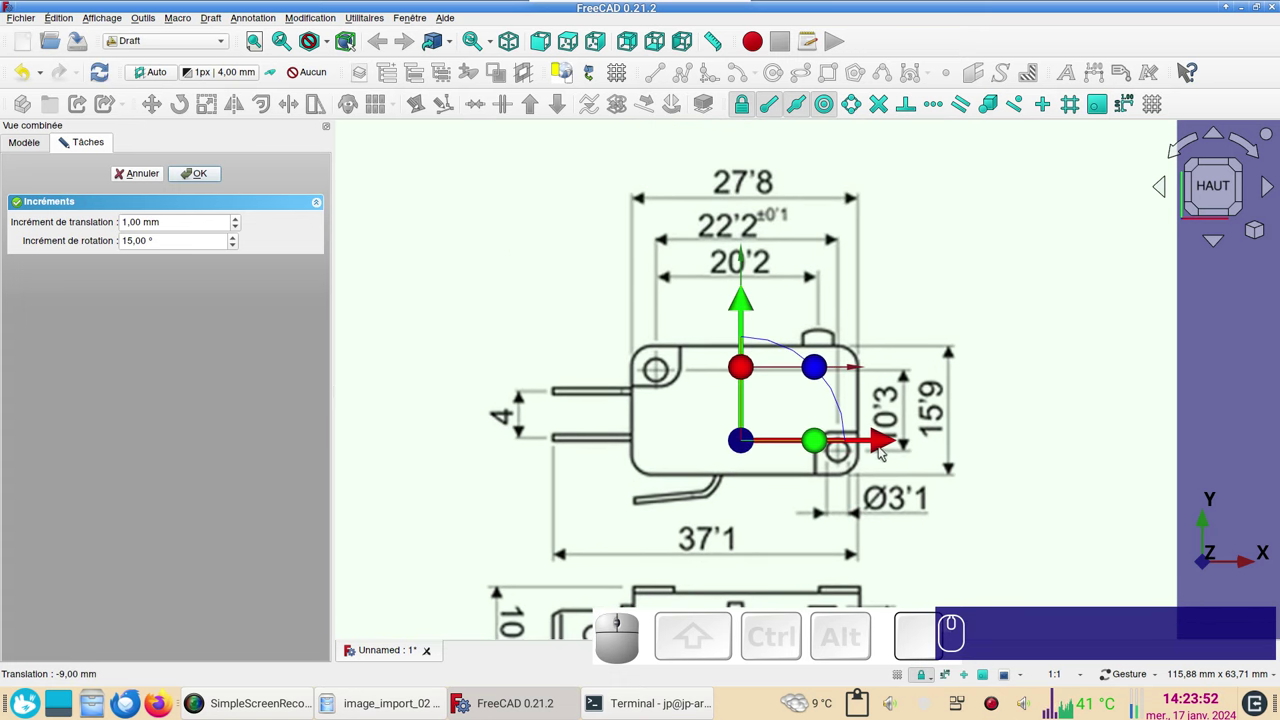
{"action": "left_click_drag", "start_coordinate": [882, 442], "coordinate": [968, 451]}
{"action": "left_click", "coordinate": [203, 172]}
{"action": "scroll", "scroll_direction": "up", "scroll_amount": 3}
{"action": "left_click_drag", "start_coordinate": [752, 452], "coordinate": [390, 328]}
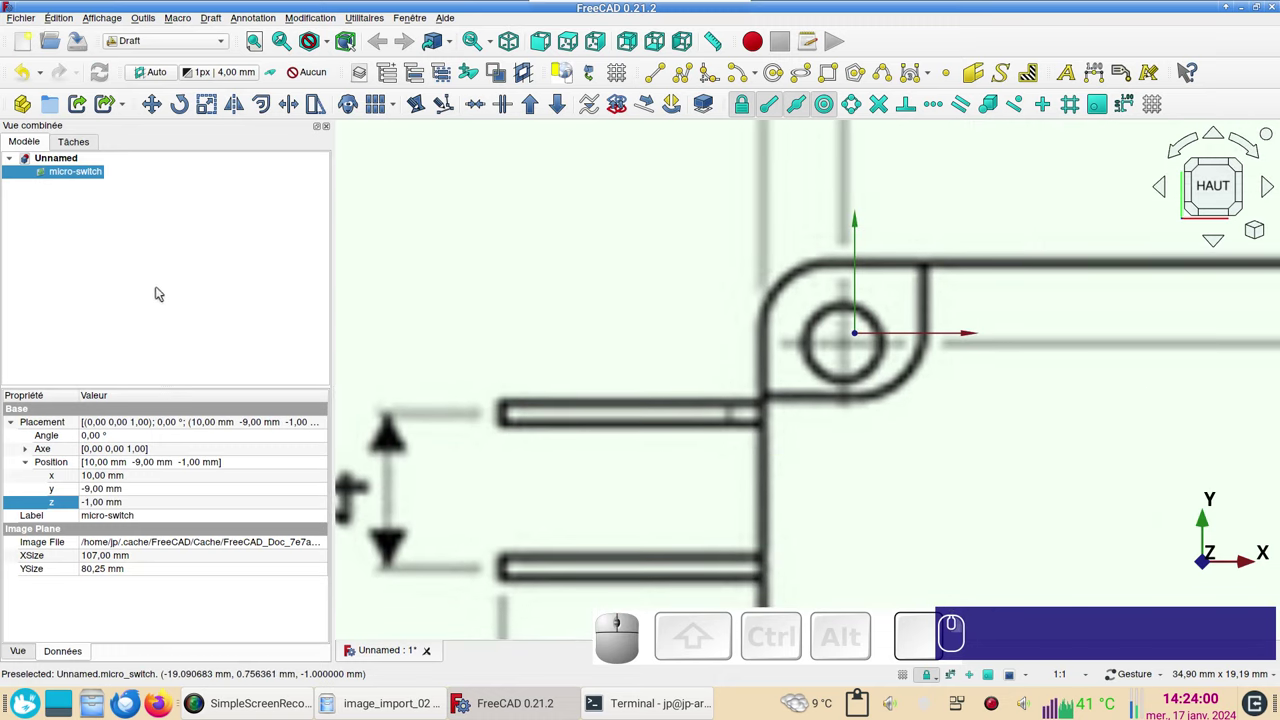
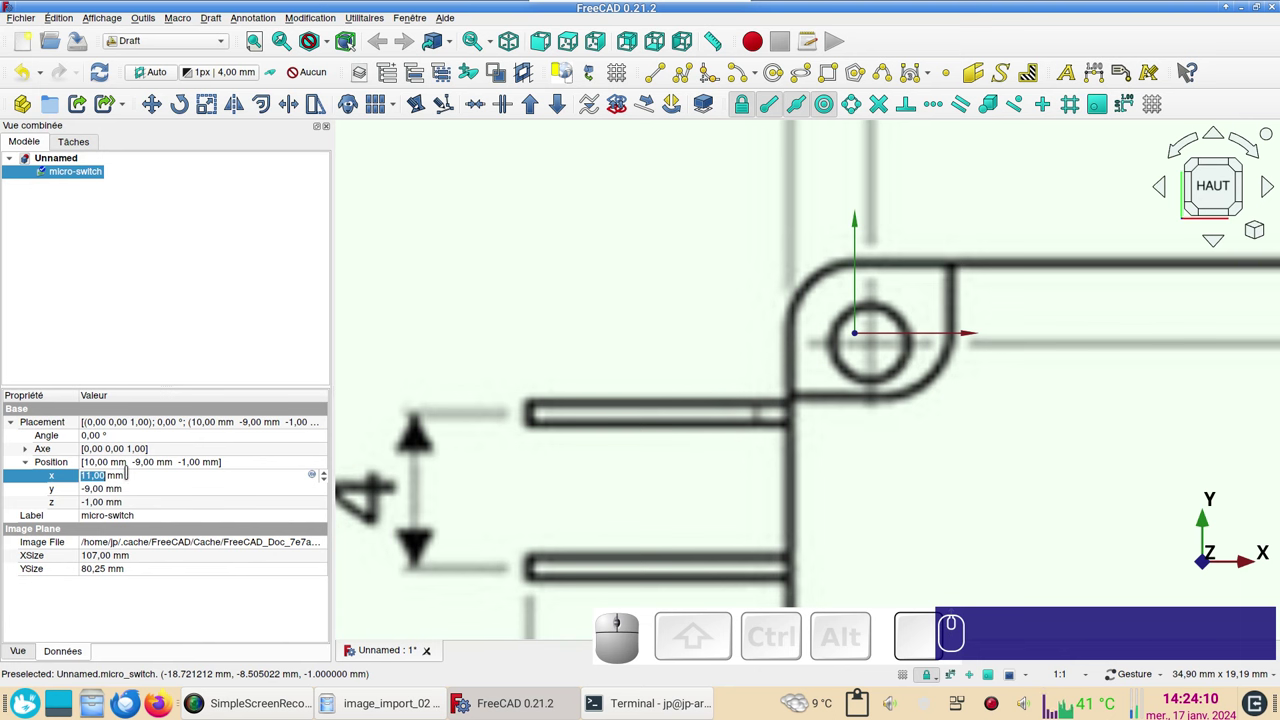
- Fine-tune the image's Position x to 10.40 mm in the Data properties
{"action": "scroll", "scroll_direction": "down", "scroll_amount": 3}
{"action": "scroll", "scroll_direction": "down", "scroll_amount": 3}
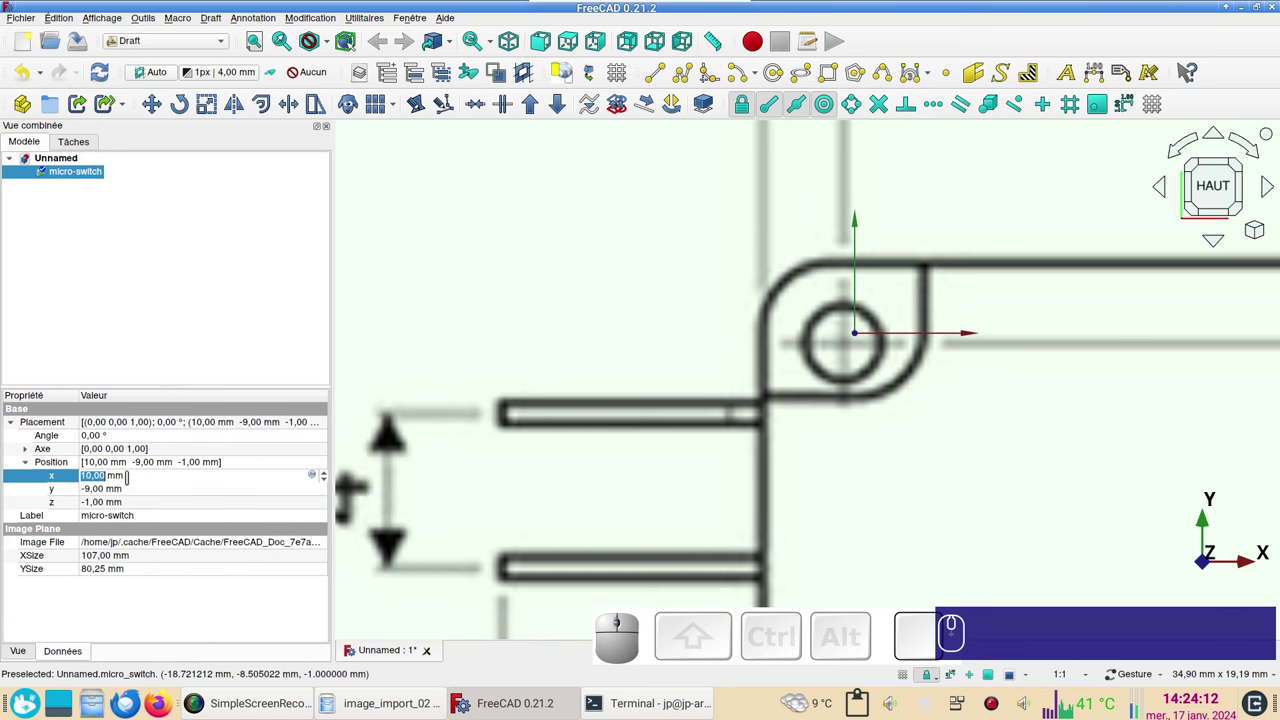
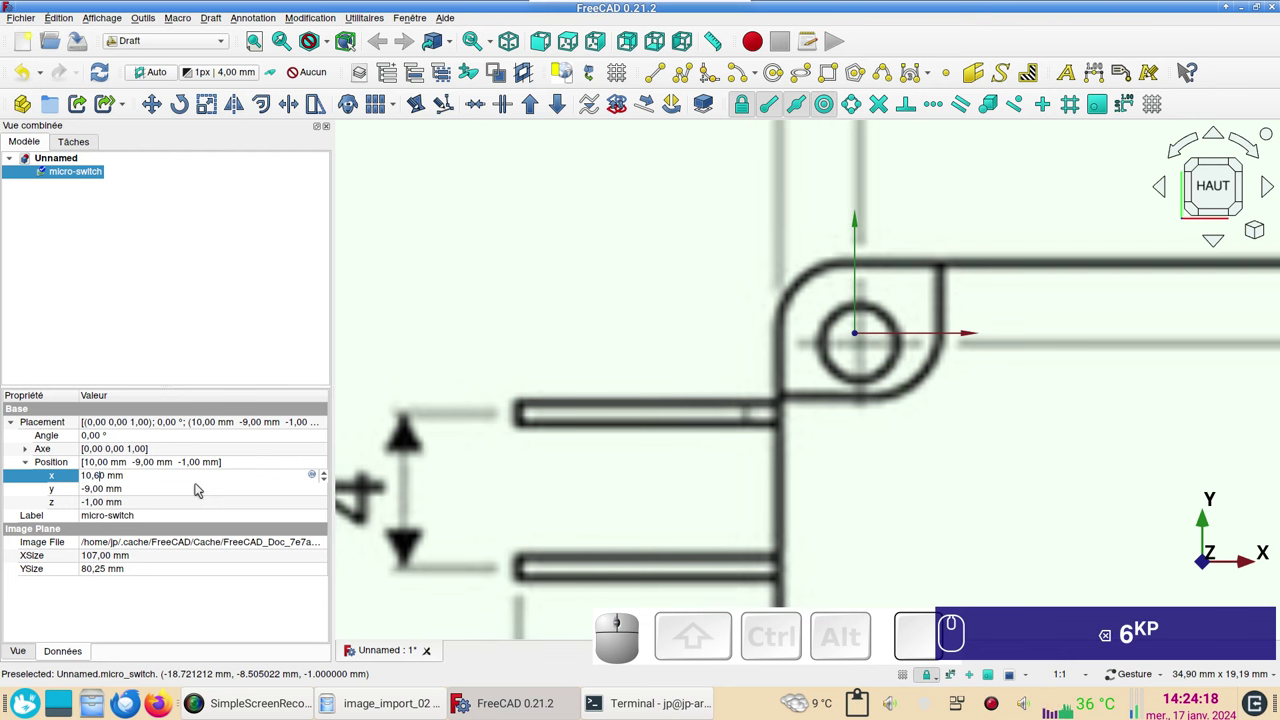
{"action": "key", "text": "BackSpace"}
{"action": "key", "text": "KP_7"}
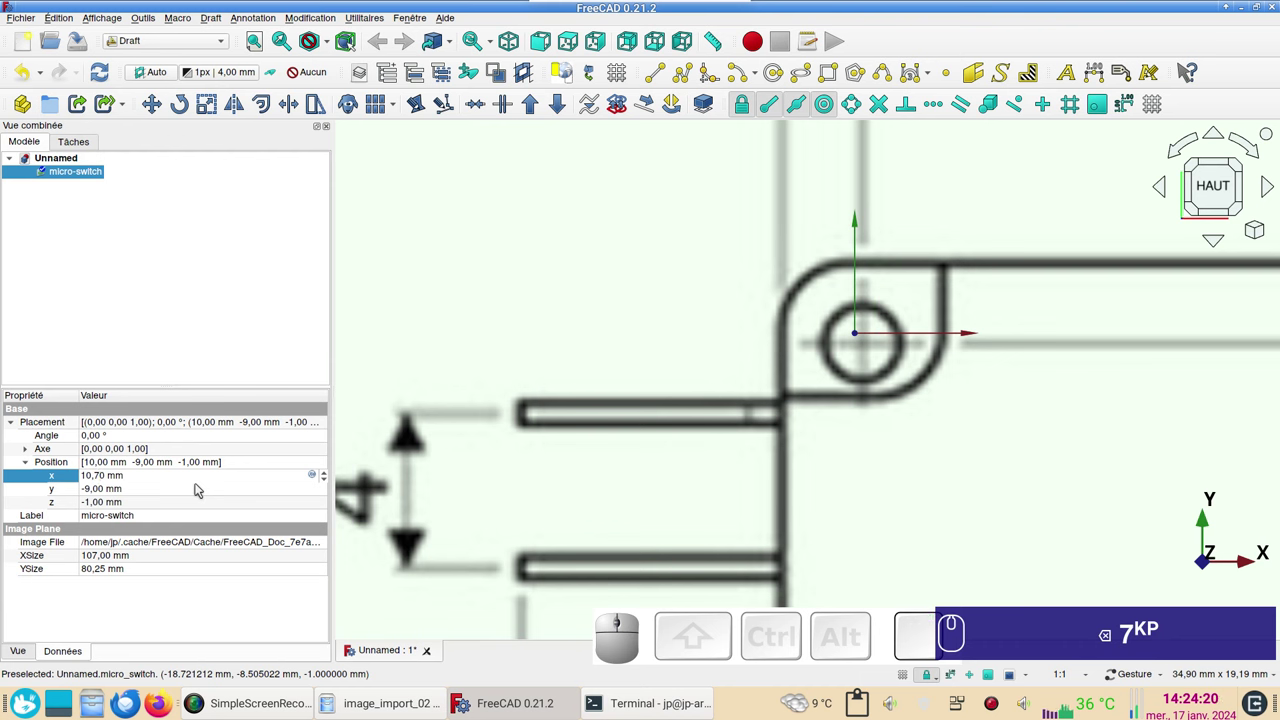
{"action": "key", "text": "BackSpace"}
{"action": "key", "text": "KP_9"}
{"action": "key", "text": "KP_8"}
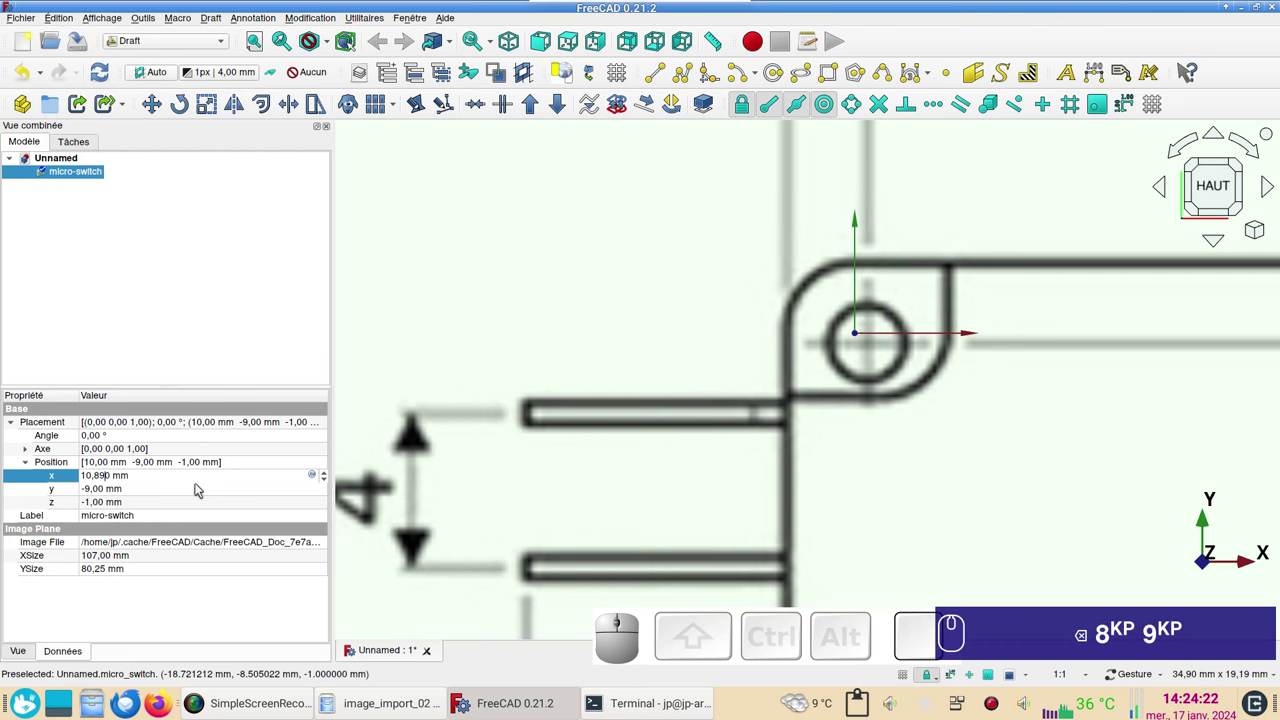
{"action": "key", "text": "BackSpace"}
{"action": "key", "text": "BackSpace"}
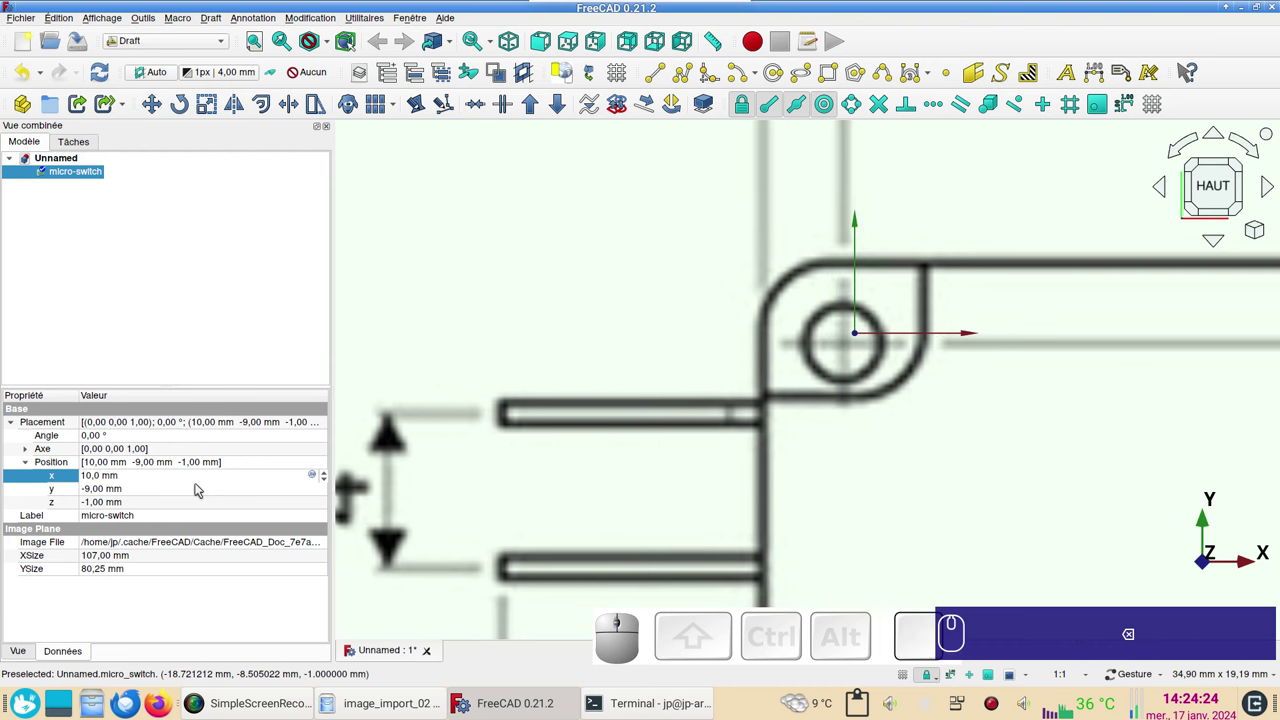
{"action": "key", "text": "KP_4"}
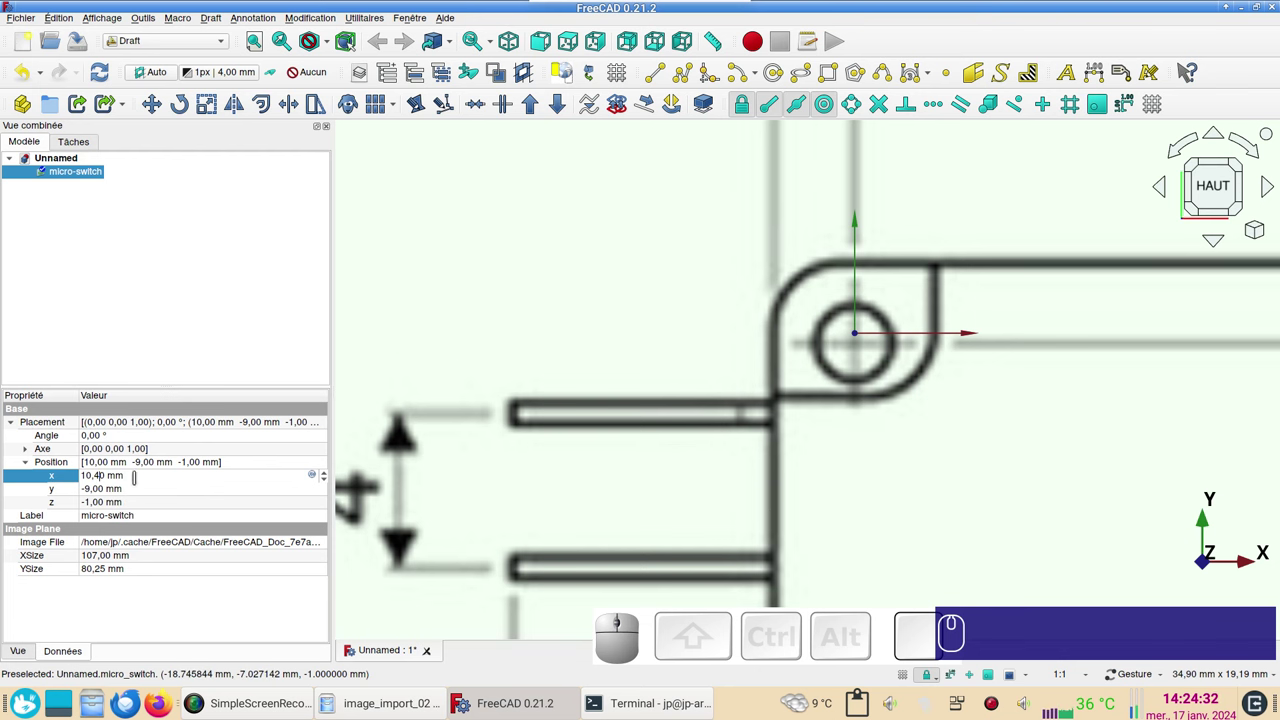
- Begin adjusting the image's Position y toward −8.60 mm
{"action": "left_click", "coordinate": [138, 496]}
{"action": "scroll", "scroll_direction": "down", "scroll_amount": 3}
{"action": "scroll", "scroll_direction": "up", "scroll_amount": 3}
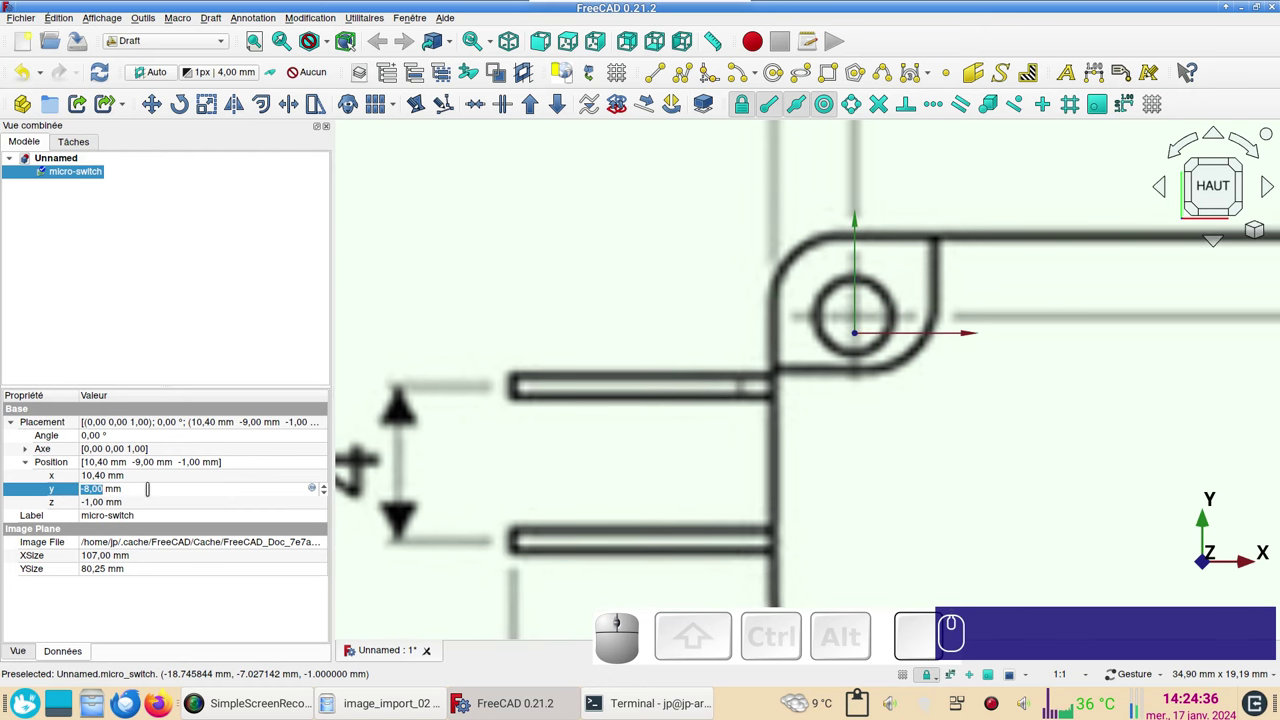
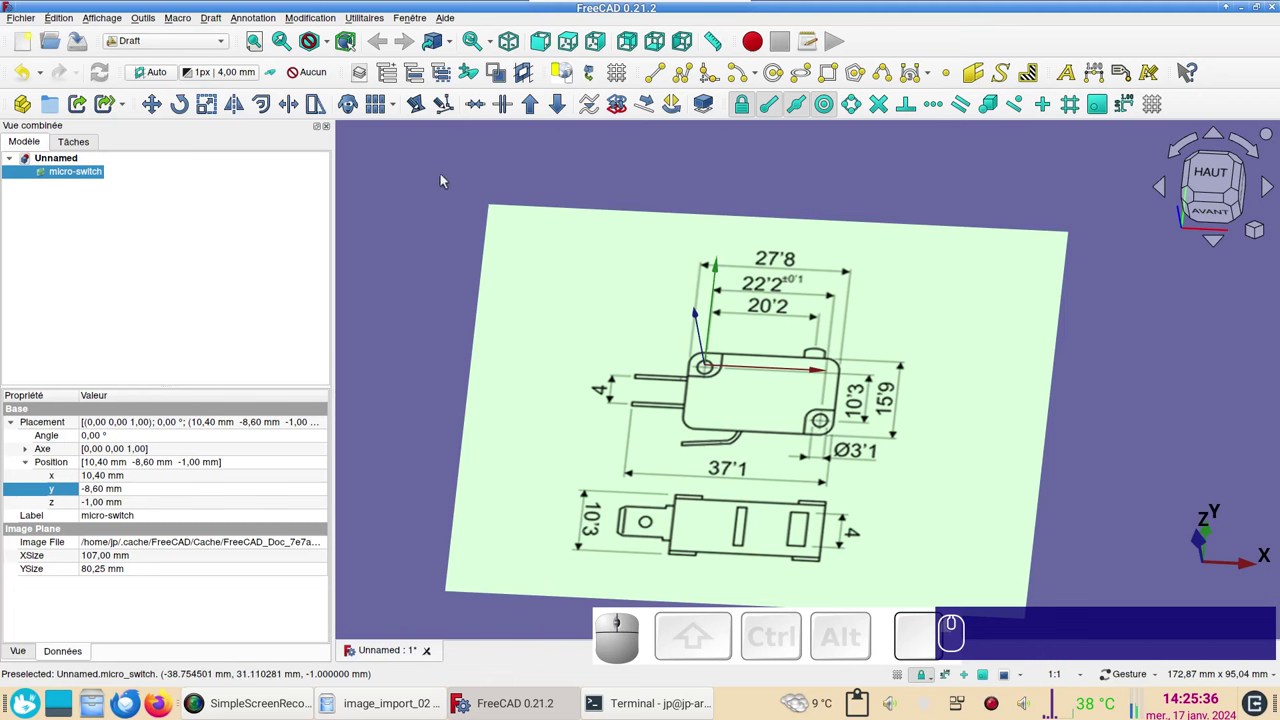
- Activate the Part Design workbench and centre the drawing in a top view
{"action": "left_click", "coordinate": [180, 43]}
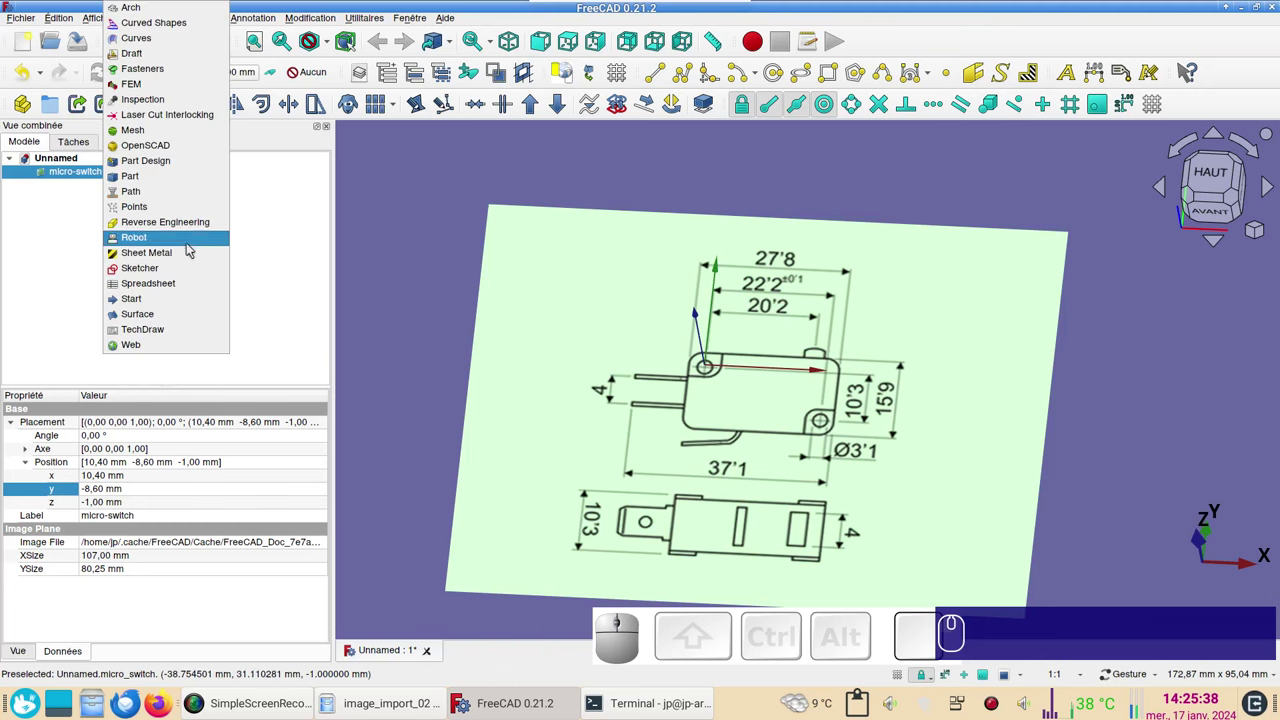
{"action": "left_click", "coordinate": [192, 172]}
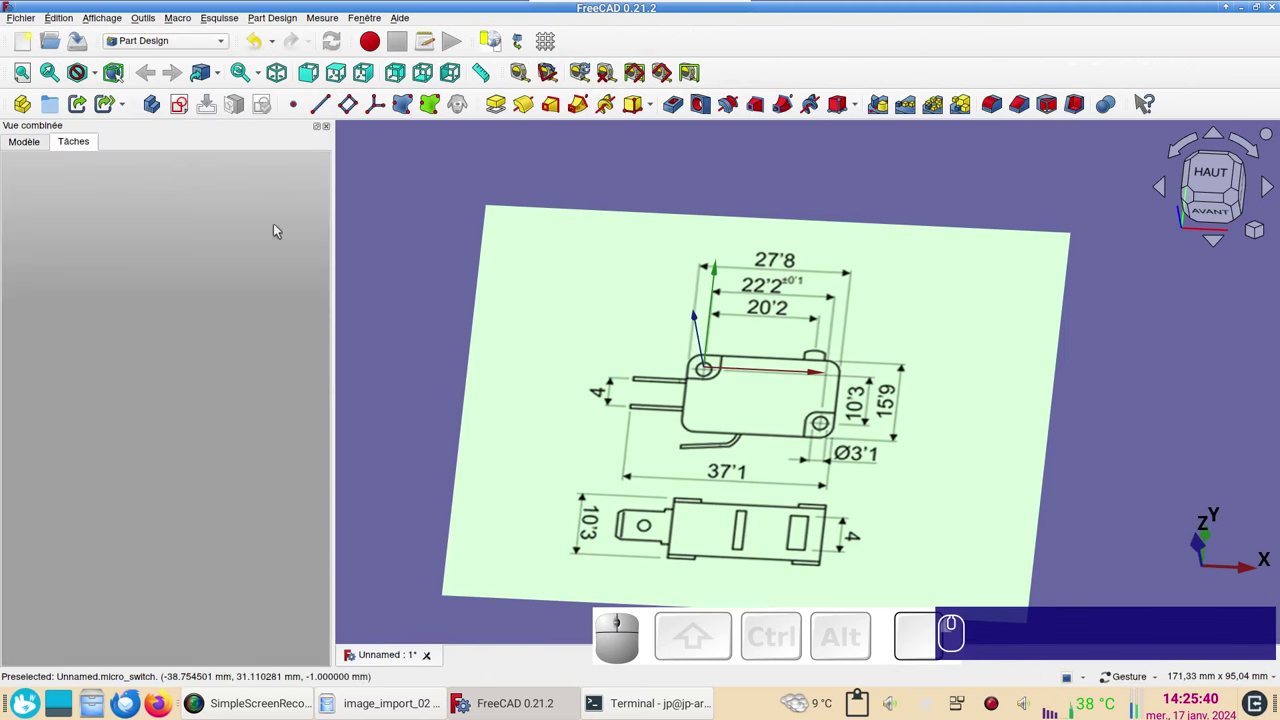
{"action": "scroll", "scroll_direction": "down", "scroll_amount": 3}
{"action": "left_click", "coordinate": [1209, 179]}
{"action": "scroll", "scroll_direction": "up", "scroll_amount": 3}
{"action": "scroll", "scroll_direction": "down", "scroll_amount": 3}
{"action": "left_click_drag", "start_coordinate": [895, 481], "coordinate": [704, 367]}
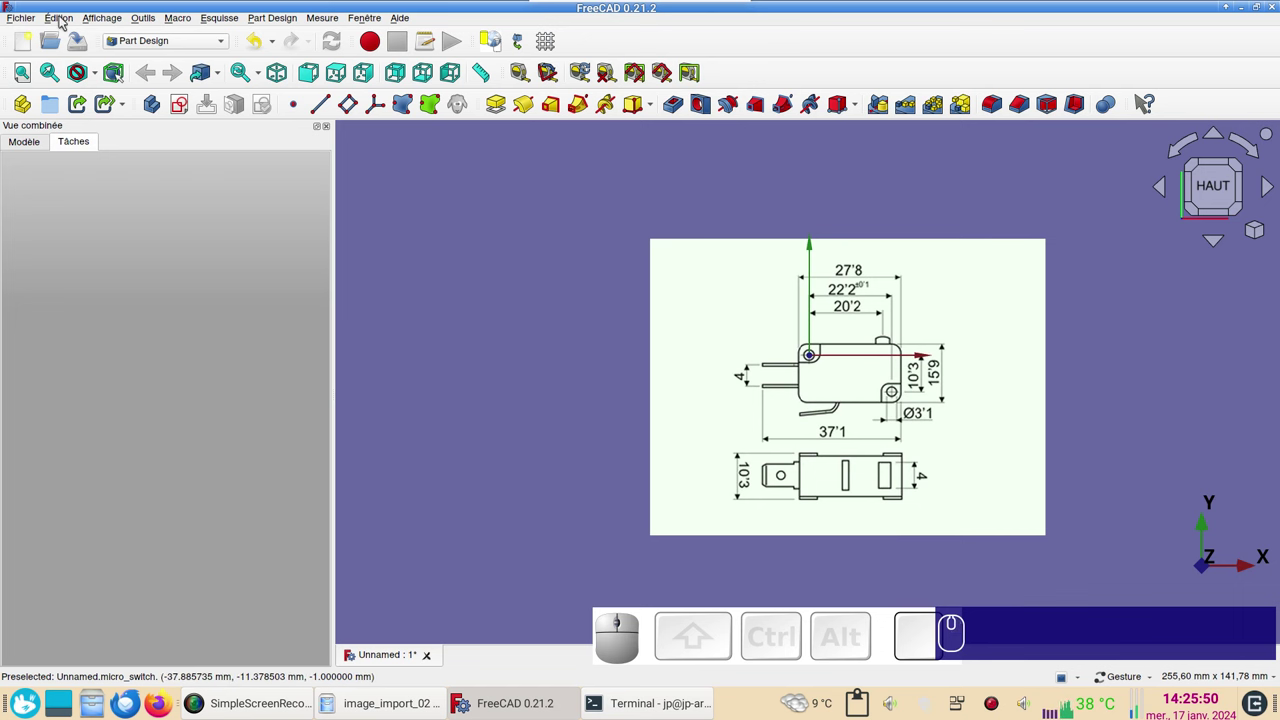
- Increase the default shape line width in Part/Part Design preferences and postpone the restart
{"action": "left_click", "coordinate": [62, 22]}
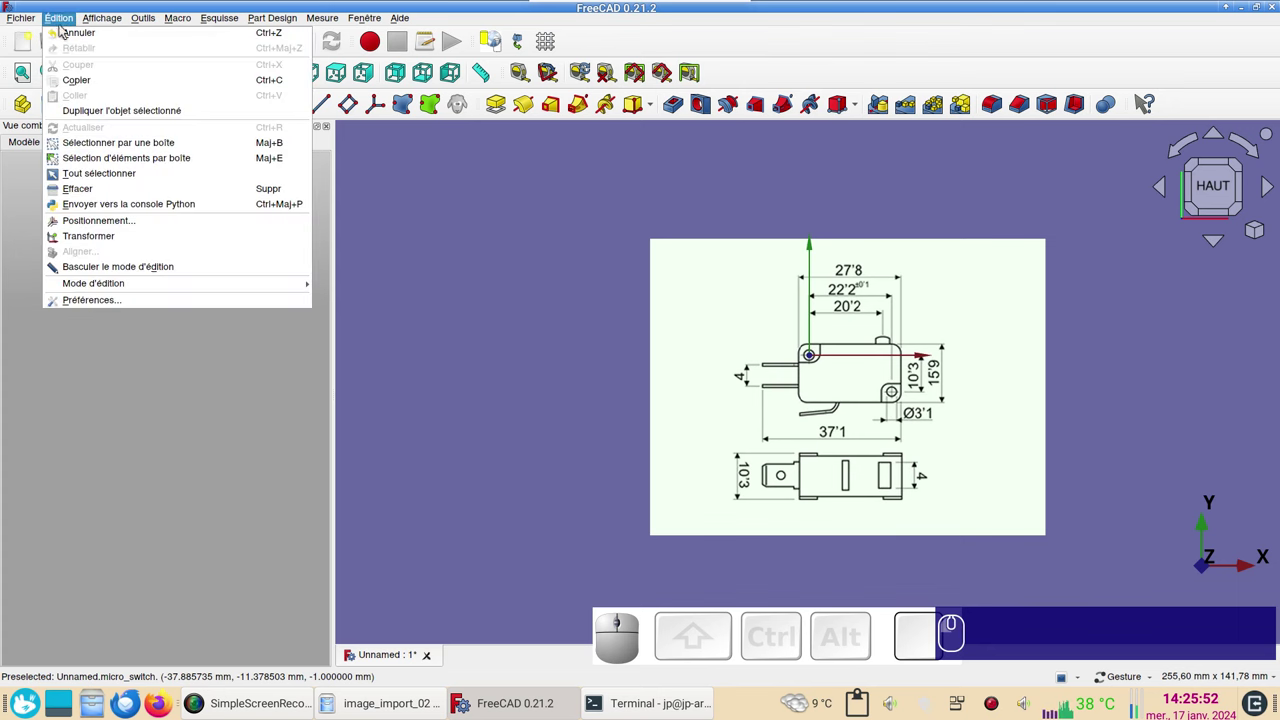
{"action": "left_click", "coordinate": [107, 303]}
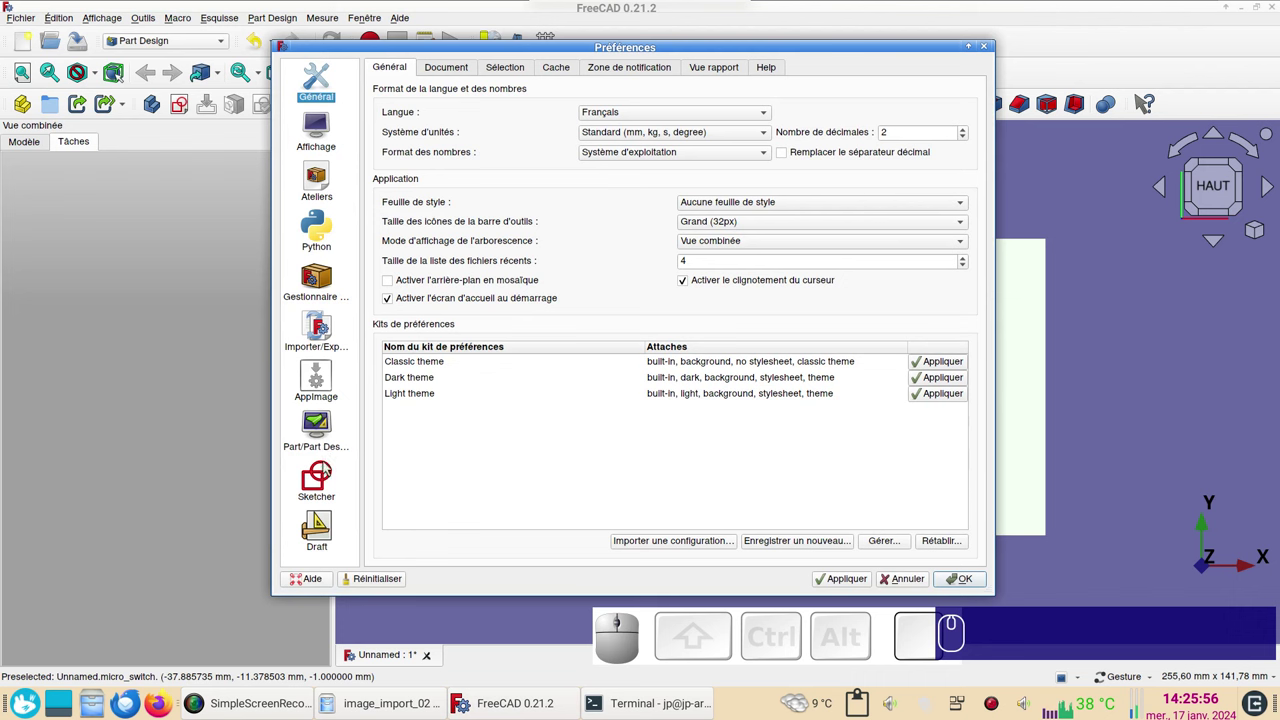
{"action": "left_click", "coordinate": [326, 432]}
{"action": "left_click", "coordinate": [573, 69]}
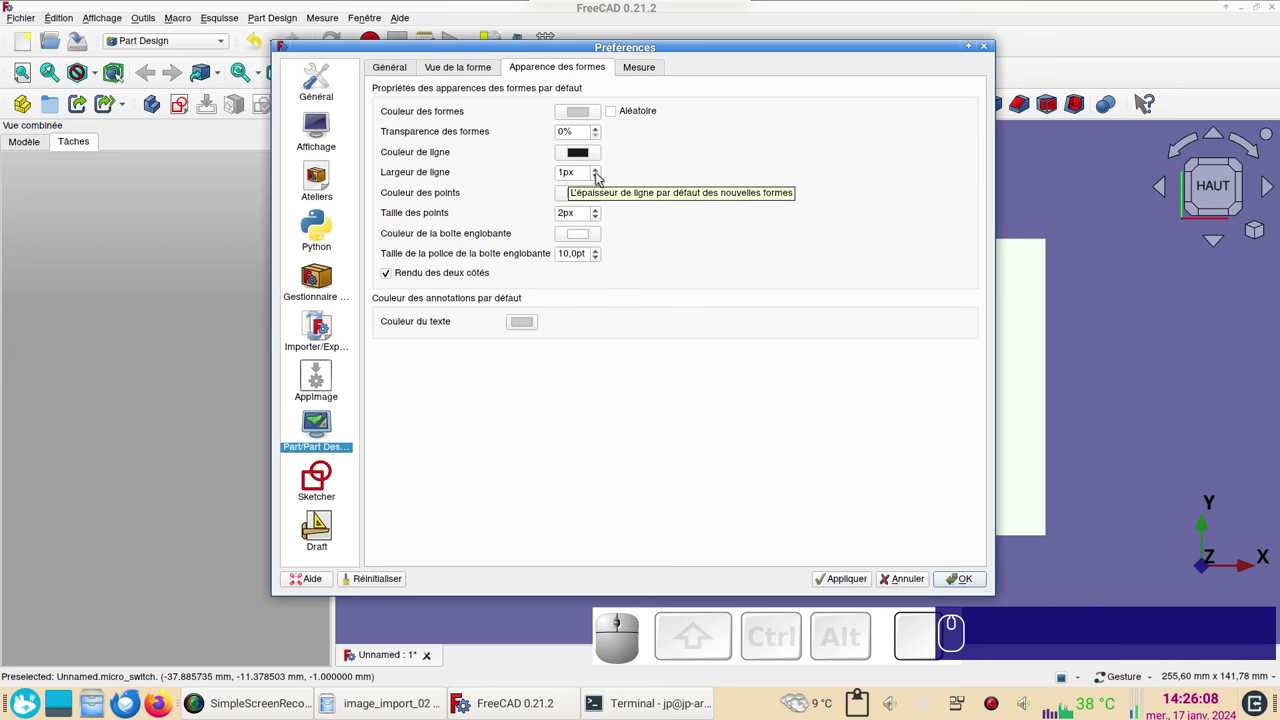
{"action": "scroll", "scroll_direction": "up", "scroll_amount": 3}
{"action": "scroll", "scroll_direction": "up", "scroll_amount": 3}
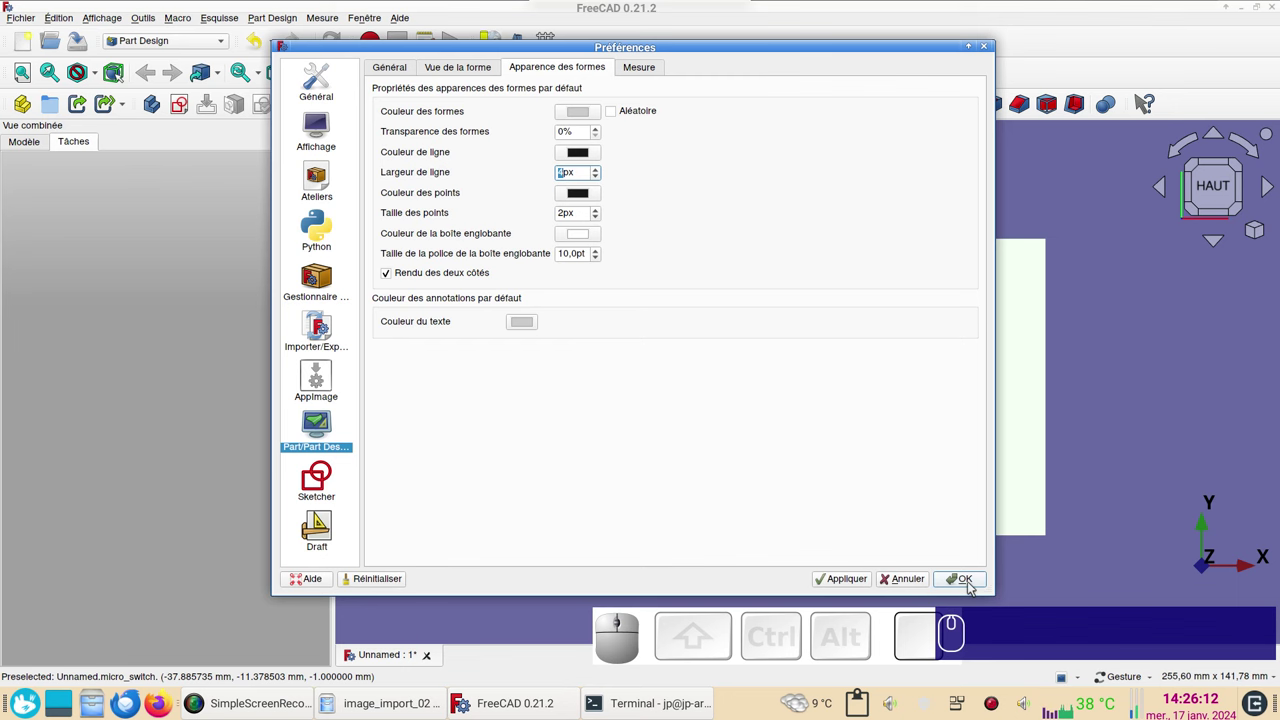
{"action": "left_click", "coordinate": [976, 583]}
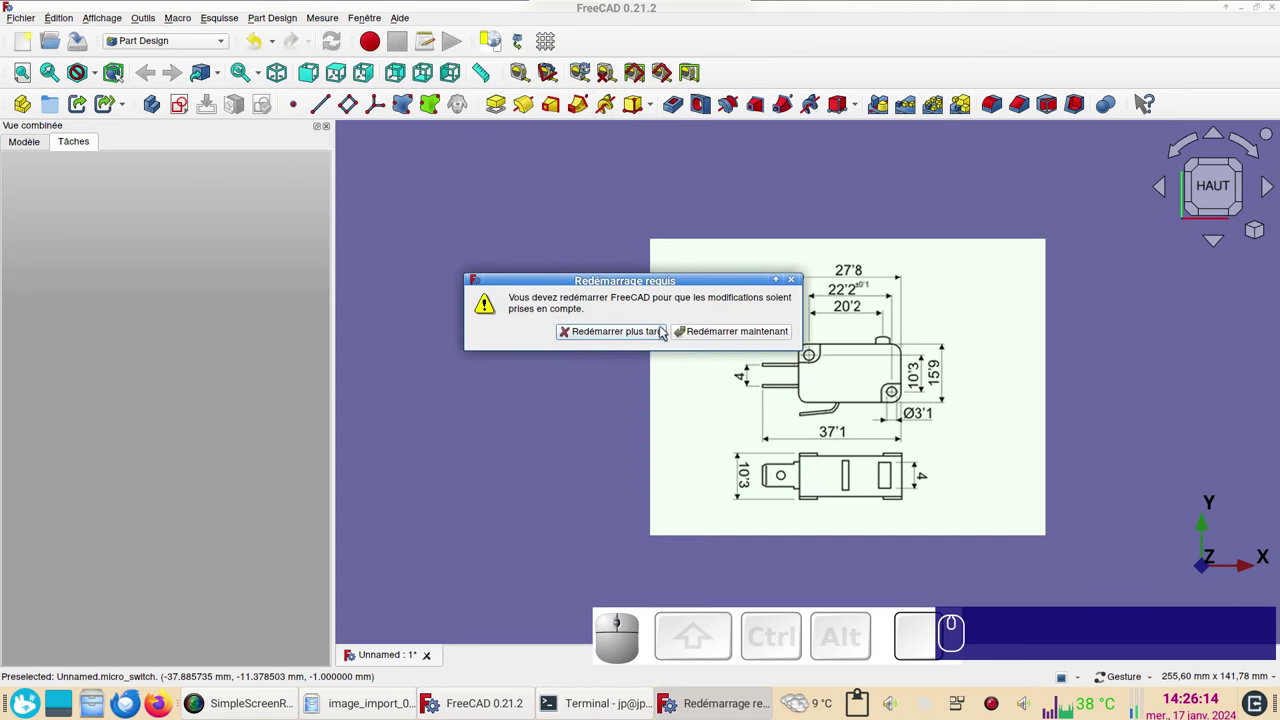
{"action": "left_click", "coordinate": [609, 338]}
{"action": "scroll", "scroll_direction": "up", "scroll_amount": 3}
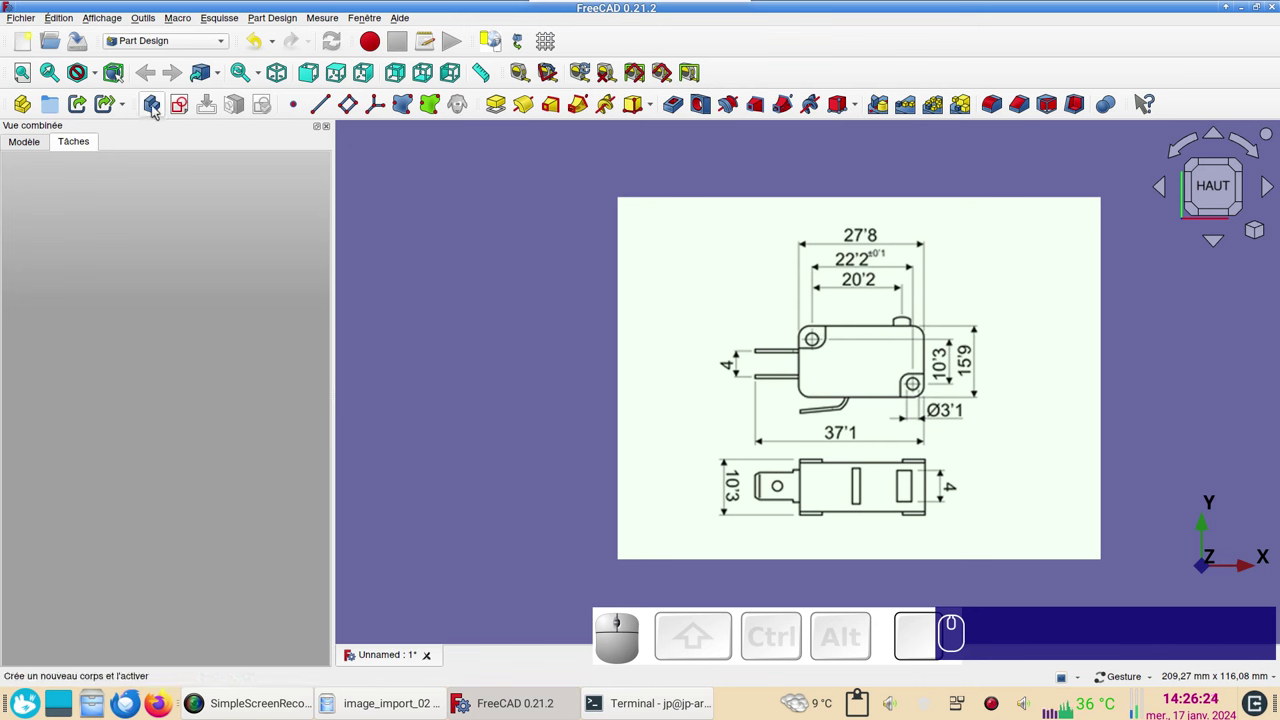
- Create a new Body and start an empty sketch on its XY plane
{"action": "left_click", "coordinate": [23, 145]}
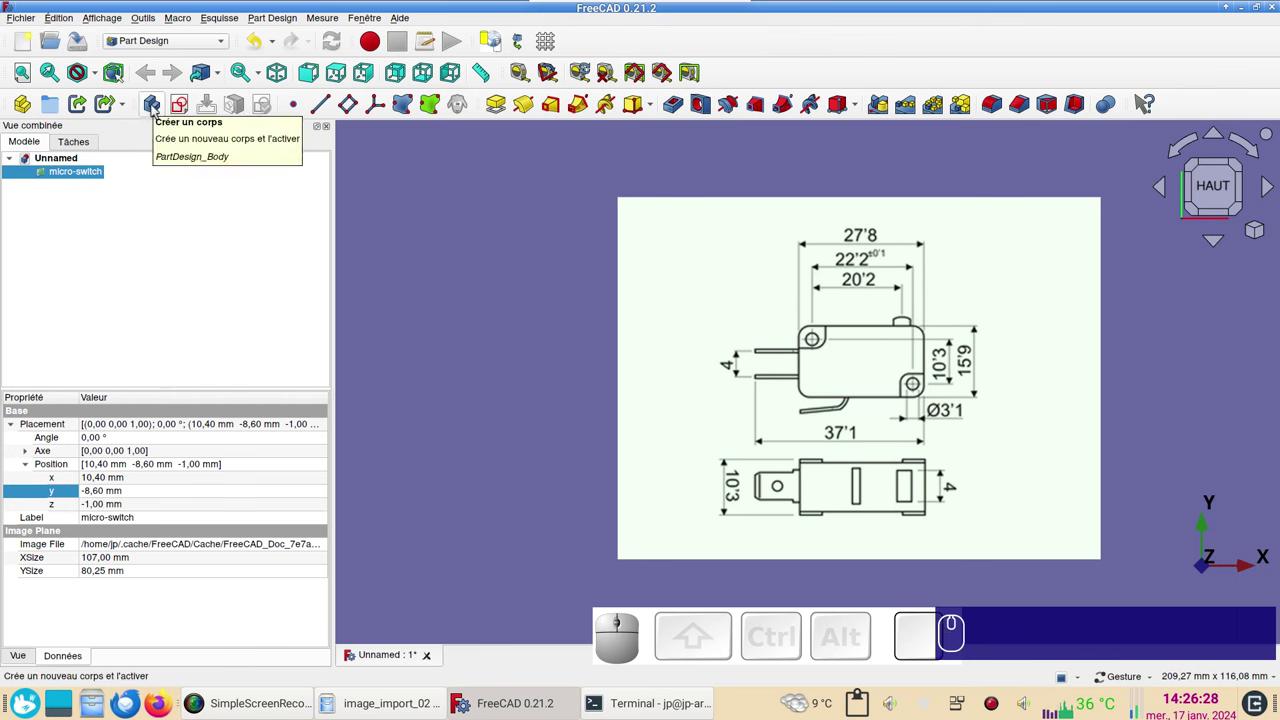
{"action": "left_click", "coordinate": [155, 109]}
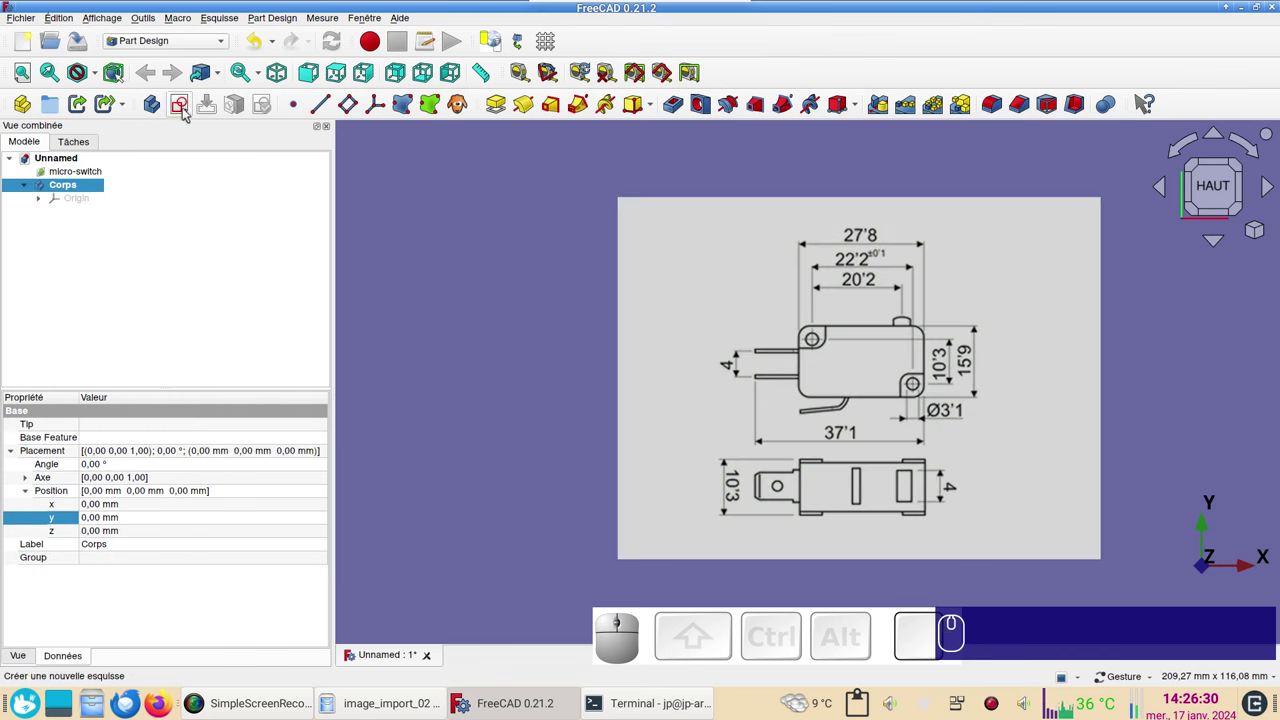
{"action": "left_click", "coordinate": [188, 113]}
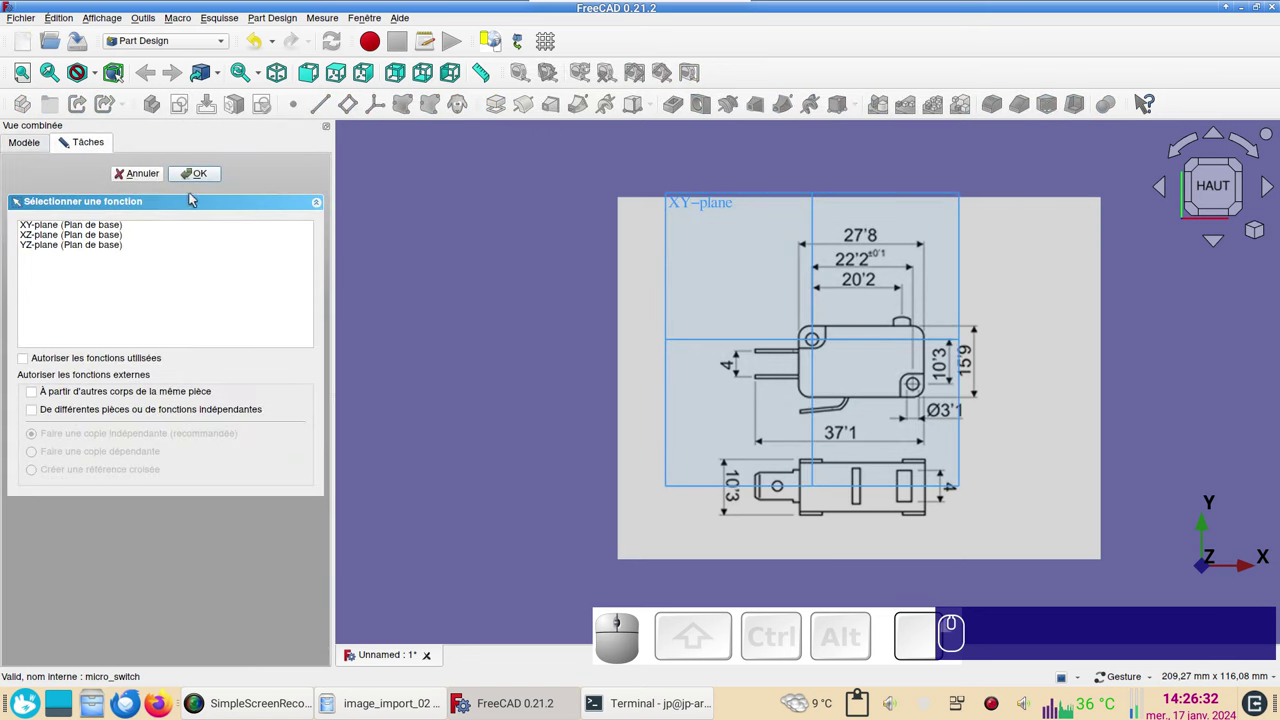
{"action": "scroll", "scroll_direction": "down", "scroll_amount": 3}
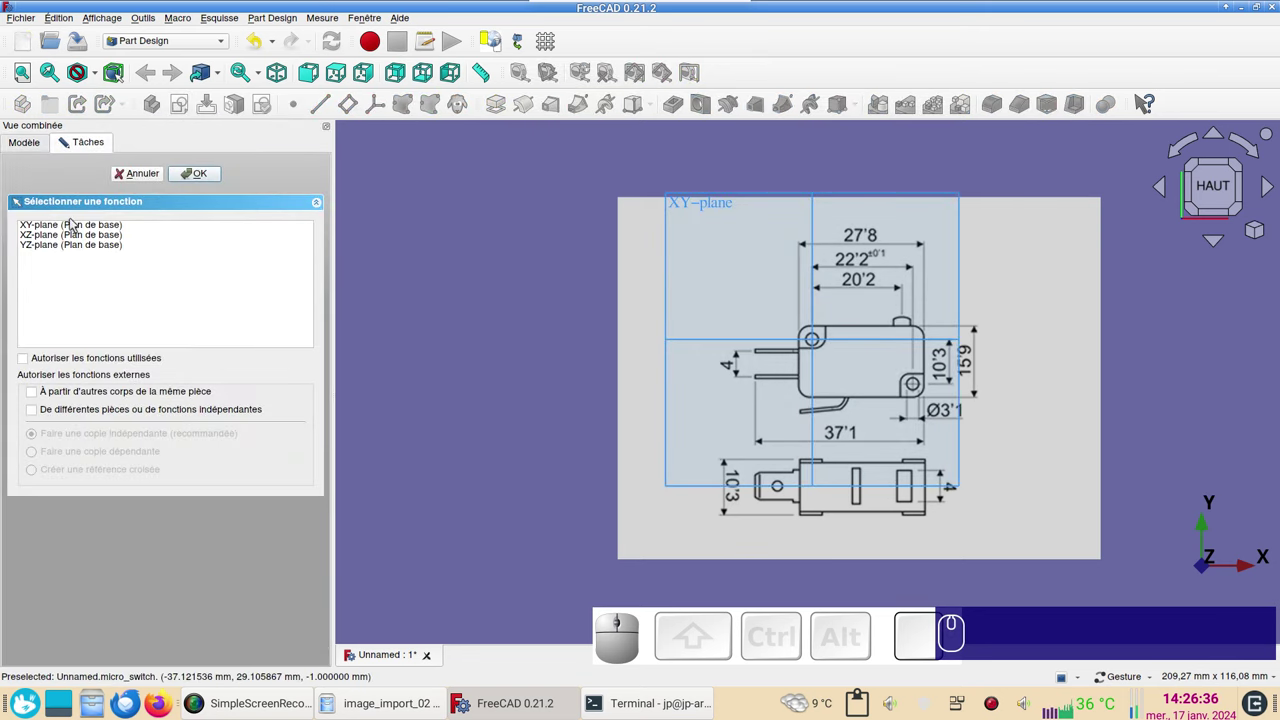
{"action": "left_click", "coordinate": [65, 228]}
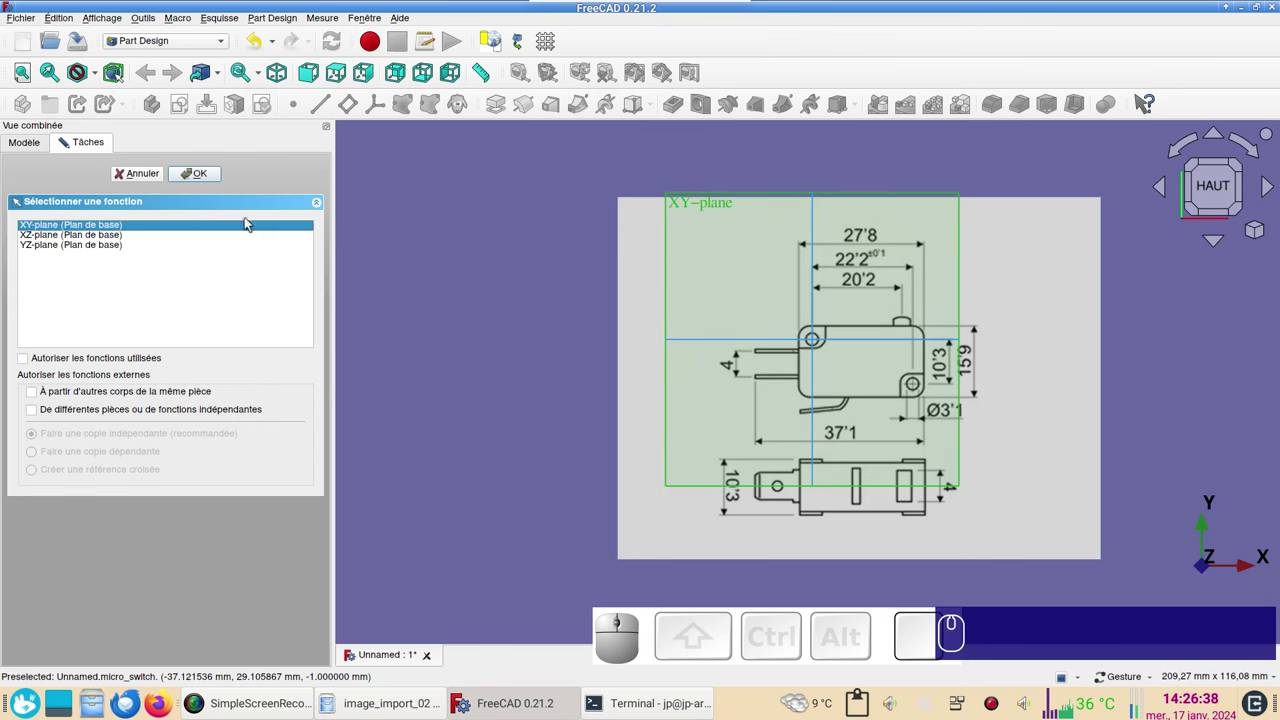
{"action": "left_click", "coordinate": [432, 211]}
{"action": "left_click", "coordinate": [698, 204]}
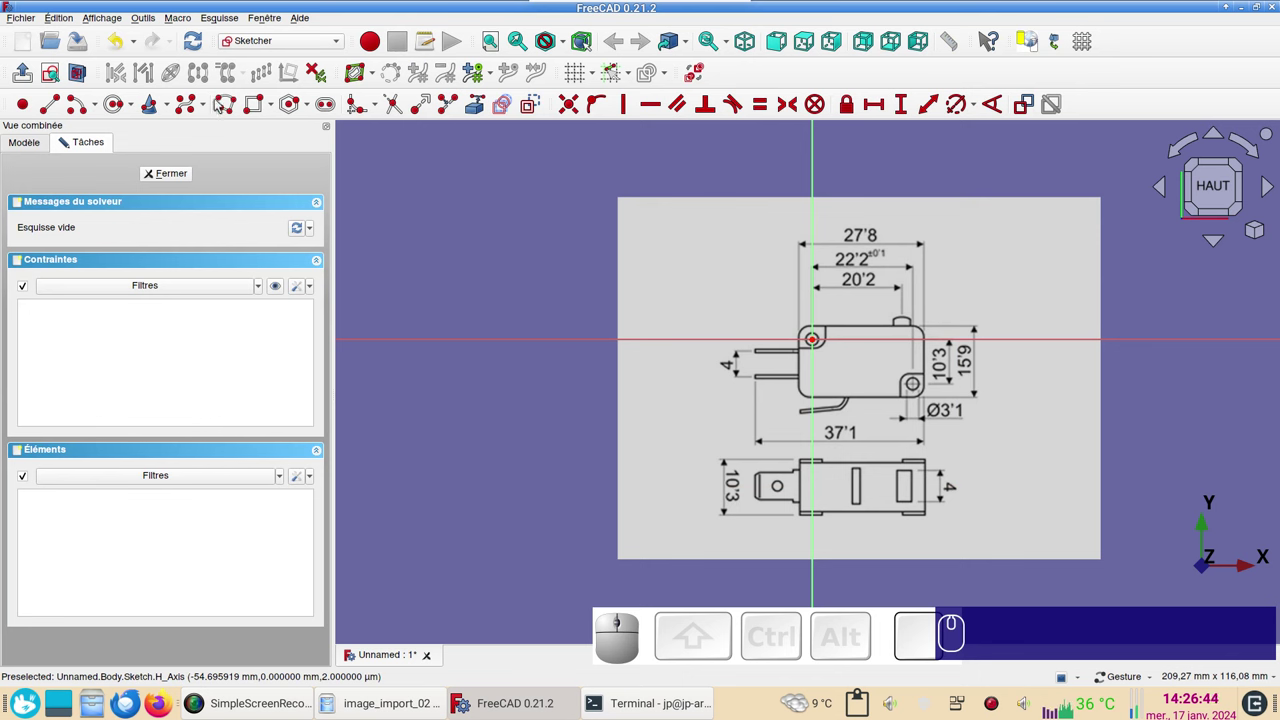
- Draw a rectangle and constrain it to 70 mm wide and 40 mm tall
{"action": "left_click", "coordinate": [260, 110]}
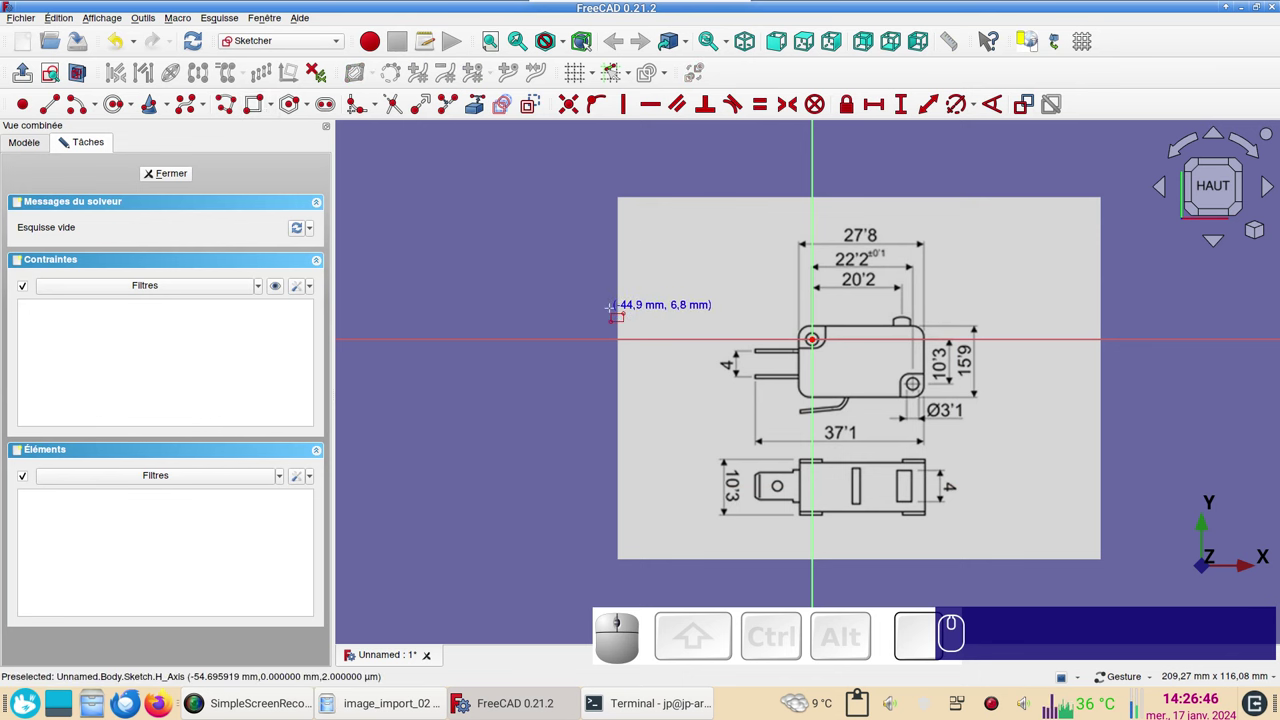
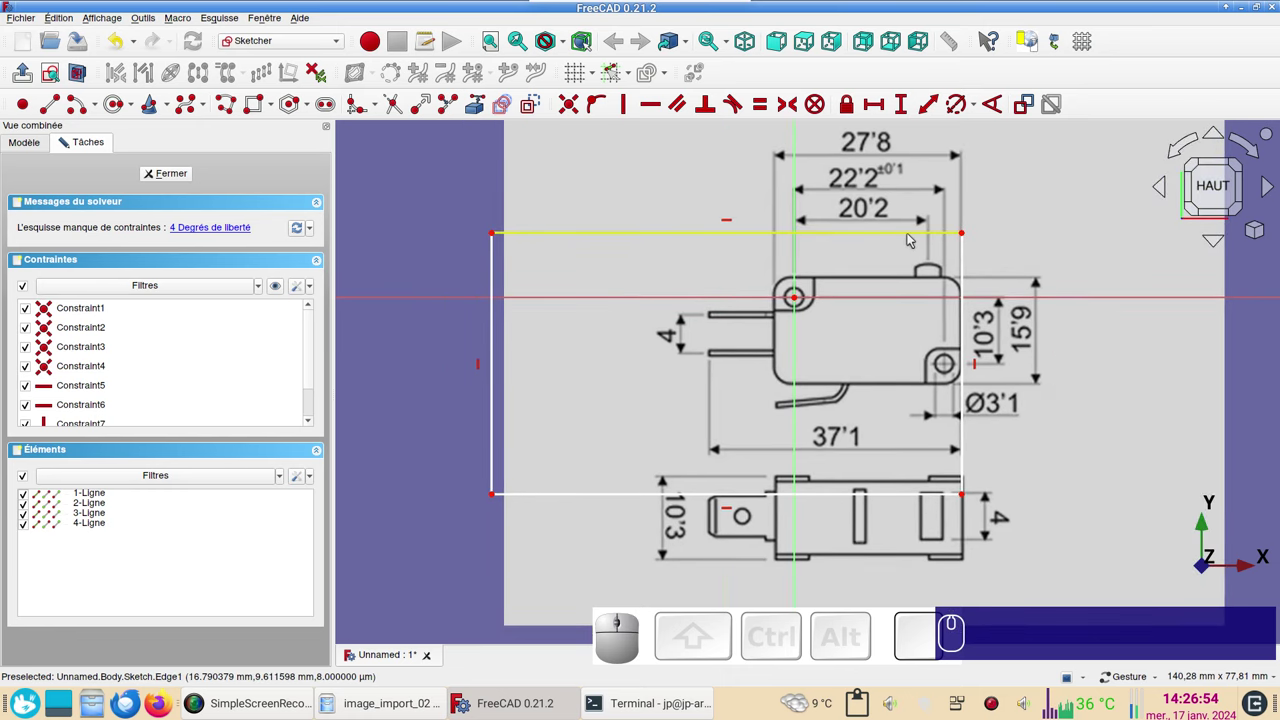
{"action": "left_click_drag", "start_coordinate": [912, 238], "coordinate": [842, 315]}
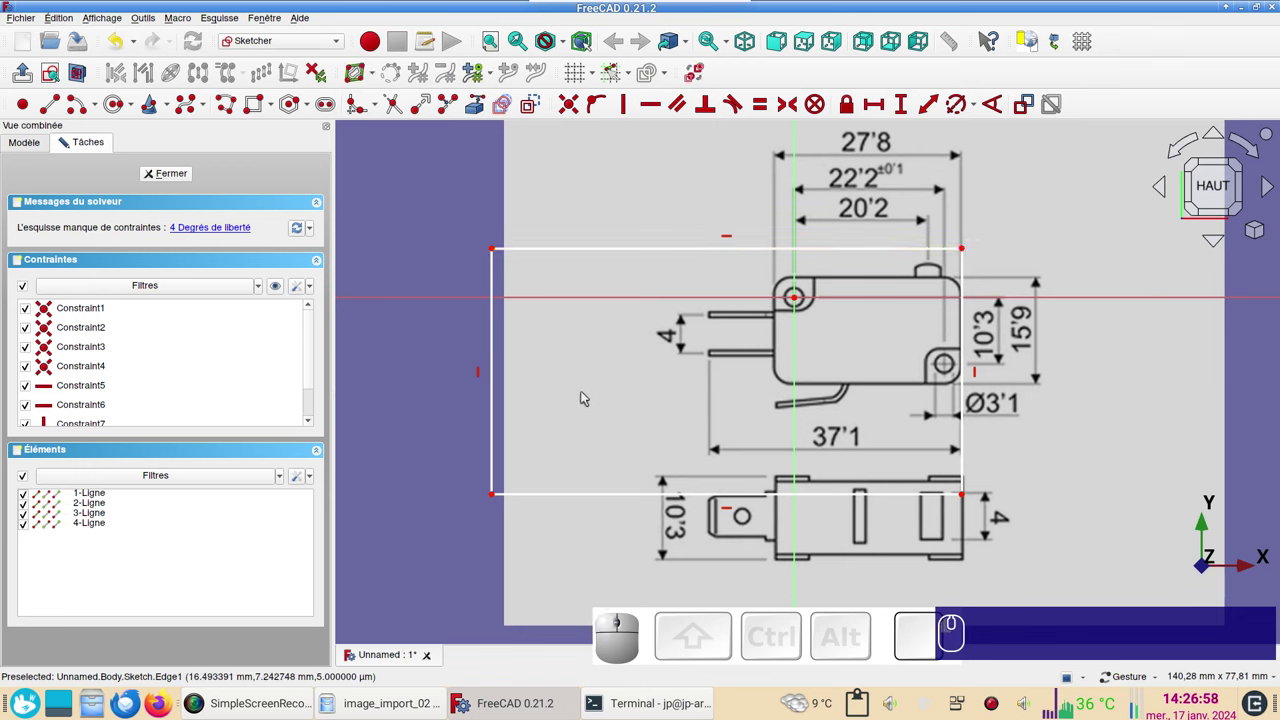
{"action": "left_click", "coordinate": [646, 250]}
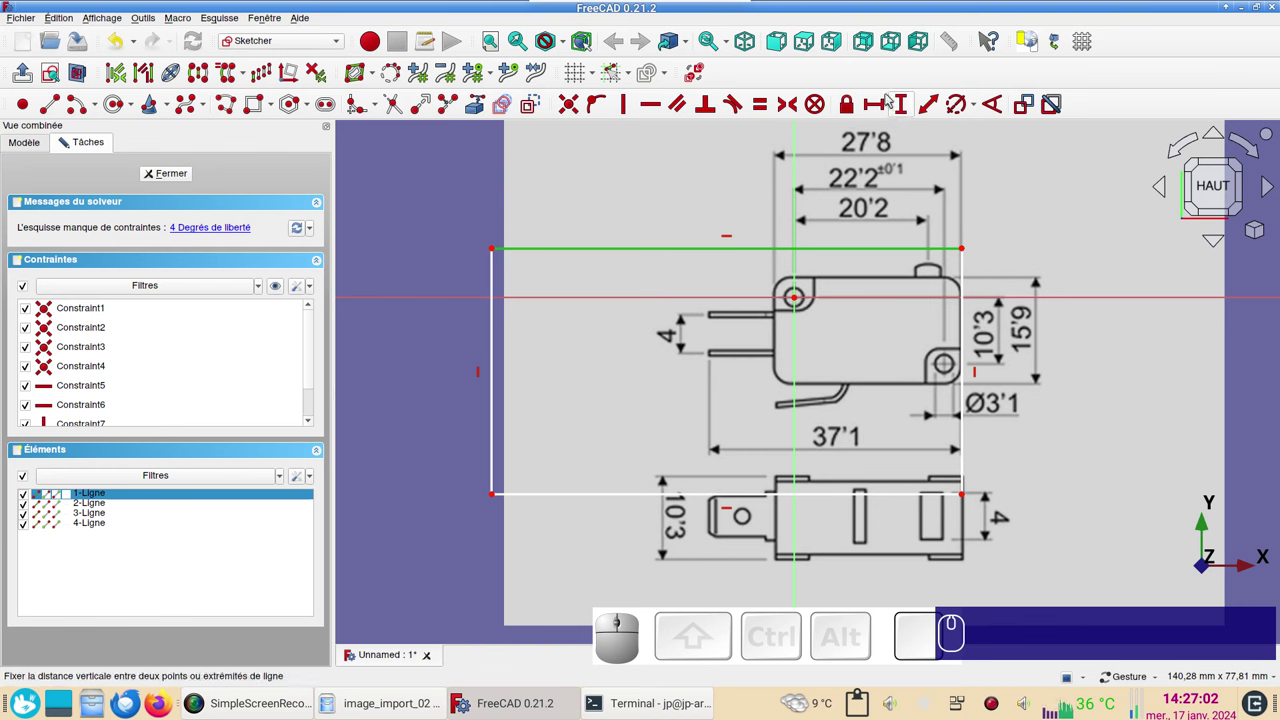
{"action": "key", "text": "l"}
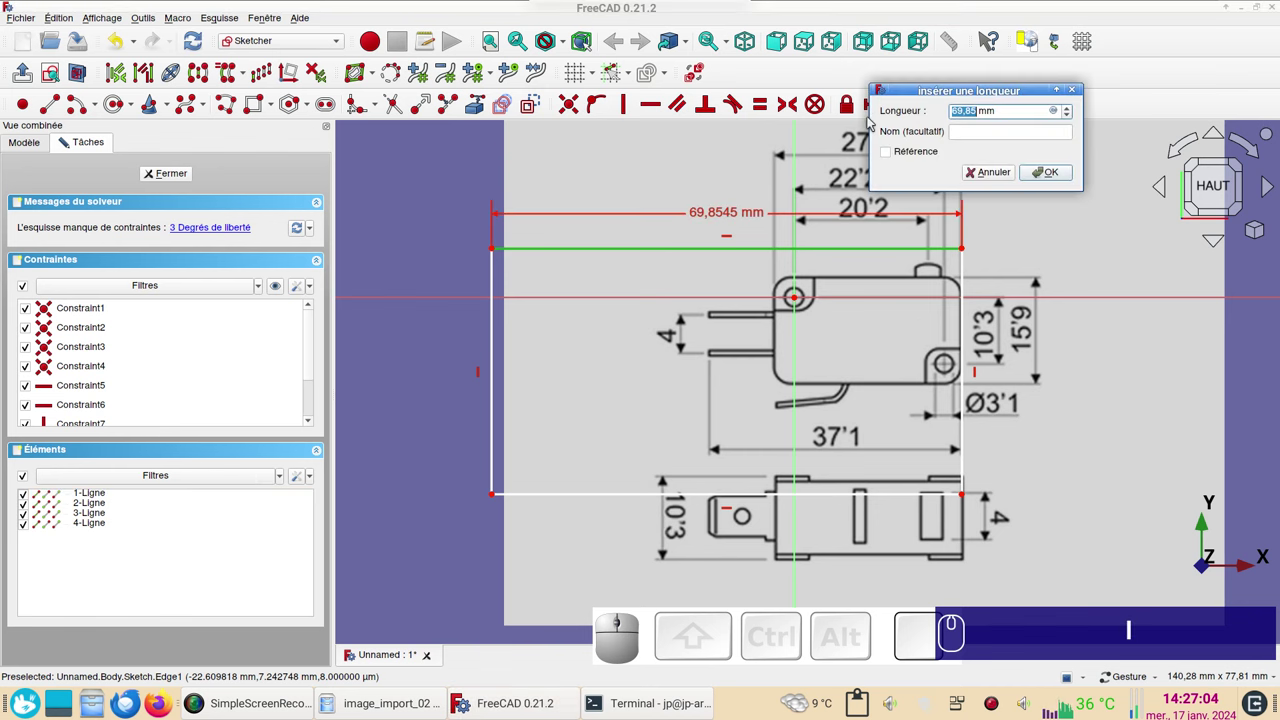
{"action": "key", "text": "KP_7"}
{"action": "key", "text": "KP_0"}
{"action": "key", "text": "Return"}
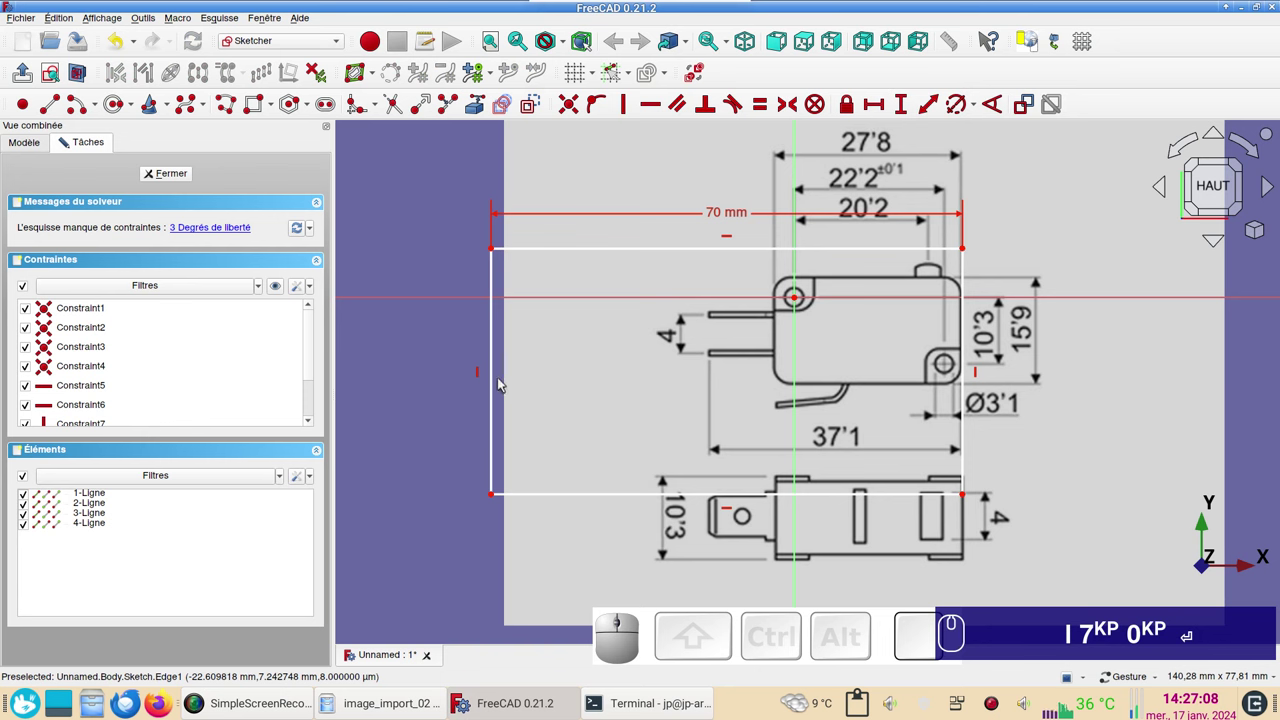
{"action": "left_click", "coordinate": [502, 380]}
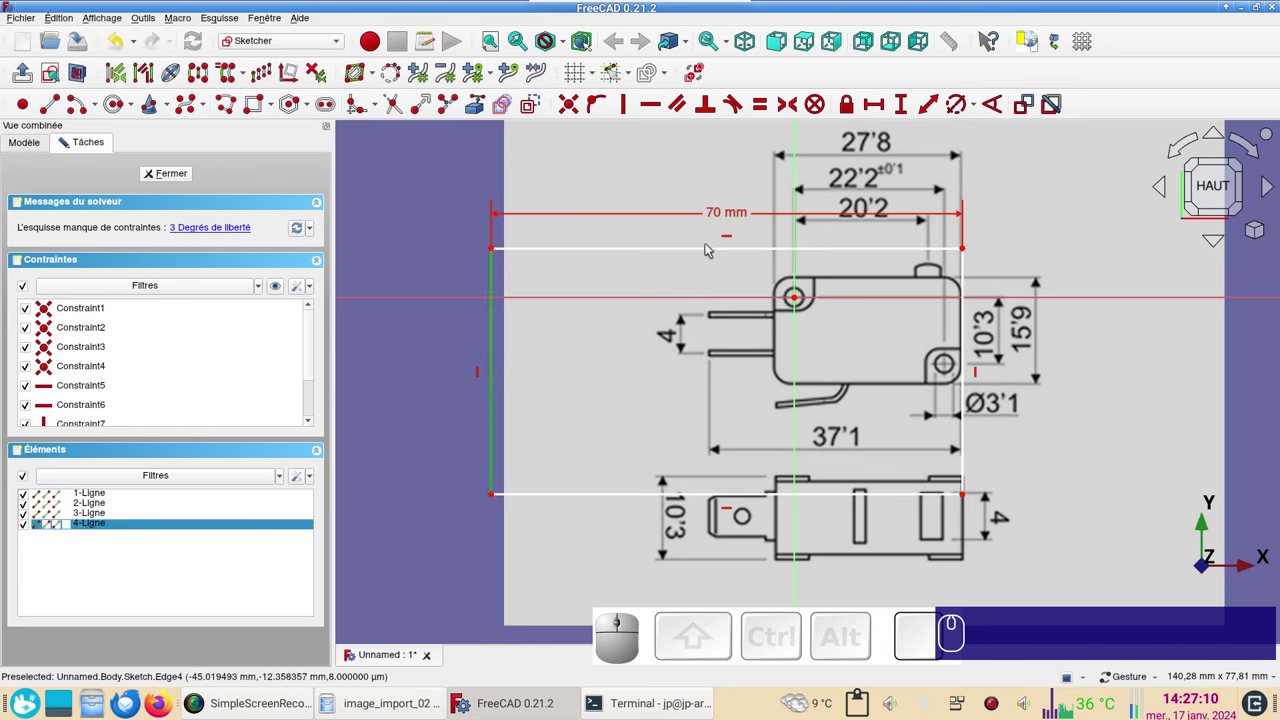
{"action": "key", "text": "i"}
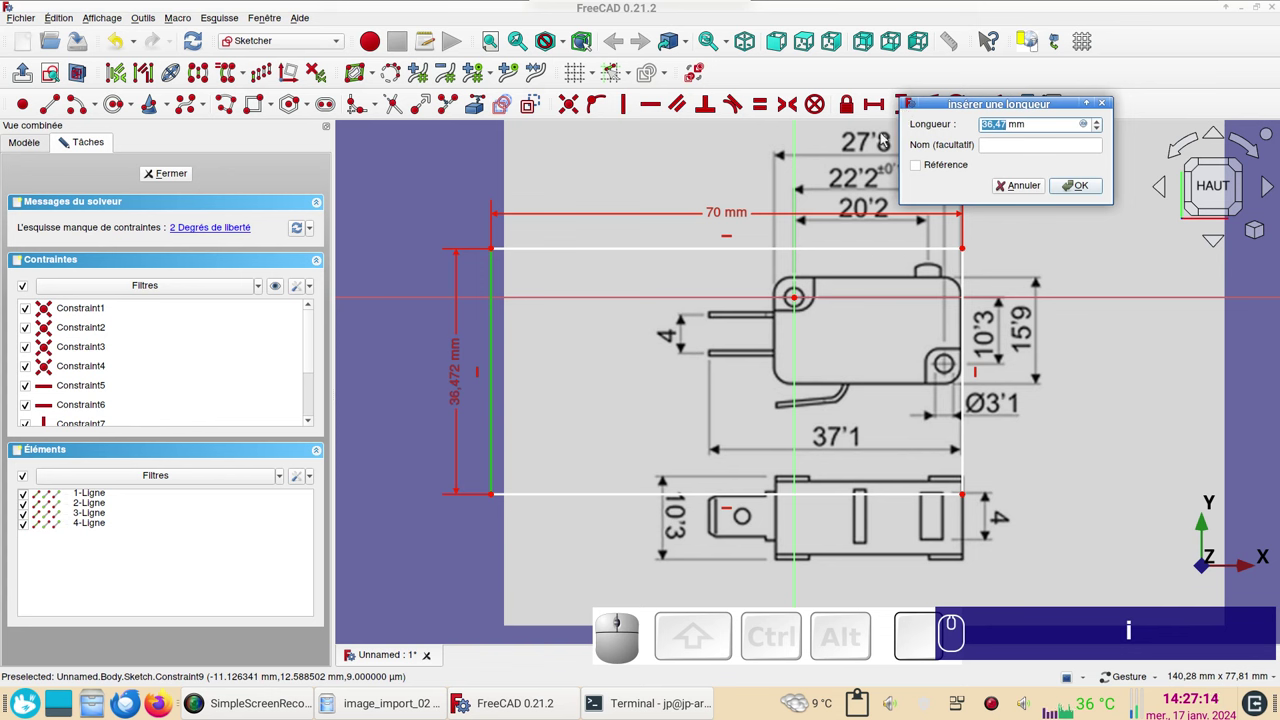
{"action": "key", "text": "KP_4"}
{"action": "key", "text": "KP_0"}
{"action": "key", "text": "Return"}
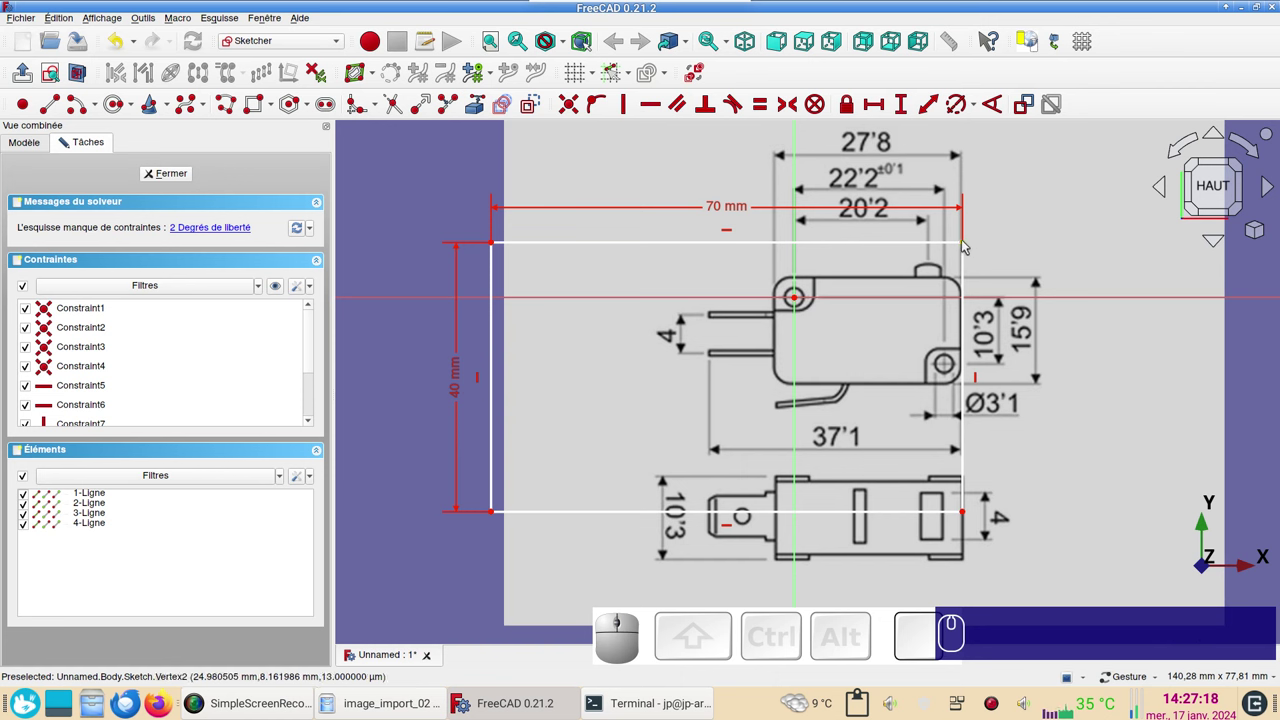
- Constrain the top-right corner 8 mm and 25 mm from the sketch axes
{"action": "left_click", "coordinate": [965, 246]}
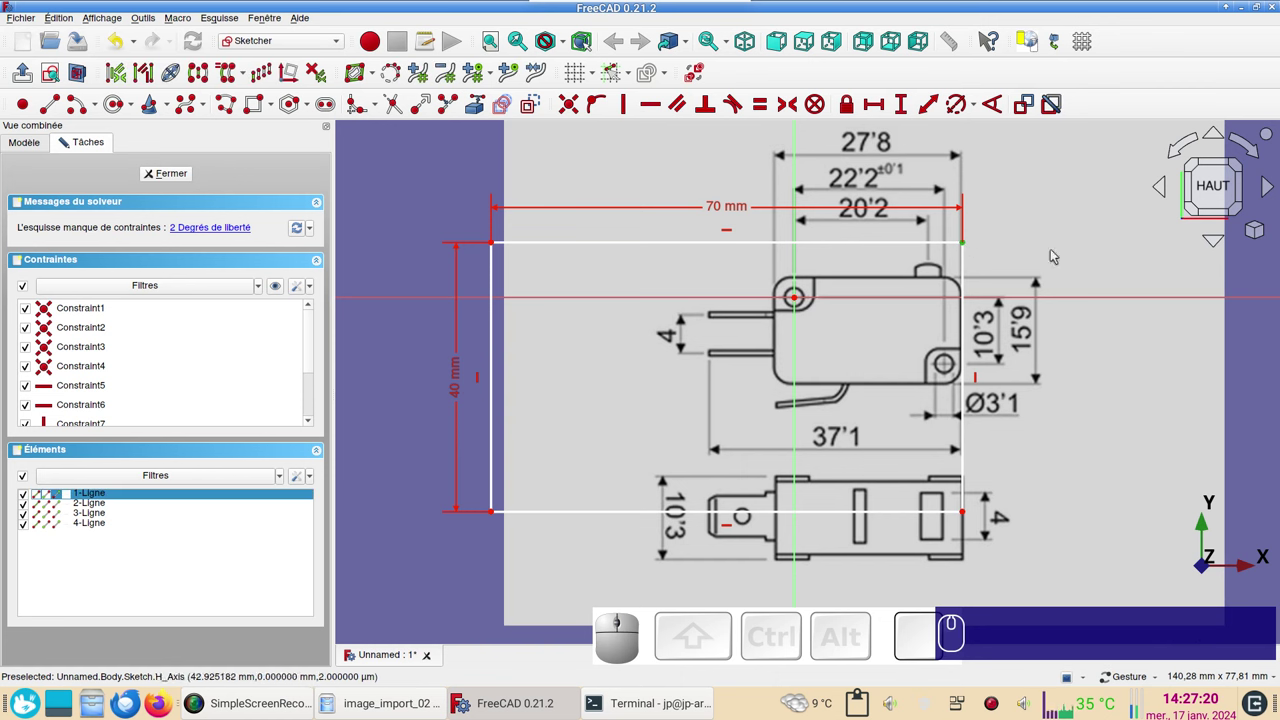
{"action": "left_click", "coordinate": [852, 107]}
{"action": "left_click_drag", "start_coordinate": [898, 301], "coordinate": [1090, 245]}
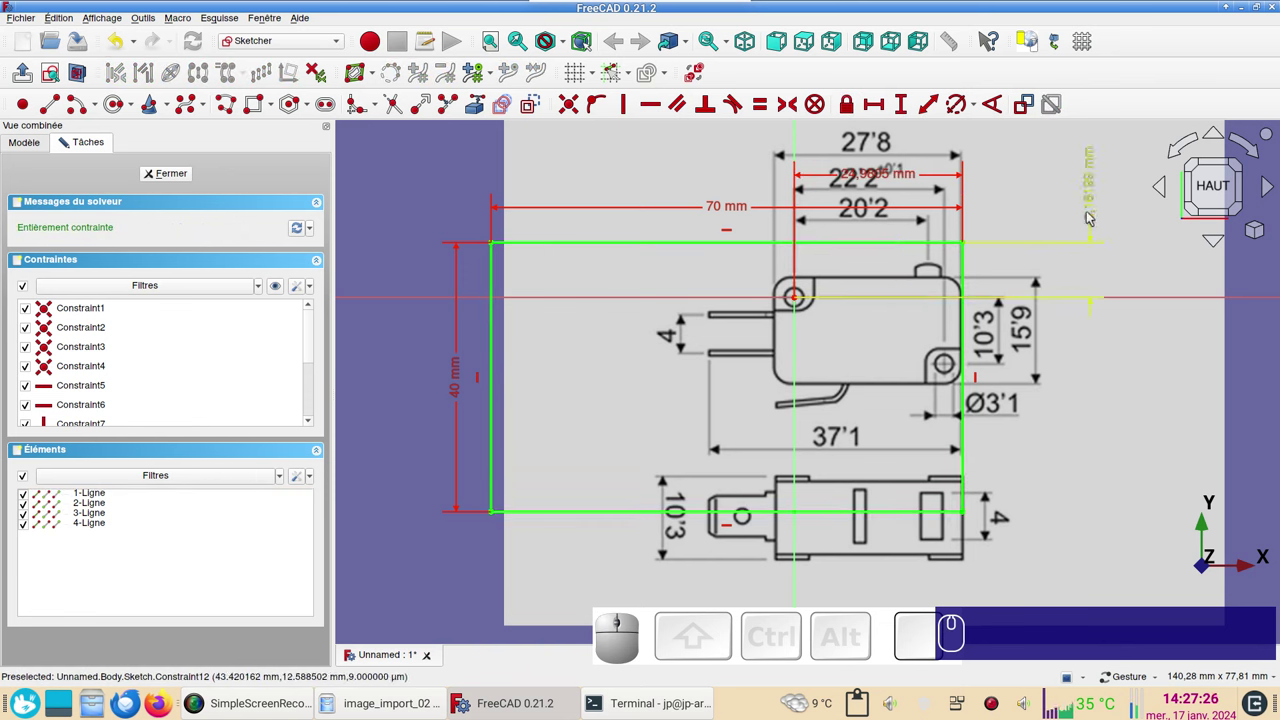
{"action": "left_click", "coordinate": [1090, 218]}
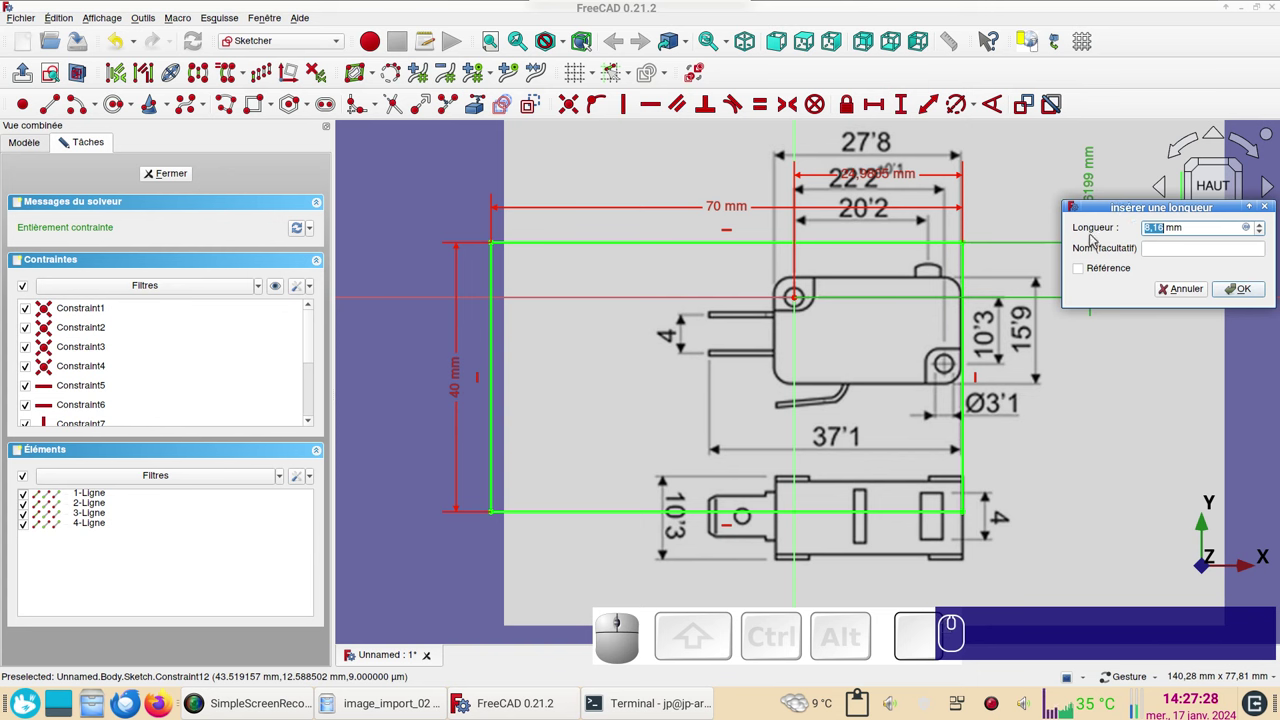
{"action": "key", "text": "KP_8"}
{"action": "key", "text": "Return"}
{"action": "left_click_drag", "start_coordinate": [866, 180], "coordinate": [877, 139]}
{"action": "left_click", "coordinate": [877, 139]}
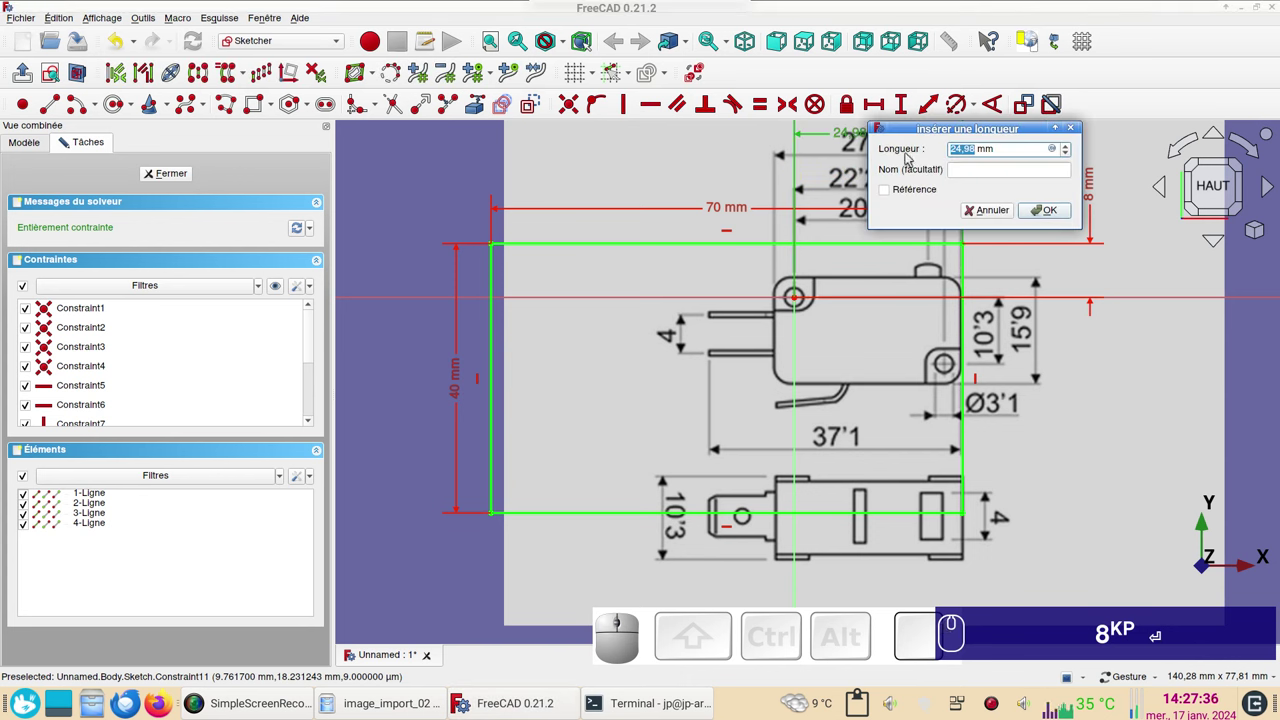
{"action": "key", "text": "KP_2"}
{"action": "key", "text": "KP_5"}
{"action": "key", "text": "Return"}
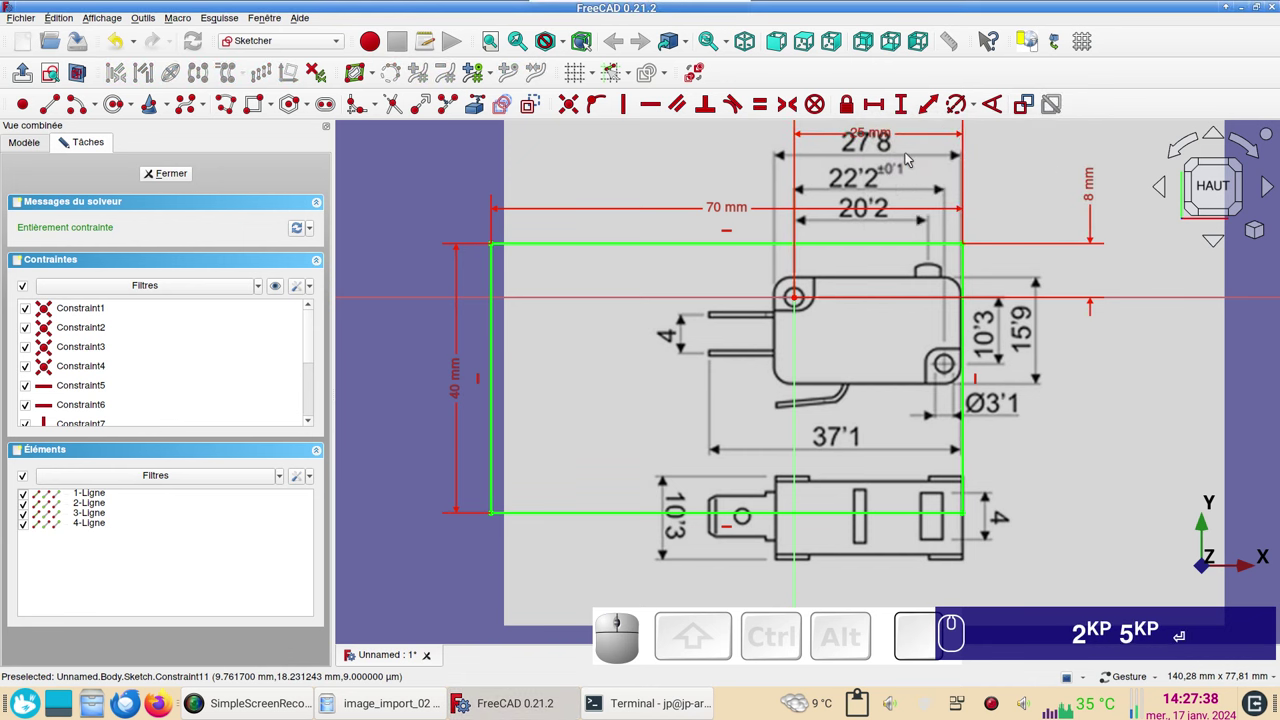
- Recompute the sketch and toggle automatic removal of redundant constraints in the solver options
{"action": "scroll", "scroll_direction": "down", "scroll_amount": 3}
{"action": "right_click", "coordinate": [1017, 410]}
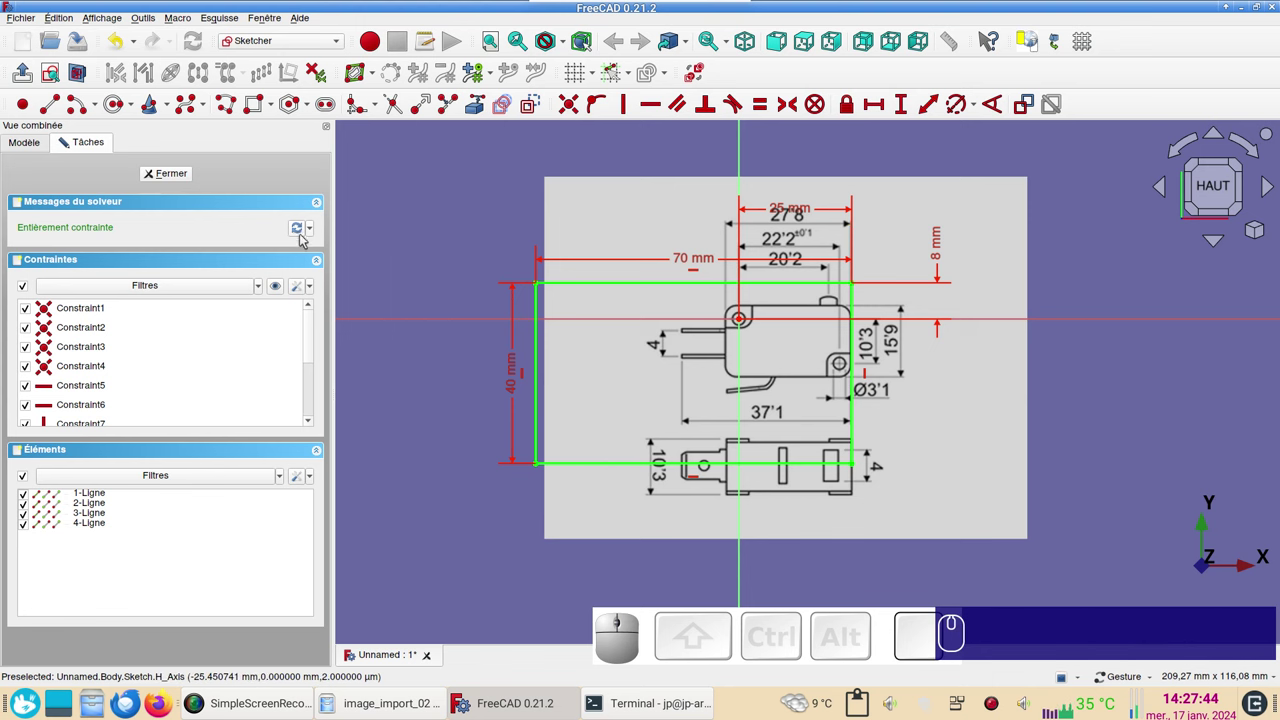
{"action": "left_click", "coordinate": [304, 236]}
{"action": "left_click", "coordinate": [316, 228]}
{"action": "left_click", "coordinate": [316, 231]}
{"action": "left_click", "coordinate": [318, 231]}
{"action": "left_click", "coordinate": [322, 230]}
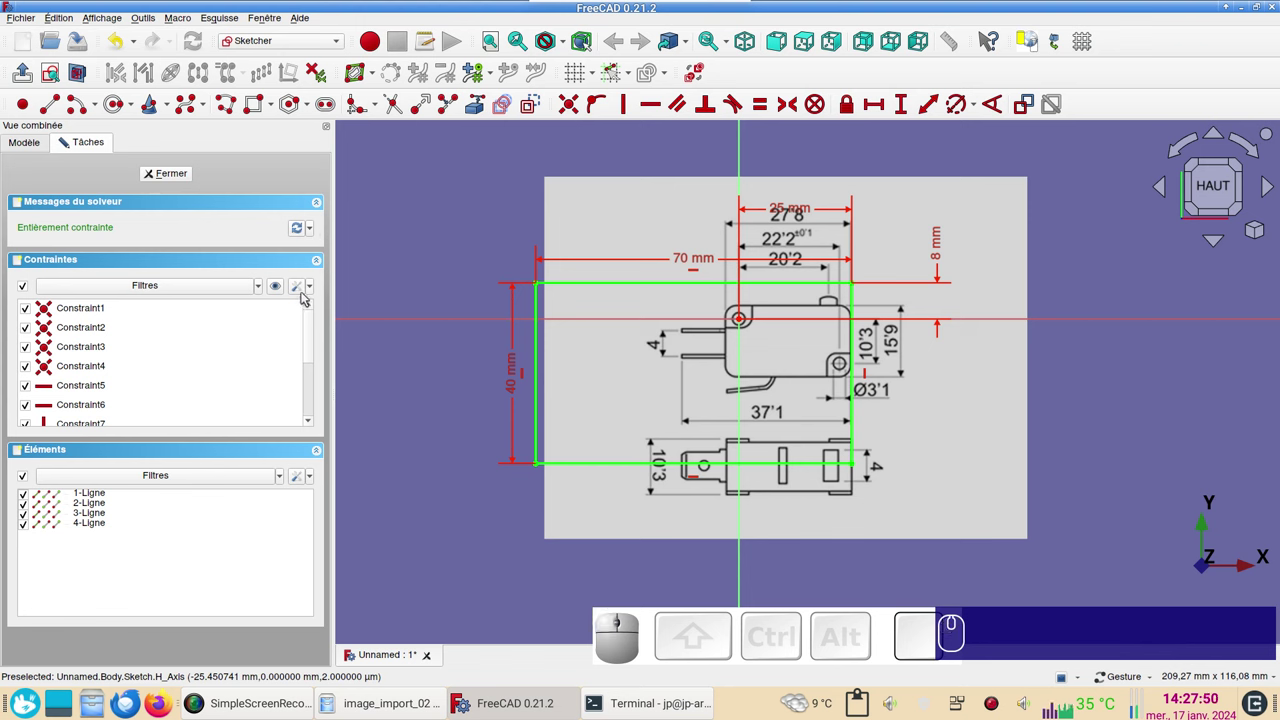
{"action": "left_click", "coordinate": [304, 290]}
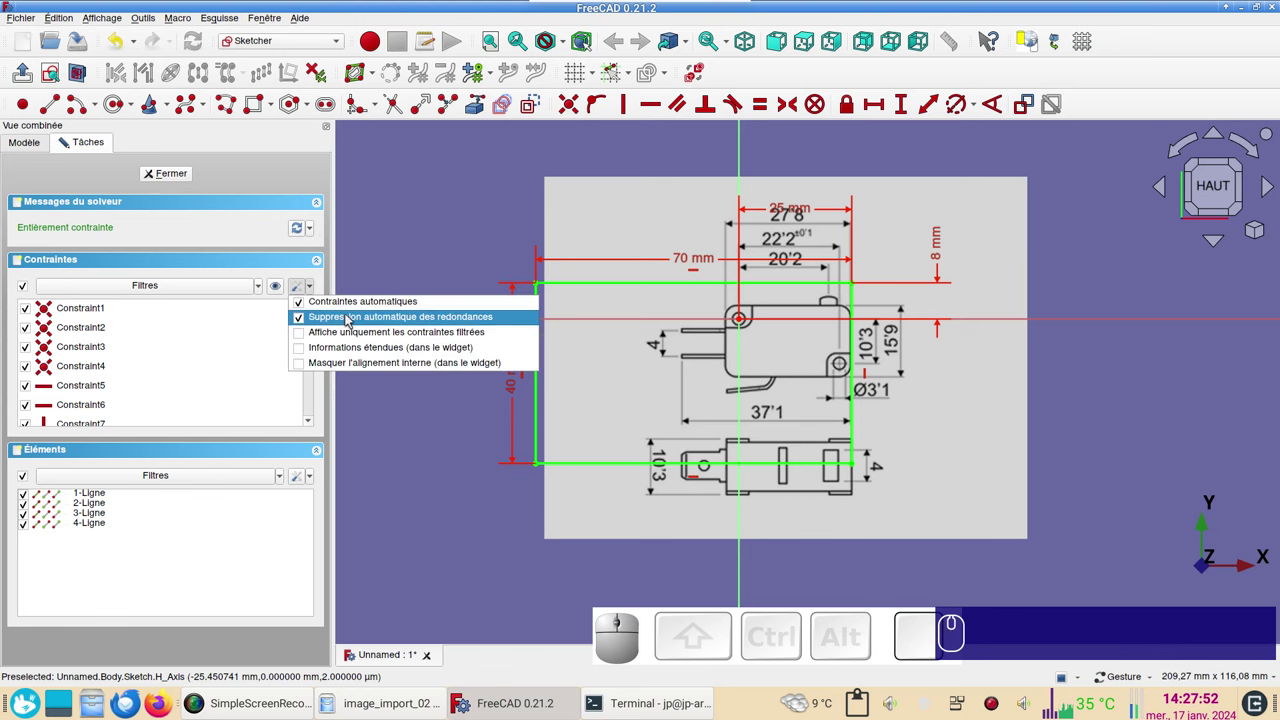
{"action": "left_click", "coordinate": [438, 243]}
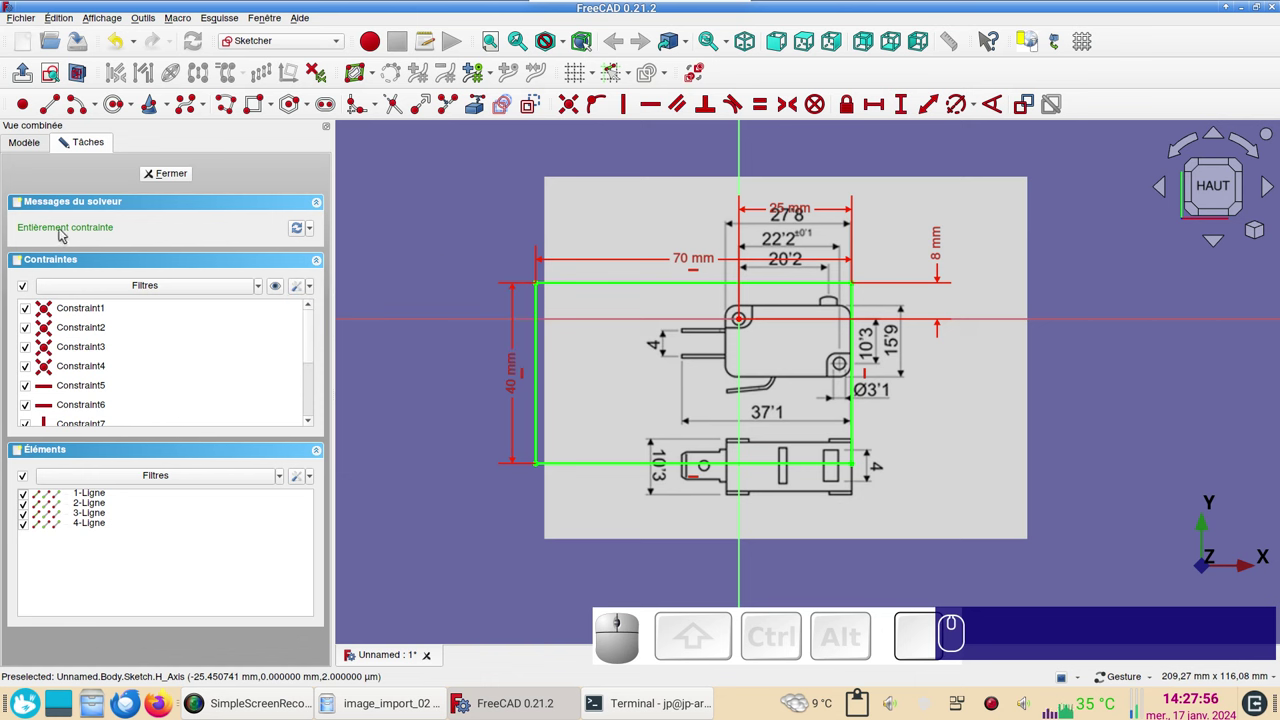
- Close the sketch and pad it into a solid block, previewing it from an angle
{"action": "left_click", "coordinate": [182, 180]}
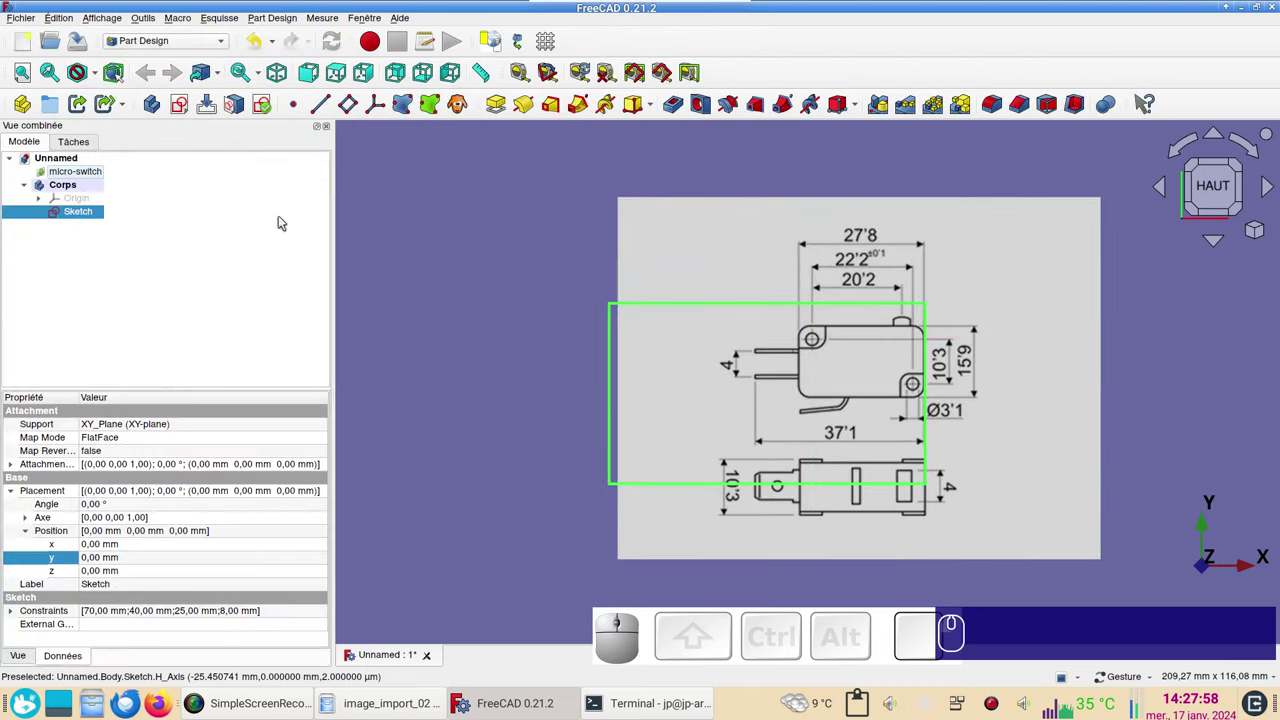
{"action": "scroll", "scroll_direction": "down", "scroll_amount": 3}
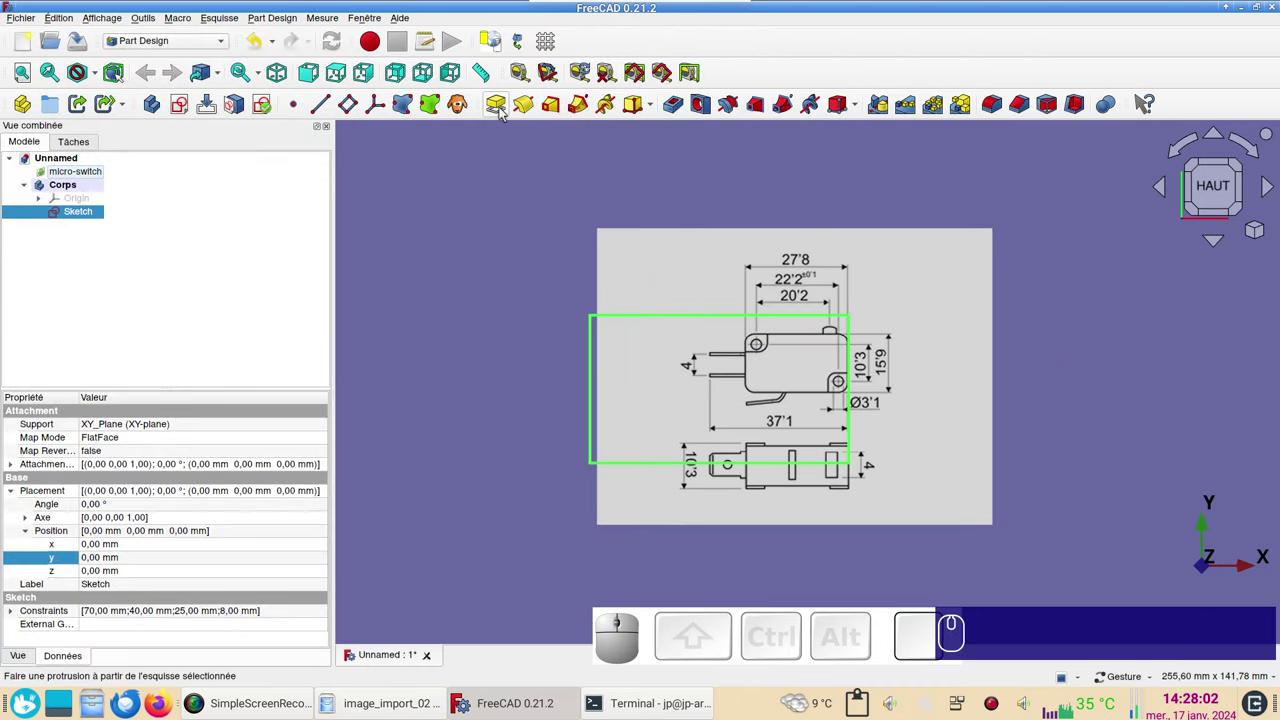
{"action": "left_click", "coordinate": [503, 112]}
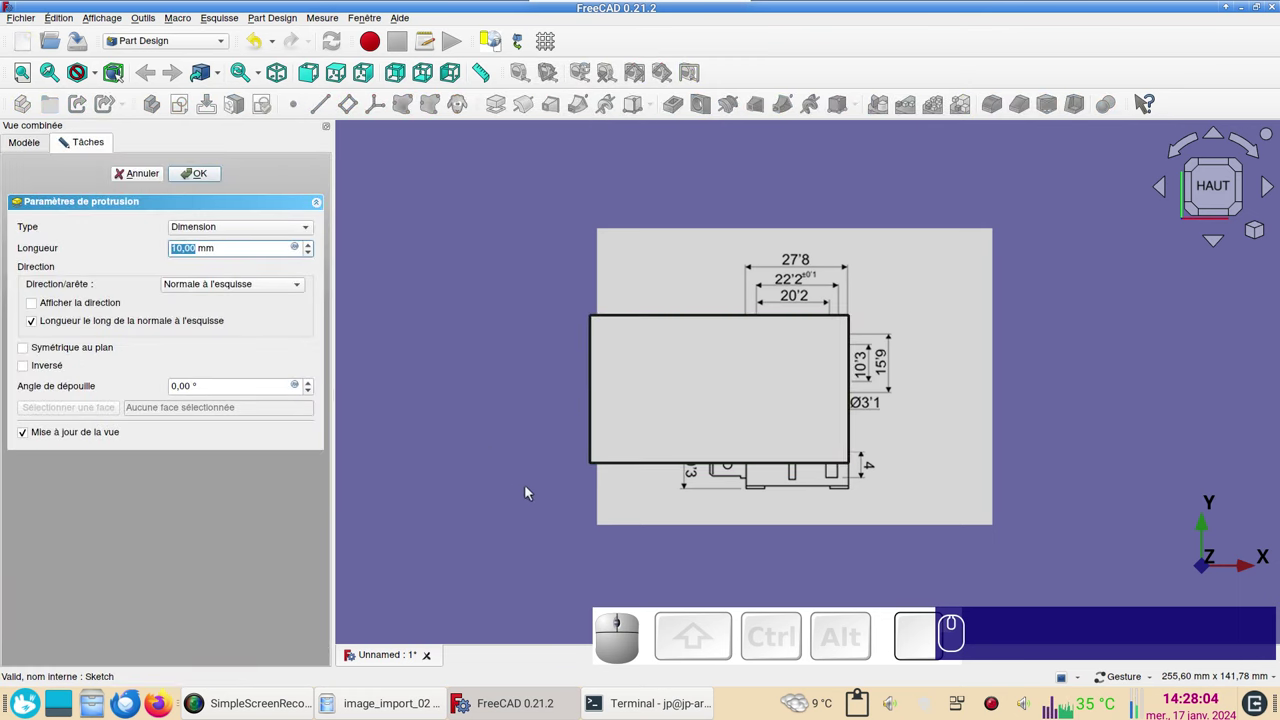
{"action": "left_click", "coordinate": [697, 558]}
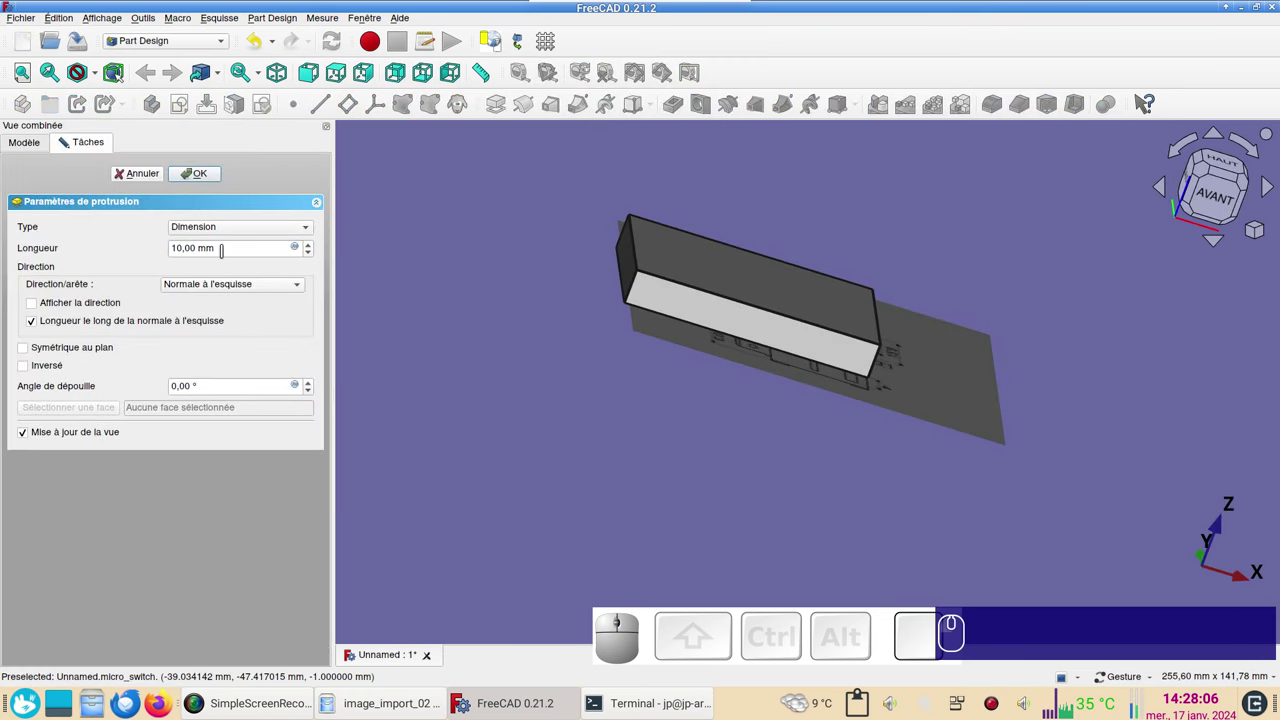
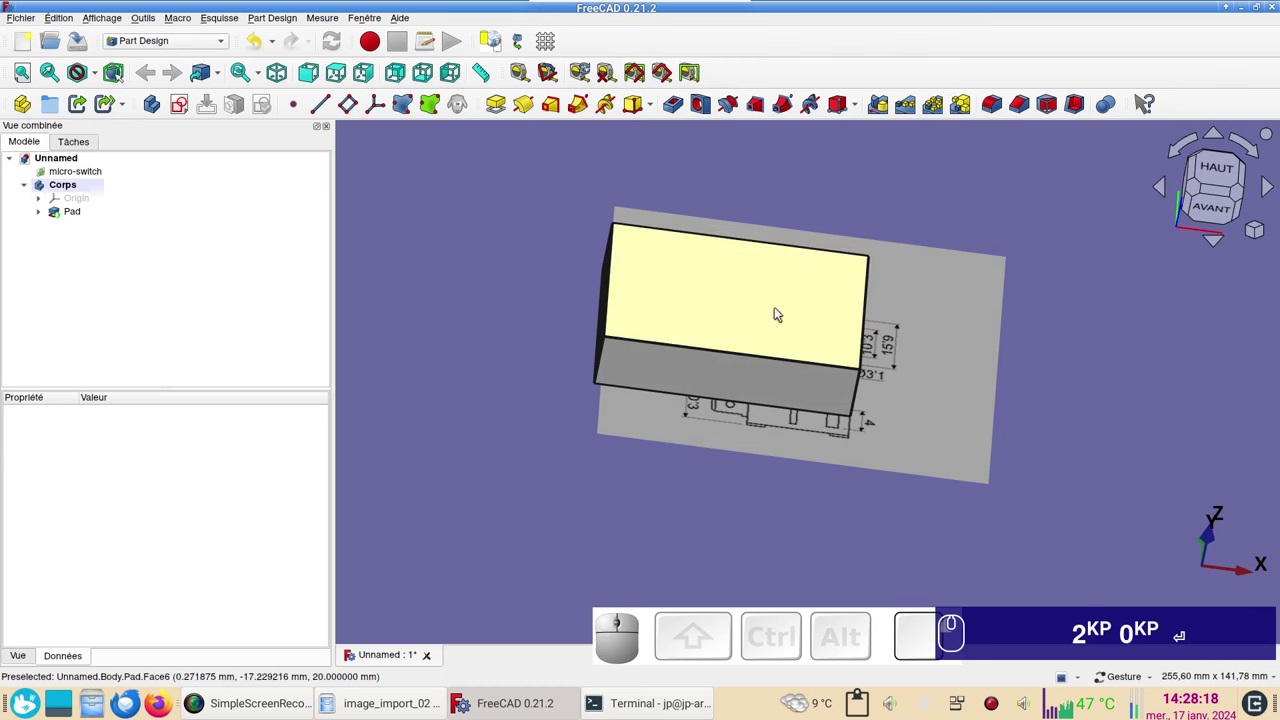
- Hollow the block from its top face with a 2 mm Thickness feature
{"action": "left_click", "coordinate": [781, 311]}
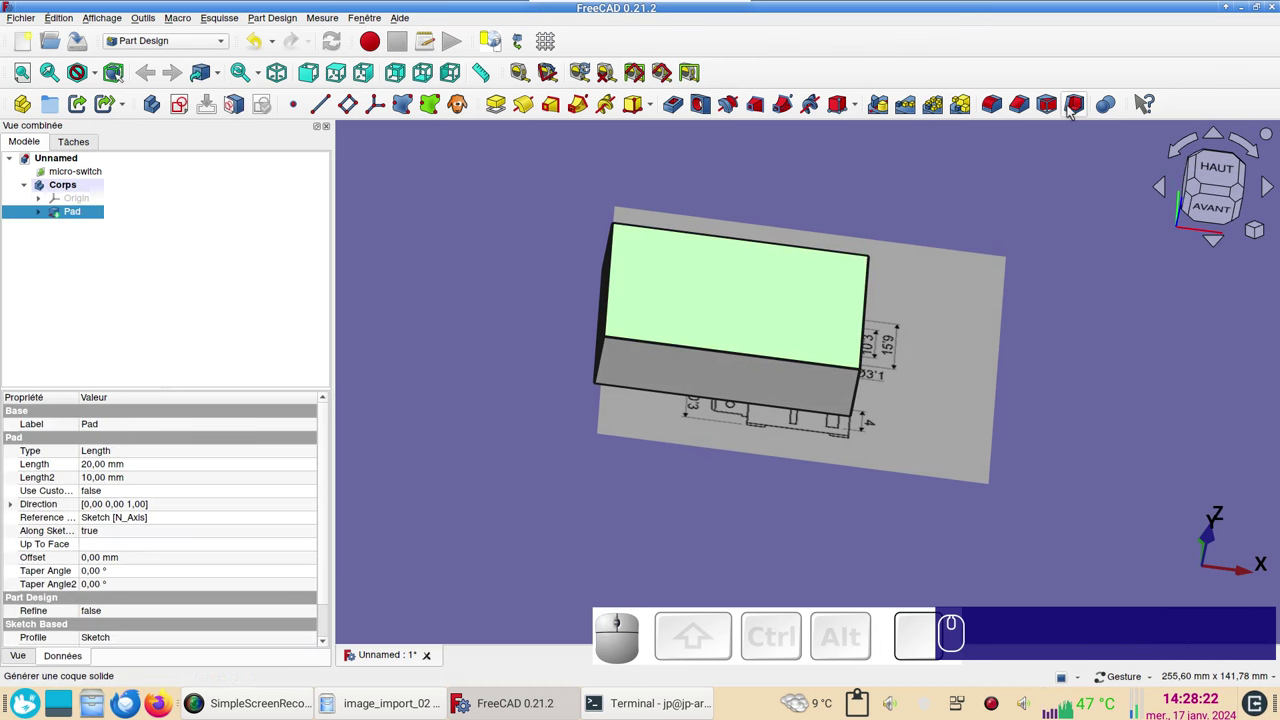
{"action": "left_click", "coordinate": [1077, 108]}
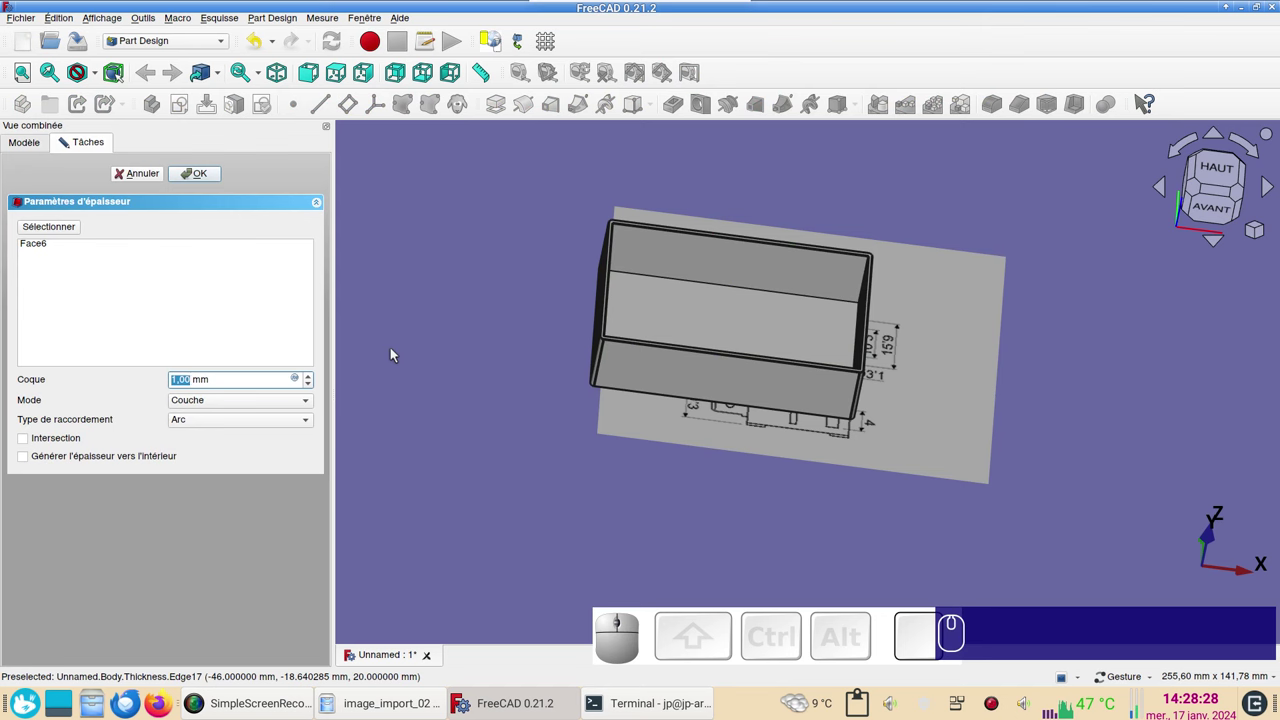
{"action": "key", "text": "KP_2"}
{"action": "key", "text": "Return"}
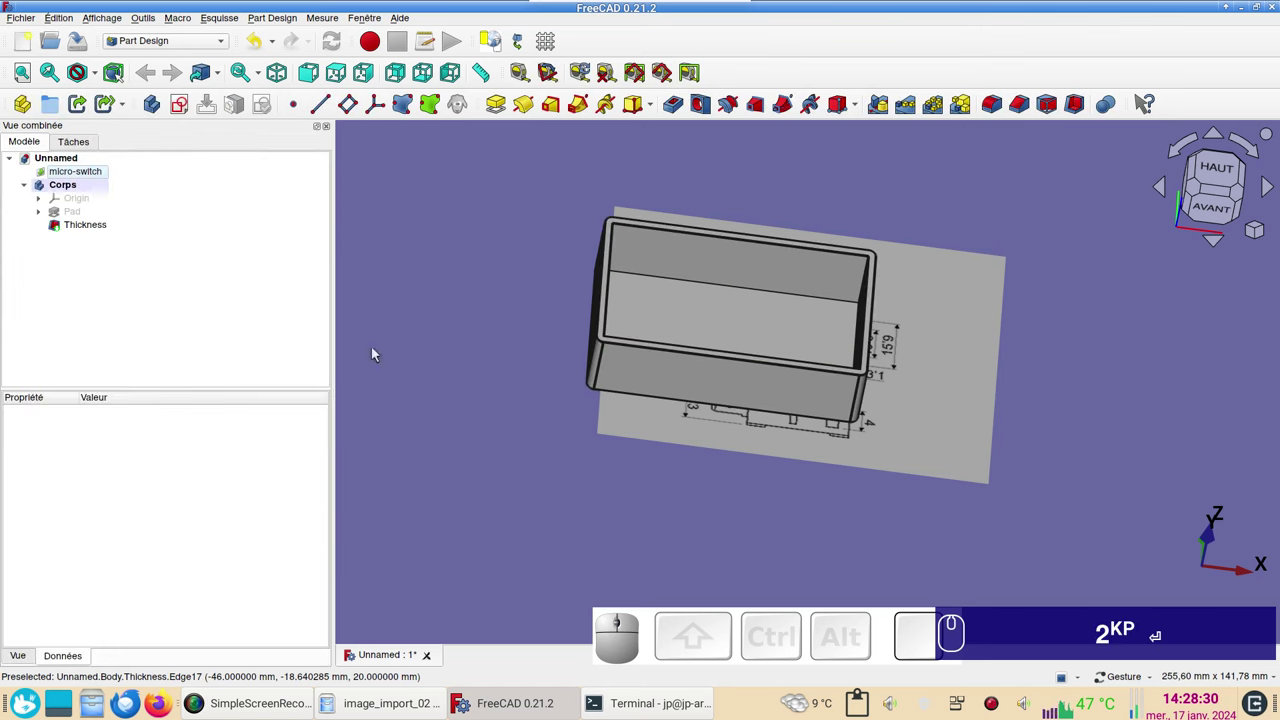
- Orbit the model to inspect the open-topped hollow box
{"action": "scroll", "scroll_direction": "down", "scroll_amount": 3}
{"action": "left_click_drag", "start_coordinate": [890, 387], "coordinate": [902, 370]}
{"action": "scroll", "scroll_direction": "up", "scroll_amount": 3}
{"action": "left_click_drag", "start_coordinate": [781, 494], "coordinate": [900, 384]}
{"action": "left_click", "coordinate": [784, 421]}
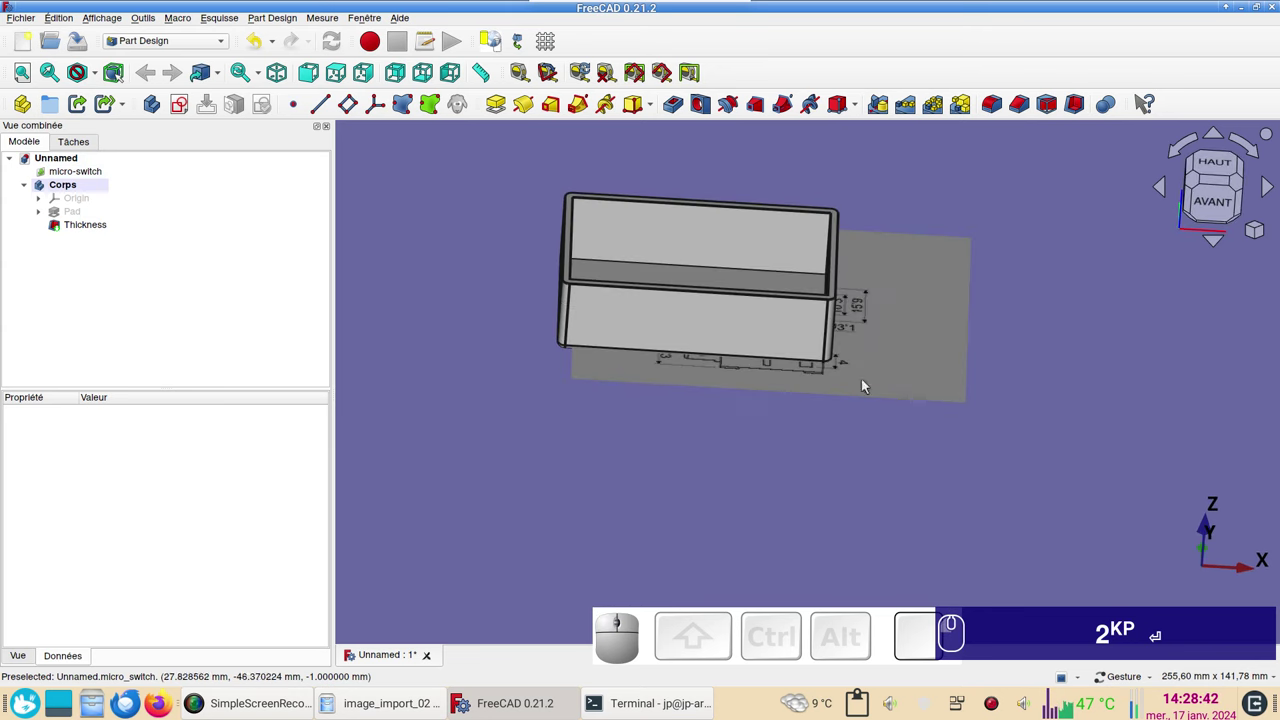
- Select the micro-switch image and set its Placement position to y −7.60 mm, z 0
{"action": "left_click", "coordinate": [899, 376]}
{"action": "left_click", "coordinate": [1103, 558]}
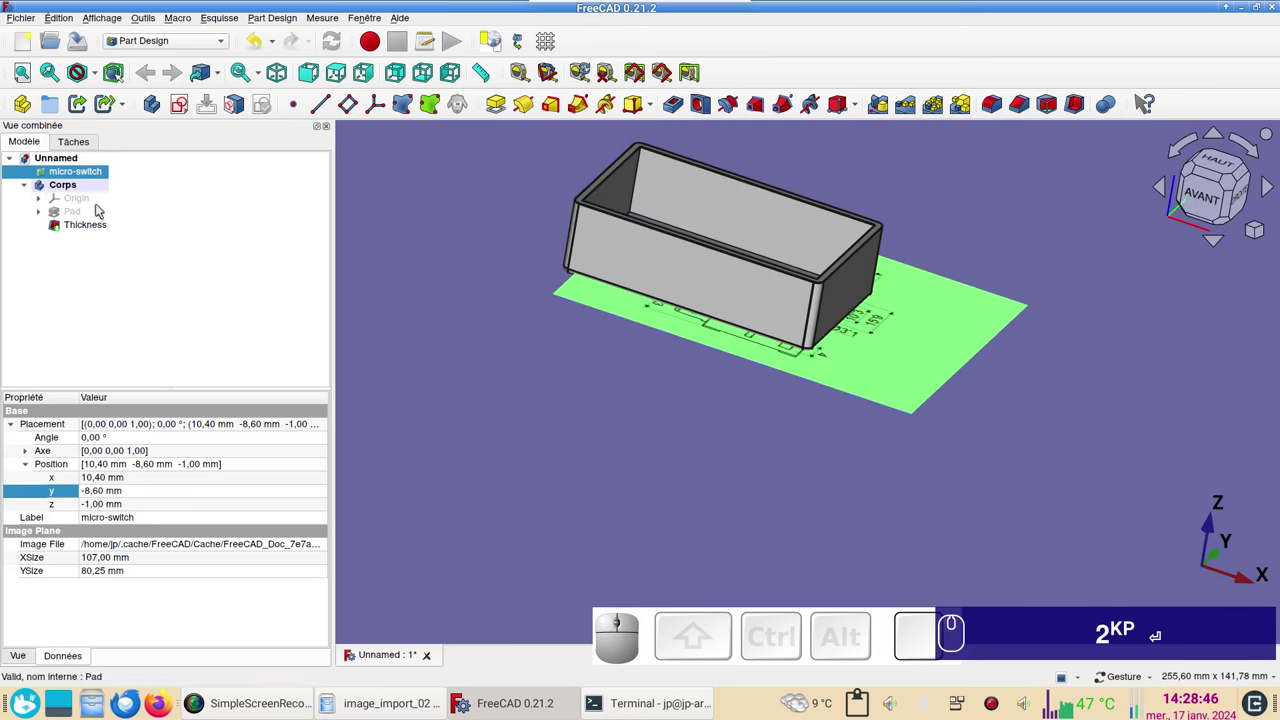
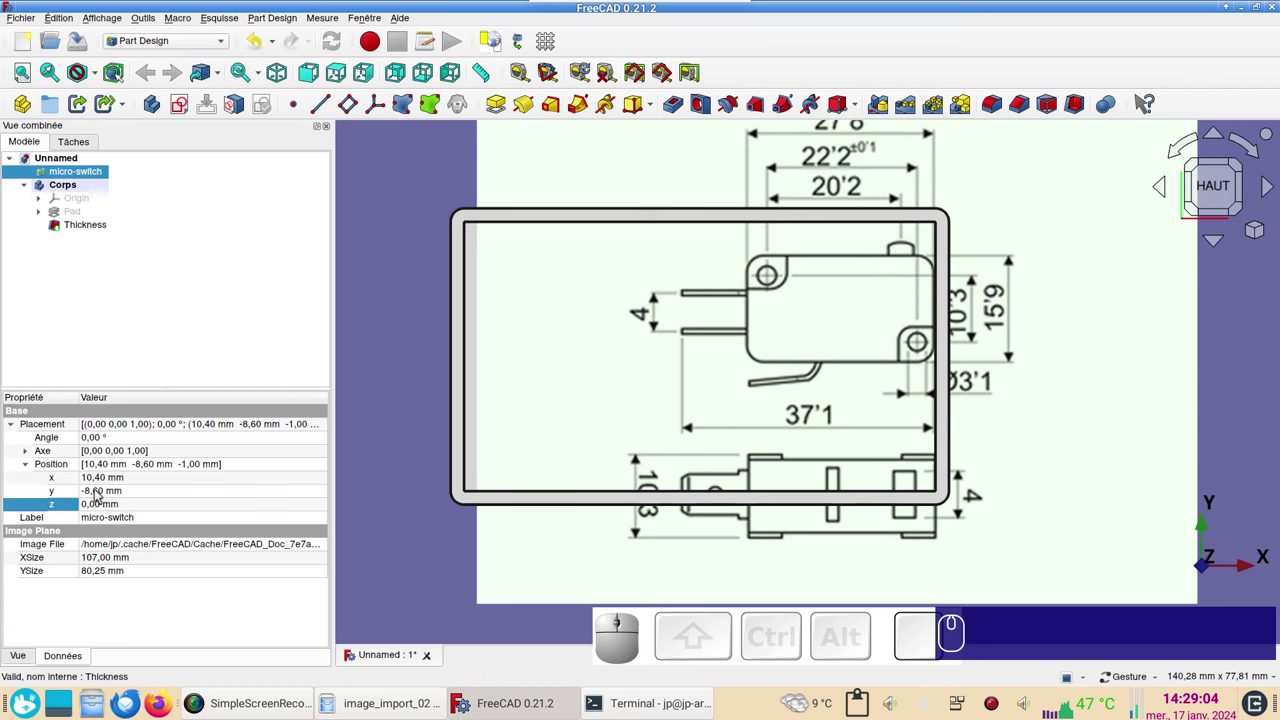
{"action": "left_click", "coordinate": [109, 499]}
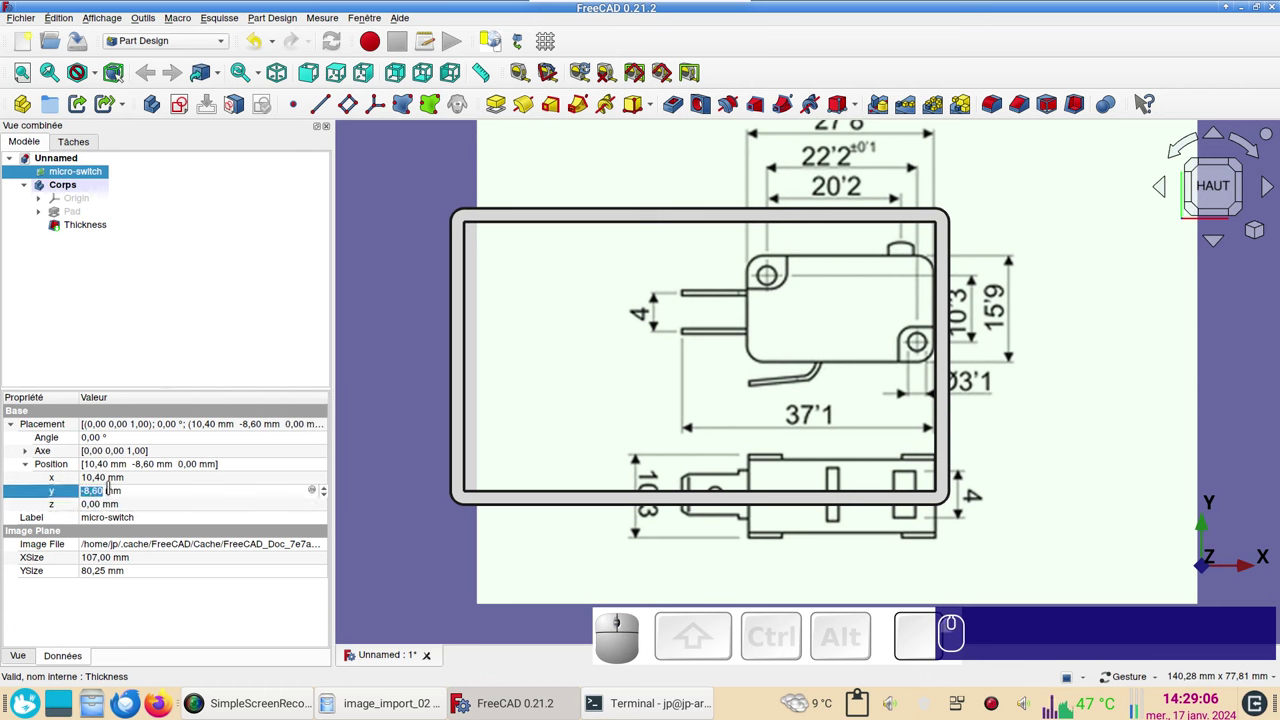
{"action": "scroll", "scroll_direction": "down", "scroll_amount": 3}
{"action": "scroll", "scroll_direction": "up", "scroll_amount": 3}
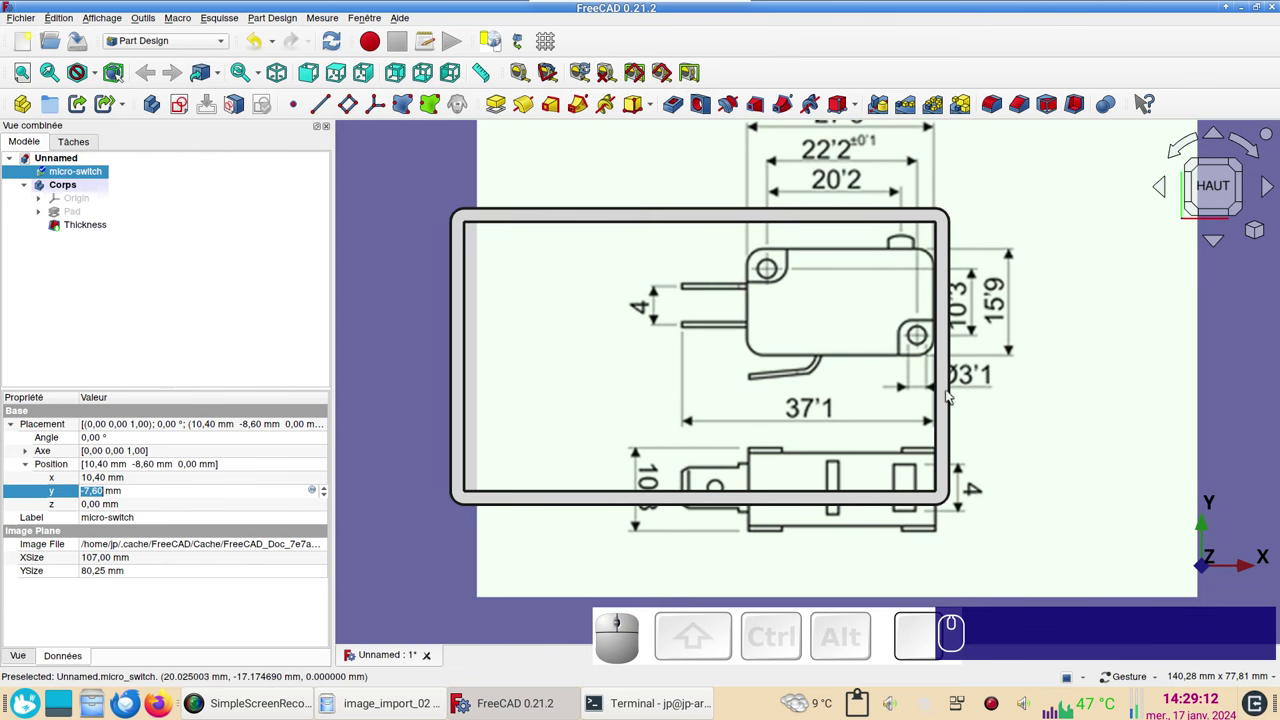
{"action": "left_click", "coordinate": [1080, 395]}
- Orbit the model to check the image now lies under the hollow box
{"action": "scroll", "scroll_direction": "down", "scroll_amount": 3}
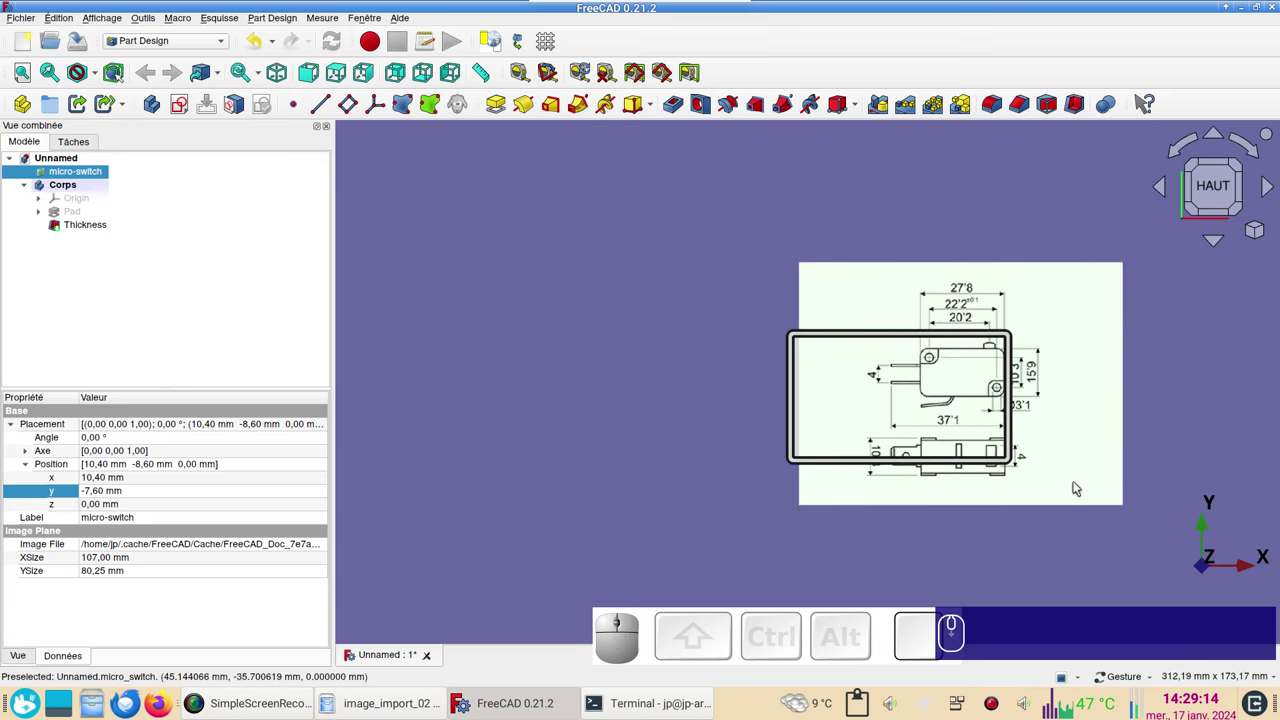
{"action": "left_click_drag", "start_coordinate": [996, 571], "coordinate": [1052, 408]}
{"action": "left_click_drag", "start_coordinate": [1099, 335], "coordinate": [1106, 385]}
{"action": "left_click", "coordinate": [1120, 379]}
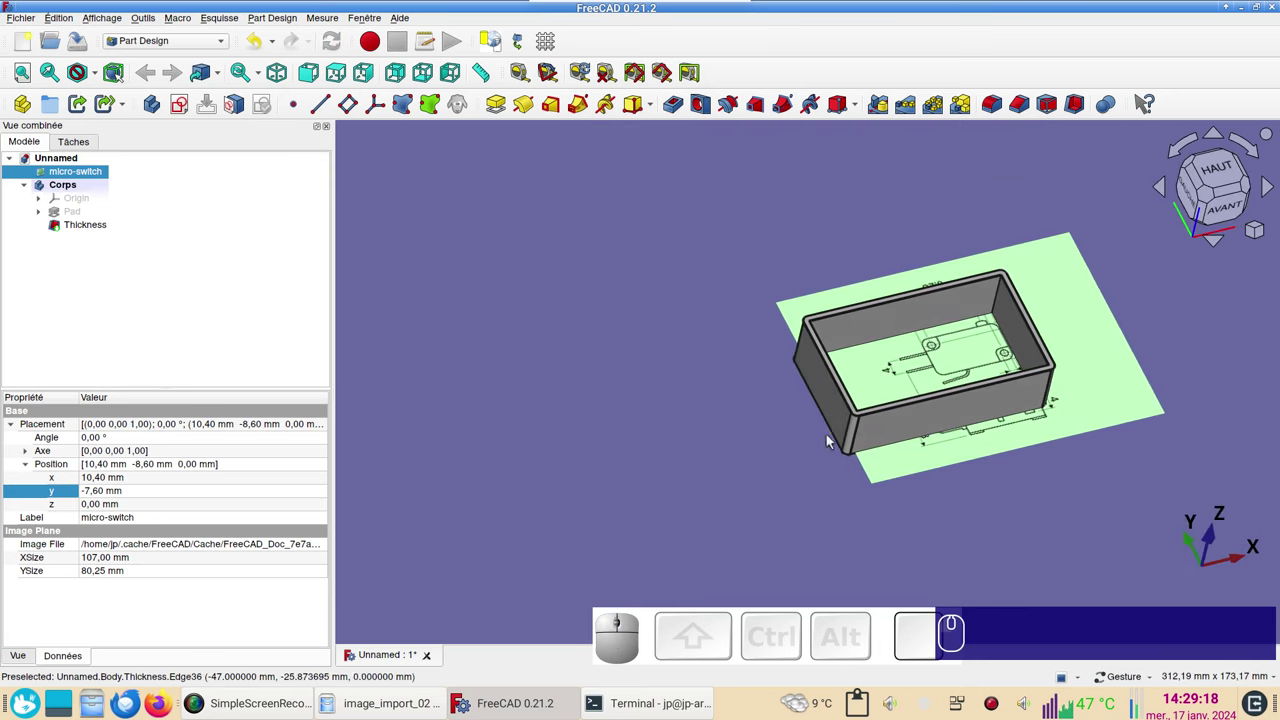
{"action": "left_click", "coordinate": [1011, 441]}
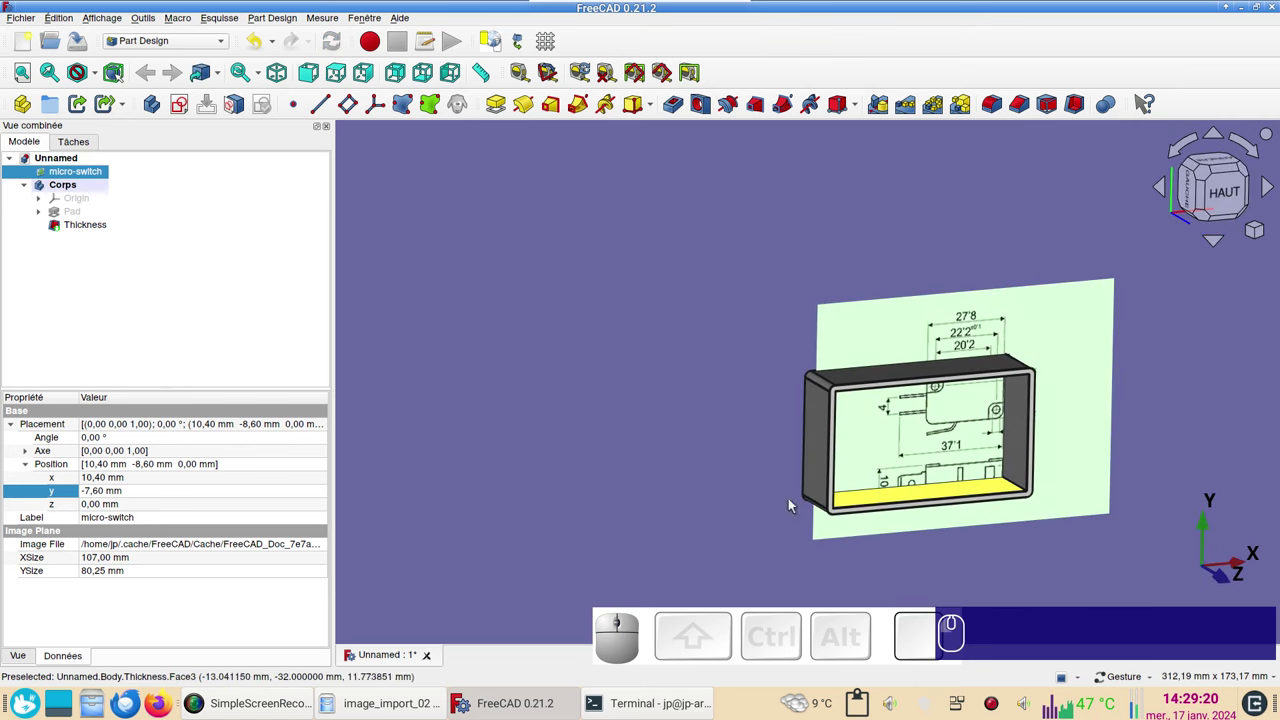
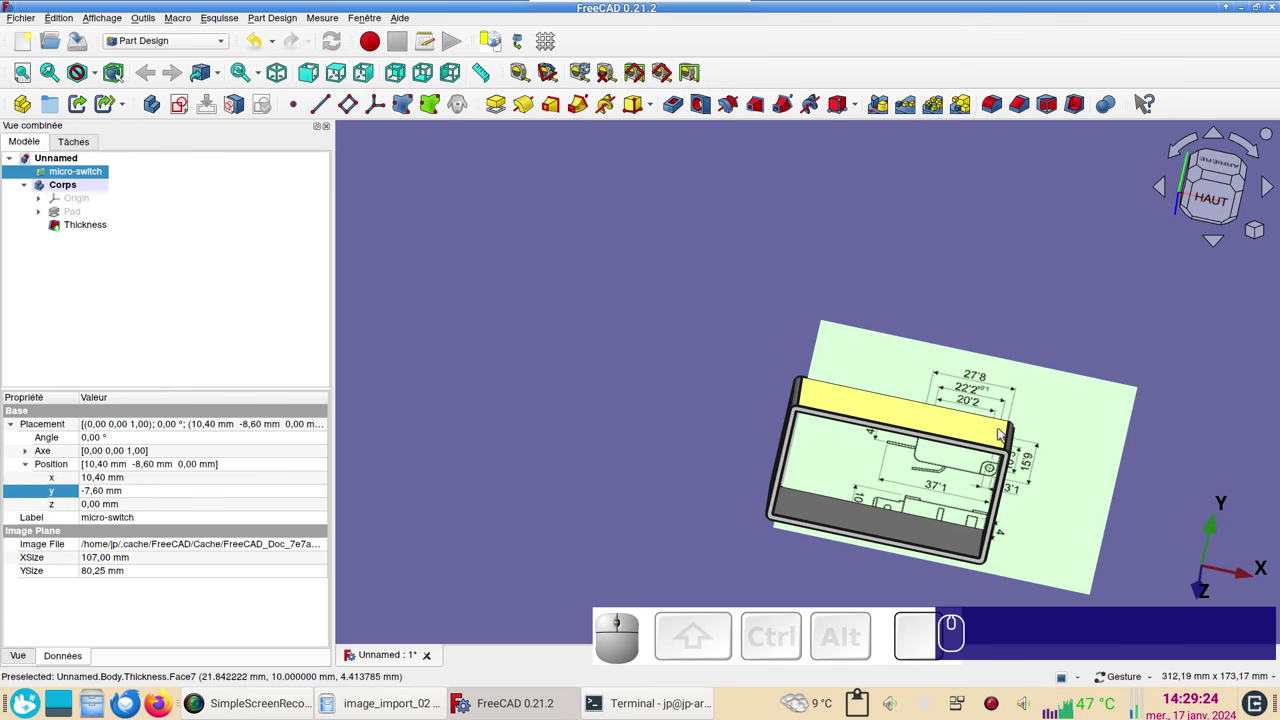
{"action": "left_click", "coordinate": [911, 517]}
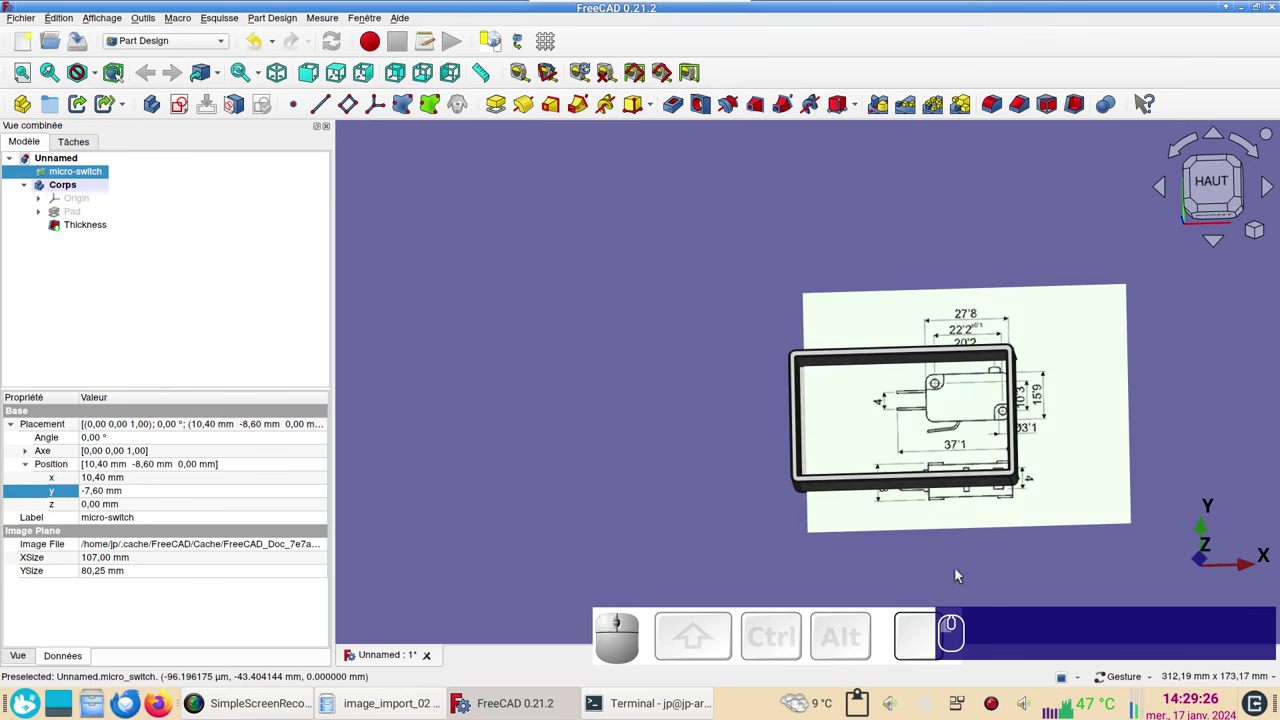
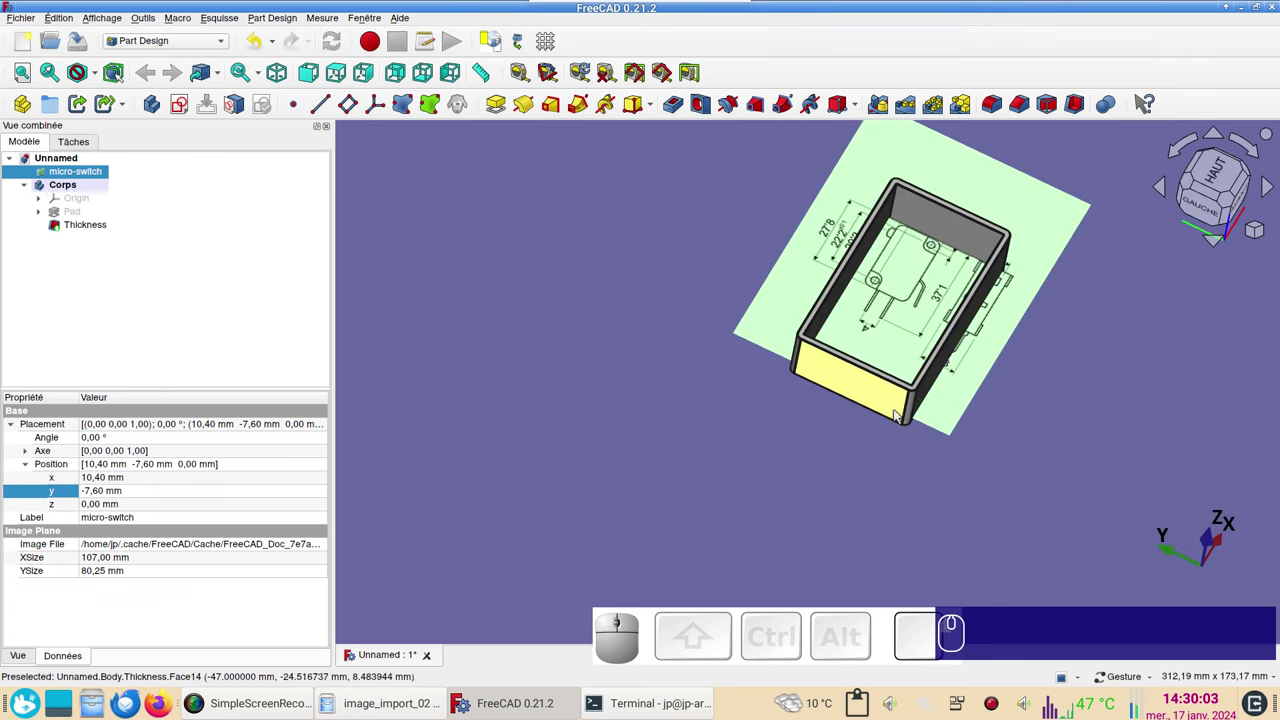
{"action": "left_click_drag", "start_coordinate": [943, 449], "coordinate": [756, 555]}
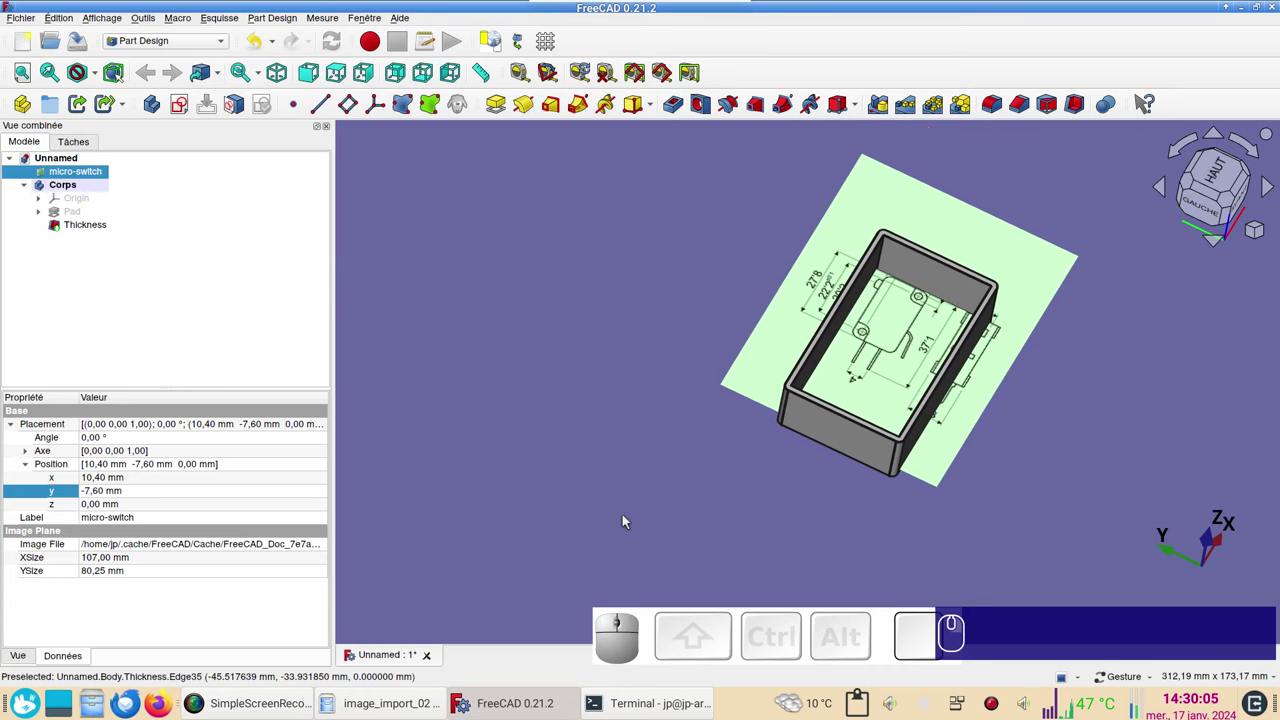
{"action": "left_click", "coordinate": [877, 451]}
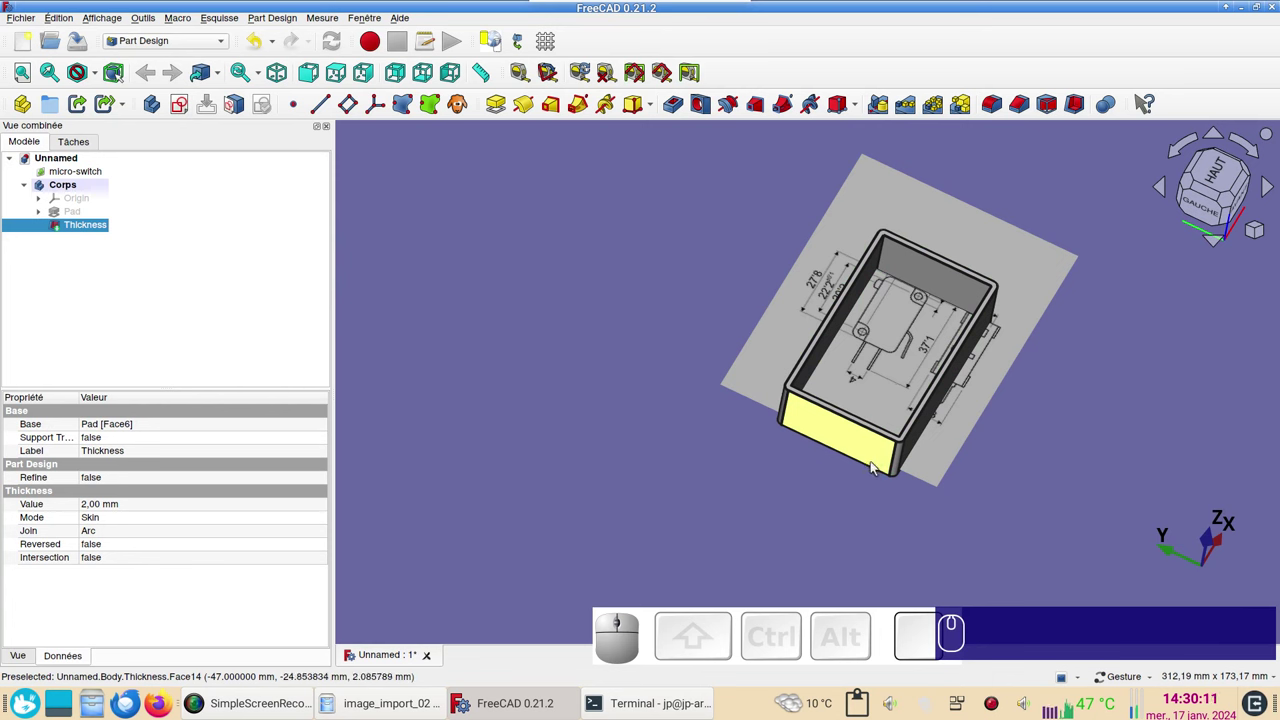
{"action": "left_click", "coordinate": [714, 492]}
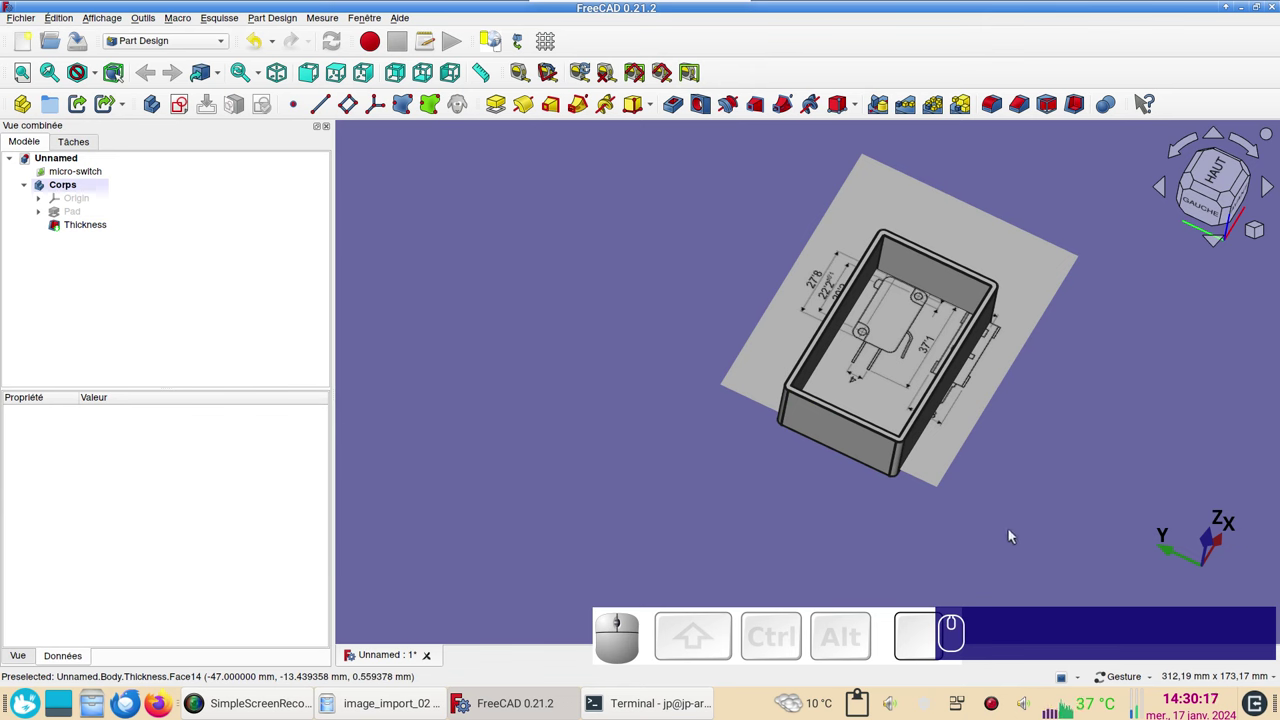
{"action": "left_click_drag", "start_coordinate": [832, 557], "coordinate": [1110, 521]}
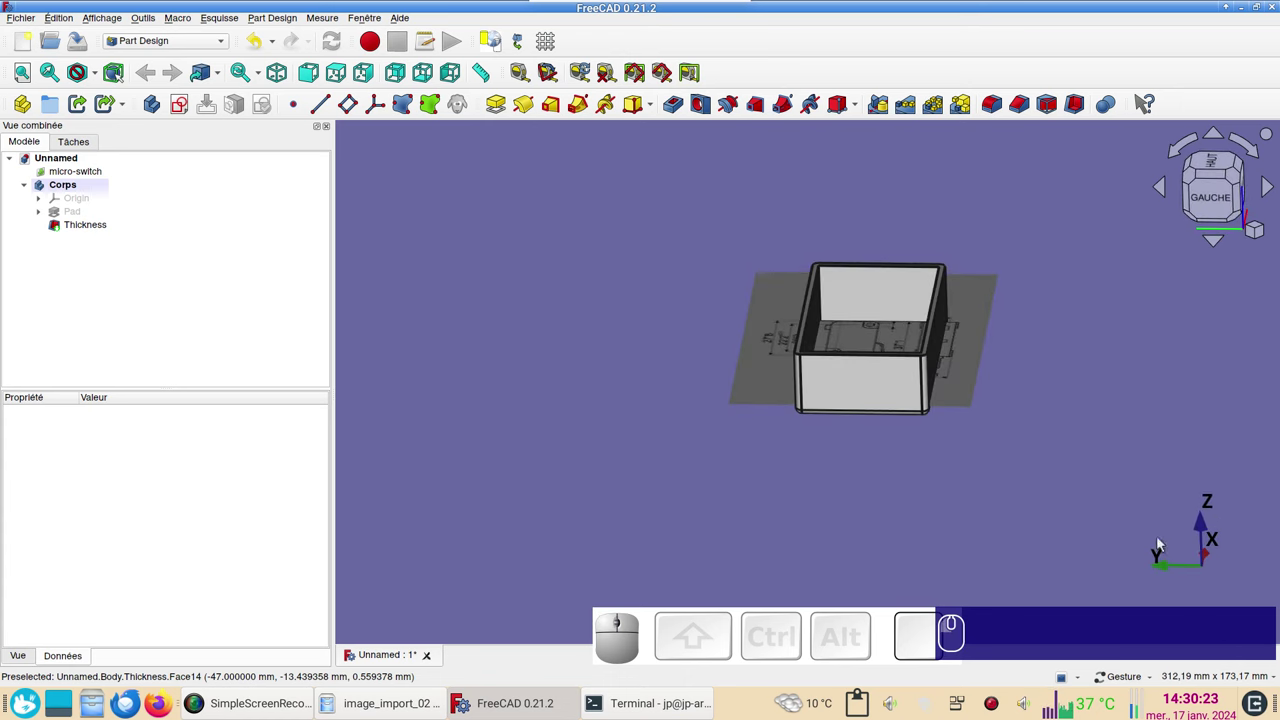
{"action": "left_click", "coordinate": [1150, 425]}
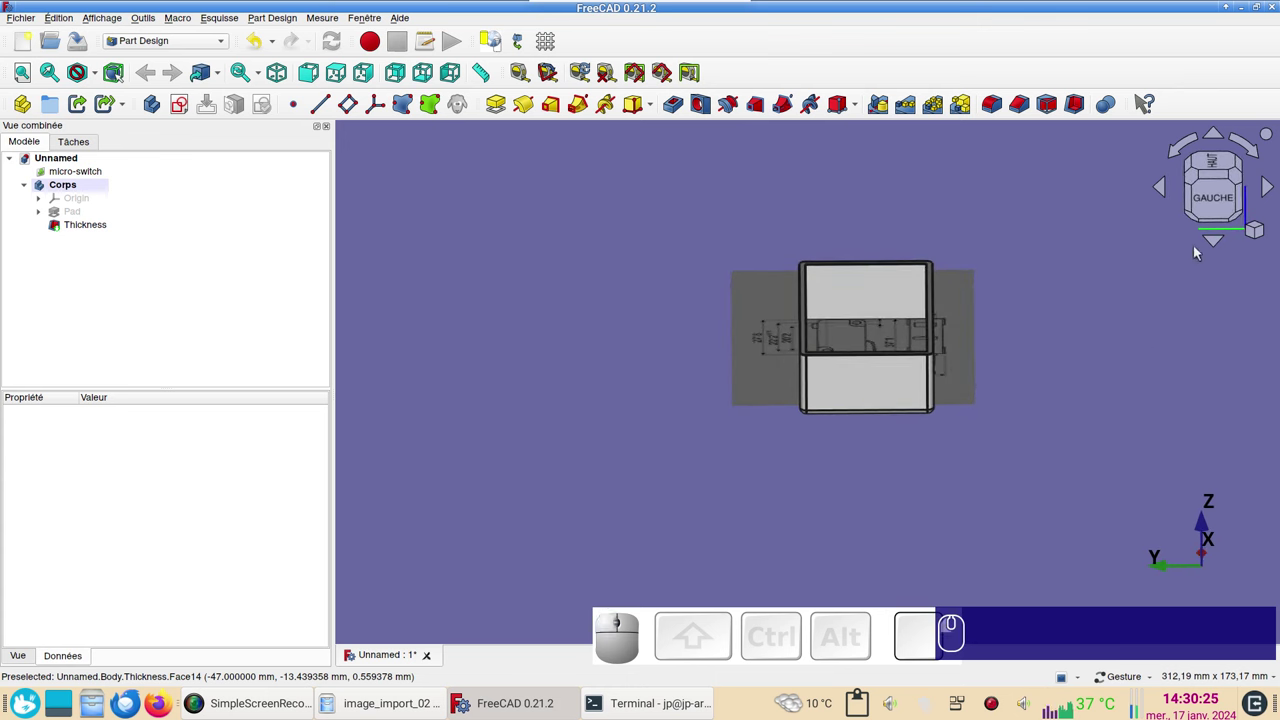
{"action": "left_click", "coordinate": [1222, 203]}
{"action": "right_click", "coordinate": [1120, 395]}
{"action": "left_click_drag", "start_coordinate": [1020, 443], "coordinate": [627, 485]}
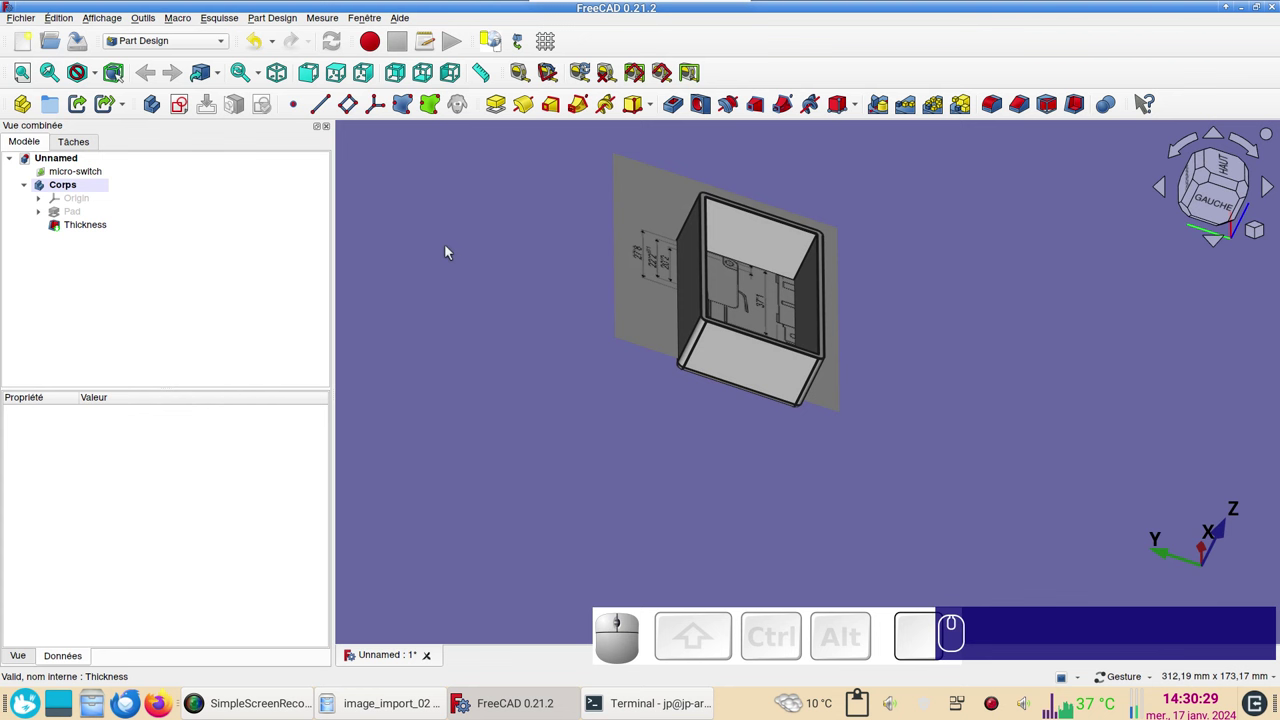
{"action": "left_click", "coordinate": [479, 249]}
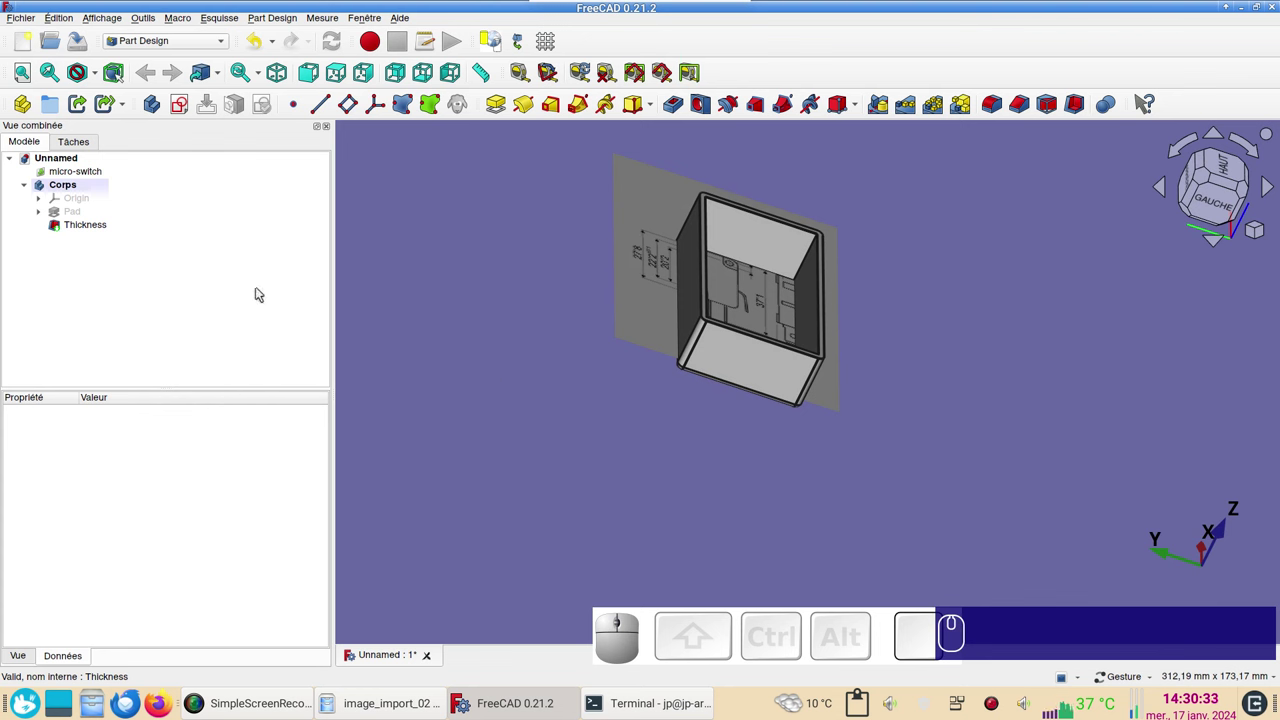
- Create a new sketch on the vertical side plane and view it square-on
{"action": "left_click", "coordinate": [184, 100]}
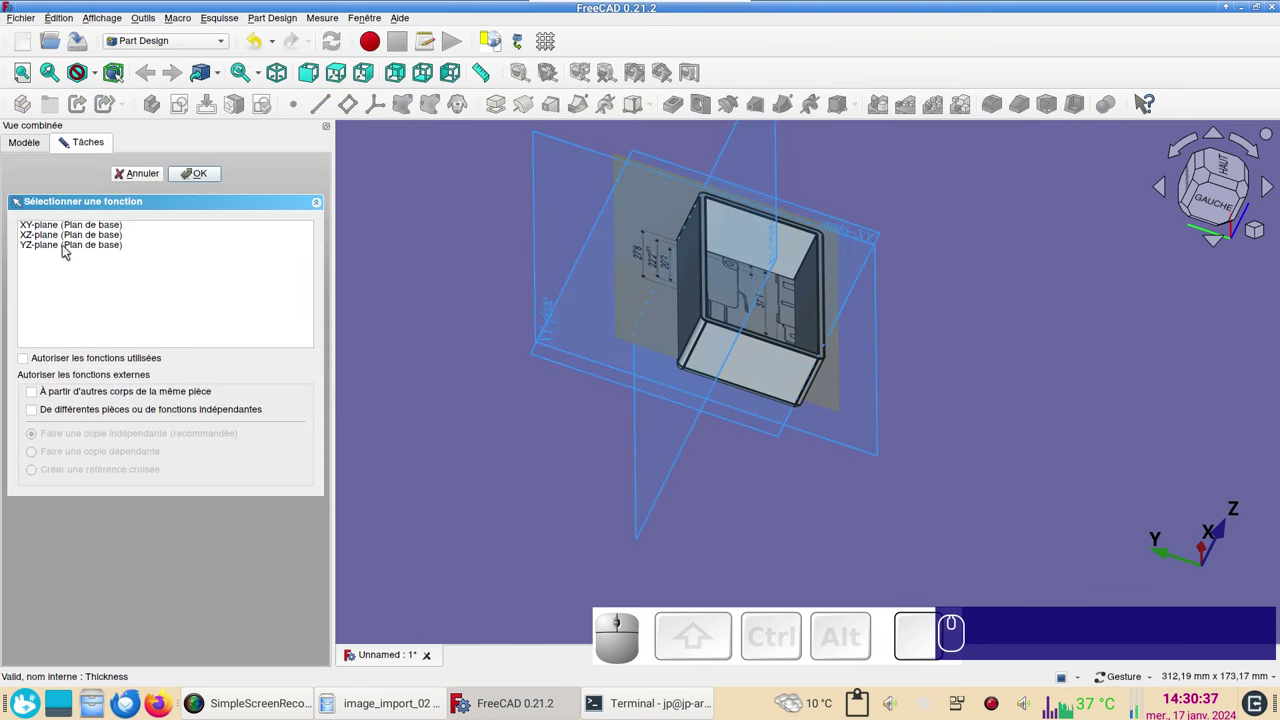
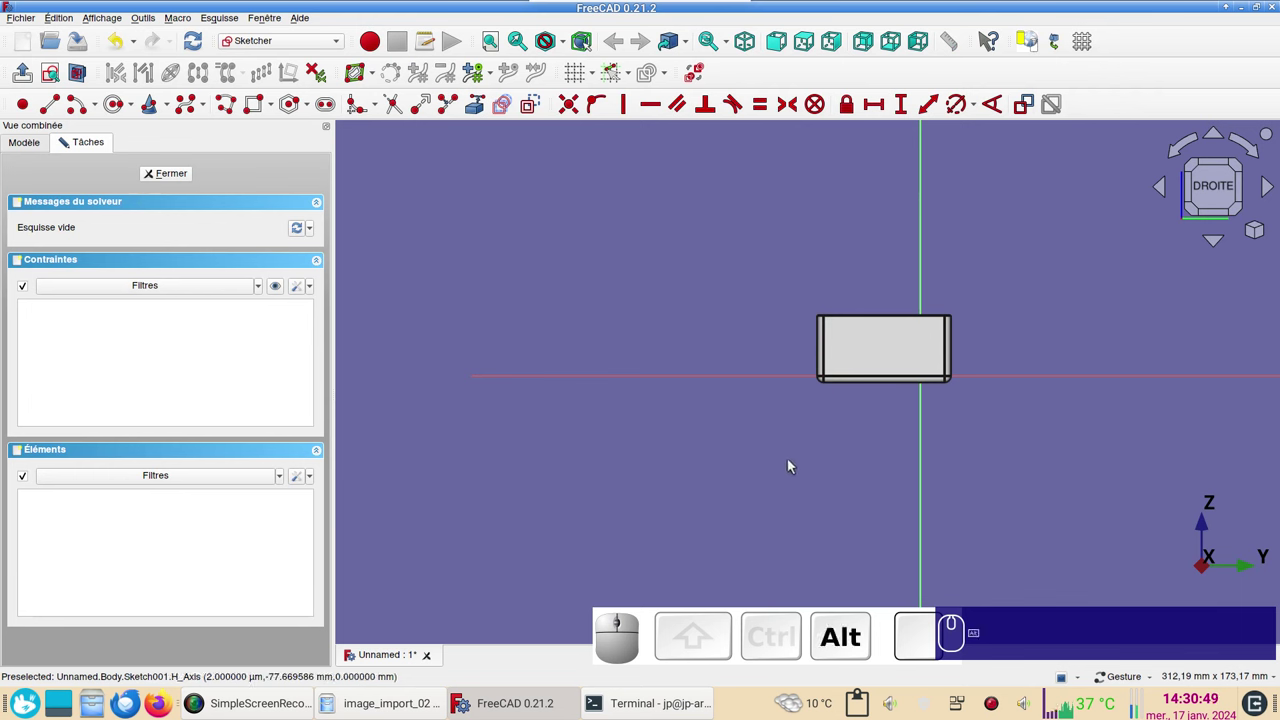
{"action": "left_click_drag", "start_coordinate": [886, 438], "coordinate": [878, 373]}
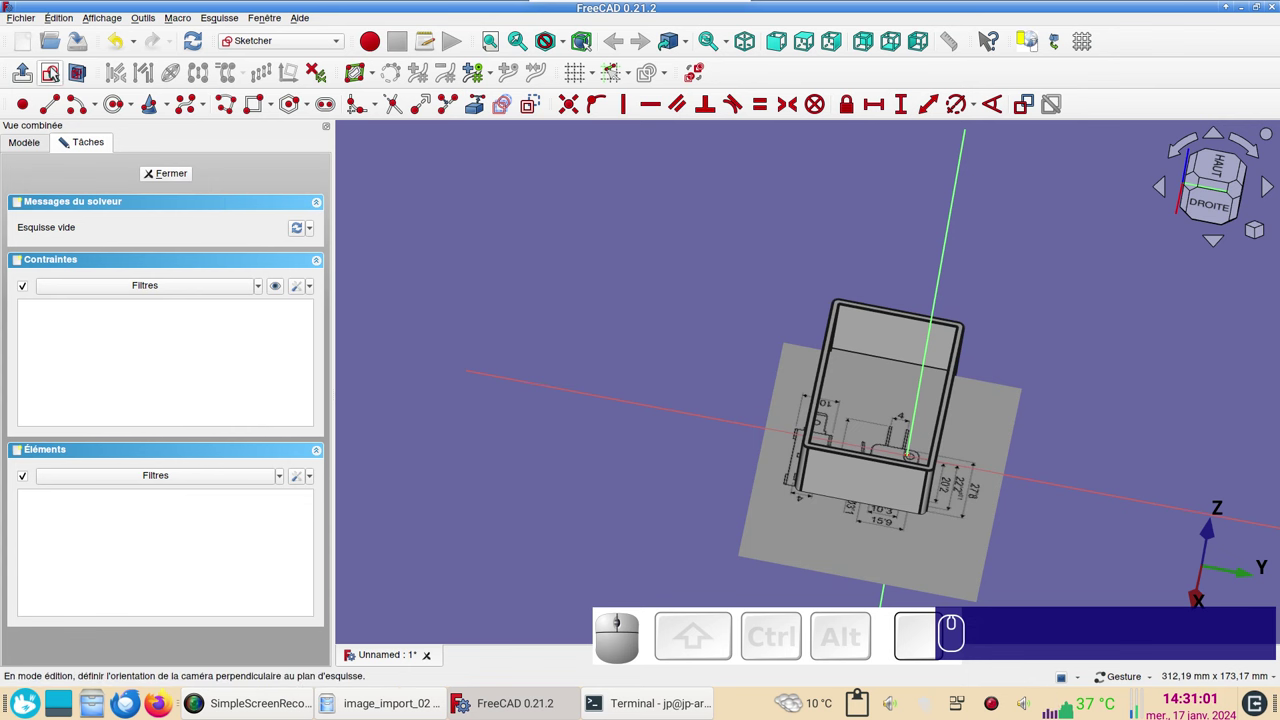
{"action": "left_click", "coordinate": [54, 70]}
{"action": "scroll", "scroll_direction": "up", "scroll_amount": 3}
{"action": "right_click", "coordinate": [796, 513]}
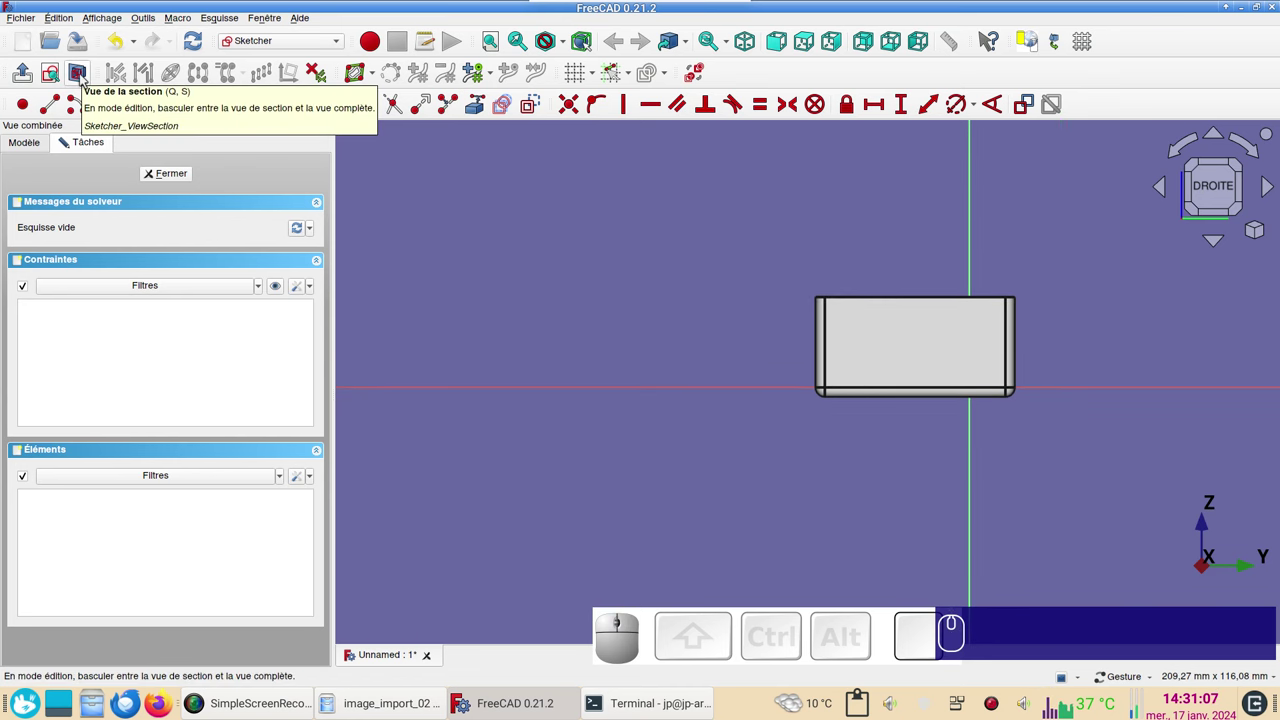
- Section the view at the sketch plane and switch to the Circle tool
{"action": "left_click", "coordinate": [85, 79]}
{"action": "left_click", "coordinate": [85, 79]}
{"action": "left_click", "coordinate": [85, 78]}
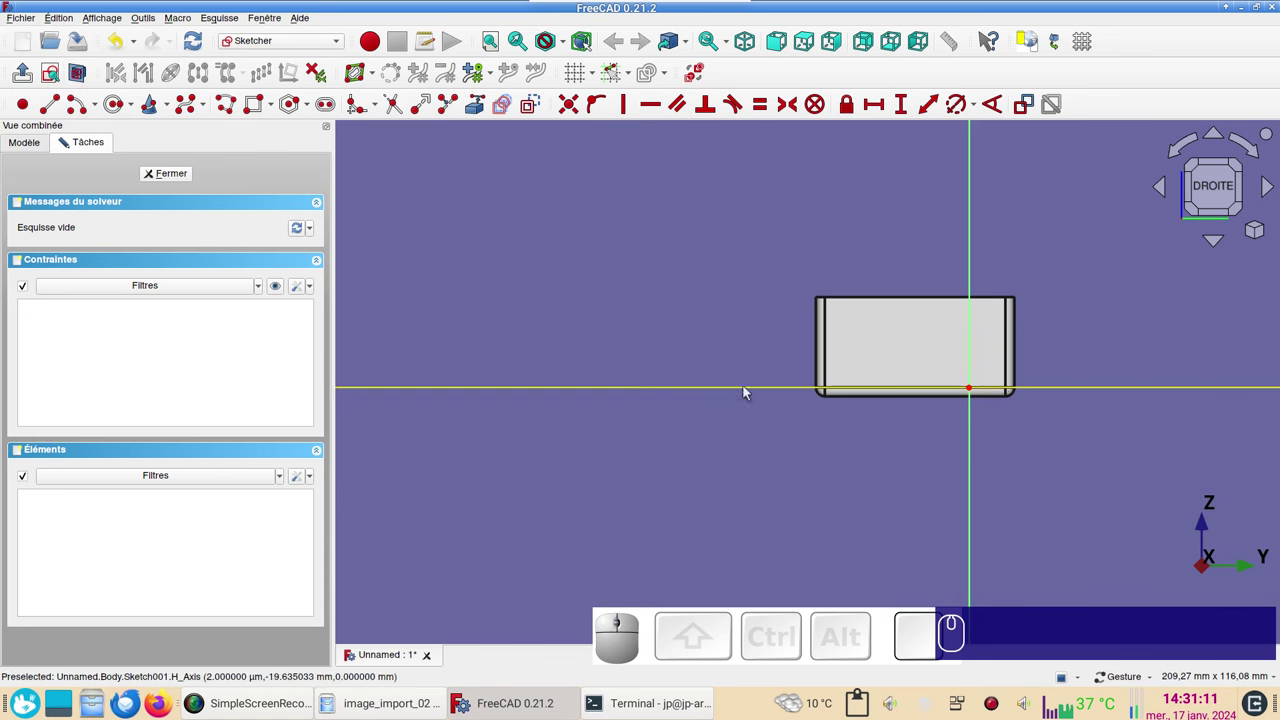
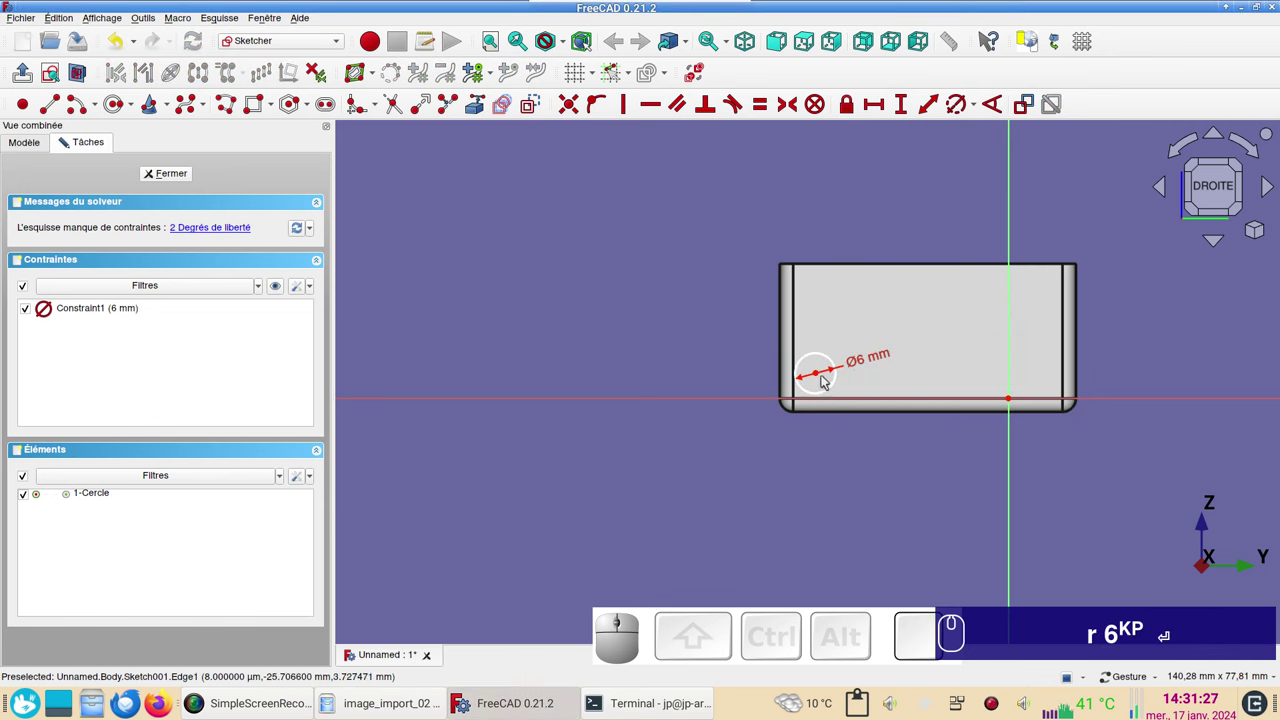
- Draw the 6 mm circle and lock its centre's distance from the origin
{"action": "left_click", "coordinate": [820, 380]}
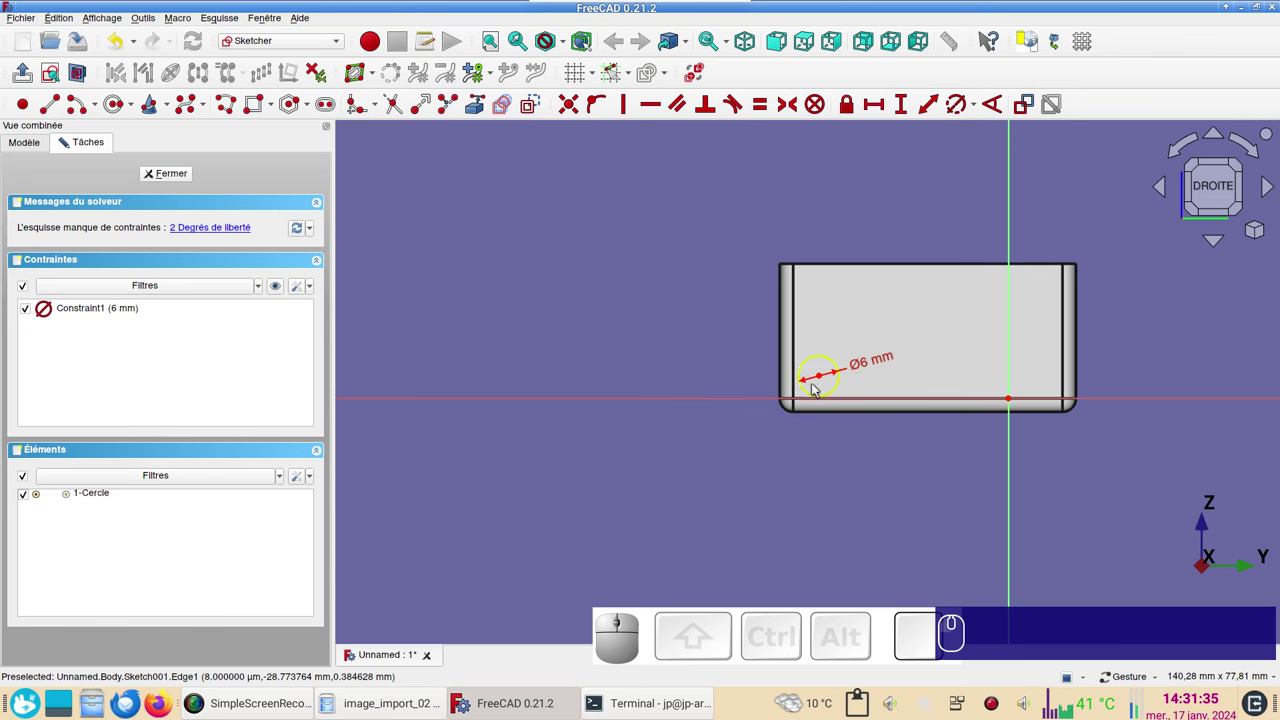
{"action": "left_click", "coordinate": [824, 381]}
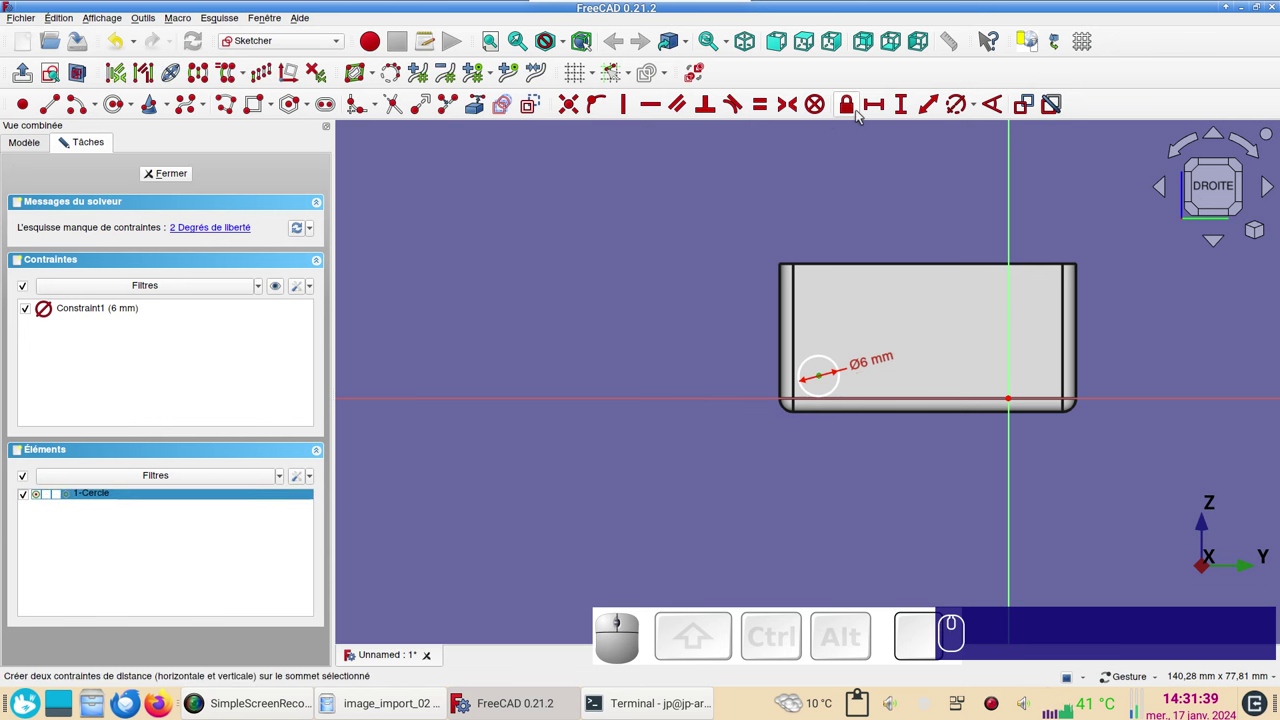
{"action": "left_click", "coordinate": [850, 109]}
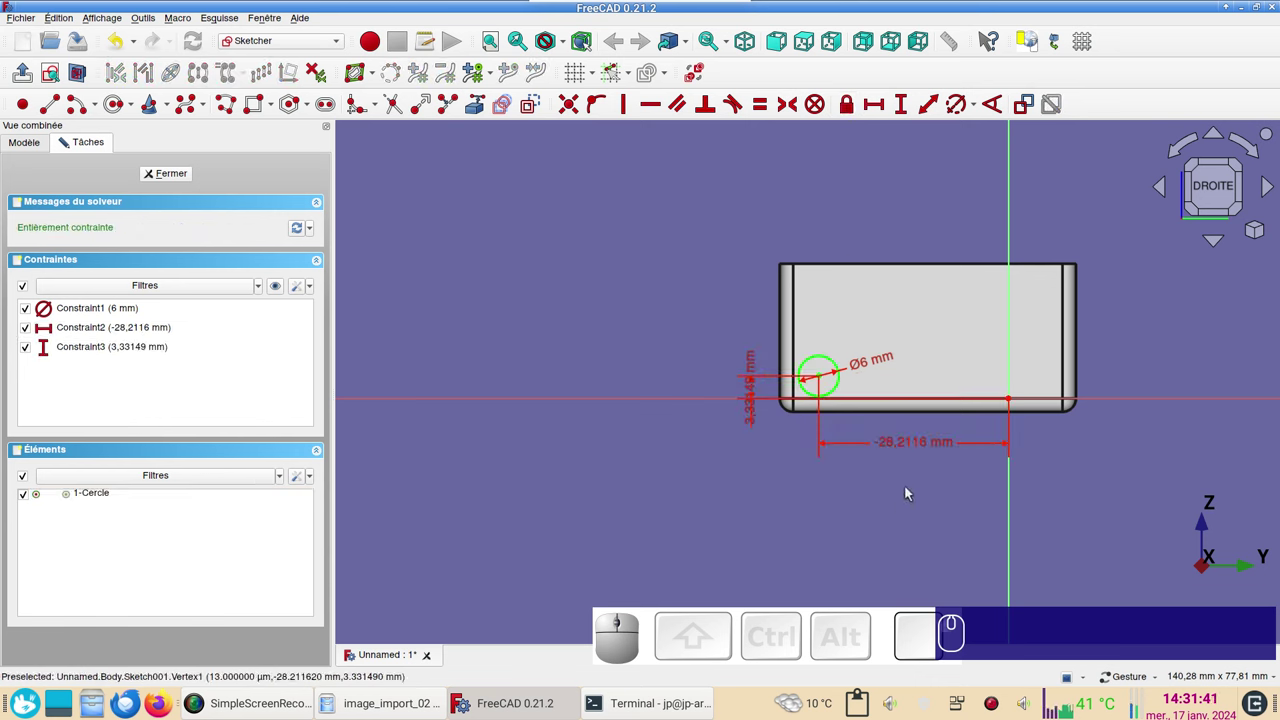
- Set the circle centre's horizontal offset to −28 mm
{"action": "left_click", "coordinate": [914, 439]}
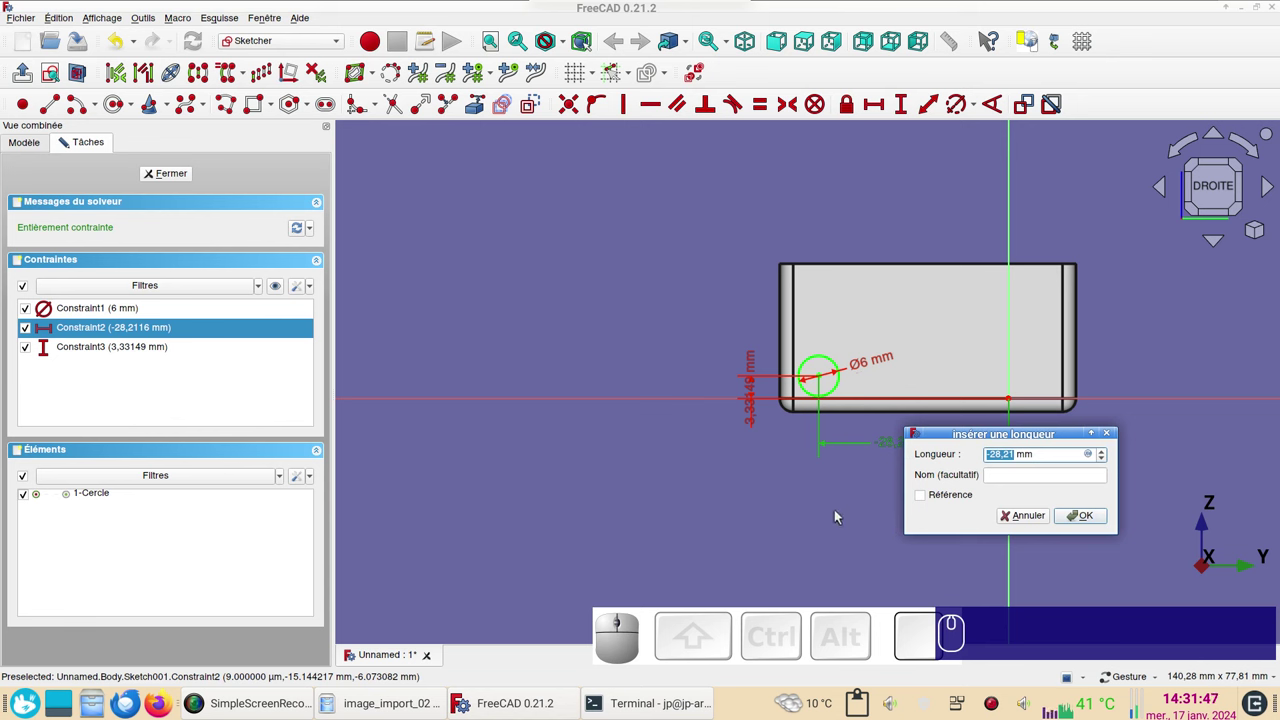
{"action": "key", "text": "-"}
{"action": "key", "text": "KP_Subtract"}
{"action": "key", "text": "KP_2"}
{"action": "key", "text": "KP_8"}
{"action": "key", "text": "KP_Enter"}
{"action": "key", "text": "Return"}
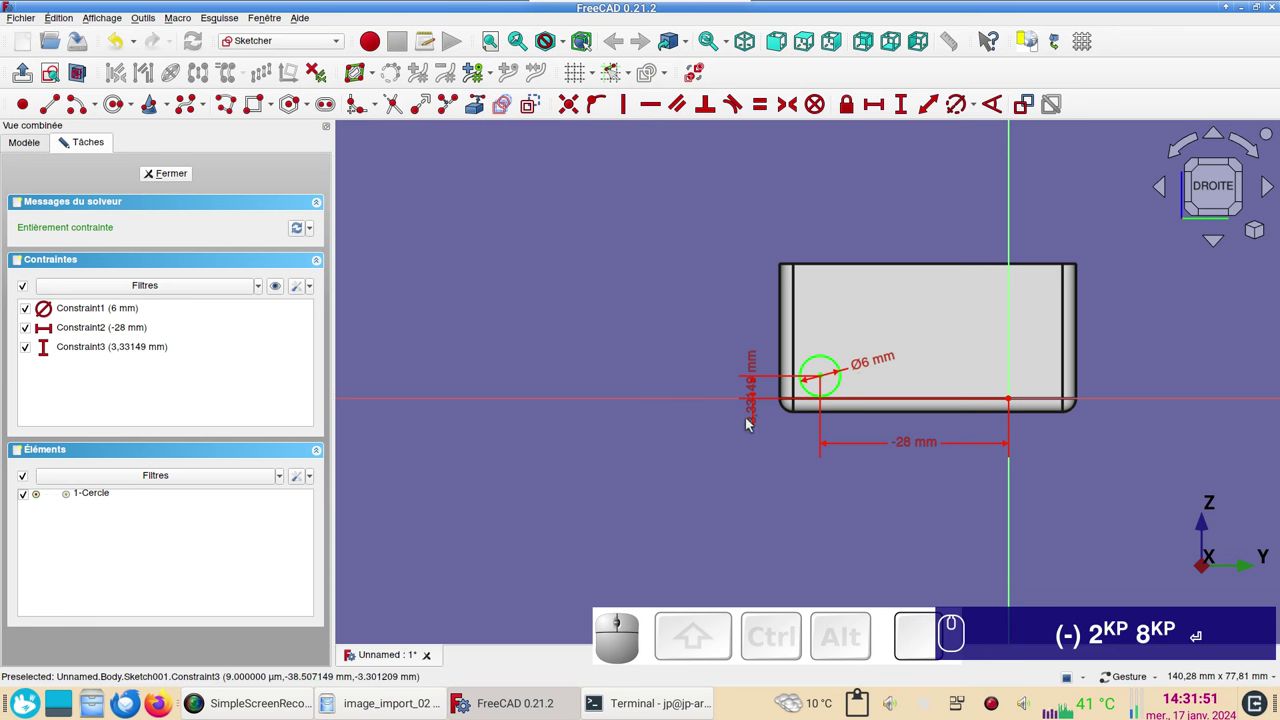
- Move the vertical dimension above the box and set it to 3 mm
{"action": "left_click_drag", "start_coordinate": [761, 416], "coordinate": [729, 335]}
{"action": "left_click", "coordinate": [729, 327]}
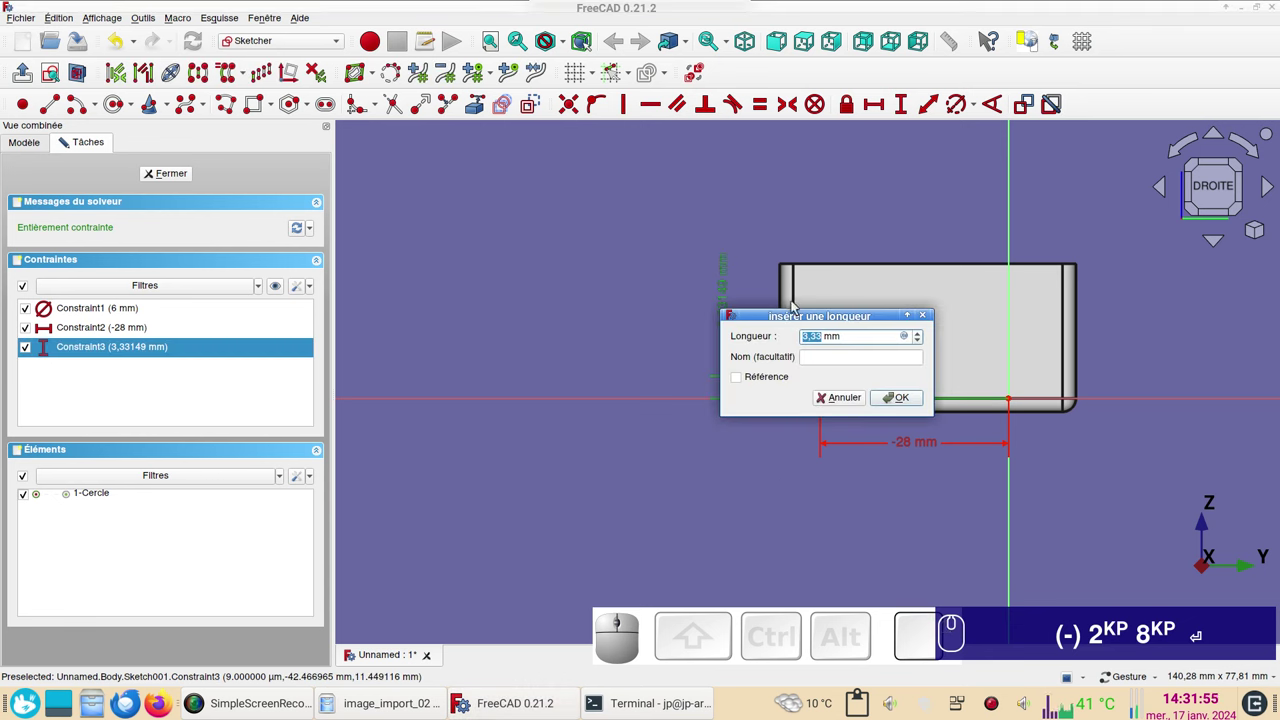
{"action": "key", "text": "KP_3"}
- Close the sketch and pocket Sketch001 Through all, cutting a round hole in the end wall
{"action": "key", "text": "Return"}
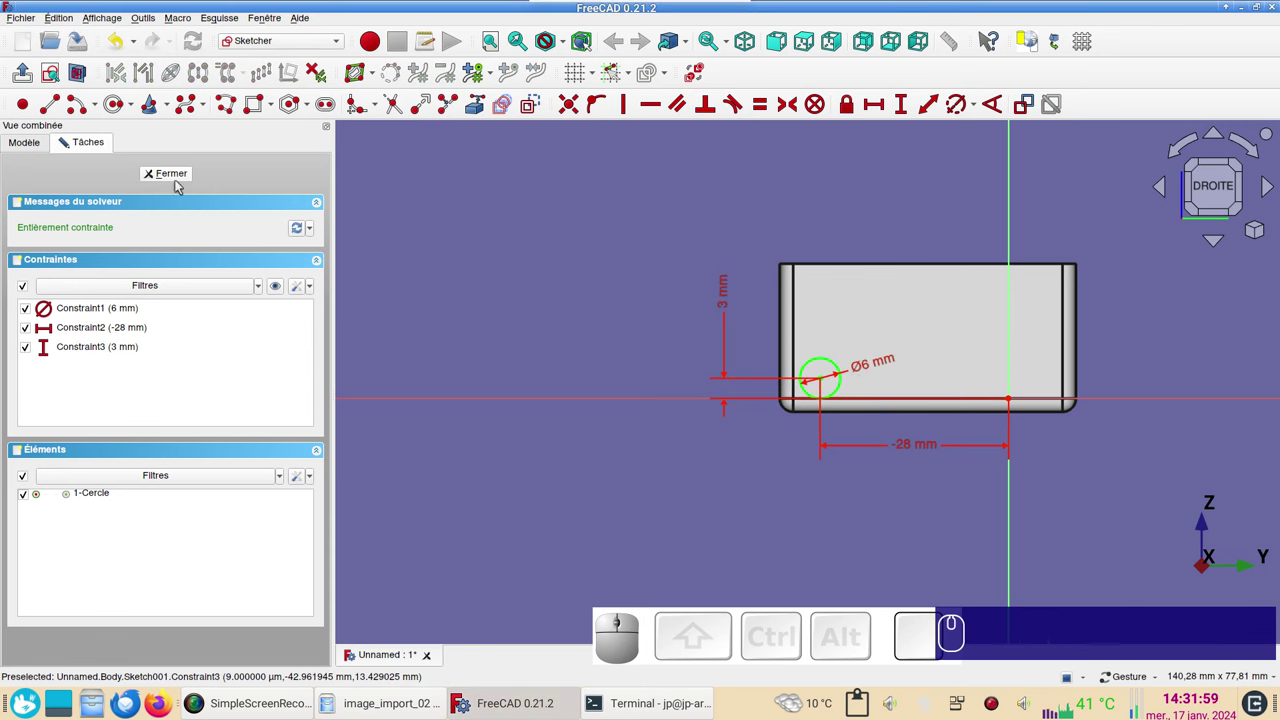
{"action": "left_click", "coordinate": [180, 184]}
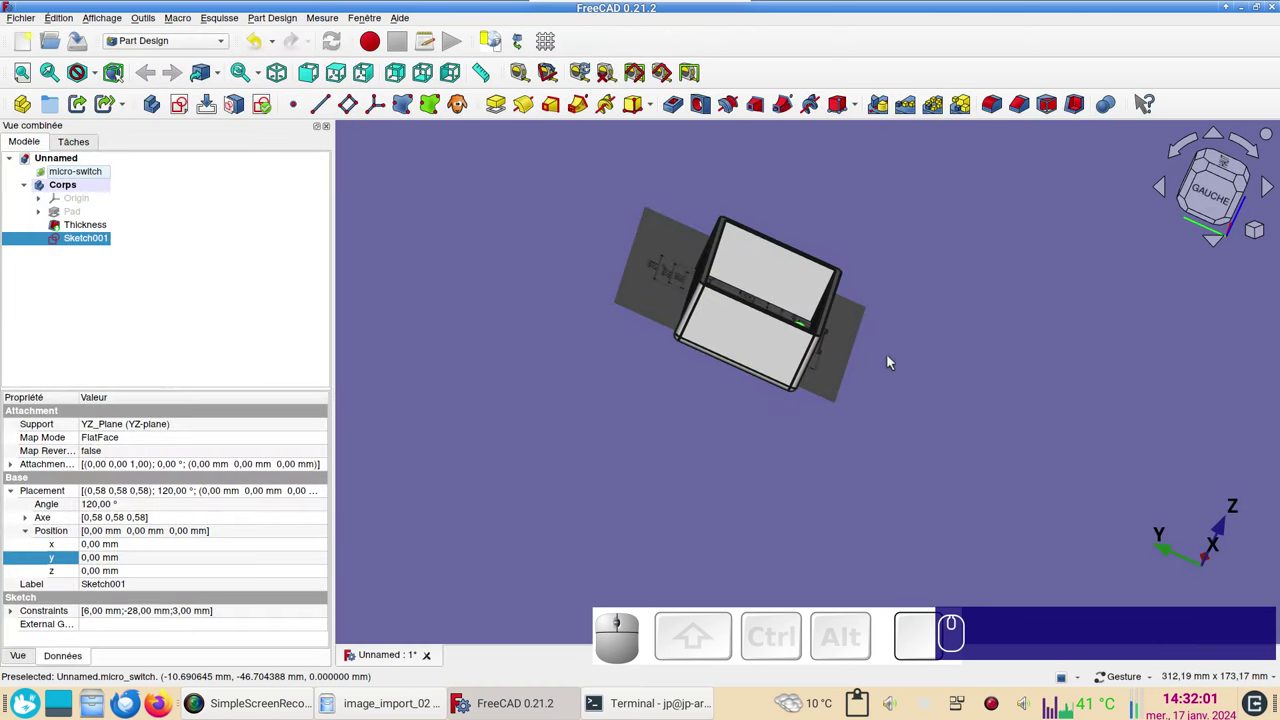
{"action": "left_click", "coordinate": [923, 392]}
{"action": "left_click", "coordinate": [90, 240]}
{"action": "left_click", "coordinate": [167, 179]}
{"action": "scroll", "scroll_direction": "up", "scroll_amount": 3}
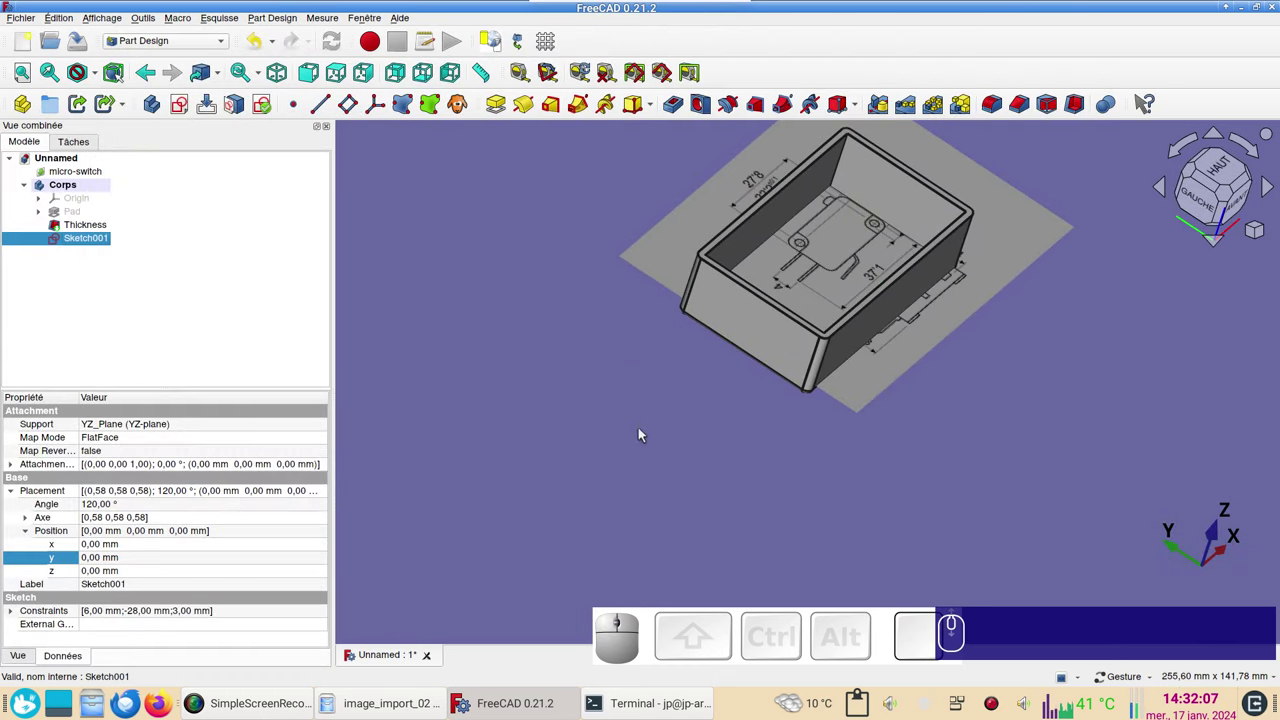
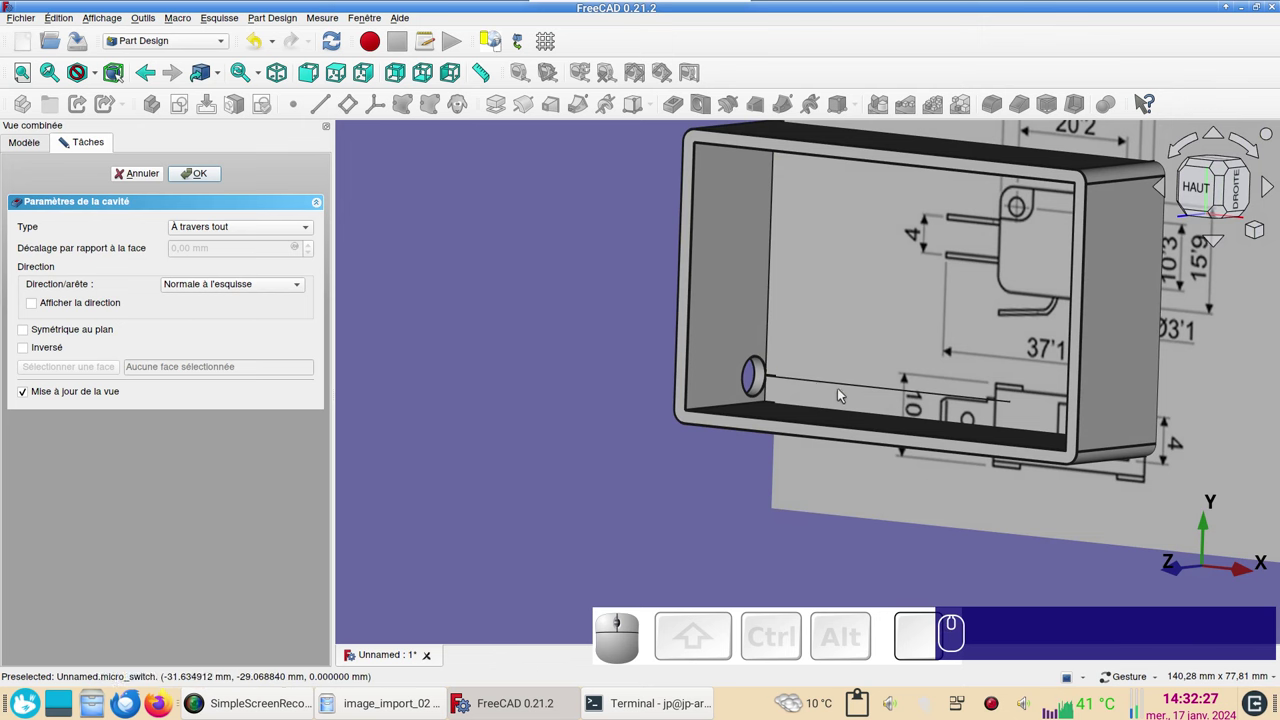
{"action": "left_click_drag", "start_coordinate": [848, 384], "coordinate": [476, 311]}
{"action": "left_click", "coordinate": [203, 179]}
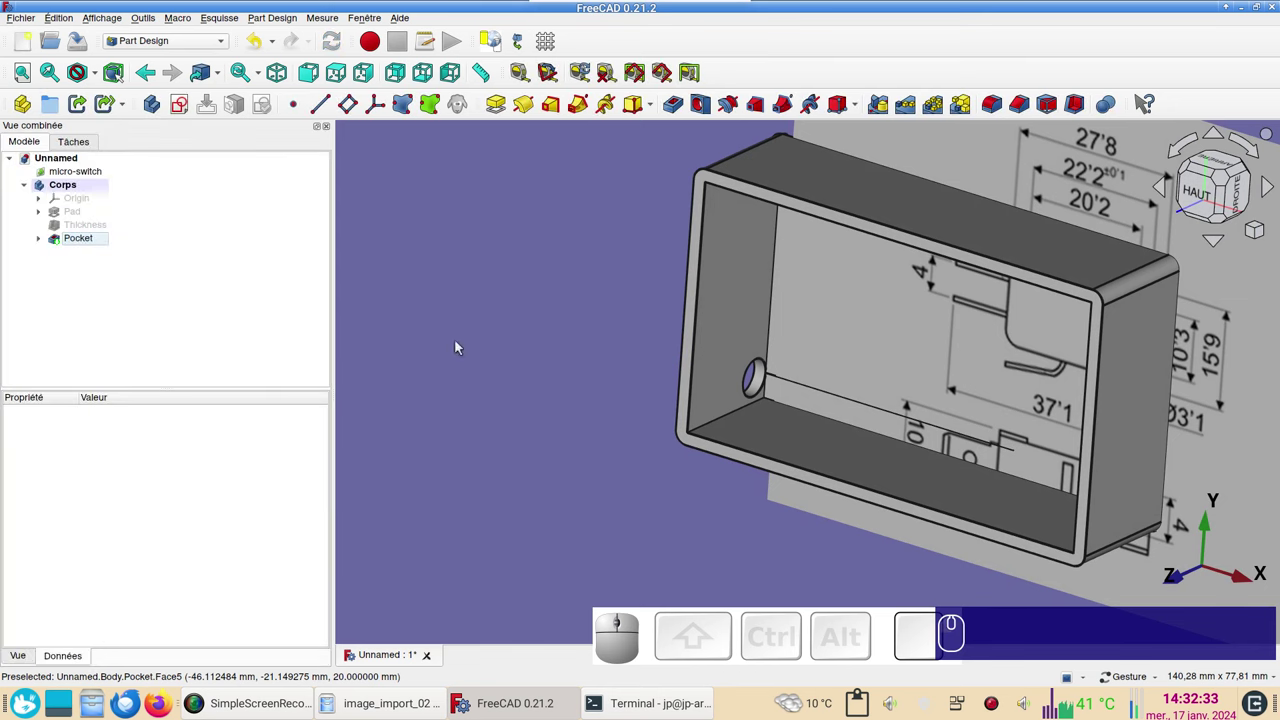
- Reopen Sketch001, change the circle diameter from 6 to 5.9 mm, close it and select the Pocket
{"action": "left_click", "coordinate": [45, 242]}
{"action": "left_click", "coordinate": [111, 257]}
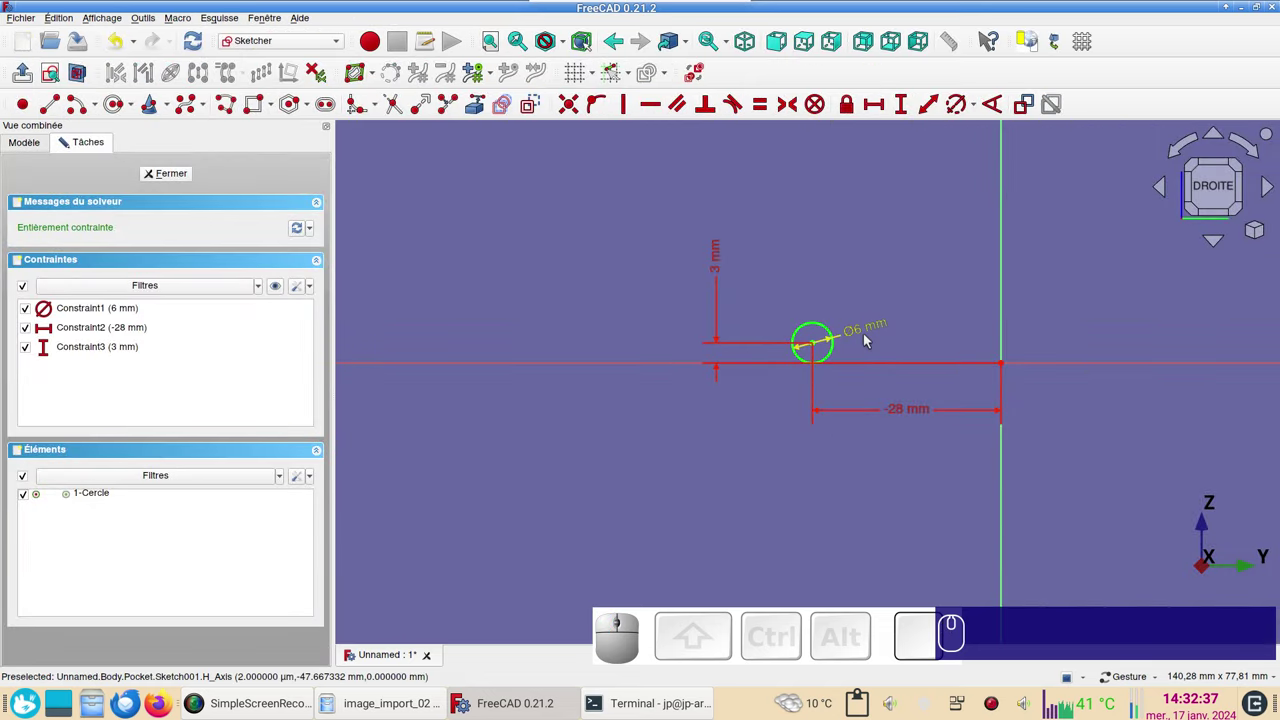
{"action": "left_click", "coordinate": [872, 331]}
{"action": "key", "text": "KP_5"}
{"action": "key", "text": "KP_Decimal"}
{"action": "key", "text": "KP_9"}
{"action": "key", "text": "Return"}
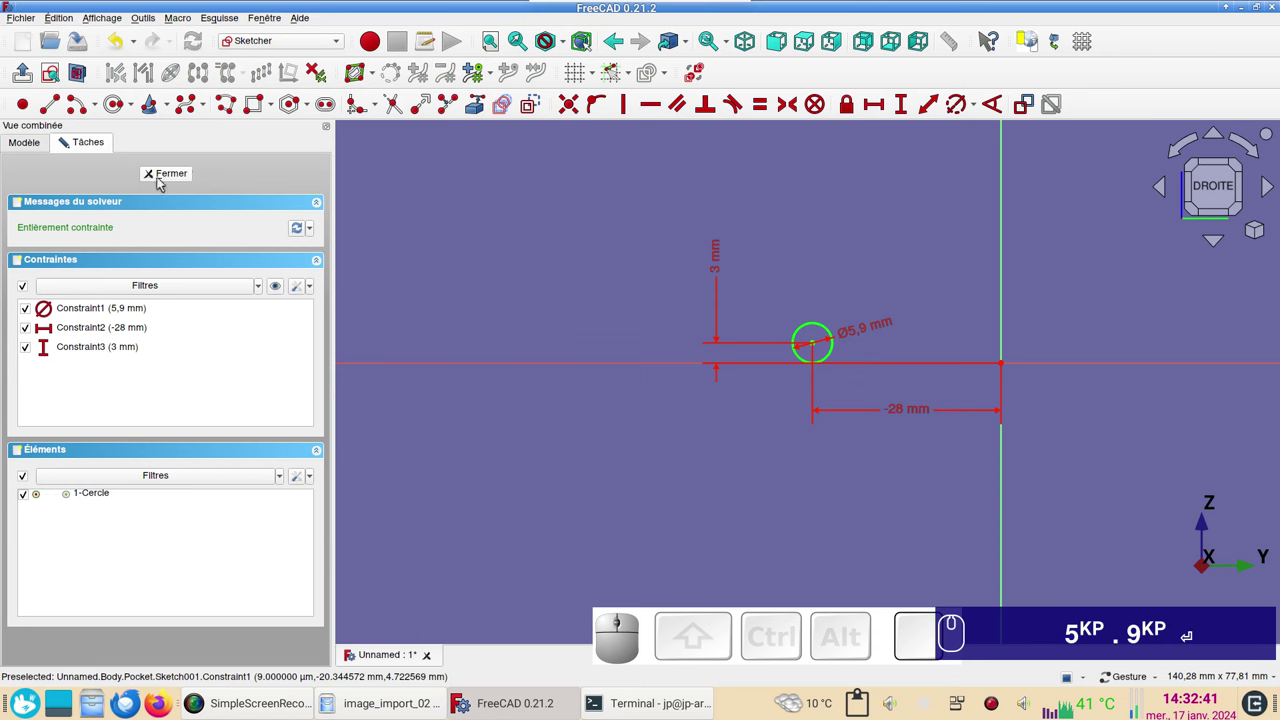
{"action": "left_click", "coordinate": [161, 182]}
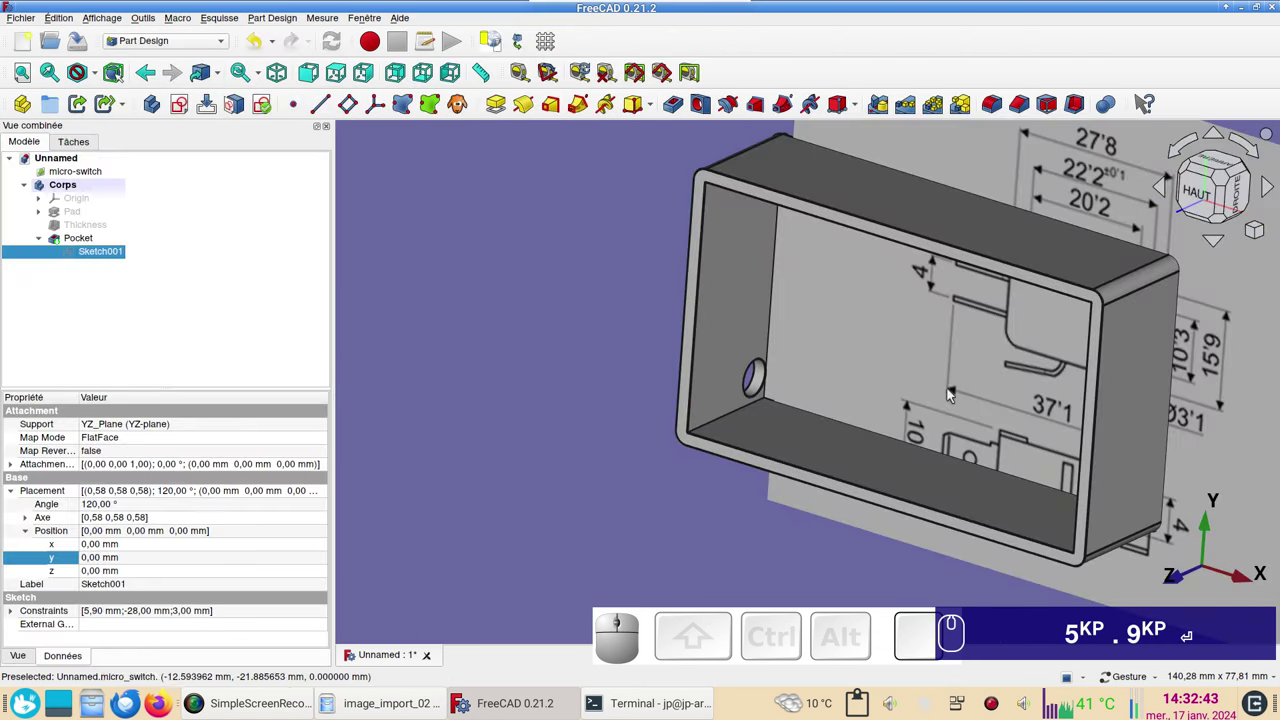
{"action": "left_click", "coordinate": [620, 515]}
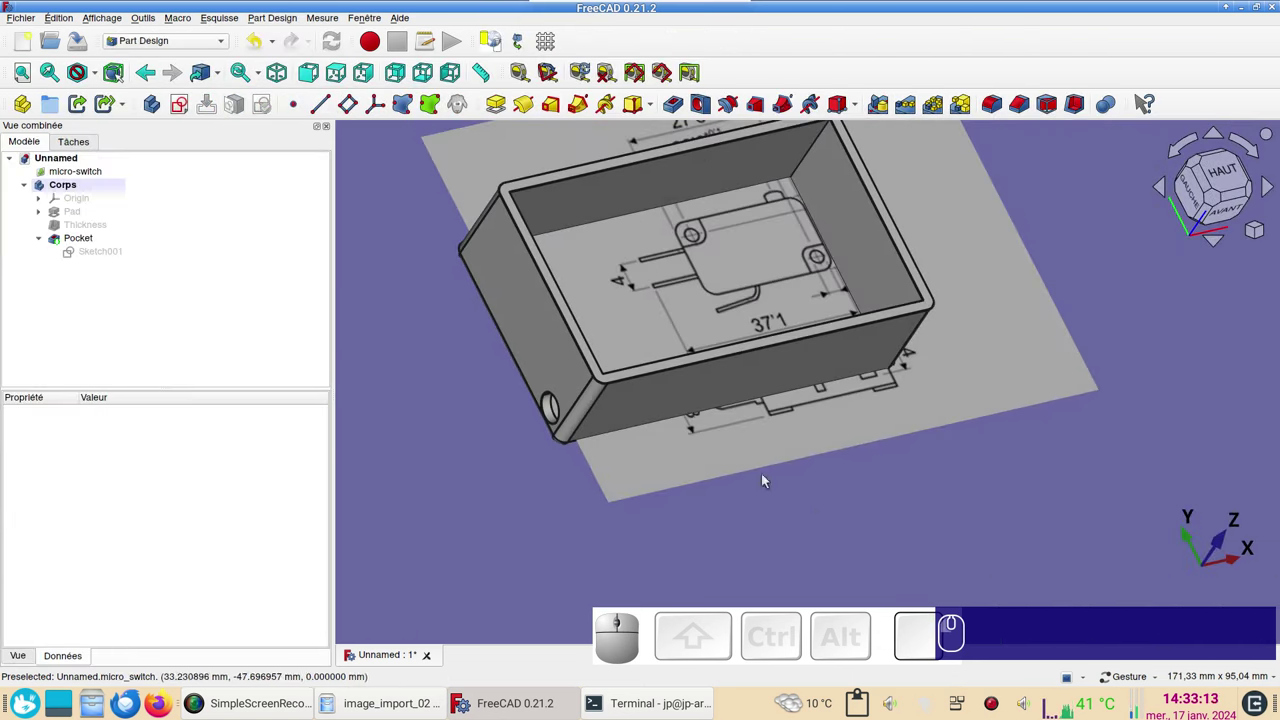
{"action": "left_click", "coordinate": [696, 399]}
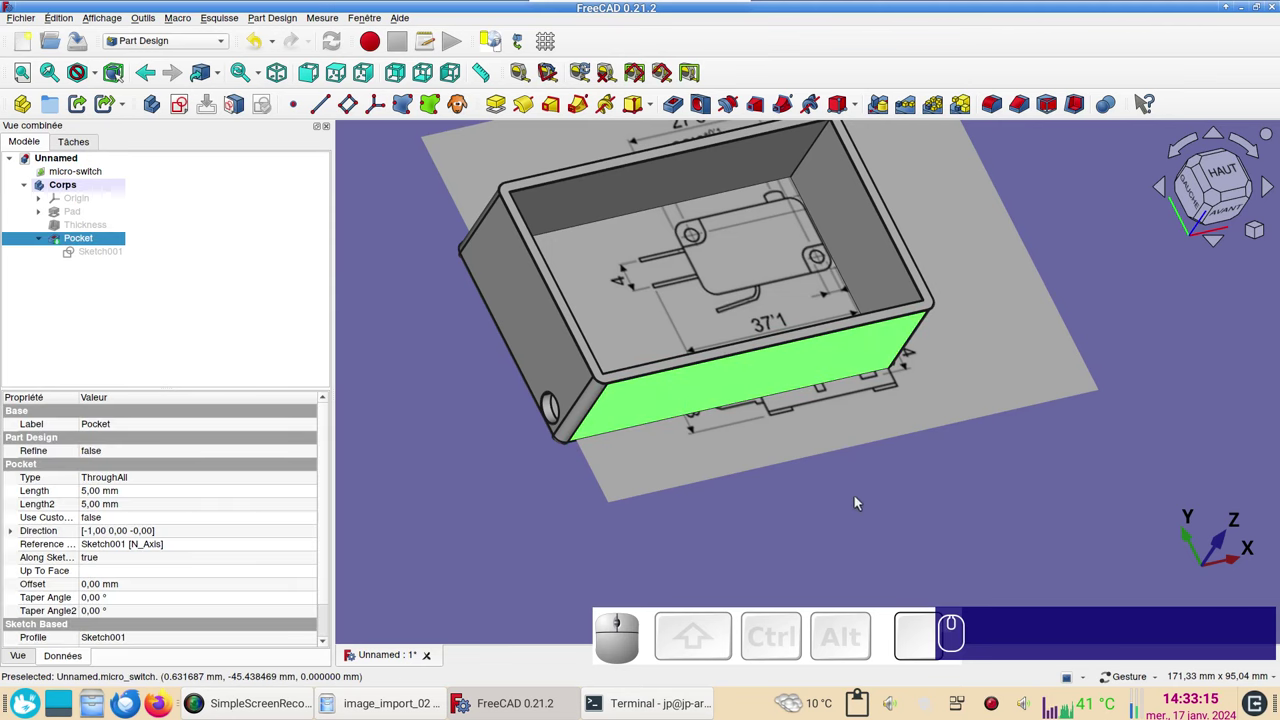
- Set the Pocket's shape colour to light blue (#55aaff) in Display properties
{"action": "key", "text": "ctrl+d"}
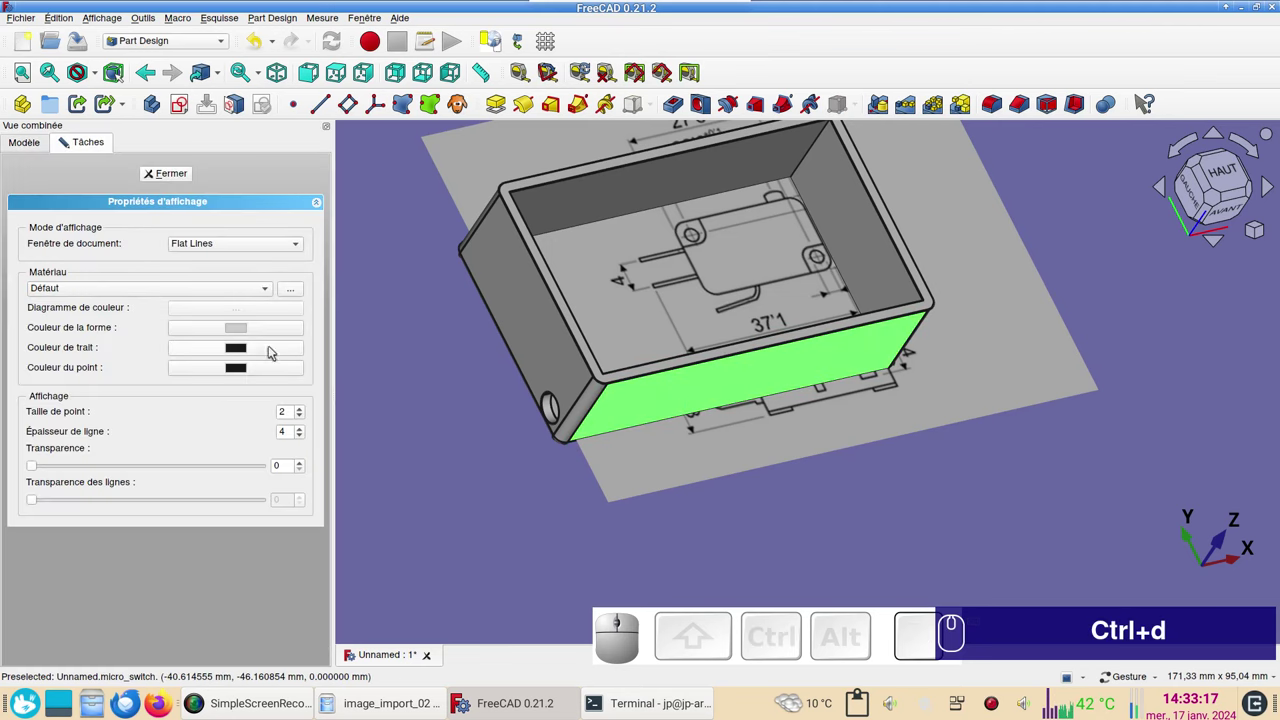
{"action": "left_click", "coordinate": [244, 329]}
{"action": "left_click", "coordinate": [541, 300]}
{"action": "left_click", "coordinate": [240, 350]}
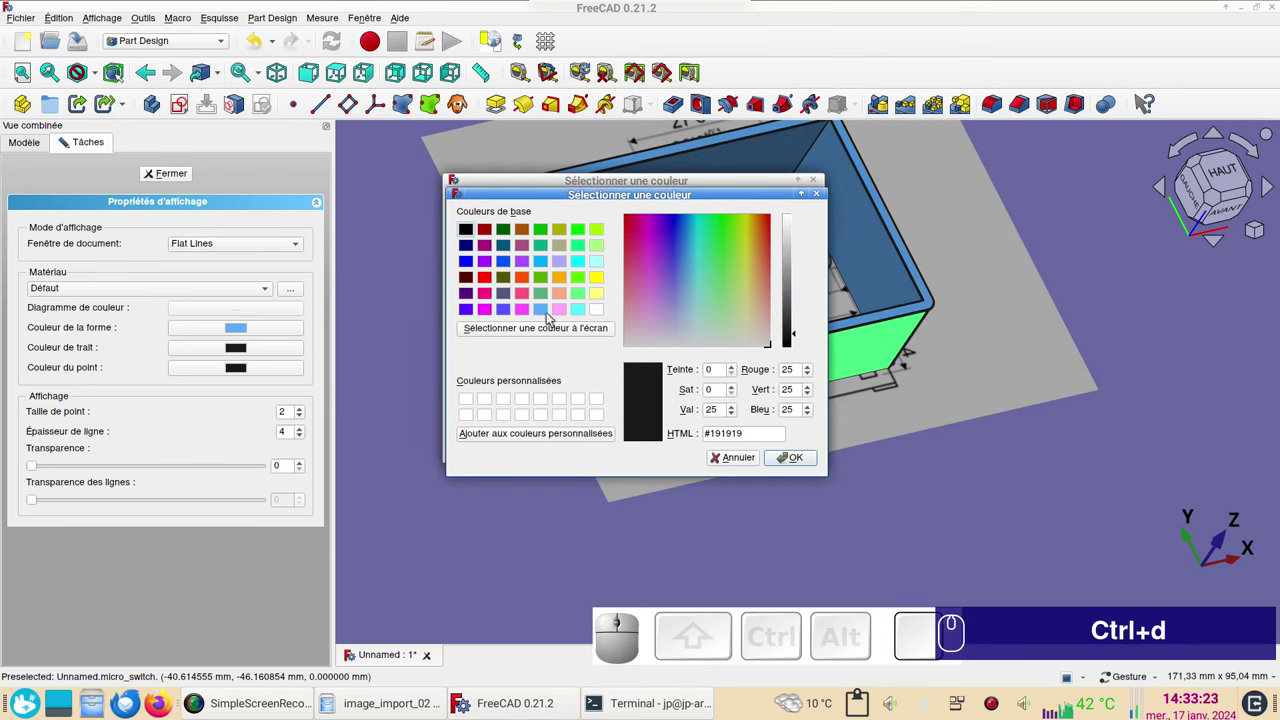
{"action": "left_click", "coordinate": [546, 315]}
{"action": "left_click", "coordinate": [800, 463]}
{"action": "left_click", "coordinate": [918, 523]}
{"action": "left_click", "coordinate": [806, 452]}
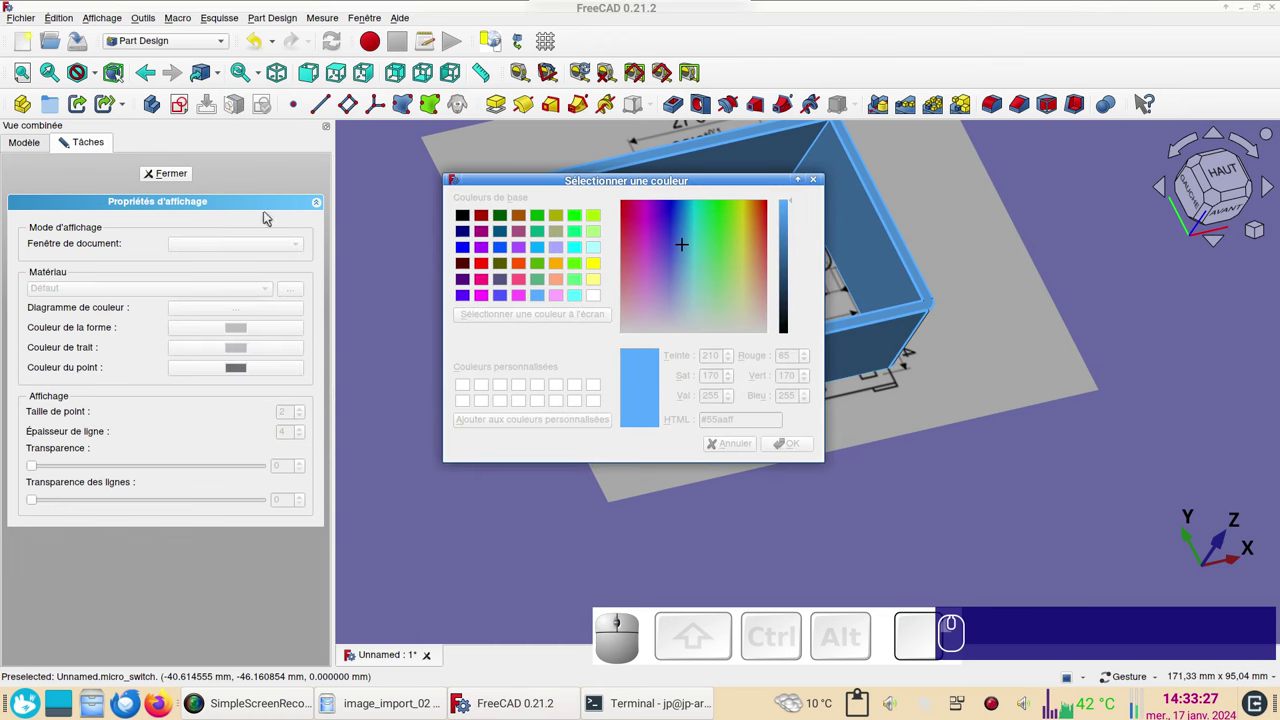
{"action": "left_click", "coordinate": [171, 176]}
{"action": "left_click", "coordinate": [806, 453]}
- Orbit around the blue box and bring it round to a front view
{"action": "left_click_drag", "start_coordinate": [967, 488], "coordinate": [872, 496]}
{"action": "left_click", "coordinate": [866, 501]}
{"action": "left_click_drag", "start_coordinate": [852, 483], "coordinate": [862, 485]}
{"action": "right_click", "coordinate": [854, 494]}
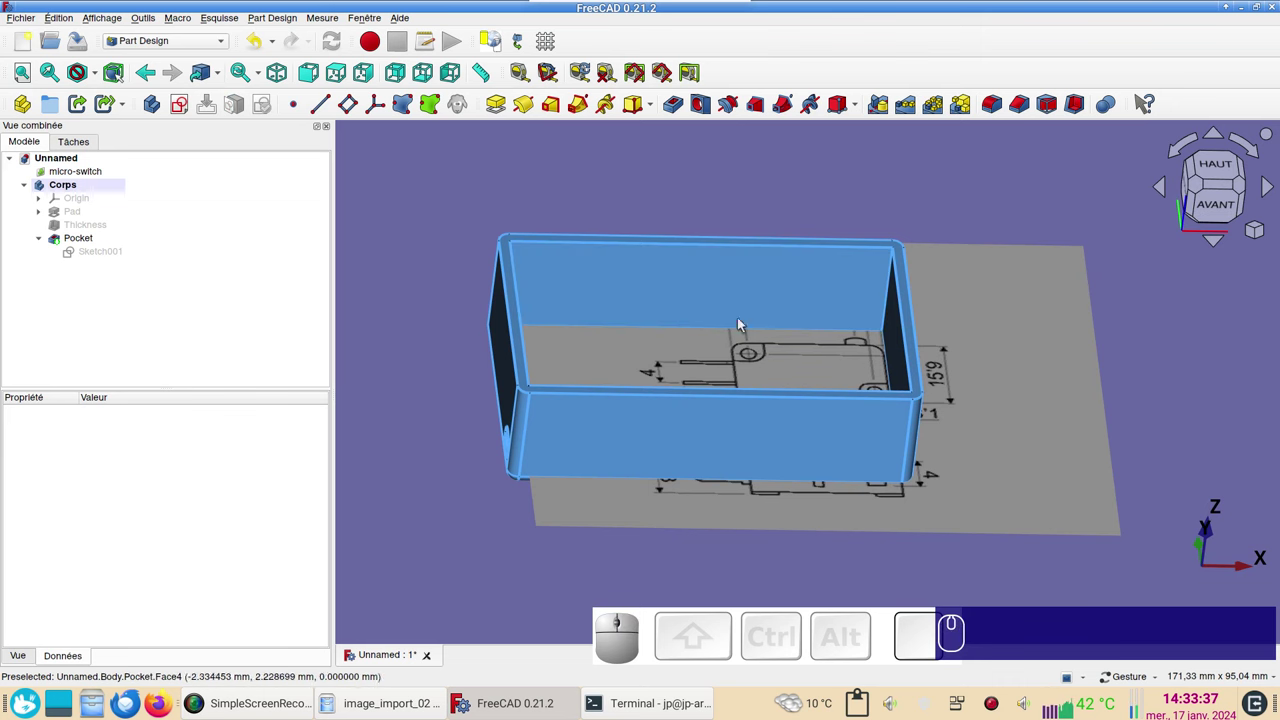
{"action": "left_click_drag", "start_coordinate": [433, 411], "coordinate": [798, 483]}
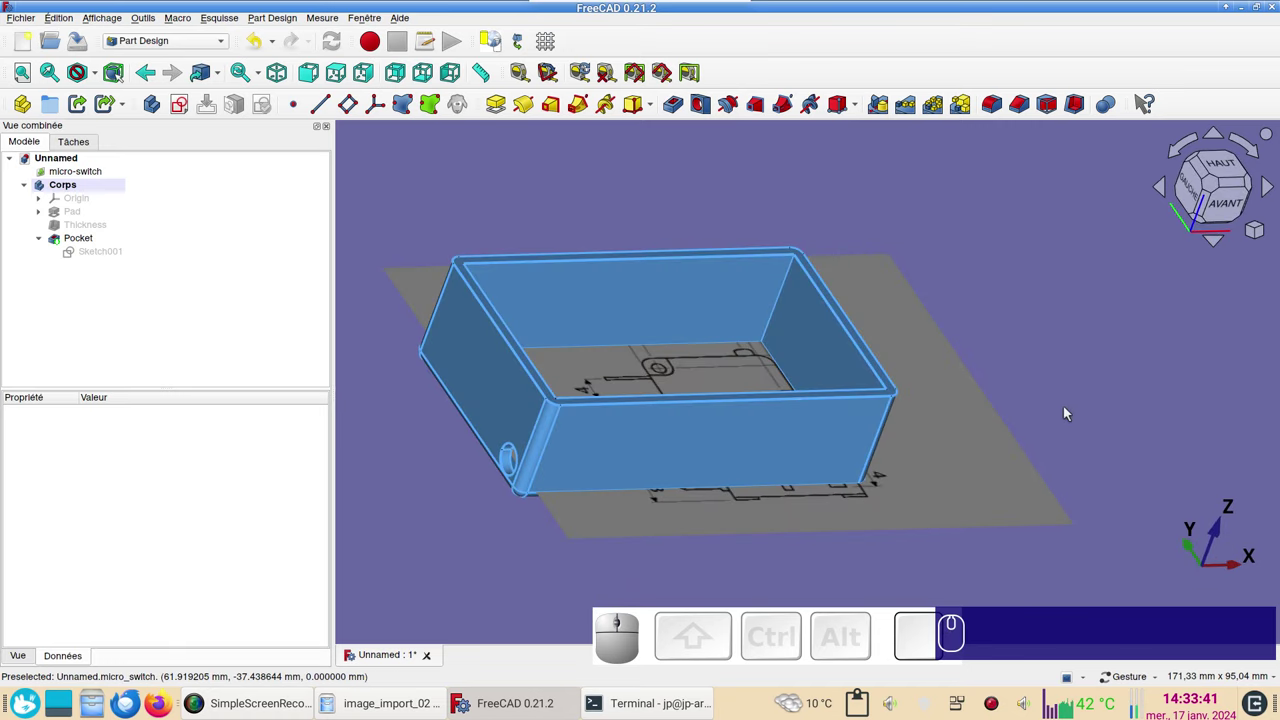
{"action": "left_click_drag", "start_coordinate": [1100, 373], "coordinate": [1044, 400]}
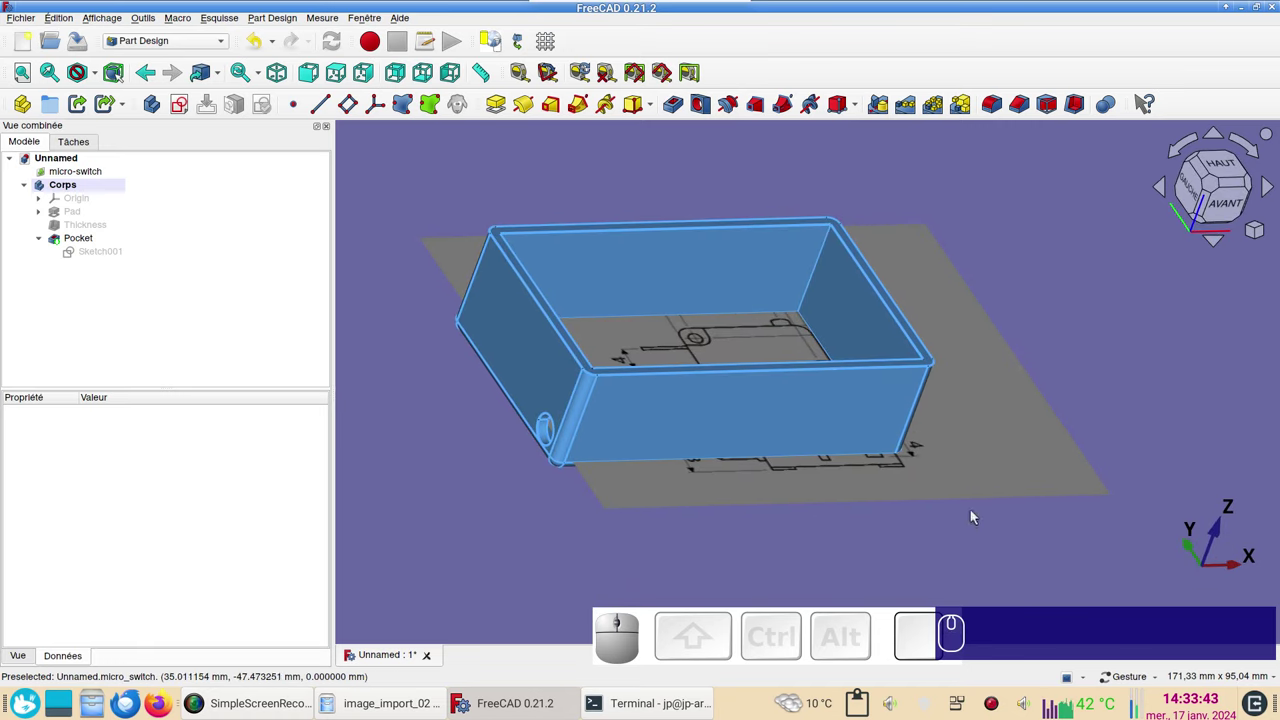
- Copy the micro-switch image and paste a duplicate, micro-switch001
{"action": "left_click", "coordinate": [971, 493]}
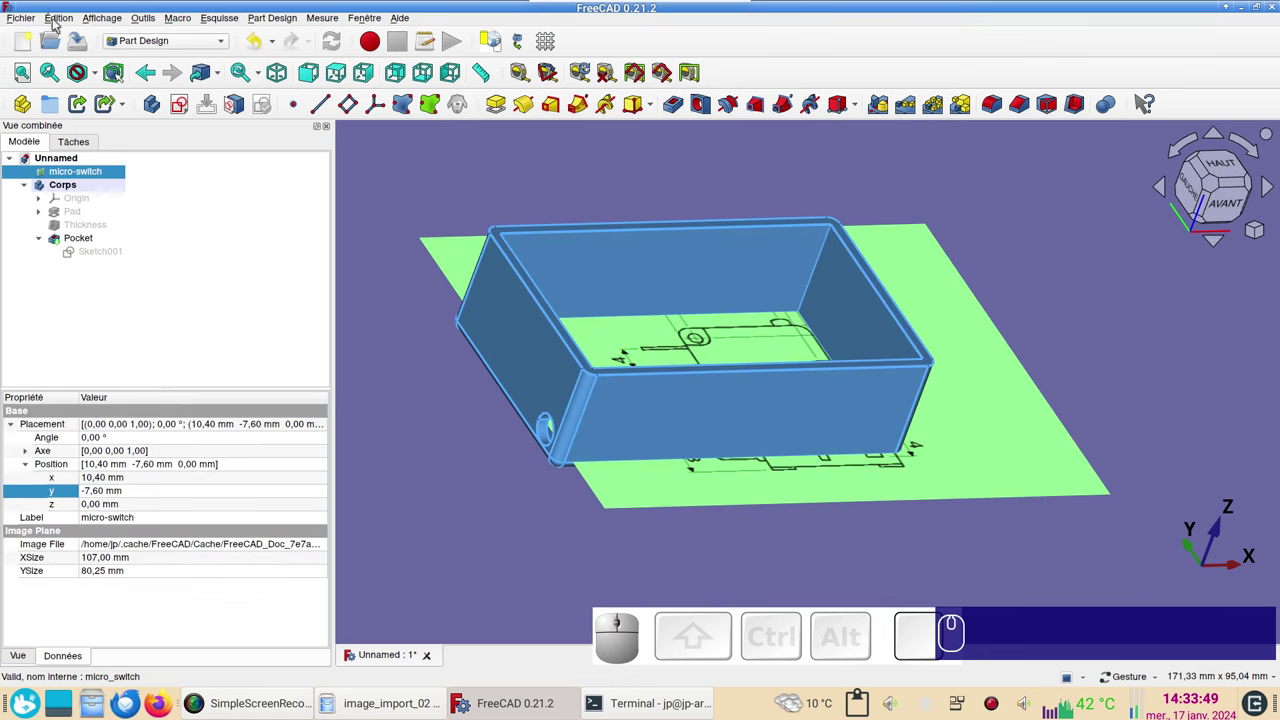
{"action": "left_click", "coordinate": [58, 24]}
{"action": "left_click", "coordinate": [112, 114]}
{"action": "left_click", "coordinate": [98, 267]}
- With Transform, rotate micro-switch001 90° about X to stand upright and raise it above the box
{"action": "right_click", "coordinate": [92, 270]}
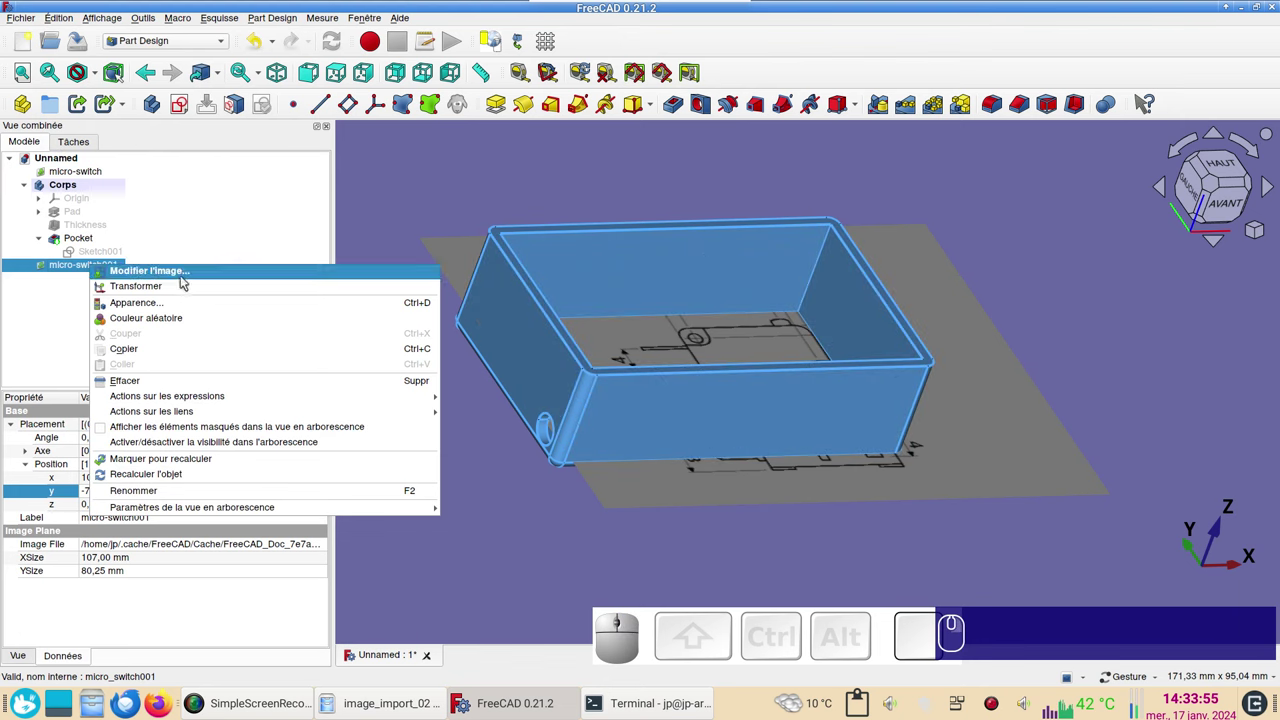
{"action": "left_click", "coordinate": [176, 292]}
{"action": "left_click_drag", "start_coordinate": [1116, 484], "coordinate": [1051, 291]}
{"action": "left_click", "coordinate": [1224, 202]}
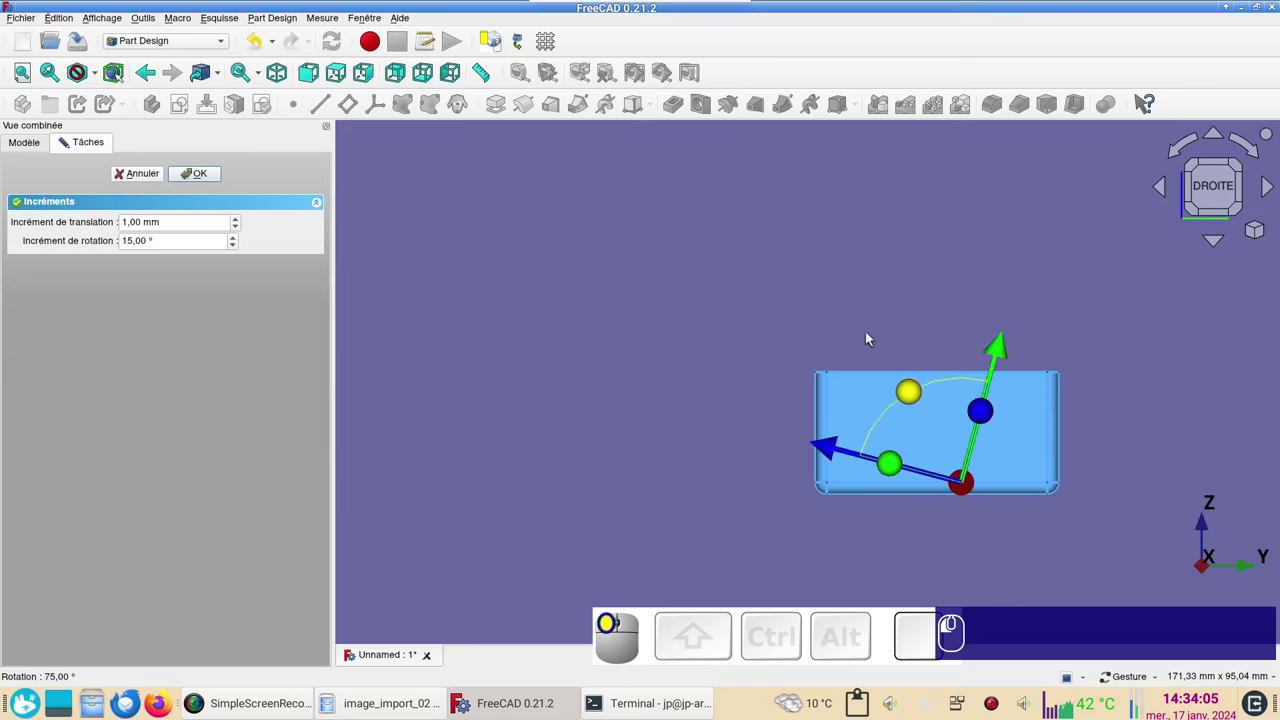
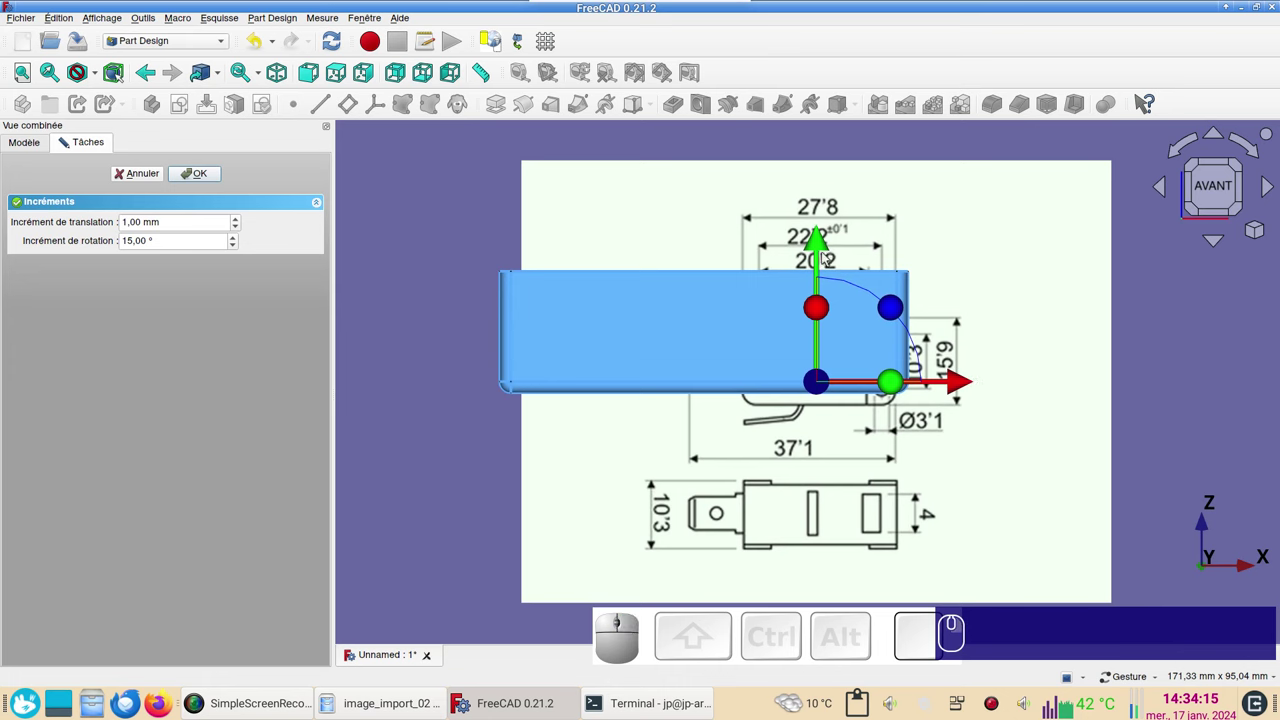
{"action": "left_click_drag", "start_coordinate": [822, 252], "coordinate": [850, 216]}
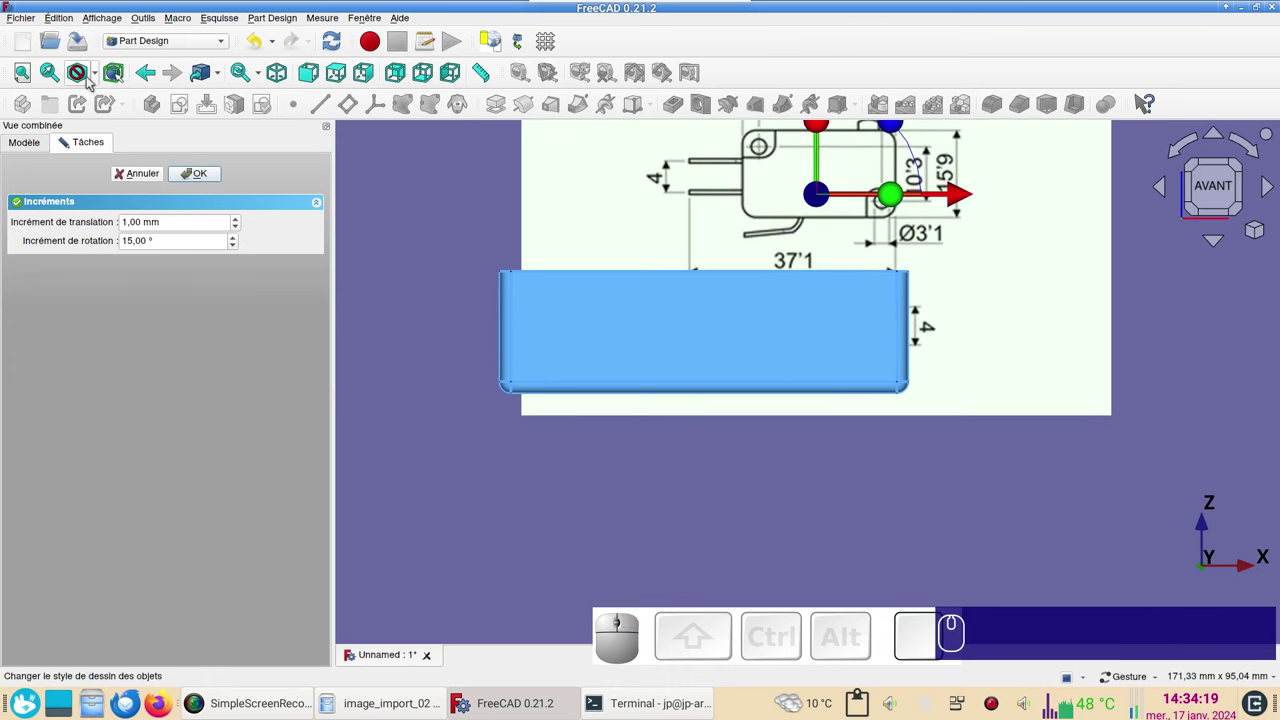
- Show the box as wireframe and bring the upright drawing into view
{"action": "left_click", "coordinate": [100, 78]}
{"action": "left_click", "coordinate": [111, 125]}
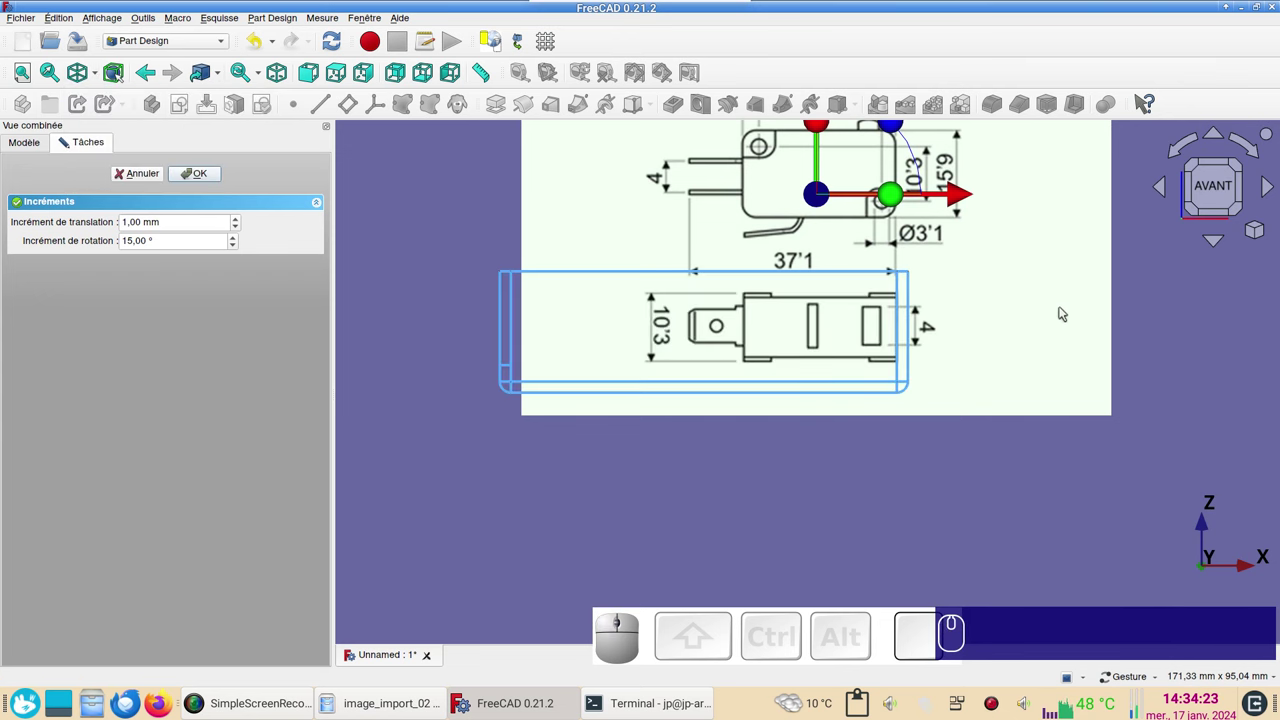
{"action": "scroll", "scroll_direction": "up", "scroll_amount": 3}
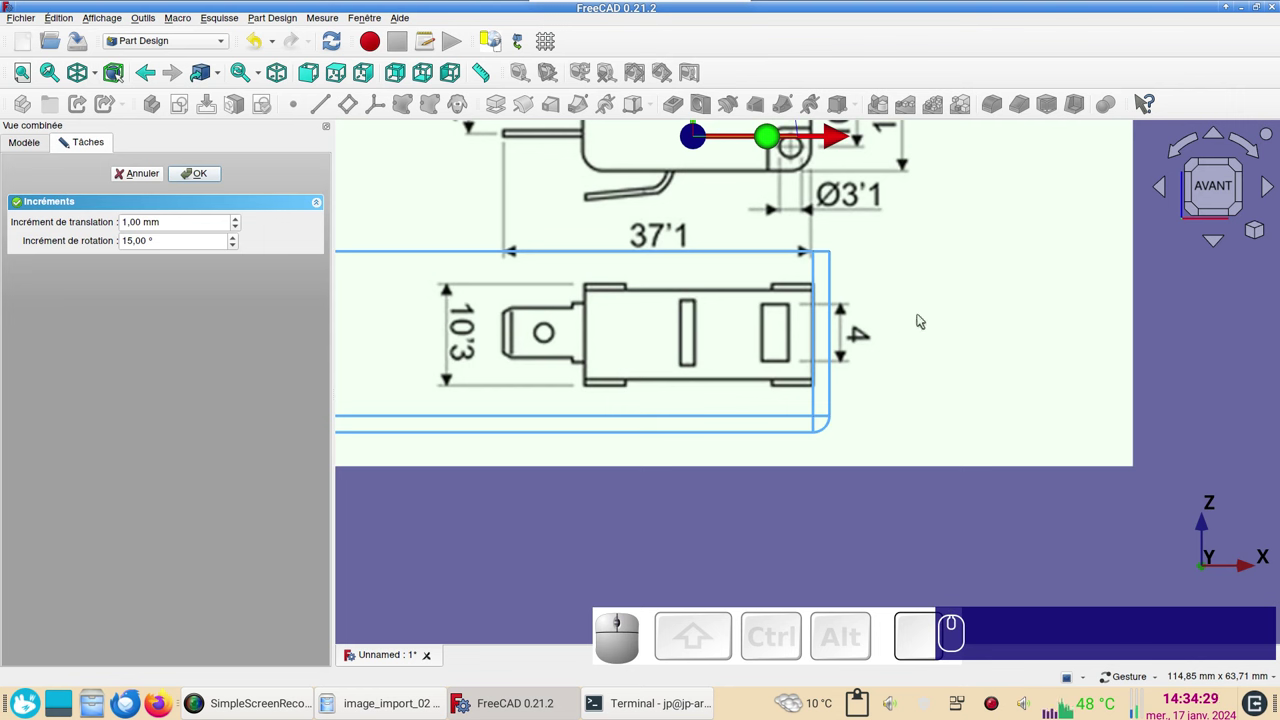
{"action": "left_click_drag", "start_coordinate": [1031, 310], "coordinate": [926, 494]}
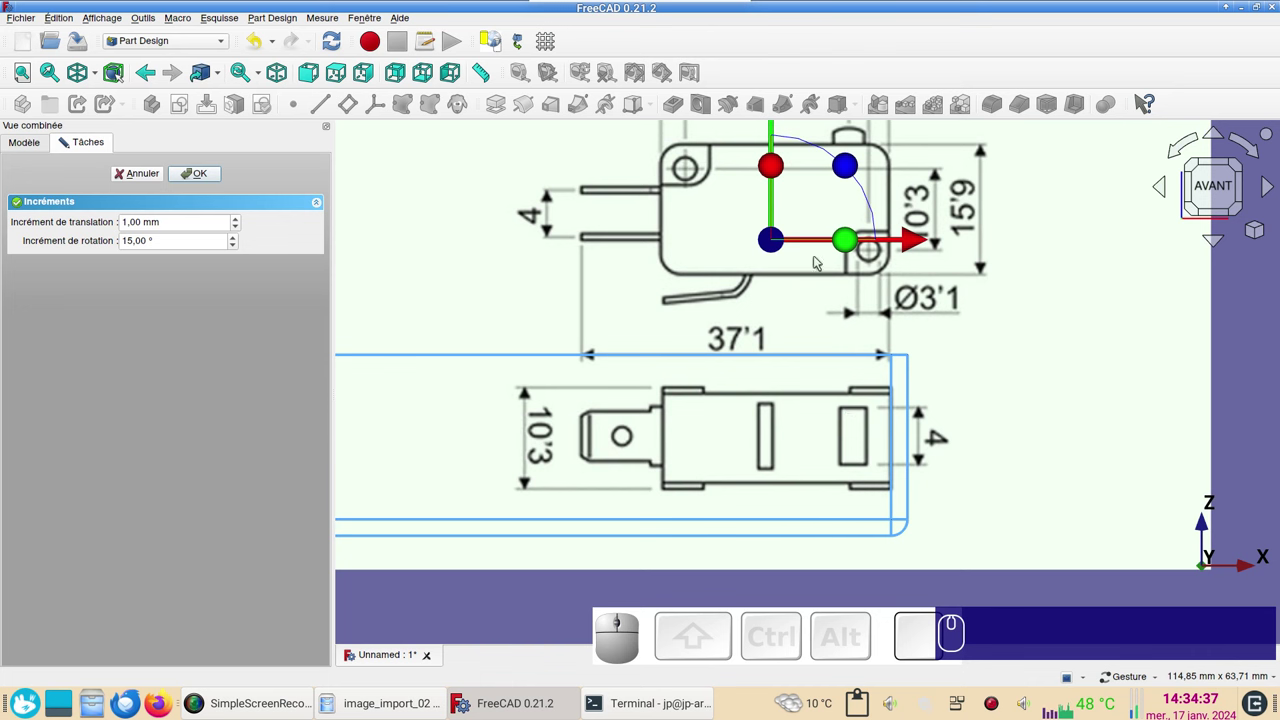
{"action": "scroll", "scroll_direction": "down", "scroll_amount": 3}
- Finish placing the image at 10.4, −7.6, 36 mm and confirm the transform
{"action": "right_click", "coordinate": [1026, 351]}
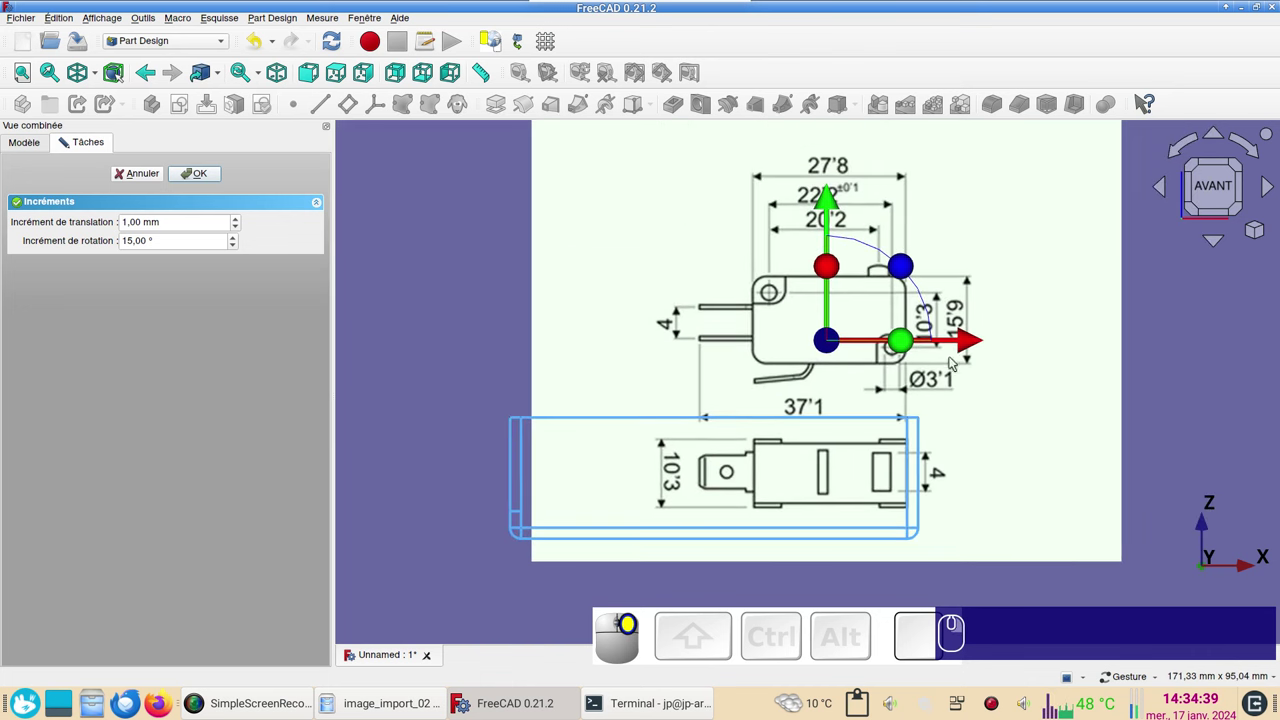
{"action": "left_click_drag", "start_coordinate": [834, 205], "coordinate": [971, 235]}
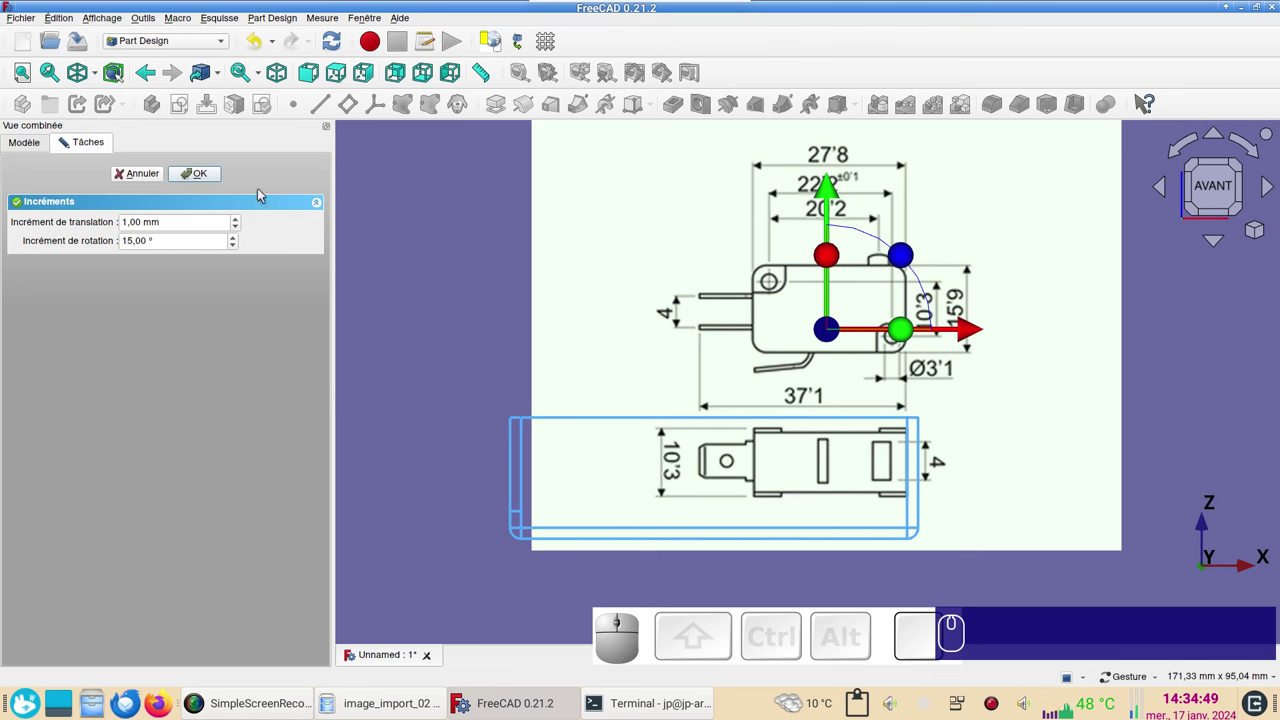
{"action": "left_click", "coordinate": [973, 331]}
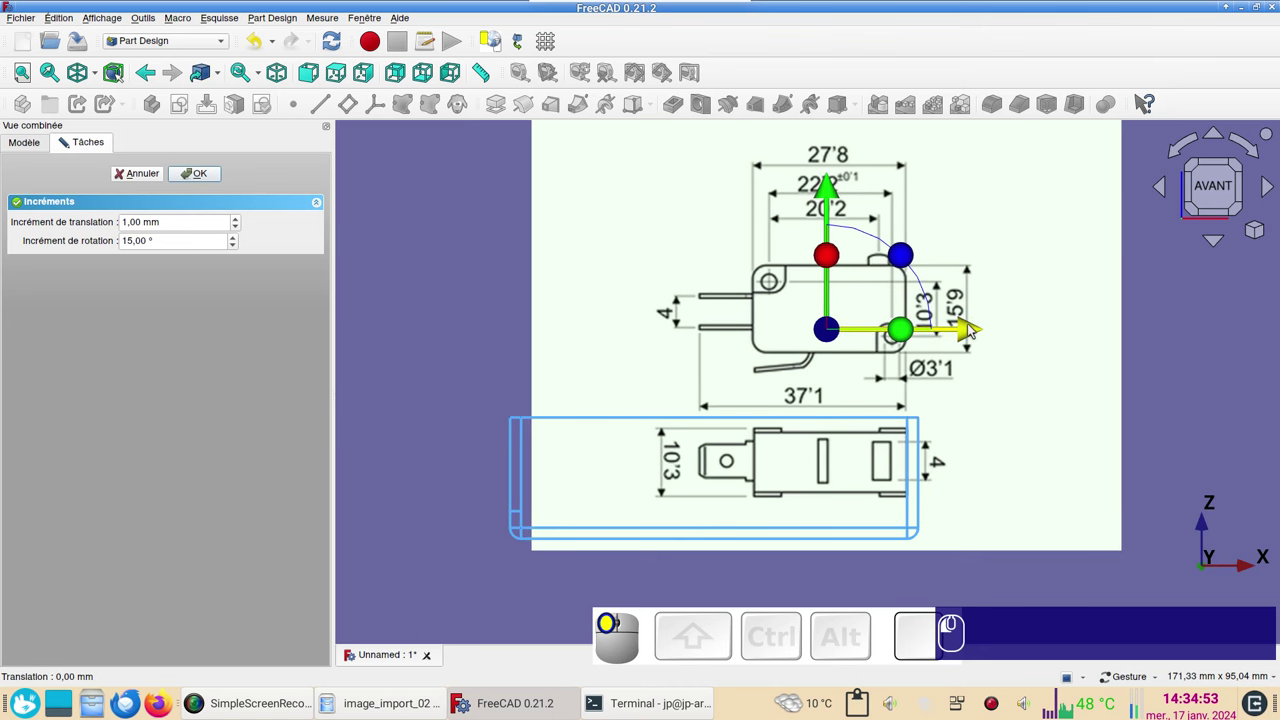
{"action": "left_click", "coordinate": [190, 182]}
{"action": "left_click", "coordinate": [980, 352]}
{"action": "left_click_drag", "start_coordinate": [422, 415], "coordinate": [624, 371]}
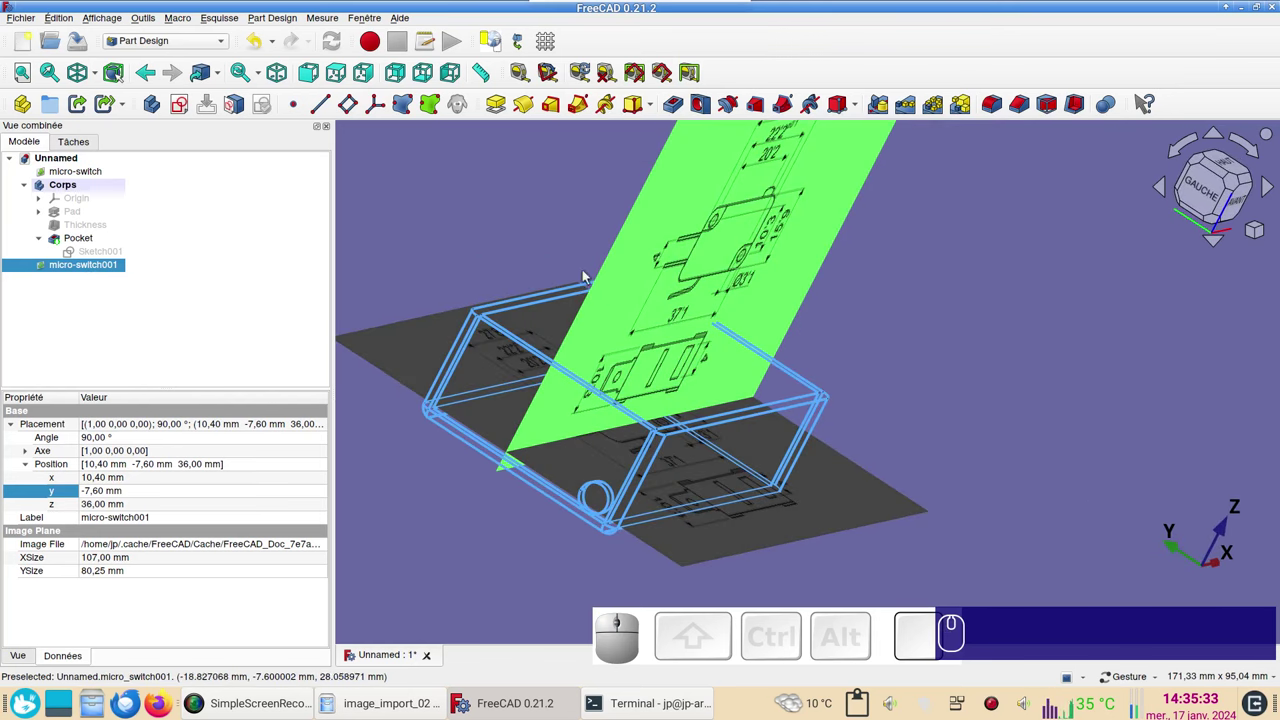
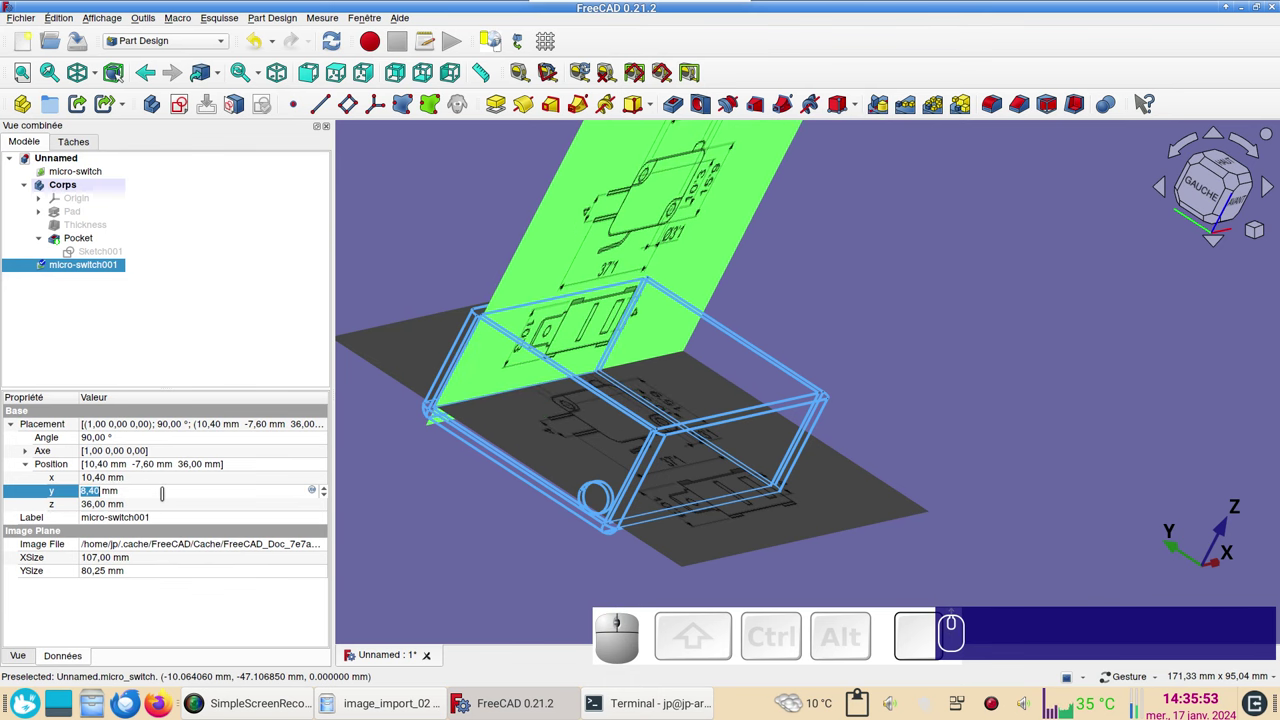
- Change micro-switch001's Placement y from 7.40 mm to 8 mm
{"action": "scroll", "scroll_direction": "up", "scroll_amount": 3}
{"action": "scroll", "scroll_direction": "down", "scroll_amount": 3}
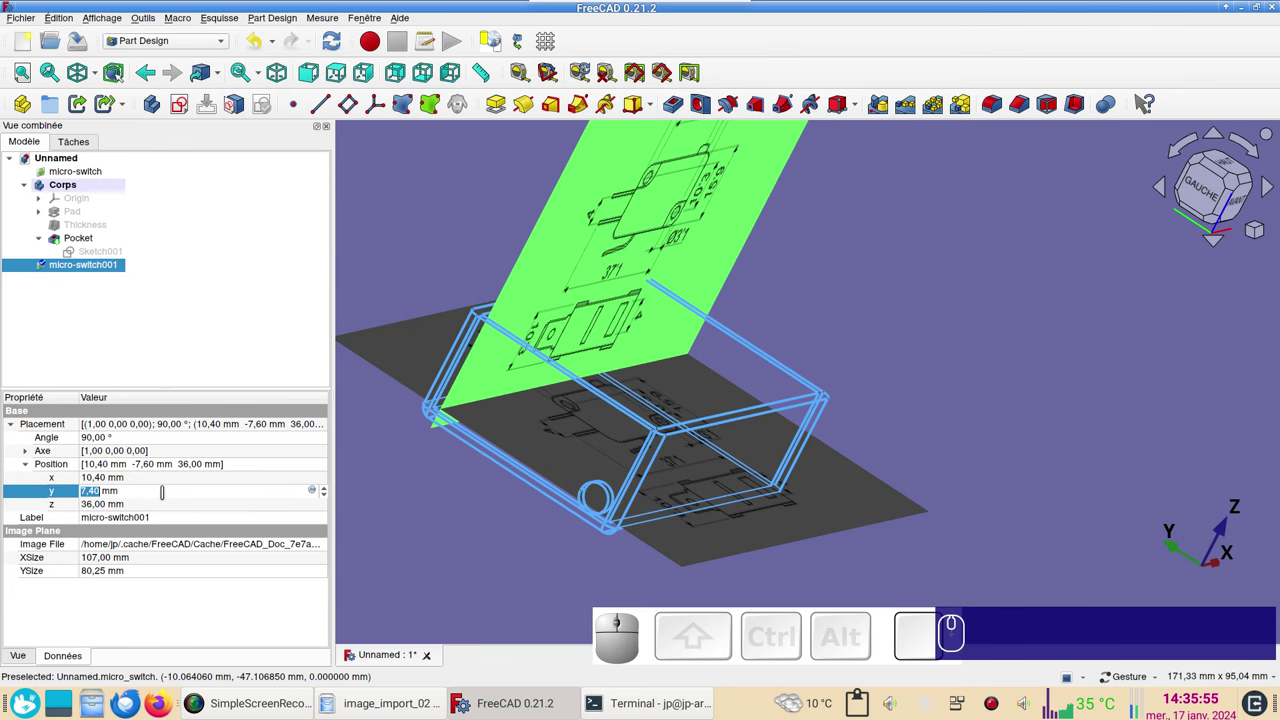
{"action": "left_click_drag", "start_coordinate": [824, 470], "coordinate": [303, 443]}
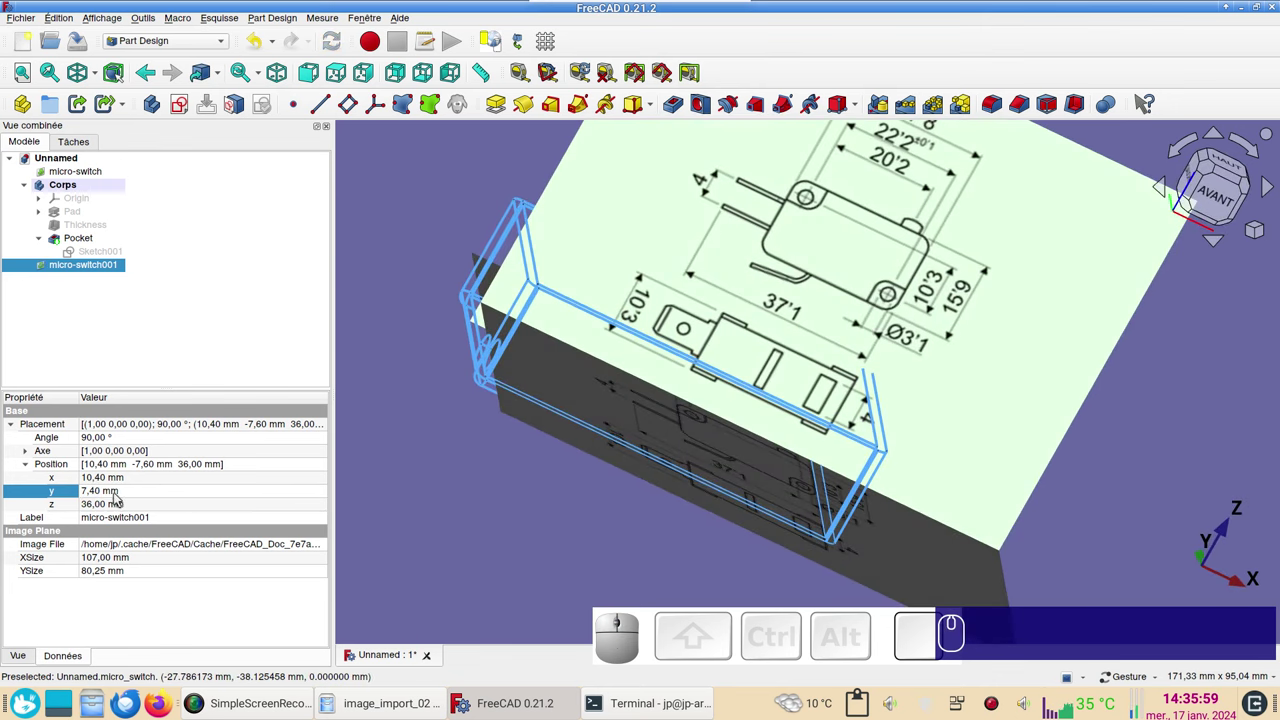
{"action": "left_click", "coordinate": [120, 494]}
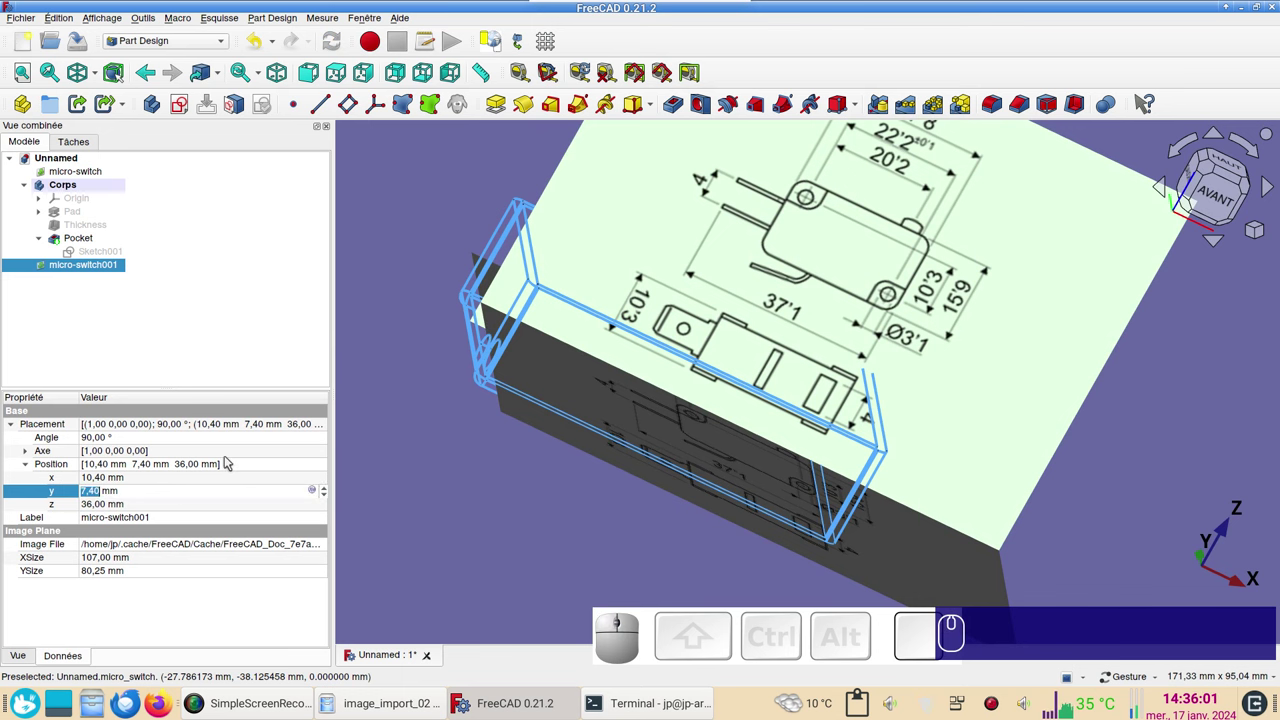
{"action": "key", "text": "KP_7"}
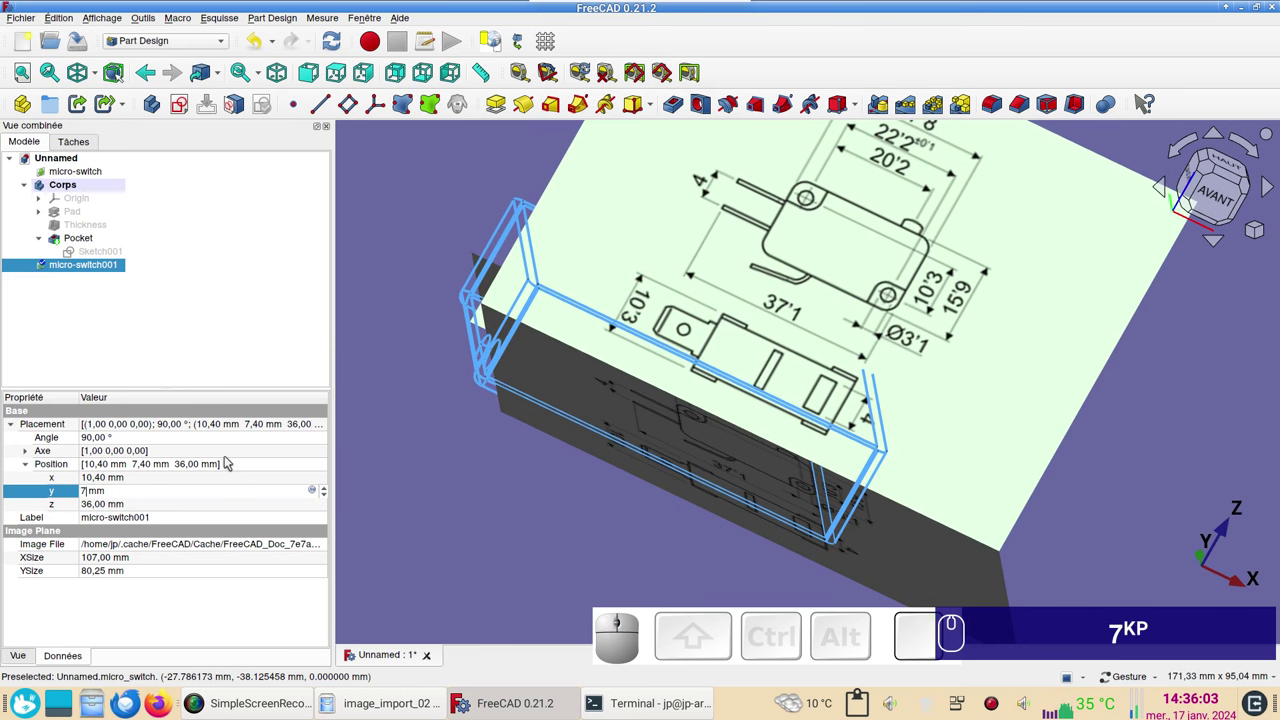
{"action": "key", "text": "BackSpace"}
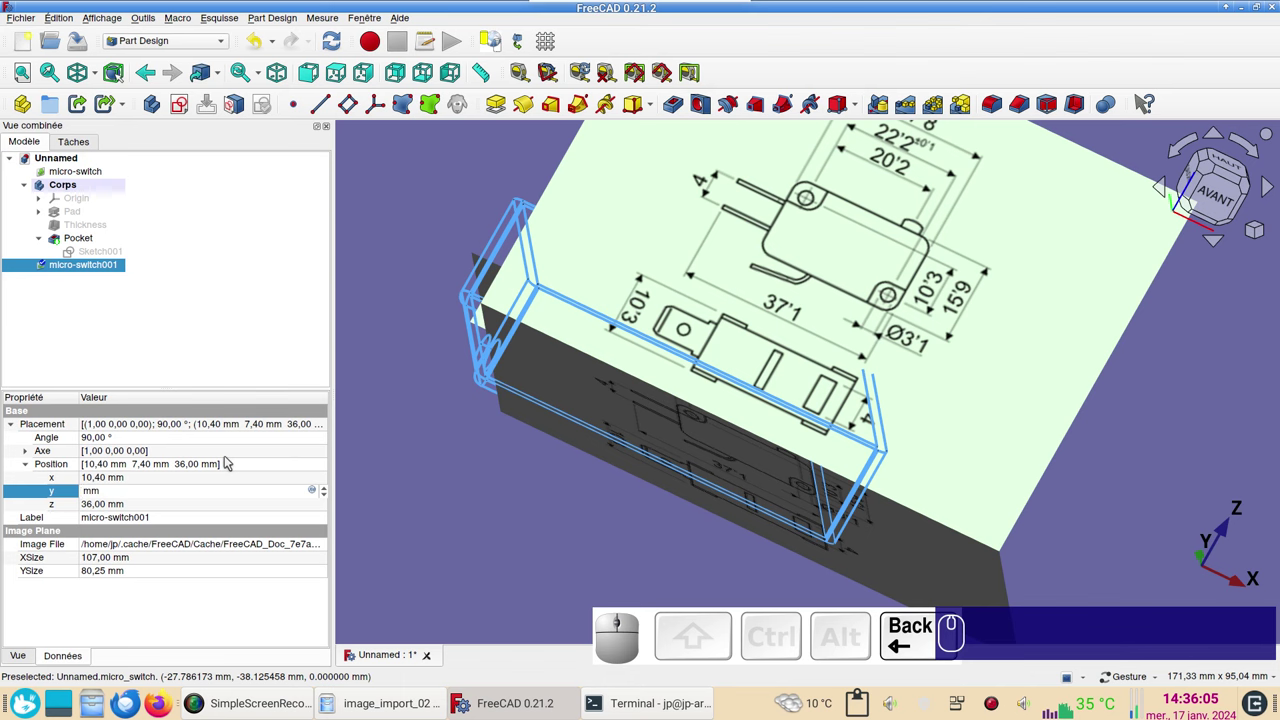
{"action": "key", "text": "KP_8"}
{"action": "left_click", "coordinate": [512, 463]}
- Orbit and zoom out to see the whole upright image at the box's end
{"action": "left_click_drag", "start_coordinate": [833, 455], "coordinate": [359, 368]}
{"action": "left_click", "coordinate": [110, 267]}
{"action": "scroll", "scroll_direction": "down", "scroll_amount": 3}
{"action": "left_click_drag", "start_coordinate": [444, 545], "coordinate": [866, 544]}
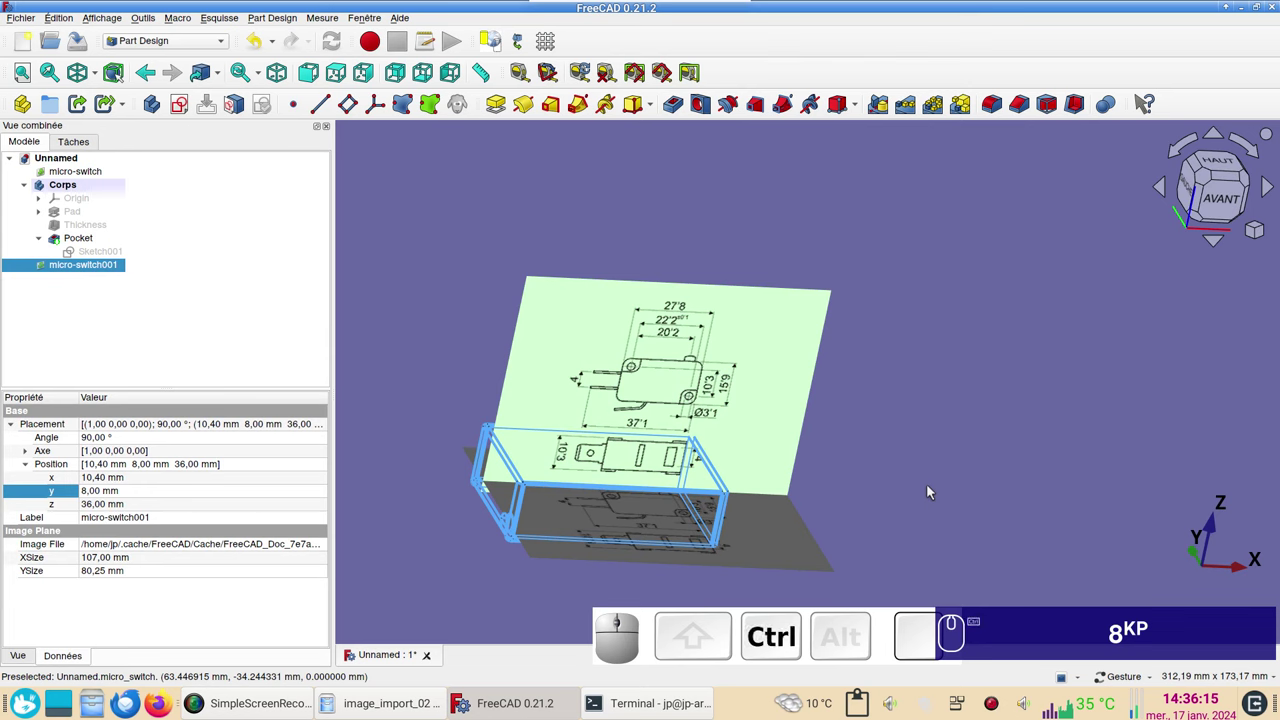
- Set micro-switch001's transparency to 70 in Display properties
{"action": "key", "text": "ctrl+d"}
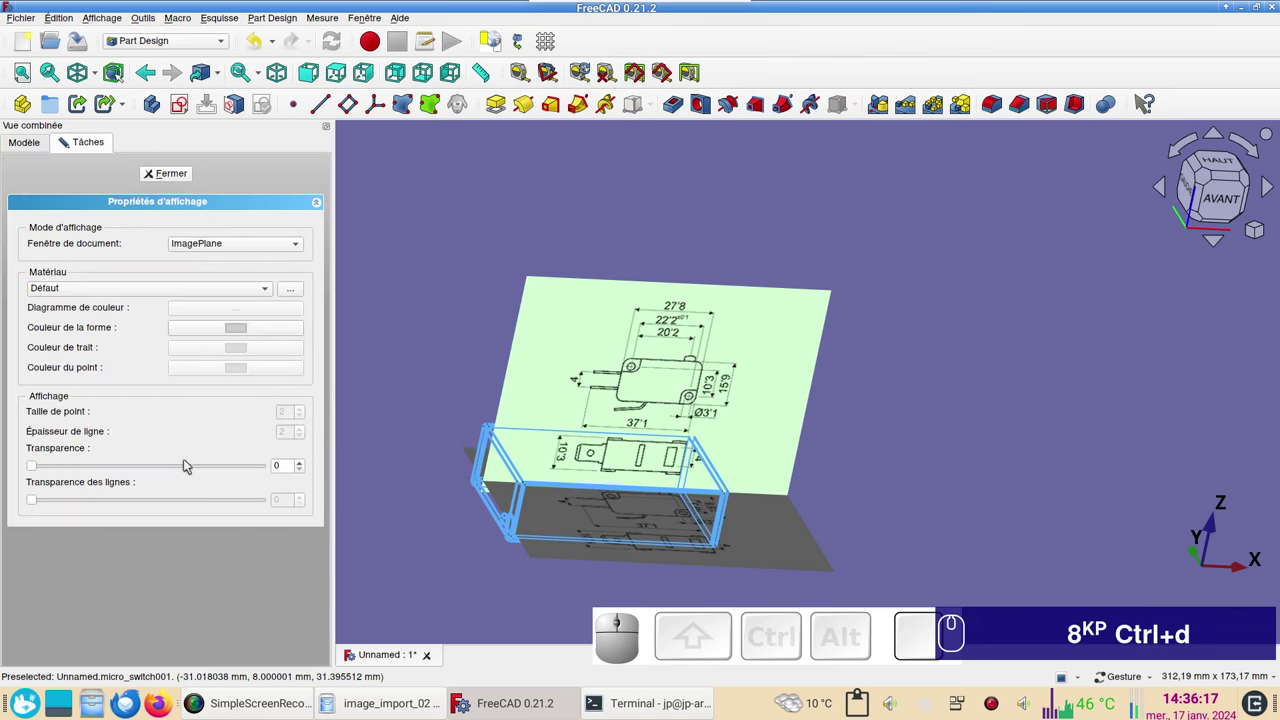
{"action": "left_click", "coordinate": [213, 468]}
{"action": "left_click_drag", "start_coordinate": [791, 486], "coordinate": [213, 468]}
{"action": "left_click", "coordinate": [213, 468]}
{"action": "left_click", "coordinate": [214, 468]}
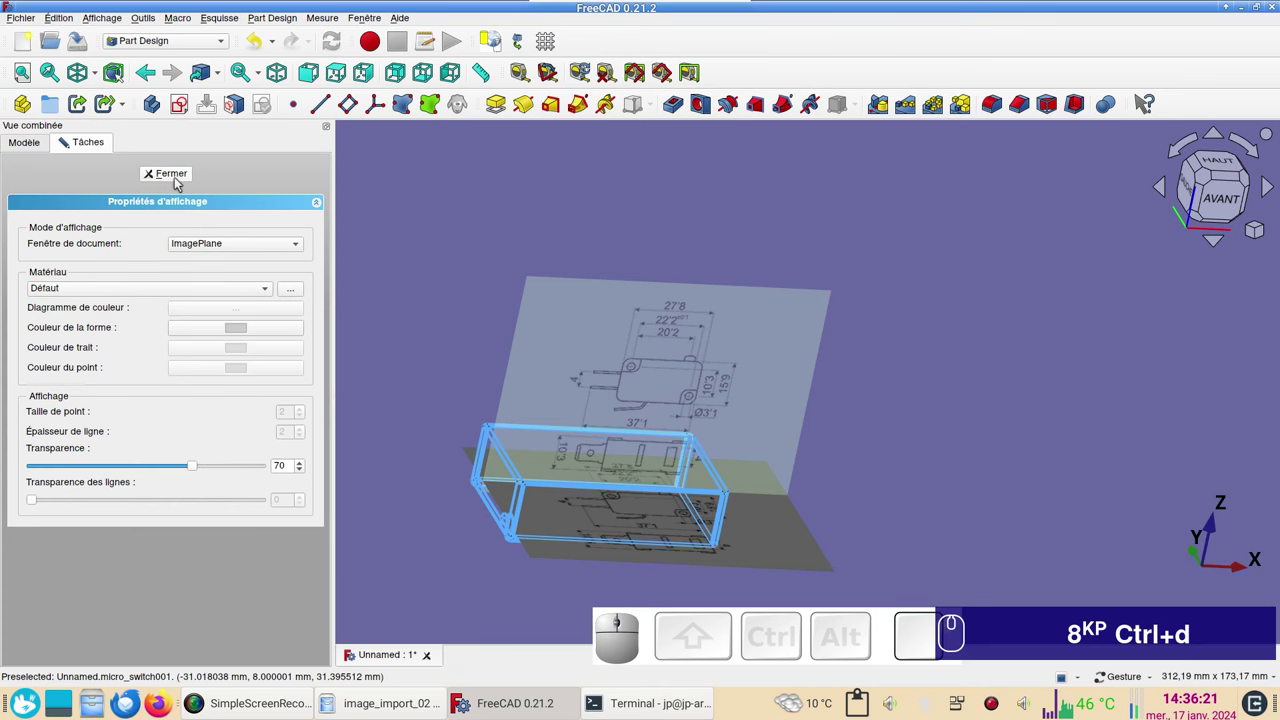
{"action": "left_click", "coordinate": [178, 184]}
- Switch to the front view and zoom on the terminal end to check the profile lines up with the box
{"action": "scroll", "scroll_direction": "down", "scroll_amount": 3}
{"action": "scroll", "scroll_direction": "up", "scroll_amount": 3}
{"action": "left_click_drag", "start_coordinate": [901, 486], "coordinate": [982, 524]}
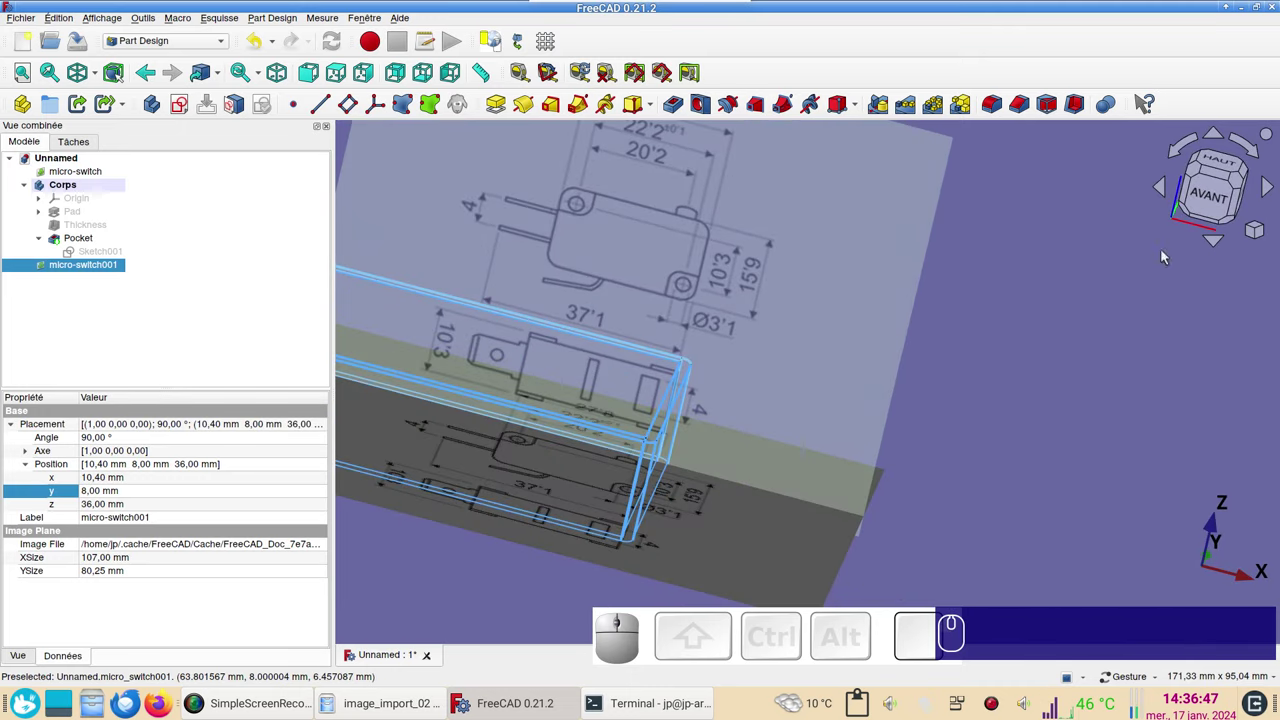
{"action": "scroll", "scroll_direction": "down", "scroll_amount": 3}
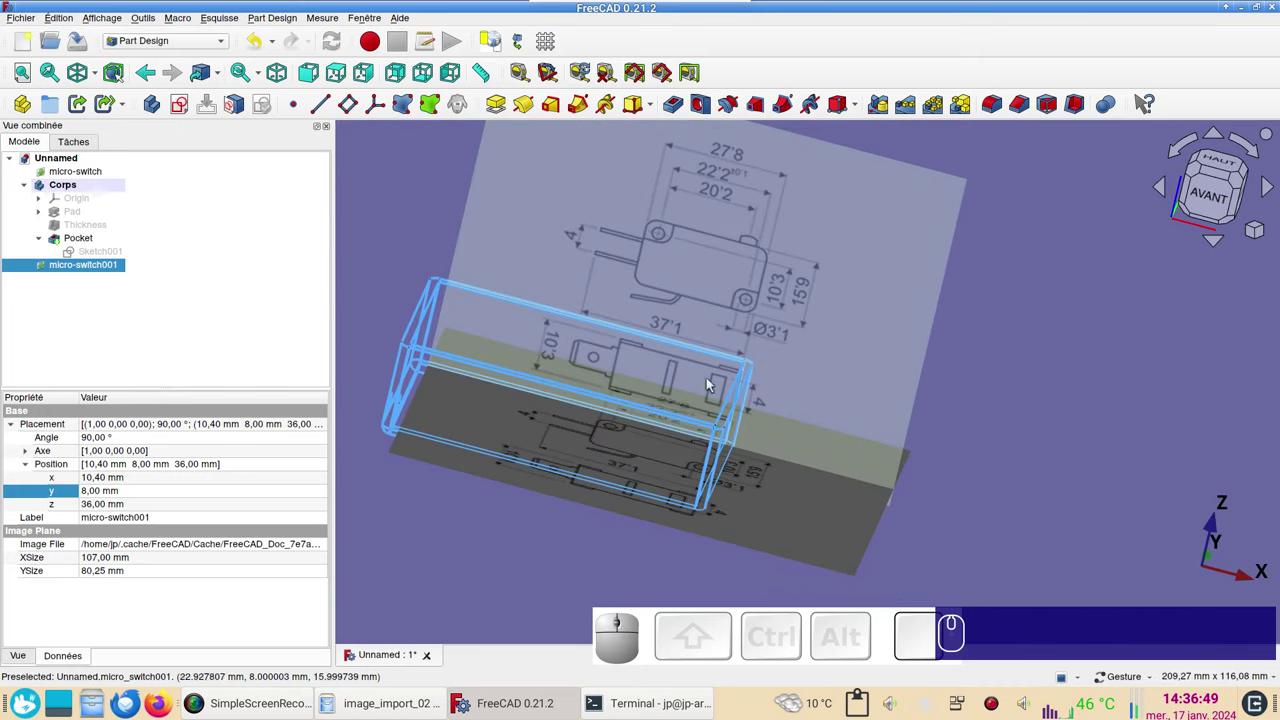
{"action": "left_click", "coordinate": [1217, 208]}
{"action": "right_click", "coordinate": [874, 448]}
{"action": "scroll", "scroll_direction": "up", "scroll_amount": 3}
{"action": "left_click_drag", "start_coordinate": [863, 484], "coordinate": [878, 415]}
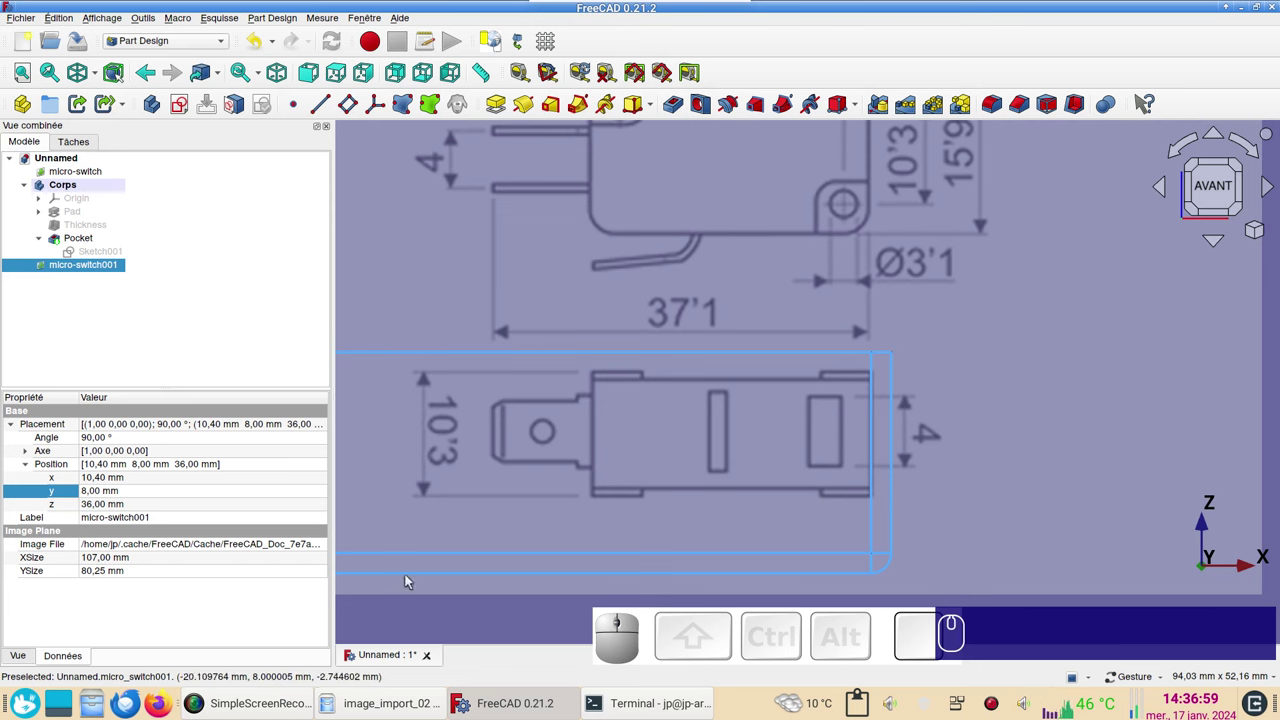
- Select Body and create a new sketch on a base plane
{"action": "left_click", "coordinate": [444, 627]}
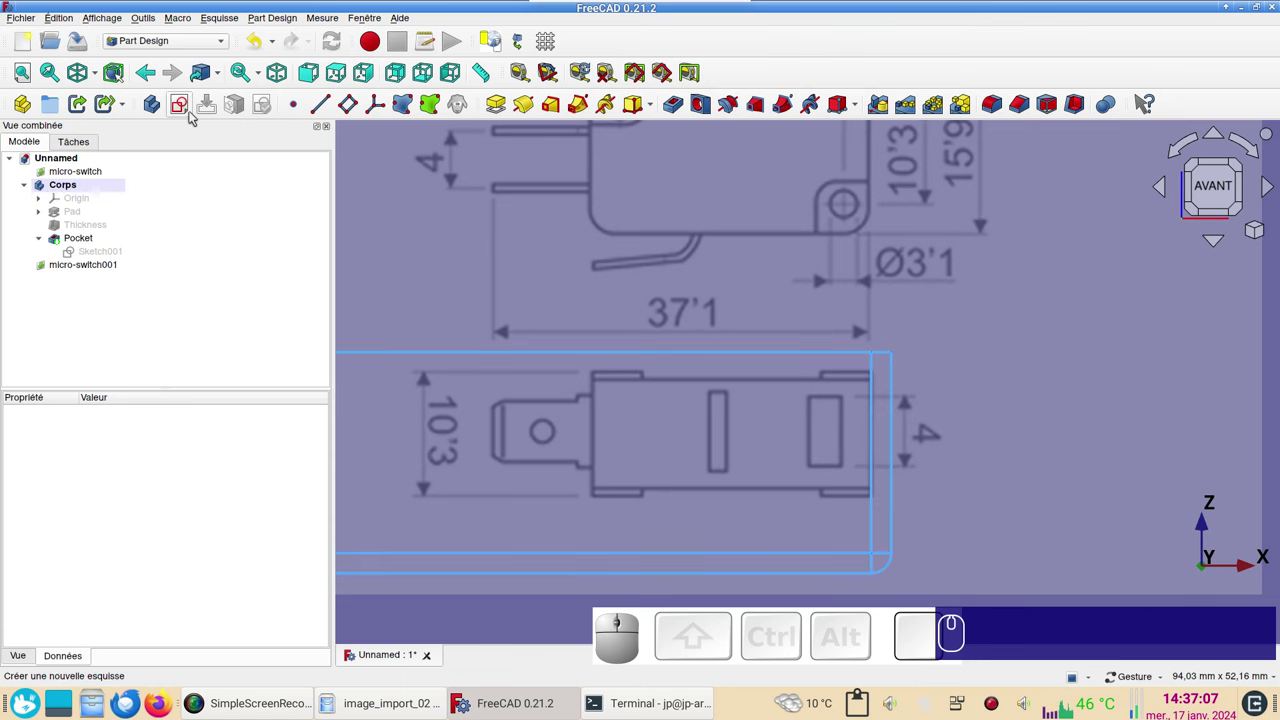
{"action": "left_click", "coordinate": [187, 104]}
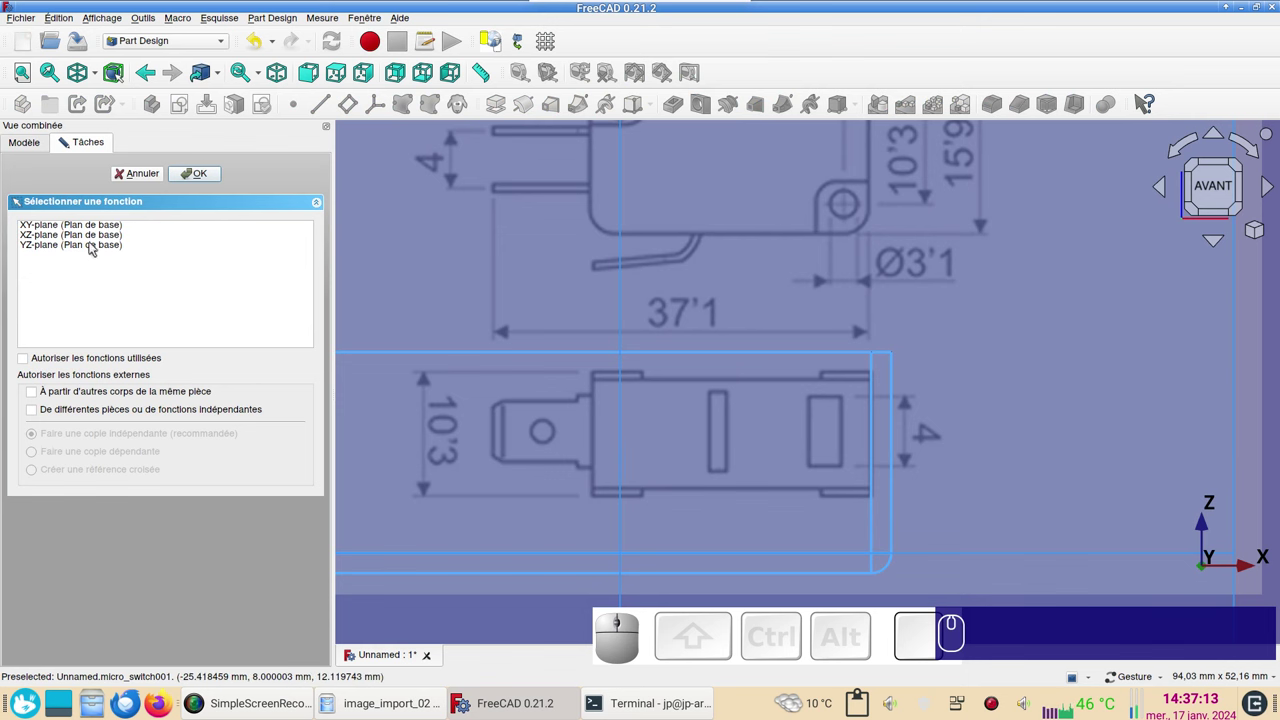
{"action": "left_click", "coordinate": [89, 240]}
{"action": "left_click", "coordinate": [216, 178]}
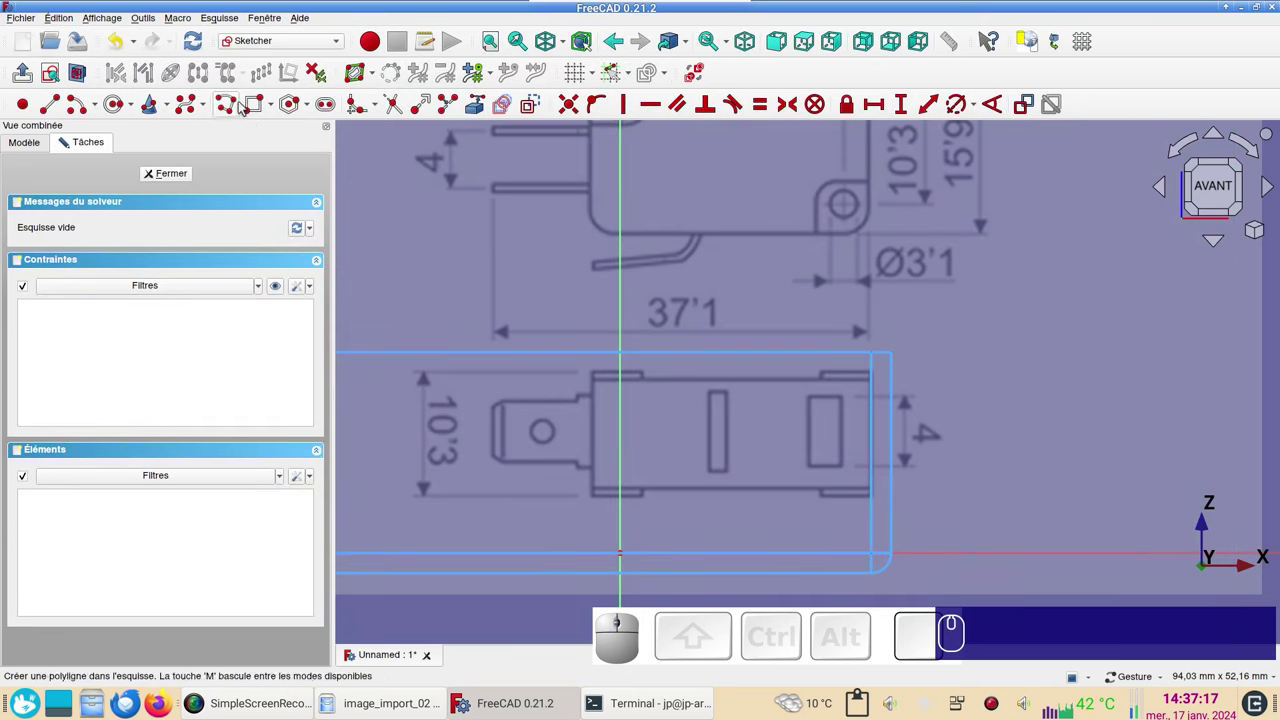
- Draw a rectangle over the switch's terminal slot and dimension one side to 4 mm
{"action": "left_click", "coordinate": [259, 110]}
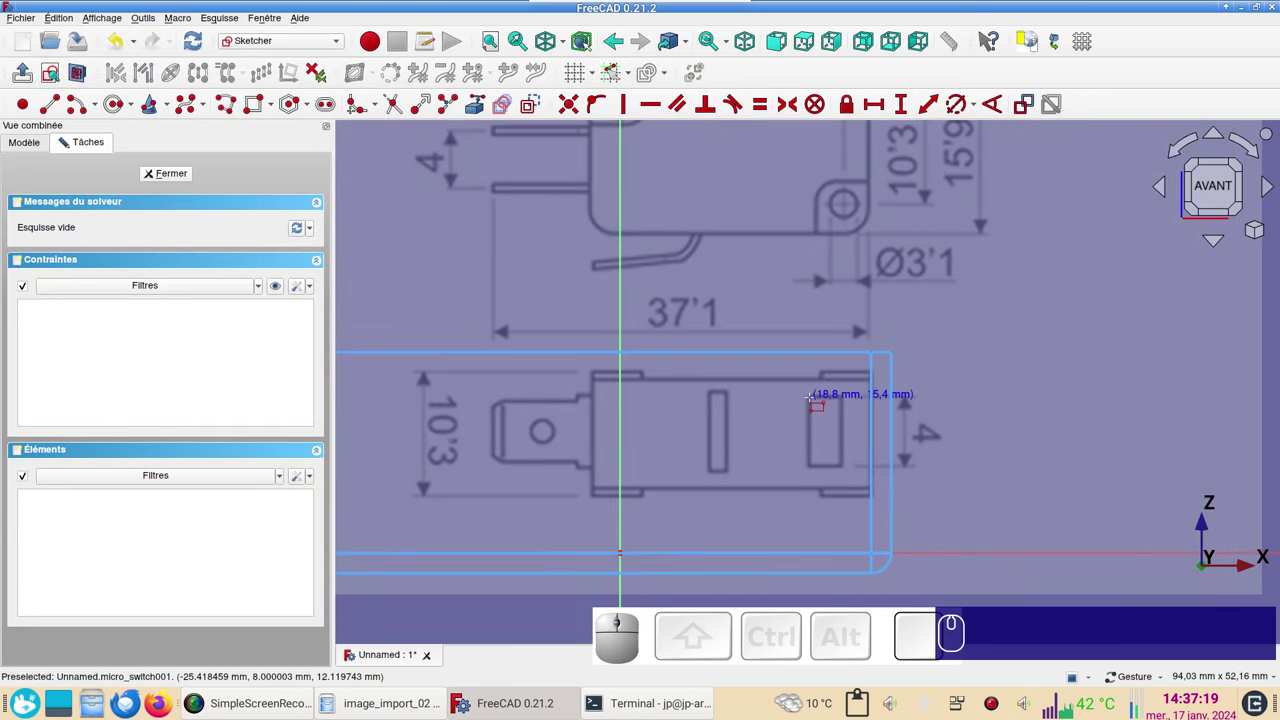
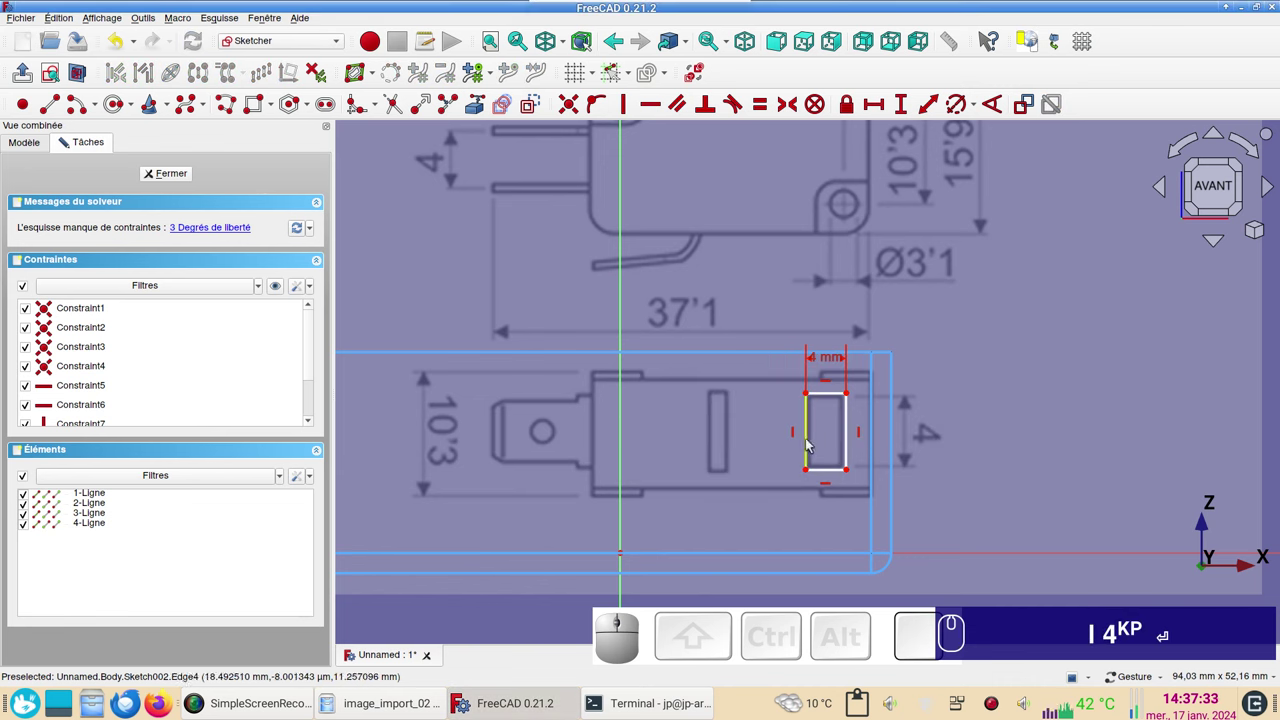
{"action": "left_click", "coordinate": [808, 443]}
{"action": "type", "text": "l"}
{"action": "key", "text": "KP_4"}
{"action": "key", "text": "Return"}
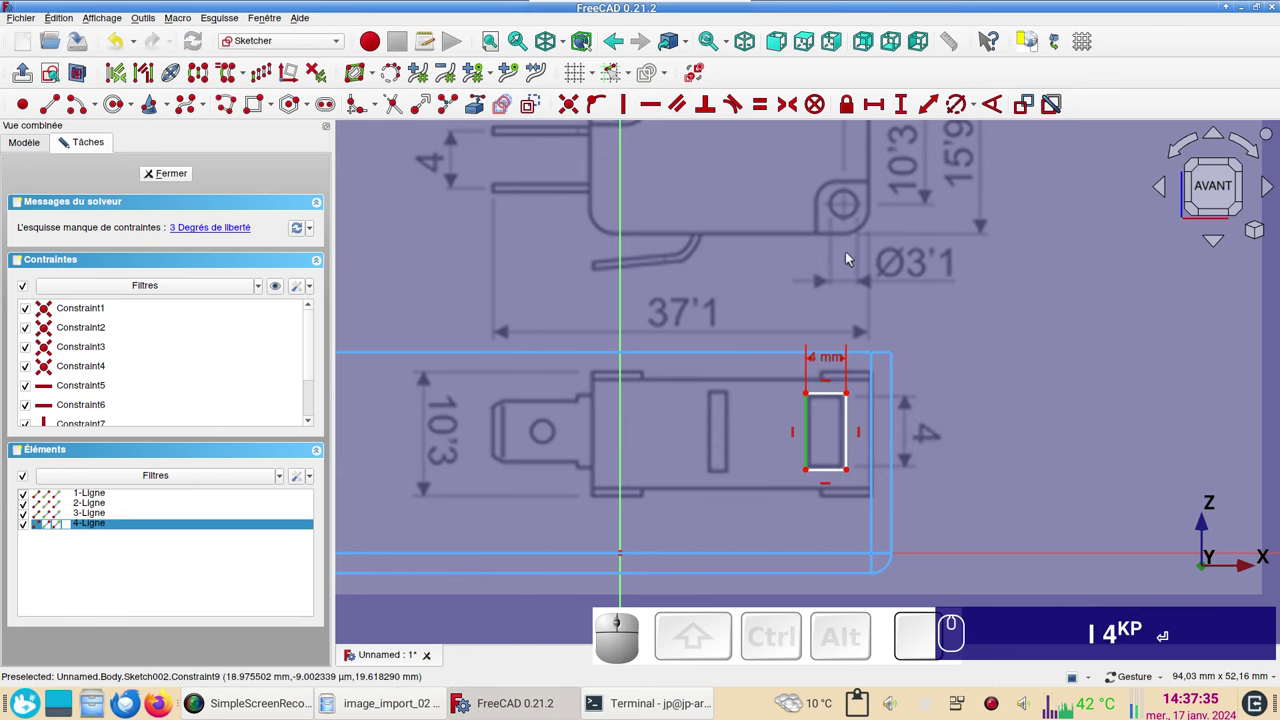
- Constrain the rectangle's height with a vertical distance of 7.7 mm
{"action": "key", "text": "i"}
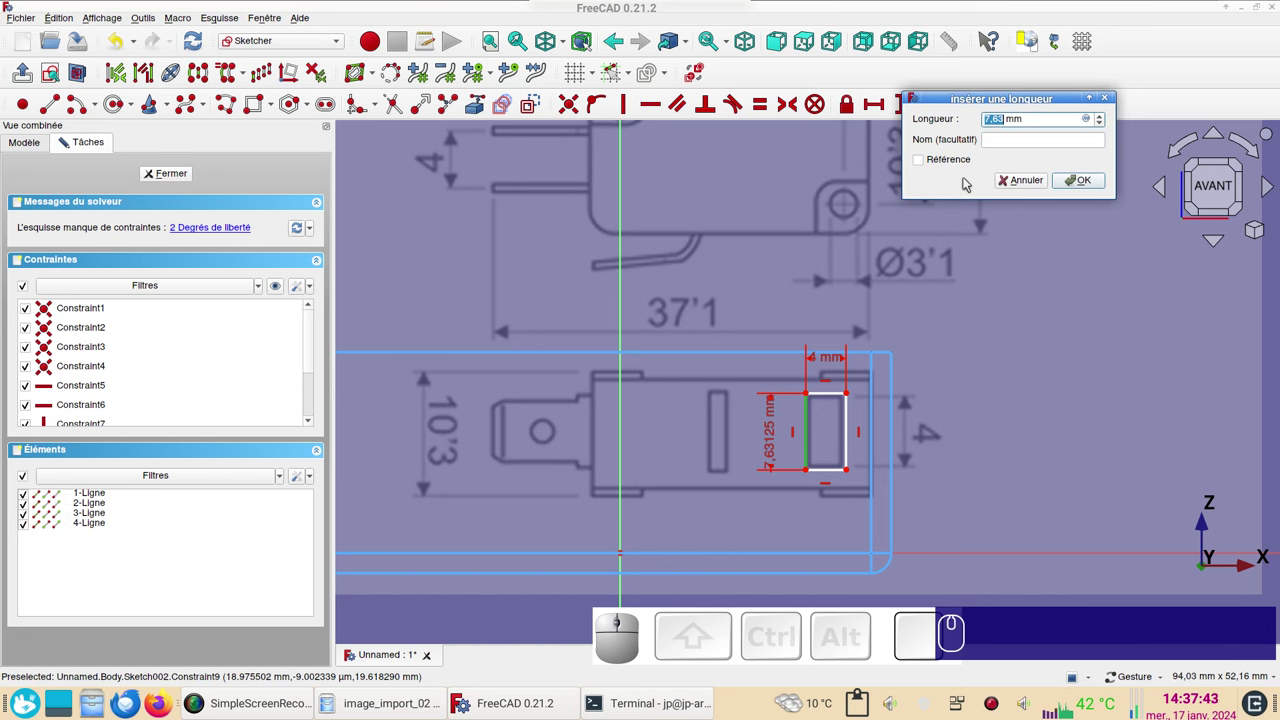
{"action": "key", "text": "KP_7"}
{"action": "key", "text": "KP_Decimal"}
{"action": "key", "text": "KP_7"}
{"action": "key", "text": "Return"}
{"action": "key", "text": "KP_7"}
{"action": "type", "text": "."}
{"action": "key", "text": "Return"}
- Centre the view on the slot rectangle and select its bottom-left corner
{"action": "scroll", "scroll_direction": "up", "scroll_amount": 3}
{"action": "scroll", "scroll_direction": "down", "scroll_amount": 3}
{"action": "left_click", "coordinate": [825, 488]}
{"action": "left_click_drag", "start_coordinate": [815, 480], "coordinate": [811, 476]}
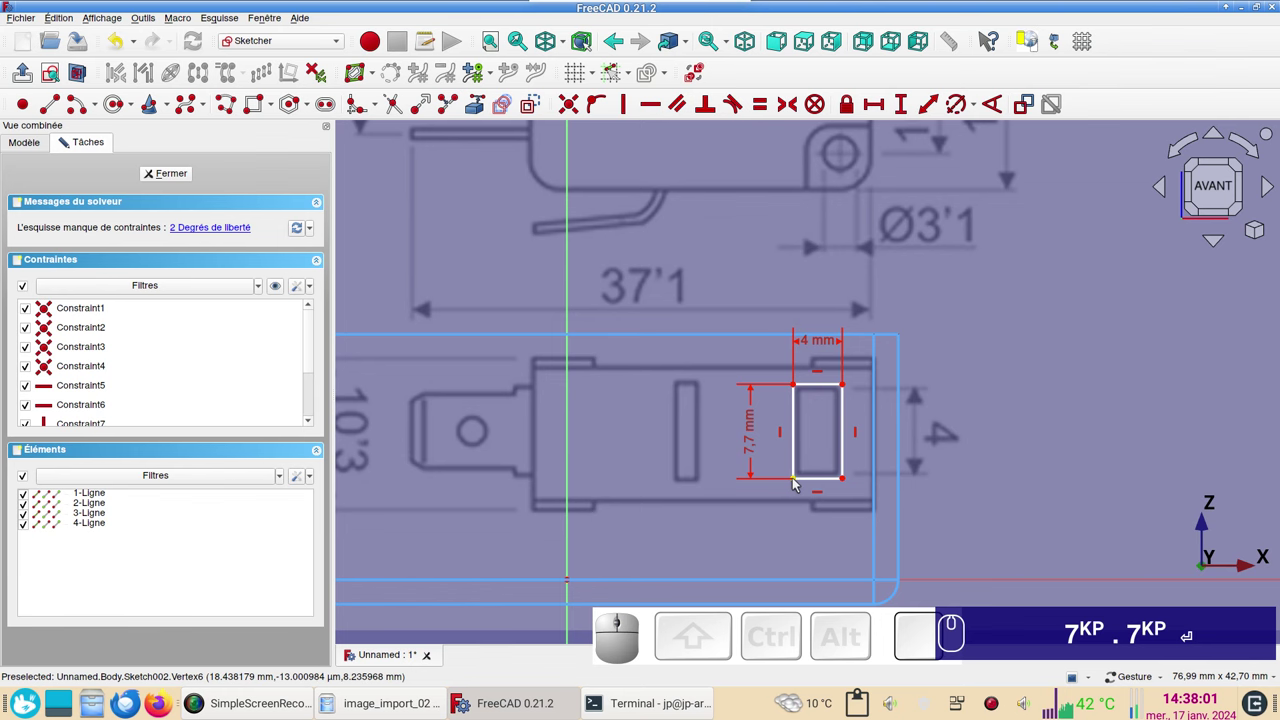
{"action": "left_click", "coordinate": [801, 479]}
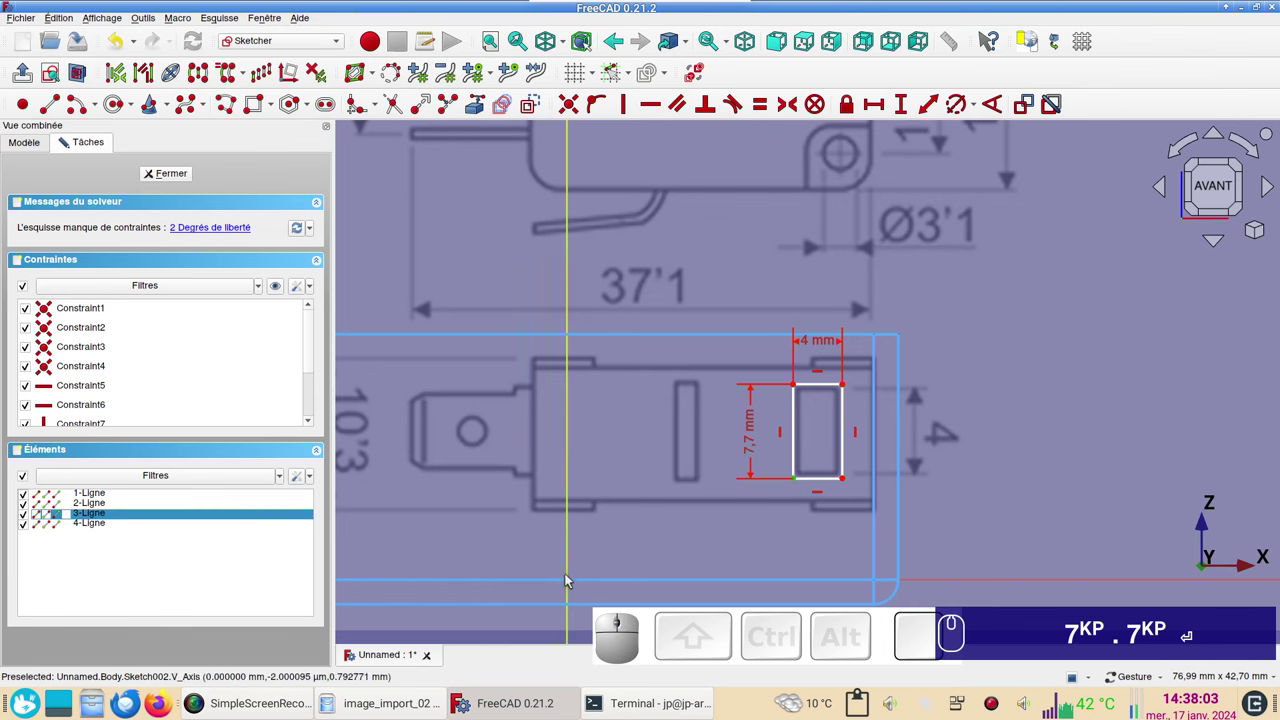
{"action": "scroll", "scroll_direction": "down", "scroll_amount": 3}
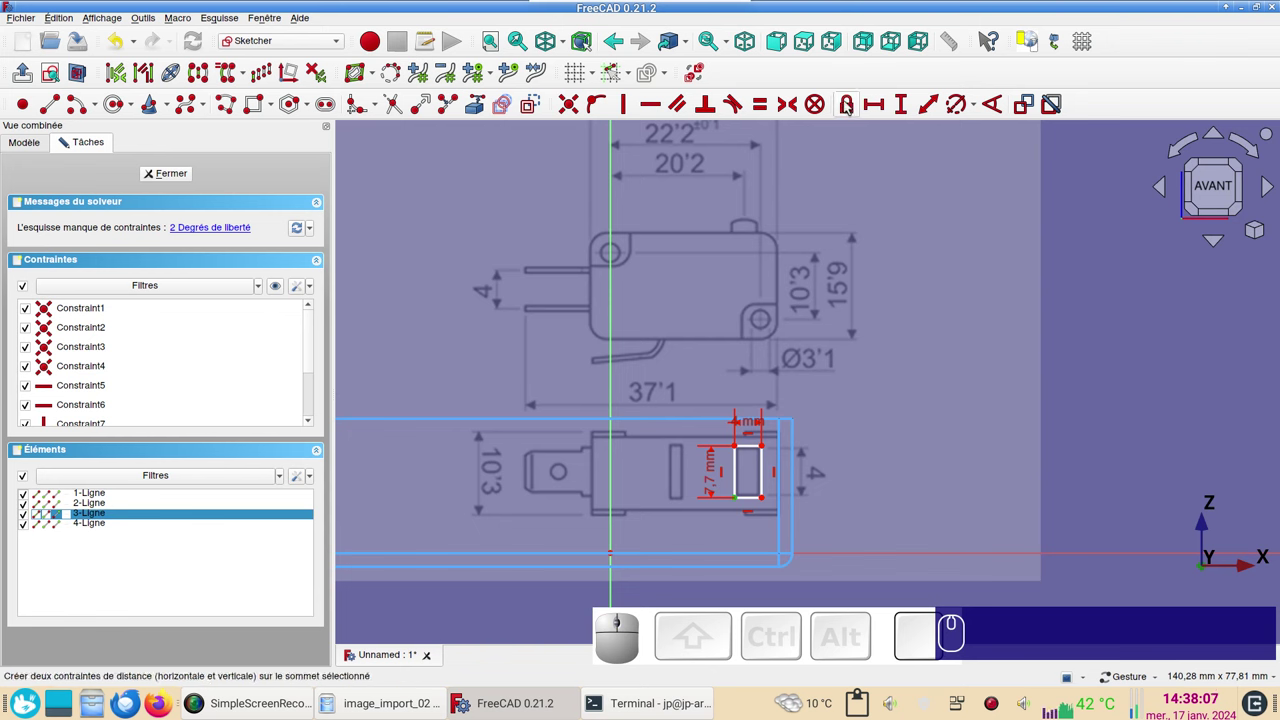
- Constrain the slot corner 18.5 mm horizontally from the origin
{"action": "left_click", "coordinate": [848, 105]}
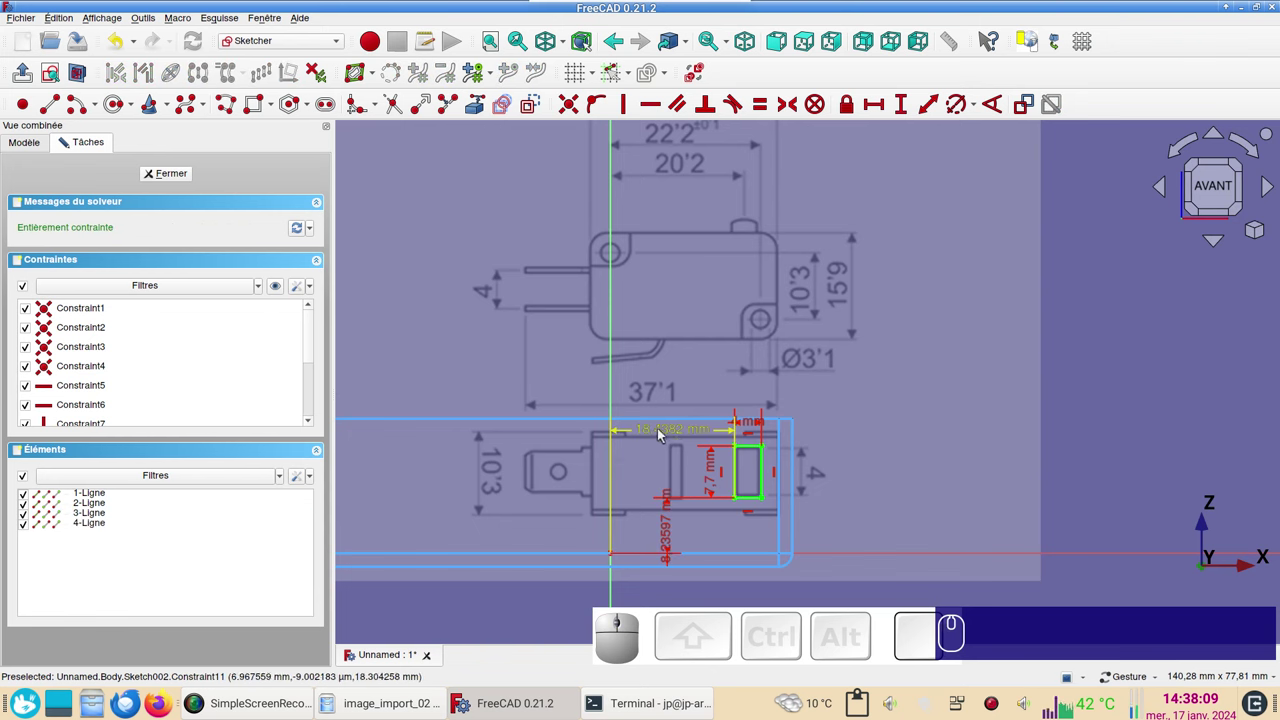
{"action": "left_click", "coordinate": [665, 433]}
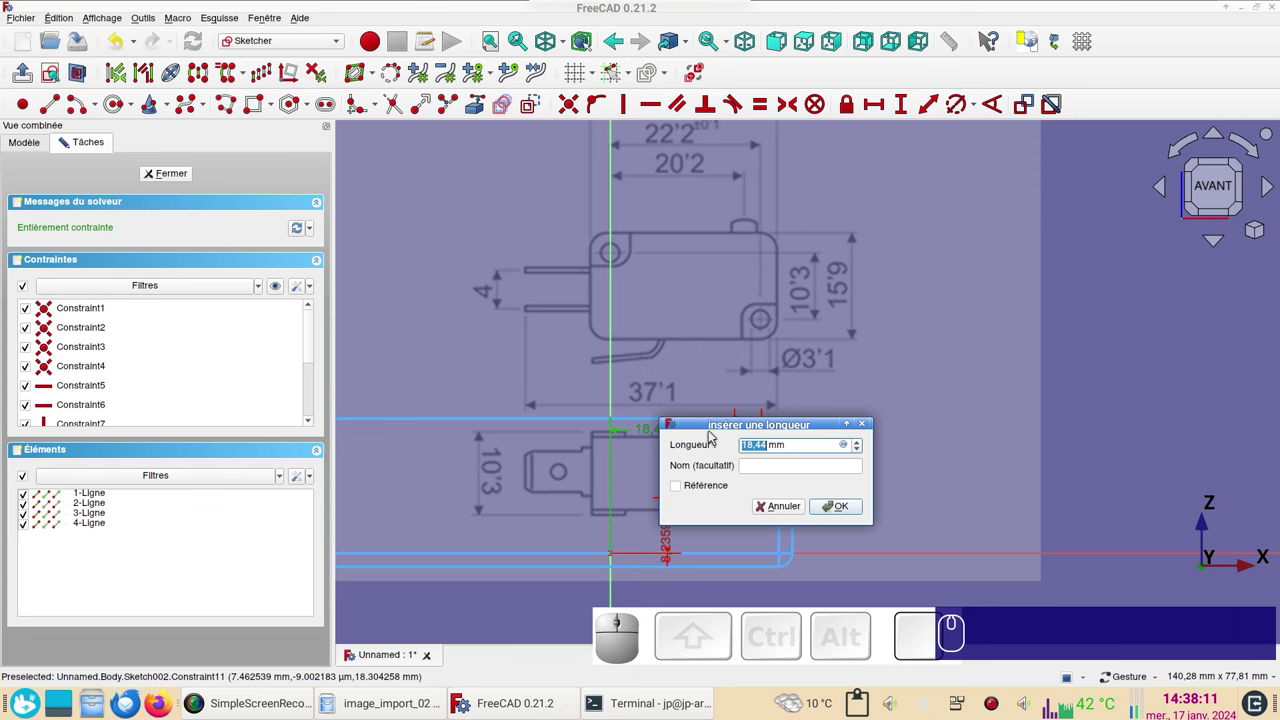
{"action": "key", "text": "KP_1"}
{"action": "key", "text": "KP_8"}
{"action": "key", "text": "."}
{"action": "key", "text": "KP_5"}
{"action": "key", "text": "Return"}
{"action": "scroll", "scroll_direction": "up", "scroll_amount": 3}
- Constrain the slot corner 8.2 mm vertically, then reopen the horizontal distance to adjust it toward 18.4 mm
{"action": "left_click", "coordinate": [689, 570]}
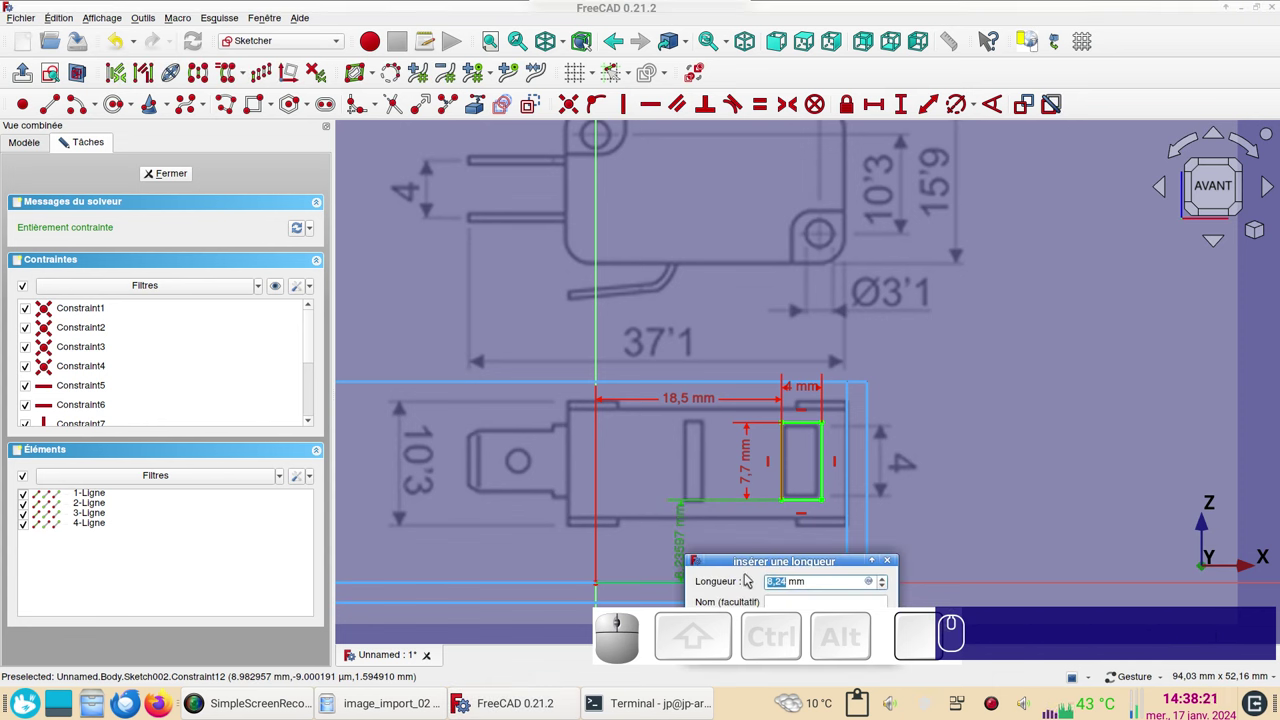
{"action": "key", "text": "KP_8"}
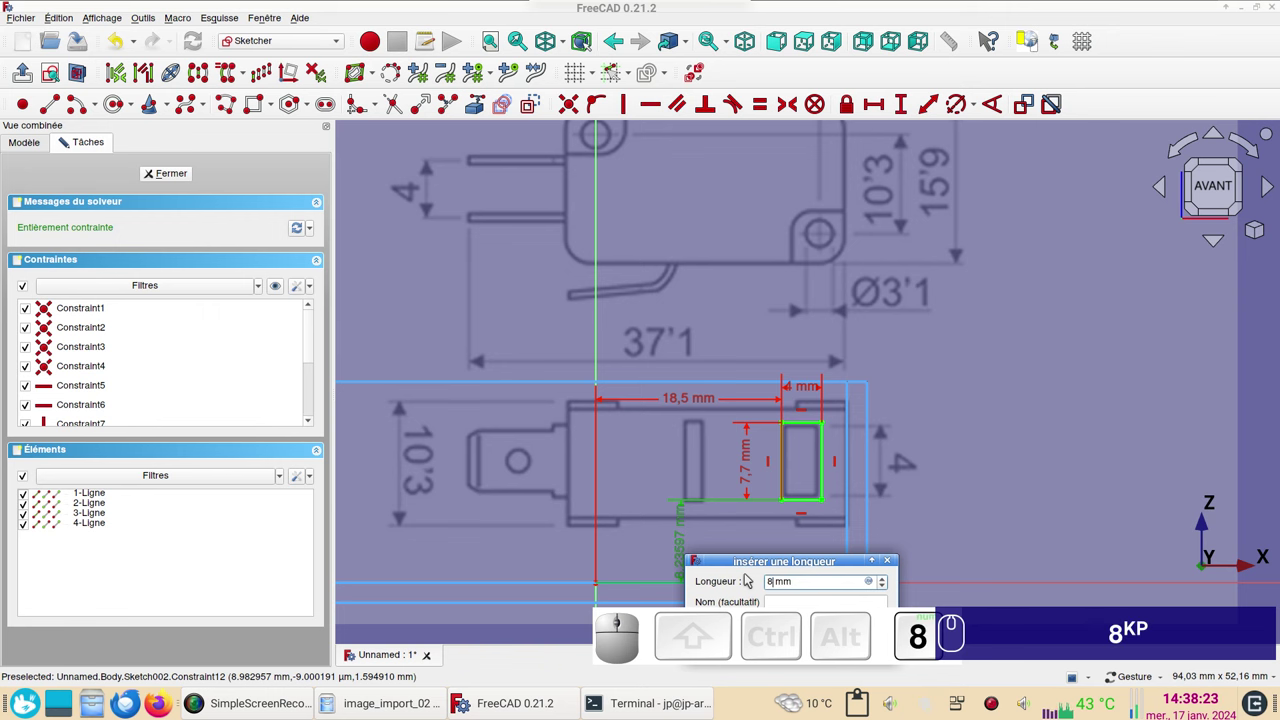
{"action": "key", "text": "KP_Decimal"}
{"action": "key", "text": "KP_2"}
{"action": "key", "text": "Return"}
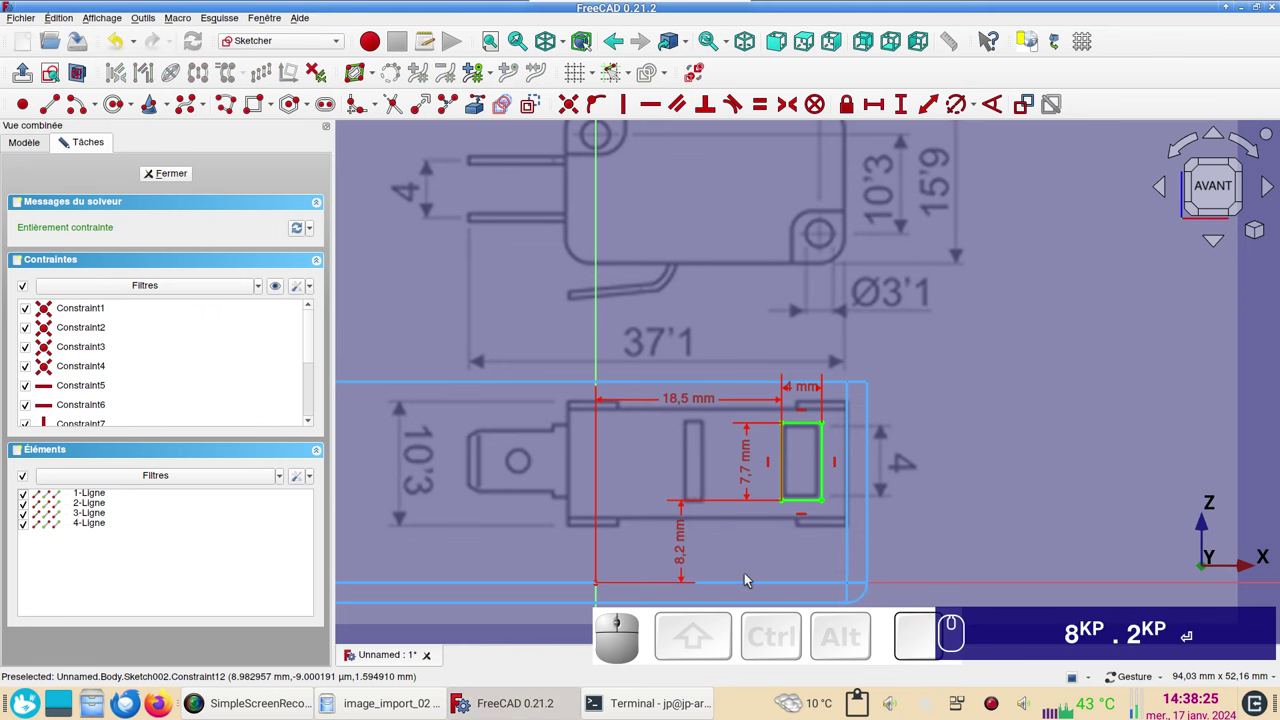
{"action": "scroll", "scroll_direction": "up", "scroll_amount": 3}
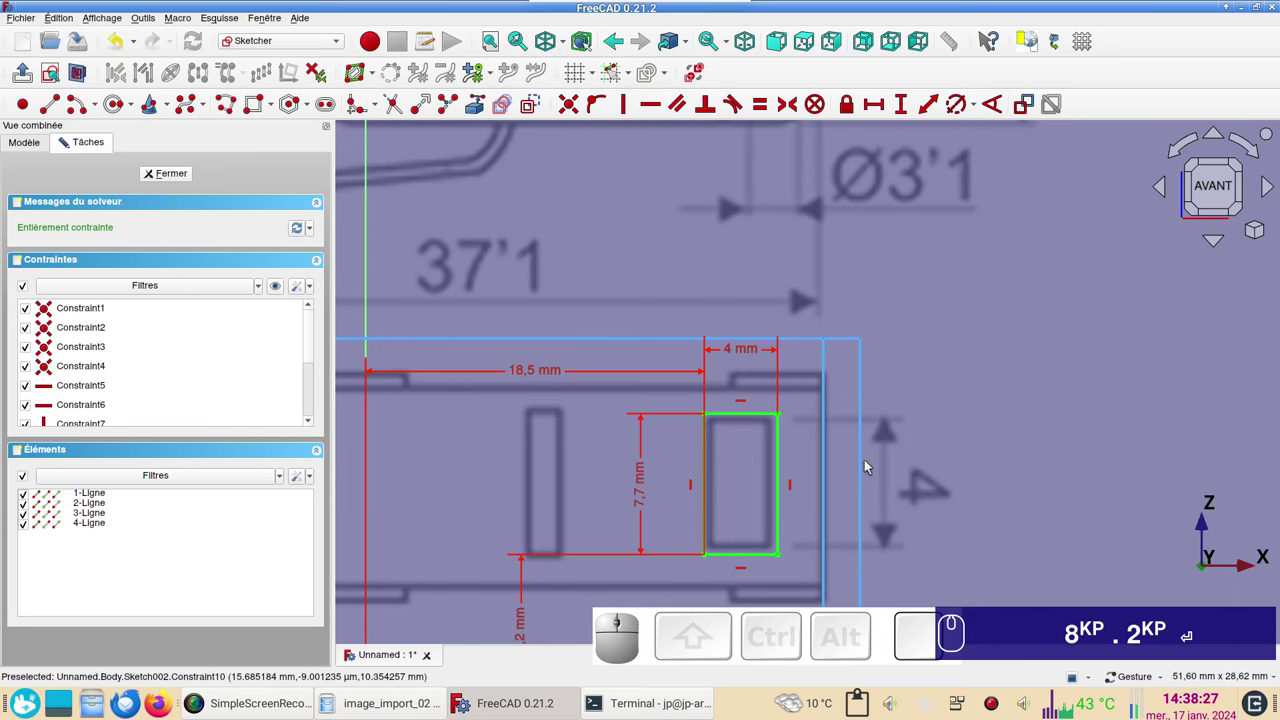
{"action": "scroll", "scroll_direction": "down", "scroll_amount": 3}
{"action": "left_click", "coordinate": [596, 394]}
{"action": "key", "text": "KP_1"}
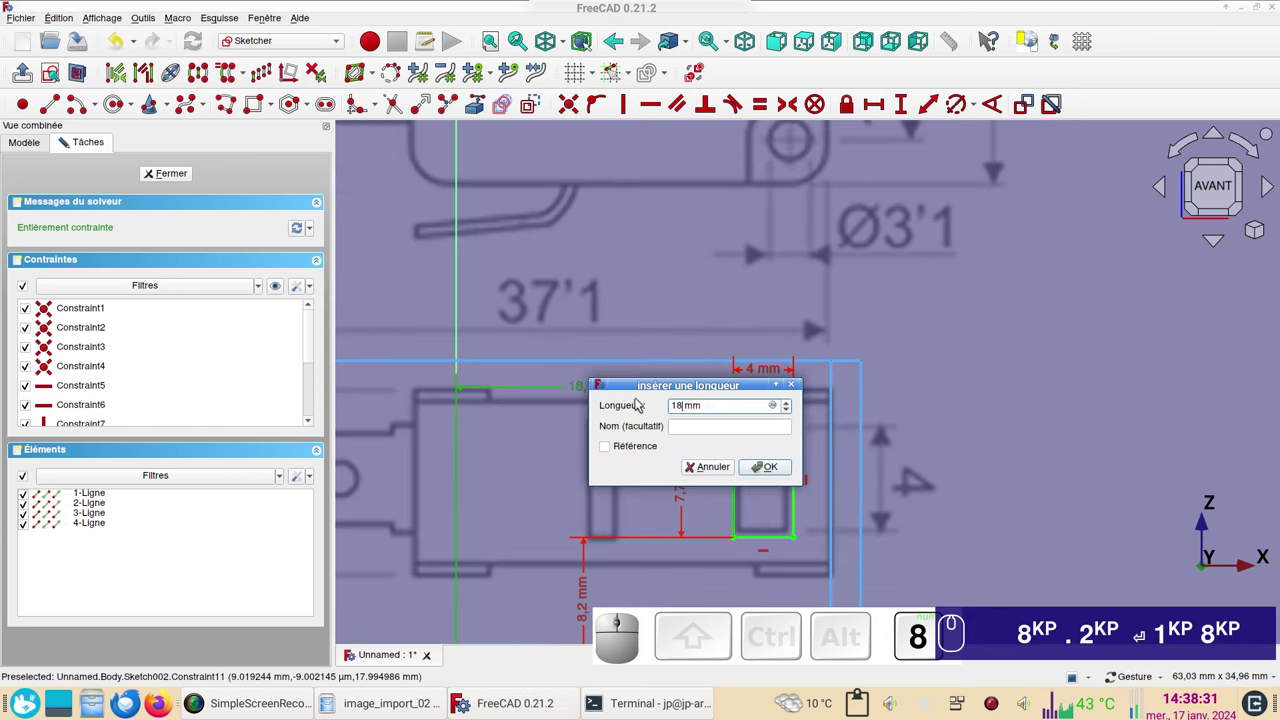
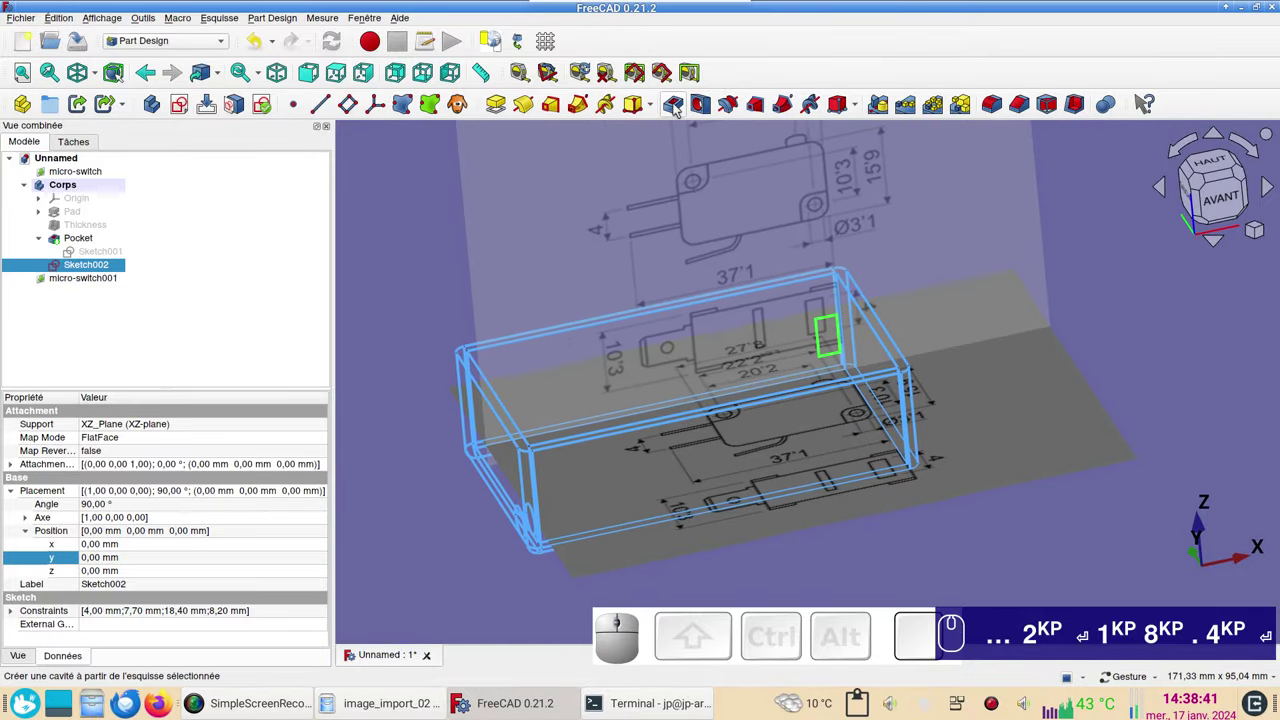
- Start a Pocket from the slot sketch with type À travers tout and check the cut
{"action": "left_click", "coordinate": [676, 110]}
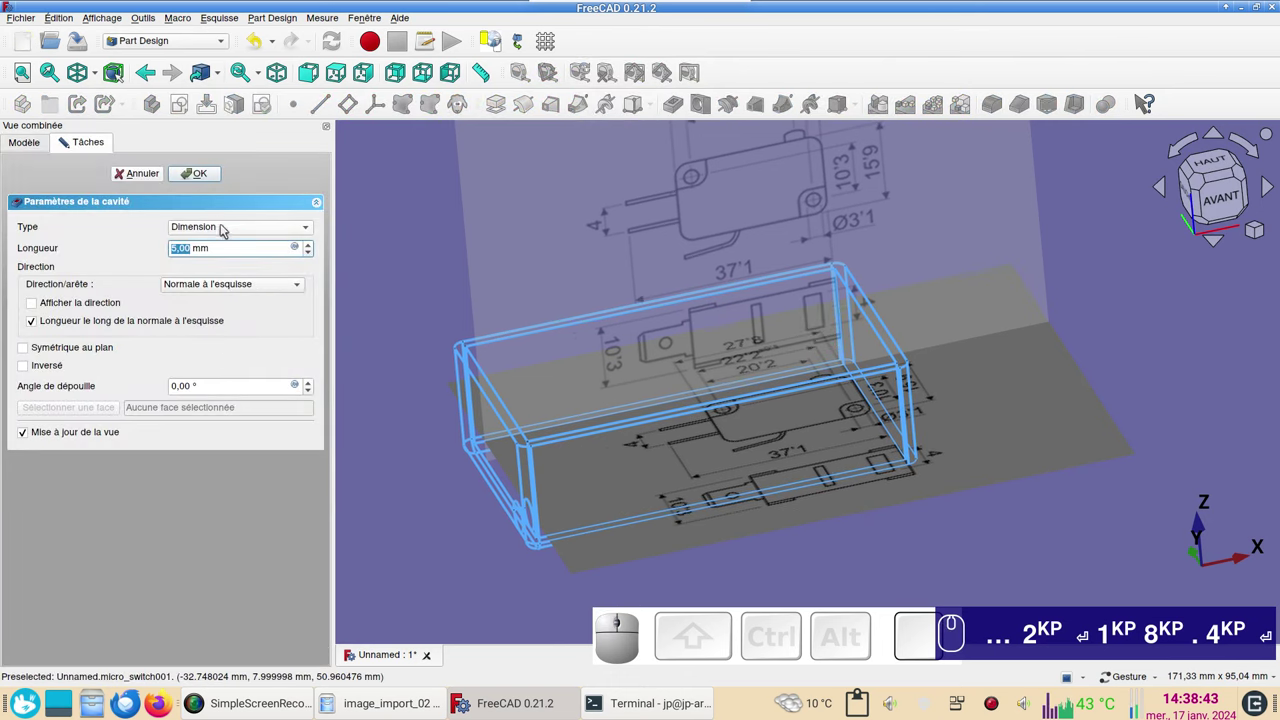
{"action": "left_click", "coordinate": [226, 230]}
{"action": "left_click", "coordinate": [232, 245]}
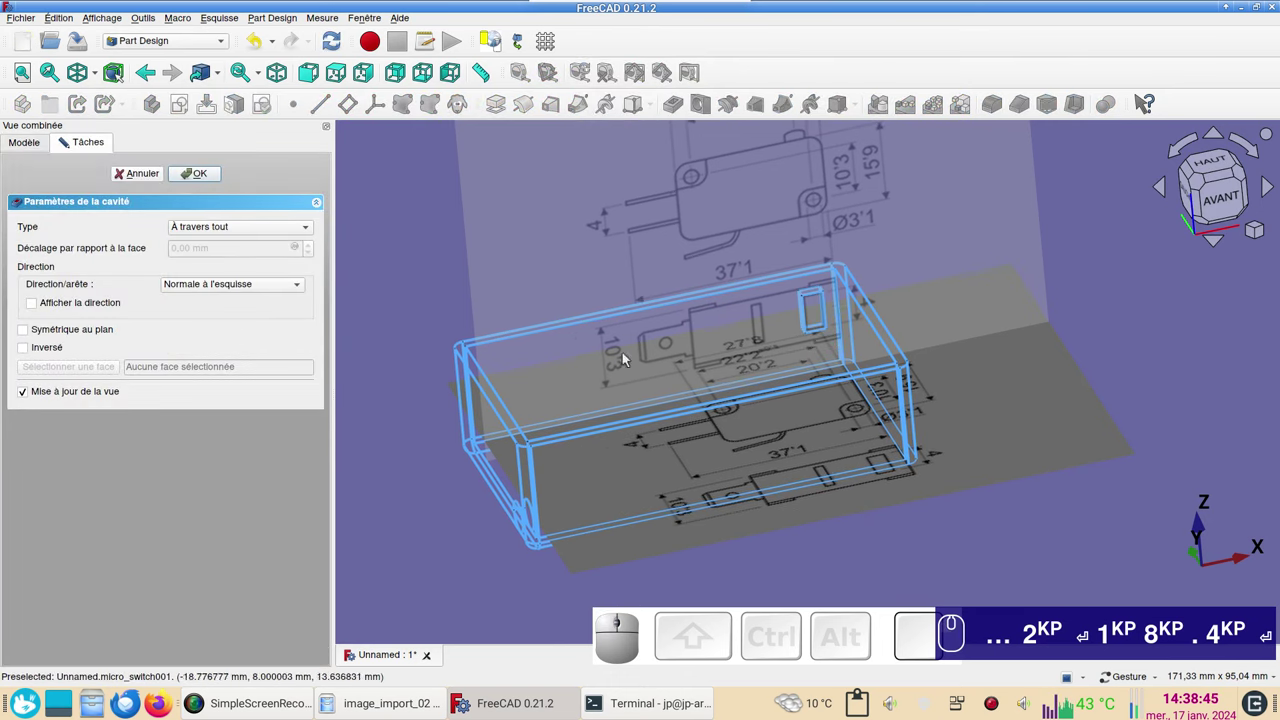
{"action": "left_click_drag", "start_coordinate": [888, 364], "coordinate": [684, 391]}
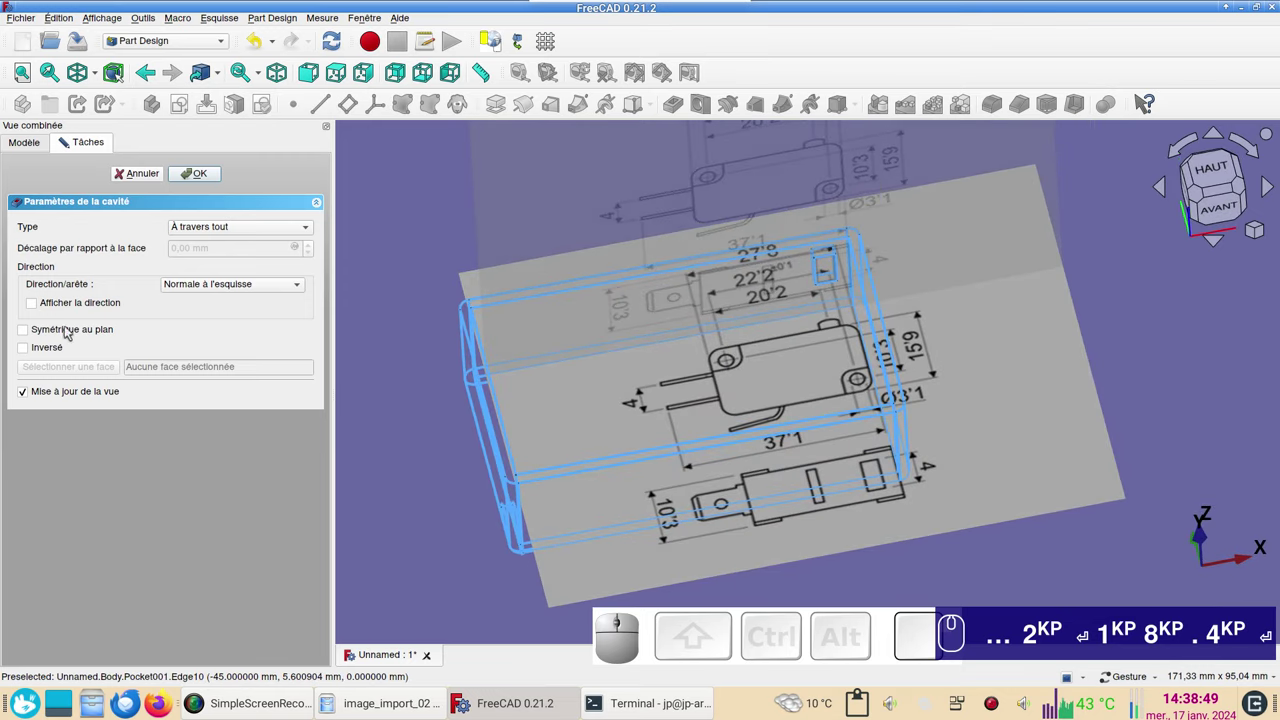
- Adjust the pocket task values (2, then 18.4) and confirm Pocket001 through the box wall
{"action": "left_click", "coordinate": [36, 354]}
{"action": "left_click", "coordinate": [37, 355]}
{"action": "key", "text": "KP_2"}
{"action": "key", "text": "Return"}
{"action": "key", "text": "KP_1"}
{"action": "key", "text": "KP_8"}
{"action": "type", "text": "."}
{"action": "key", "text": "KP_4"}
{"action": "left_click", "coordinate": [218, 182]}
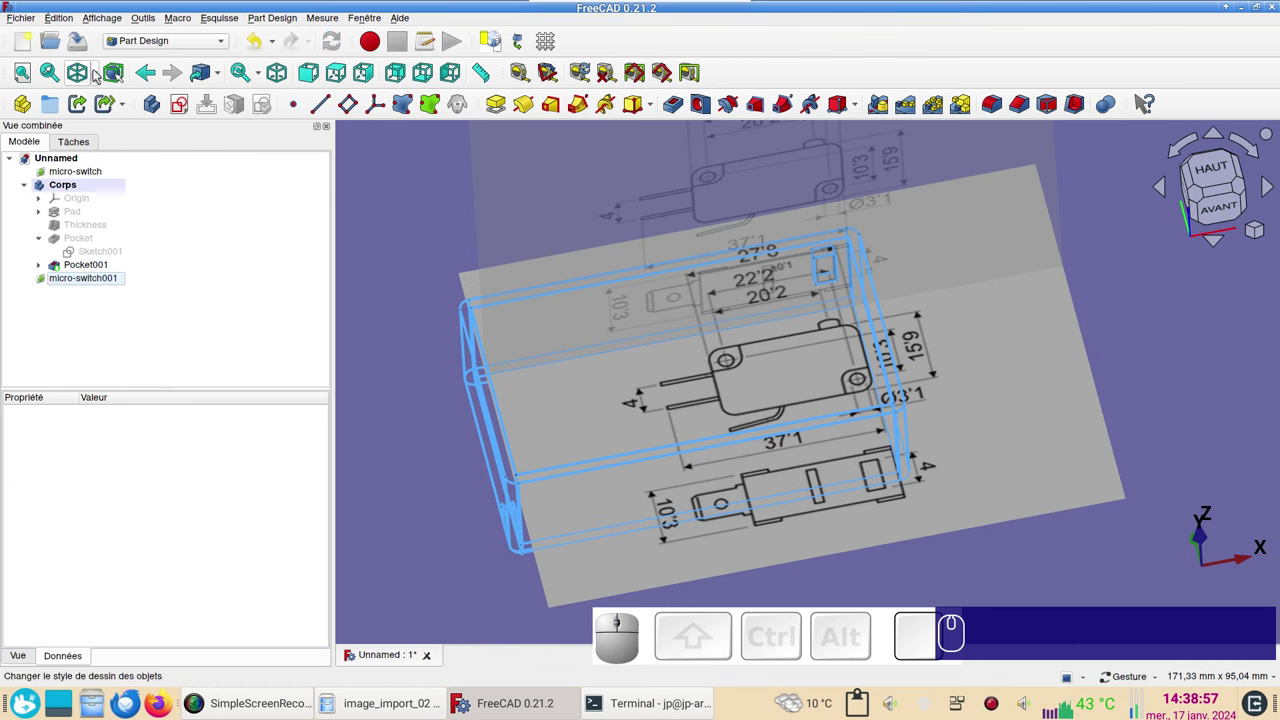
- Switch the draw style to shaded so the slot shows in the box wall
{"action": "left_click", "coordinate": [101, 78]}
{"action": "left_click", "coordinate": [103, 96]}
{"action": "scroll", "scroll_direction": "up", "scroll_amount": 3}
{"action": "scroll", "scroll_direction": "down", "scroll_amount": 3}
{"action": "key", "text": "v"}
{"action": "key", "text": "KP_3"}
{"action": "key", "text": "v"}
{"action": "key", "text": "KP_1"}
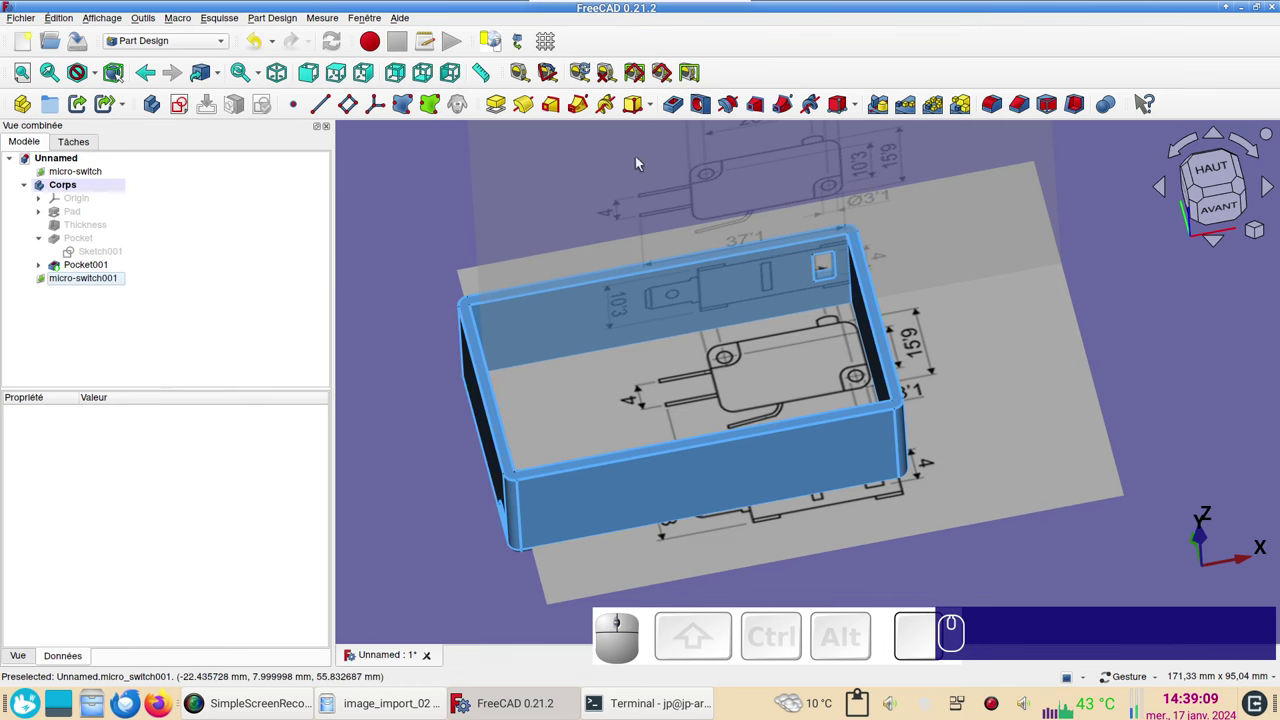
- Orbit and zoom around the hollow box to inspect the finished slot
{"action": "scroll", "scroll_direction": "down", "scroll_amount": 3}
{"action": "left_click_drag", "start_coordinate": [605, 463], "coordinate": [824, 418]}
{"action": "right_click", "coordinate": [864, 413]}
{"action": "scroll", "scroll_direction": "up", "scroll_amount": 3}
{"action": "left_click_drag", "start_coordinate": [854, 370], "coordinate": [935, 370]}
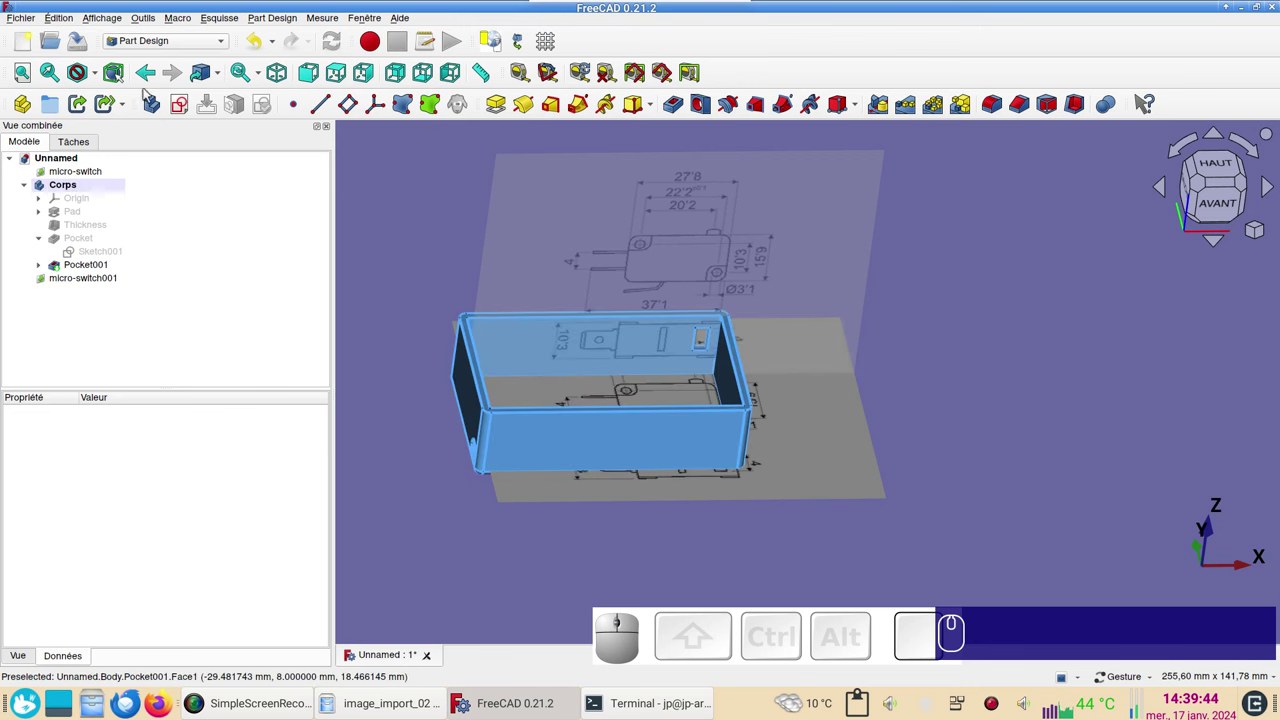
- Create a new body Corps001 for the button and look at the model from the top
{"action": "left_click", "coordinate": [154, 115]}
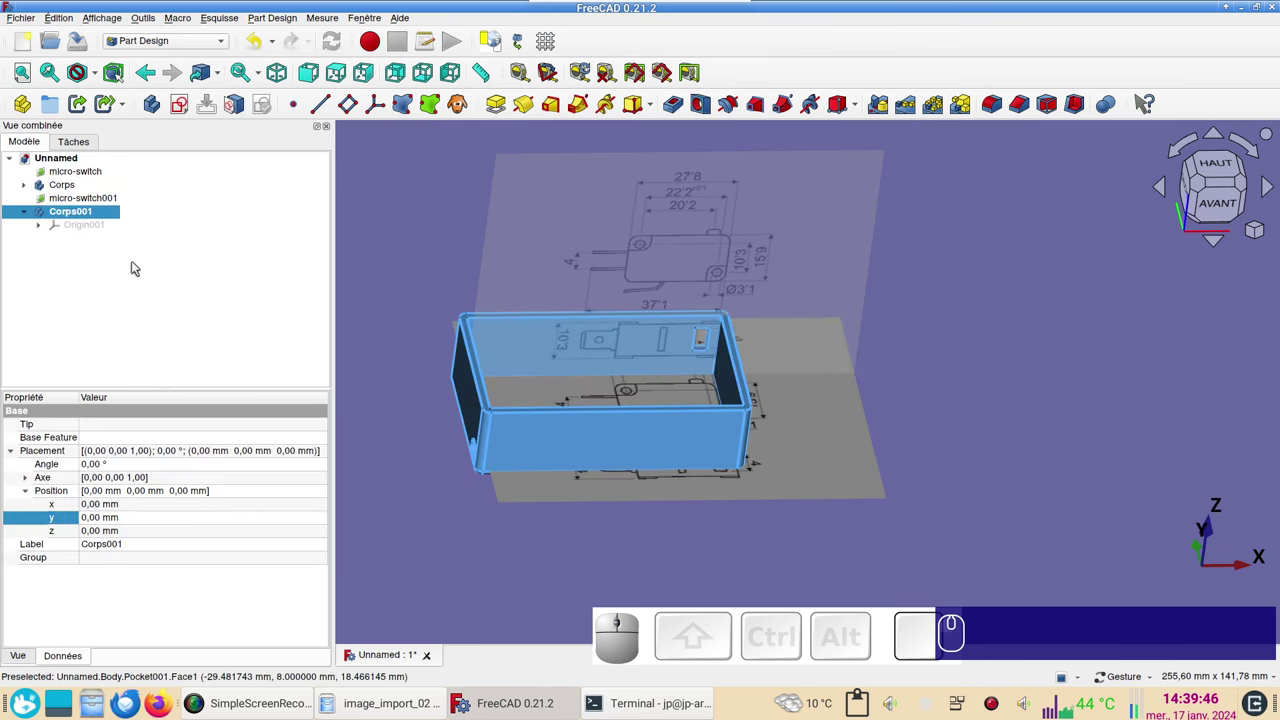
{"action": "left_click_drag", "start_coordinate": [812, 384], "coordinate": [1094, 277]}
{"action": "left_click", "coordinate": [1220, 193]}
{"action": "scroll", "scroll_direction": "up", "scroll_amount": 3}
{"action": "left_click_drag", "start_coordinate": [796, 314], "coordinate": [912, 344]}
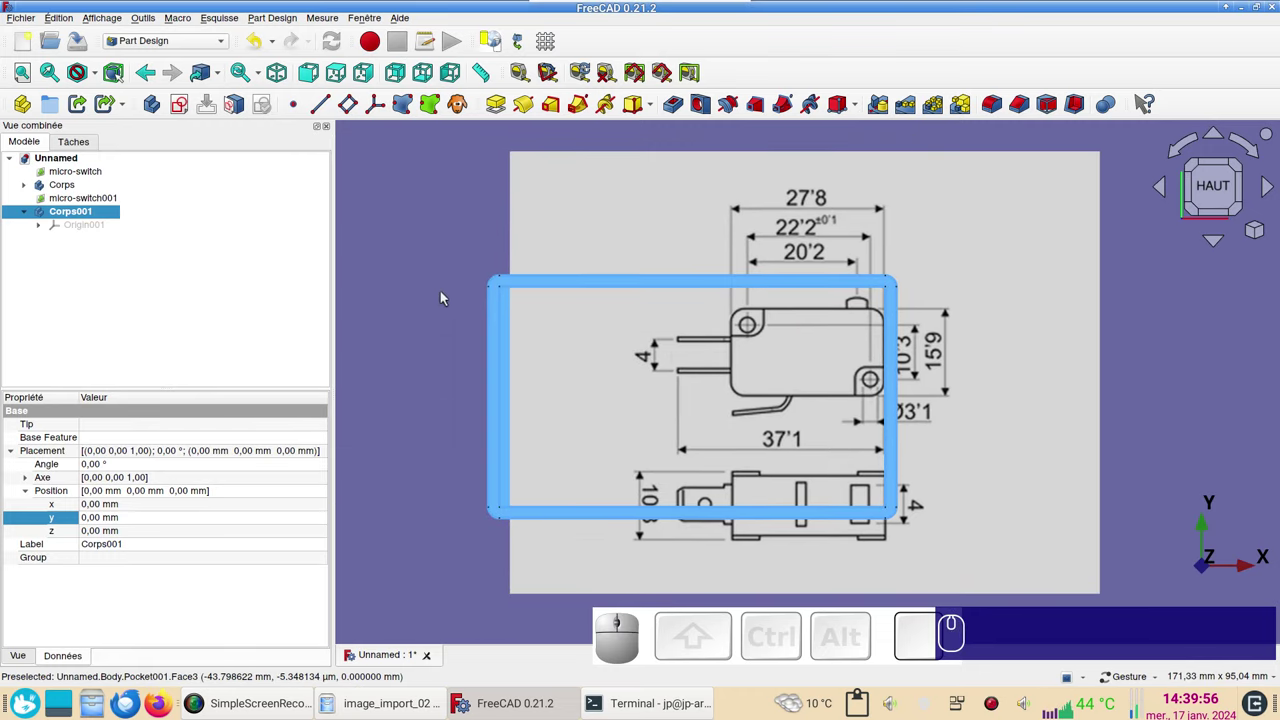
- Show the model as wireframe again and zoom in on the switch plunger
{"action": "key", "text": "v"}
{"action": "key", "text": "KP_3"}
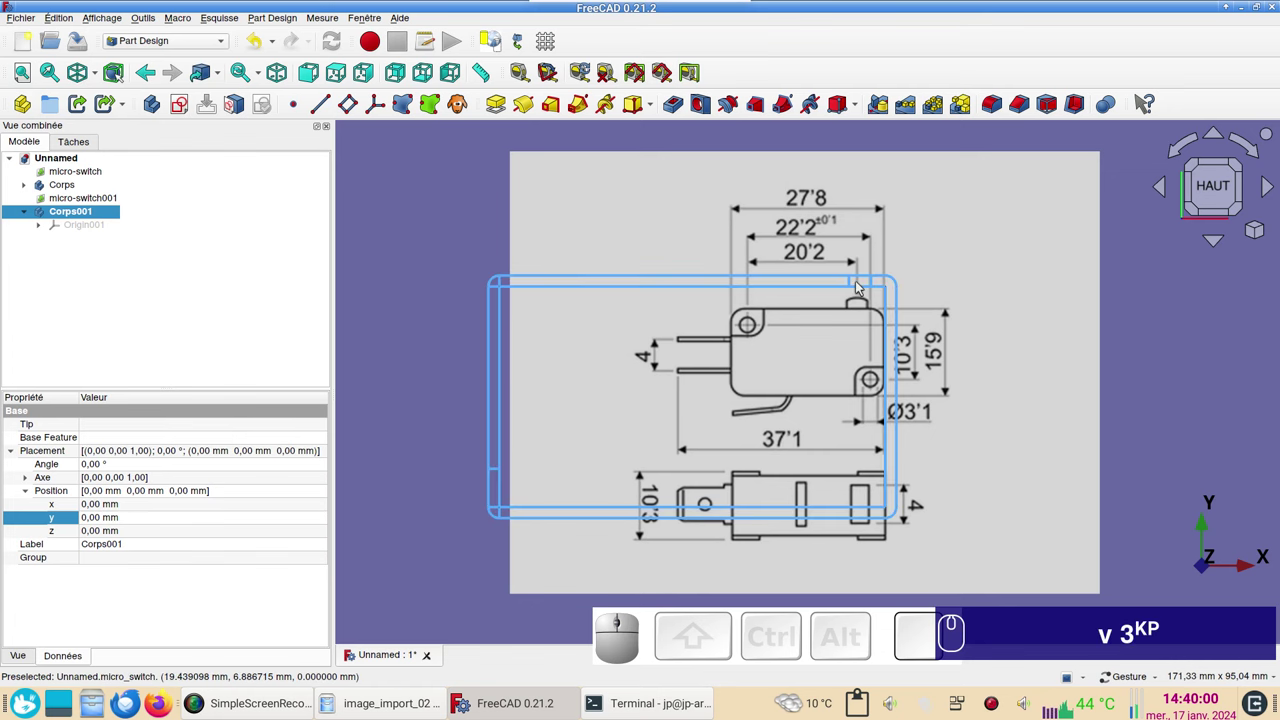
{"action": "scroll", "scroll_direction": "up", "scroll_amount": 3}
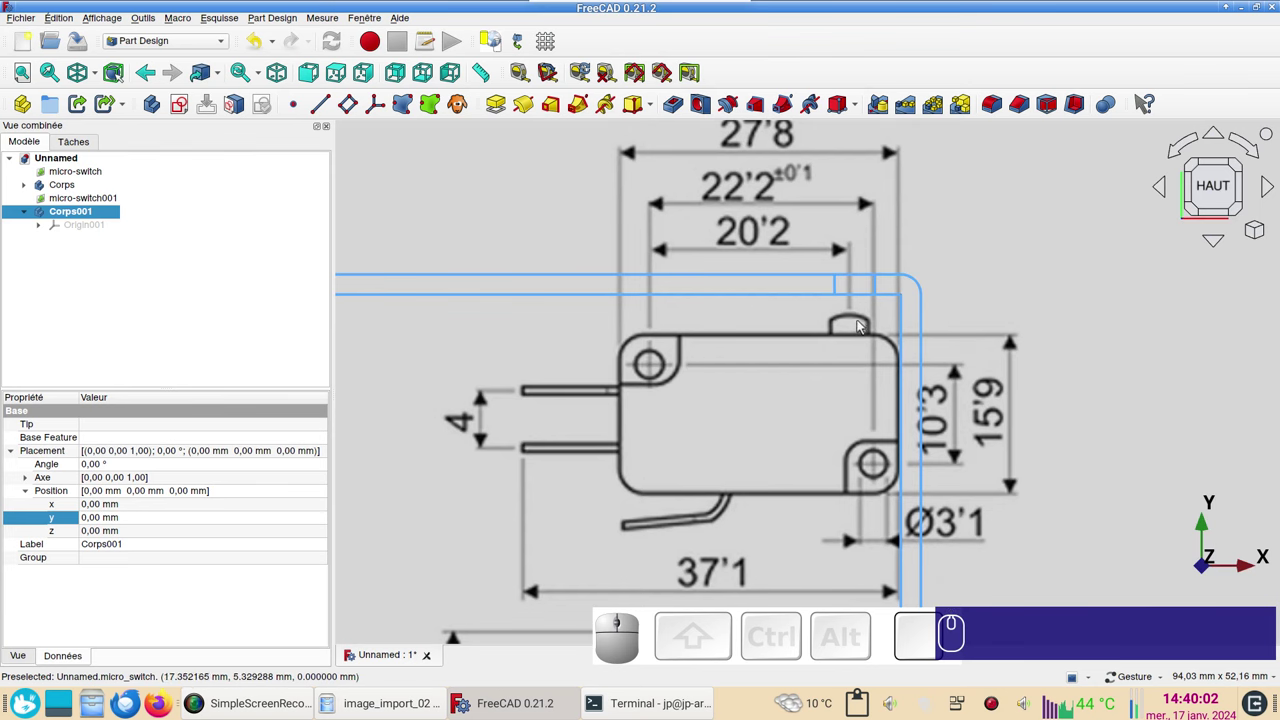
{"action": "scroll", "scroll_direction": "up", "scroll_amount": 3}
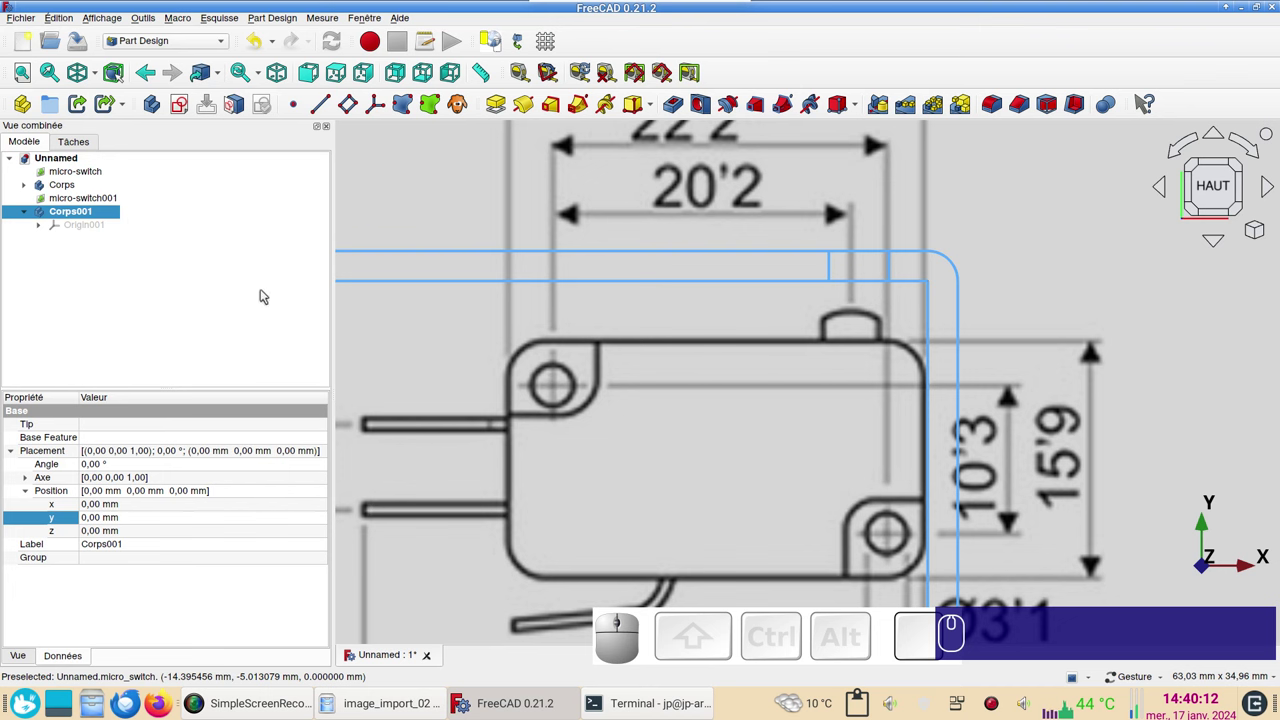
- Create a new sketch in Corps001 on XY-plane001
{"action": "left_click", "coordinate": [268, 296]}
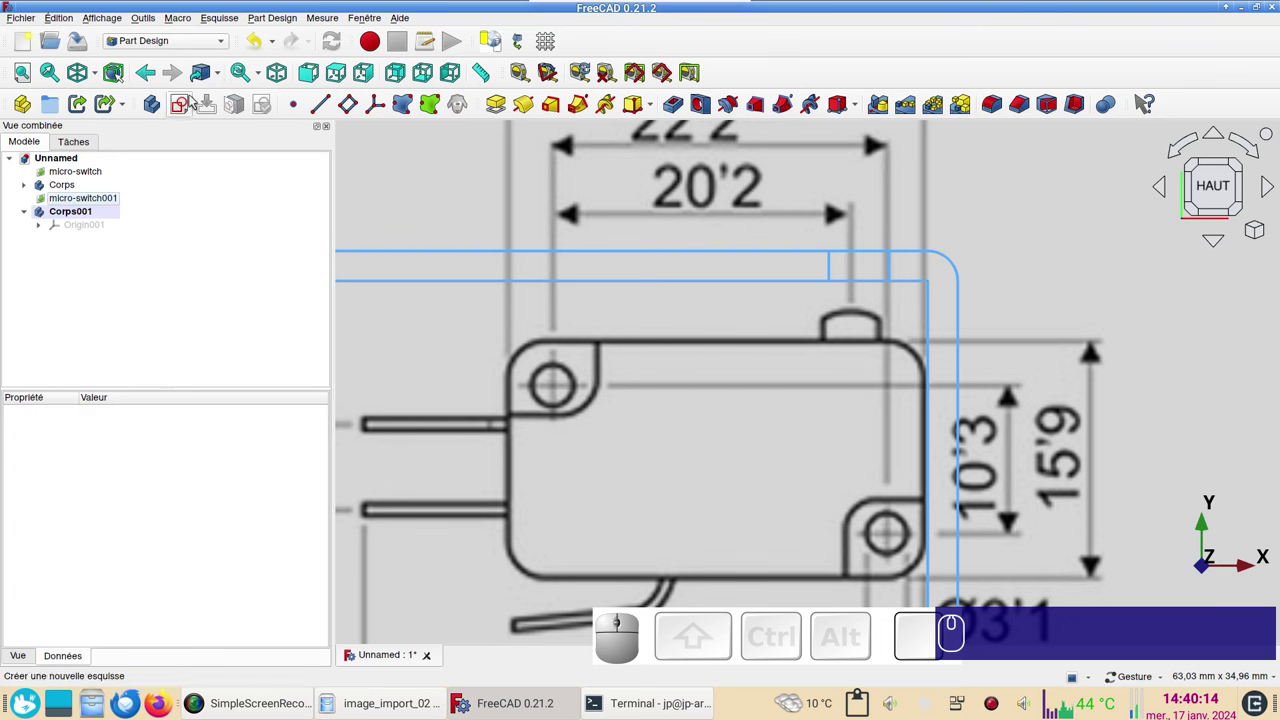
{"action": "left_click", "coordinate": [183, 112]}
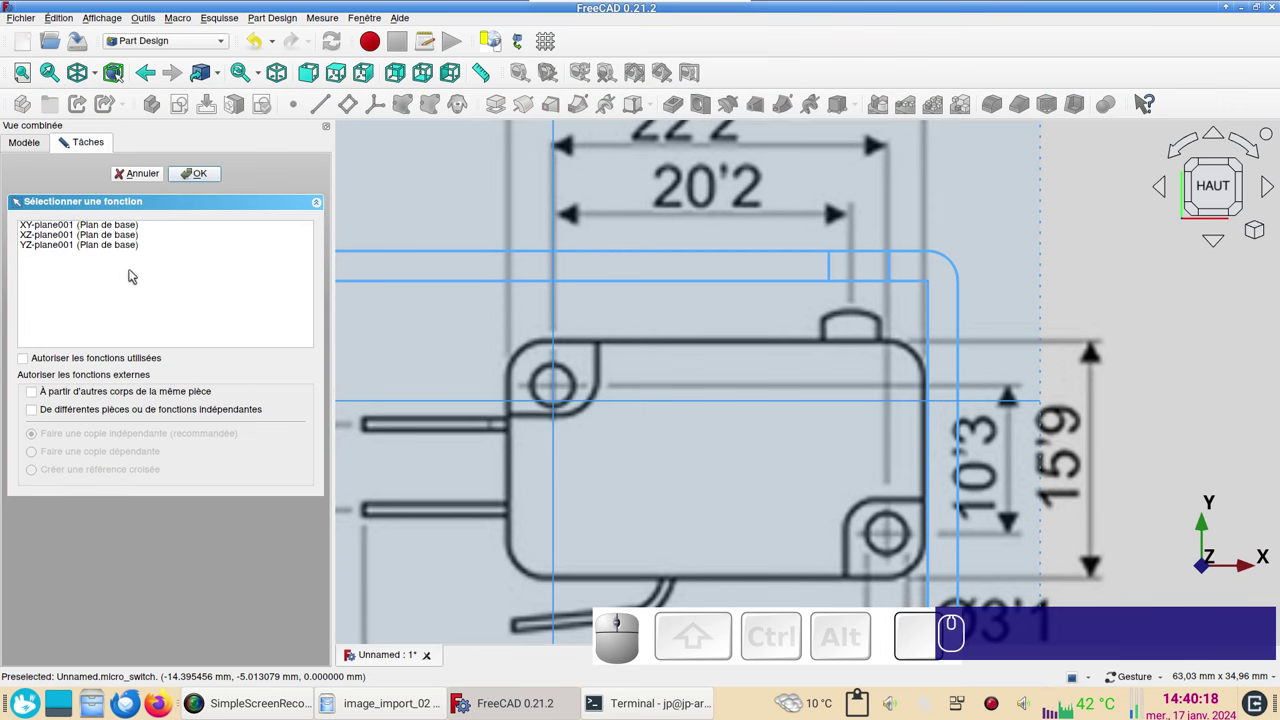
{"action": "left_click", "coordinate": [70, 230]}
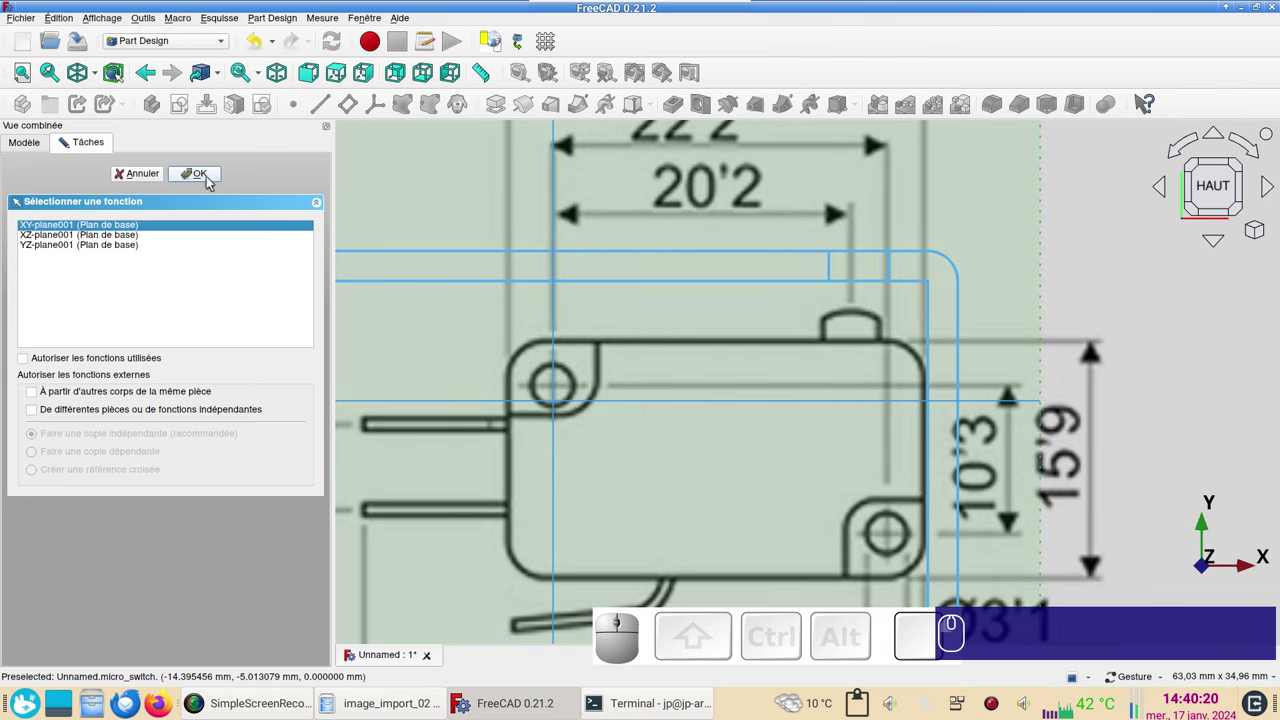
{"action": "left_click", "coordinate": [212, 181]}
{"action": "scroll", "scroll_direction": "up", "scroll_amount": 3}
- Start the Polyline tool to draw the T-shaped button outline
{"action": "right_click", "coordinate": [909, 309]}
{"action": "right_click", "coordinate": [646, 323]}
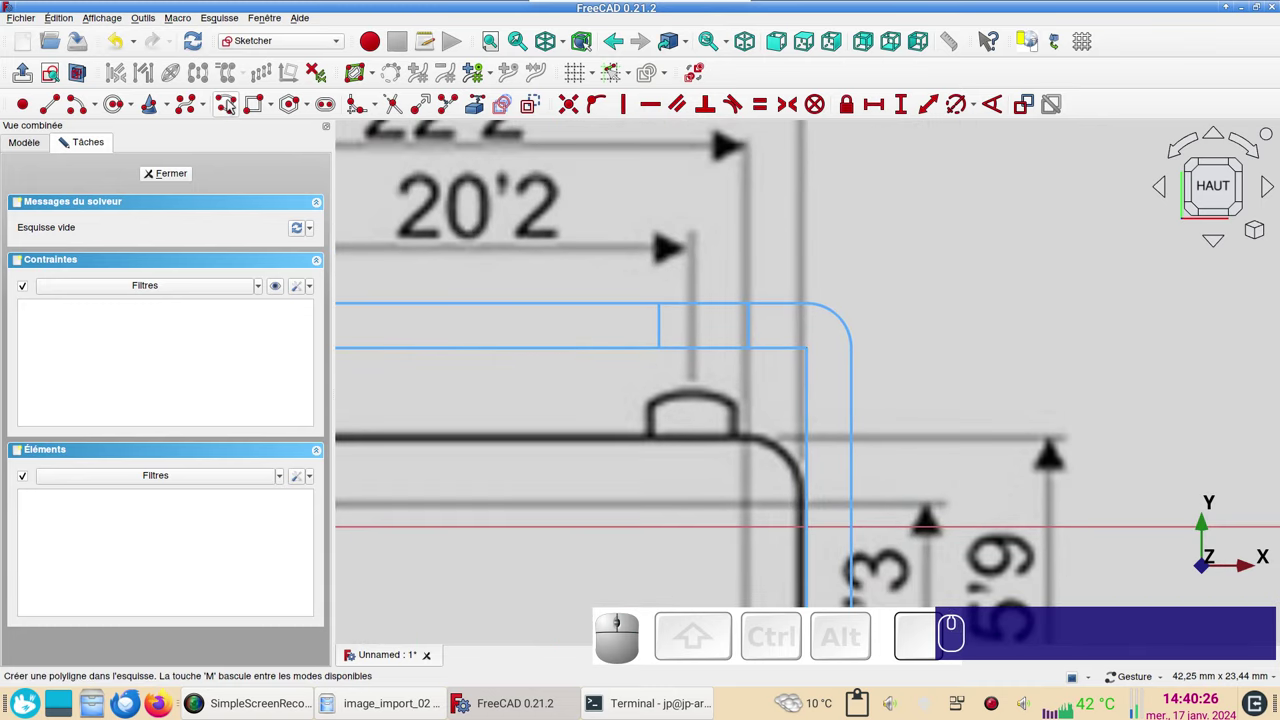
{"action": "left_click", "coordinate": [231, 103]}
{"action": "scroll", "scroll_direction": "up", "scroll_amount": 3}
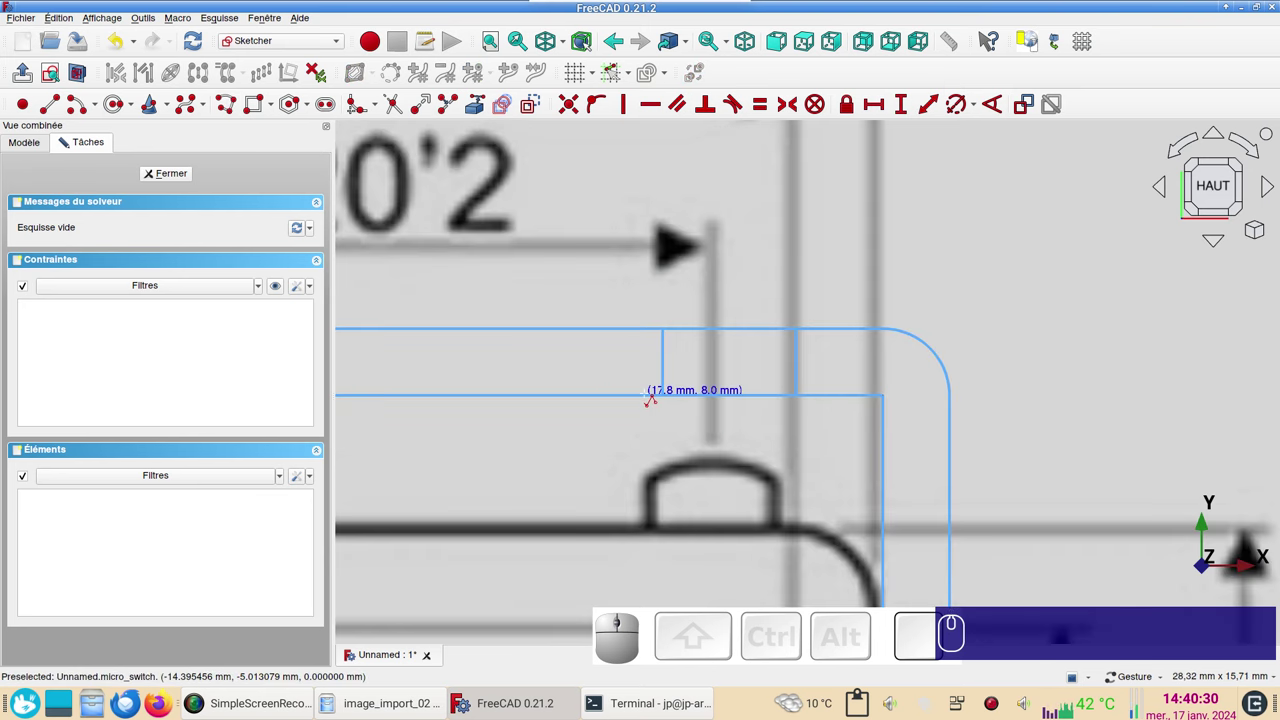
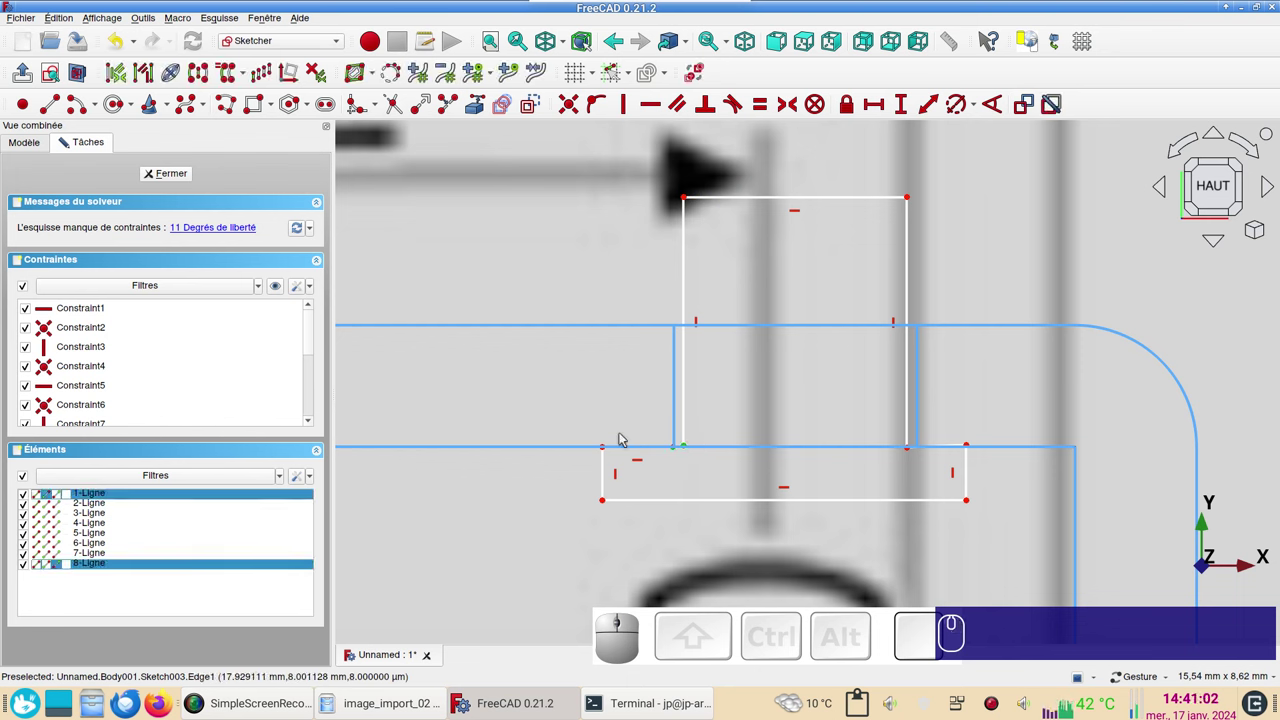
- End the polyline and make the button's two ledge lines horizontal
{"action": "key", "text": "c"}
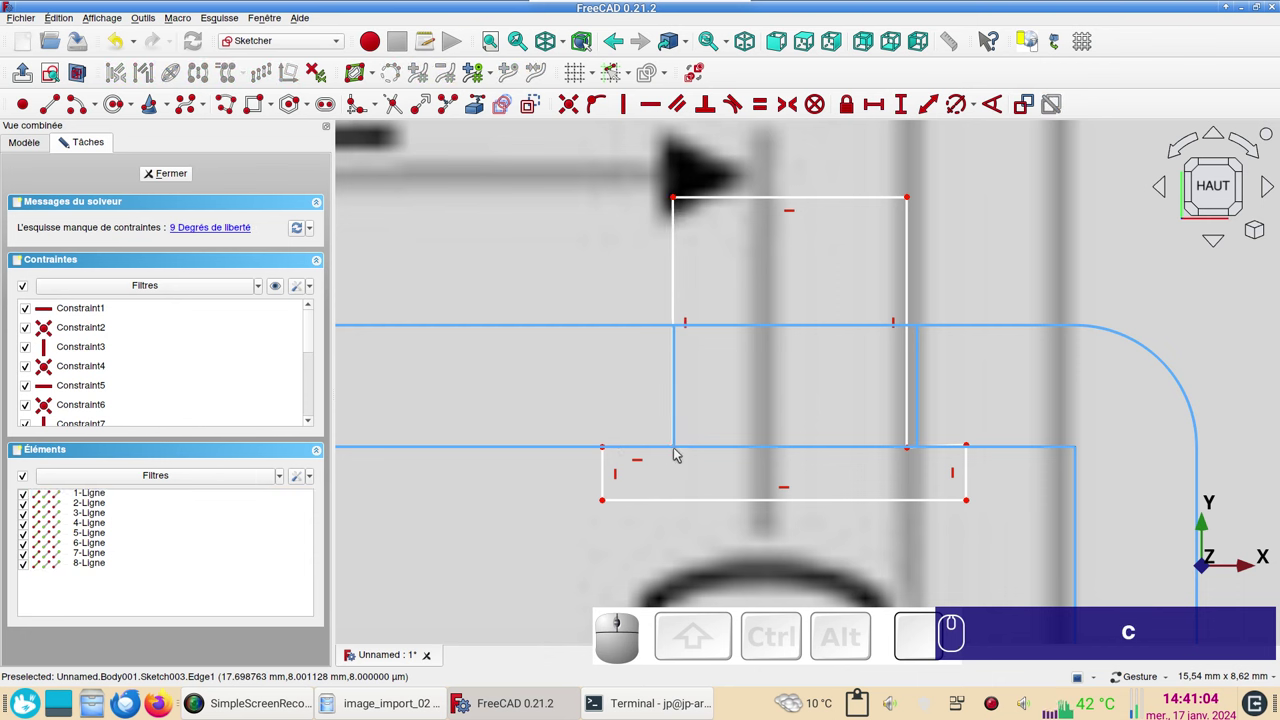
{"action": "left_click", "coordinate": [679, 453]}
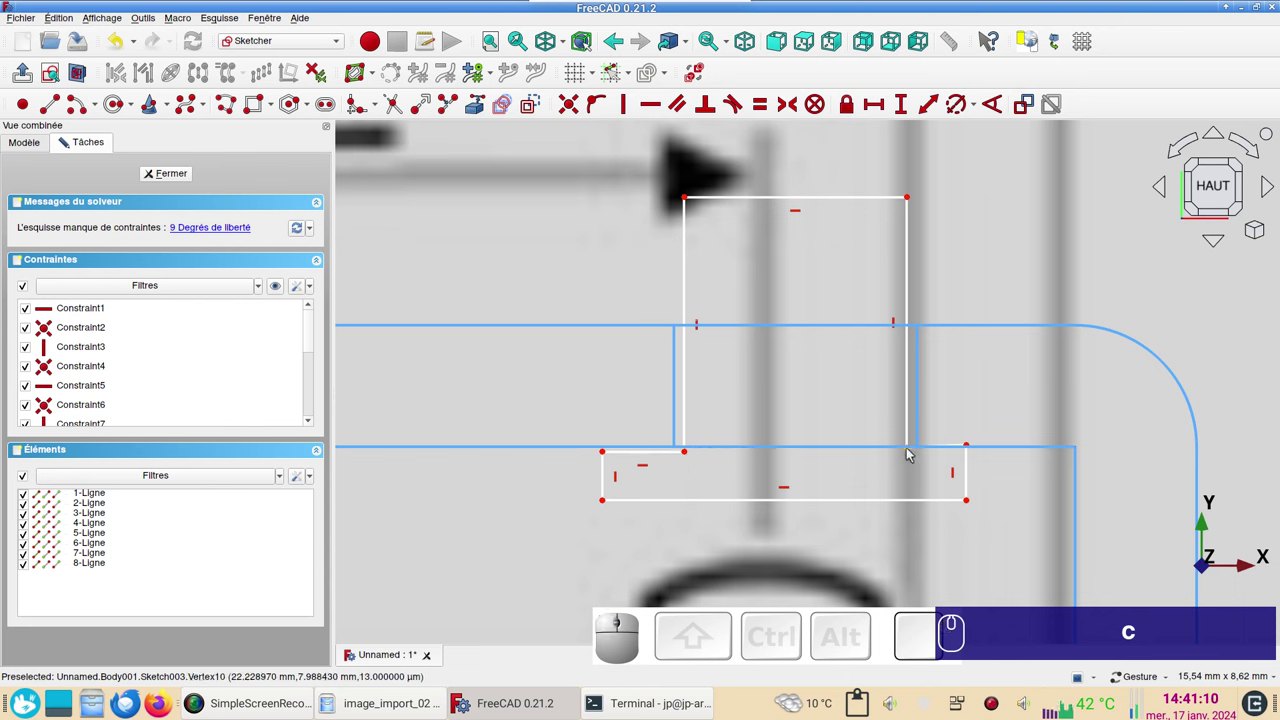
{"action": "left_click", "coordinate": [912, 453]}
{"action": "left_click", "coordinate": [686, 456]}
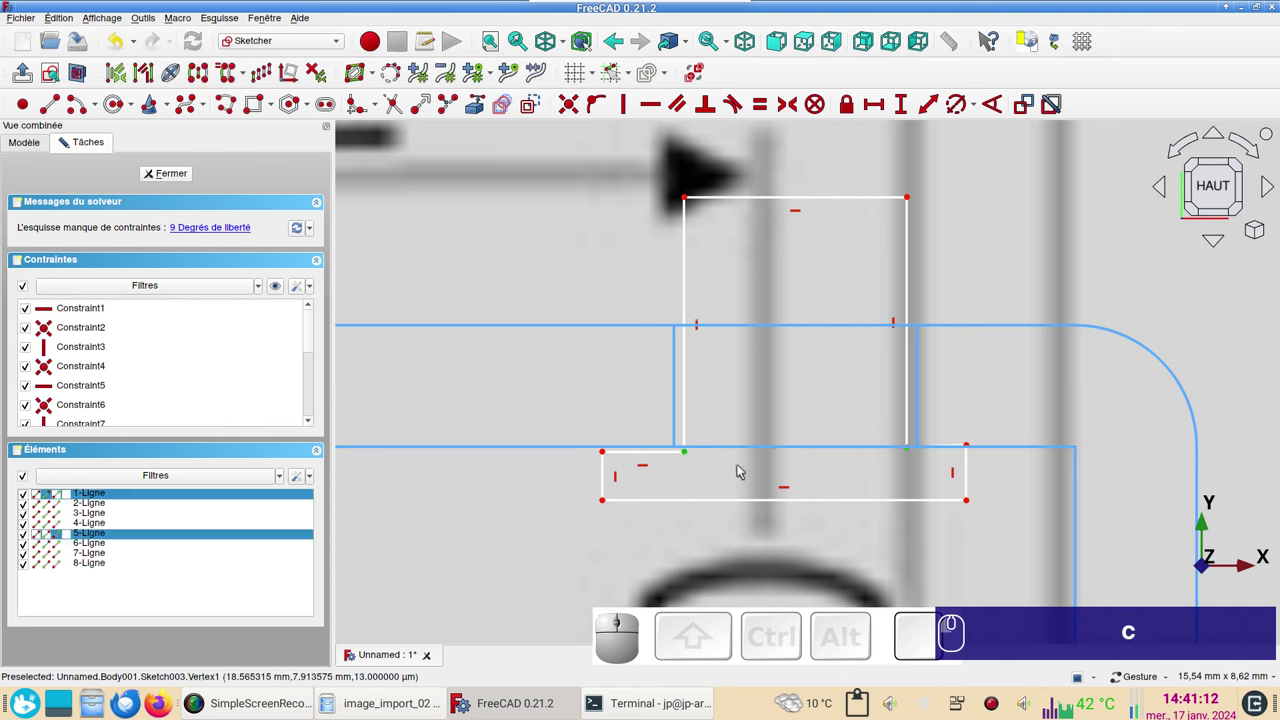
{"action": "type", "text": "ch"}
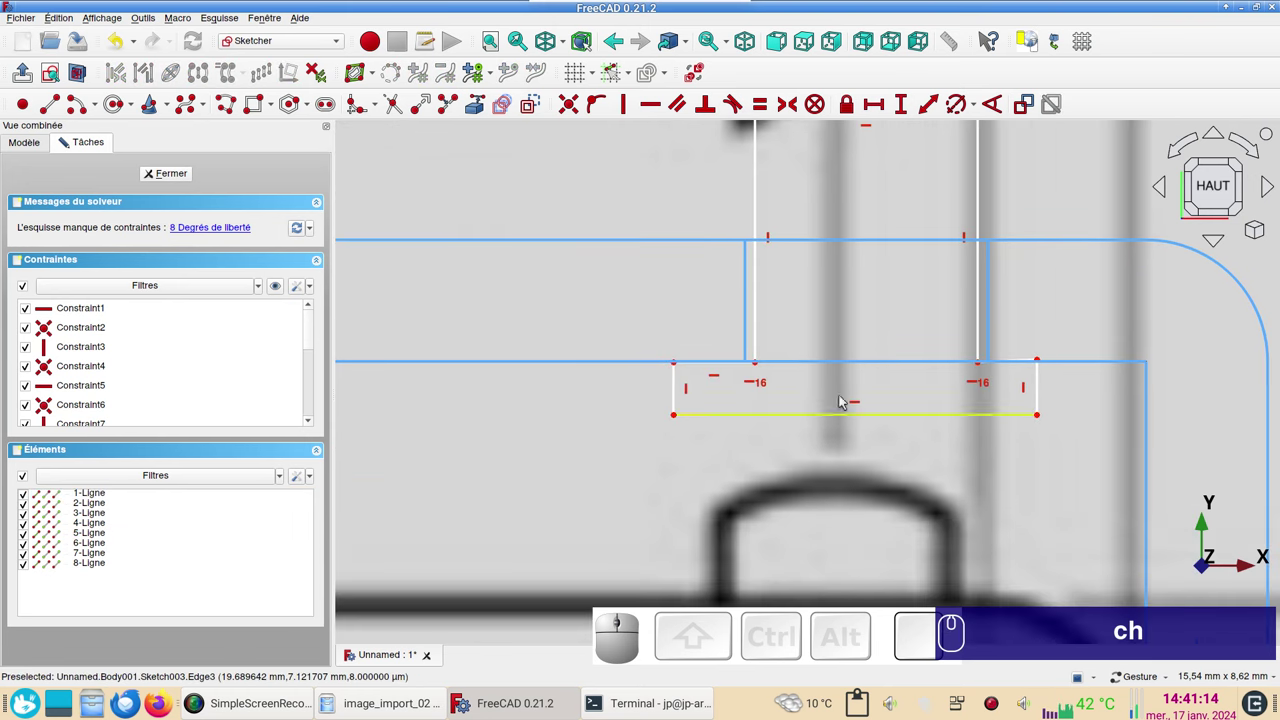
{"action": "left_click_drag", "start_coordinate": [902, 385], "coordinate": [698, 478]}
{"action": "type", "text": "ch"}
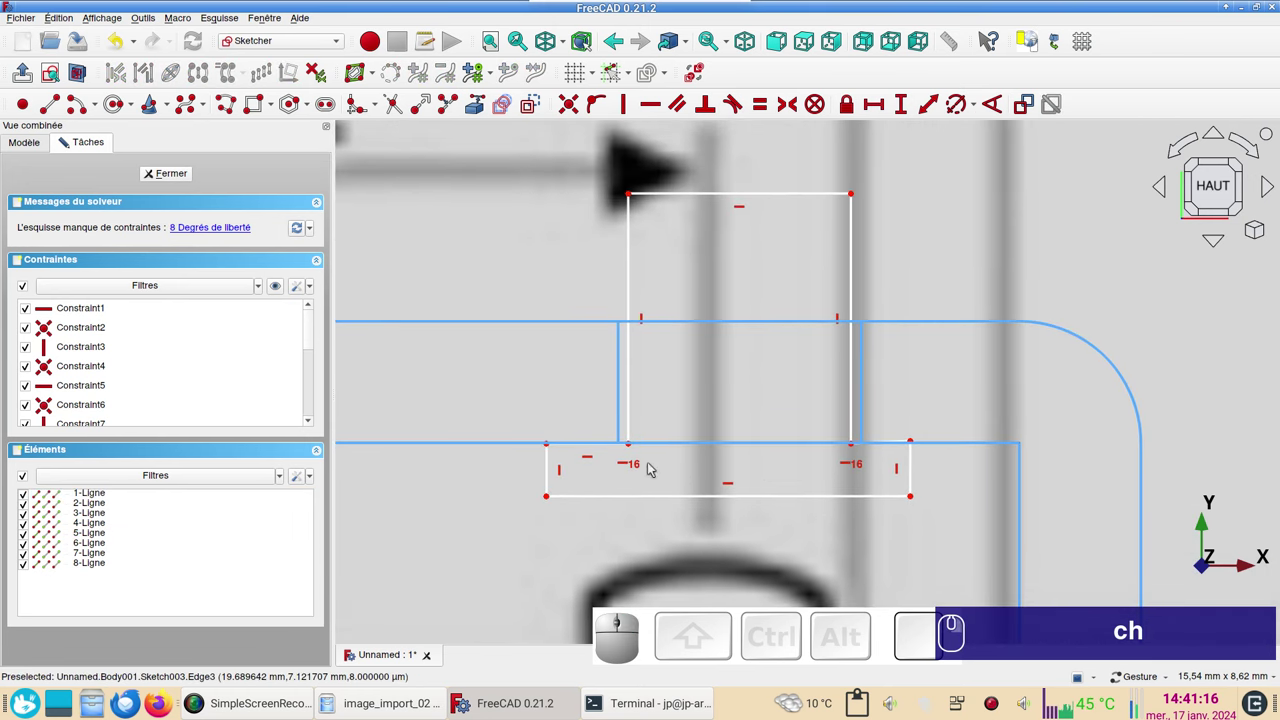
{"action": "left_click", "coordinate": [590, 450]}
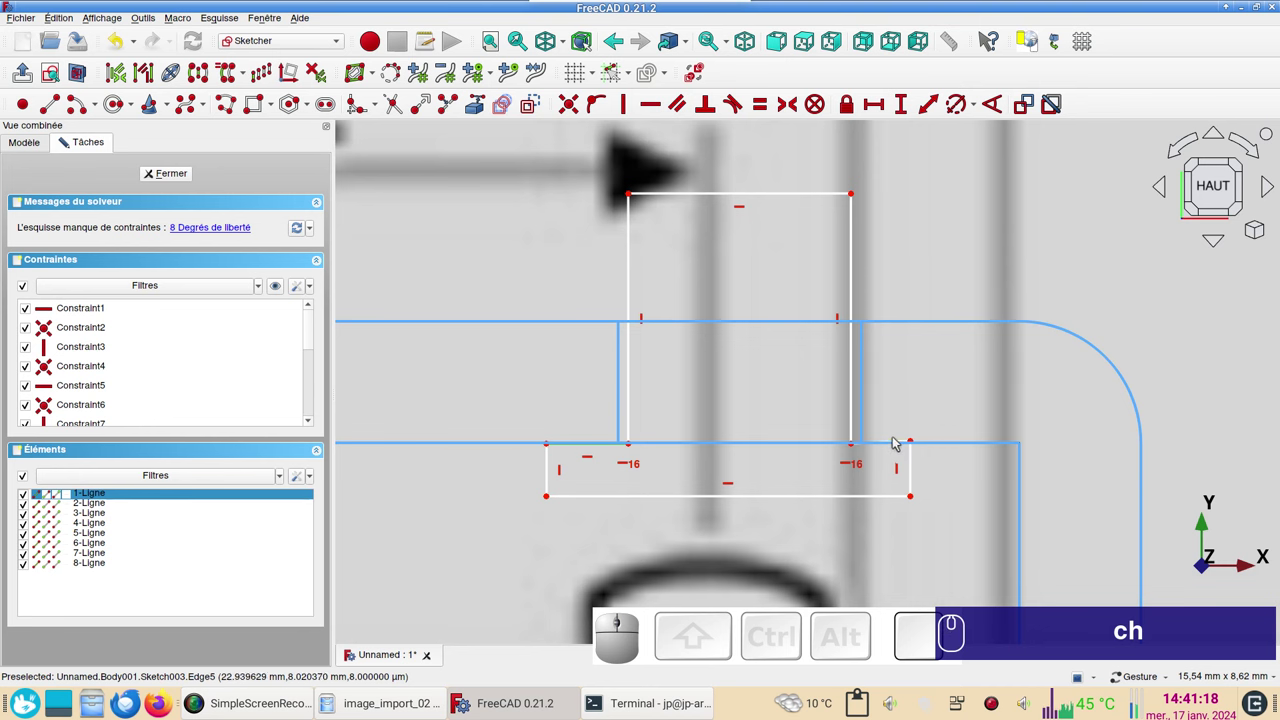
{"action": "left_click", "coordinate": [882, 471]}
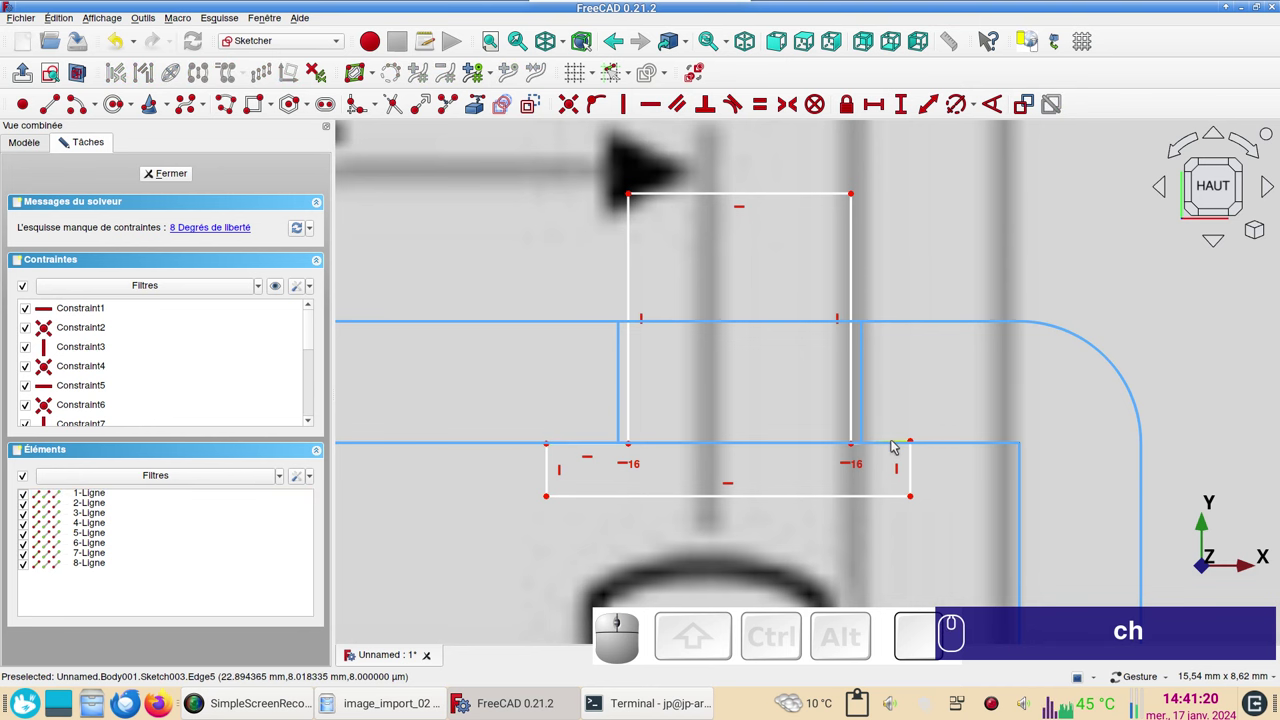
{"action": "scroll", "scroll_direction": "up", "scroll_amount": 3}
{"action": "type", "text": "ch"}
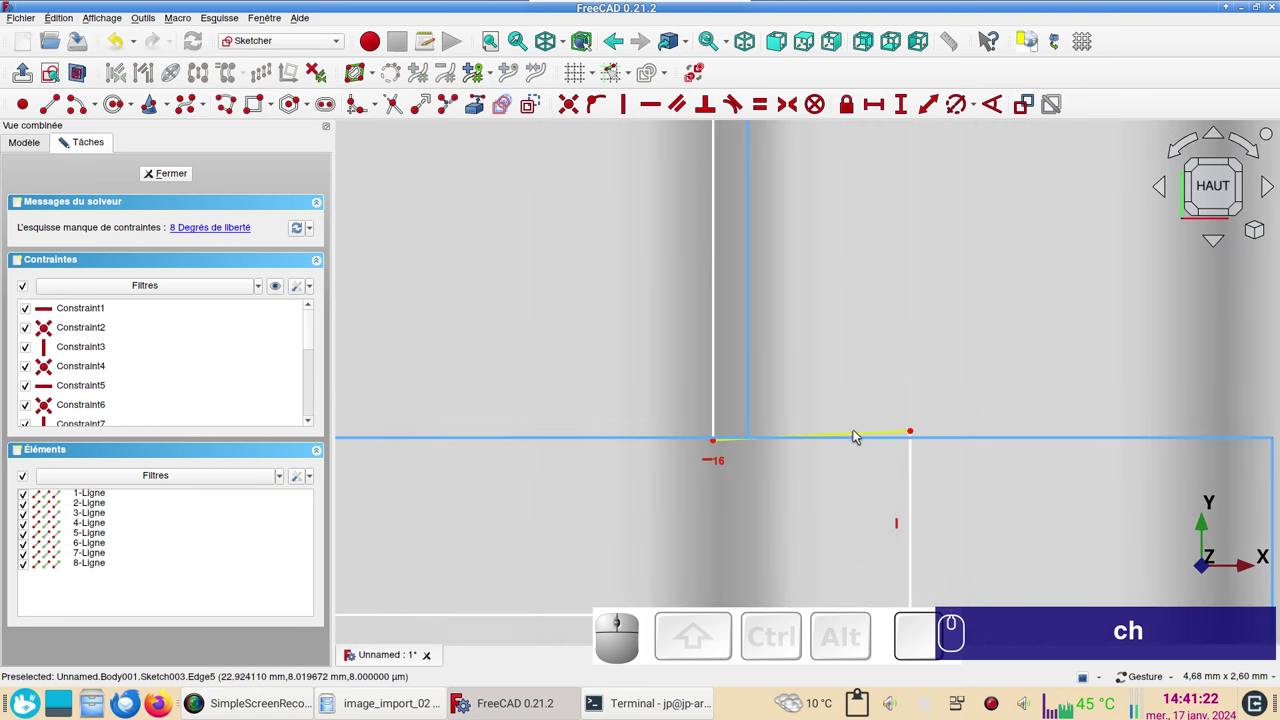
{"action": "left_click", "coordinate": [858, 438]}
{"action": "type", "text": "h"}
{"action": "scroll", "scroll_direction": "down", "scroll_amount": 3}
{"action": "left_click_drag", "start_coordinate": [669, 484], "coordinate": [907, 452]}
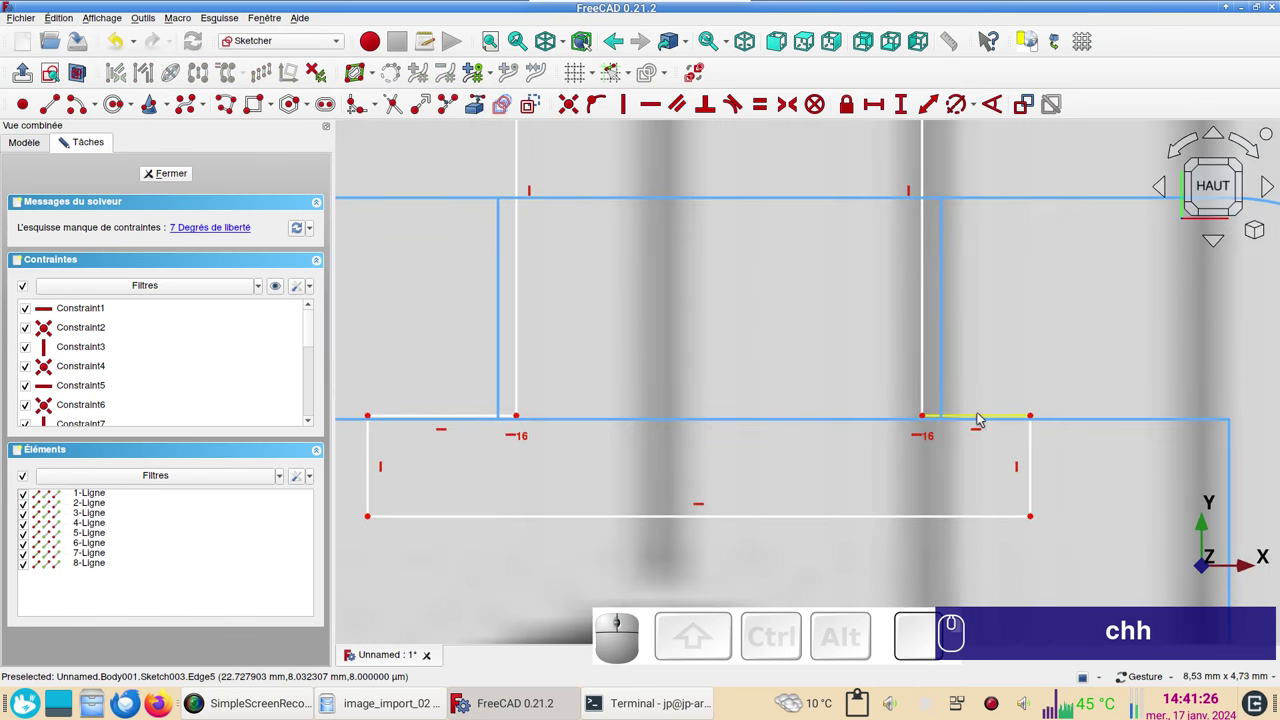
- Make the two ledges equal and set the left ledge width to 1.6 mm
{"action": "left_click", "coordinate": [980, 419]}
{"action": "left_click", "coordinate": [474, 422]}
{"action": "type", "text": "chh"}
{"action": "type", "text": "e"}
{"action": "left_click", "coordinate": [442, 417]}
{"action": "type", "text": "l"}
{"action": "key", "text": "KP_1"}
{"action": "key", "text": "KP_Decimal"}
{"action": "type", "text": "1KP ."}
{"action": "key", "text": "KP_6"}
{"action": "key", "text": "Return"}
{"action": "type", "text": "1KP . 6KP ↵"}
{"action": "scroll", "scroll_direction": "down", "scroll_amount": 3}
{"action": "left_click_drag", "start_coordinate": [670, 434], "coordinate": [771, 444]}
- Constrain the left side line of the button base to a 1.6 mm length
{"action": "type", "text": "1KP . 6KP ↵"}
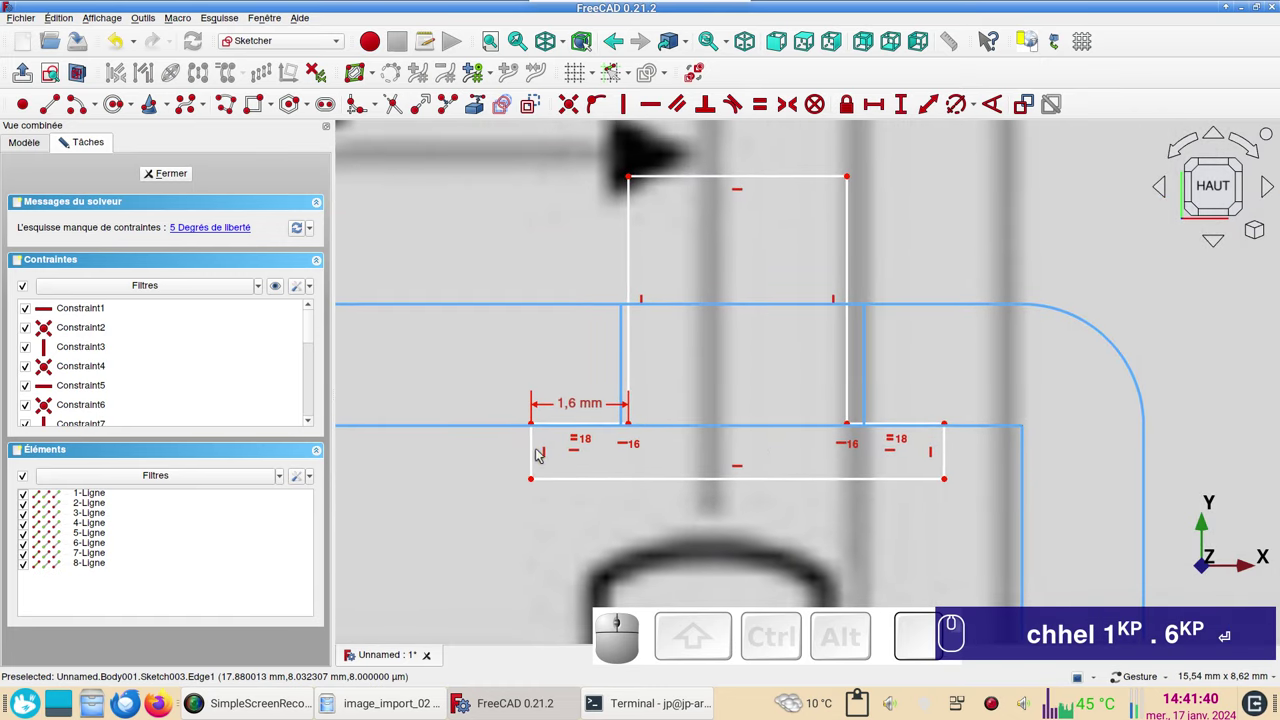
{"action": "left_click", "coordinate": [532, 461]}
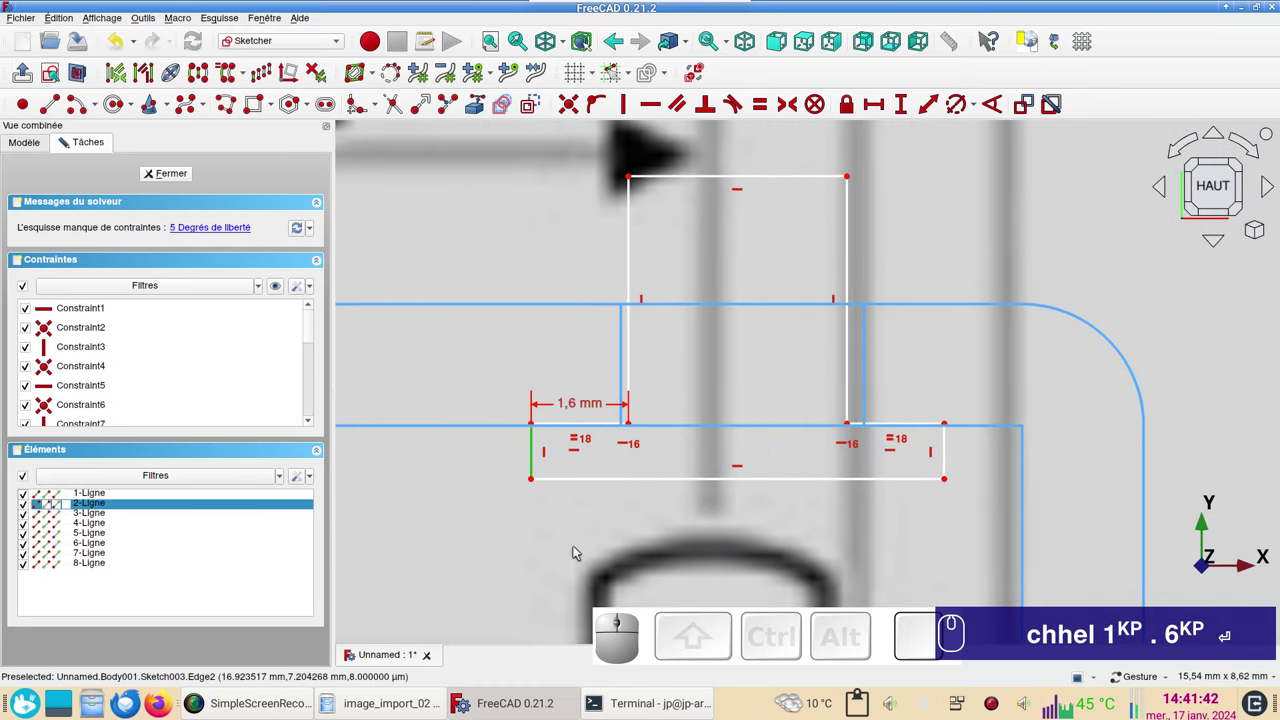
{"action": "type", "text": "i"}
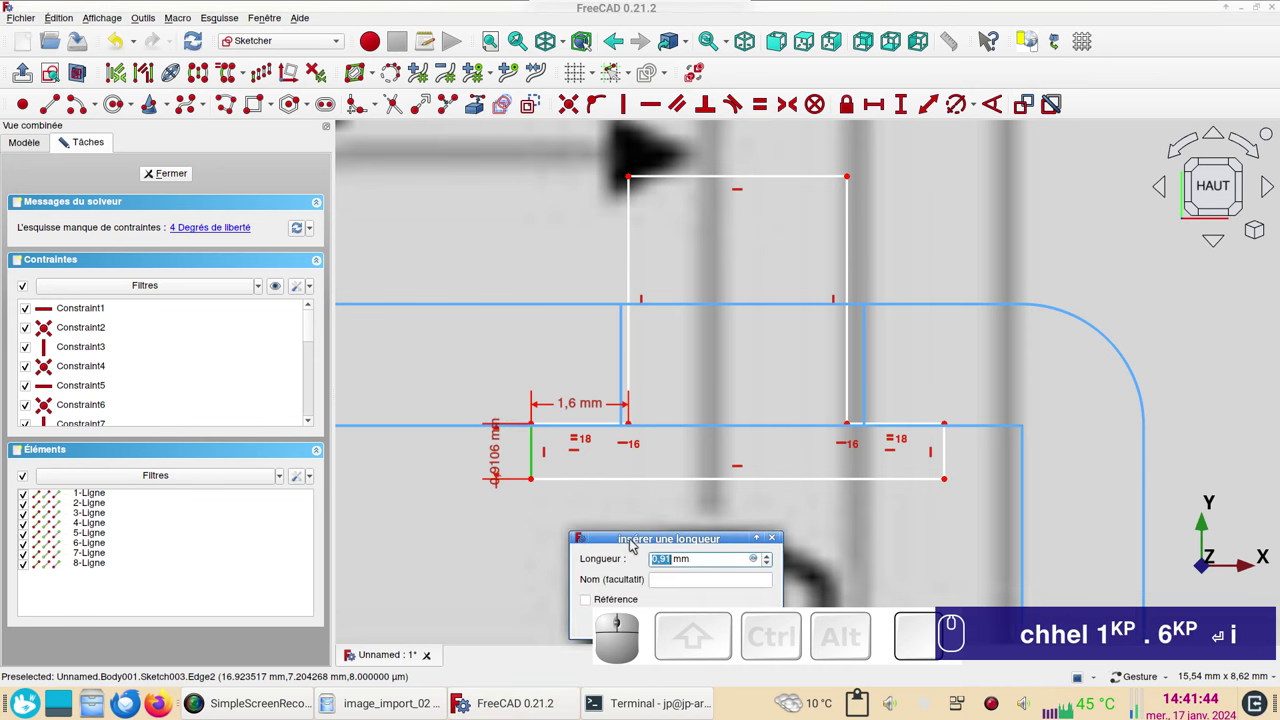
{"action": "key", "text": "KP_1"}
{"action": "type", "text": "."}
{"action": "key", "text": "KP_Decimal"}
{"action": "key", "text": "KP_6"}
{"action": "key", "text": "Return"}
{"action": "key", "text": "Return"}
{"action": "scroll", "scroll_direction": "down", "scroll_amount": 3}
{"action": "left_click_drag", "start_coordinate": [692, 509], "coordinate": [728, 537]}
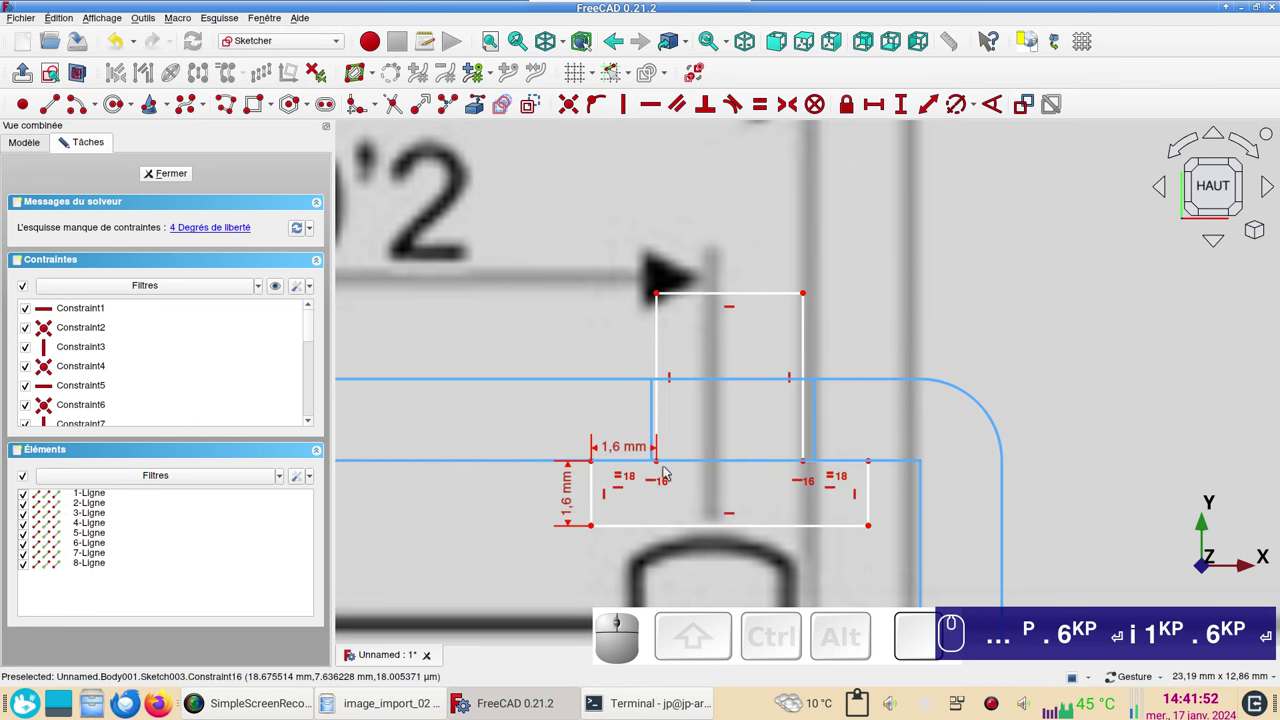
{"action": "scroll", "scroll_direction": "down", "scroll_amount": 3}
{"action": "right_click", "coordinate": [538, 536]}
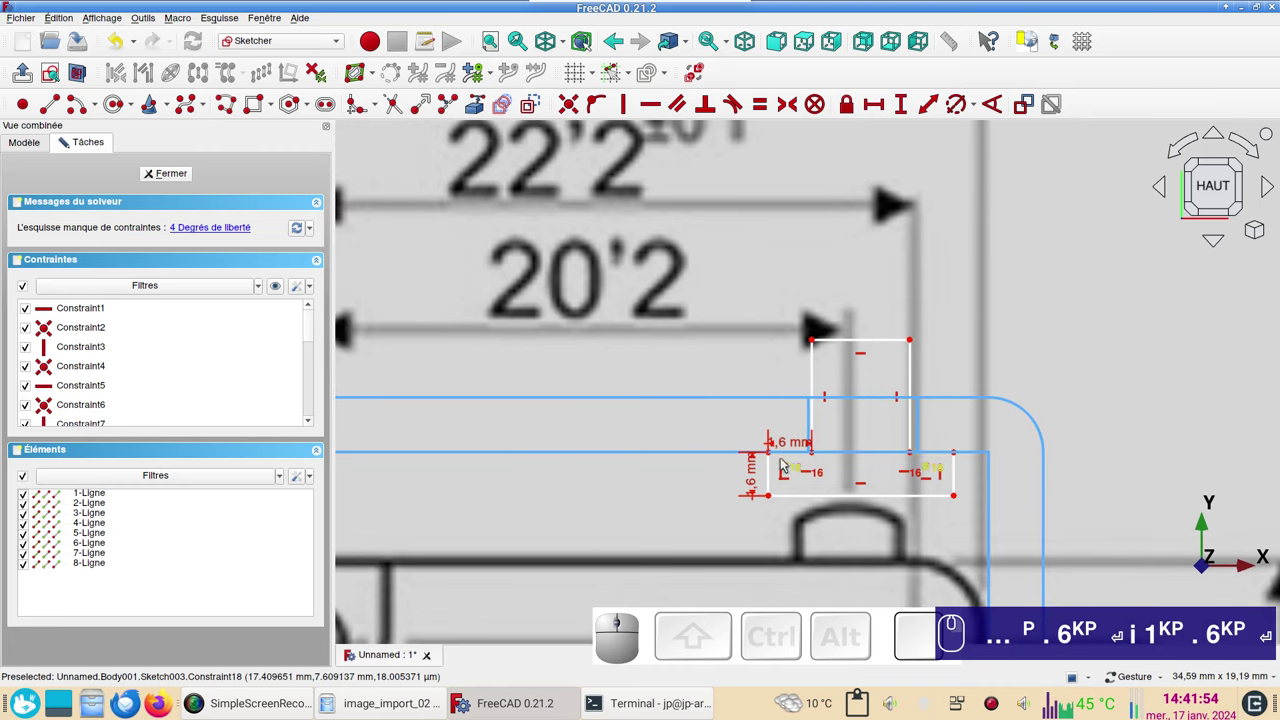
- Constrain the remaining slot wall segments to 1.6 mm each
{"action": "left_click", "coordinate": [772, 459]}
{"action": "scroll", "scroll_direction": "down", "scroll_amount": 3}
{"action": "type", "text": "p."}
{"action": "key", "text": "KP_6"}
{"action": "key", "text": "Return"}
{"action": "type", "text": "i"}
{"action": "key", "text": "KP_1"}
{"action": "type", "text": "p."}
{"action": "key", "text": "KP_6"}
{"action": "key", "text": "Return"}
{"action": "type", "text": "i"}
{"action": "key", "text": "KP_1"}
{"action": "scroll", "scroll_direction": "up", "scroll_amount": 3}
{"action": "left_click_drag", "start_coordinate": [550, 517], "coordinate": [671, 446]}
{"action": "type", "text": "p."}
{"action": "key", "text": "KP_6"}
{"action": "key", "text": "Return"}
{"action": "type", "text": "i"}
{"action": "key", "text": "KP_1"}
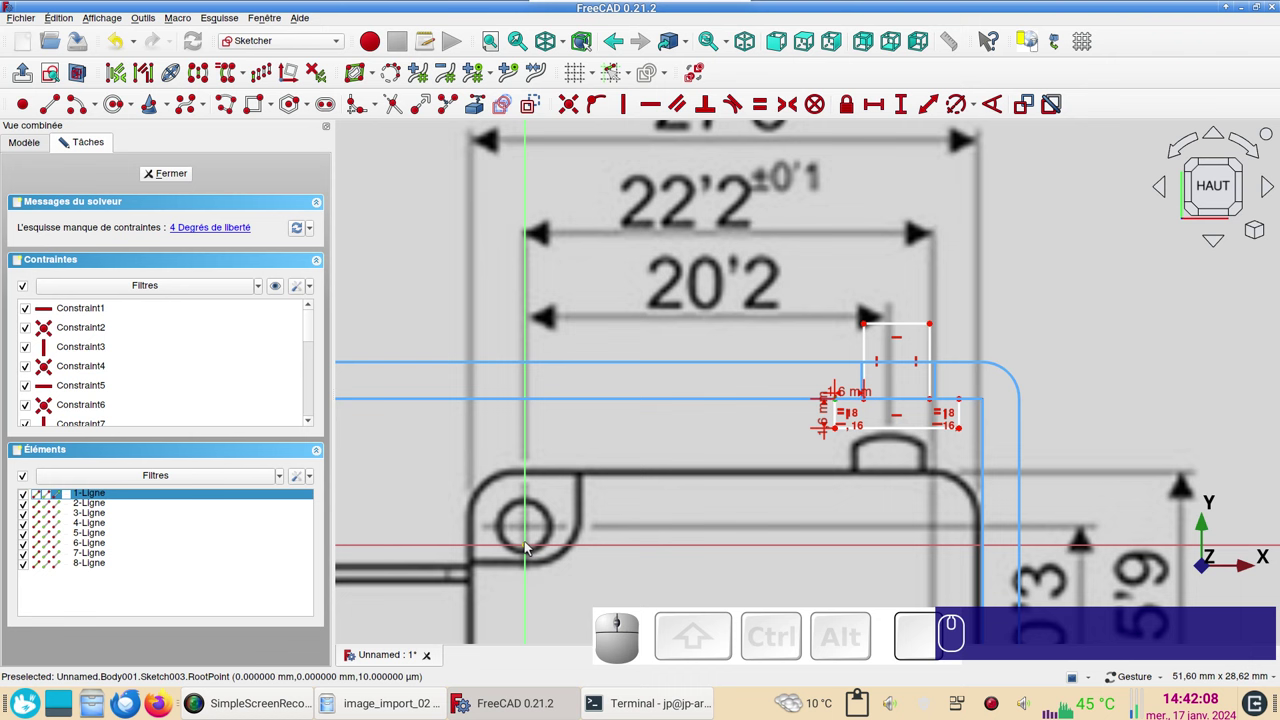
- Lock the slot corner 17 mm horizontally and 8 mm vertically from the origin
{"action": "scroll", "scroll_direction": "up", "scroll_amount": 3}
{"action": "scroll", "scroll_direction": "down", "scroll_amount": 3}
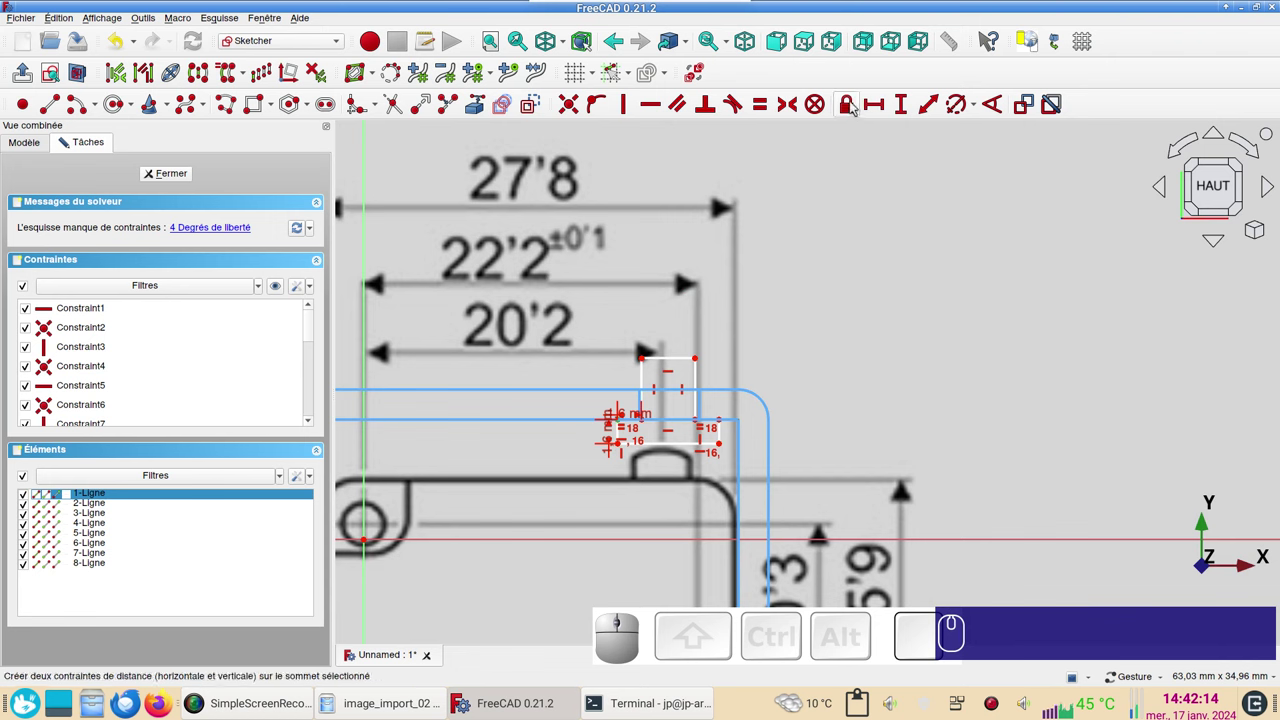
{"action": "left_click", "coordinate": [853, 108]}
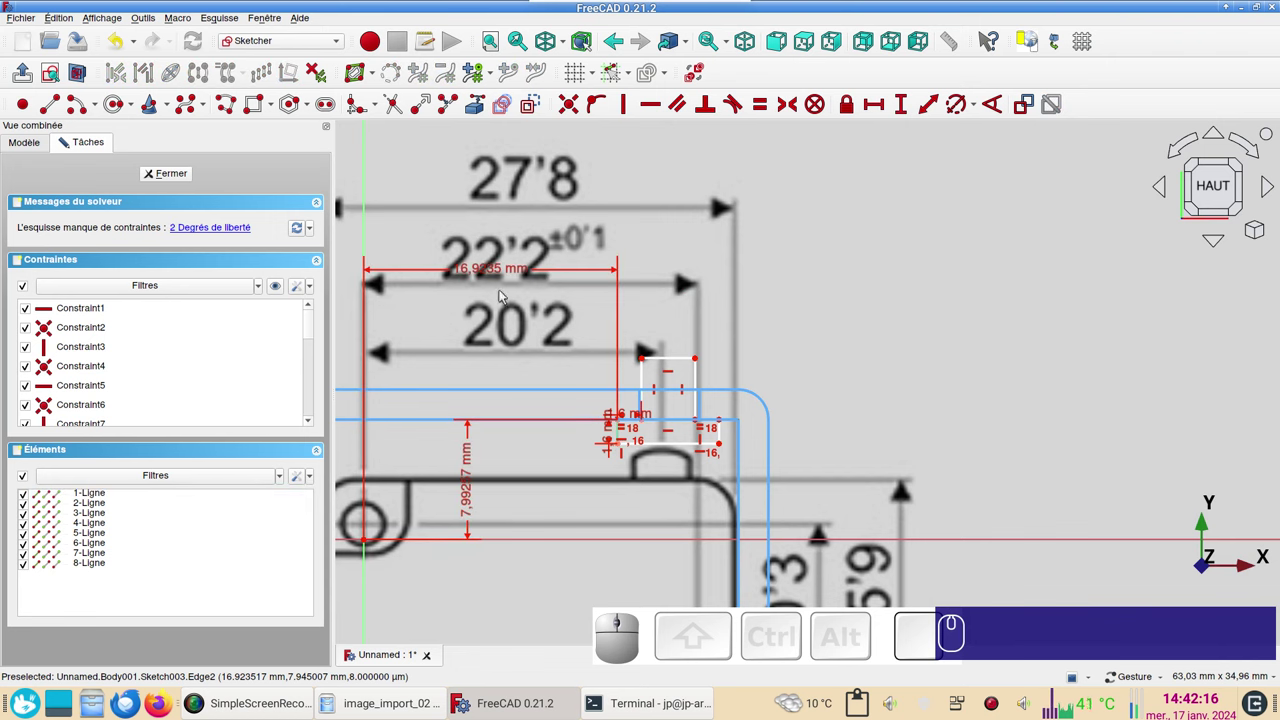
{"action": "left_click", "coordinate": [478, 266]}
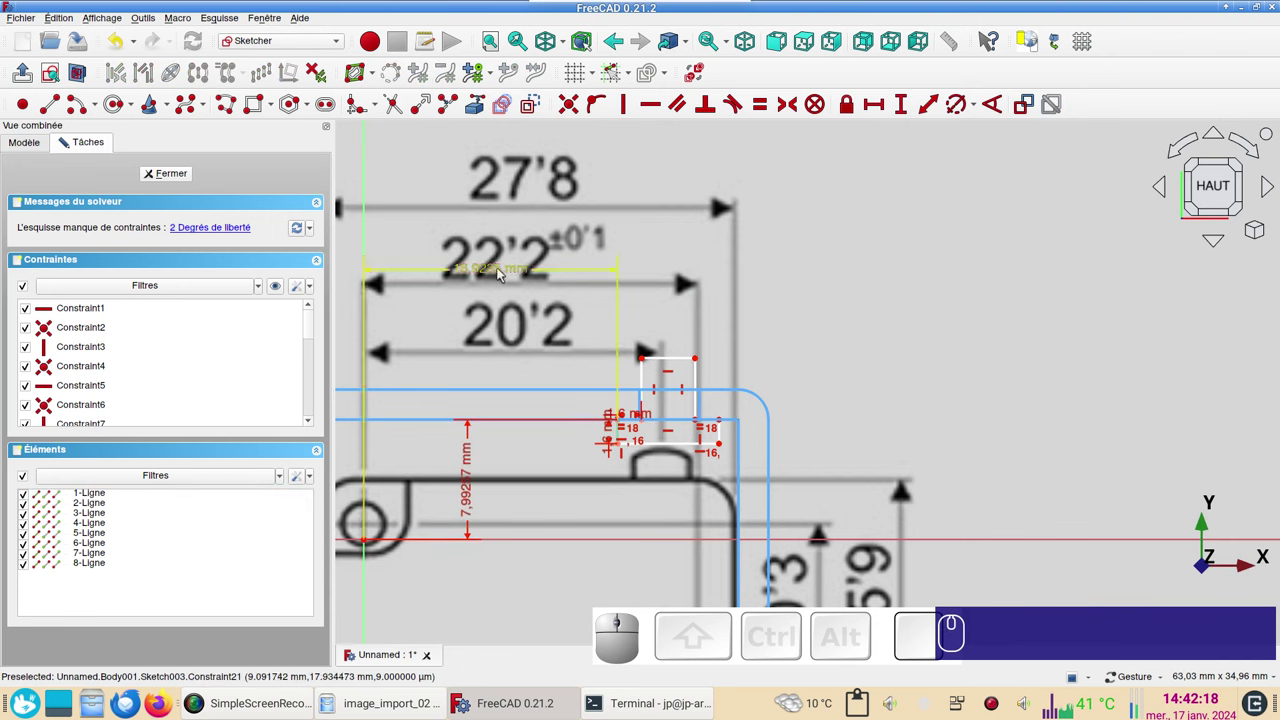
{"action": "left_click", "coordinate": [501, 267]}
{"action": "left_click", "coordinate": [498, 279]}
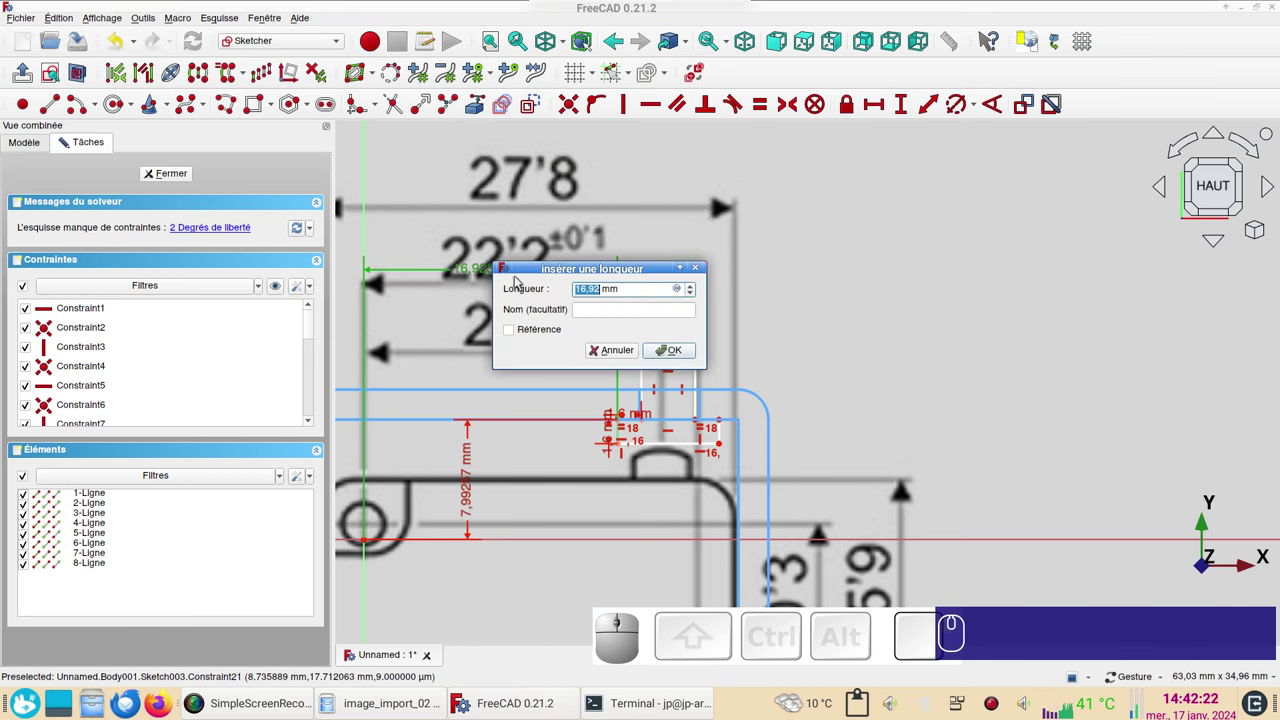
{"action": "key", "text": "KP_1"}
{"action": "key", "text": "KP_7"}
{"action": "key", "text": "Return"}
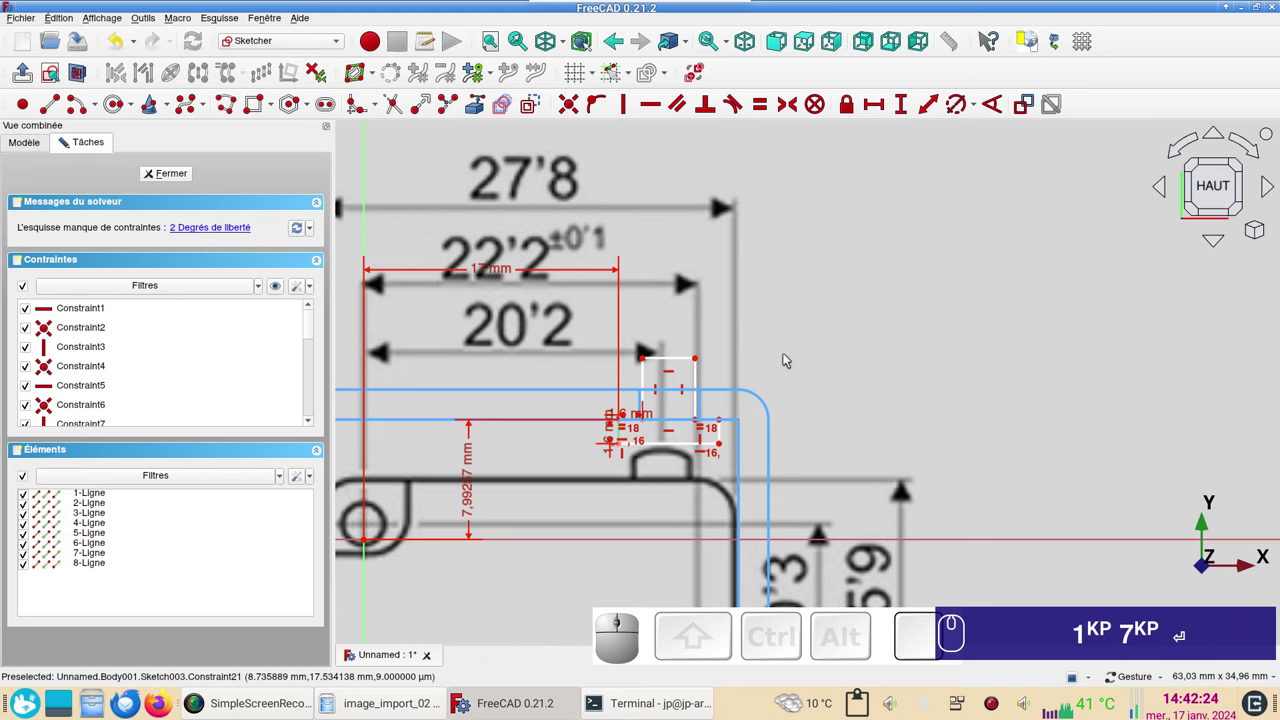
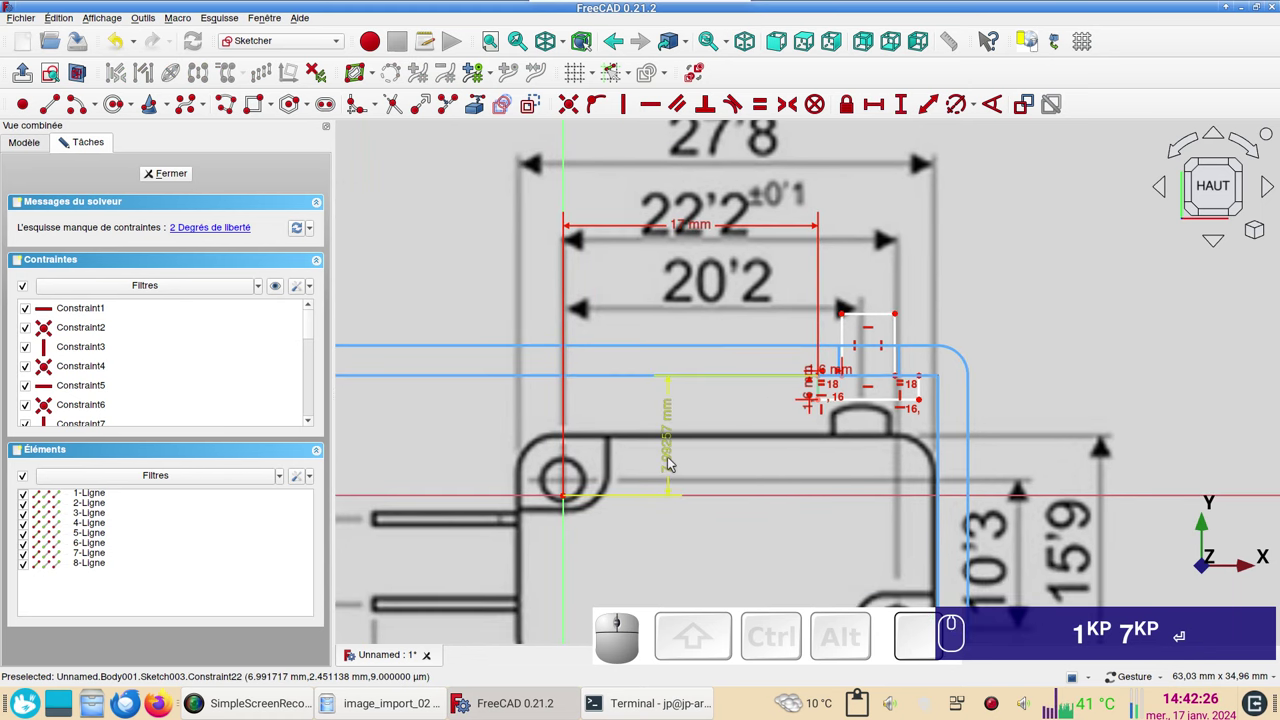
{"action": "left_click", "coordinate": [671, 464]}
{"action": "key", "text": "KP_8"}
{"action": "key", "text": "KP_1"}
{"action": "key", "text": "KP_7"}
{"action": "key", "text": "Return"}
{"action": "key", "text": "KP_8"}
{"action": "scroll", "scroll_direction": "up", "scroll_amount": 3}
{"action": "key", "text": "KP_1"}
{"action": "key", "text": "KP_7"}
{"action": "key", "text": "Return"}
{"action": "key", "text": "KP_8"}
{"action": "left_click_drag", "start_coordinate": [906, 420], "coordinate": [894, 457]}
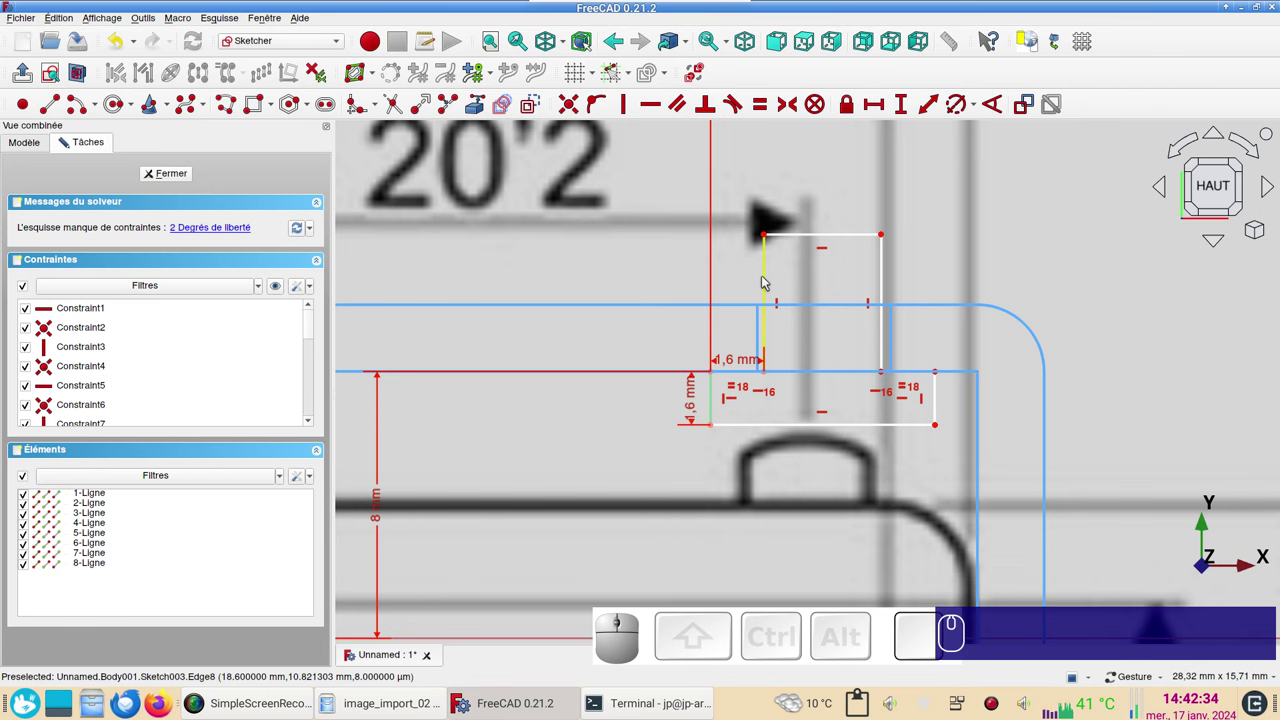
- Constrain the upper rectangle's left edge to 4 mm tall
{"action": "left_click", "coordinate": [765, 282]}
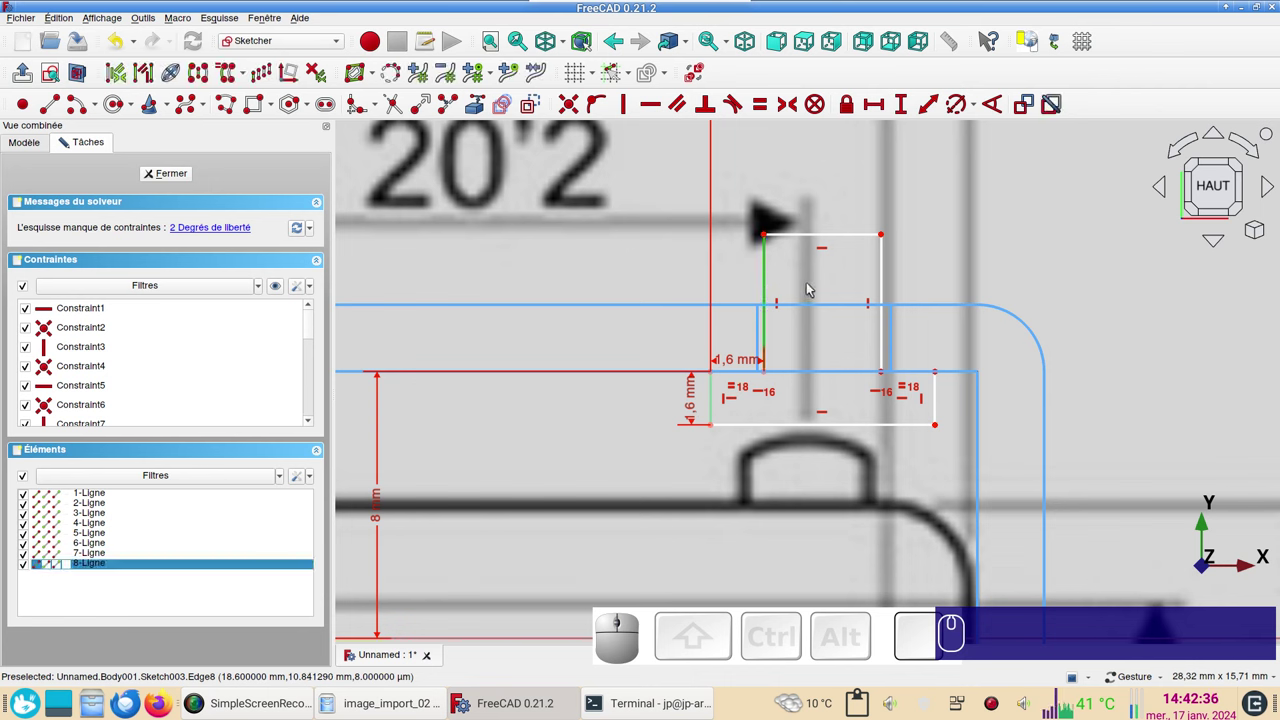
{"action": "key", "text": "i"}
{"action": "key", "text": "KP_4"}
{"action": "key", "text": "Return"}
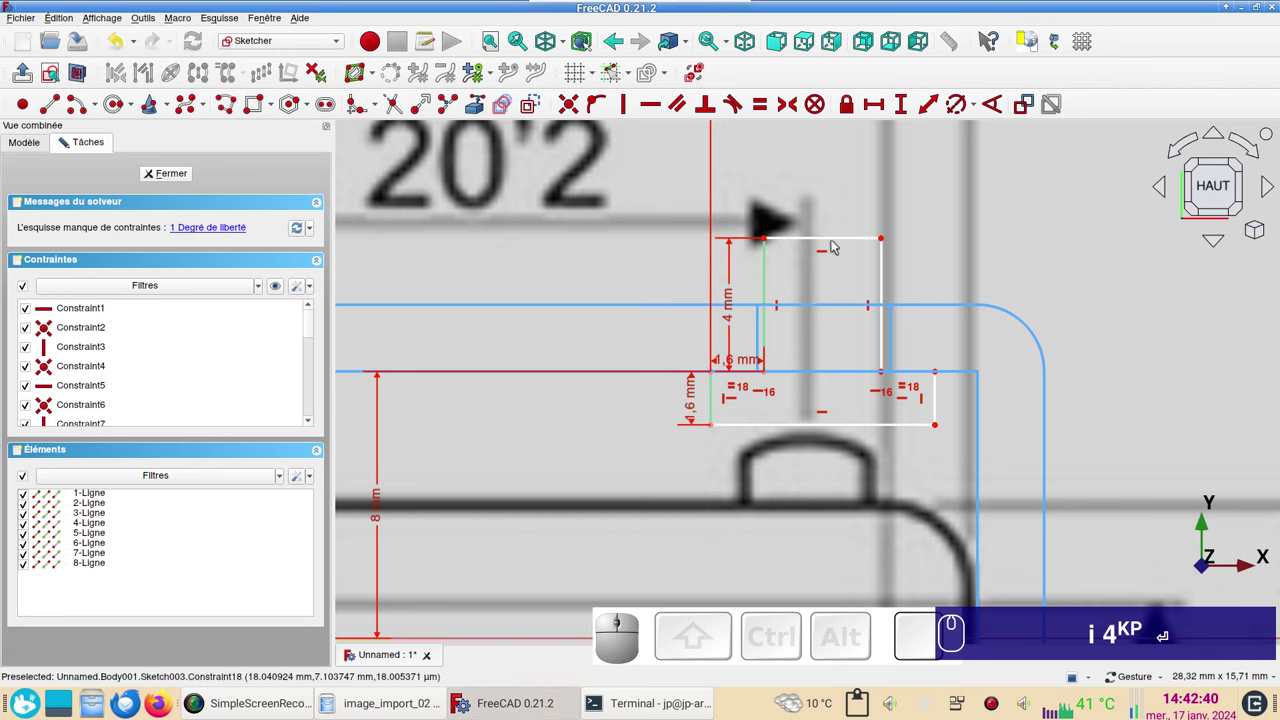
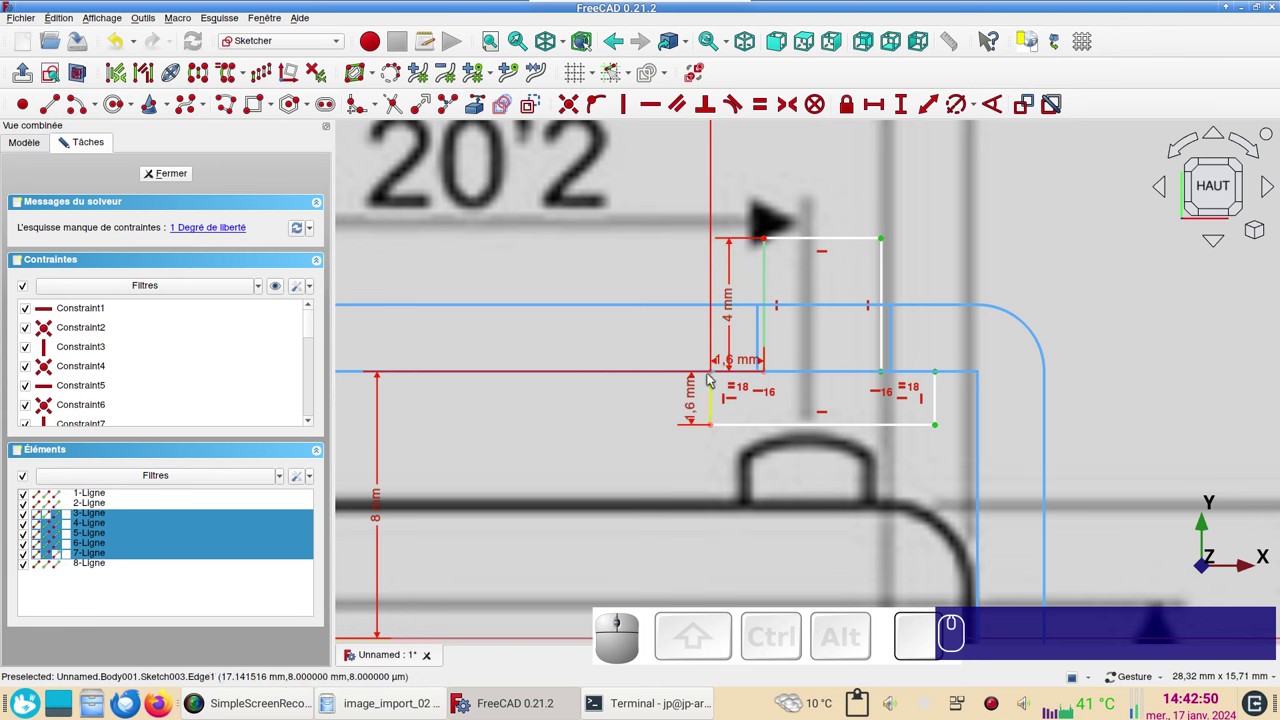
{"action": "left_click_drag", "start_coordinate": [714, 431], "coordinate": [726, 440]}
{"action": "left_click_drag", "start_coordinate": [715, 430], "coordinate": [799, 356]}
{"action": "left_click_drag", "start_coordinate": [765, 336], "coordinate": [889, 260]}
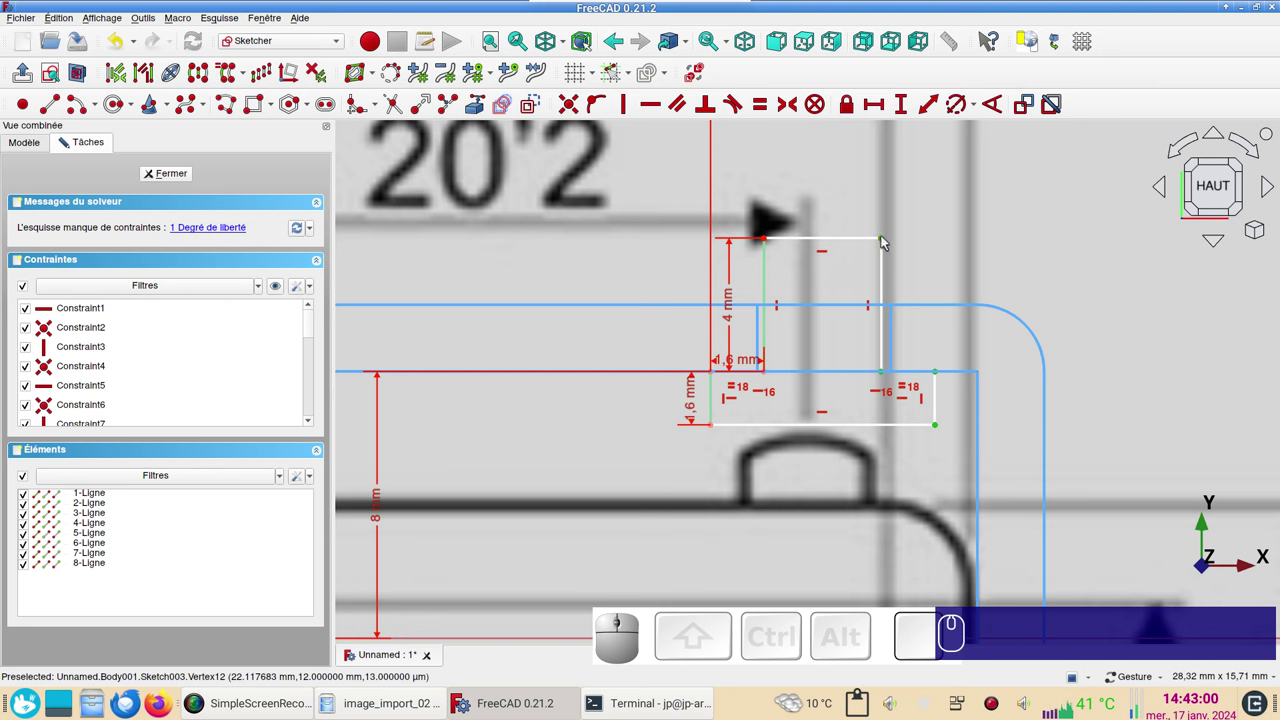
{"action": "left_click_drag", "start_coordinate": [884, 242], "coordinate": [879, 325]}
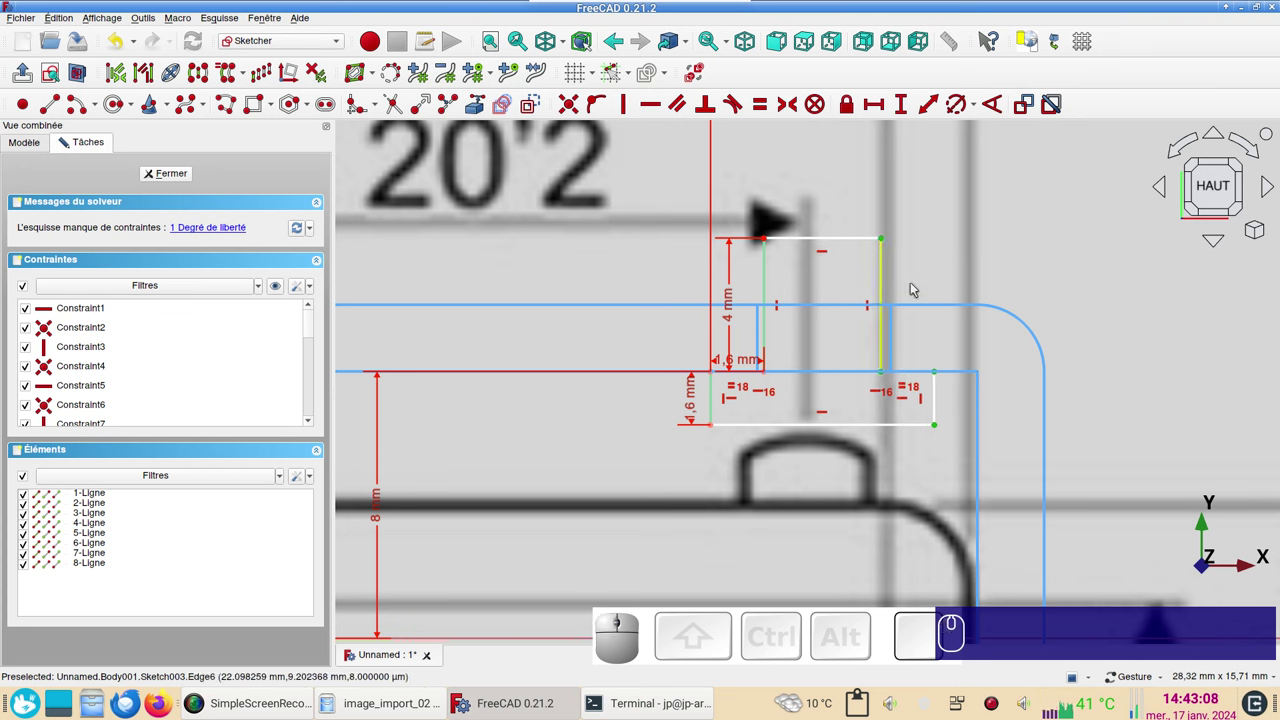
- Constrain the upper rectangle's top edge to 3.5 mm wide, fully constraining the sketch
{"action": "left_click", "coordinate": [862, 242]}
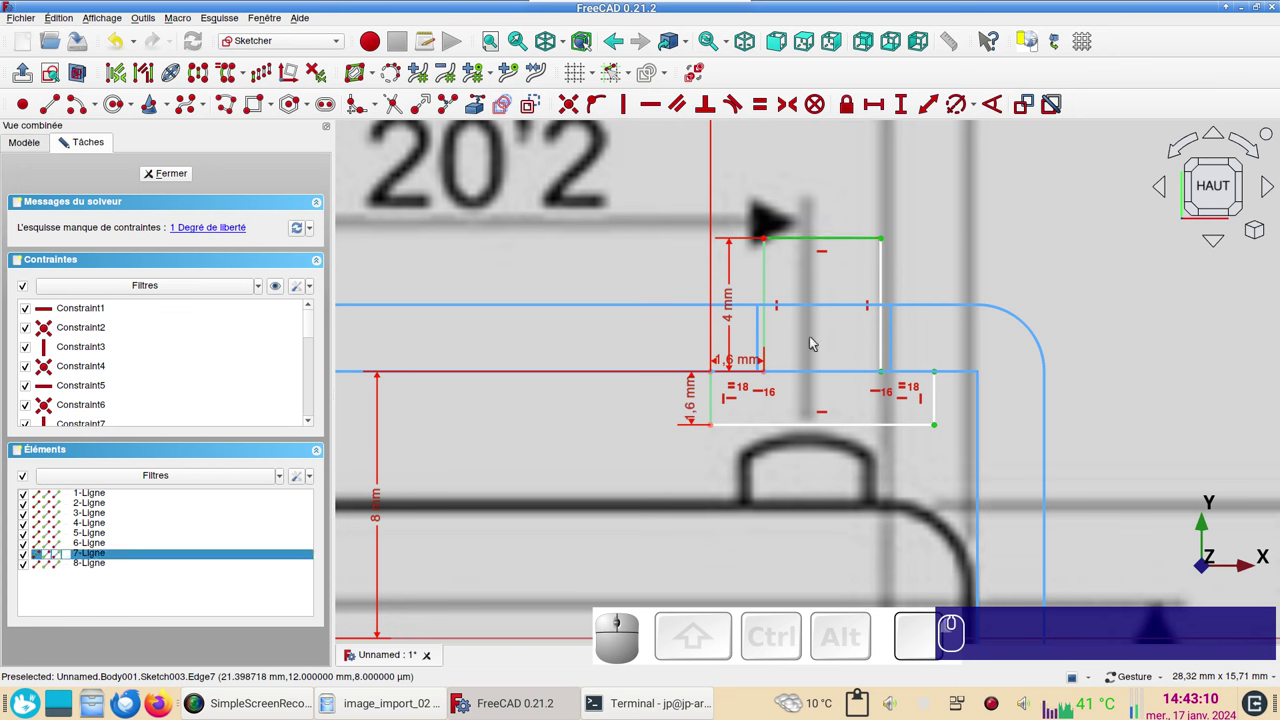
{"action": "left_click", "coordinate": [996, 275]}
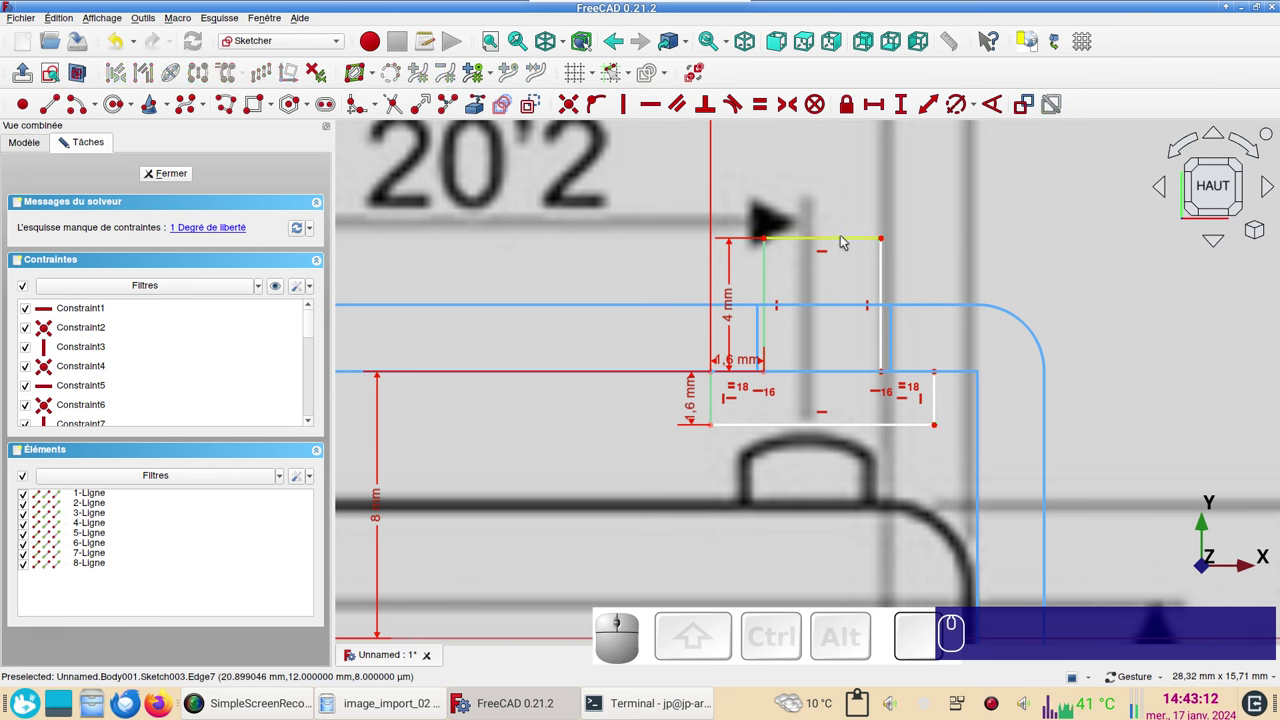
{"action": "left_click", "coordinate": [843, 242]}
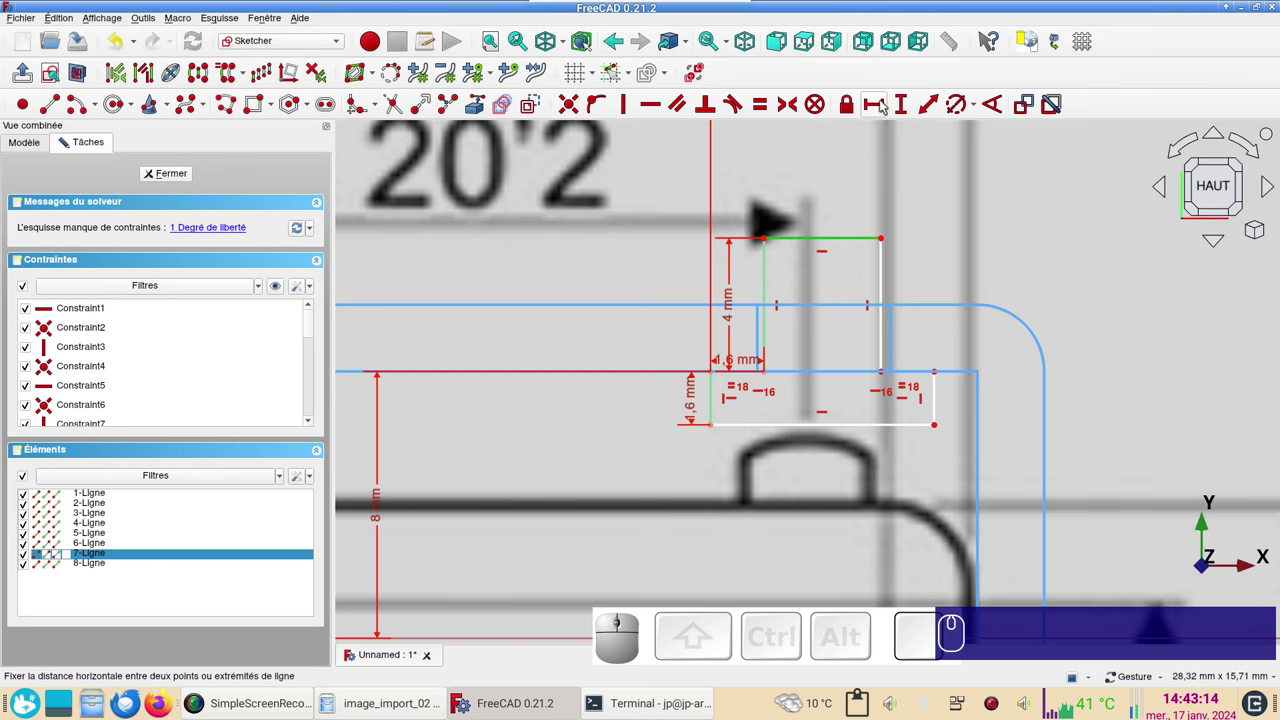
{"action": "left_click", "coordinate": [885, 106]}
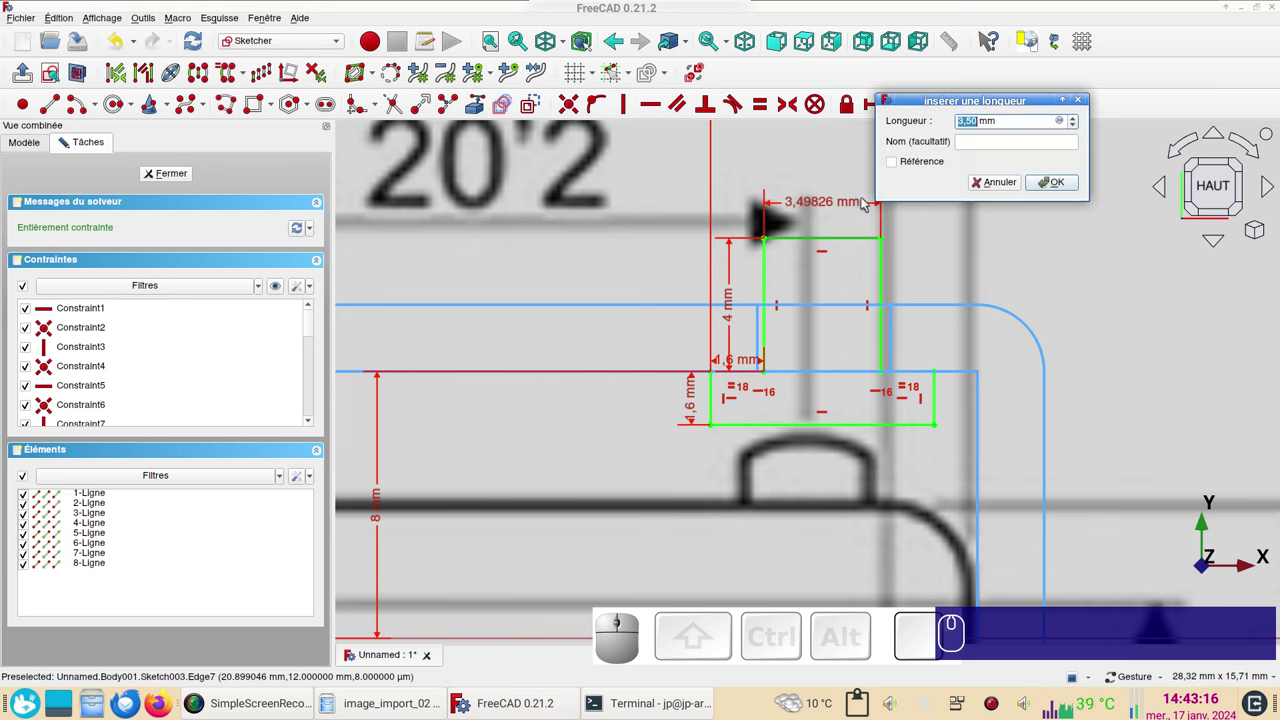
{"action": "key", "text": "KP_3"}
{"action": "key", "text": "KP_Decimal"}
{"action": "key", "text": "KP_5"}
{"action": "key", "text": "Return"}
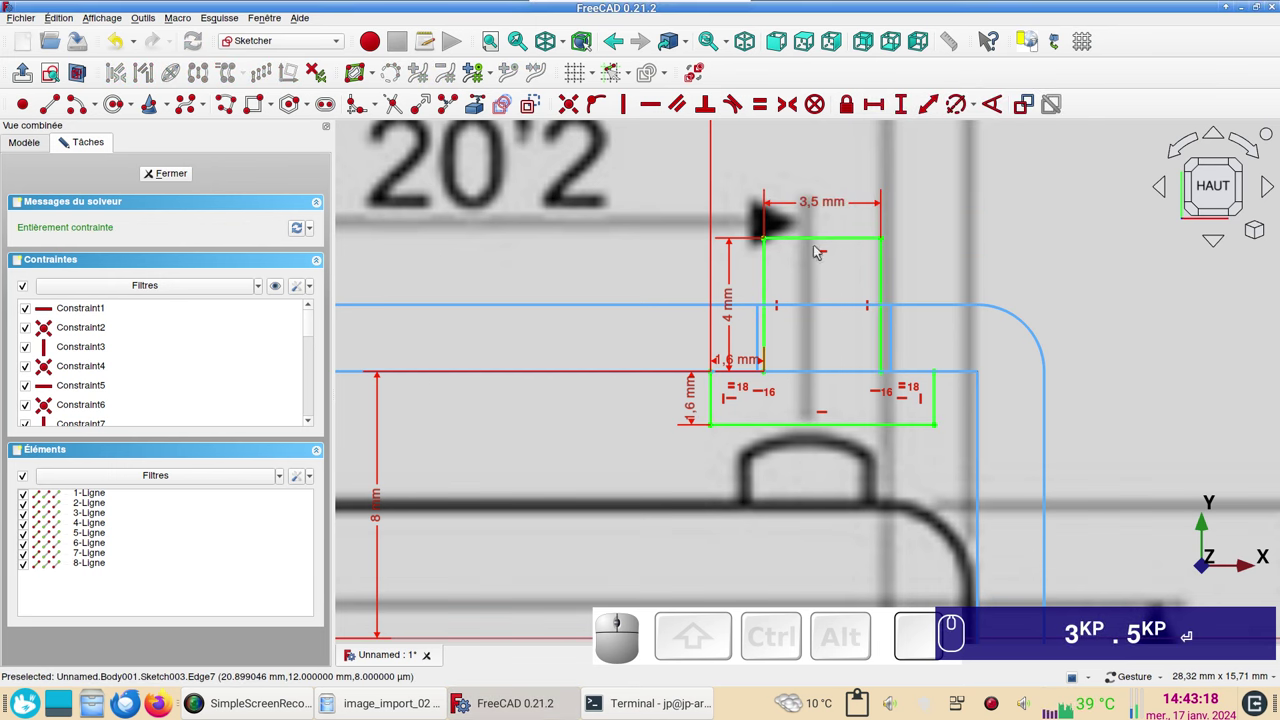
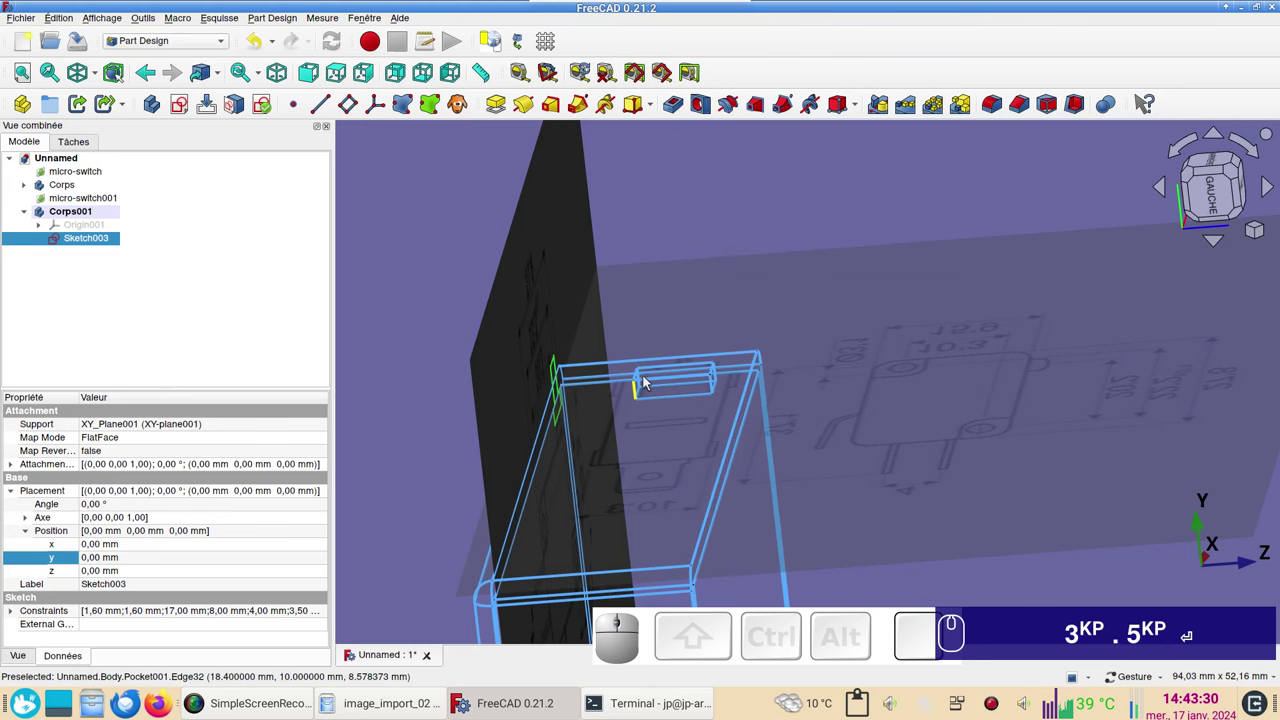
- Set Sketch003's Attachment Offset Position z to 8.5 mm and view the raised sketch
{"action": "left_click_drag", "start_coordinate": [714, 278], "coordinate": [708, 381]}
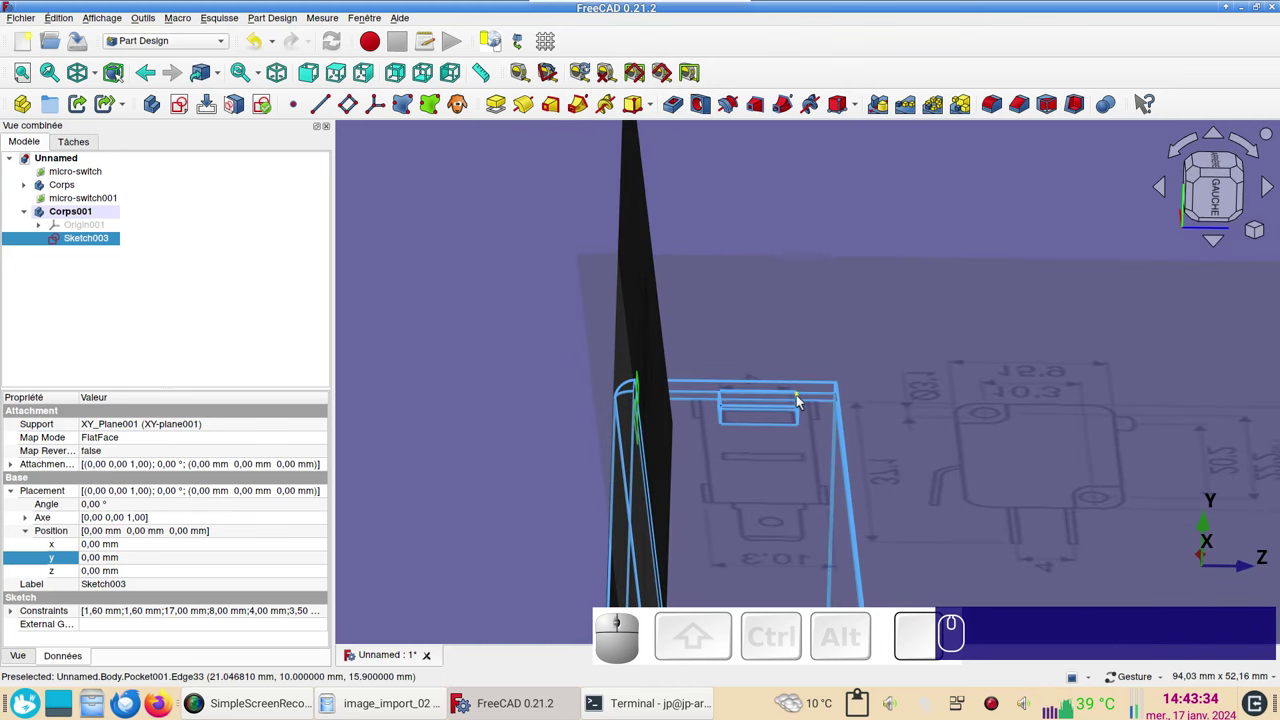
{"action": "left_click", "coordinate": [89, 246]}
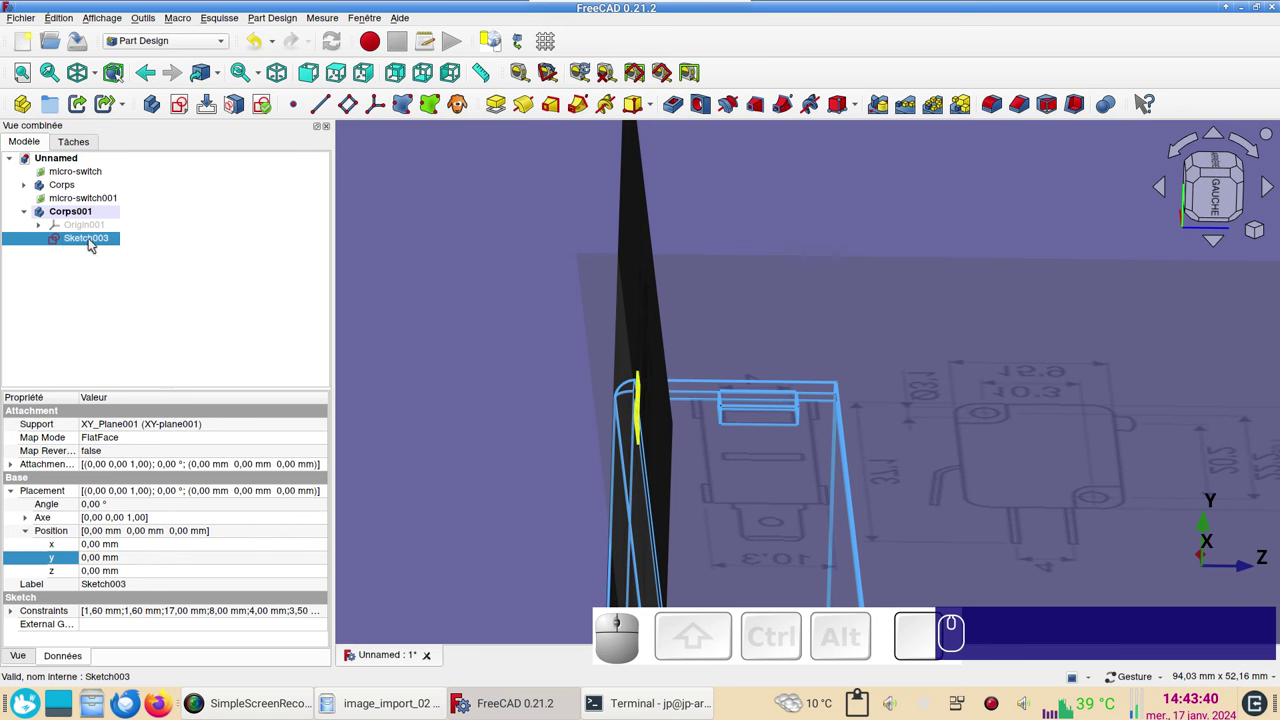
{"action": "left_click", "coordinate": [92, 245]}
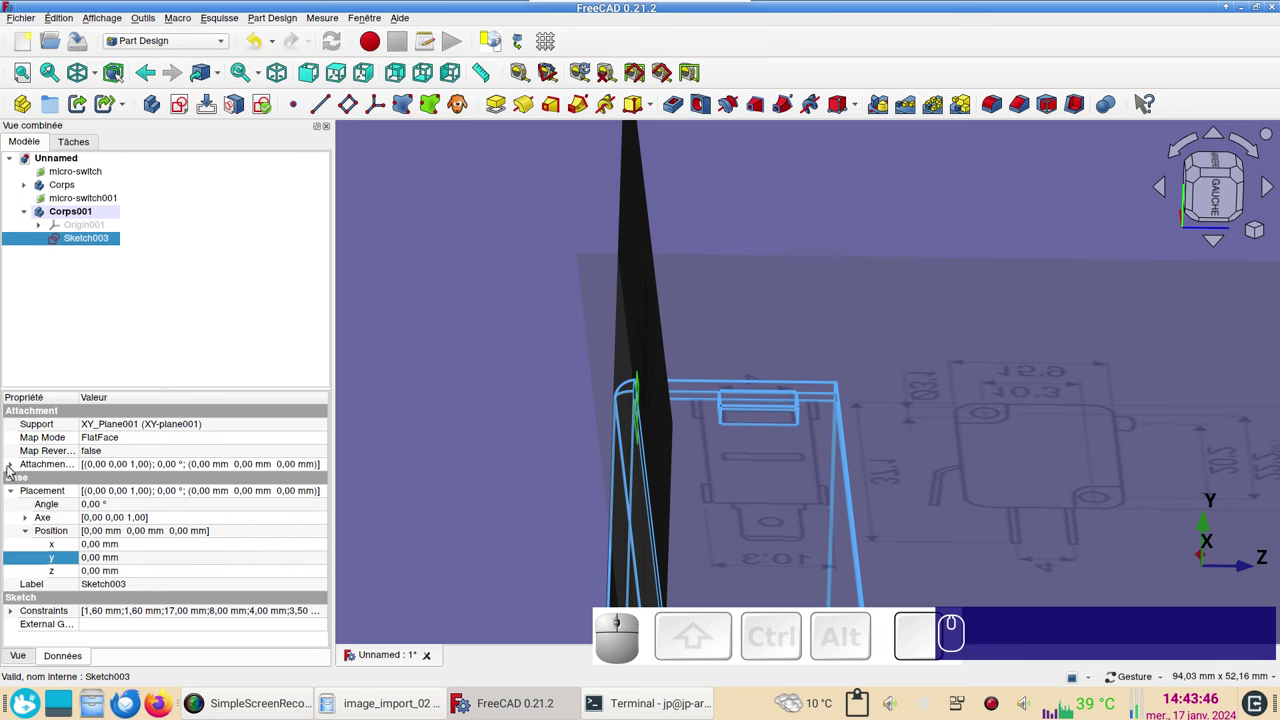
{"action": "left_click", "coordinate": [15, 471]}
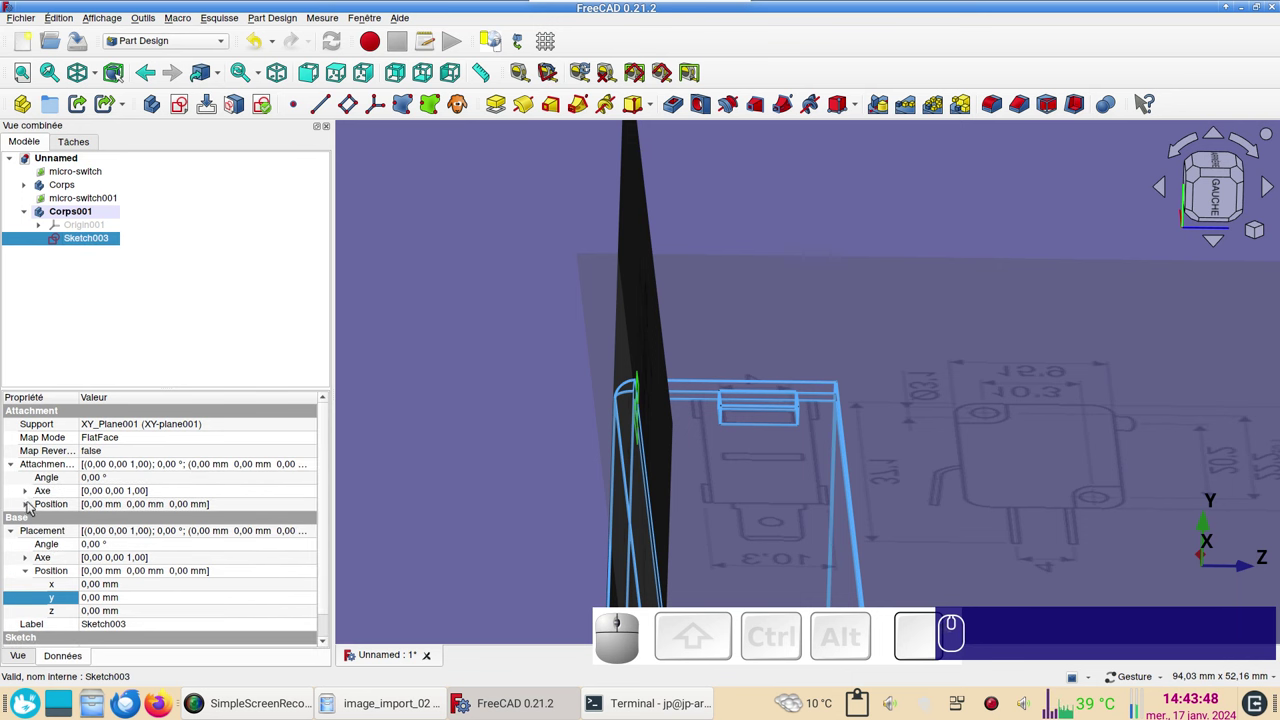
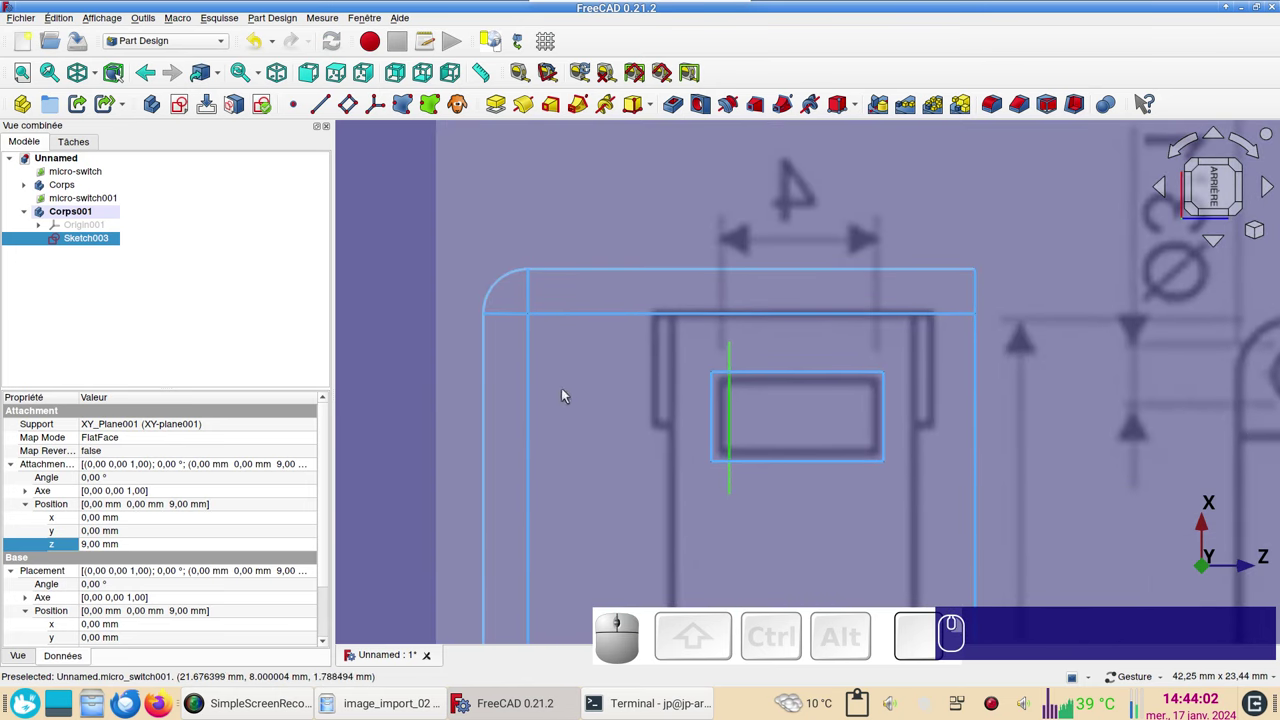
{"action": "left_click", "coordinate": [135, 546]}
{"action": "scroll", "scroll_direction": "down", "scroll_amount": 3}
{"action": "scroll", "scroll_direction": "down", "scroll_amount": 3}
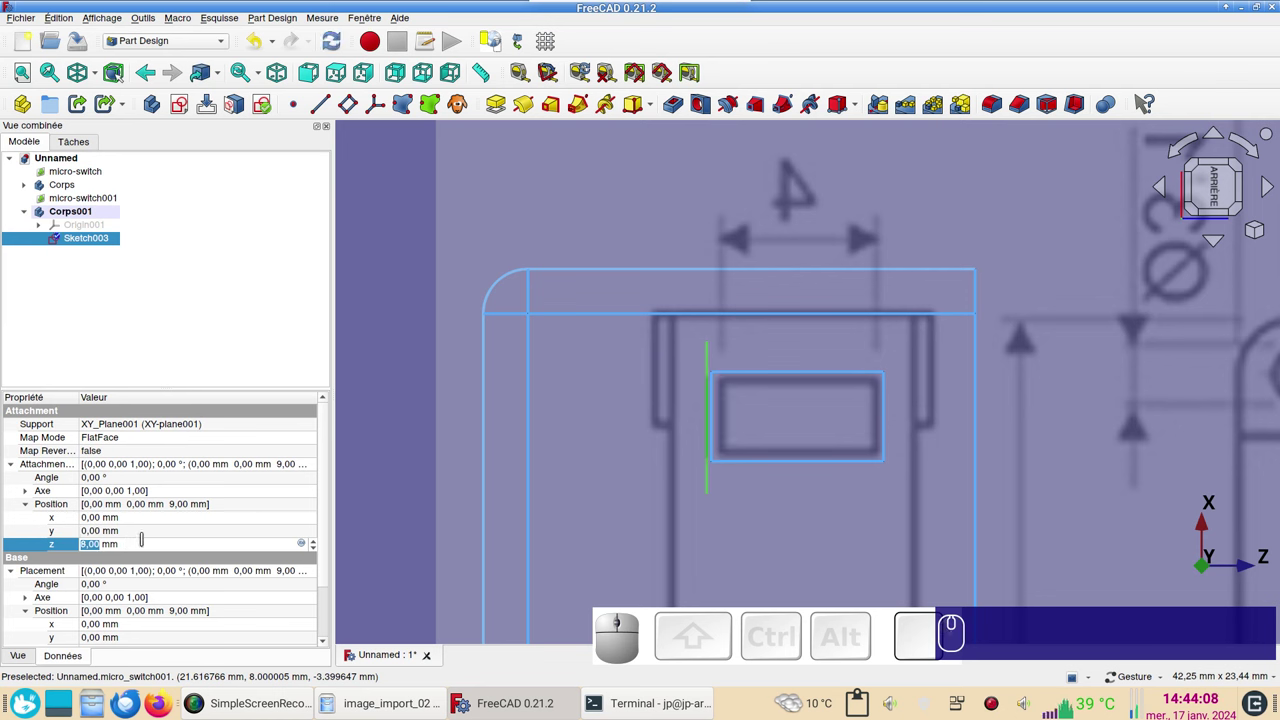
{"action": "key", "text": "KP_8"}
{"action": "key", "text": "KP_Decimal"}
{"action": "key", "text": "KP_5"}
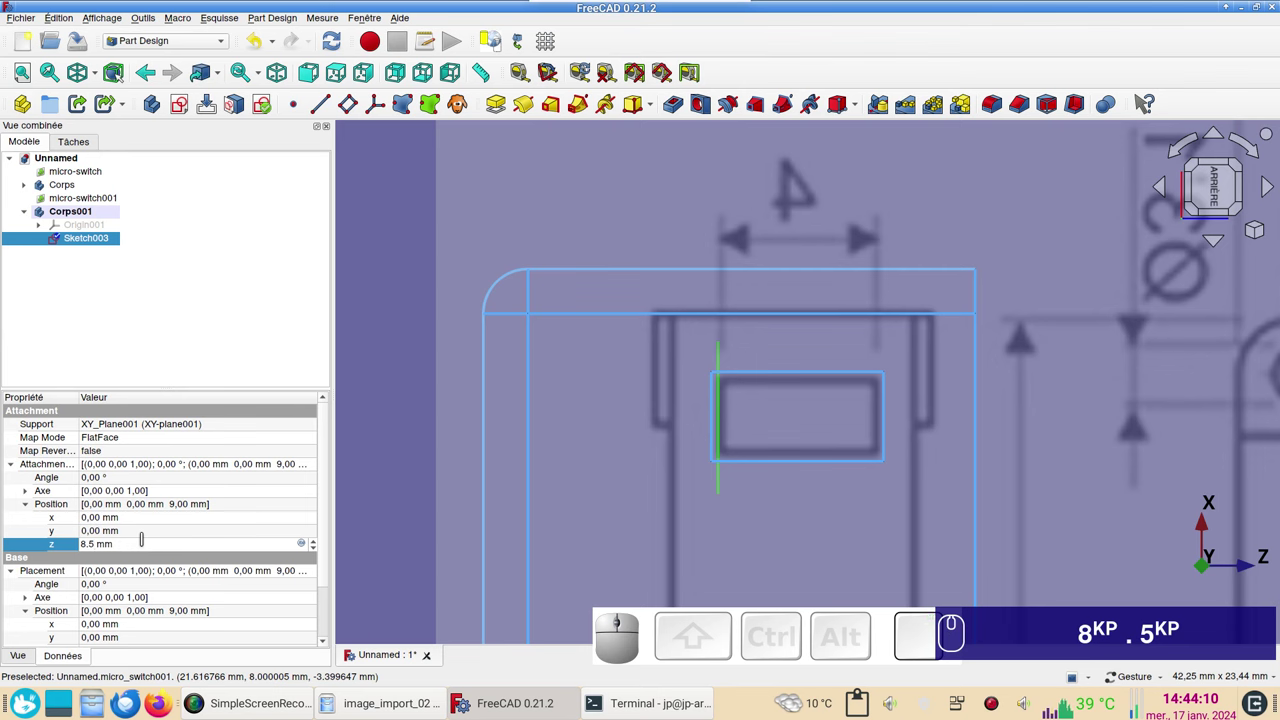
{"action": "scroll", "scroll_direction": "down", "scroll_amount": 3}
{"action": "left_click_drag", "start_coordinate": [700, 553], "coordinate": [596, 484]}
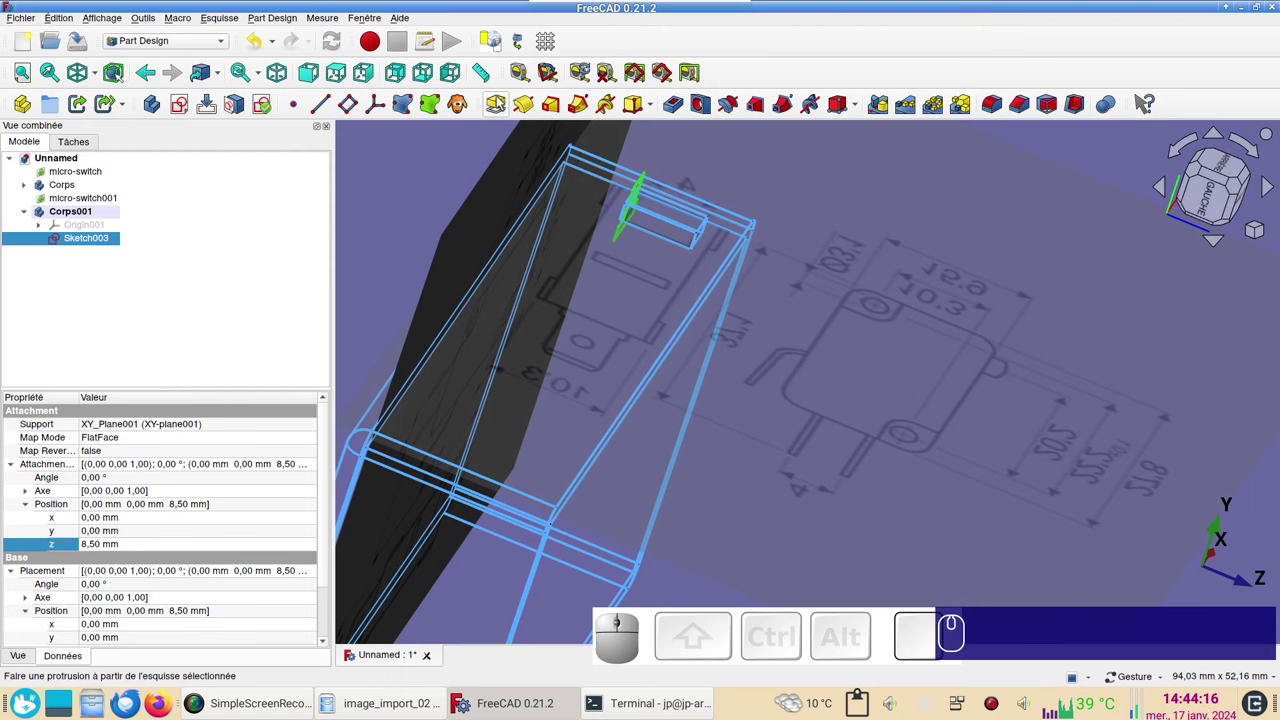
- Pad the button sketch 7 mm with Type Dimension, creating Pad001
{"action": "left_click", "coordinate": [503, 103]}
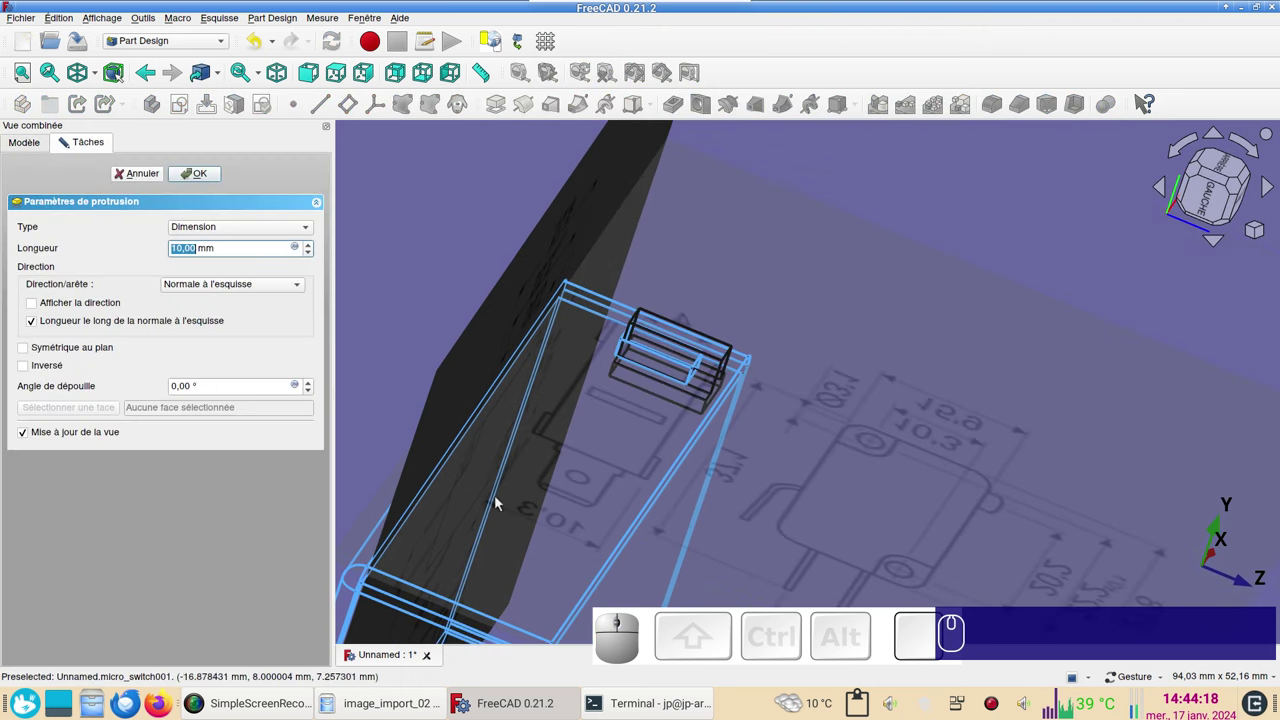
{"action": "scroll", "scroll_direction": "down", "scroll_amount": 3}
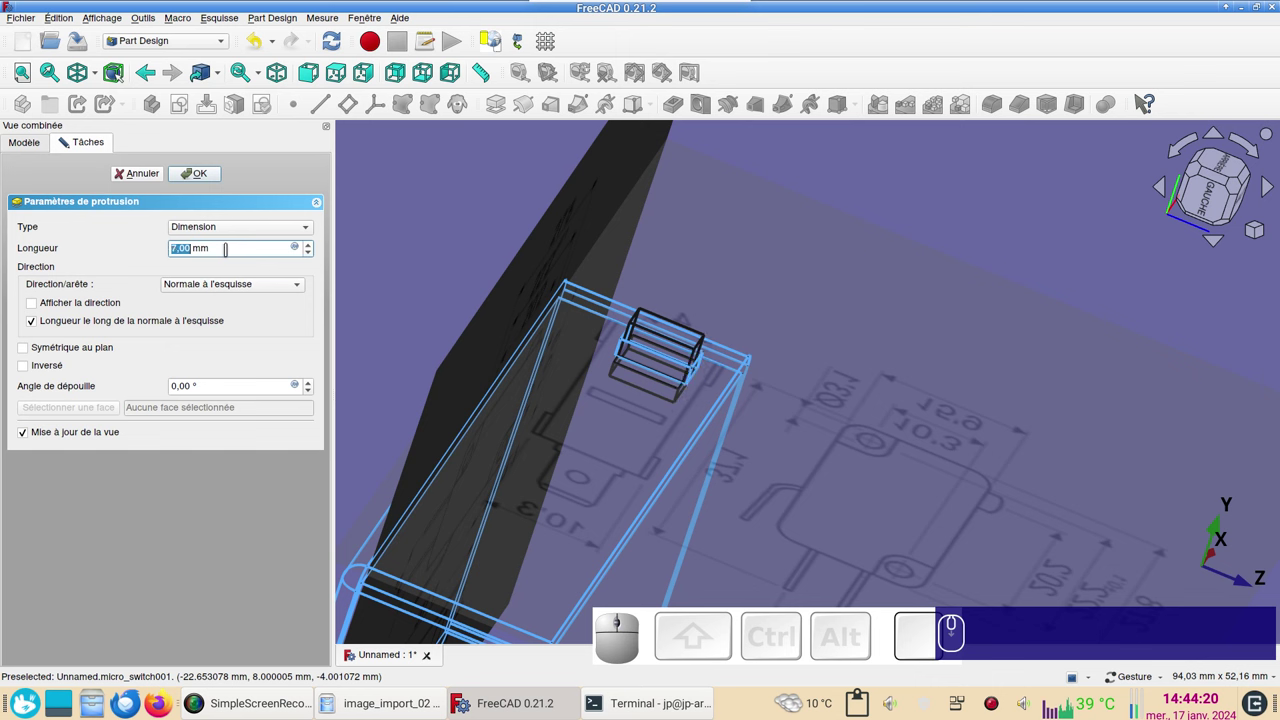
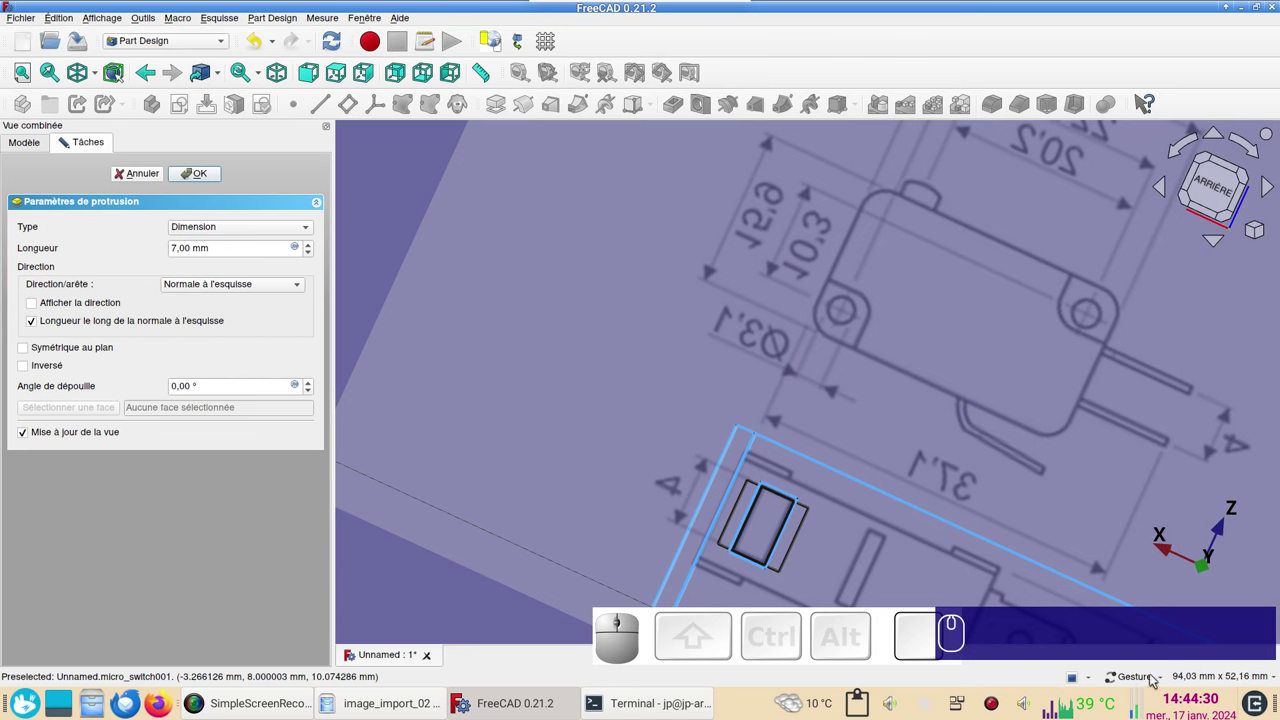
{"action": "left_click", "coordinate": [1164, 684]}
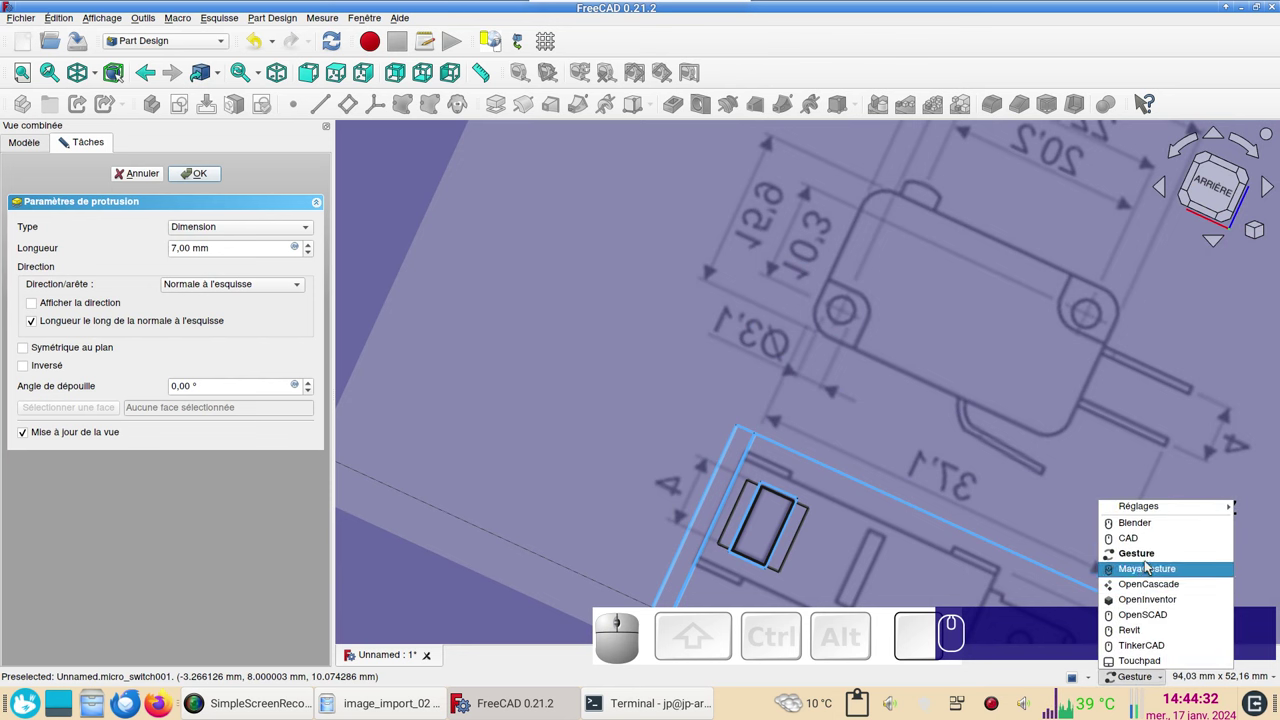
{"action": "left_click", "coordinate": [1242, 349]}
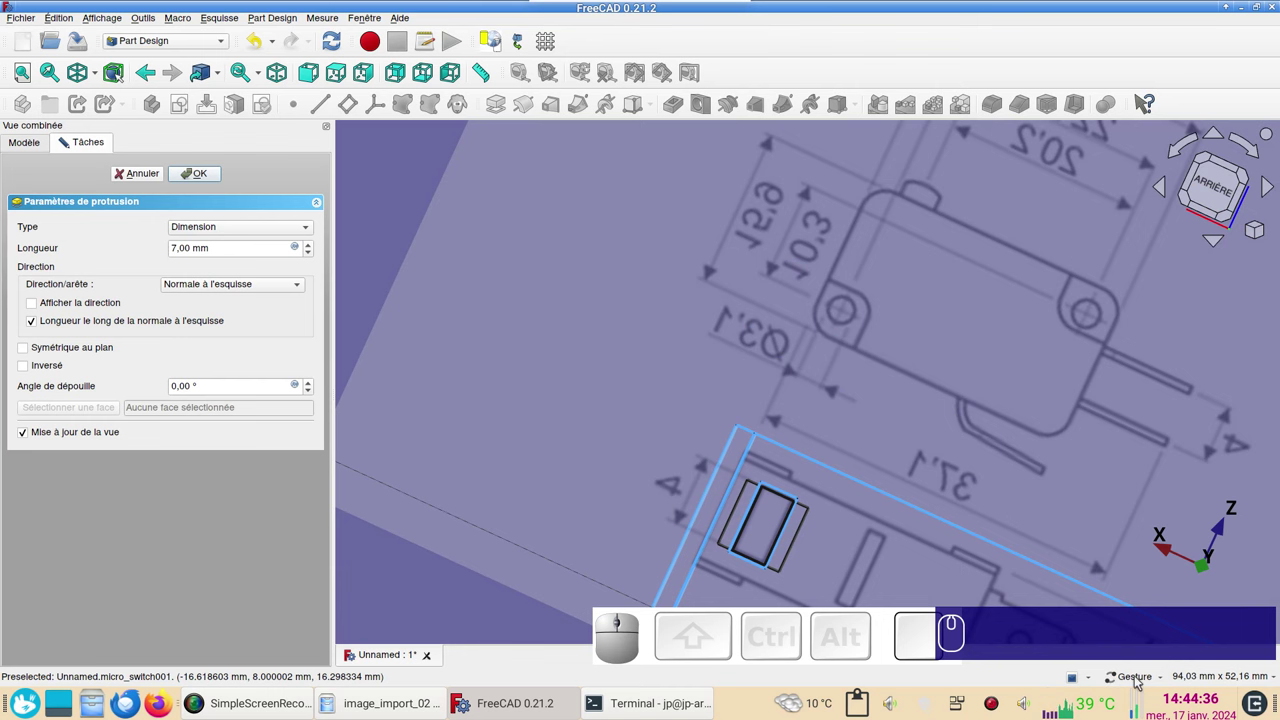
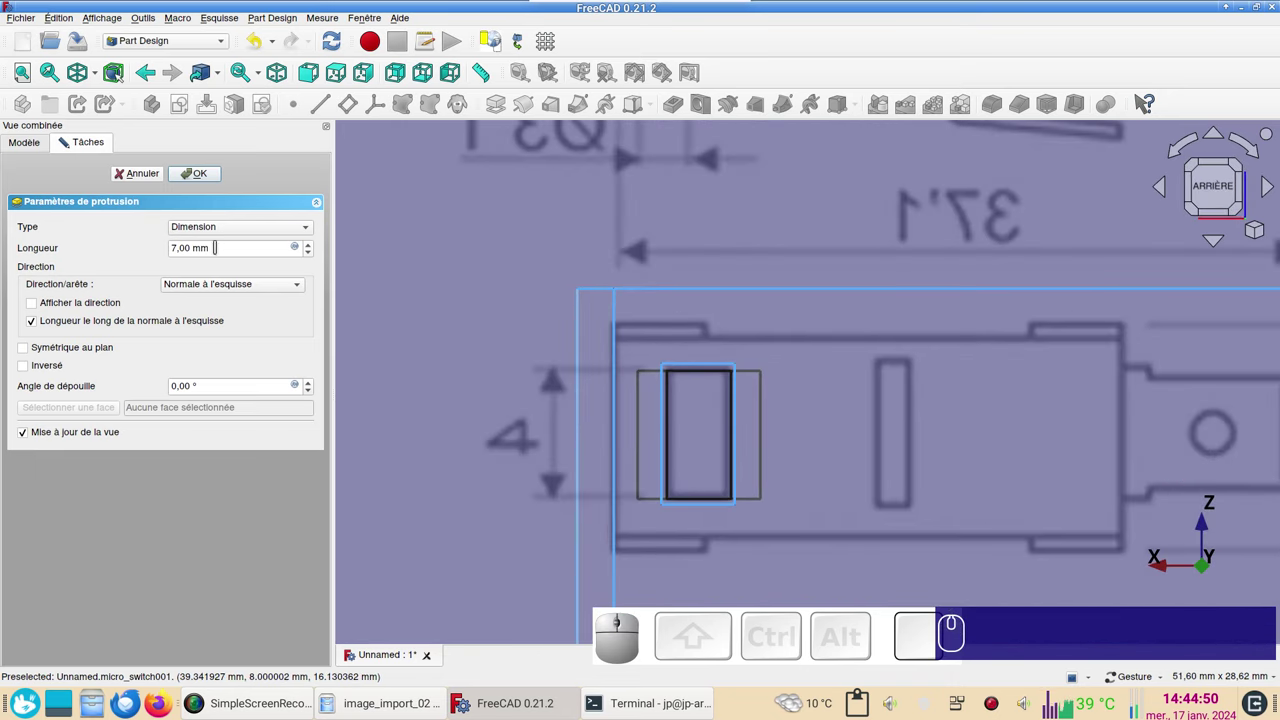
{"action": "scroll", "scroll_direction": "down", "scroll_amount": 3}
{"action": "scroll", "scroll_direction": "up", "scroll_amount": 3}
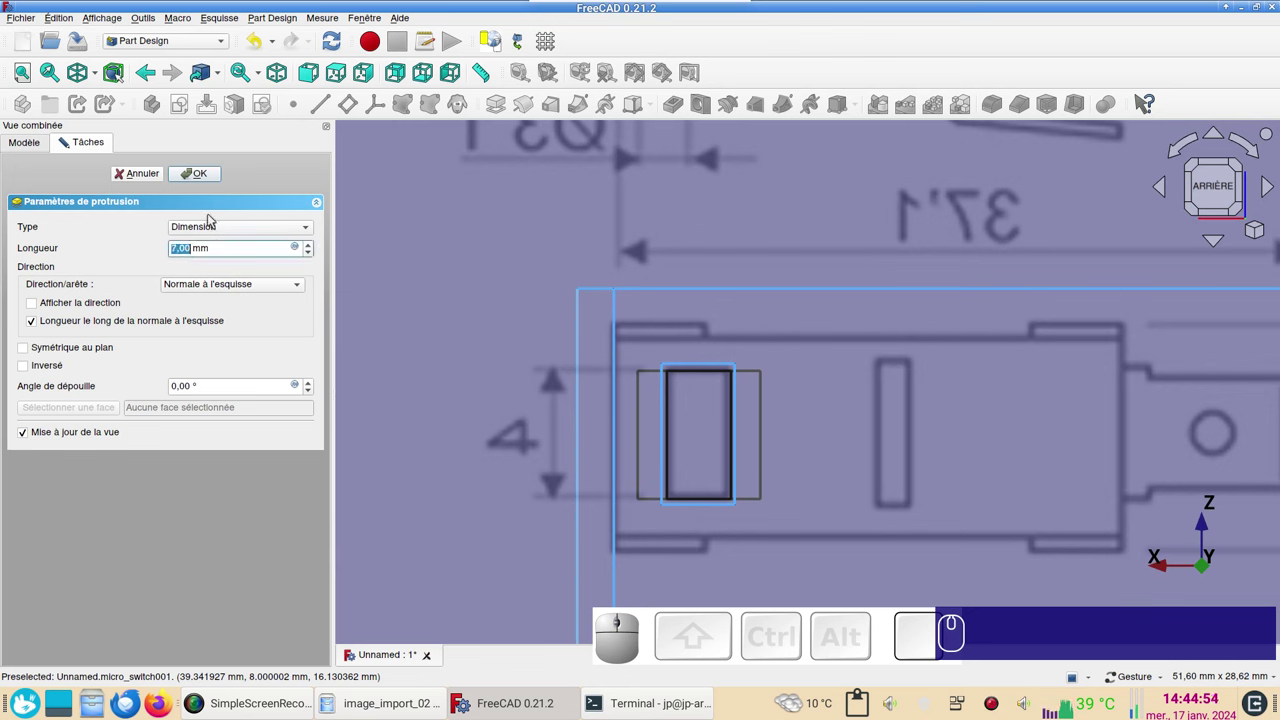
{"action": "left_click", "coordinate": [207, 183]}
{"action": "scroll", "scroll_direction": "down", "scroll_amount": 3}
{"action": "left_click_drag", "start_coordinate": [976, 435], "coordinate": [622, 436]}
{"action": "key", "text": "KP_0"}
{"action": "left_click_drag", "start_coordinate": [654, 463], "coordinate": [674, 457]}
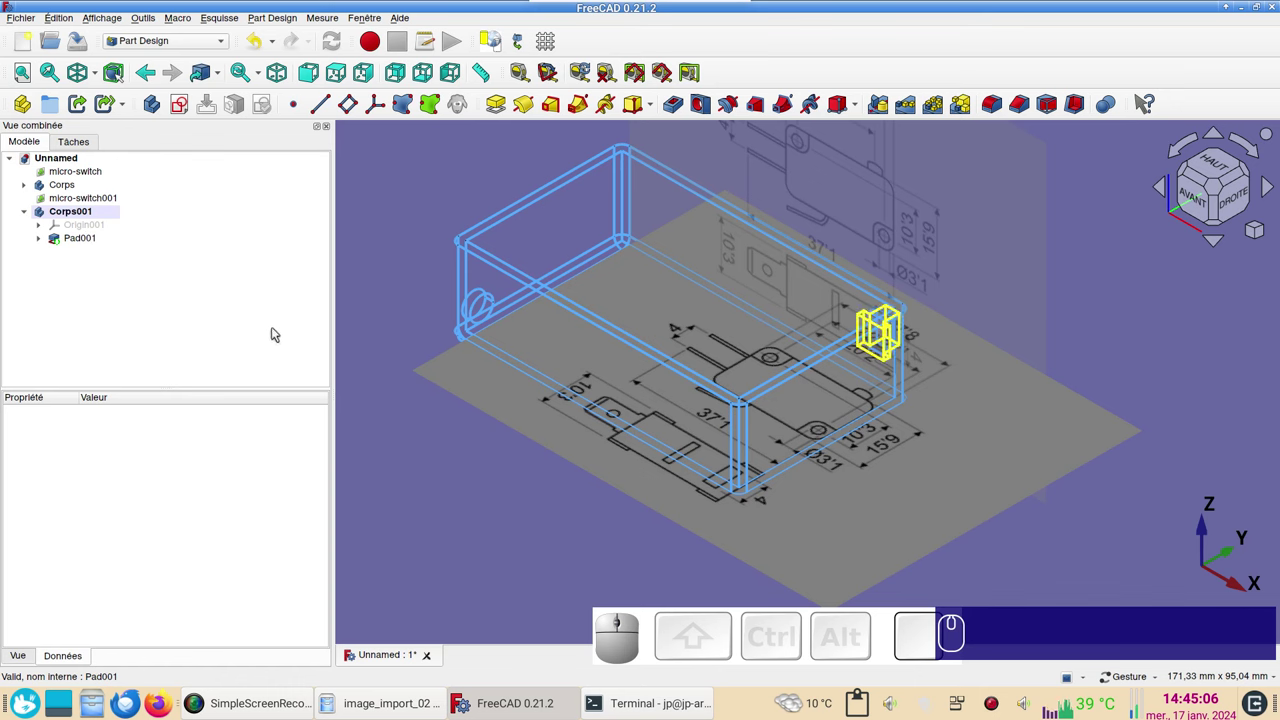
- Set Pad001's shape colour to red and inspect the button from several angles
{"action": "key", "text": "v"}
{"action": "key", "text": "KP_1"}
{"action": "left_click_drag", "start_coordinate": [580, 467], "coordinate": [774, 403]}
{"action": "left_click", "coordinate": [884, 323]}
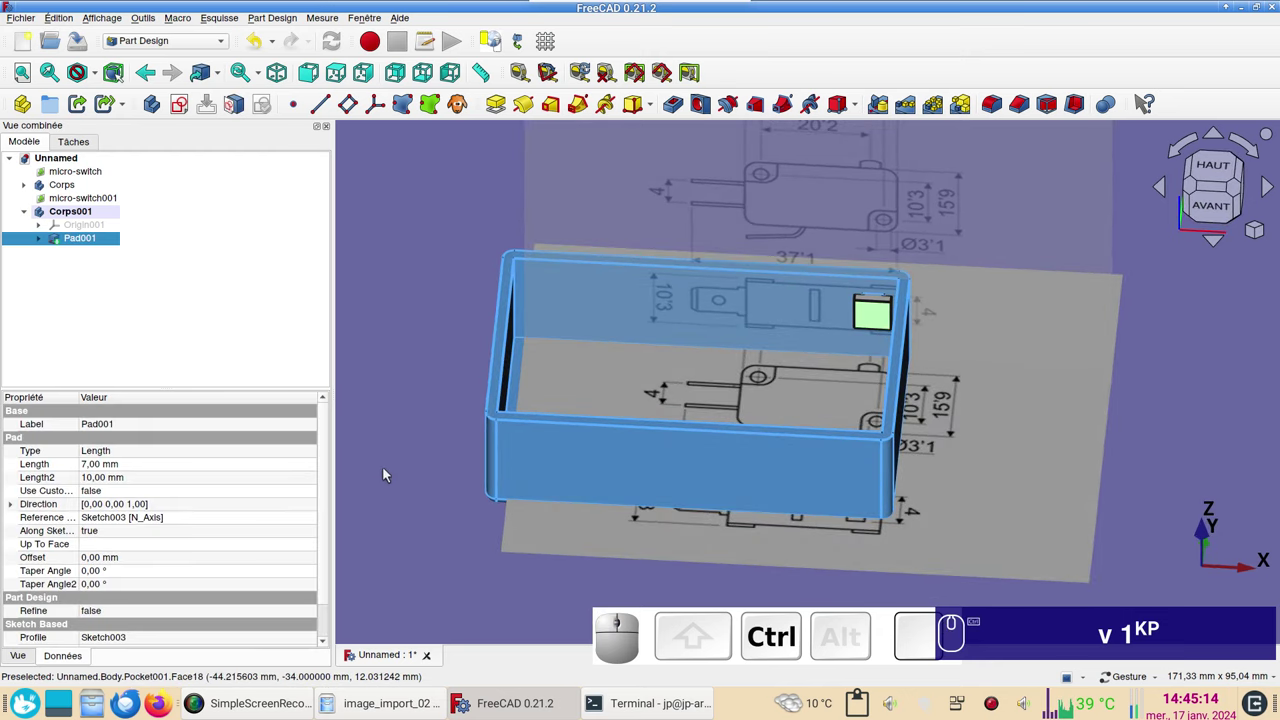
{"action": "key", "text": "ctrl+d"}
{"action": "left_click", "coordinate": [252, 336]}
{"action": "left_click", "coordinate": [490, 269]}
{"action": "left_click", "coordinate": [800, 453]}
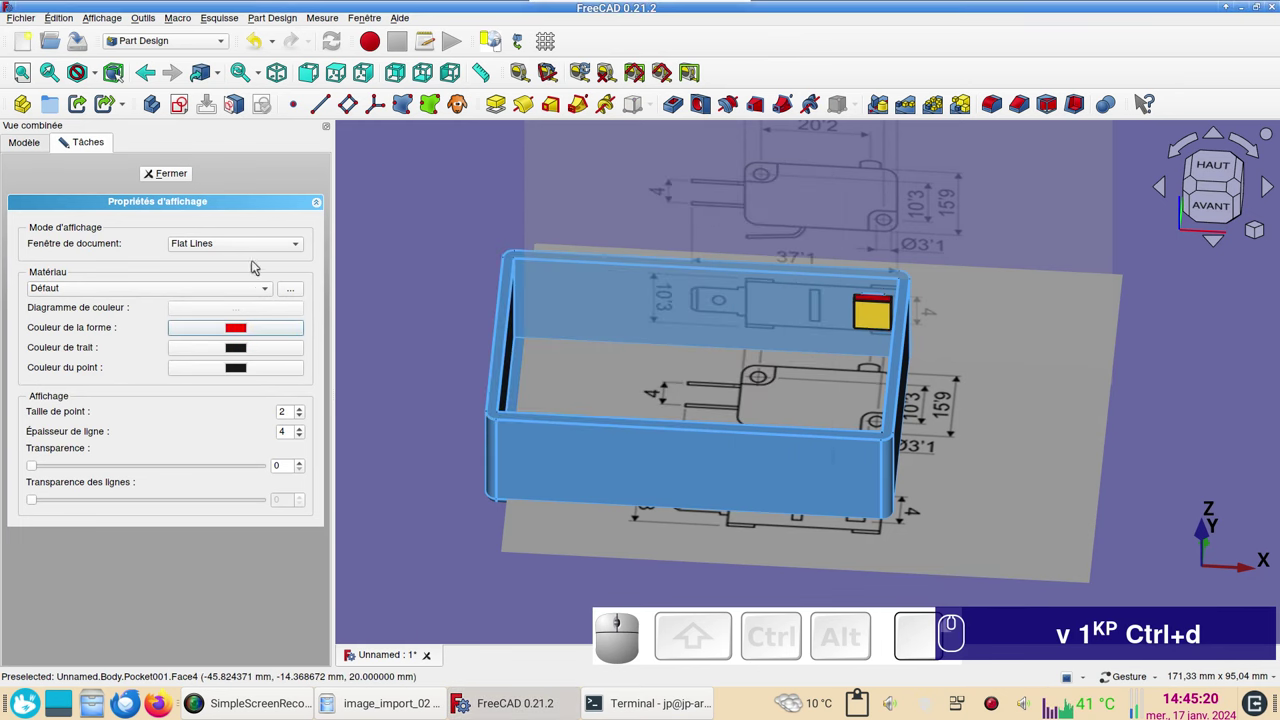
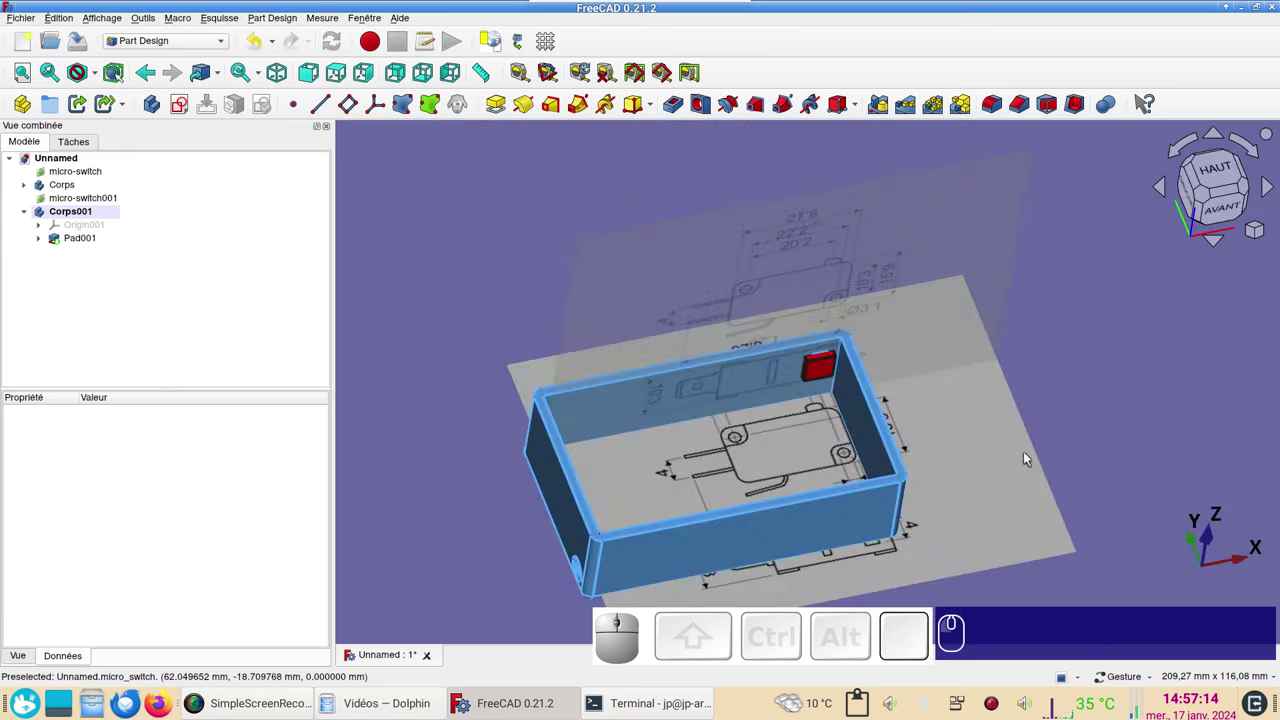
{"action": "left_click_drag", "start_coordinate": [956, 450], "coordinate": [884, 451]}
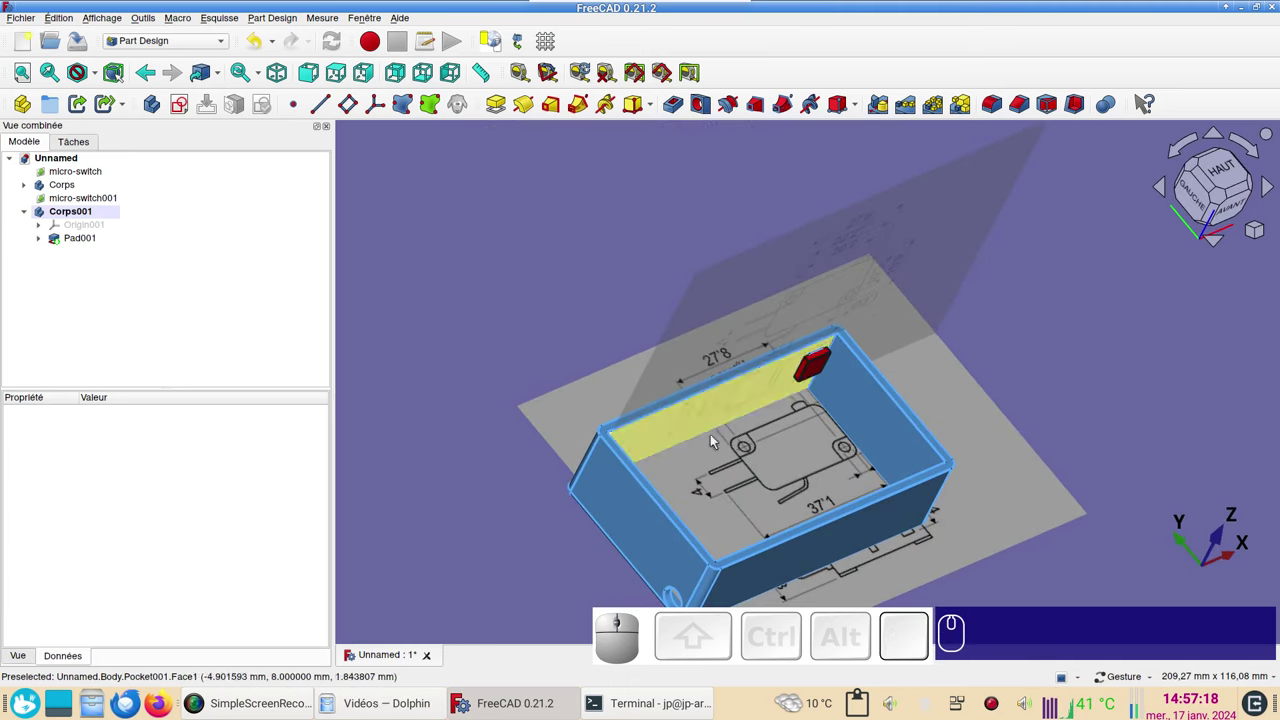
{"action": "left_click_drag", "start_coordinate": [977, 521], "coordinate": [1036, 577]}
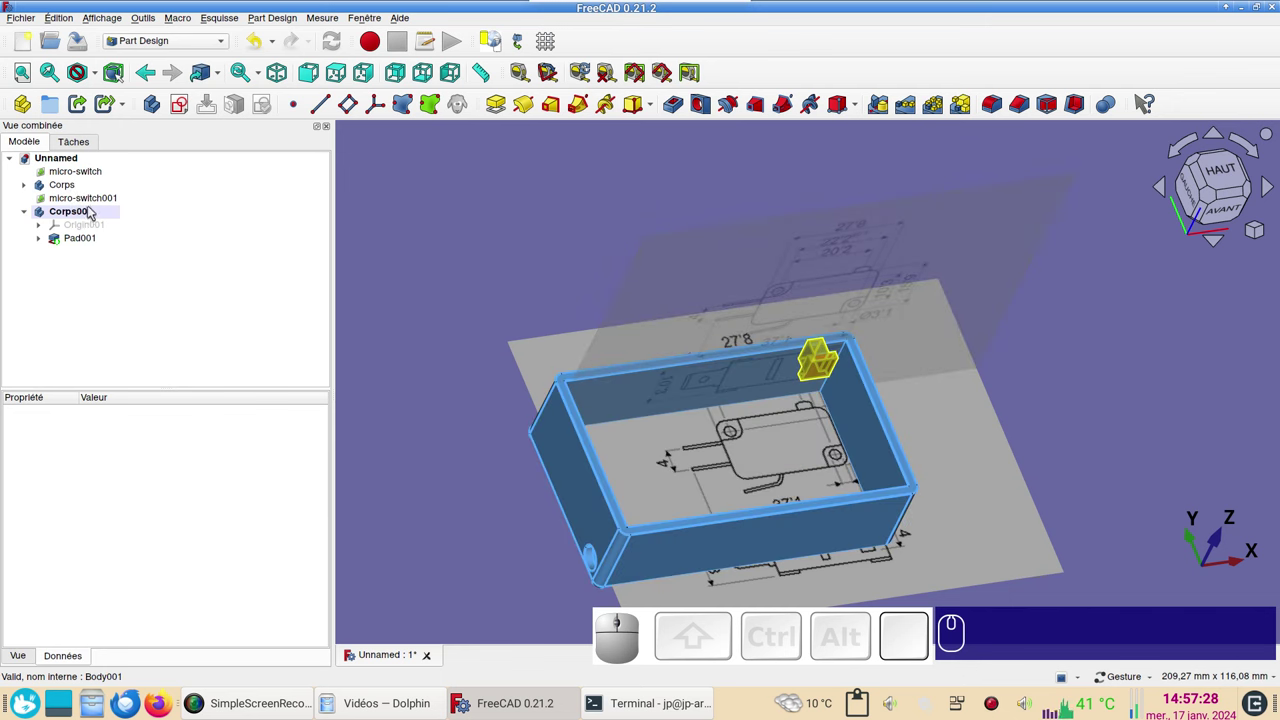
- Activate the Corps box body and view the switch drawing's mounting holes from the top
{"action": "left_click", "coordinate": [70, 187]}
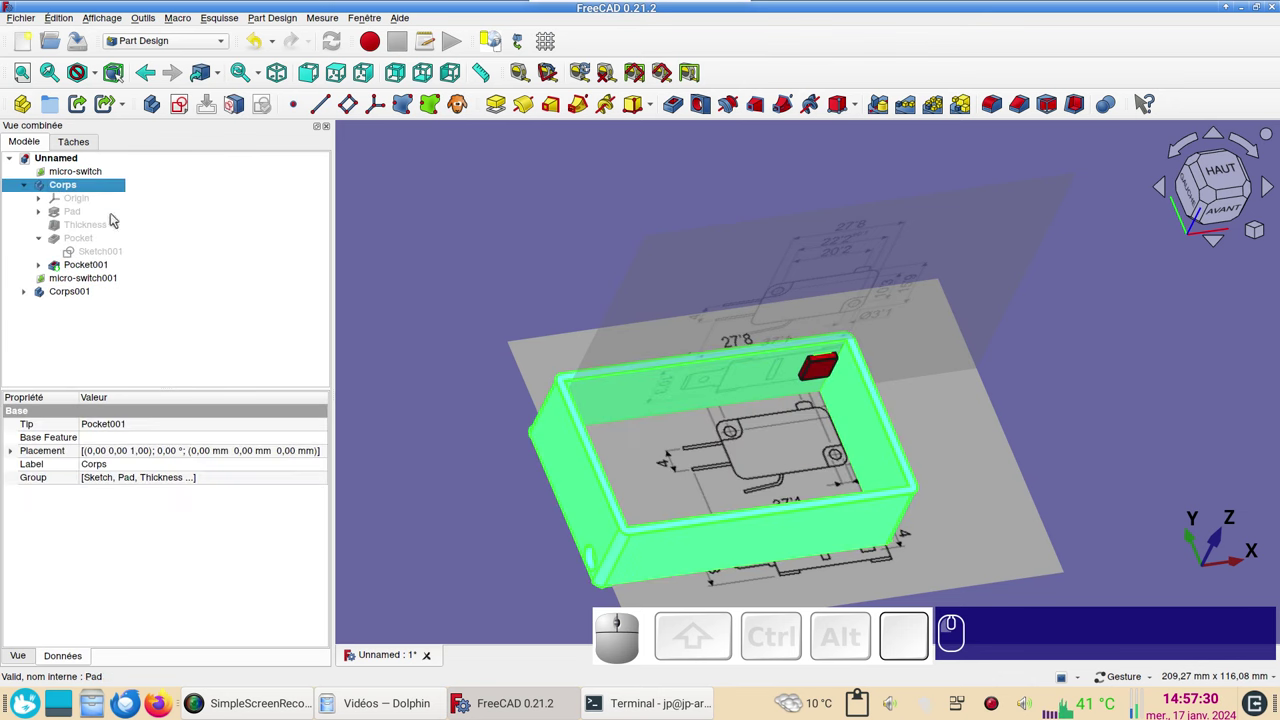
{"action": "left_click", "coordinate": [159, 258]}
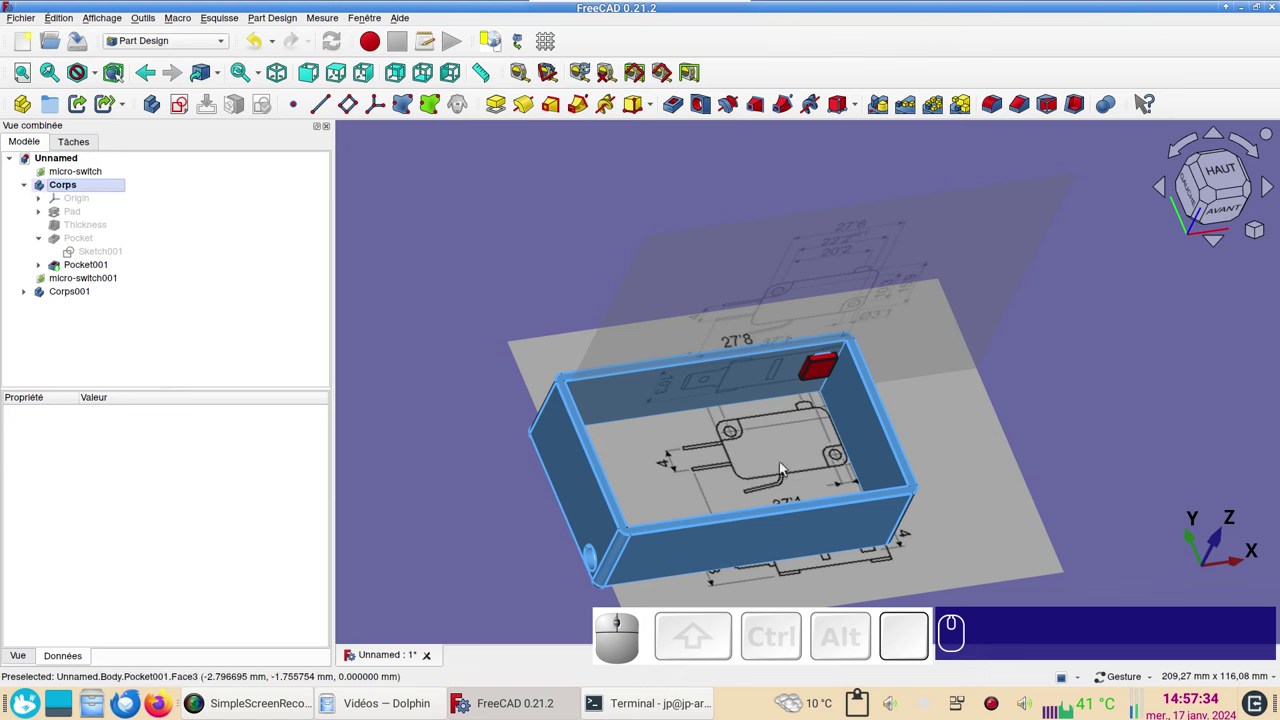
{"action": "left_click", "coordinate": [1220, 173]}
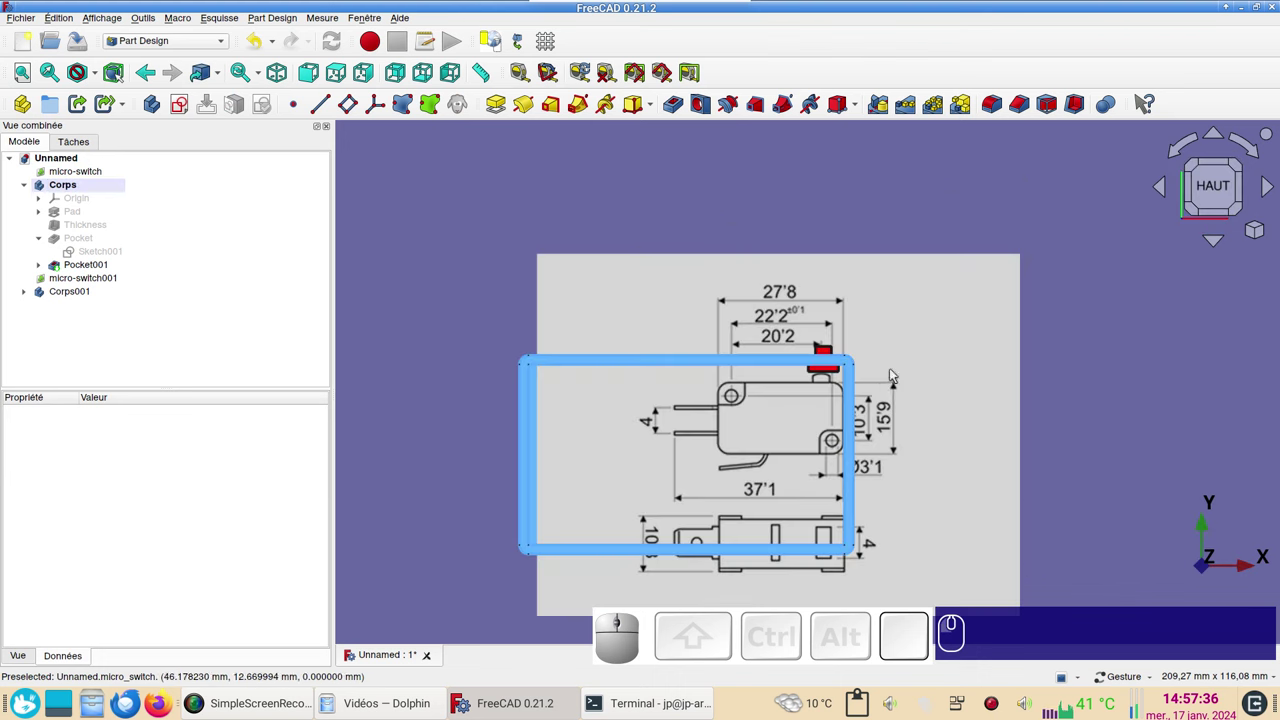
{"action": "scroll", "scroll_direction": "up", "scroll_amount": 3}
{"action": "left_click_drag", "start_coordinate": [820, 407], "coordinate": [754, 403]}
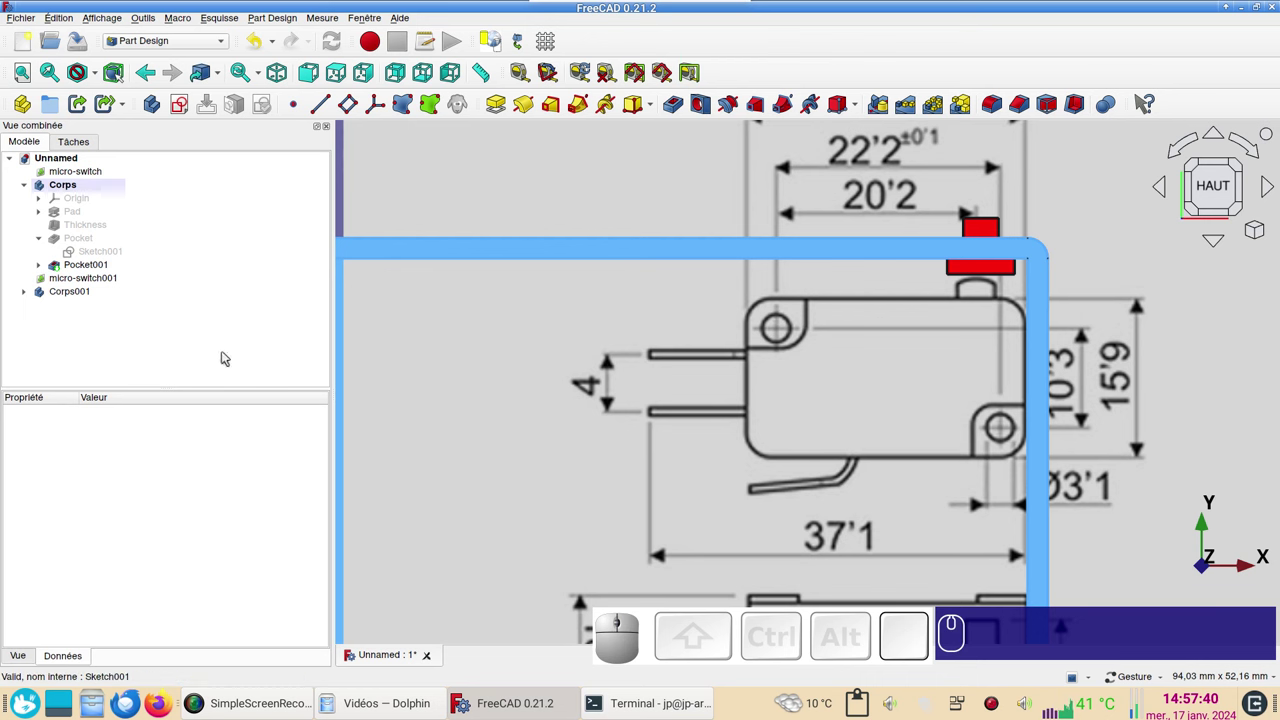
{"action": "left_click", "coordinate": [186, 364]}
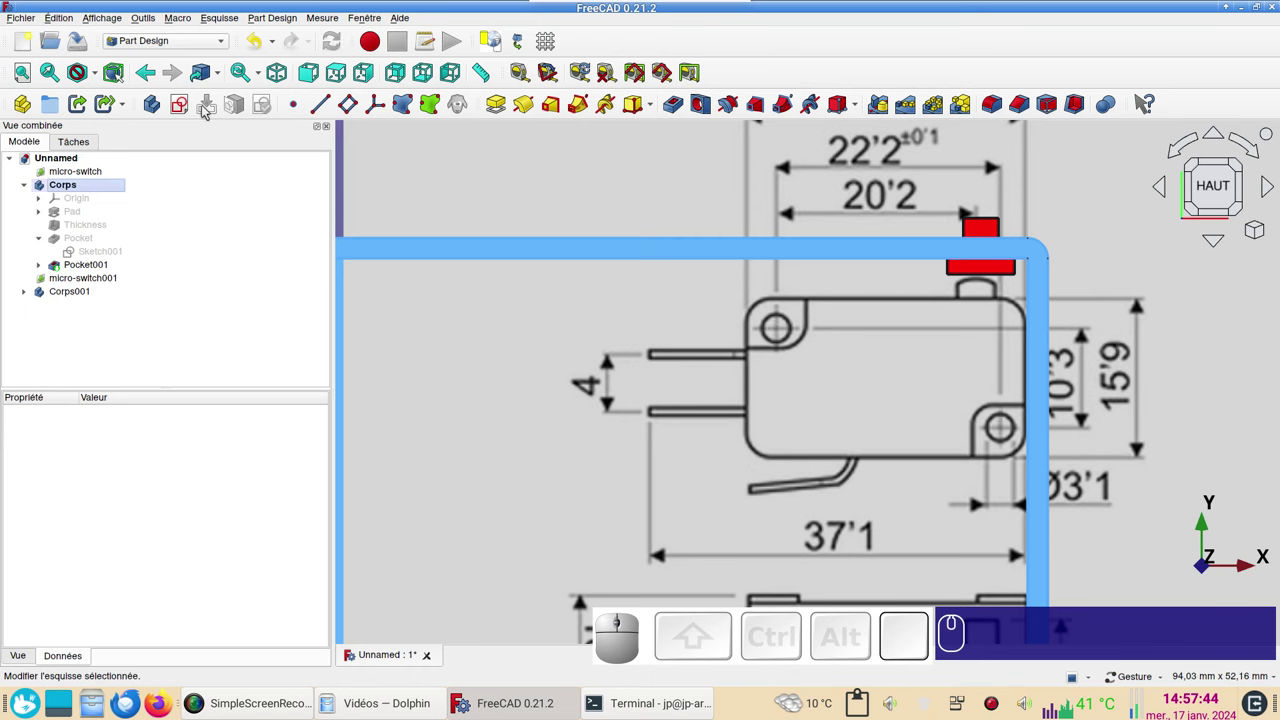
- Create a new sketch on the XY-plane in the box body, centred on the switch
{"action": "left_click", "coordinate": [179, 110]}
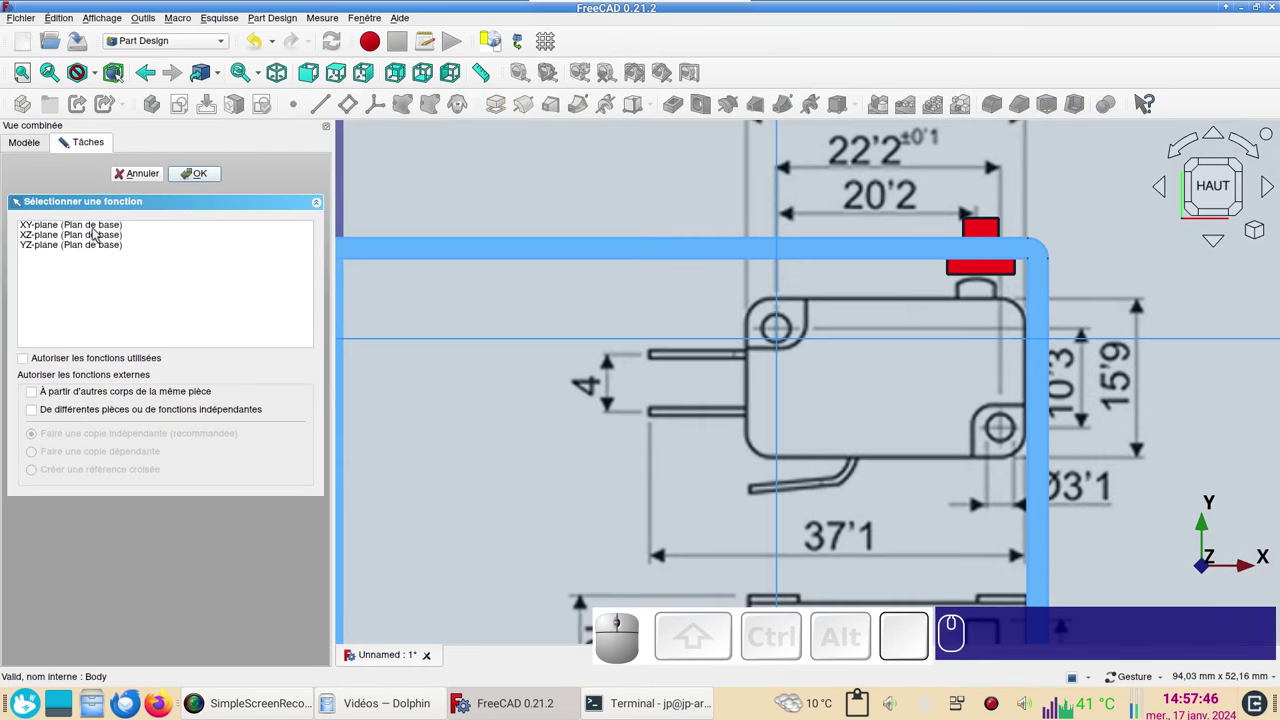
{"action": "left_click", "coordinate": [98, 233]}
{"action": "left_click", "coordinate": [209, 179]}
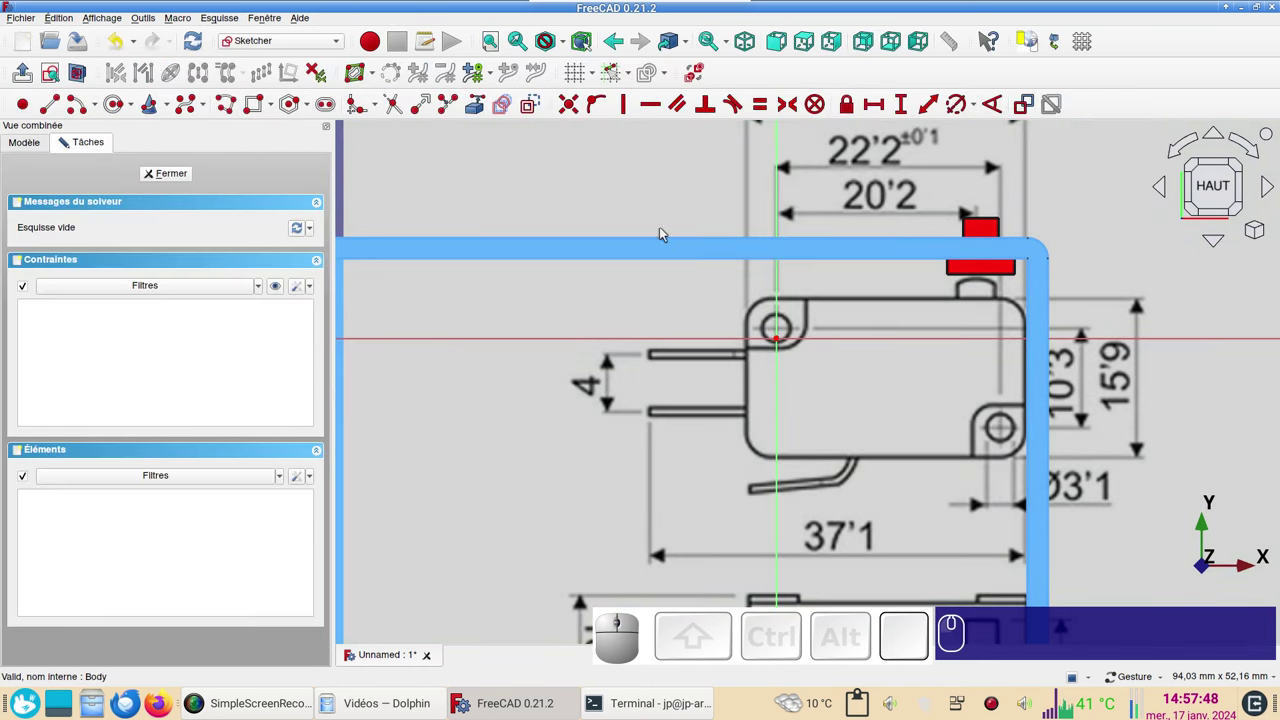
{"action": "scroll", "scroll_direction": "up", "scroll_amount": 3}
{"action": "scroll", "scroll_direction": "down", "scroll_amount": 3}
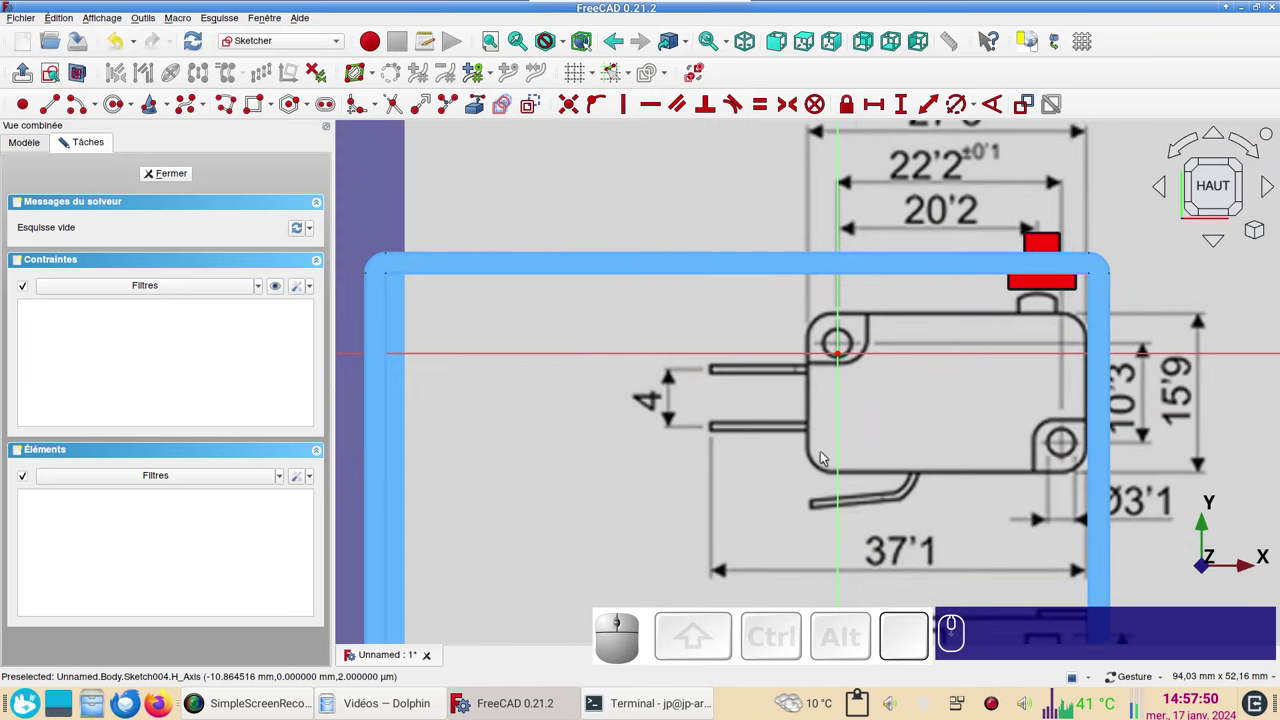
{"action": "left_click_drag", "start_coordinate": [880, 458], "coordinate": [793, 419]}
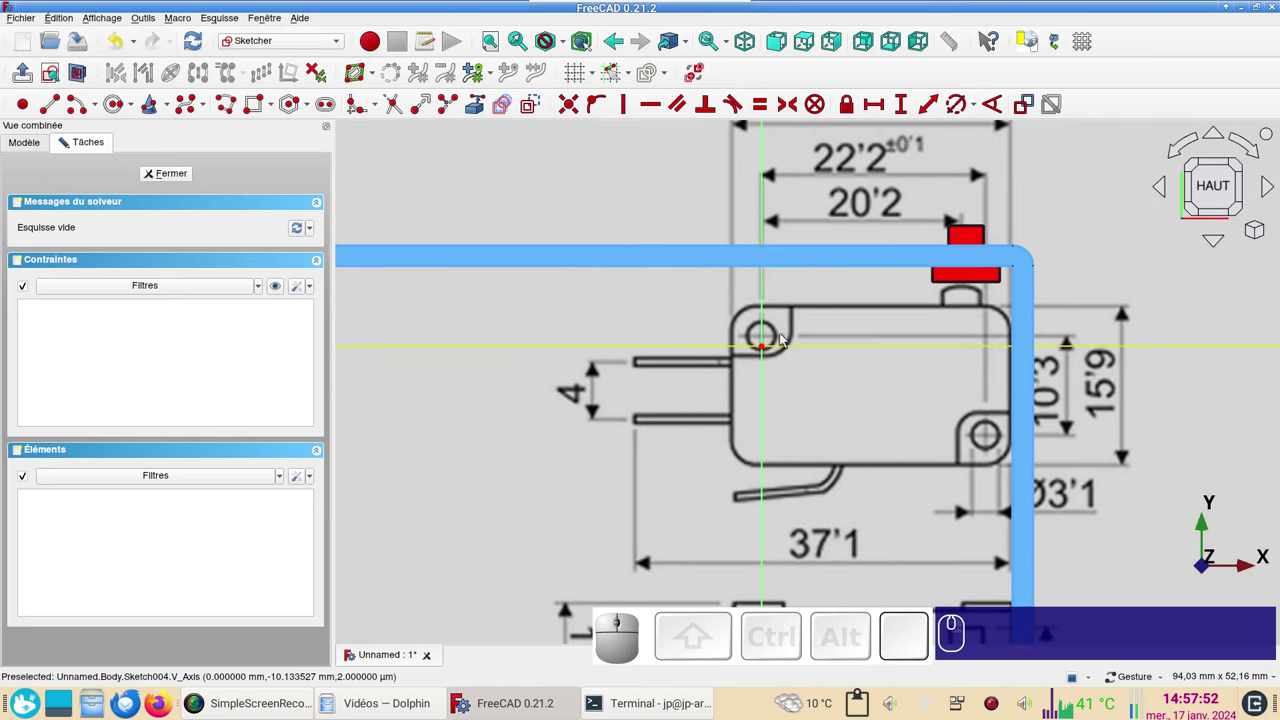
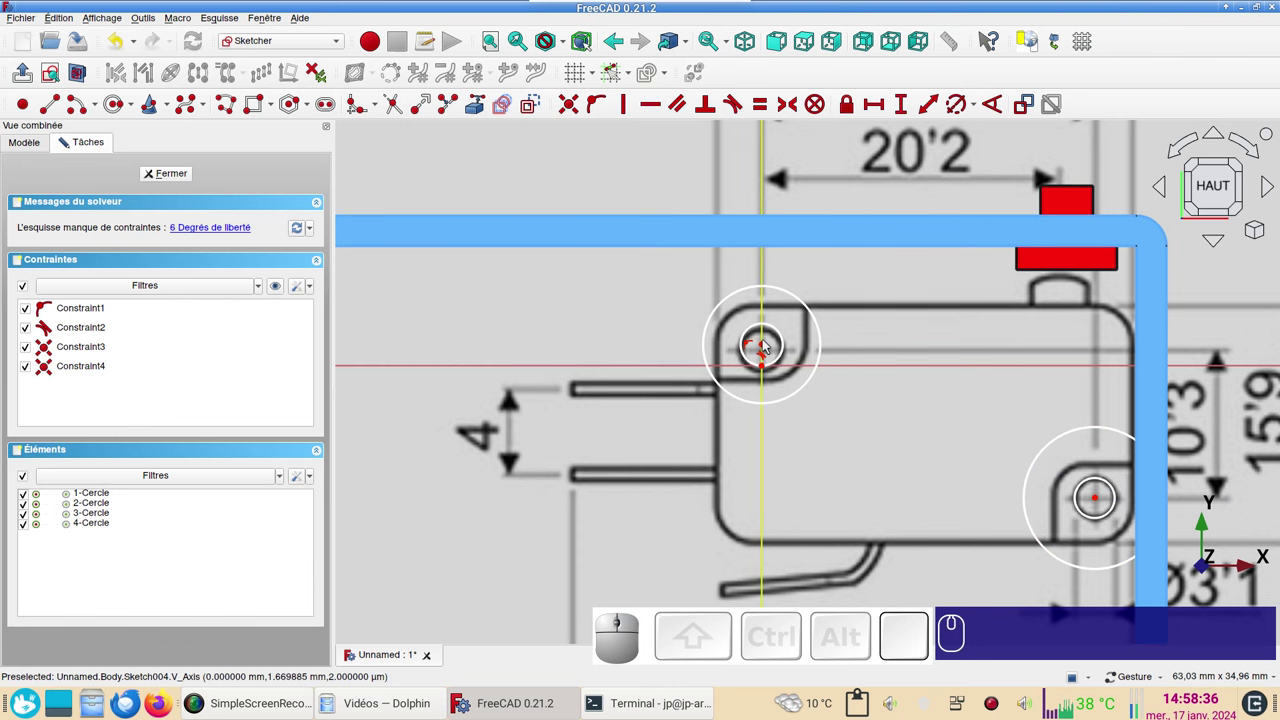
- Make the two inner hole circles equal with a 3 mm diameter
{"action": "left_click", "coordinate": [769, 346]}
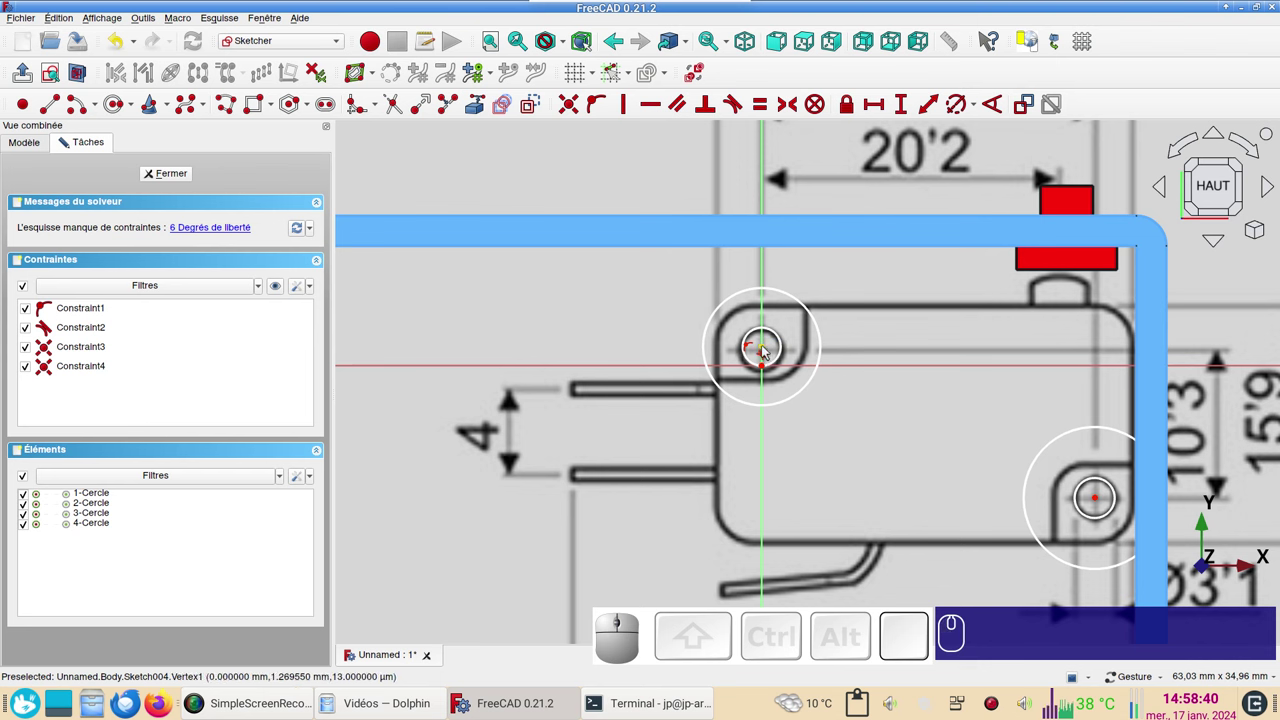
{"action": "left_click", "coordinate": [1113, 480]}
{"action": "left_click", "coordinate": [784, 345]}
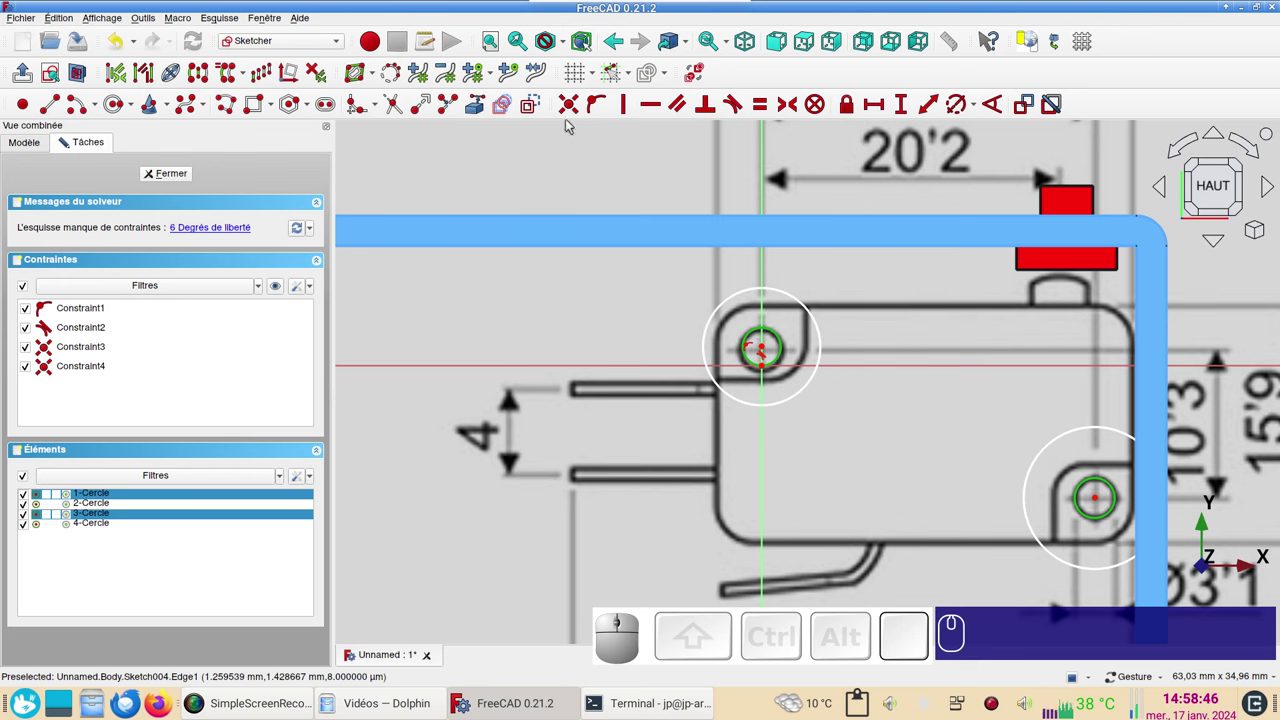
{"action": "key", "text": "r"}
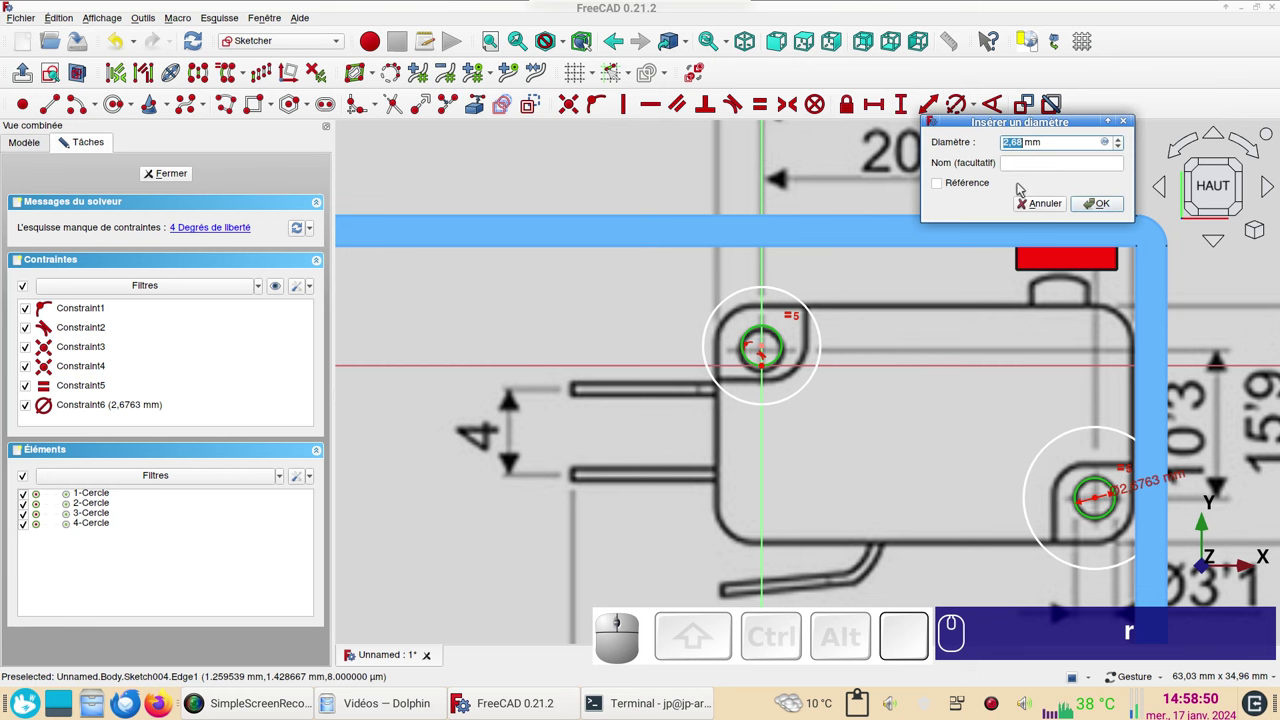
{"action": "key", "text": "KP_3"}
{"action": "key", "text": "KP_Enter"}
- Delete the unwanted Constraint2 from the mounting-hole sketch
{"action": "scroll", "scroll_direction": "down", "scroll_amount": 3}
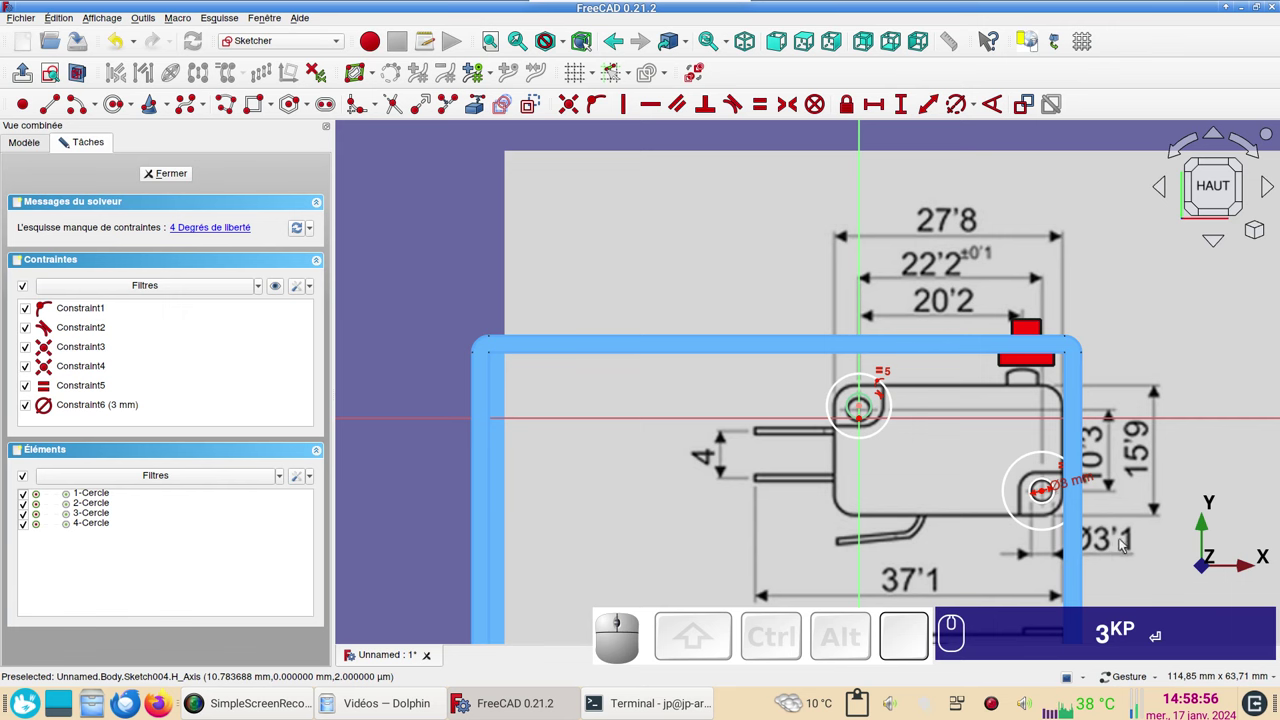
{"action": "scroll", "scroll_direction": "up", "scroll_amount": 3}
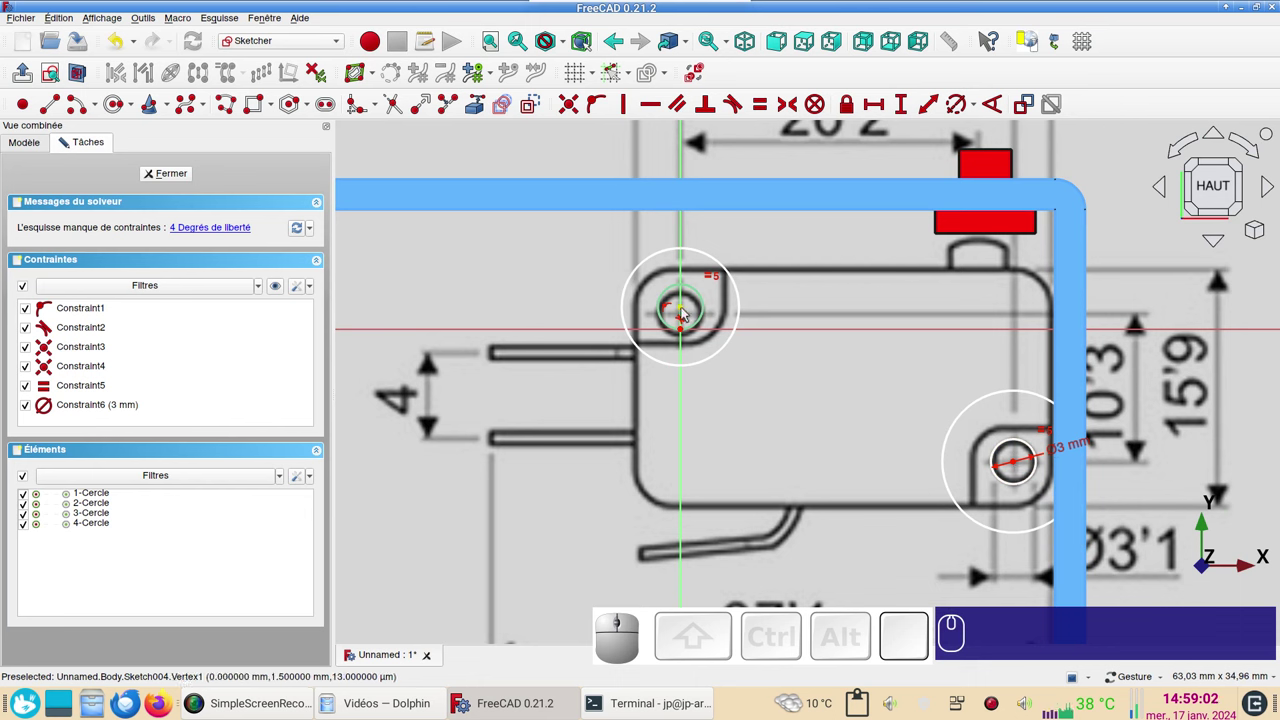
{"action": "left_click_drag", "start_coordinate": [684, 313], "coordinate": [683, 302]}
{"action": "left_click_drag", "start_coordinate": [685, 312], "coordinate": [693, 325]}
{"action": "left_click_drag", "start_coordinate": [699, 326], "coordinate": [690, 344]}
{"action": "scroll", "scroll_direction": "up", "scroll_amount": 3}
{"action": "left_click", "coordinate": [682, 291]}
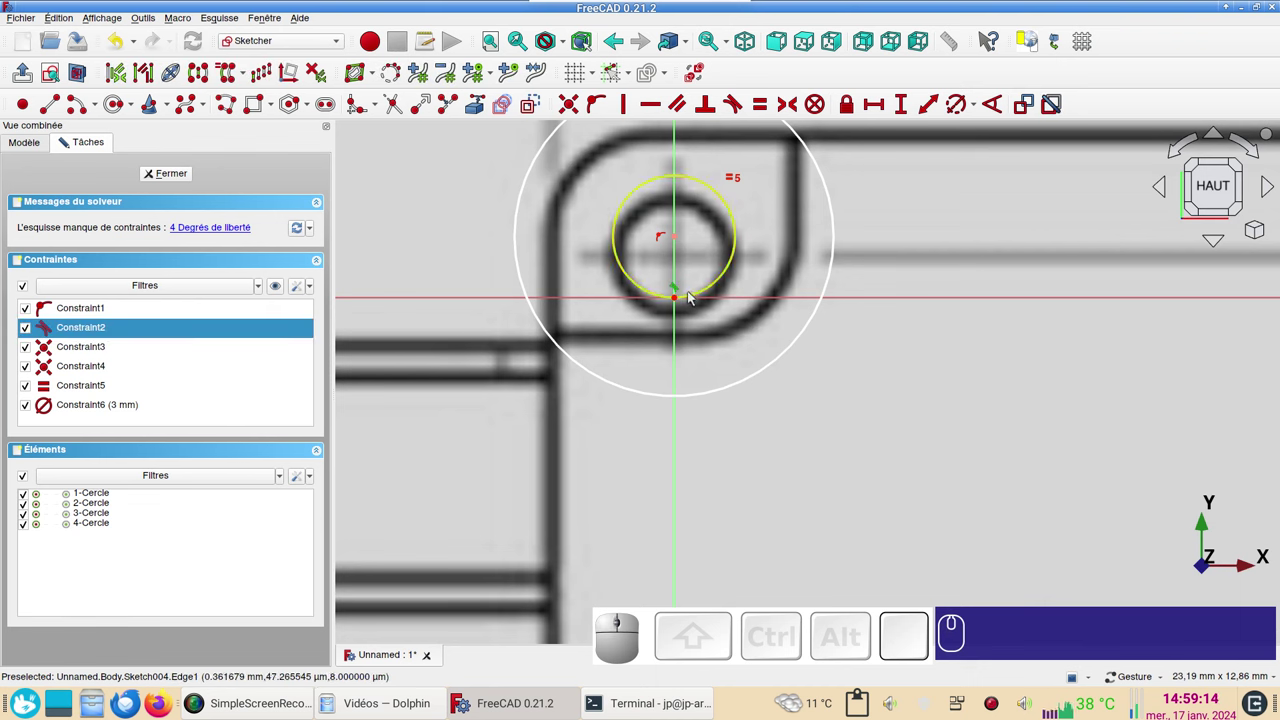
{"action": "key", "text": "Delete"}
{"action": "left_click_drag", "start_coordinate": [684, 236], "coordinate": [720, 348]}
{"action": "scroll", "scroll_direction": "down", "scroll_amount": 3}
{"action": "left_click_drag", "start_coordinate": [883, 441], "coordinate": [783, 452]}
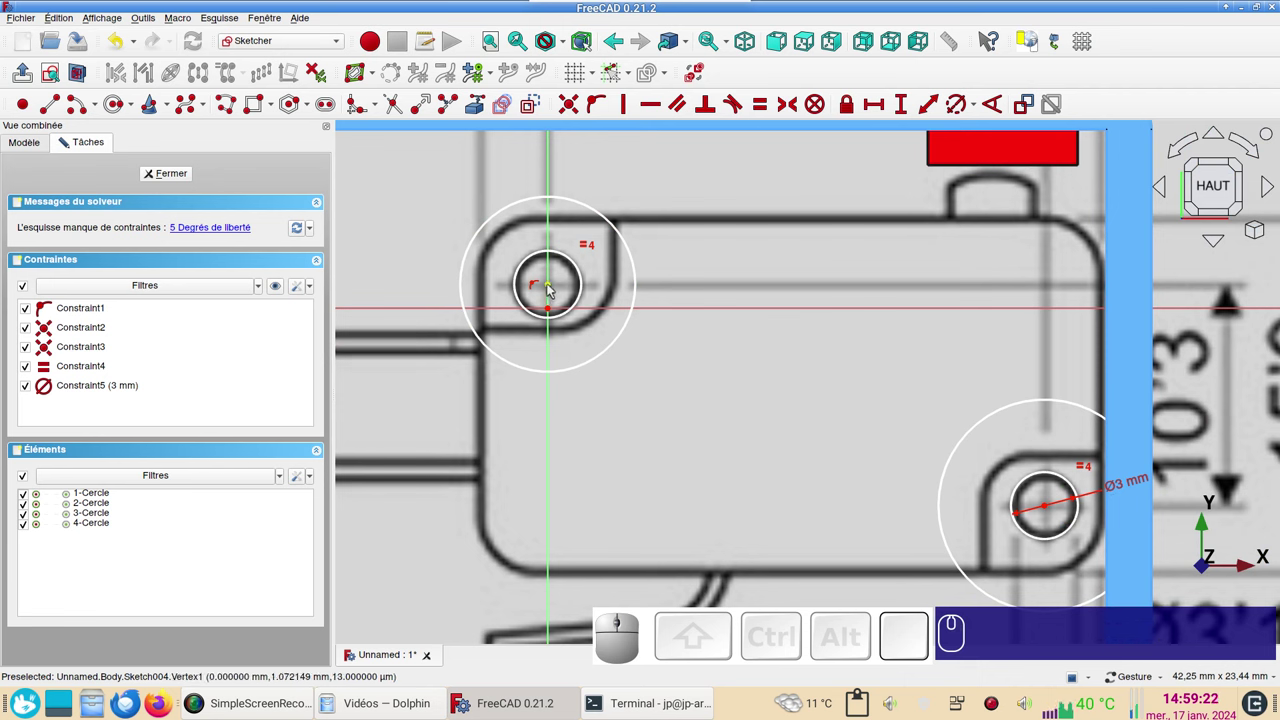
- Constrain the left hole centre 1 mm vertically from its reference point
{"action": "left_click", "coordinate": [550, 290]}
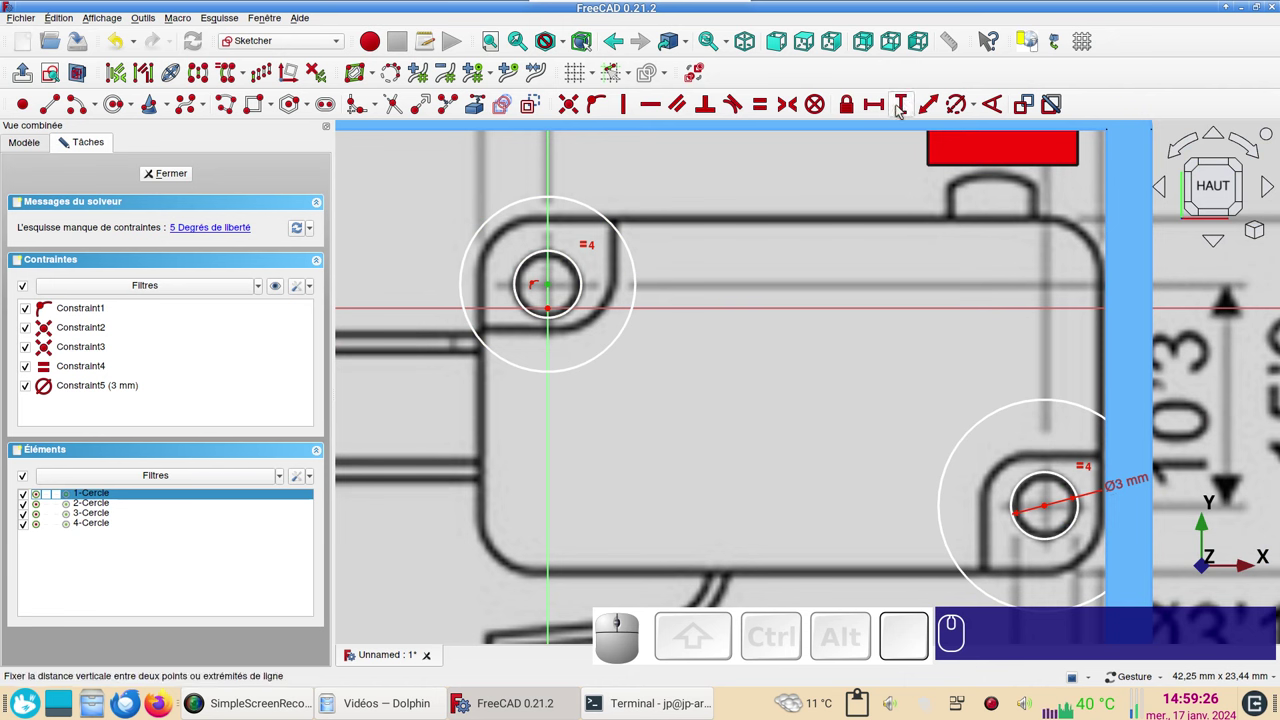
{"action": "key", "text": "i"}
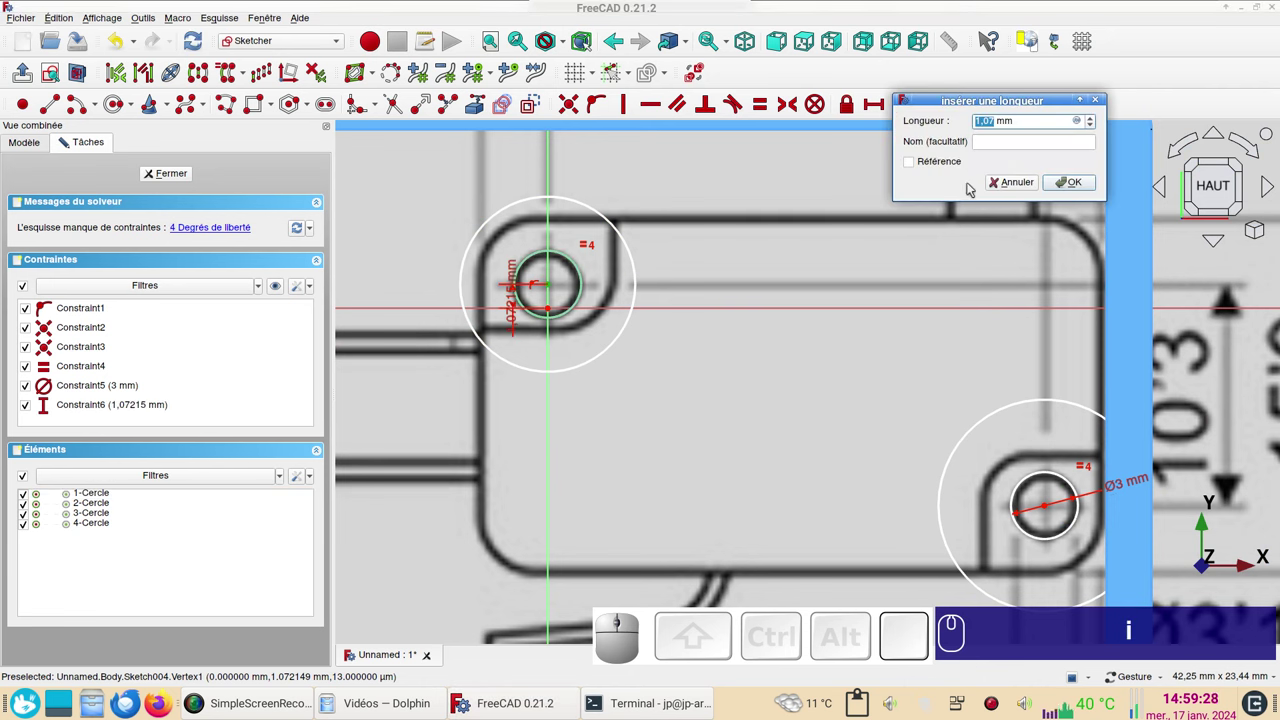
{"action": "key", "text": "KP_1"}
{"action": "key", "text": "KP_Enter"}
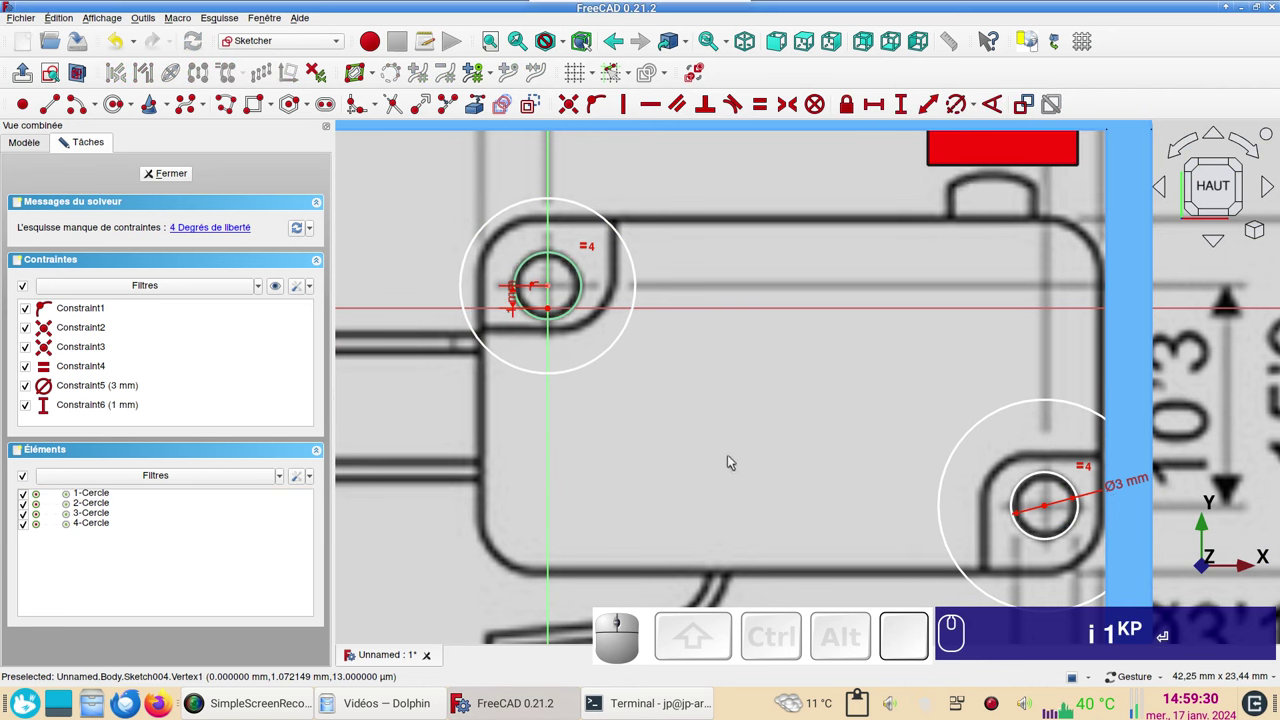
{"action": "scroll", "scroll_direction": "down", "scroll_amount": 3}
{"action": "left_click_drag", "start_coordinate": [788, 488], "coordinate": [694, 454]}
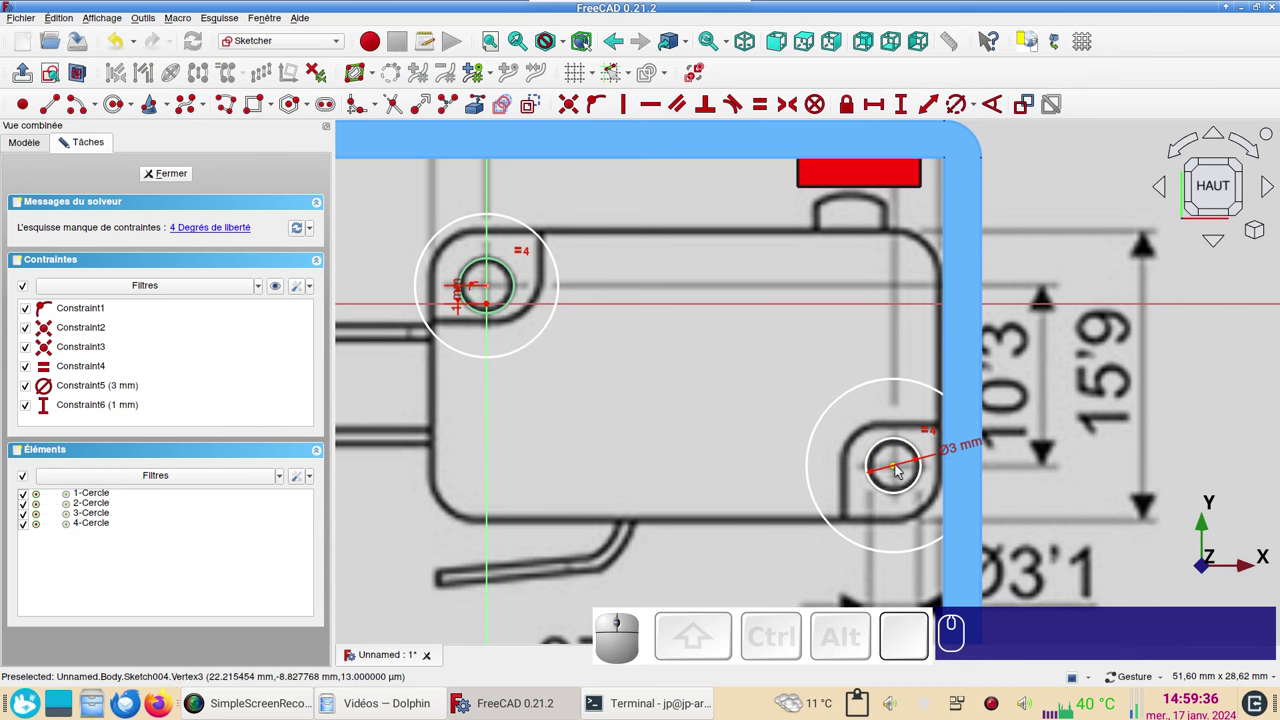
- Fix the two hole centres 22.2 mm apart with a horizontal distance constraint
{"action": "left_click", "coordinate": [898, 471]}
{"action": "left_click", "coordinate": [488, 292]}
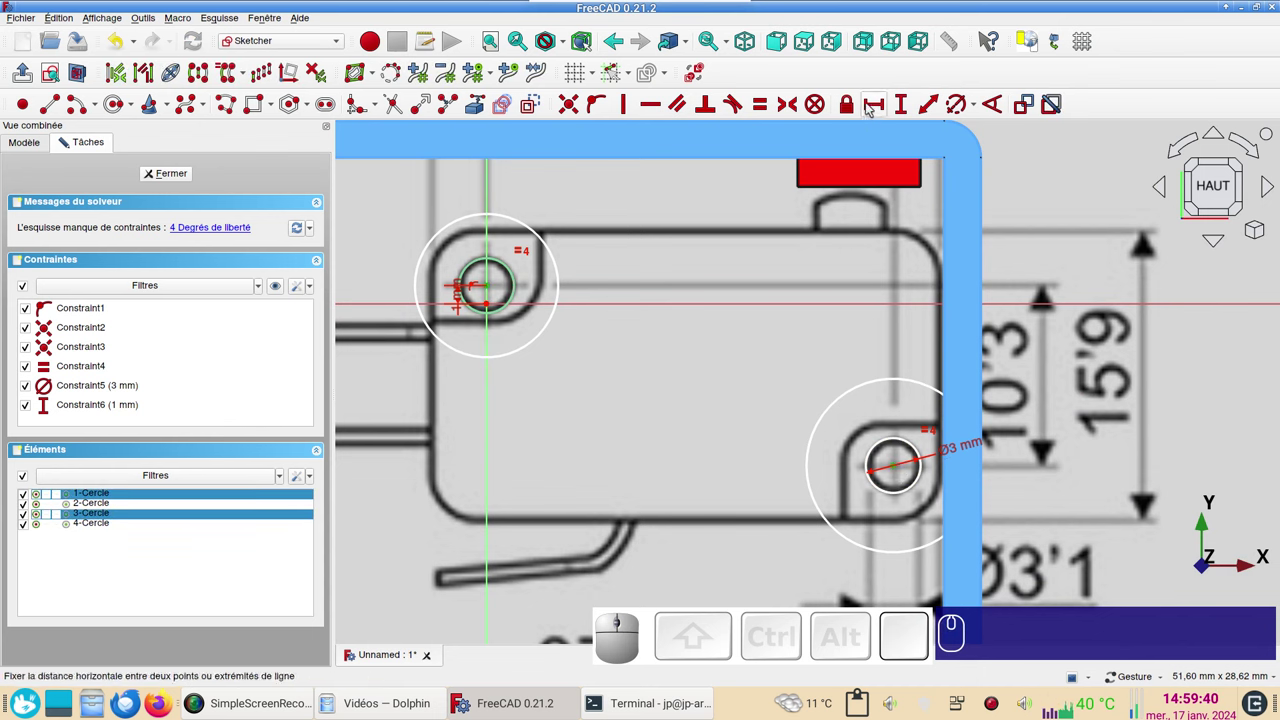
{"action": "left_click", "coordinate": [849, 108]}
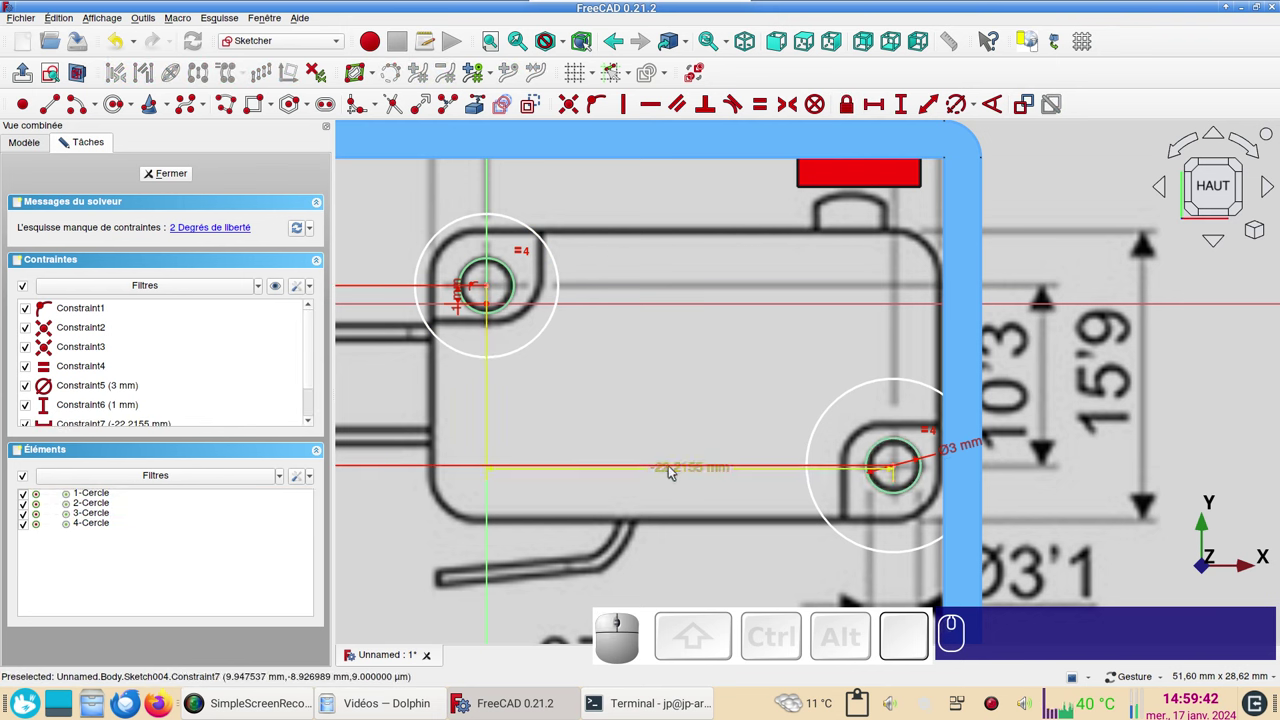
{"action": "left_click", "coordinate": [674, 472]}
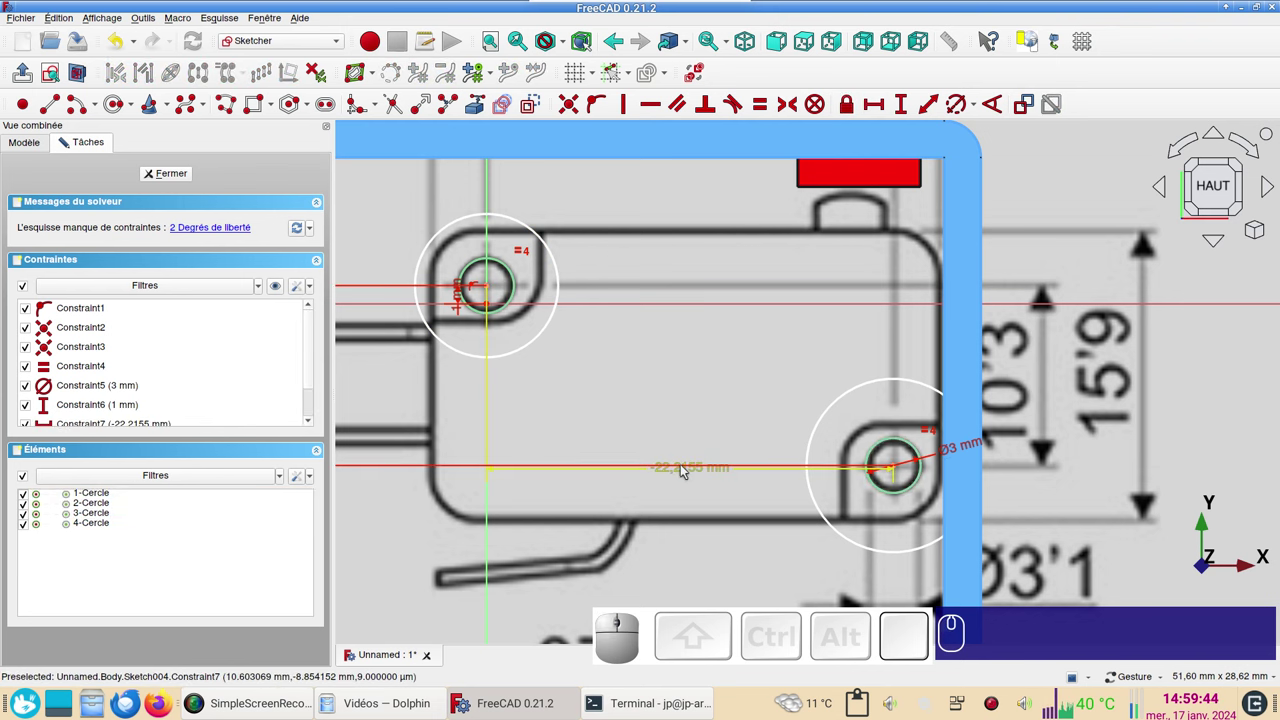
{"action": "left_click", "coordinate": [685, 471]}
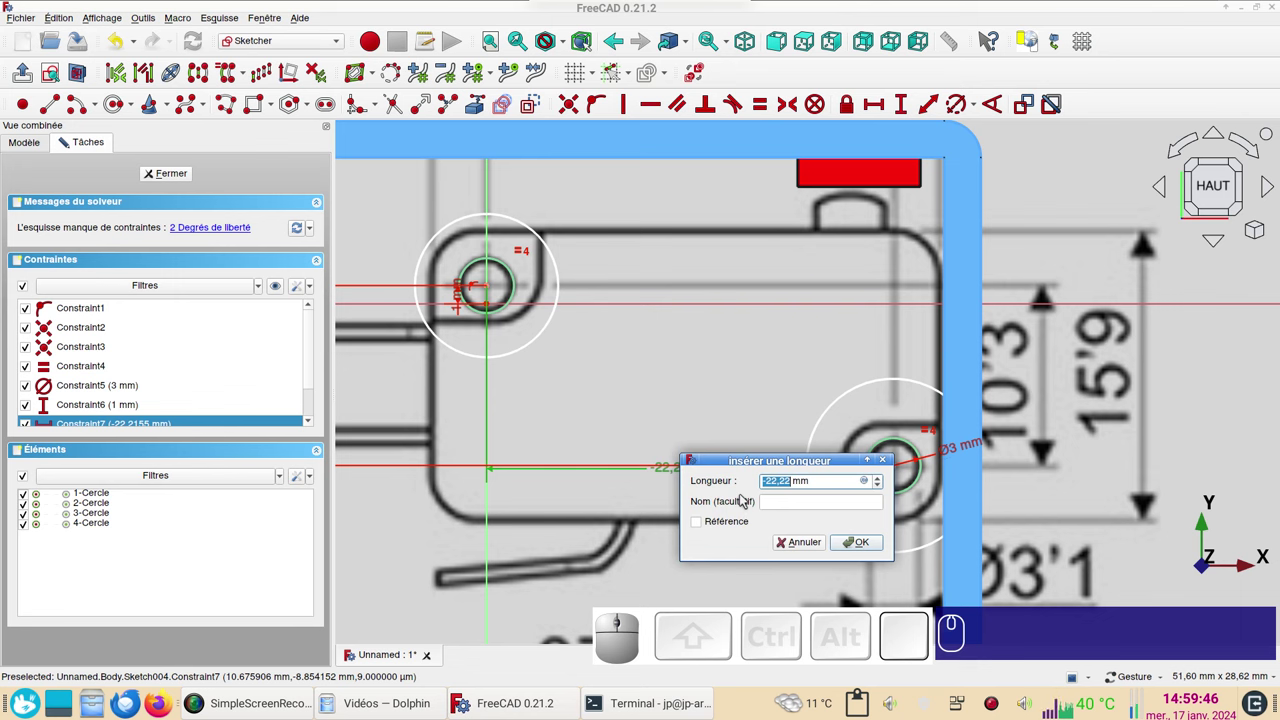
{"action": "key", "text": "KP_Subtract"}
{"action": "key", "text": "KP_2"}
{"action": "key", "text": "KP_Decimal"}
{"action": "key", "text": "KP_2"}
{"action": "type", "text": "(-) 2KP 2KP . 2KP"}
{"action": "key", "text": "Return"}
{"action": "key", "text": "KP_Enter"}
- Fix the two hole centres 9.8 mm apart with a vertical distance constraint
{"action": "scroll", "scroll_direction": "down", "scroll_amount": 3}
{"action": "scroll", "scroll_direction": "up", "scroll_amount": 3}
{"action": "scroll", "scroll_direction": "down", "scroll_amount": 3}
{"action": "left_click_drag", "start_coordinate": [778, 497], "coordinate": [550, 516]}
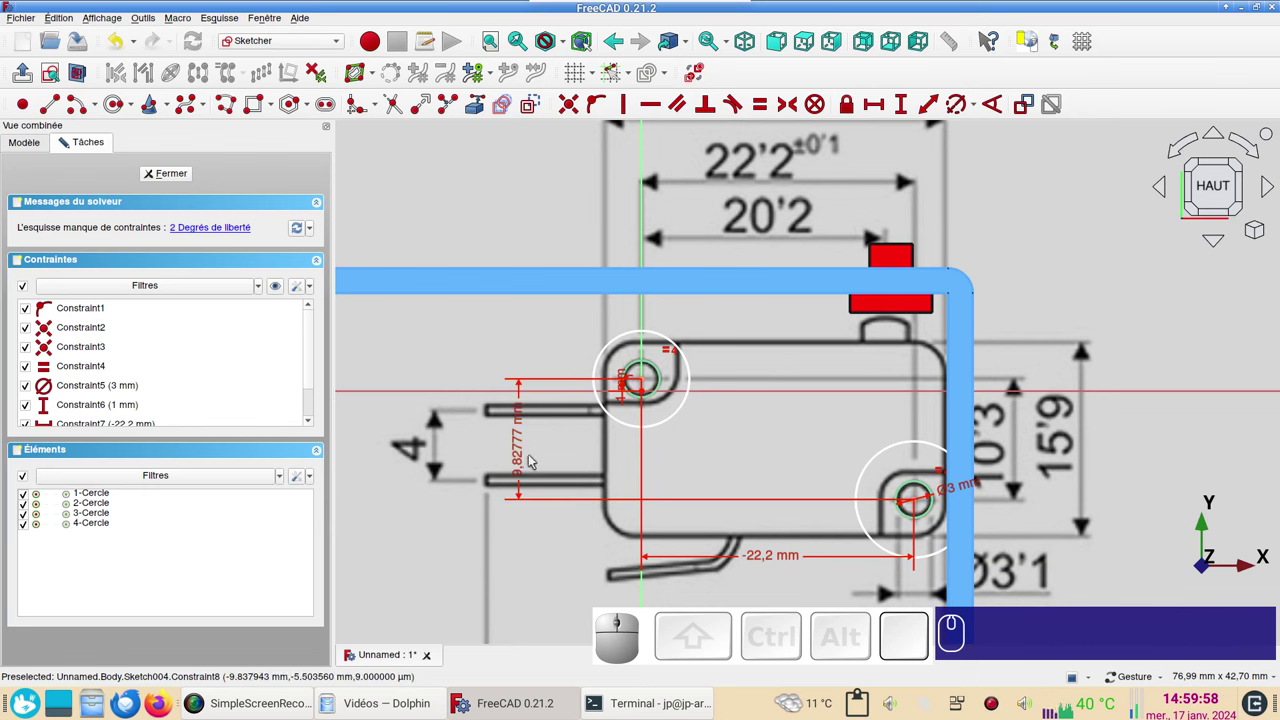
{"action": "left_click", "coordinate": [522, 458]}
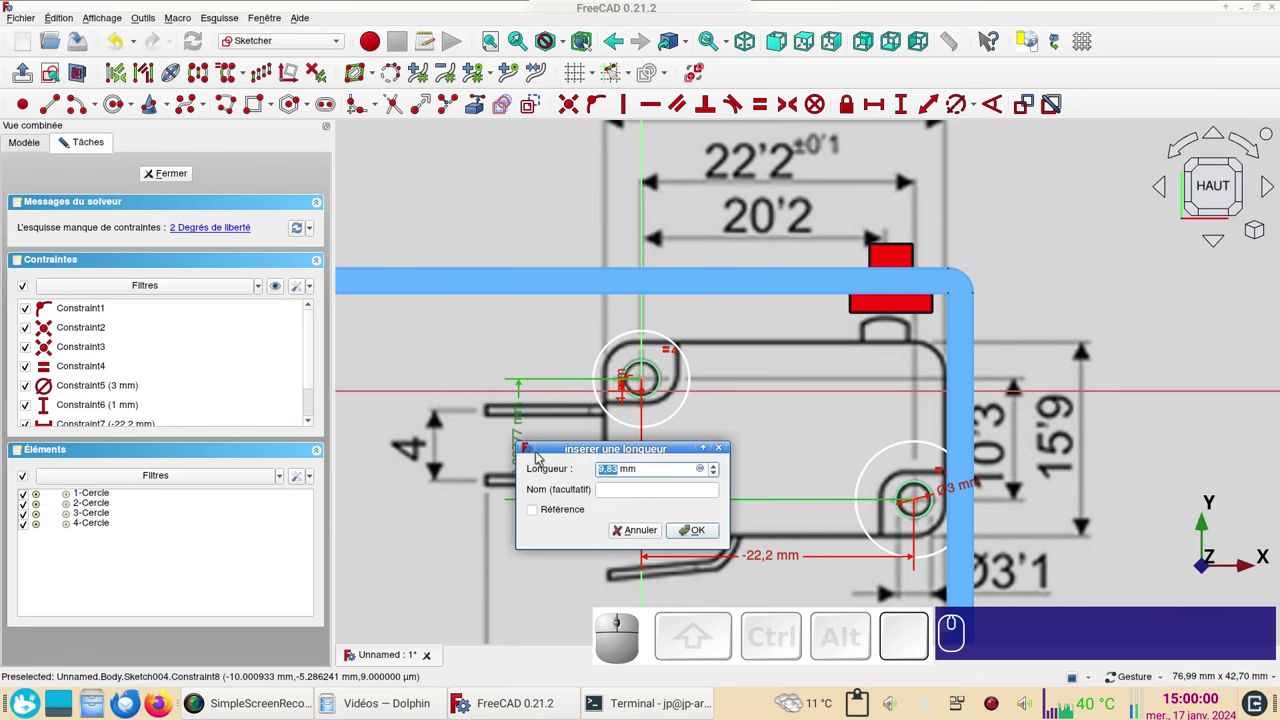
{"action": "key", "text": "KP_9"}
{"action": "key", "text": "."}
{"action": "key", "text": "KP_8"}
{"action": "key", "text": "Return"}
{"action": "scroll", "scroll_direction": "up", "scroll_amount": 3}
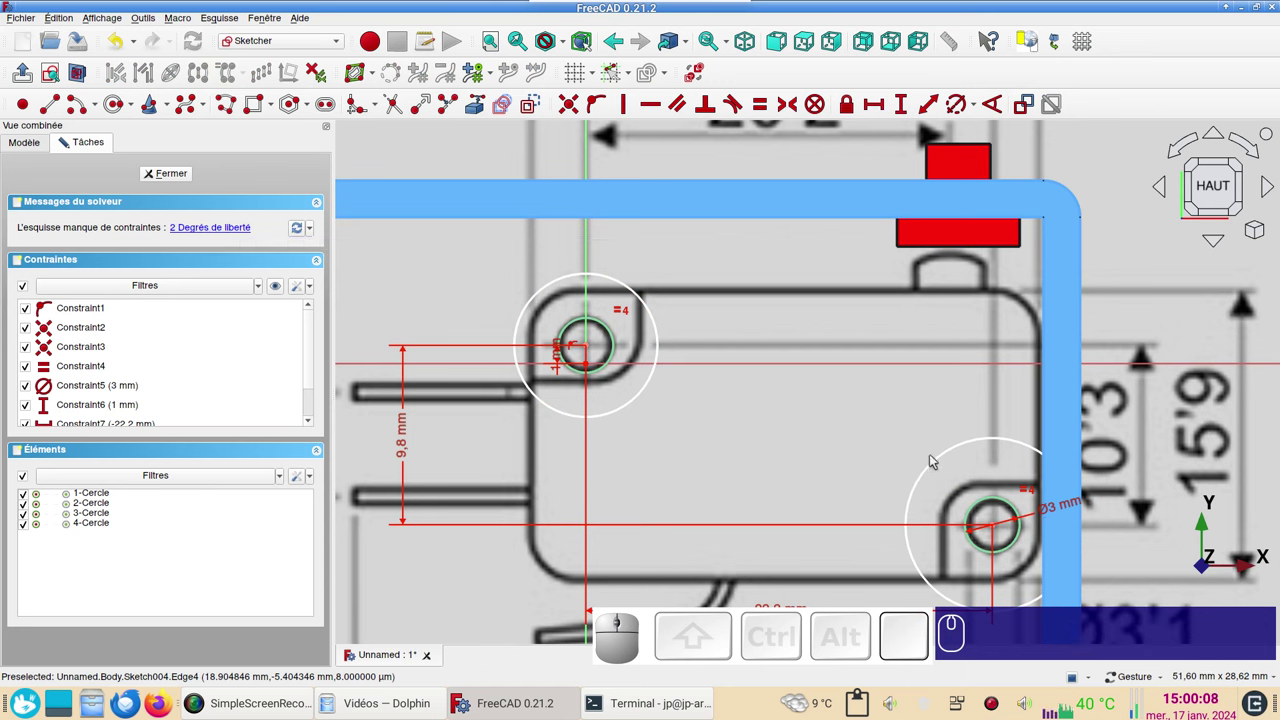
- Constrain both outer post circles to a 9.5 mm diameter, fully constraining the sketch
{"action": "left_click", "coordinate": [934, 469]}
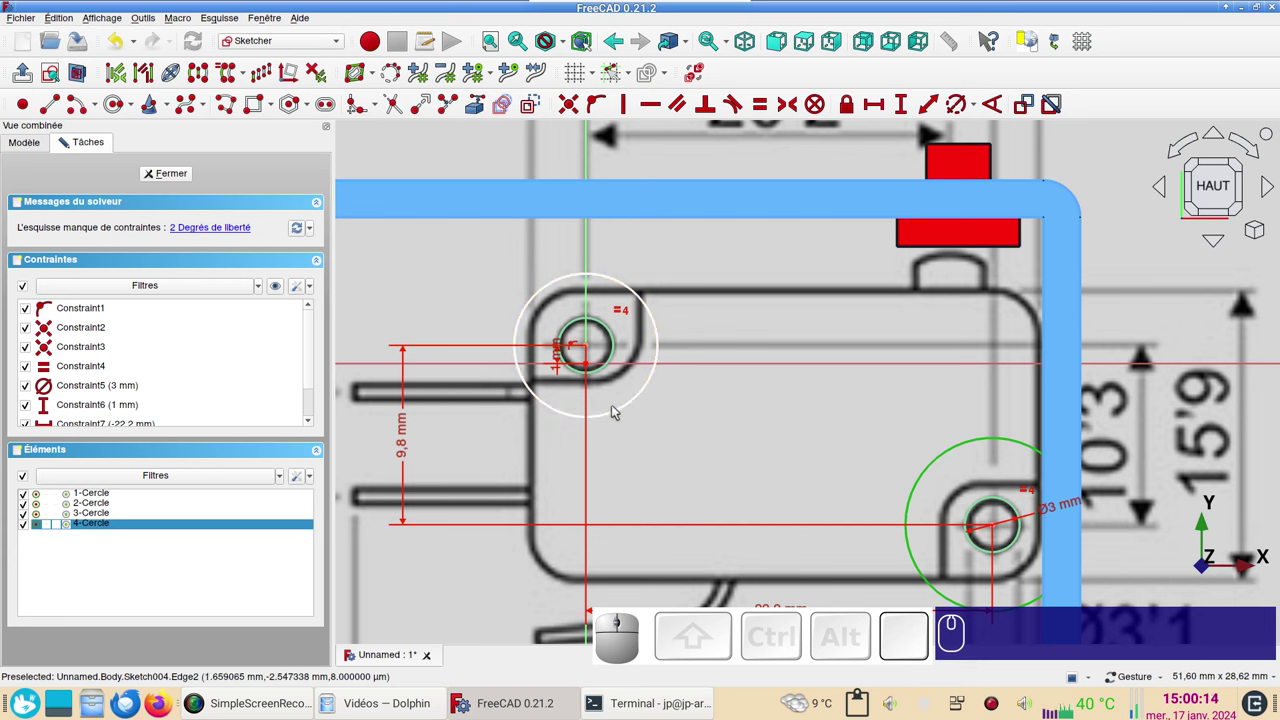
{"action": "left_click", "coordinate": [622, 416]}
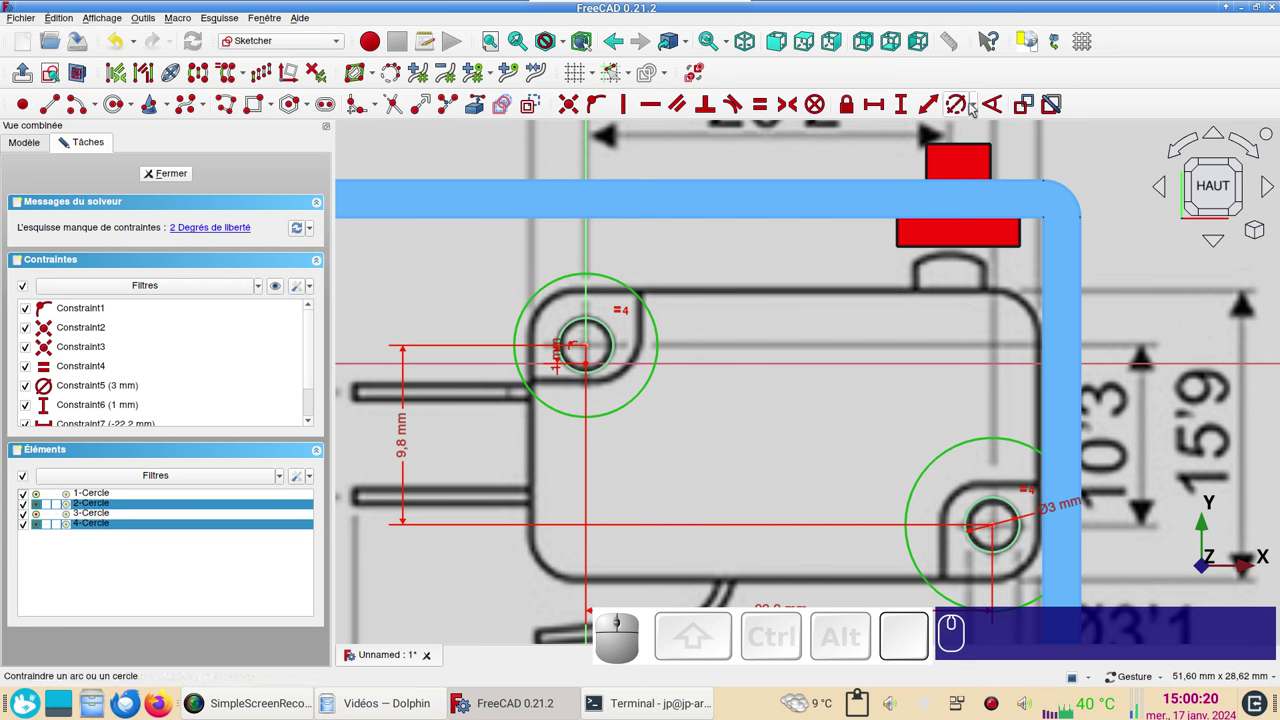
{"action": "key", "text": "r"}
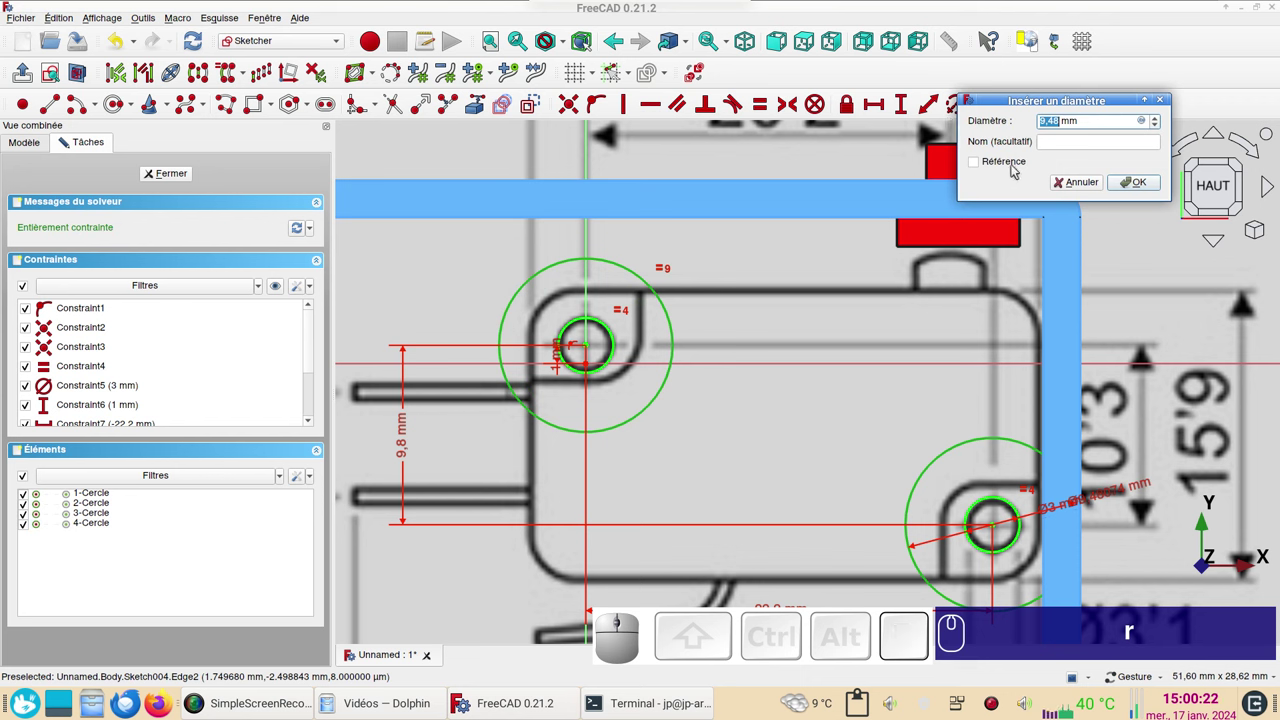
{"action": "key", "text": "KP_9"}
{"action": "key", "text": "KP_Decimal"}
{"action": "key", "text": "KP_5"}
{"action": "key", "text": "Return"}
{"action": "key", "text": "KP_Enter"}
{"action": "scroll", "scroll_direction": "down", "scroll_amount": 3}
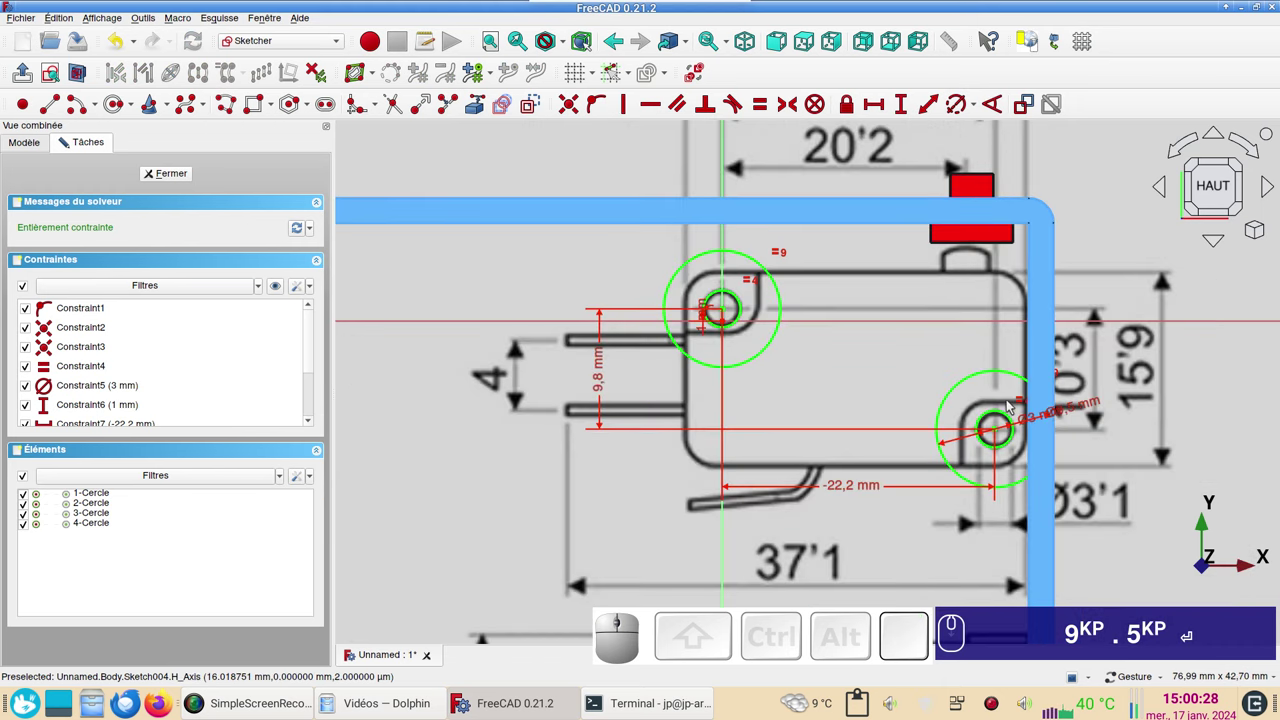
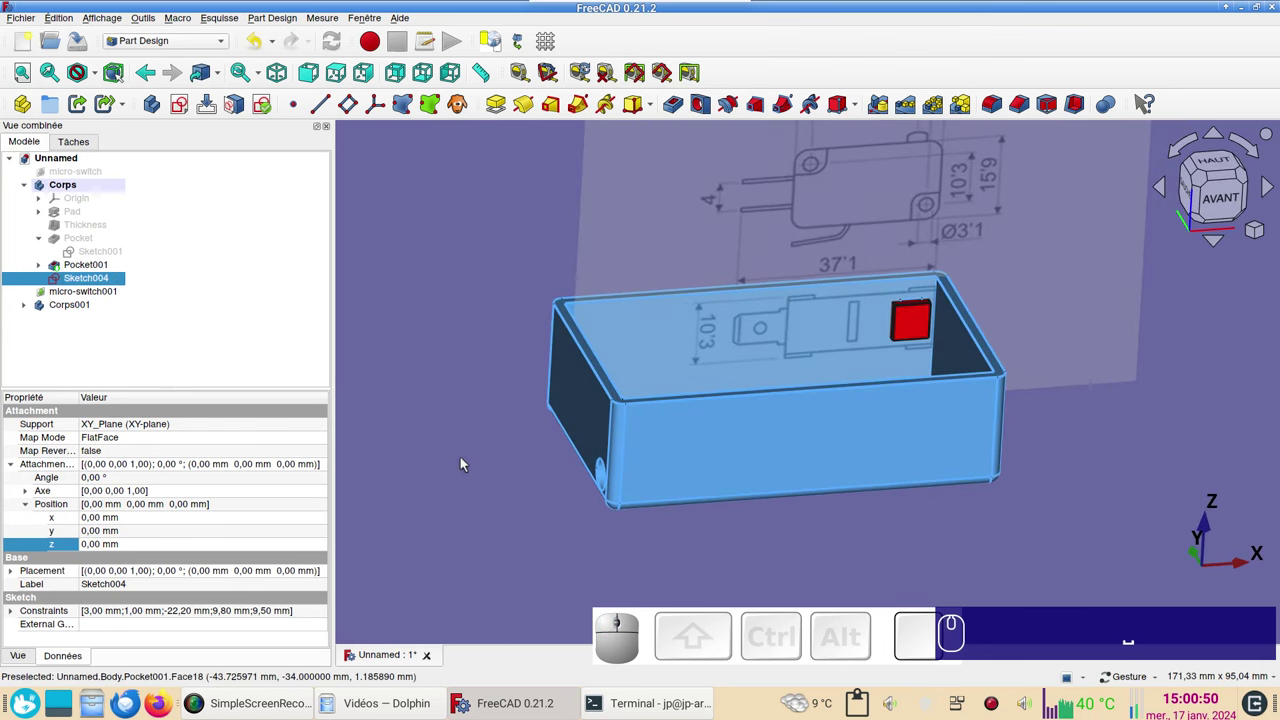
- Switch the box to wireframe and start padding the post sketch, viewed from the front
{"action": "key", "text": "v"}
{"action": "key", "text": "KP_3"}
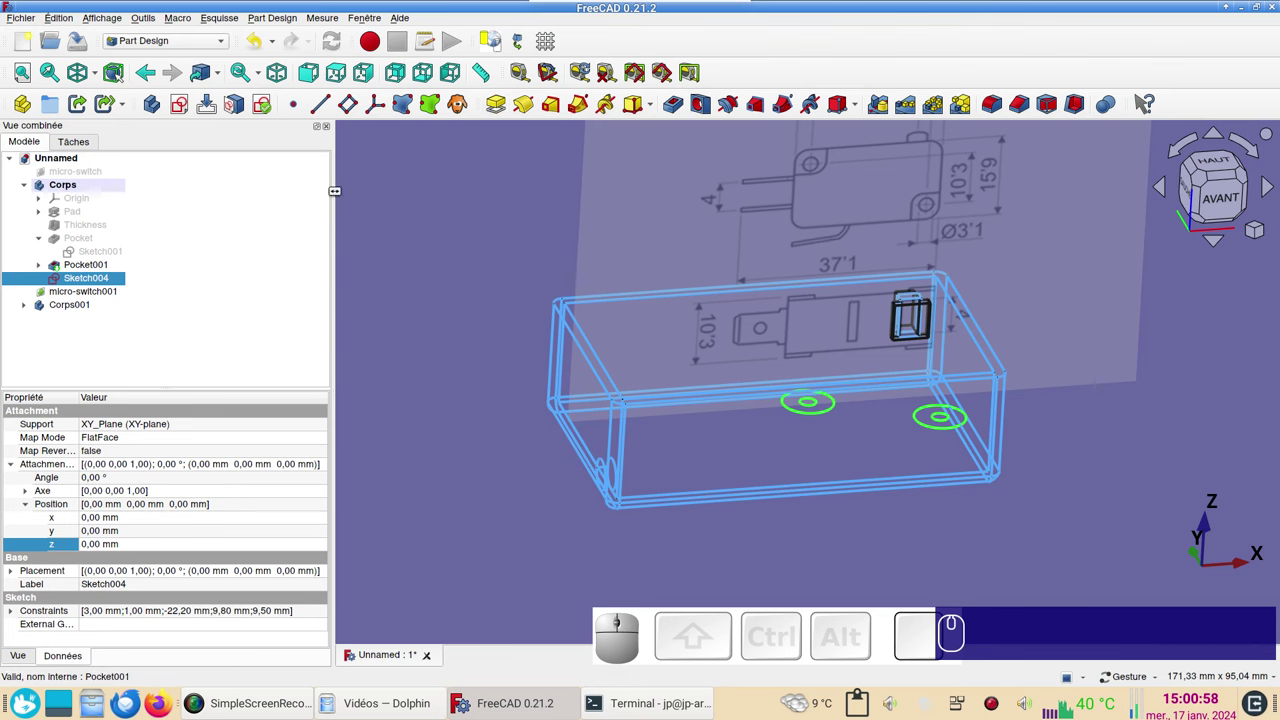
{"action": "left_click", "coordinate": [506, 107]}
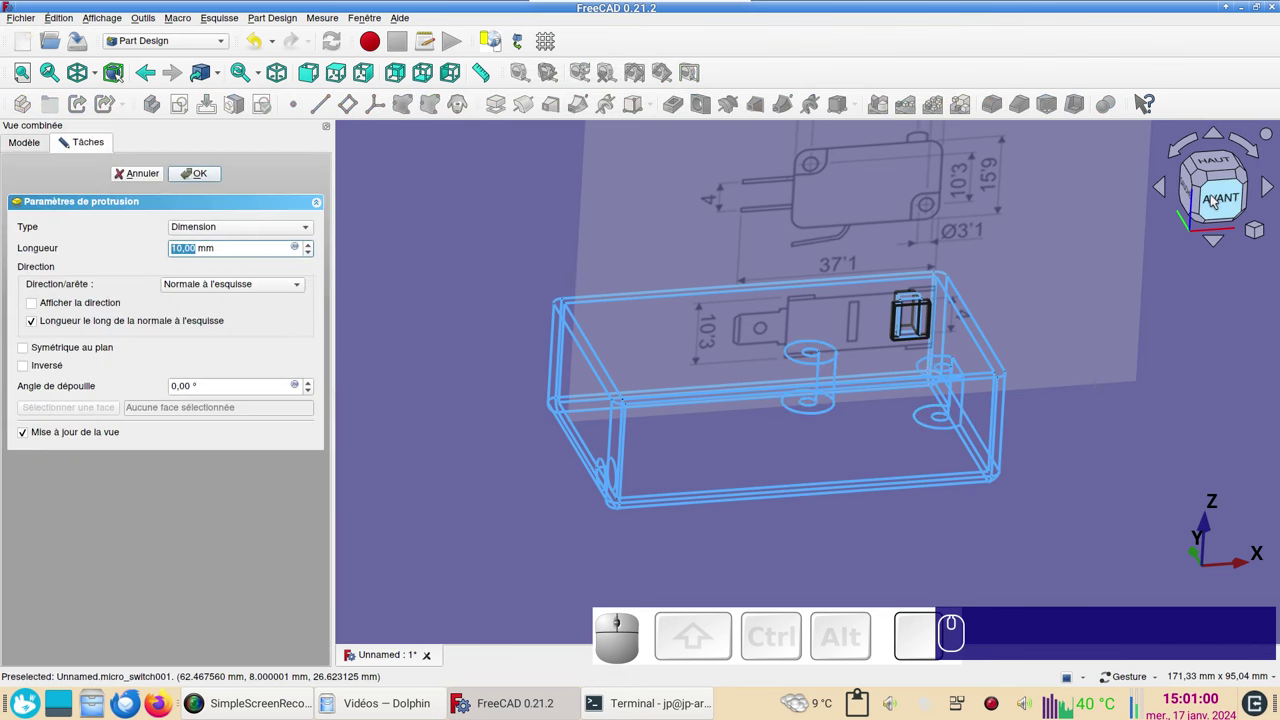
{"action": "left_click", "coordinate": [1215, 201]}
{"action": "scroll", "scroll_direction": "up", "scroll_amount": 3}
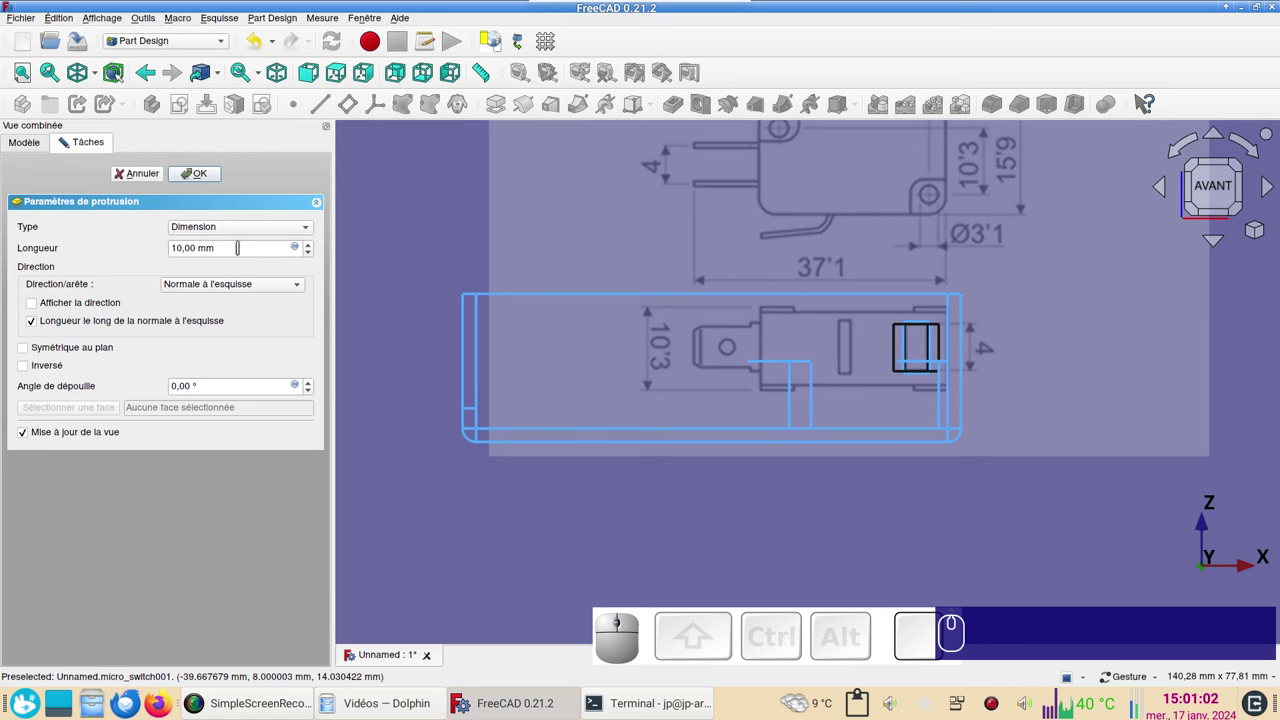
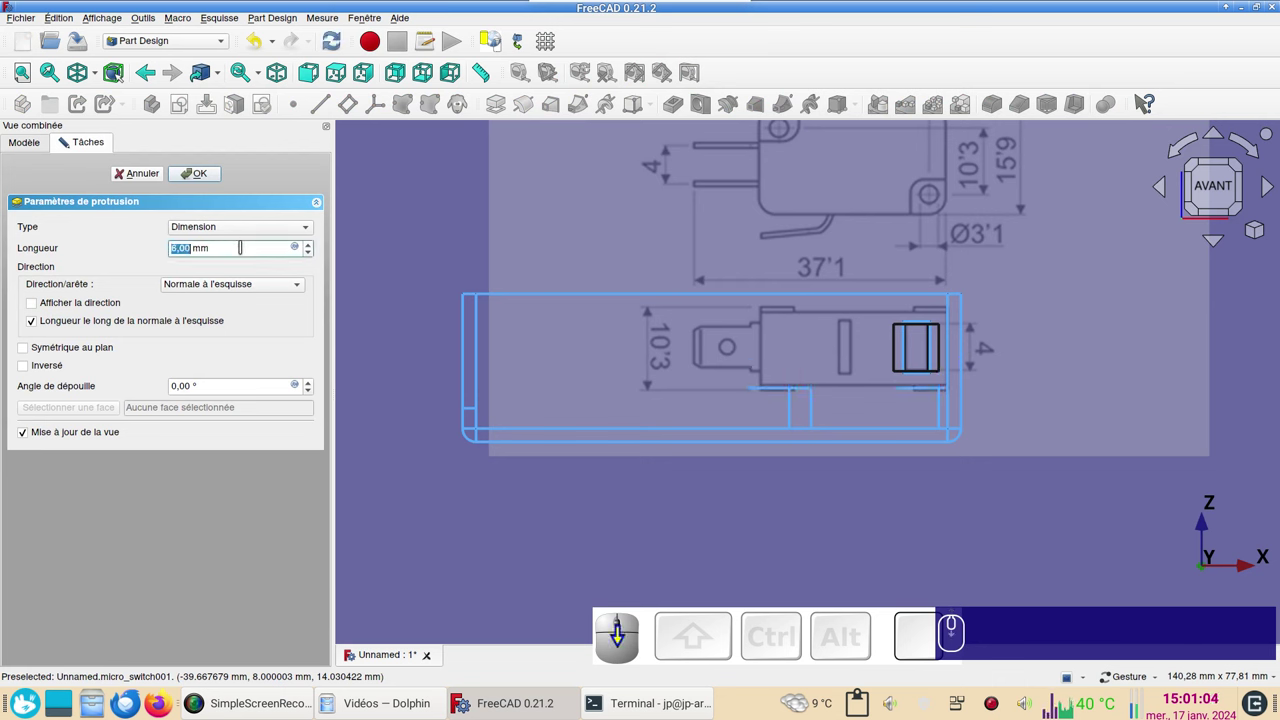
{"action": "scroll", "scroll_direction": "down", "scroll_amount": 3}
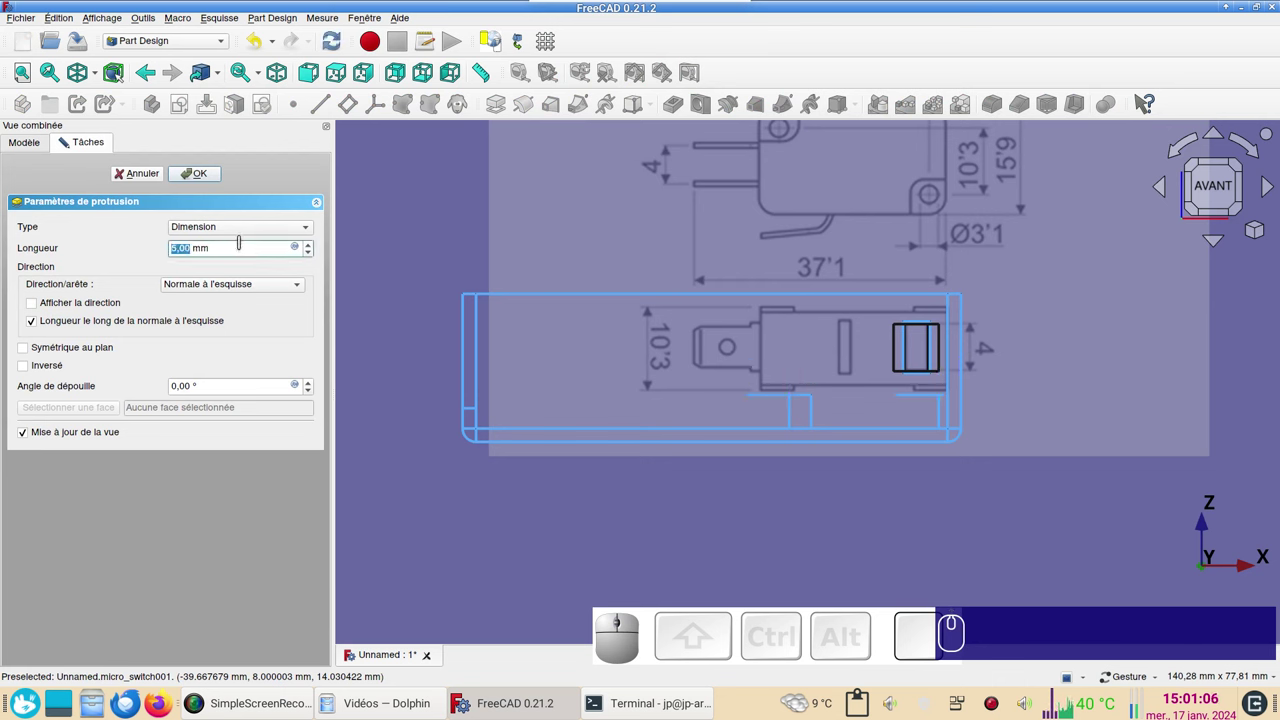
{"action": "scroll", "scroll_direction": "up", "scroll_amount": 3}
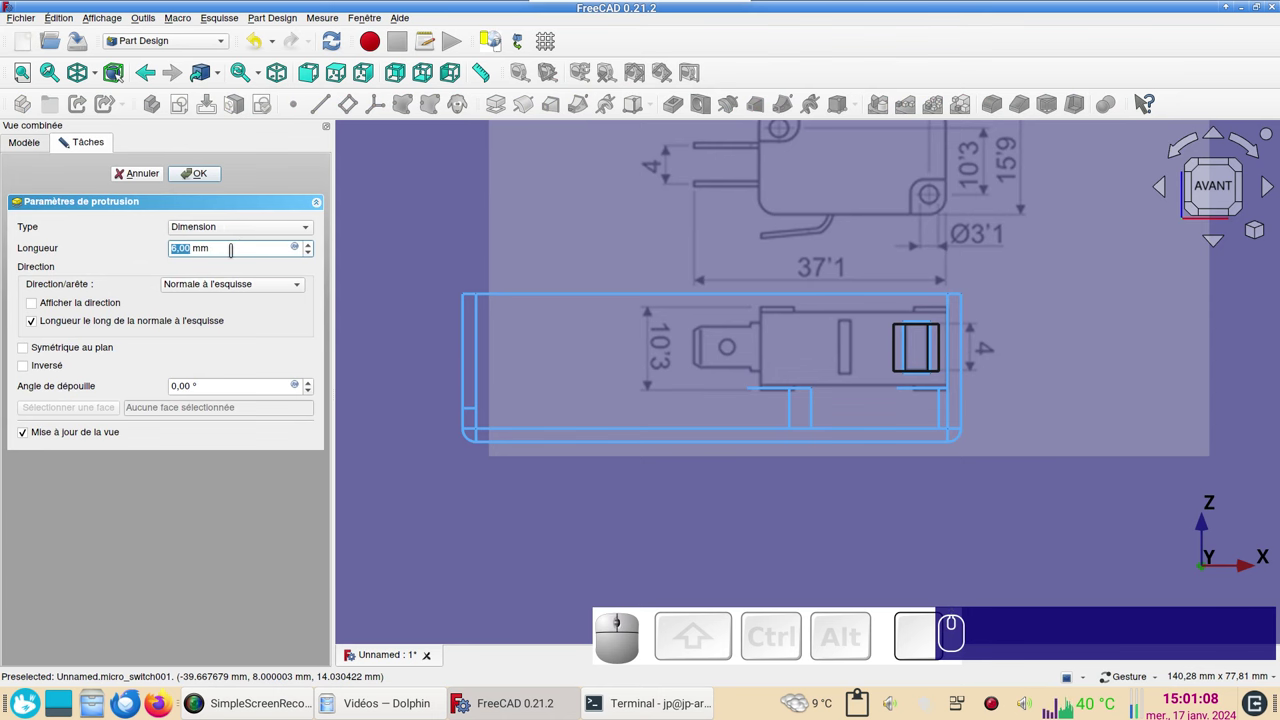
- Confirm the 8 mm pad creating the two mounting posts as Pad002
{"action": "left_click", "coordinate": [208, 172]}
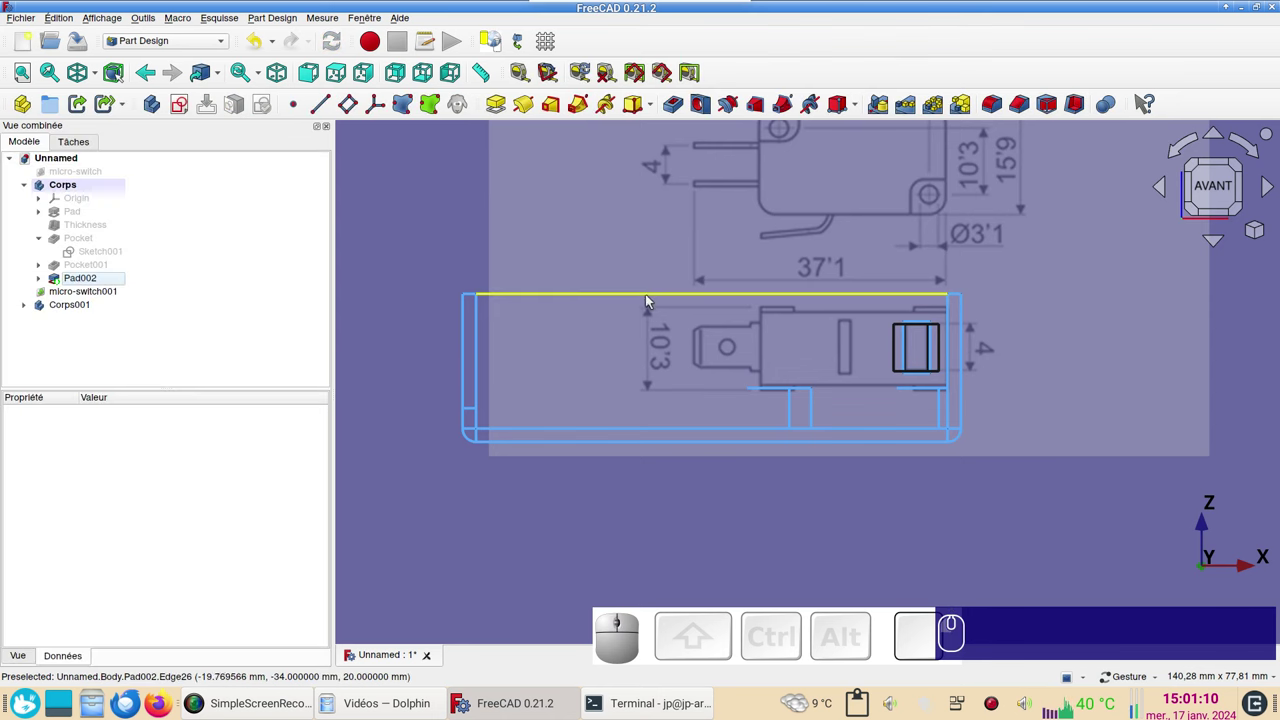
{"action": "scroll", "scroll_direction": "down", "scroll_amount": 3}
{"action": "left_click", "coordinate": [894, 399]}
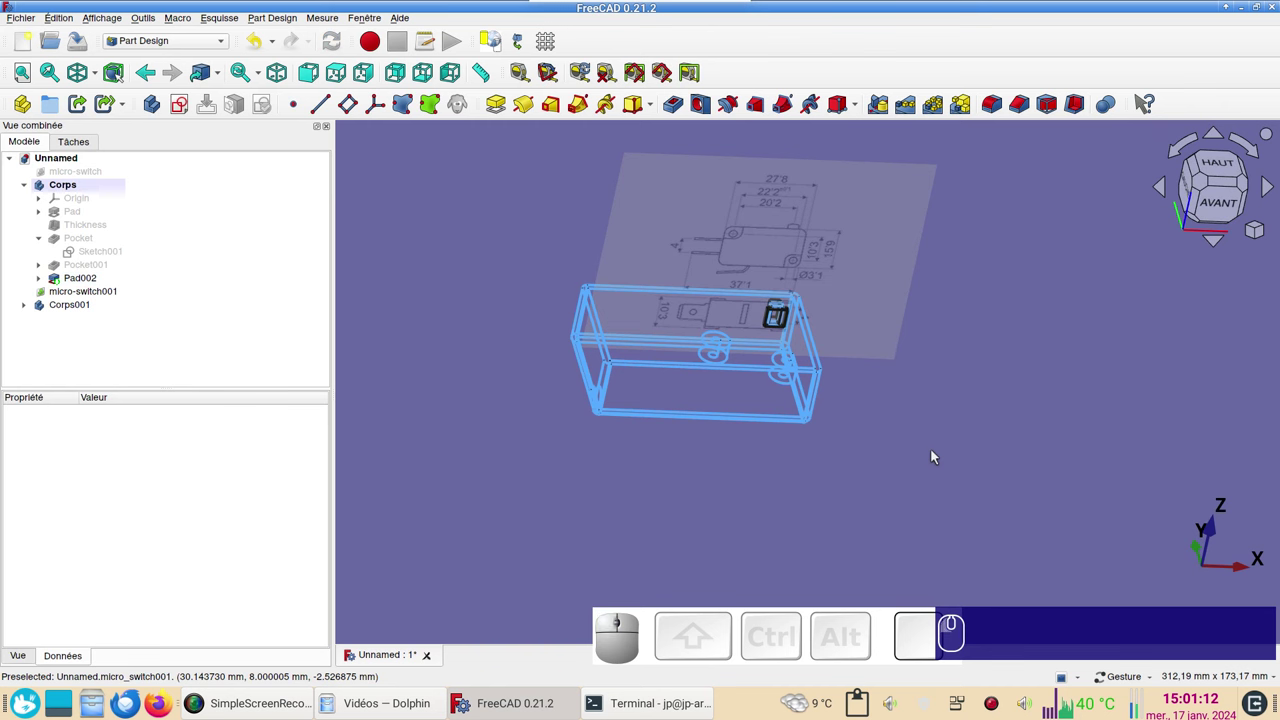
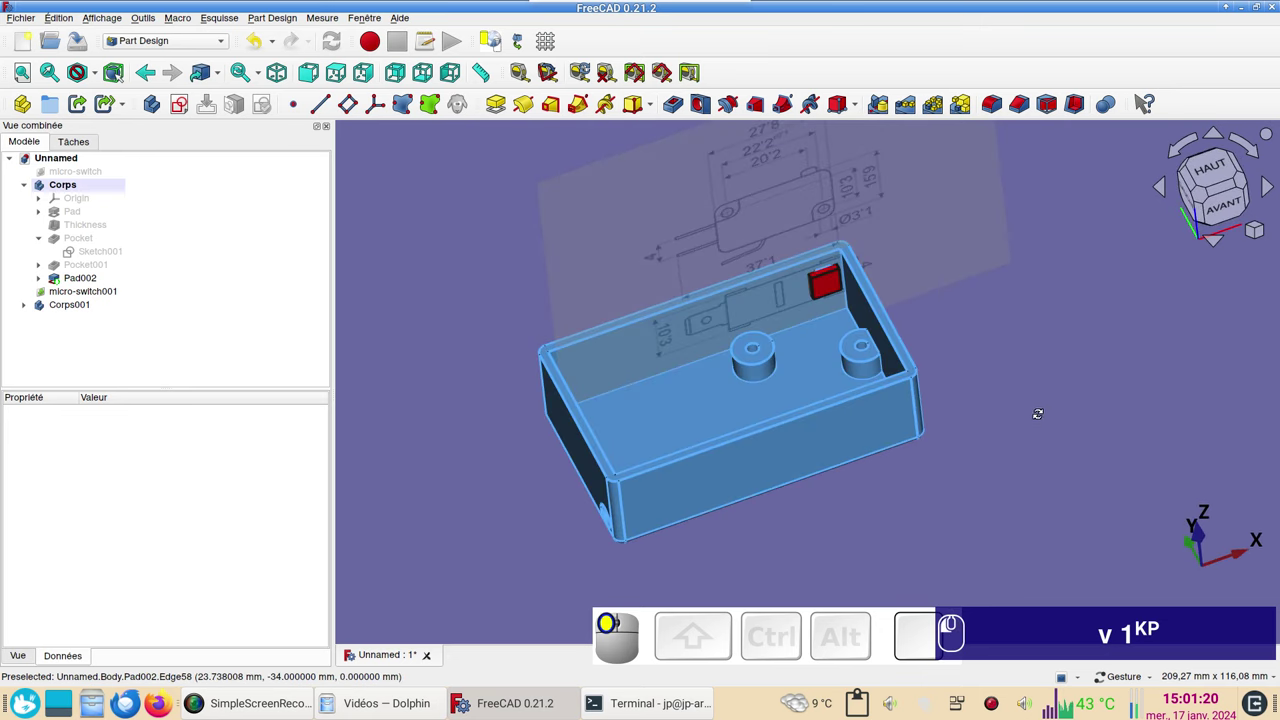
- Make the micro-switch floor drawing visible again beneath the posts
{"action": "left_click", "coordinate": [94, 175]}
{"action": "key", "text": "space"}
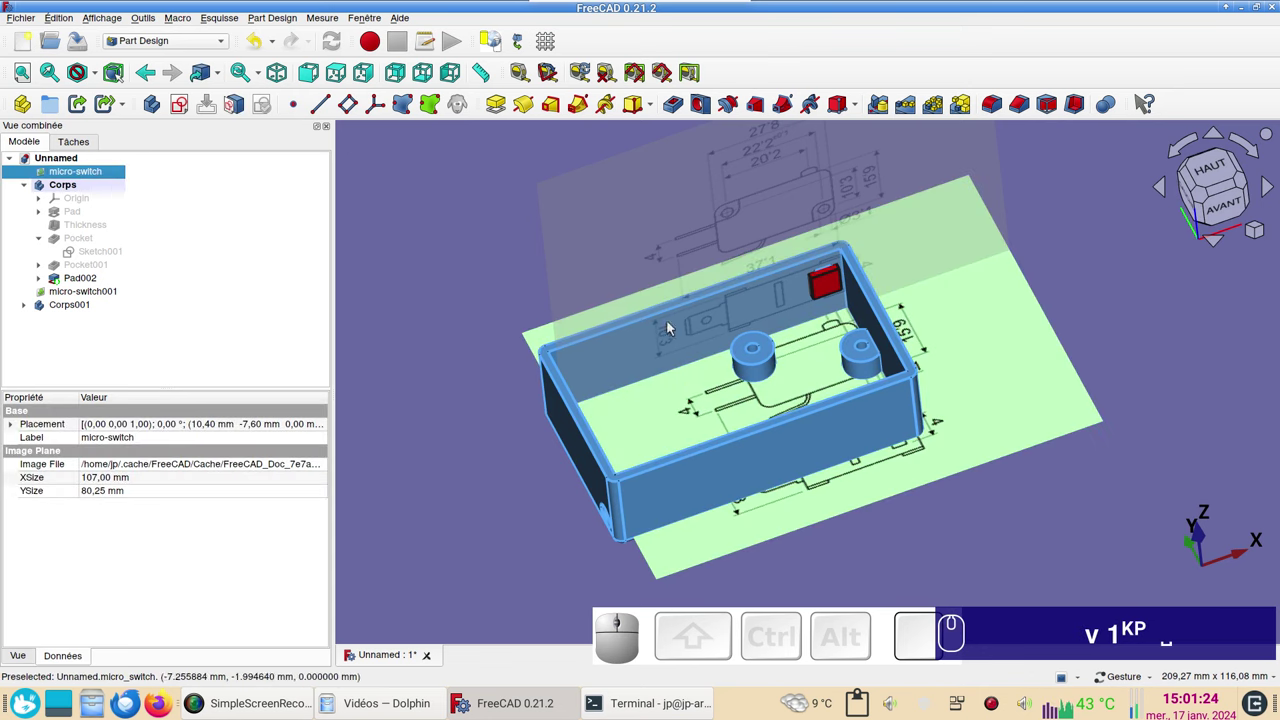
{"action": "scroll", "scroll_direction": "down", "scroll_amount": 3}
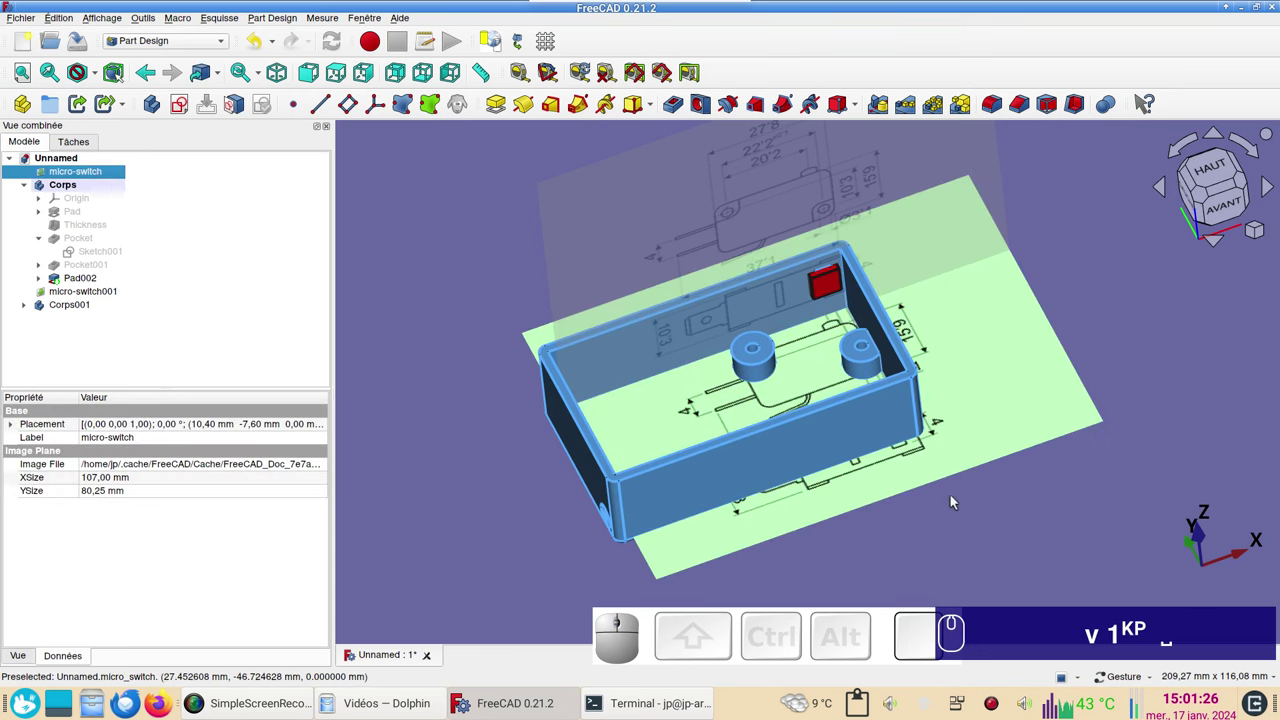
{"action": "scroll", "scroll_direction": "down", "scroll_amount": 3}
- Orbit around the box to inspect the two new mounting posts from several sides
{"action": "left_click_drag", "start_coordinate": [610, 485], "coordinate": [741, 496]}
{"action": "left_click_drag", "start_coordinate": [844, 524], "coordinate": [900, 502]}
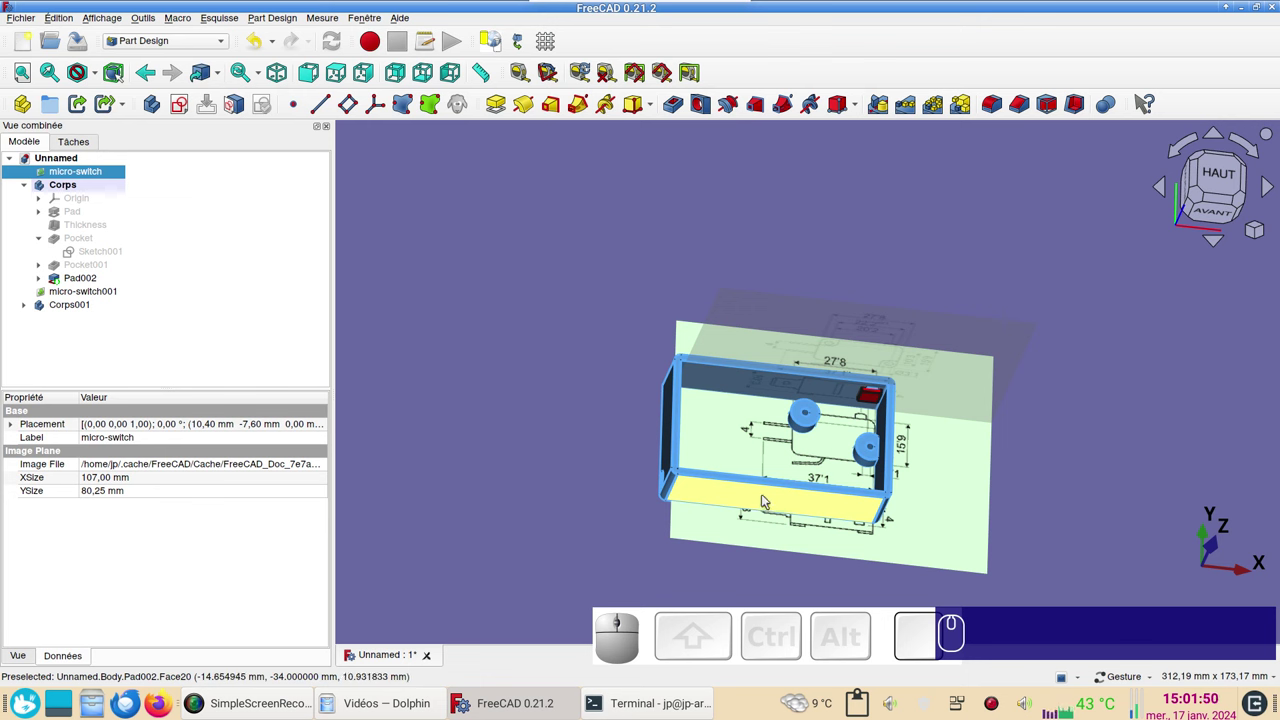
{"action": "left_click_drag", "start_coordinate": [667, 559], "coordinate": [874, 464]}
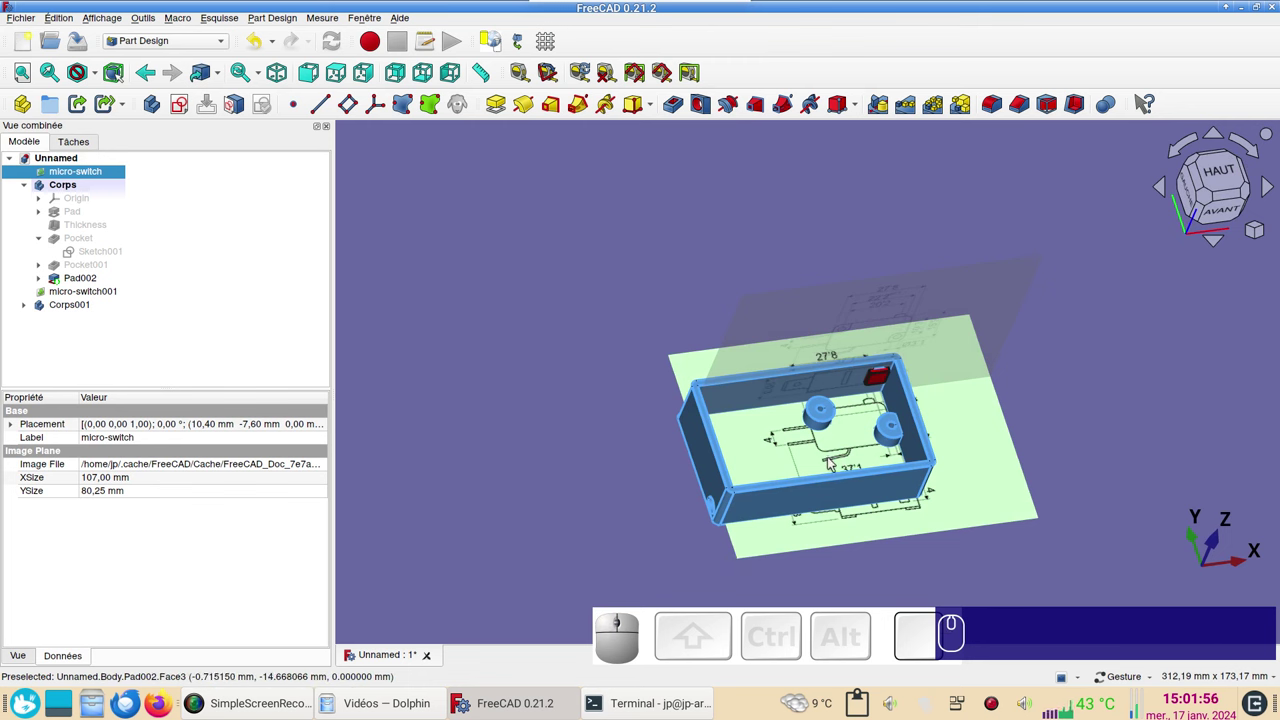
{"action": "left_click_drag", "start_coordinate": [1010, 508], "coordinate": [972, 484]}
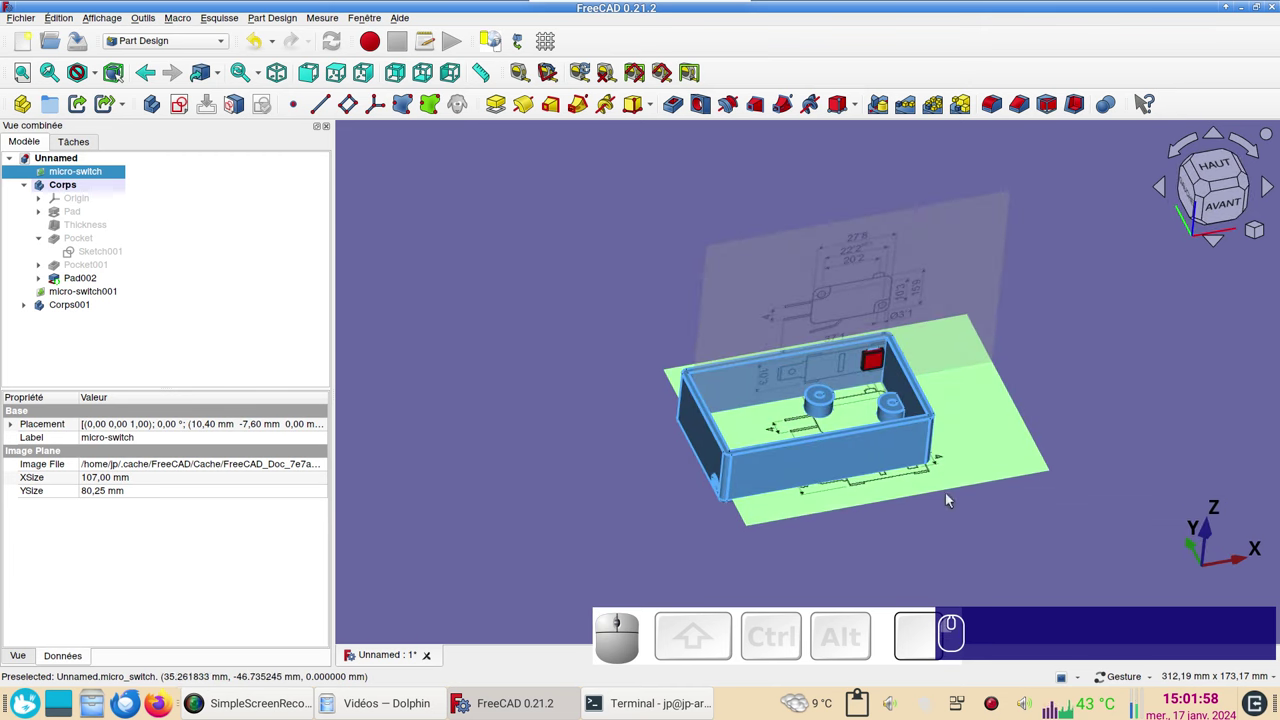
{"action": "left_click_drag", "start_coordinate": [855, 540], "coordinate": [836, 532]}
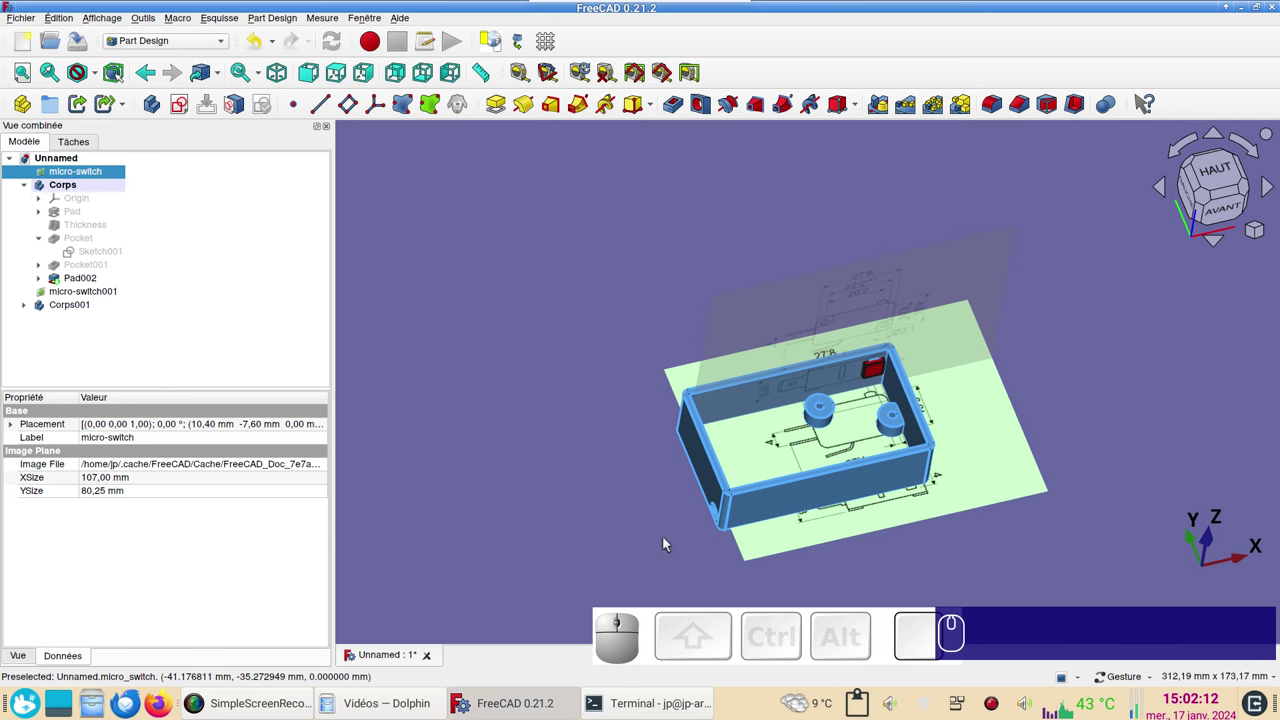
{"action": "left_click_drag", "start_coordinate": [924, 548], "coordinate": [1022, 514]}
{"action": "left_click", "coordinate": [1040, 501]}
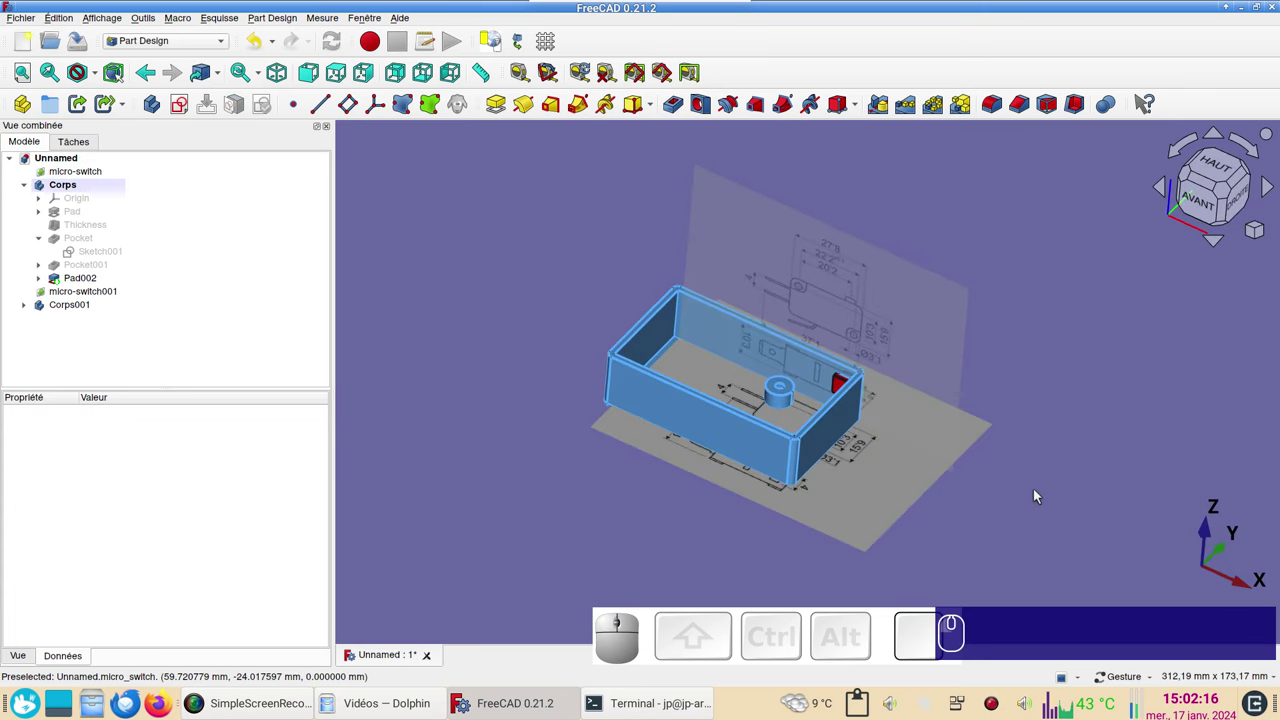